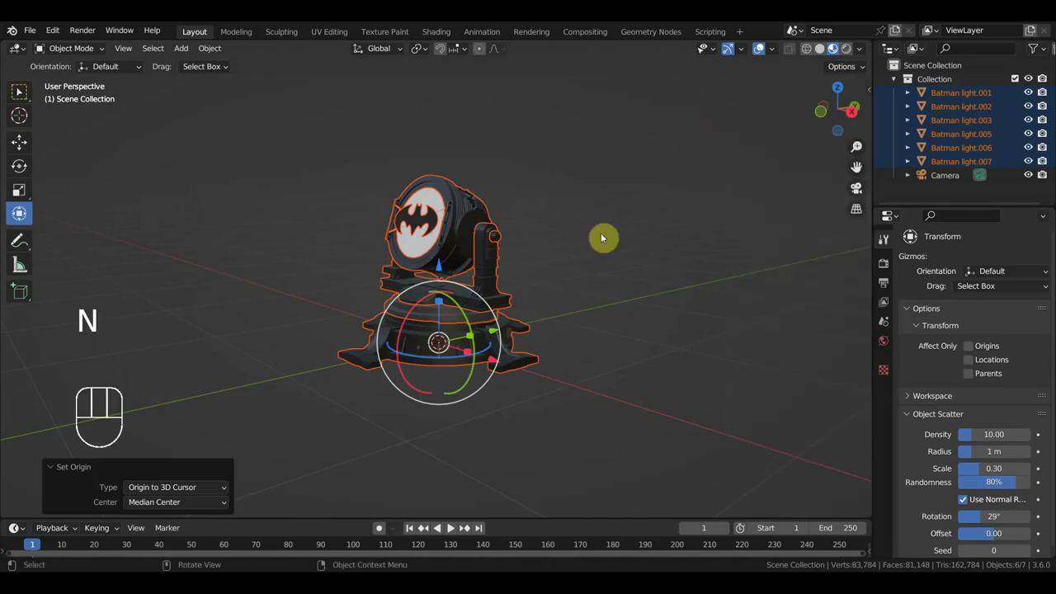
Deselect all searchlight parts, frame them in Right Orthographic view and zoom in on the base.
key("KP_3")
left_click(611, 302)
left_click(25, 97)
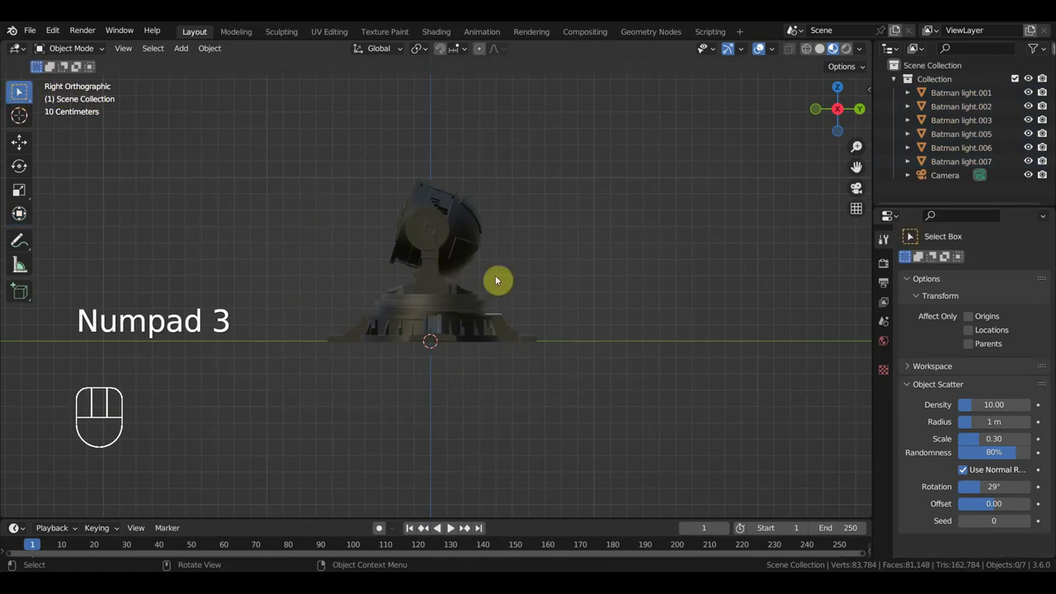
middle_click(23, 93)
key("shift+a")
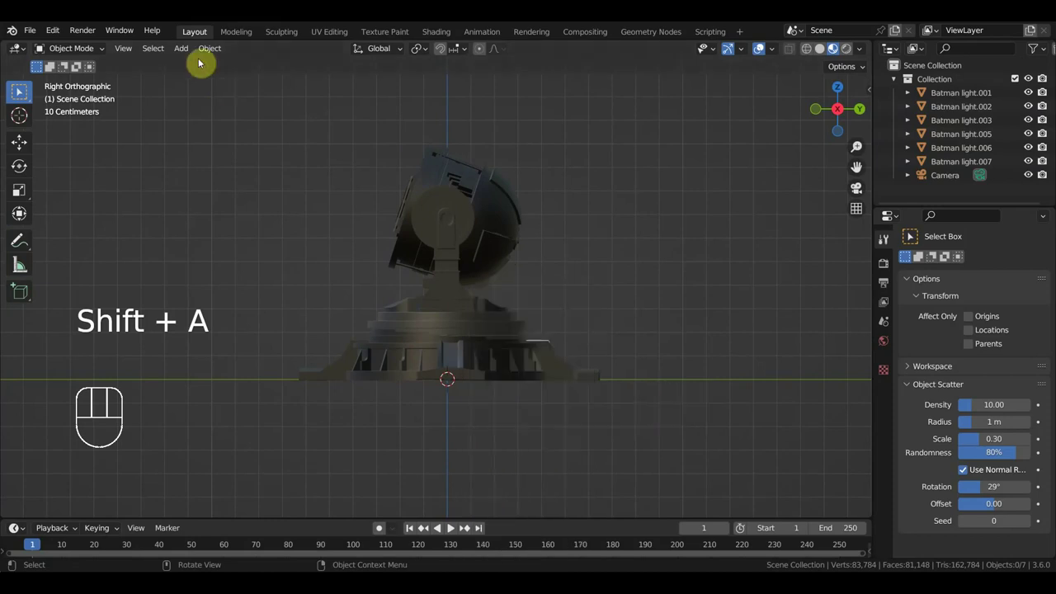
Add a single-bone armature at the searchlight base and enable its In Front viewport display.
left_click_drag(187, 55, 344, 170)
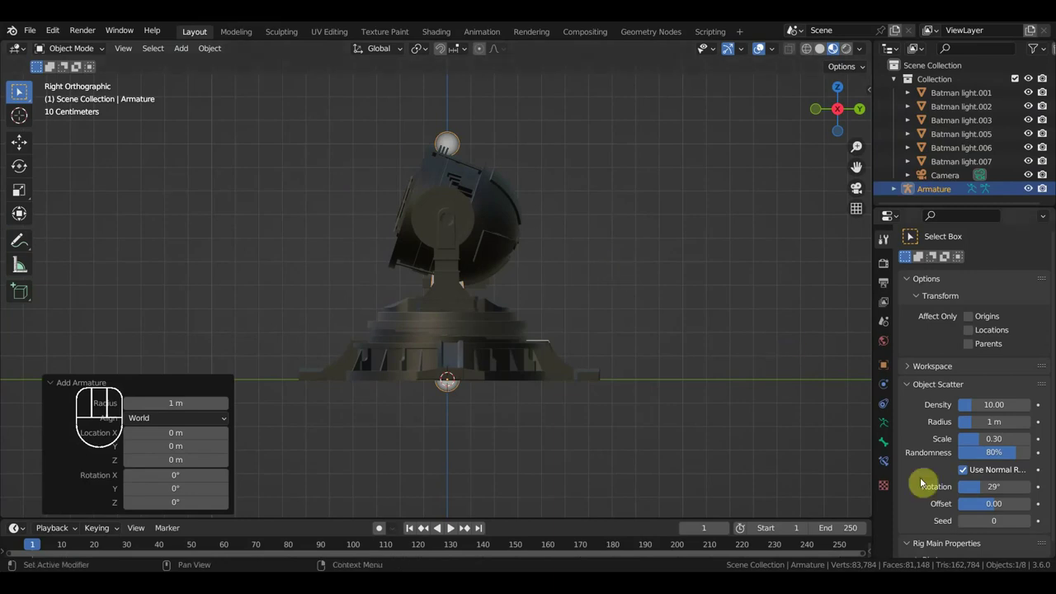
left_click(893, 426)
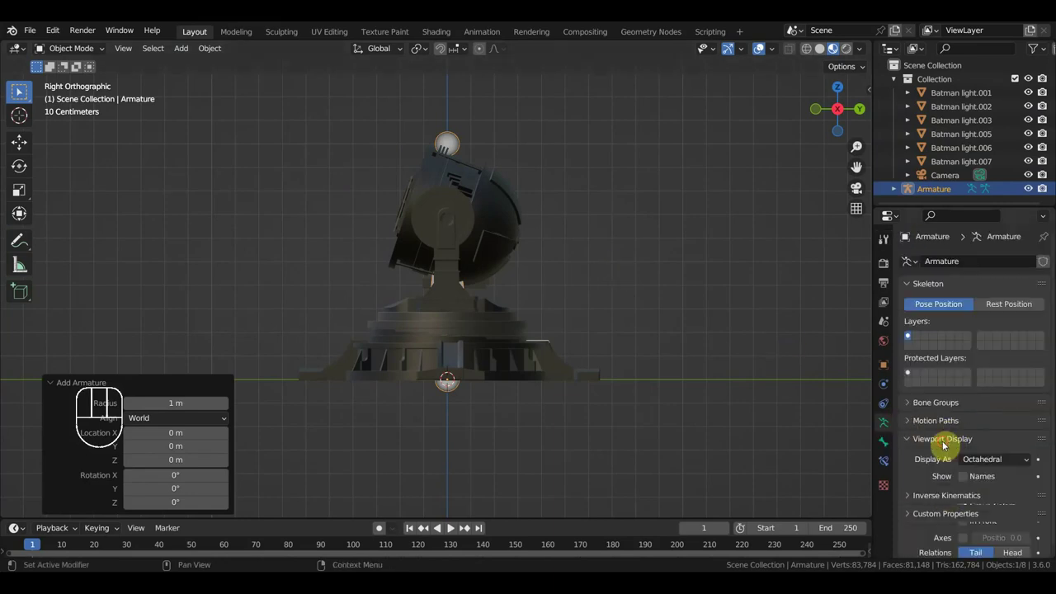
left_click(22, 93)
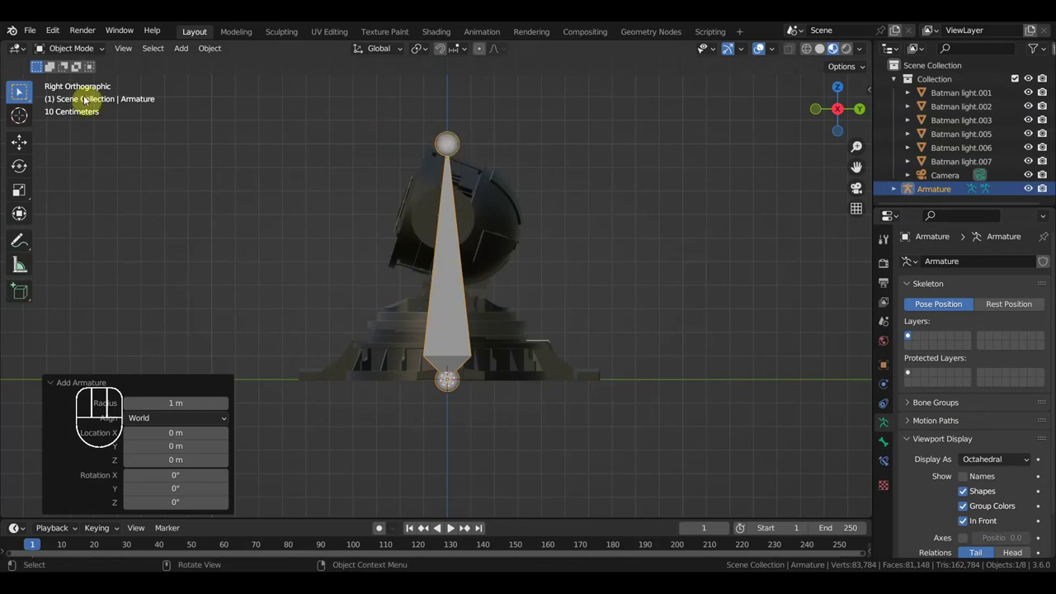
left_click_drag(85, 51, 22, 93)
In Edit Mode, rotate the root bone 90° flat and adjust its length along the base.
left_click(22, 93)
key("g")
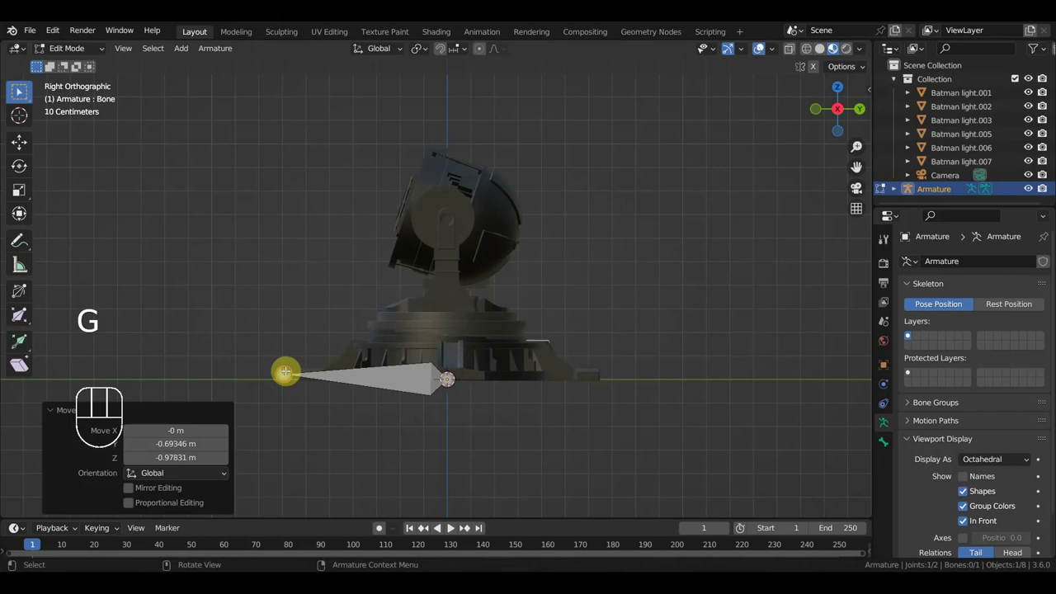
left_click(22, 93)
key("g")
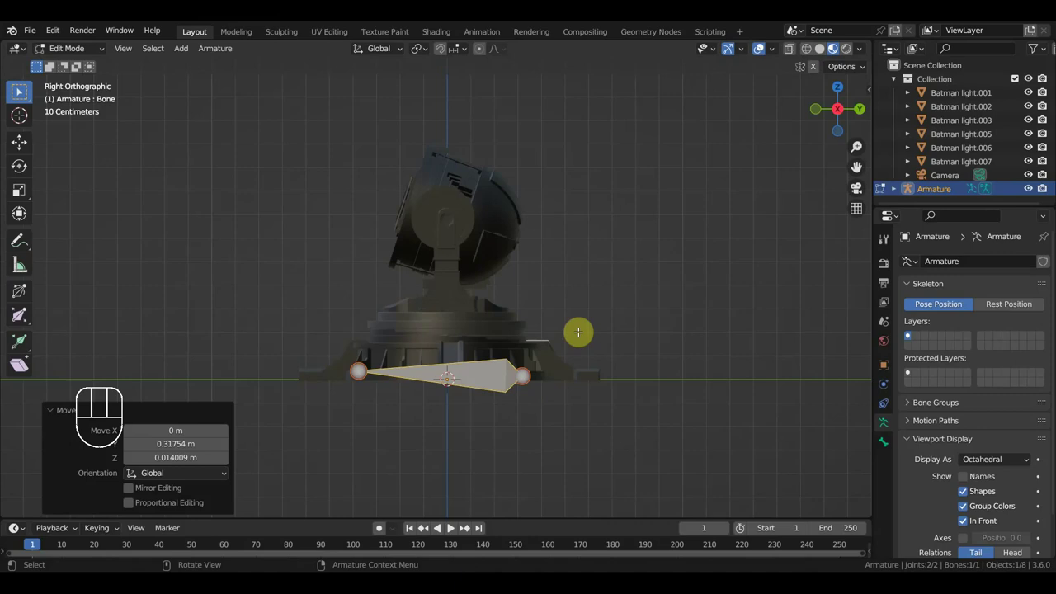
Extrude a second bone upward and scale it down into the searchlight's lamp head.
key("shift+a")
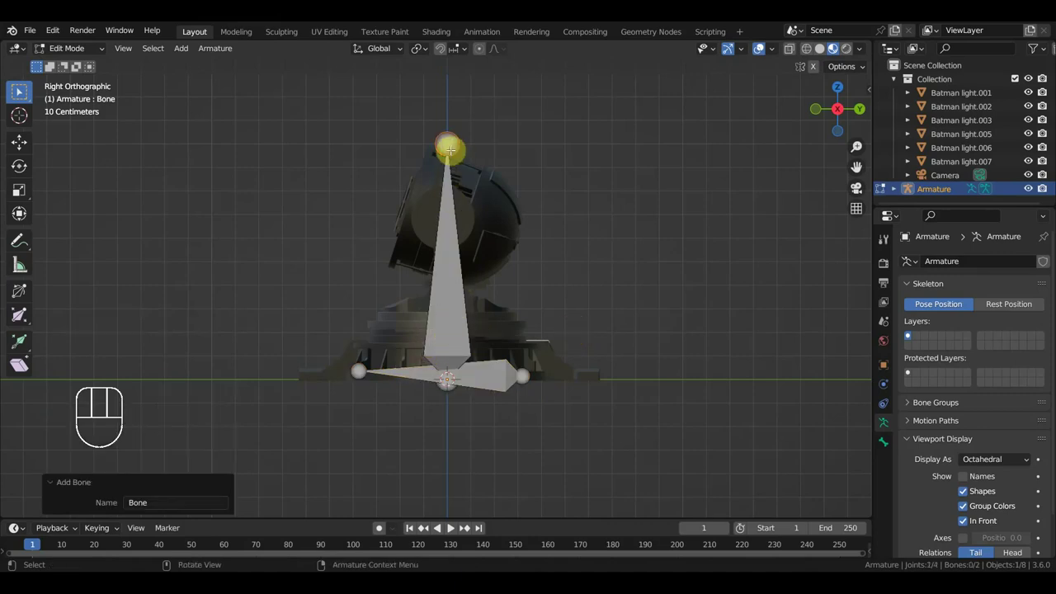
left_click(22, 93)
key("s")
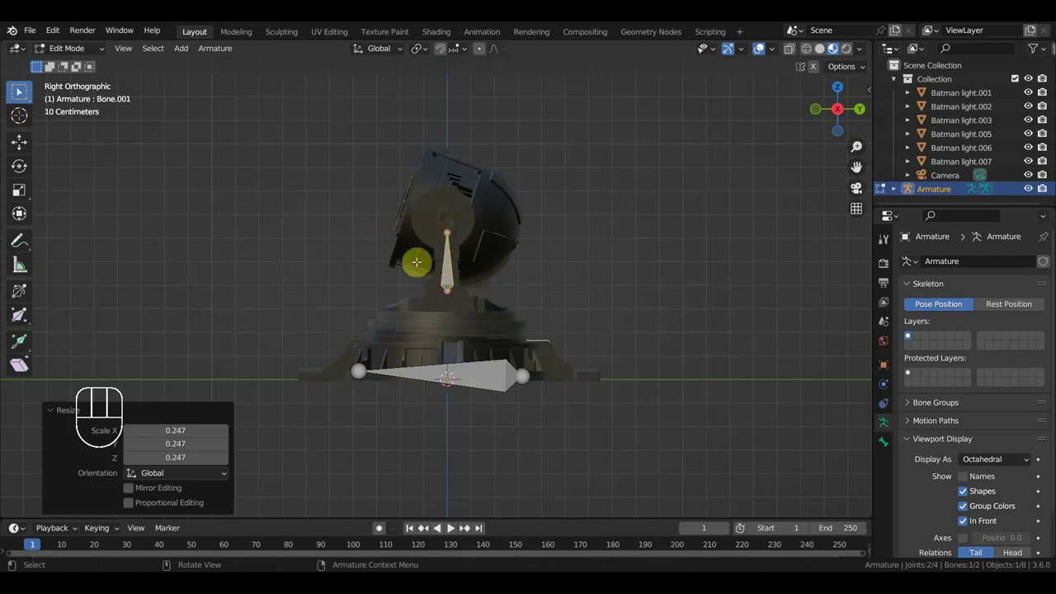
middle_click(22, 94)
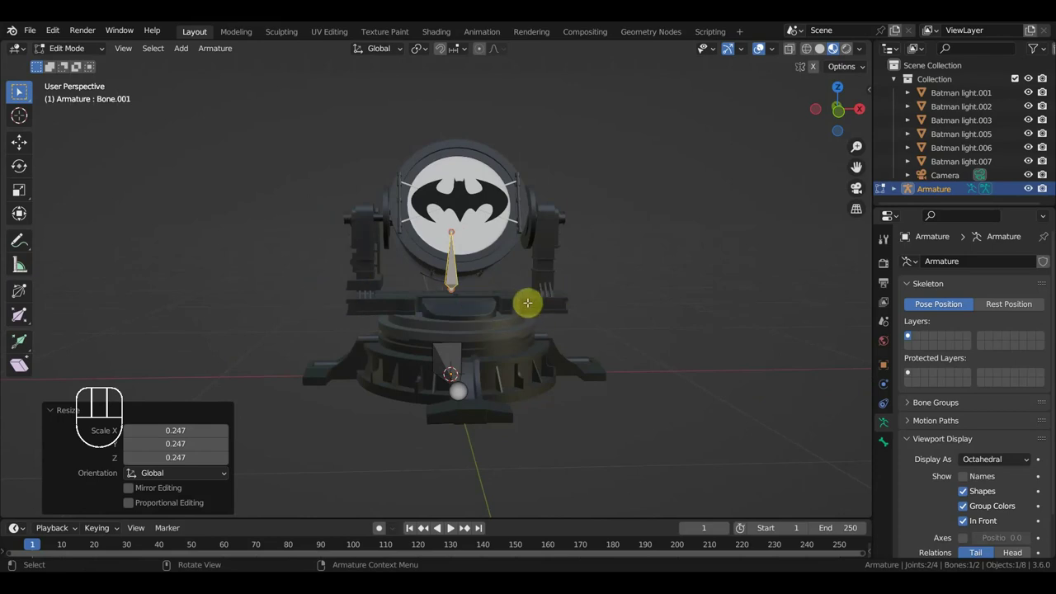
Rotate Bone.001 about -90° to horizontal and lower it and its tip to the lamp's pivot height.
key("KP_3")
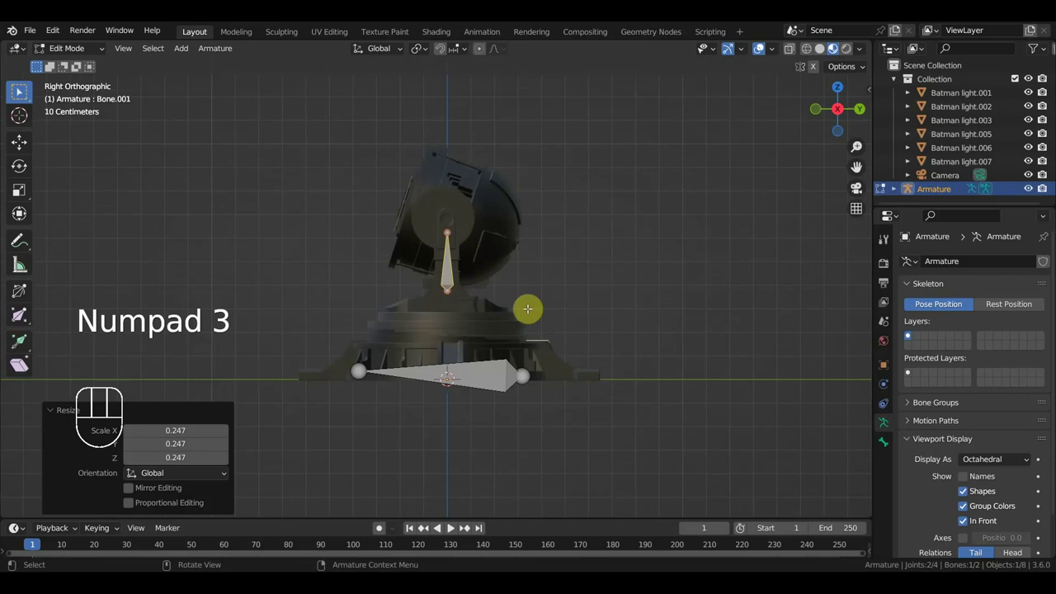
key("r")
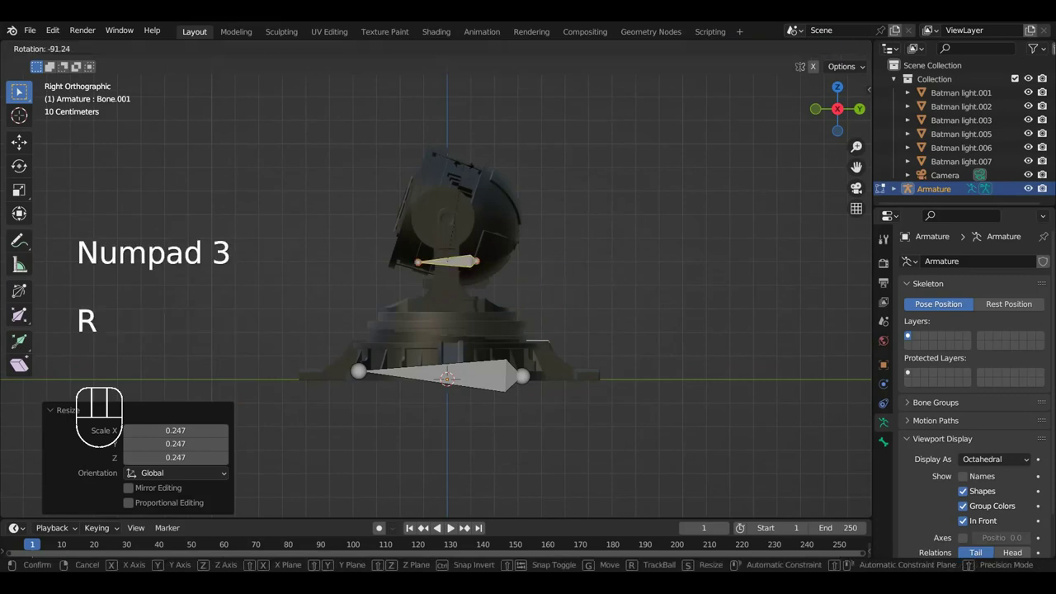
key("g")
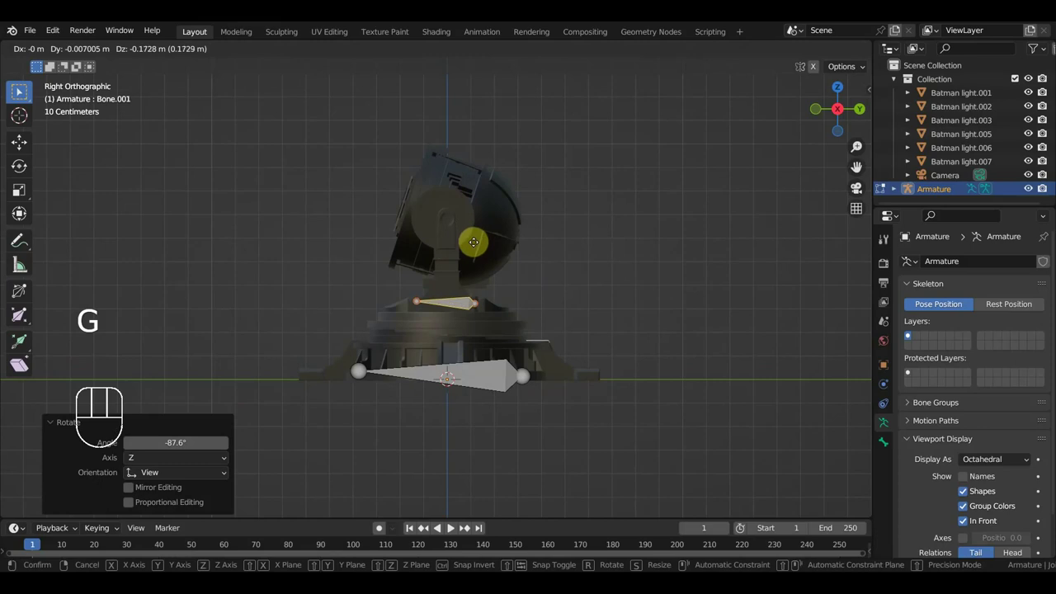
left_click(22, 93)
key("g")
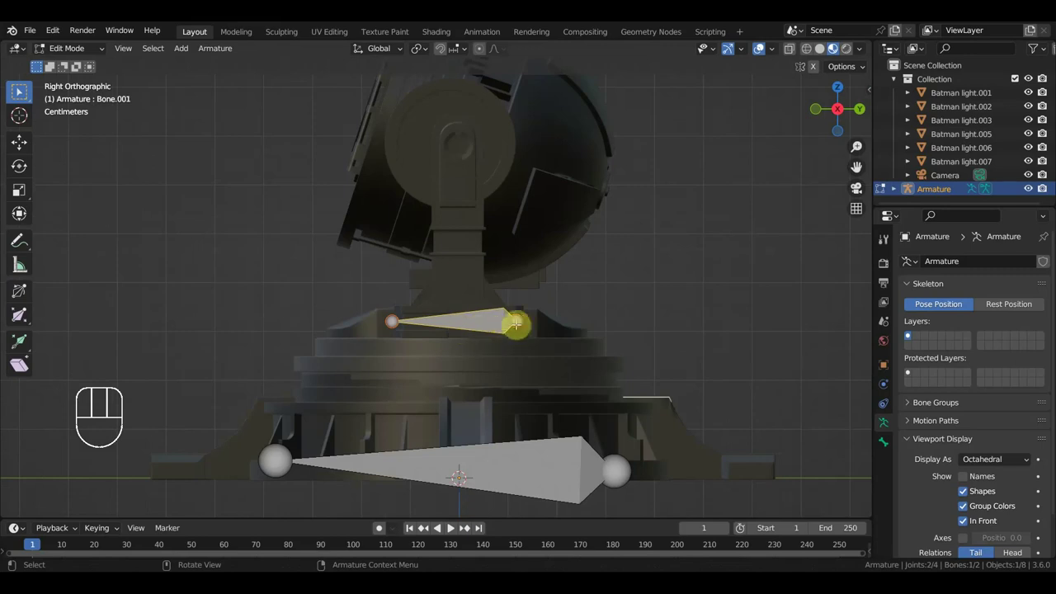
left_click(25, 154)
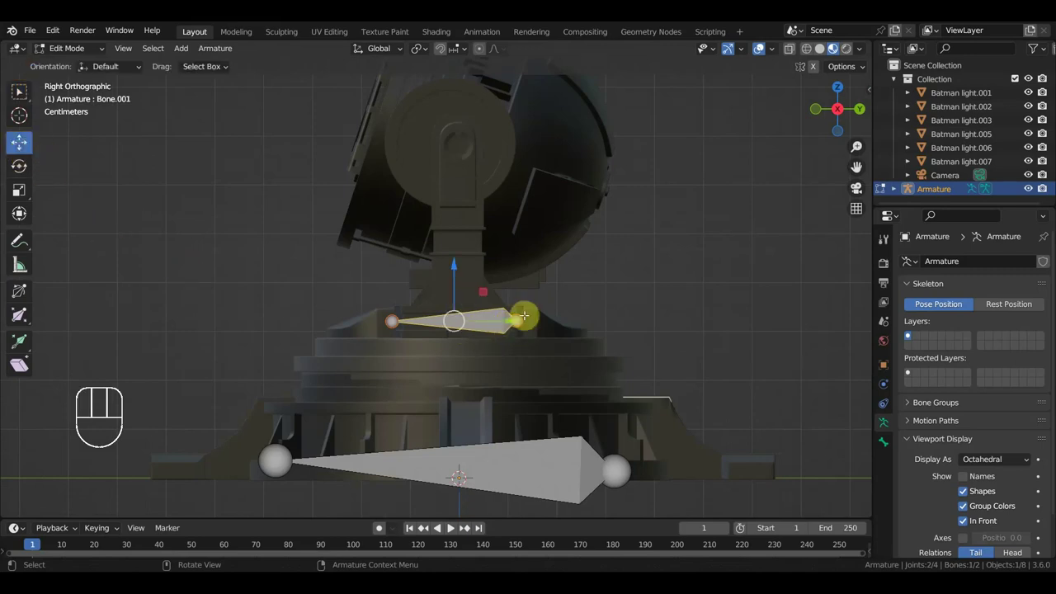
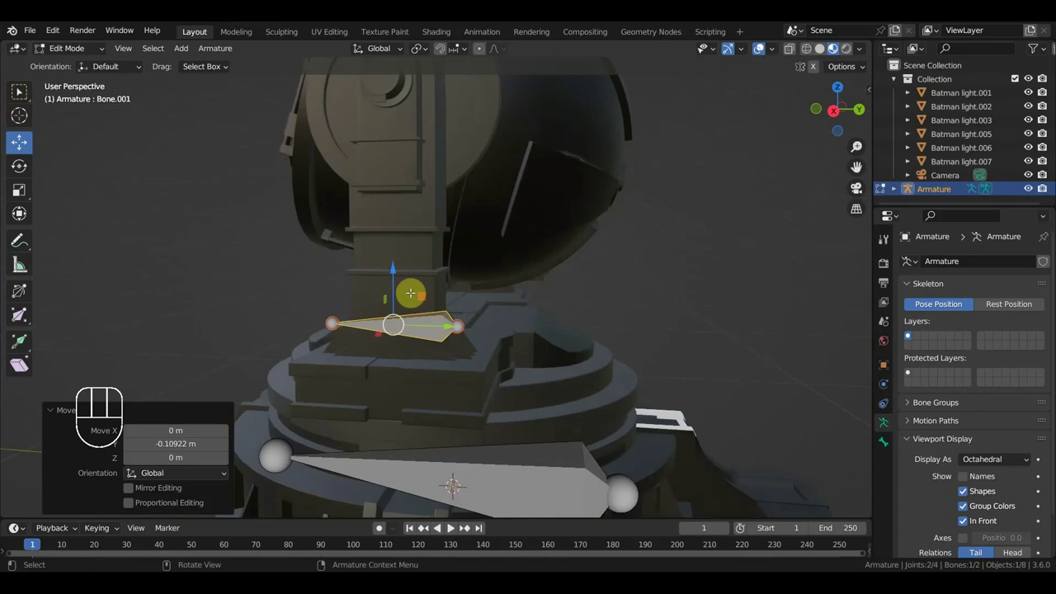
key("KP_3")
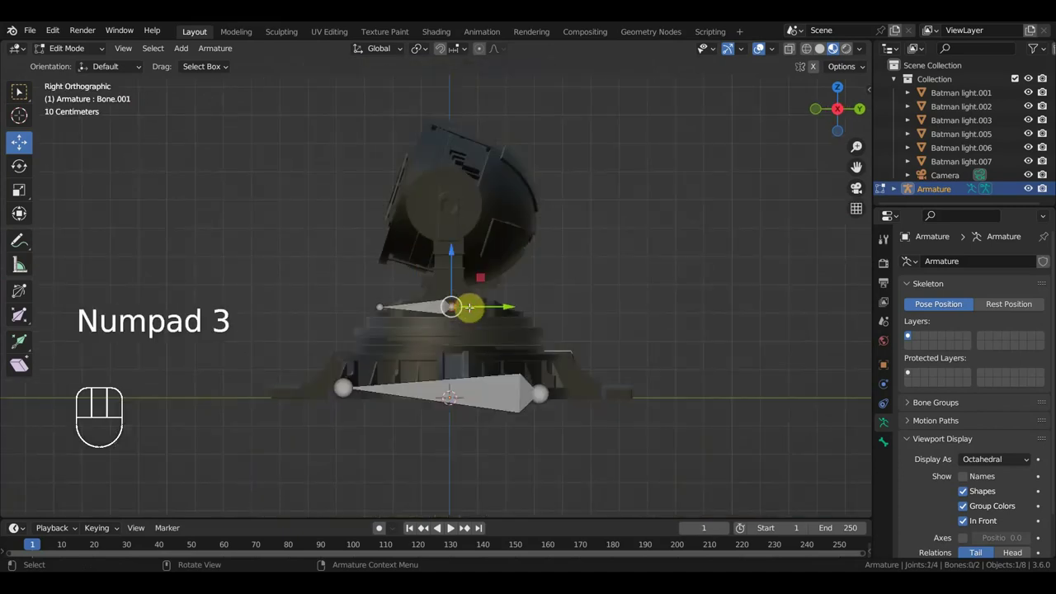
Extrude Bone.002, clear its parent, rotate it flat and move it up into the lamp head.
key("e")
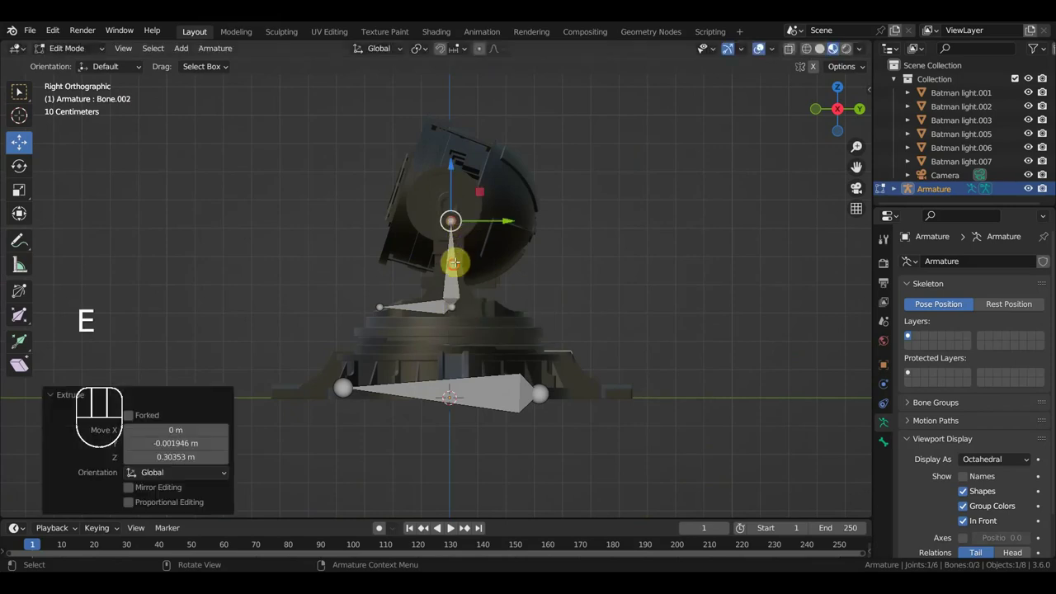
key("alt+p")
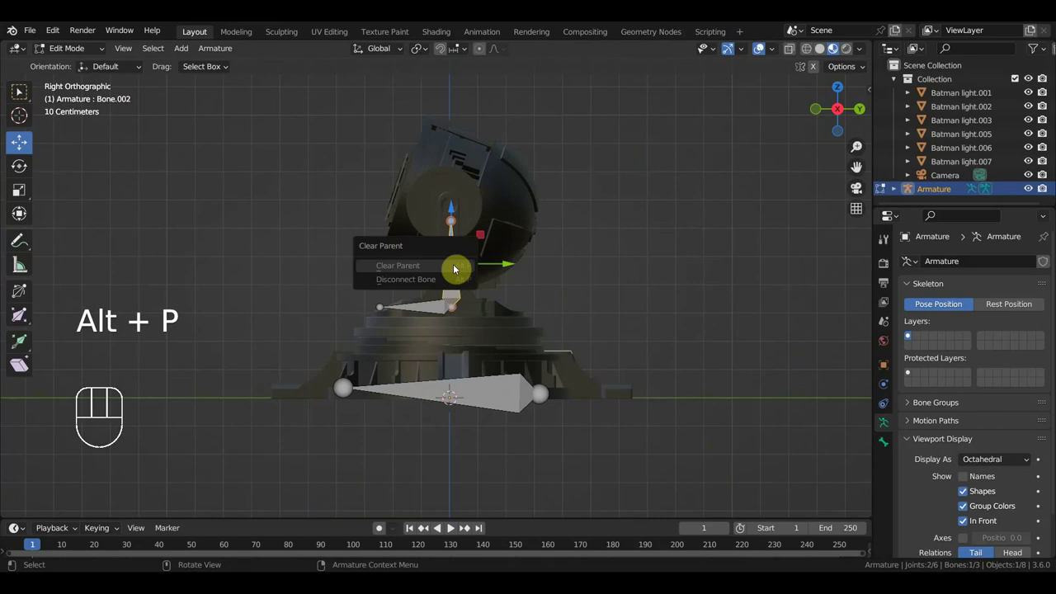
key("r")
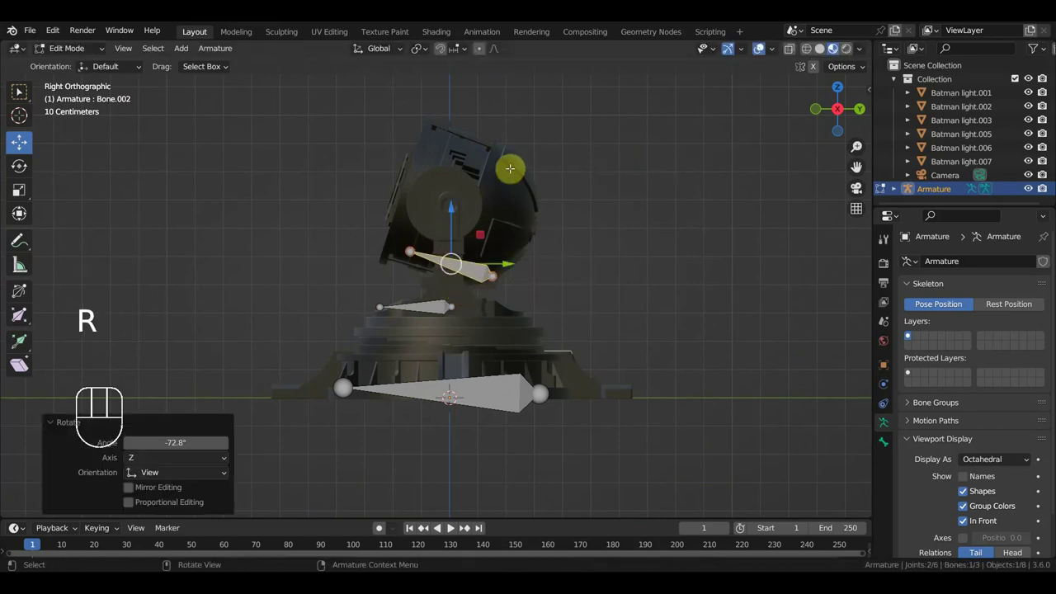
key("g")
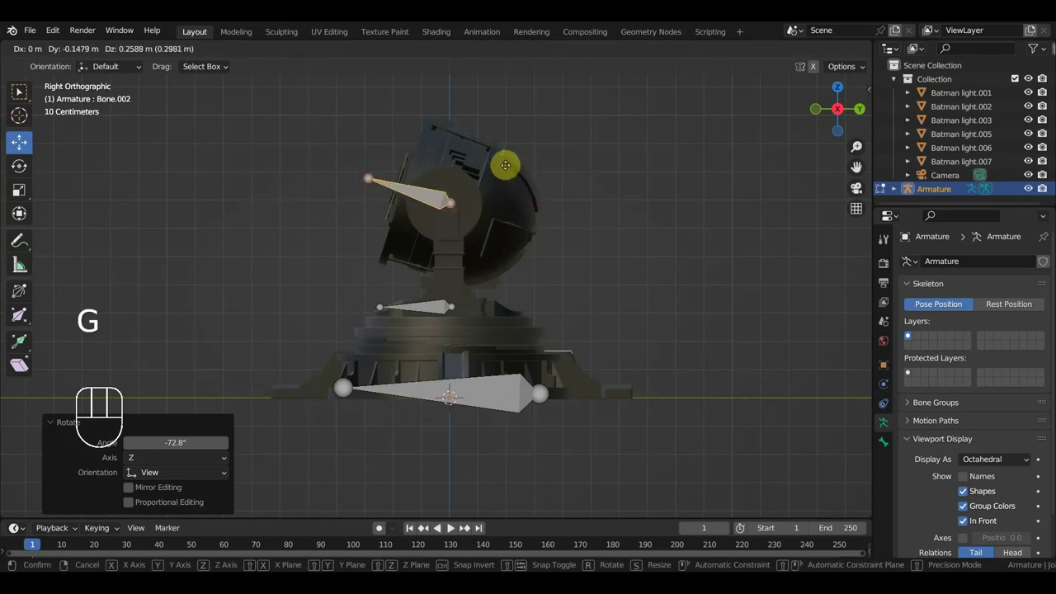
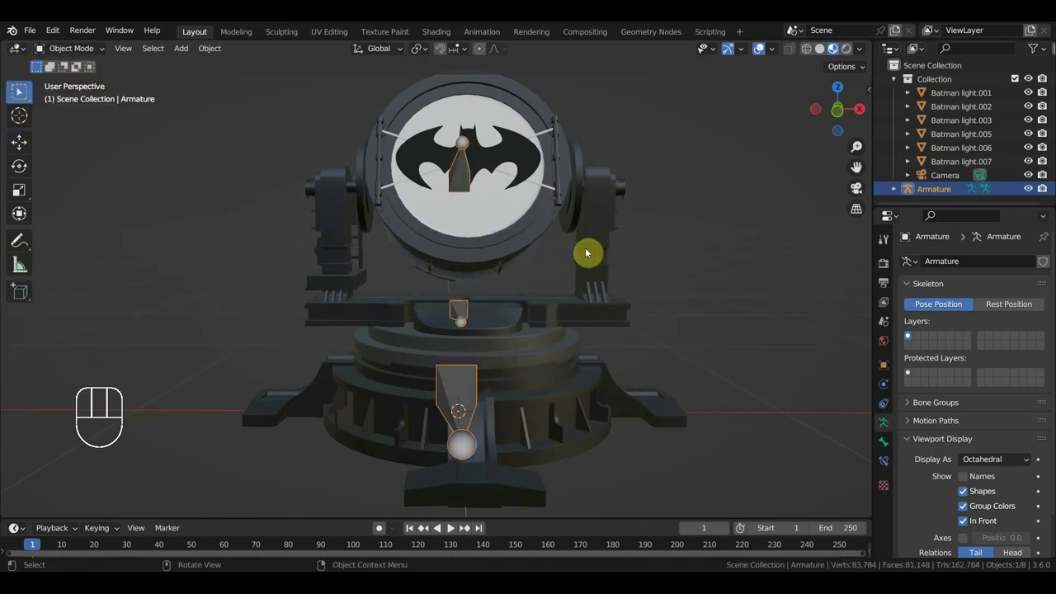
In Object Mode, pick the lamp head, yoke and turntable ring meshes to identify each part.
left_click(533, 213)
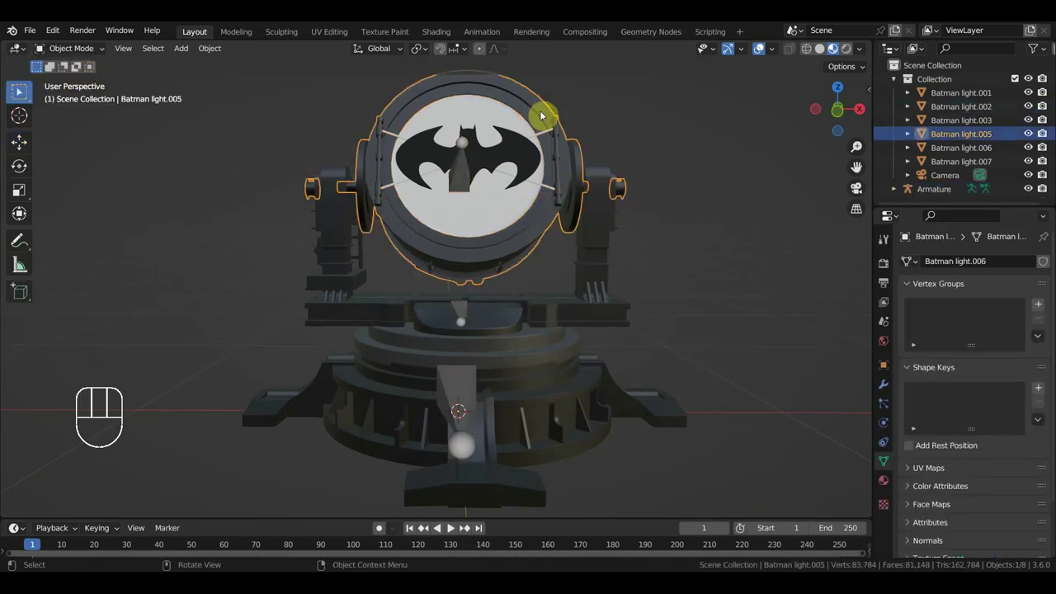
left_click(593, 260)
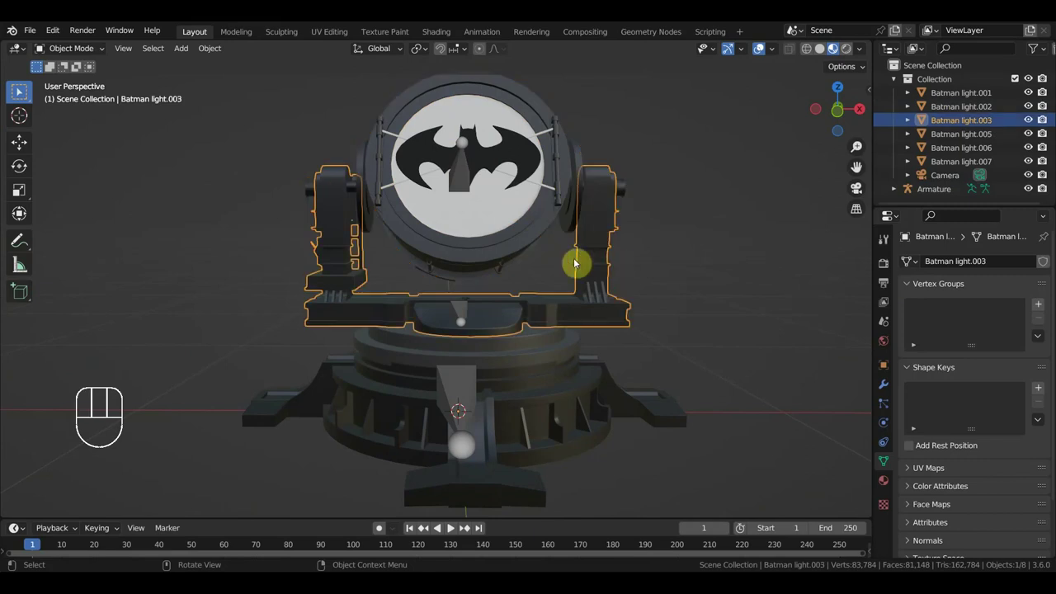
left_click(536, 368)
left_click(553, 406)
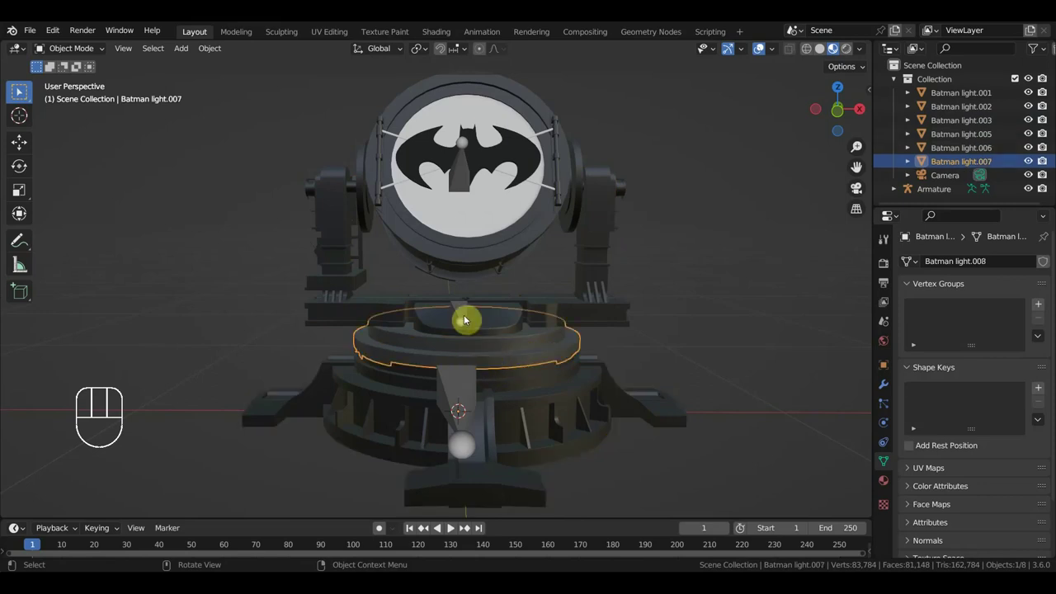
Select the yoke with the turntable ring, check them from the front, then select the armature.
left_click(467, 316)
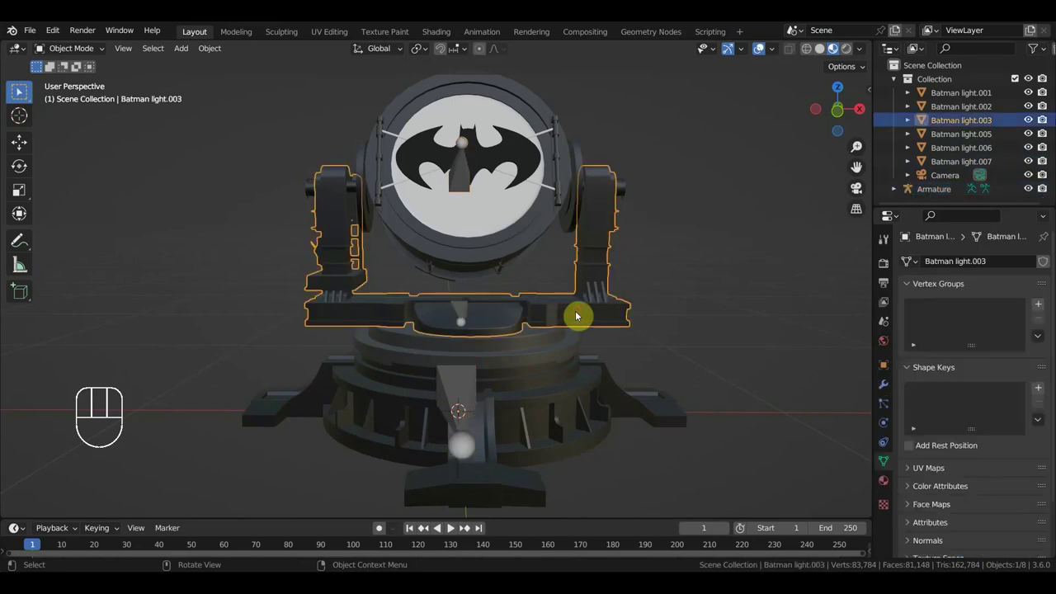
left_click(549, 352)
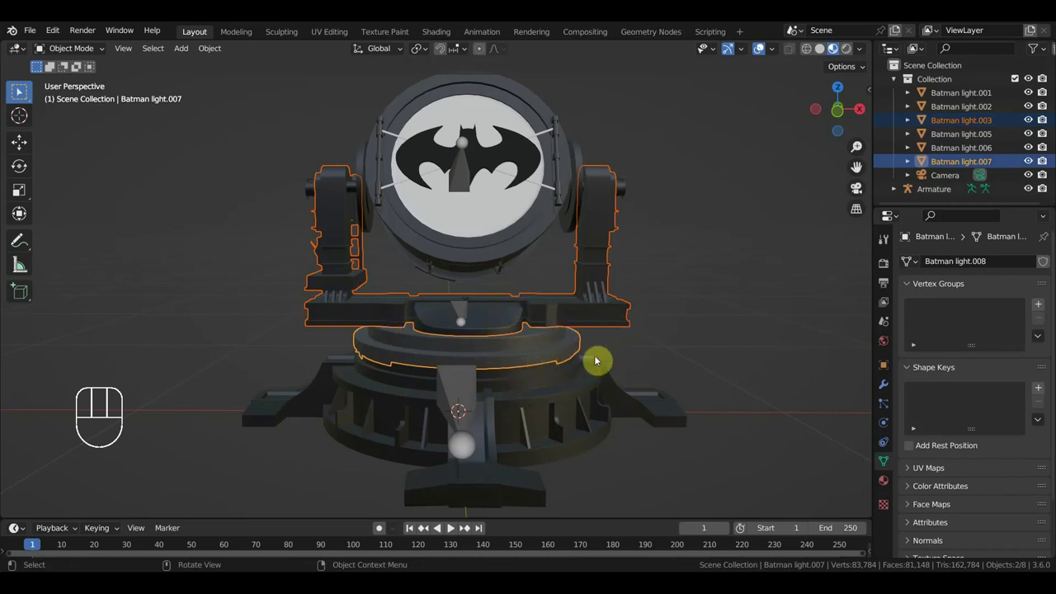
key("KP_1")
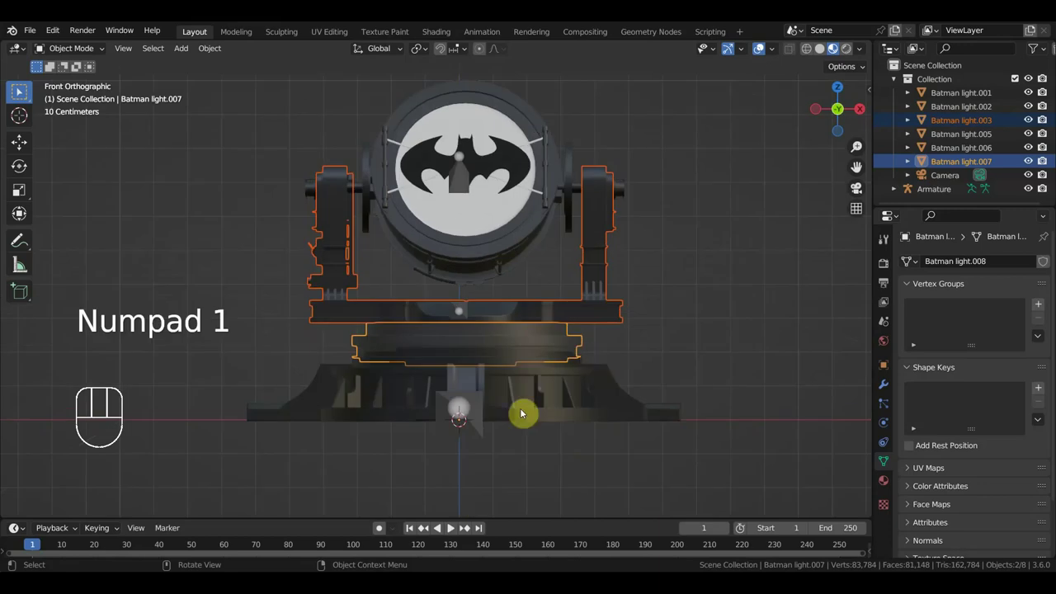
left_click(476, 431)
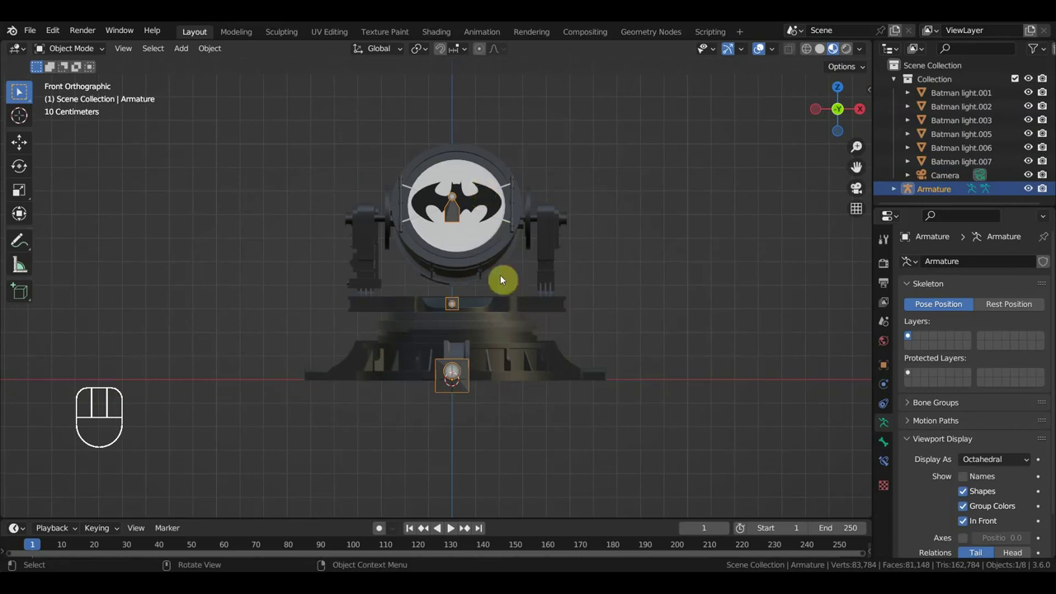
Reposition the armature on the searchlight base with the Move tool and orbit to check it.
left_click_drag(547, 309, 491, 141)
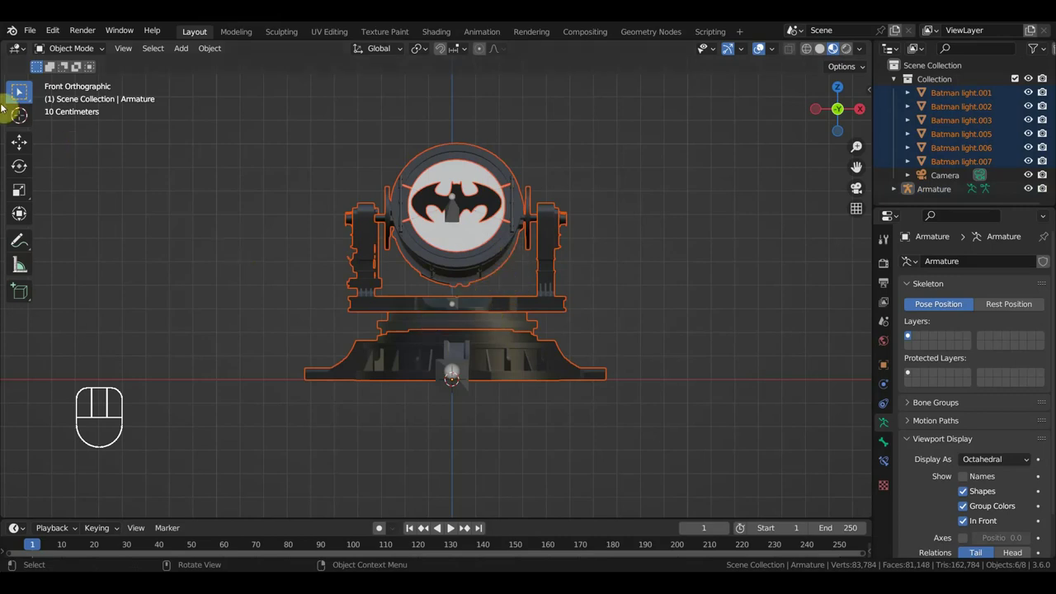
left_click(20, 142)
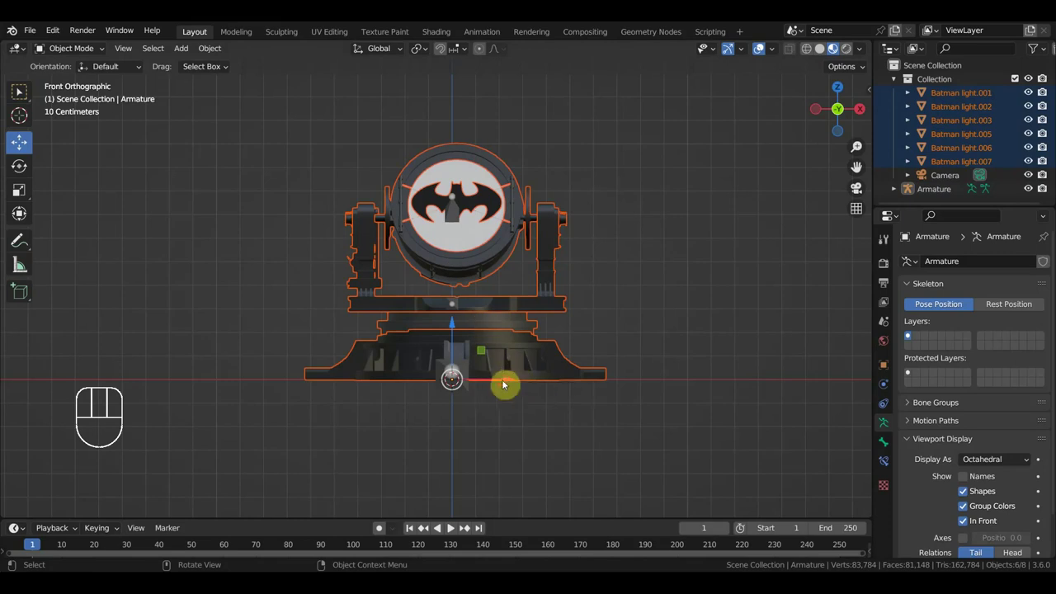
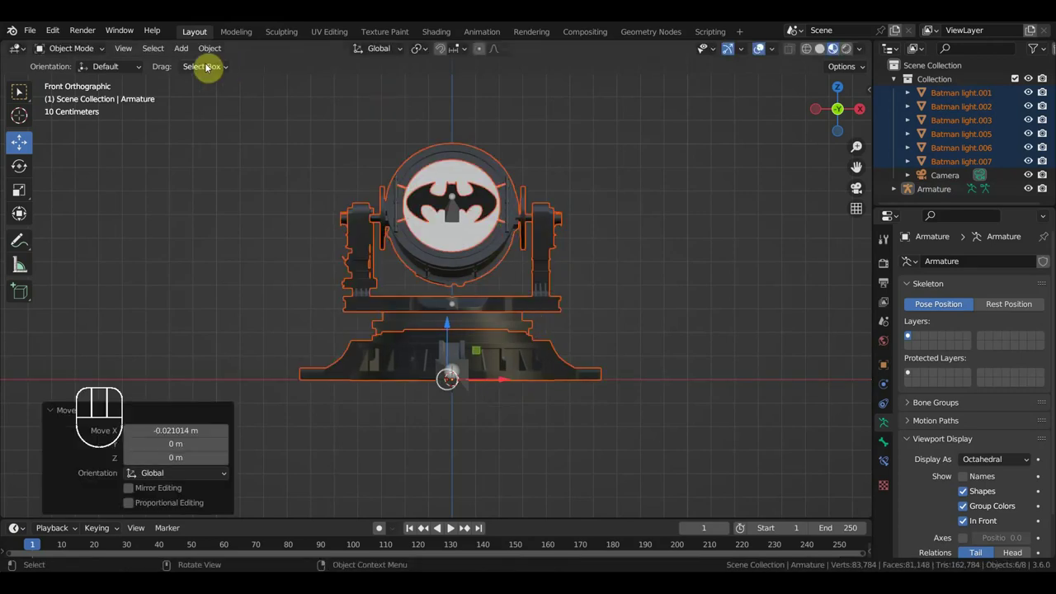
left_click_drag(221, 73, 403, 112)
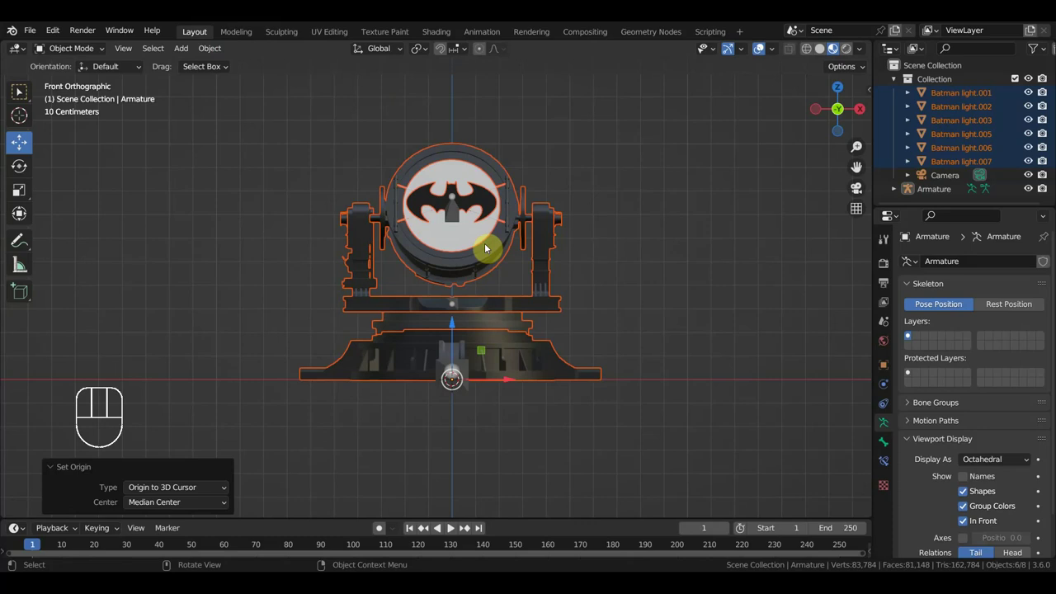
left_click_drag(547, 258, 439, 266)
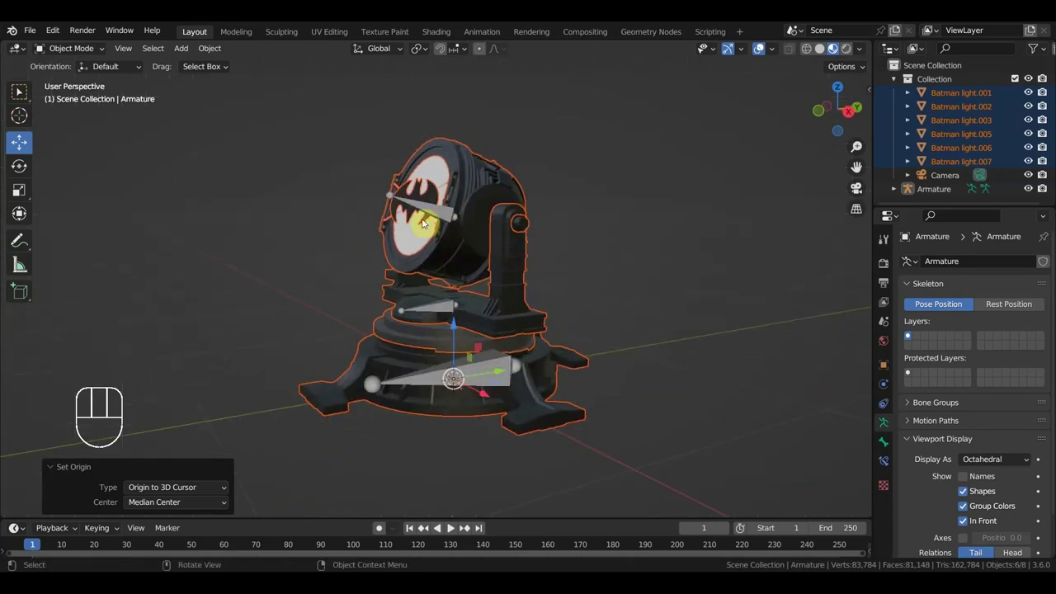
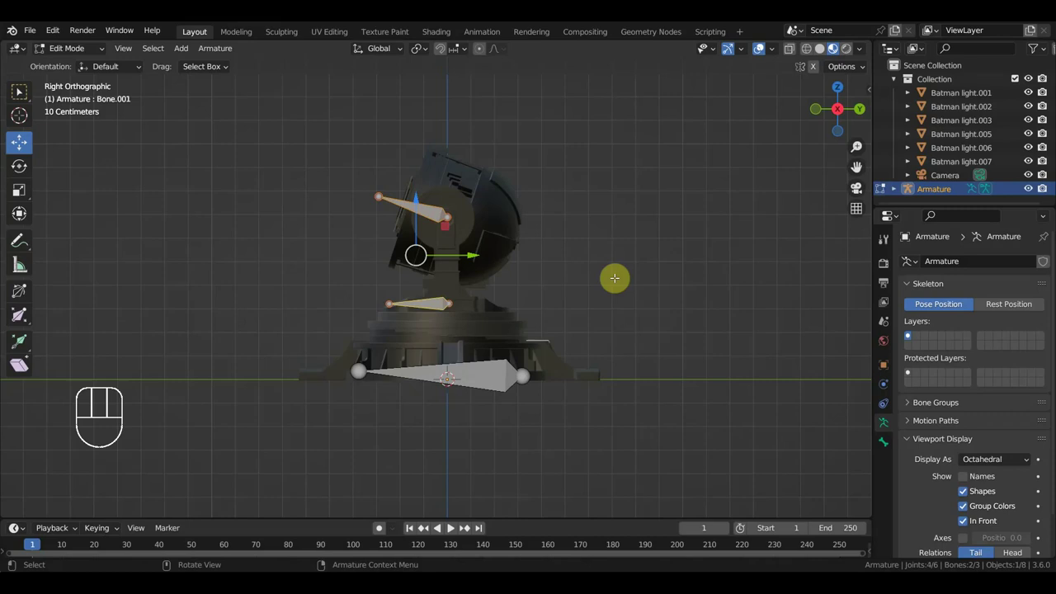
Parent Bone.002 to Bone.001 and Bone.001 to Bone, each with Keep Offset.
key("ctrl+p")
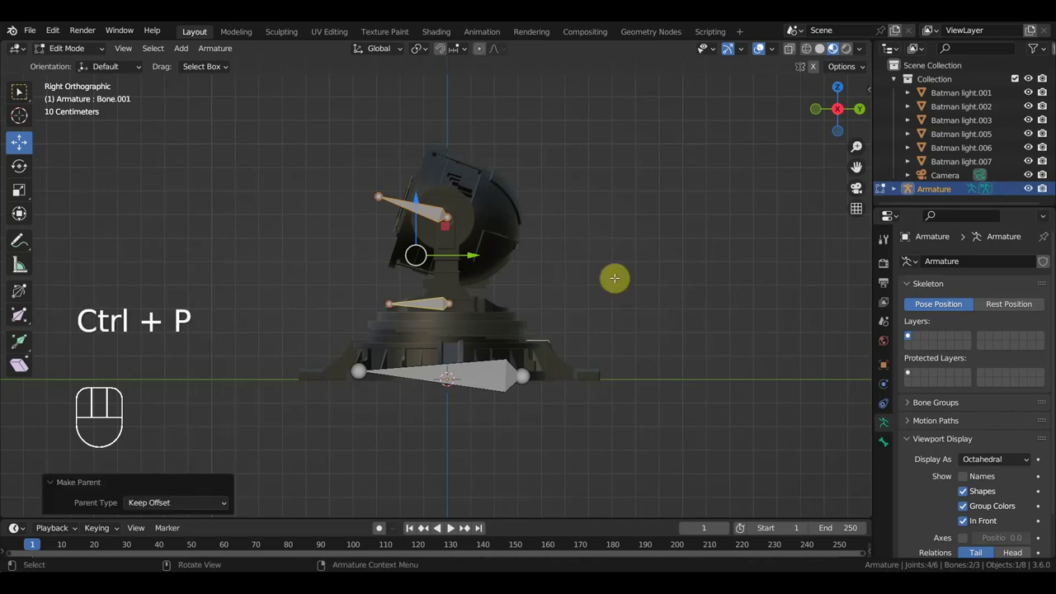
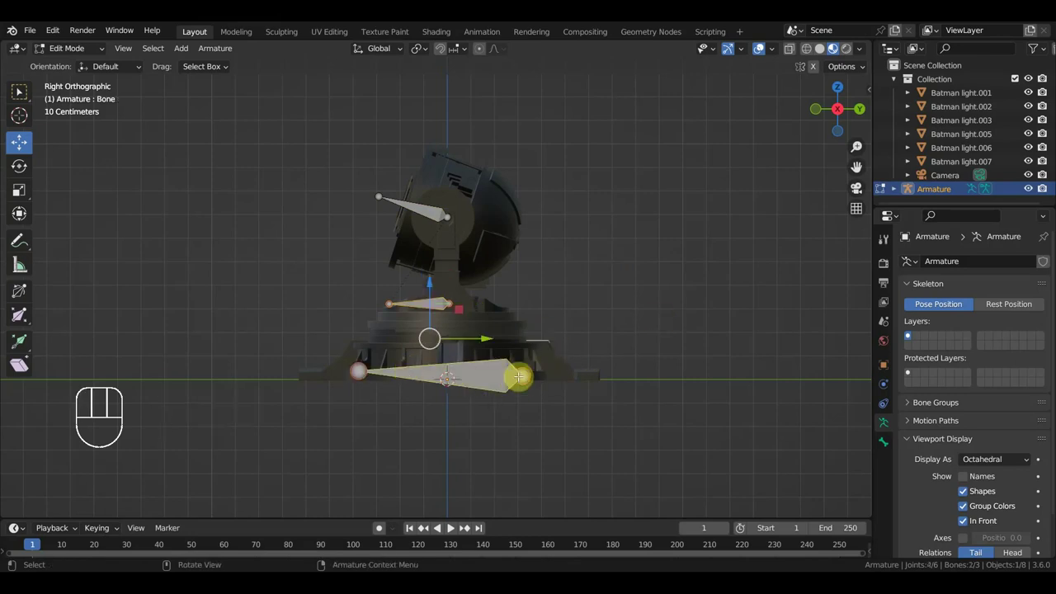
key("ctrl+p")
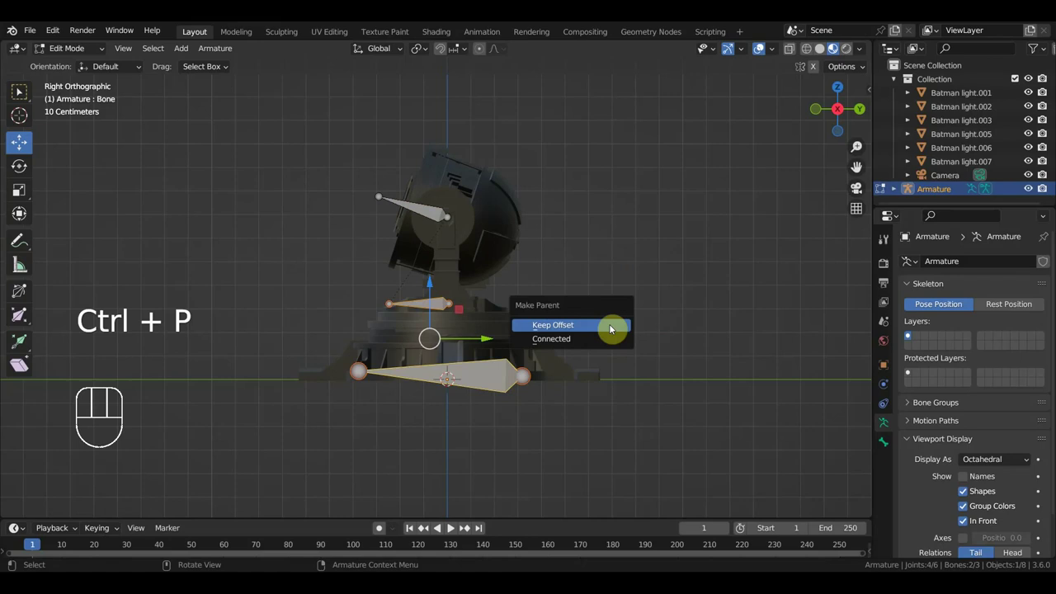
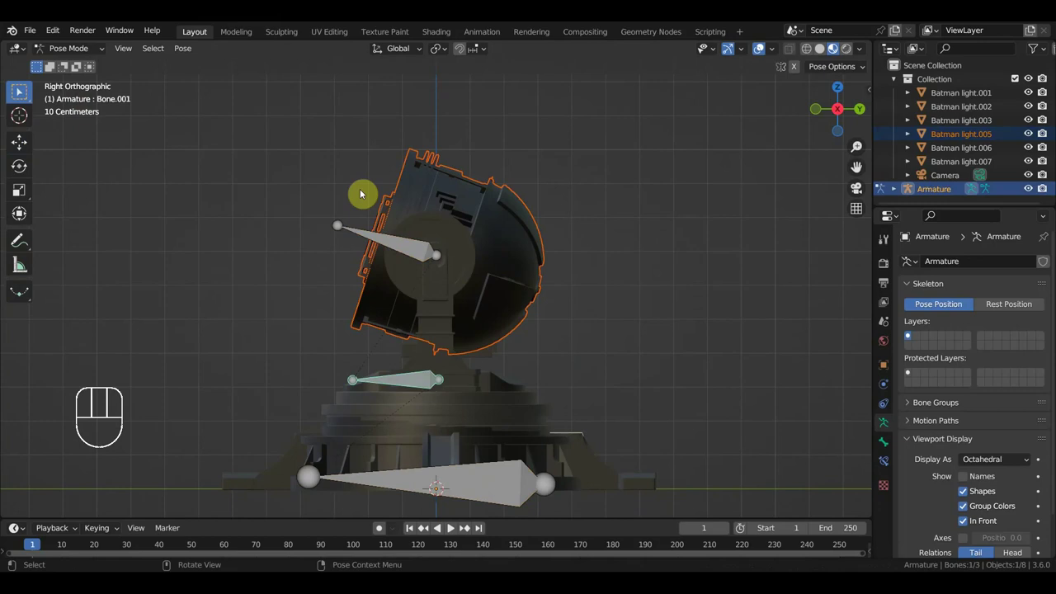
In Pose Mode, parent the Batman light.005 lamp head to Bone.002 using the Bone option.
left_click(404, 250)
key("ctrl+p")
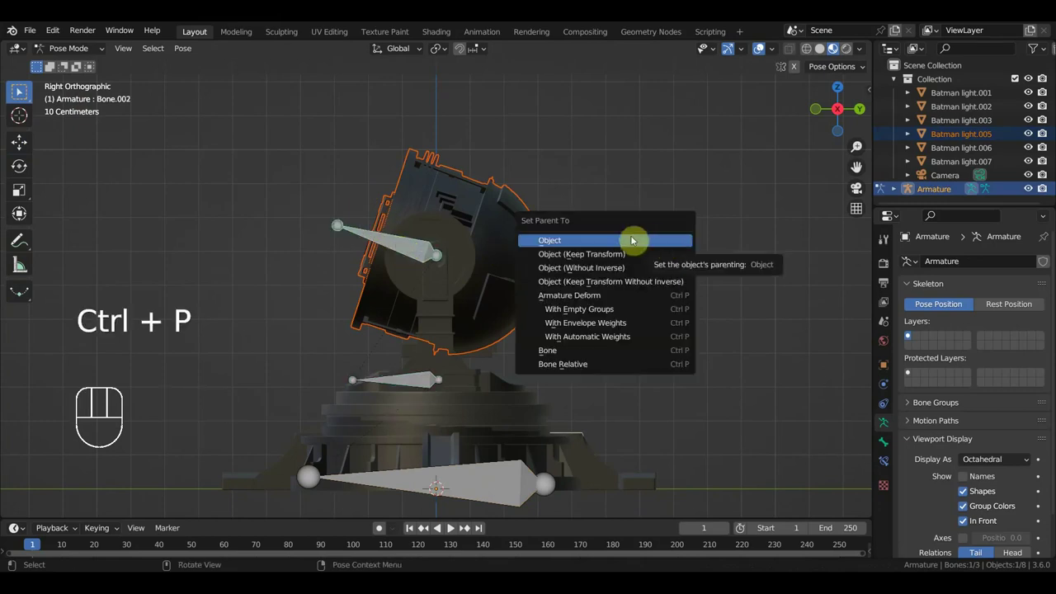
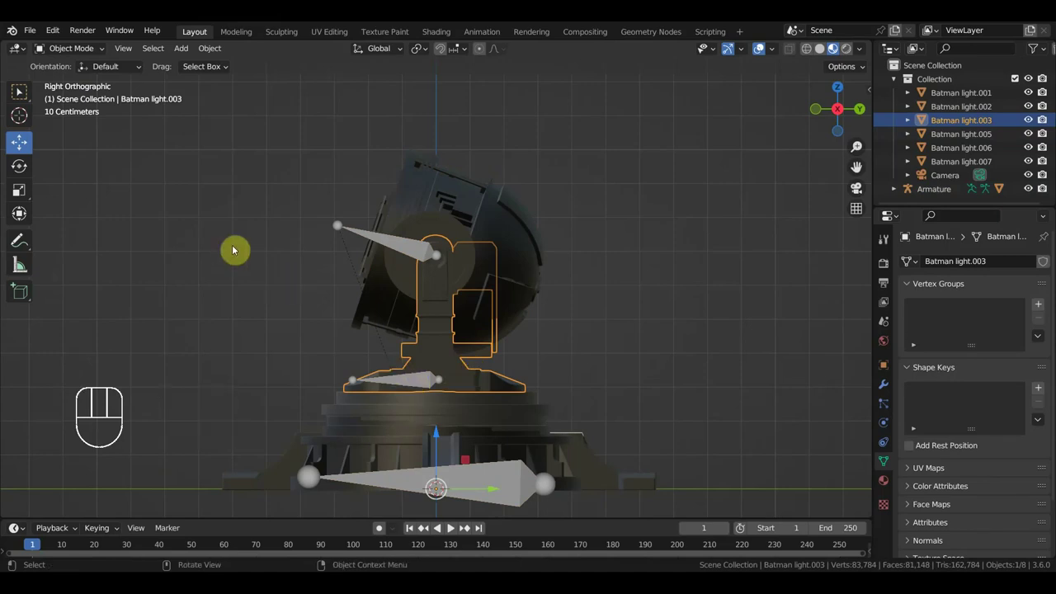
Parent the Batman light.003 yoke to Bone.001 using the Bone option in Pose Mode.
left_click(429, 385)
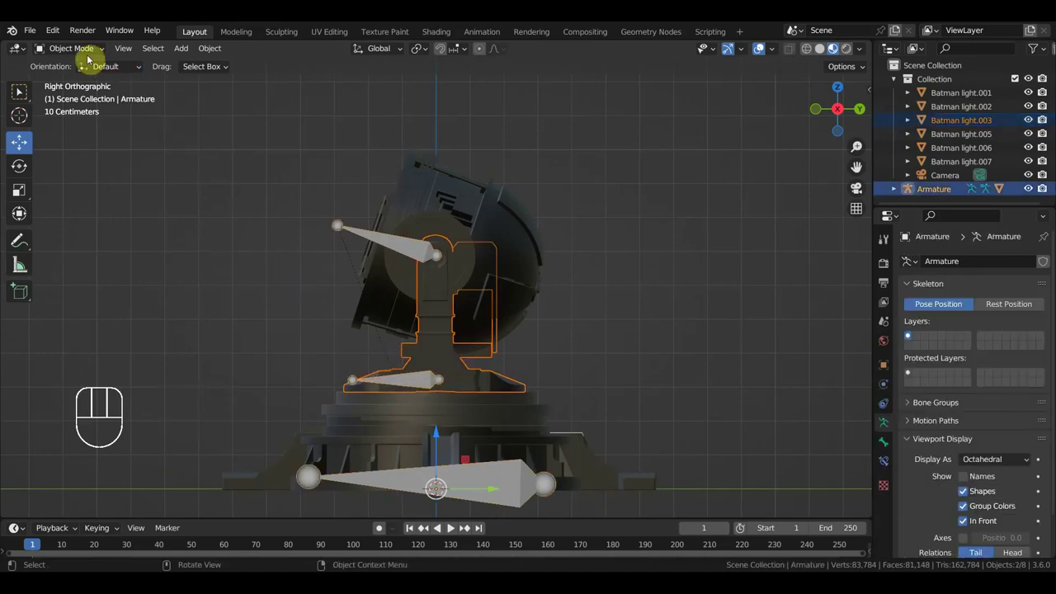
left_click(86, 55)
left_click(424, 380)
key("ctrl+p")
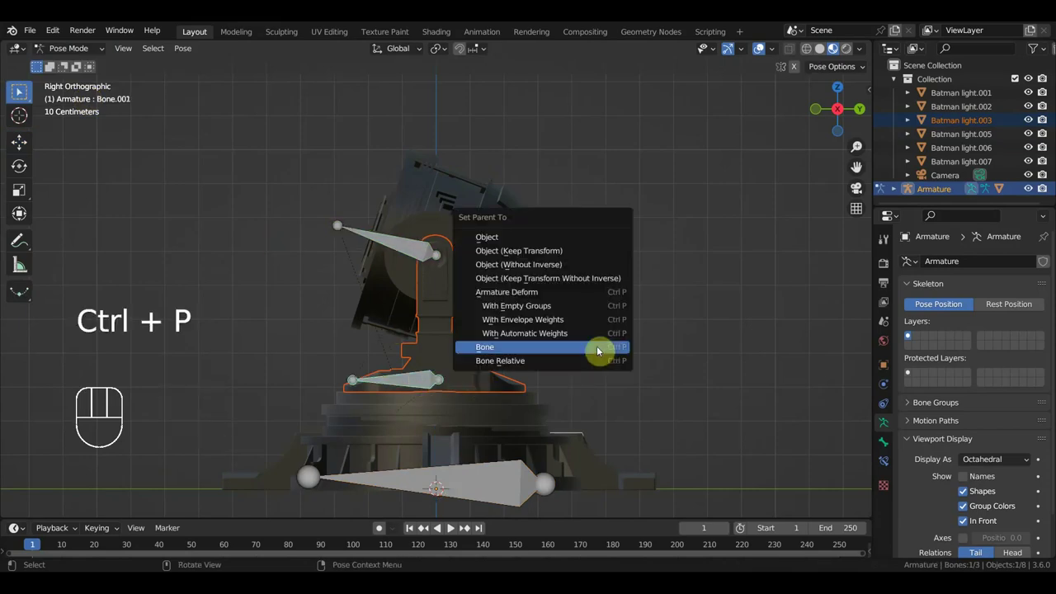
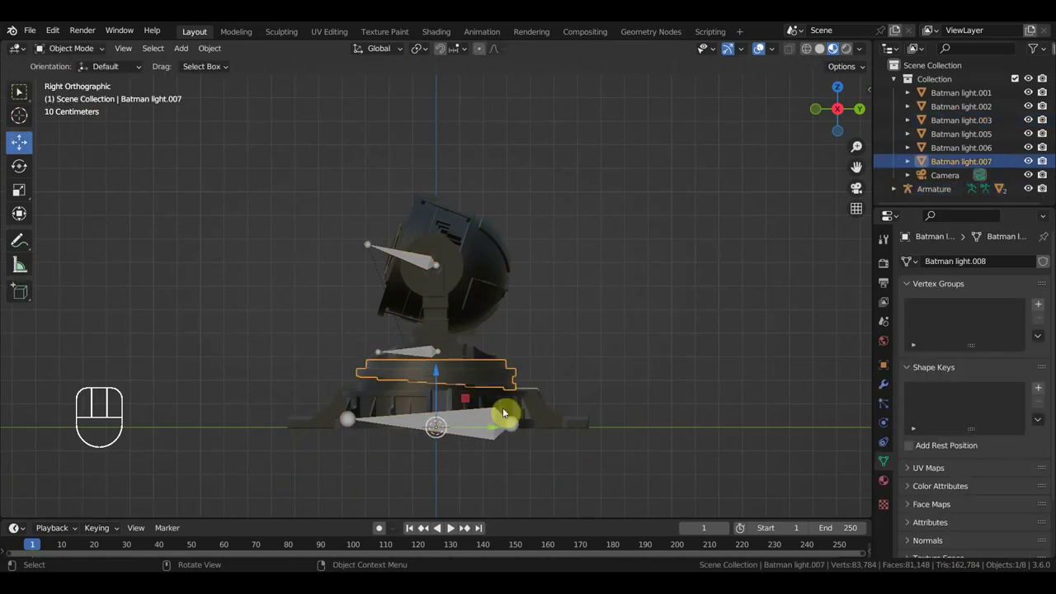
Join light.007 into light.006 and parent the merged base to the bottom Bone.
left_click(534, 404)
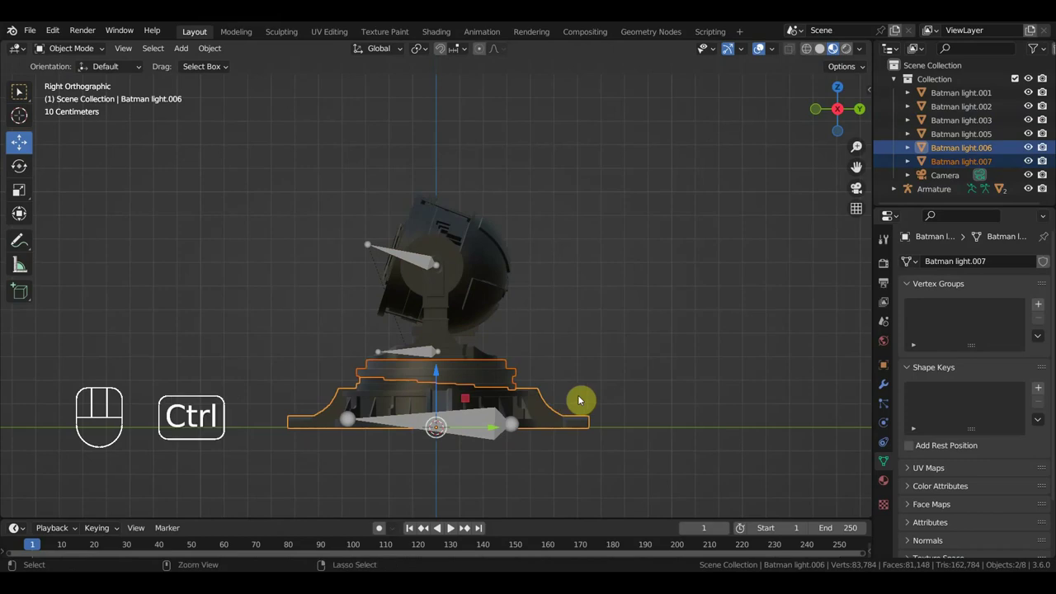
key("ctrl+j")
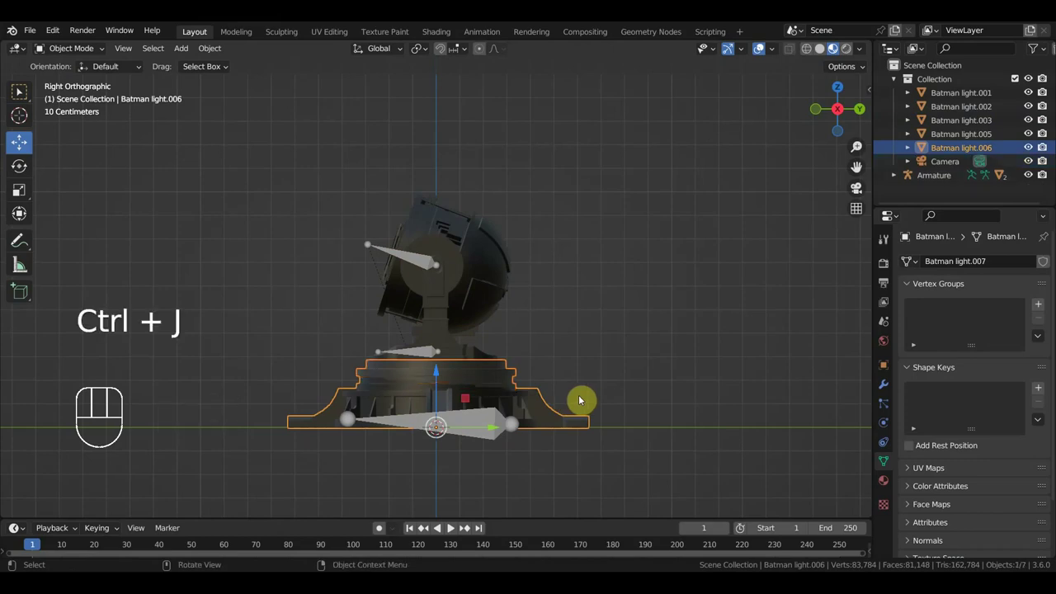
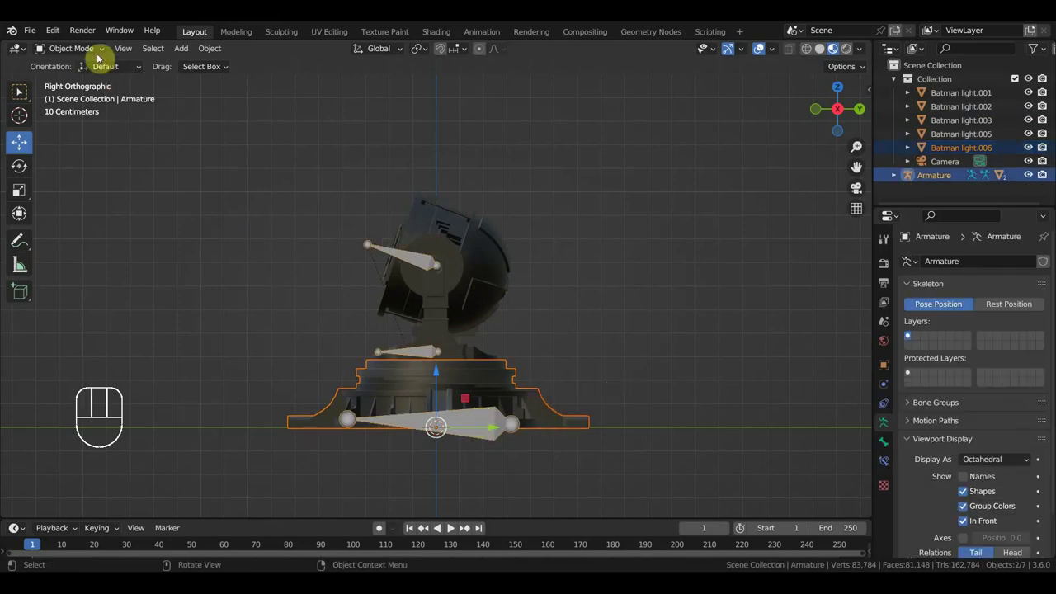
left_click_drag(91, 52, 120, 108)
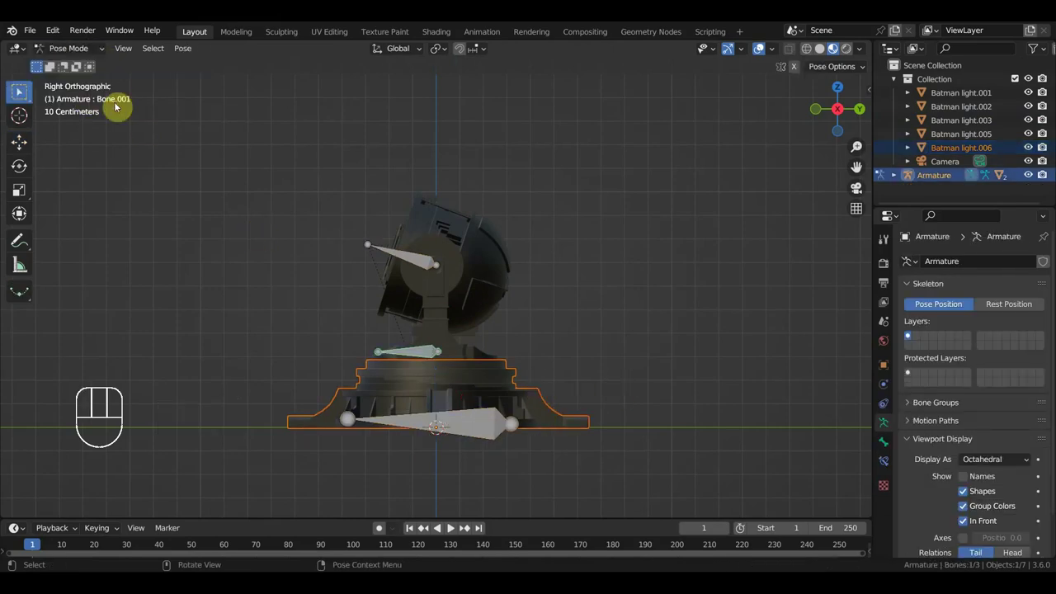
left_click(22, 93)
key("ctrl+p")
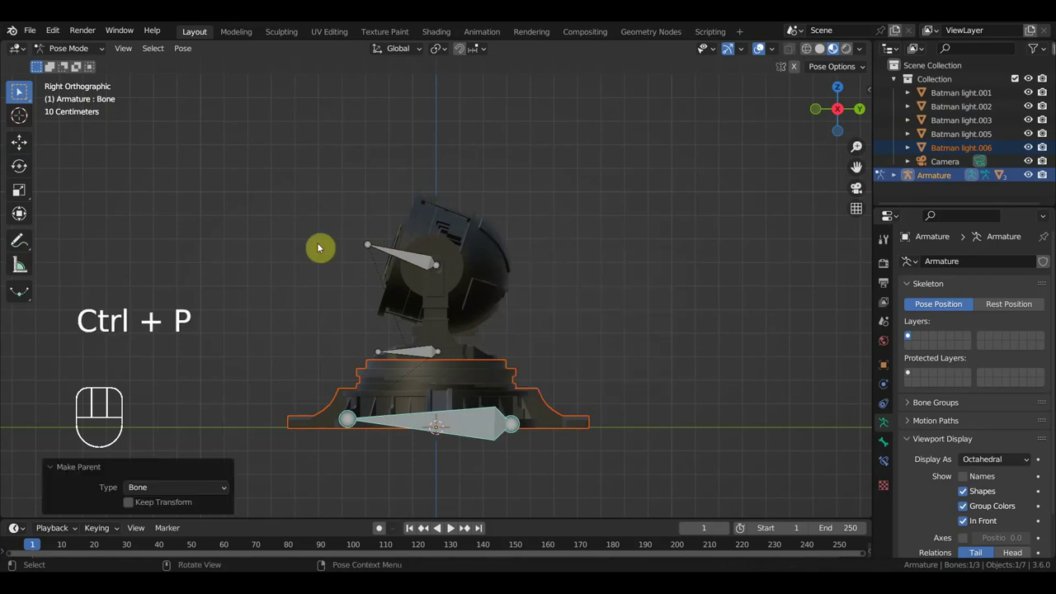
left_click(79, 53)
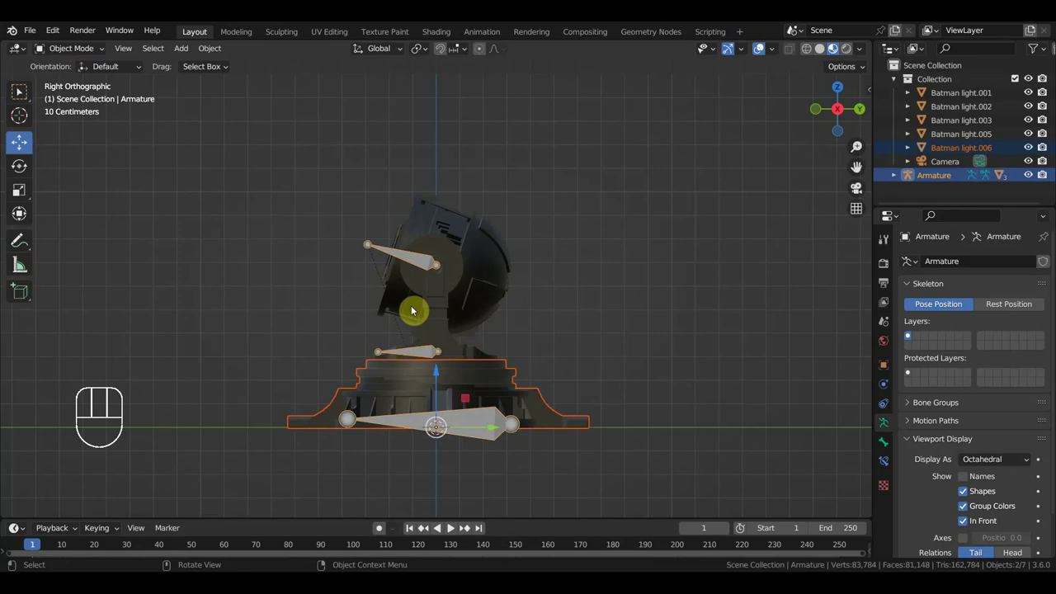
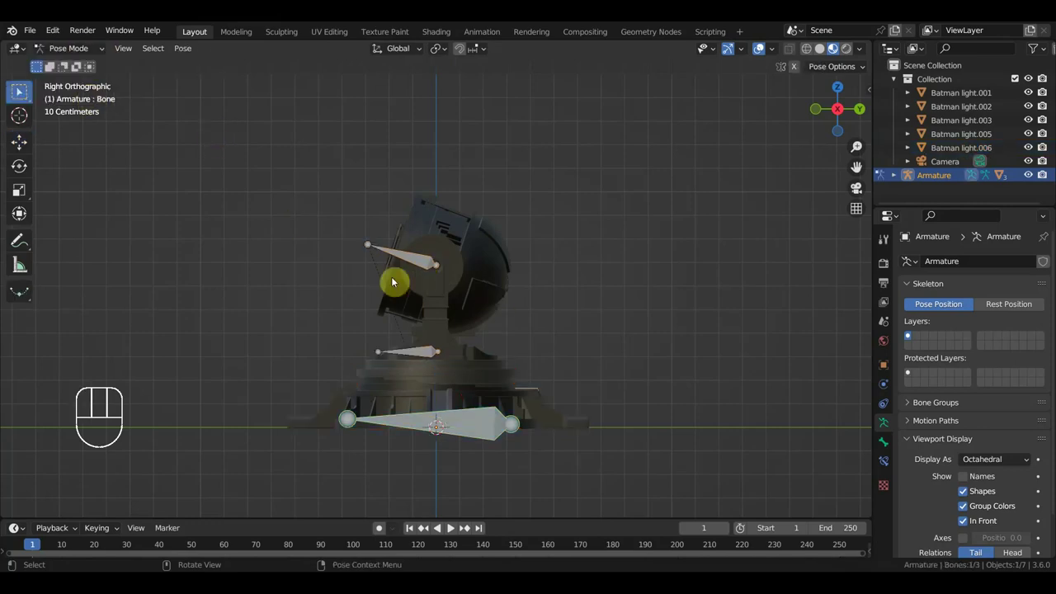
left_click(428, 270)
key("r")
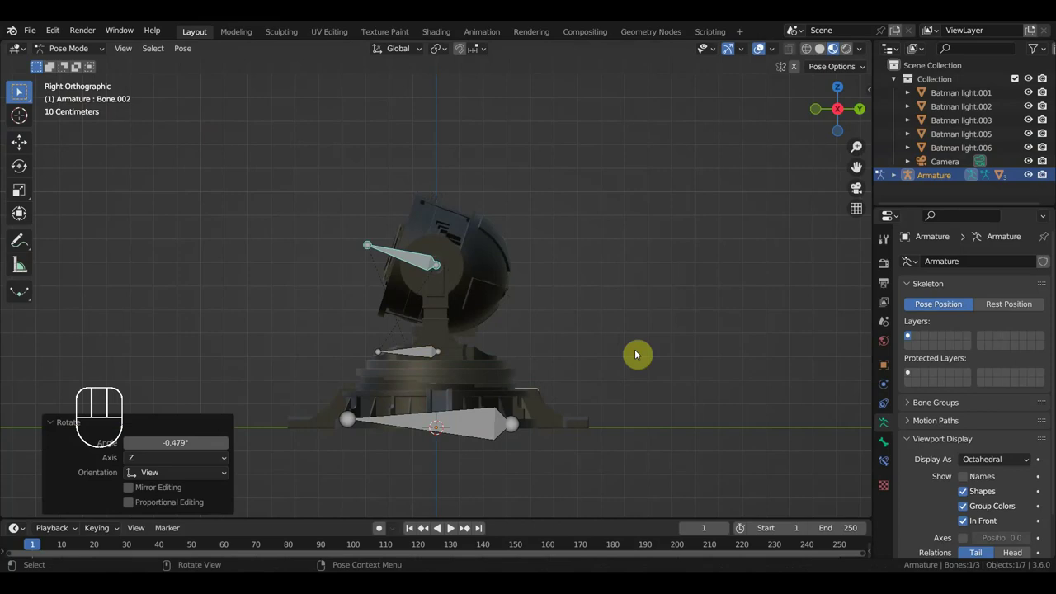
key("ctrl+z")
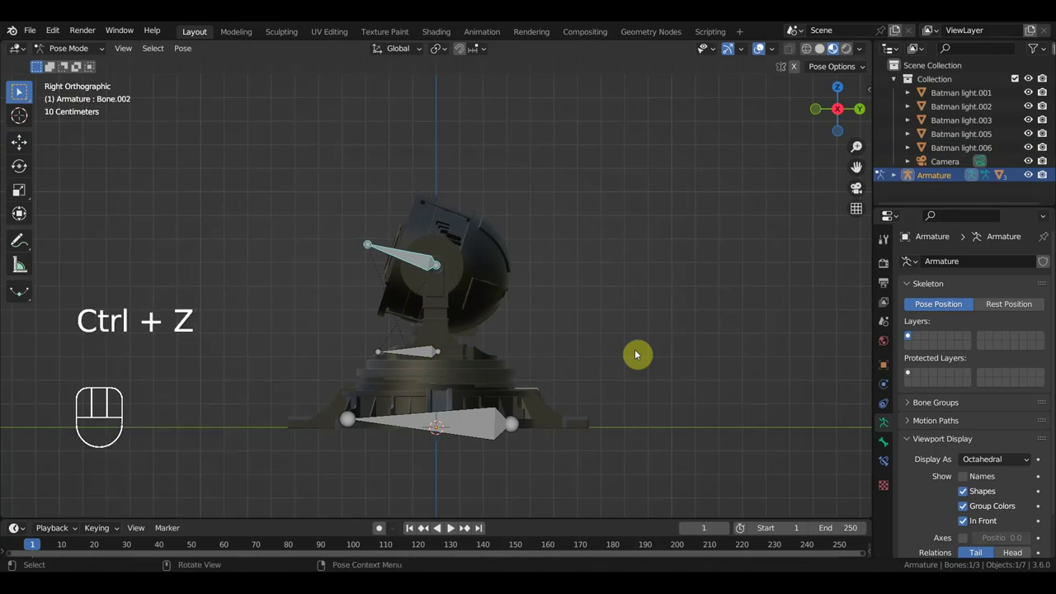
left_click(429, 357)
key("KP_7")
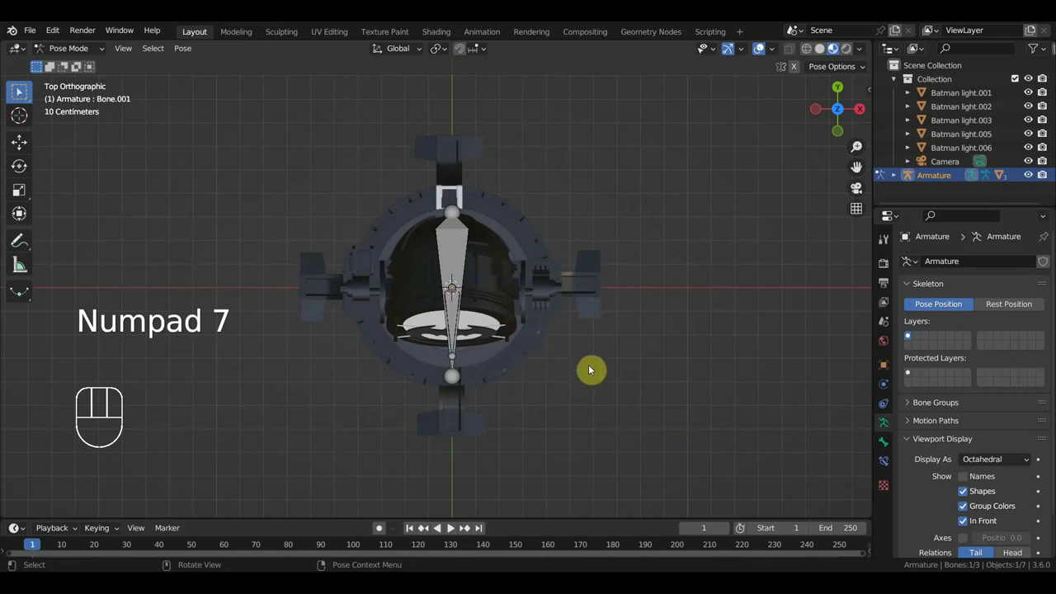
key("r")
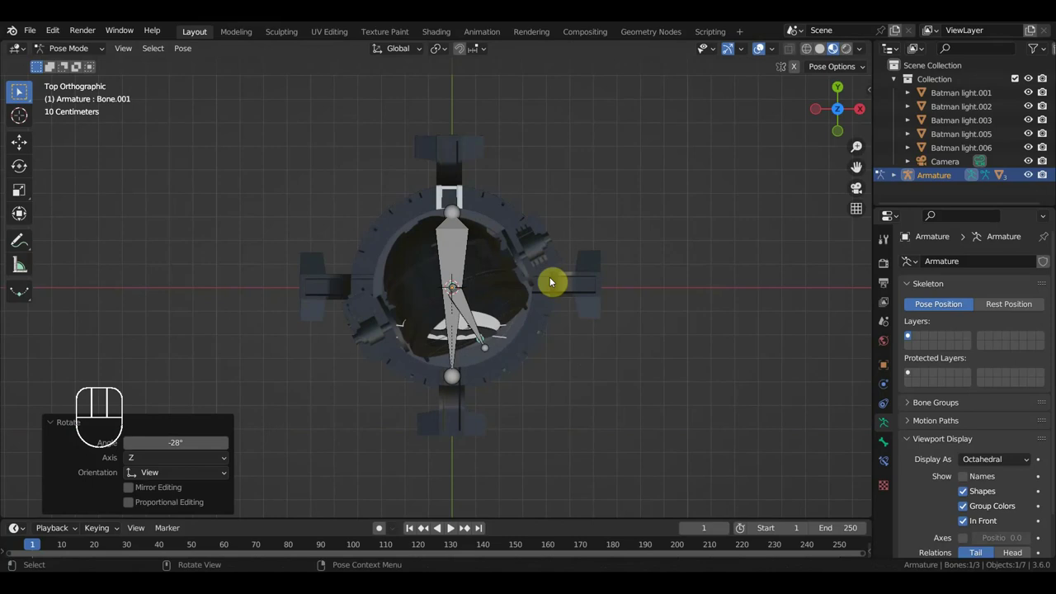
left_click_drag(593, 342, 585, 242)
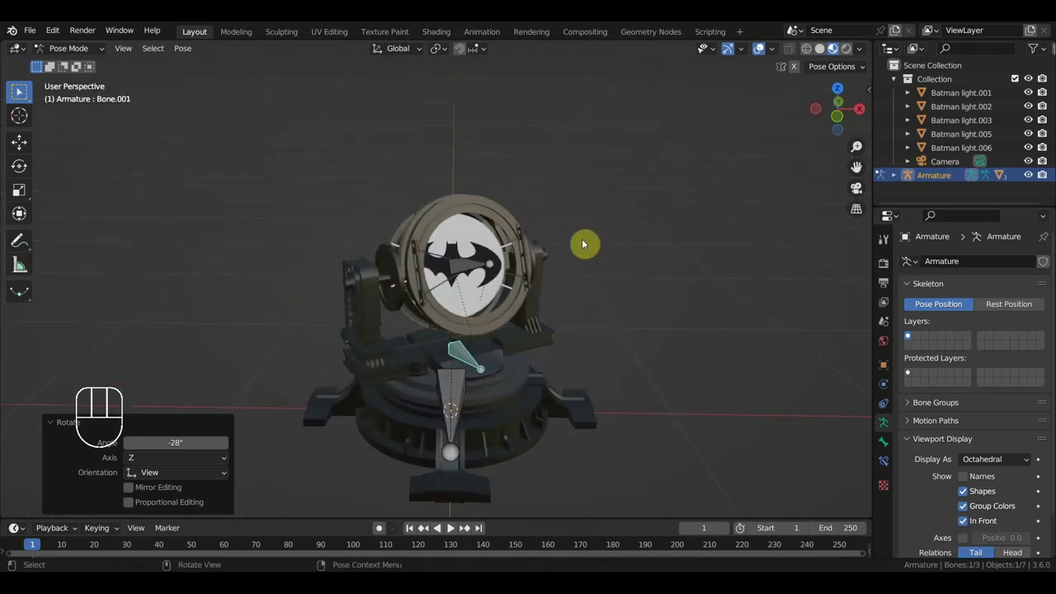
key("ctrl+z")
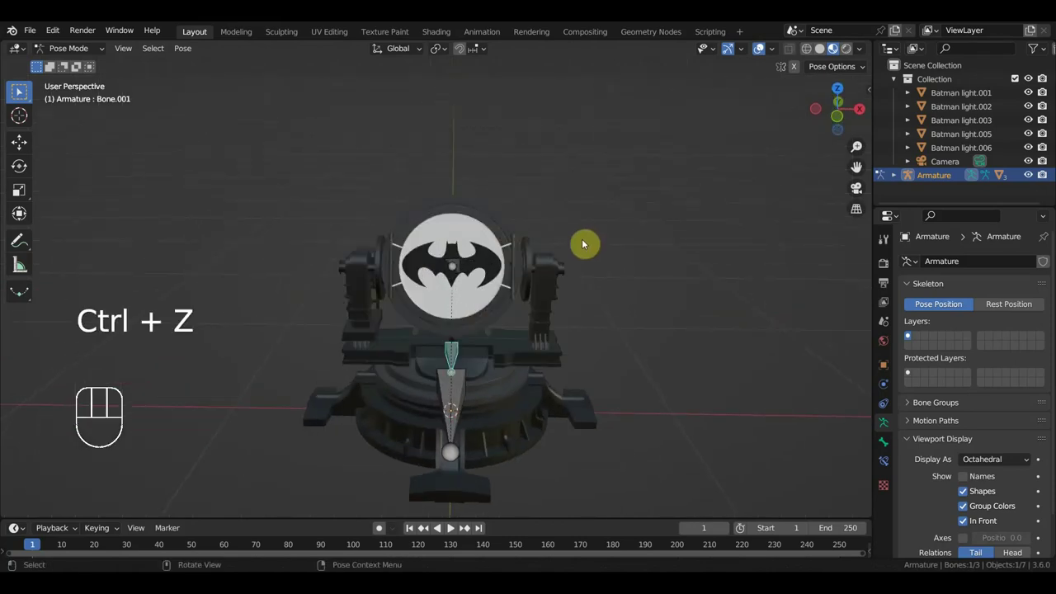
key("KP_3")
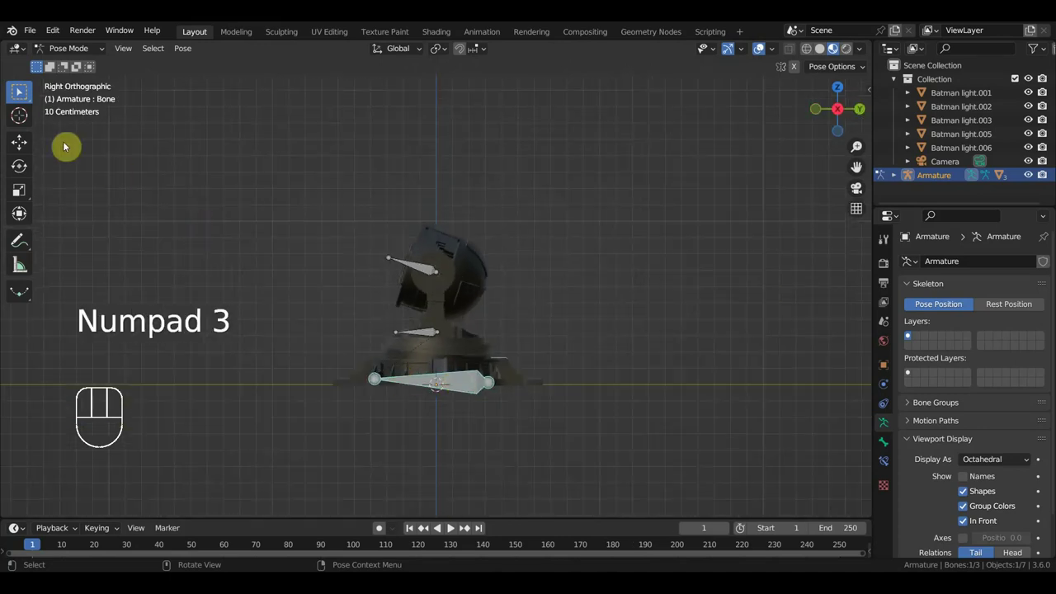
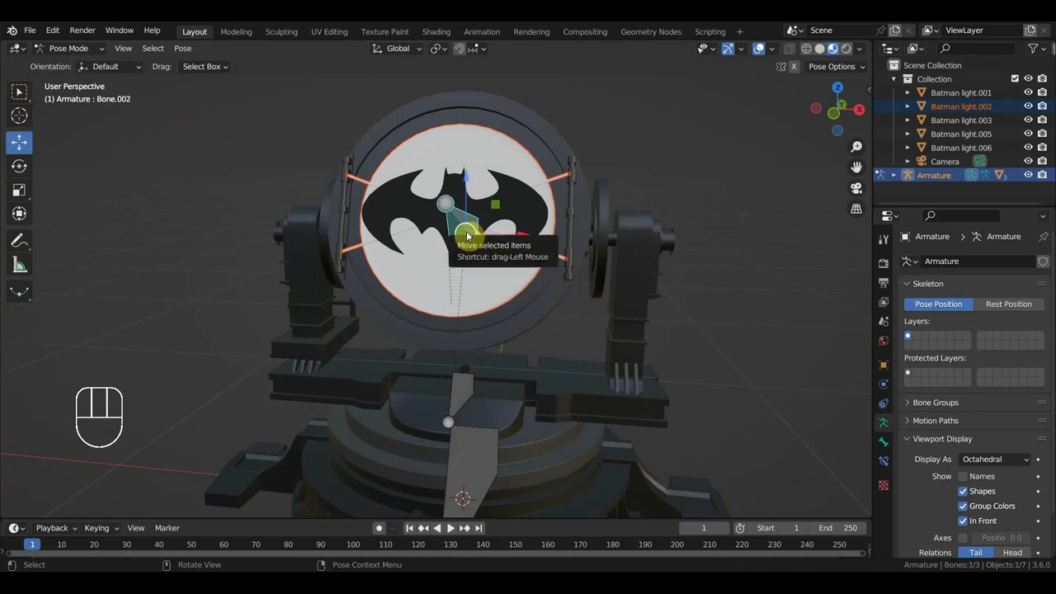
key("ctrl+p")
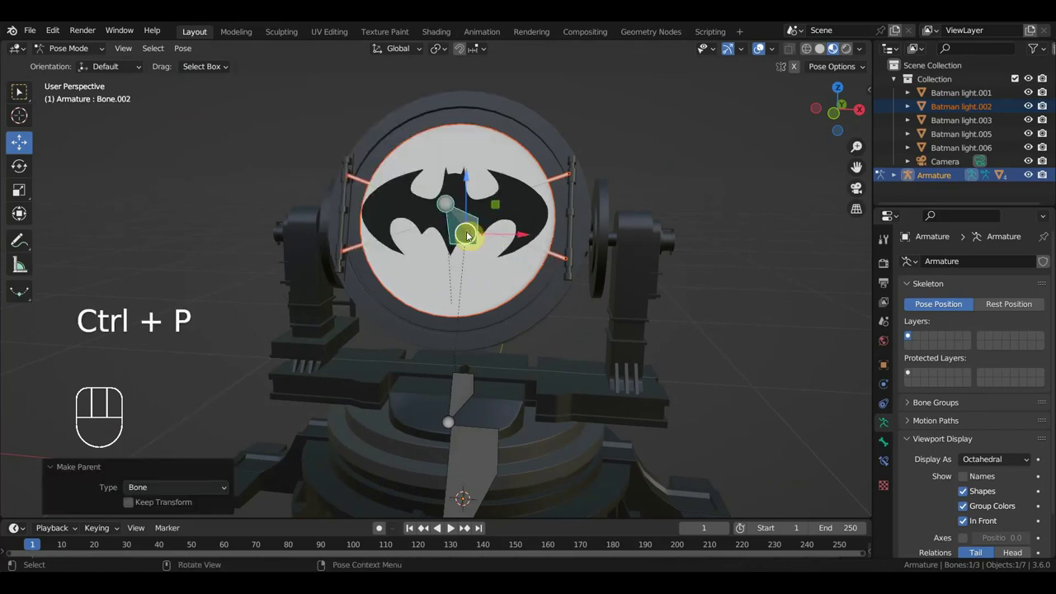
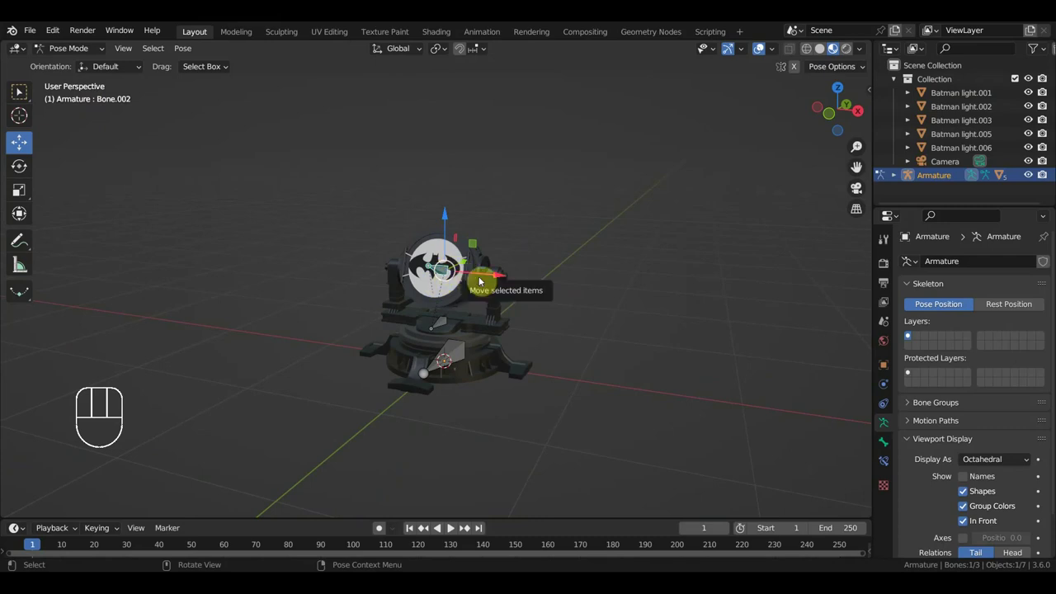
left_click(448, 324)
key("KP_7")
key("r")
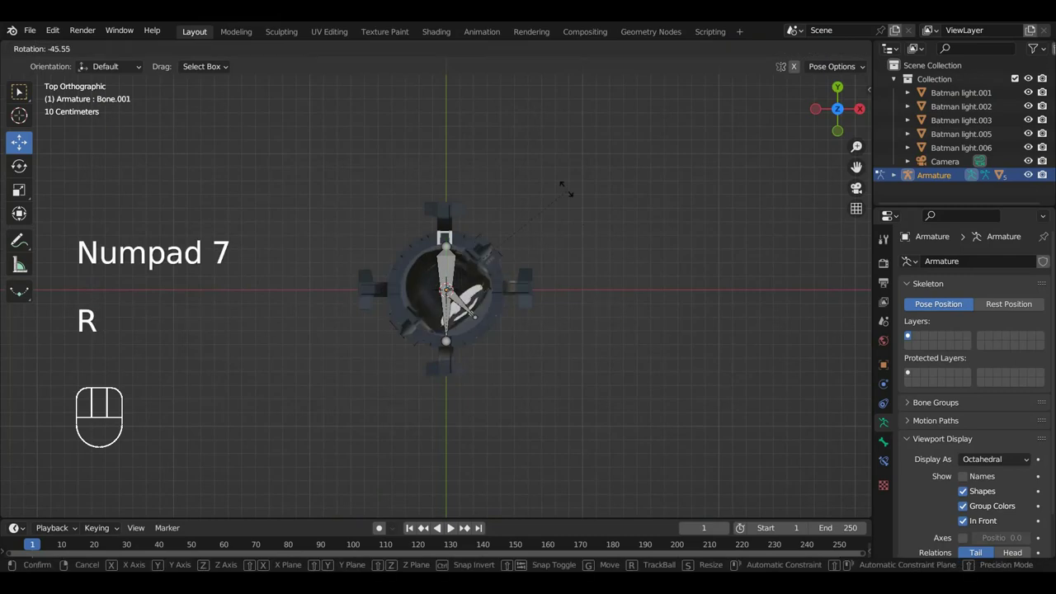
key("KP_1")
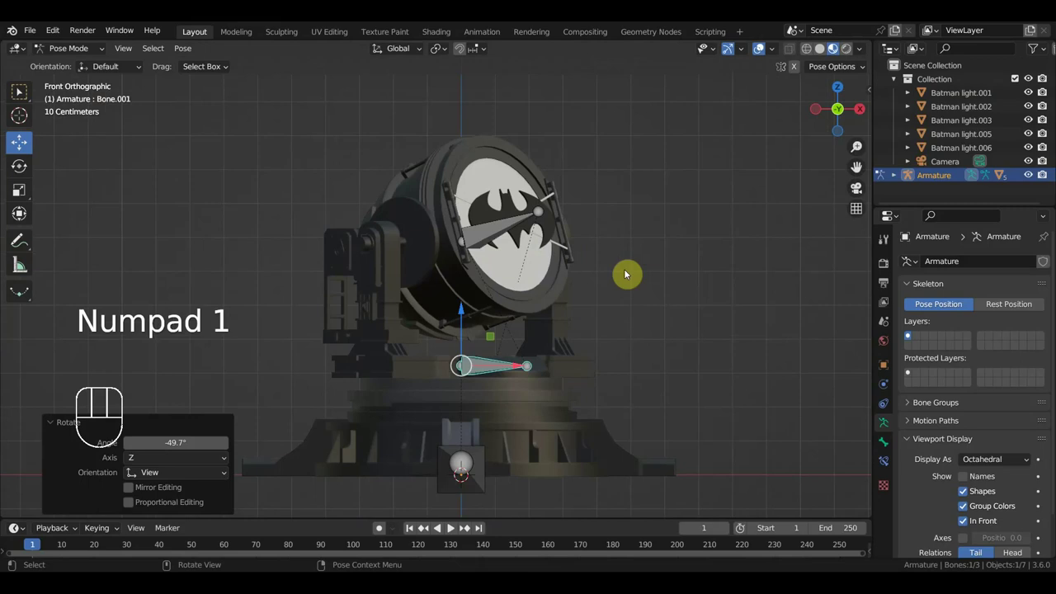
key("ctrl+z")
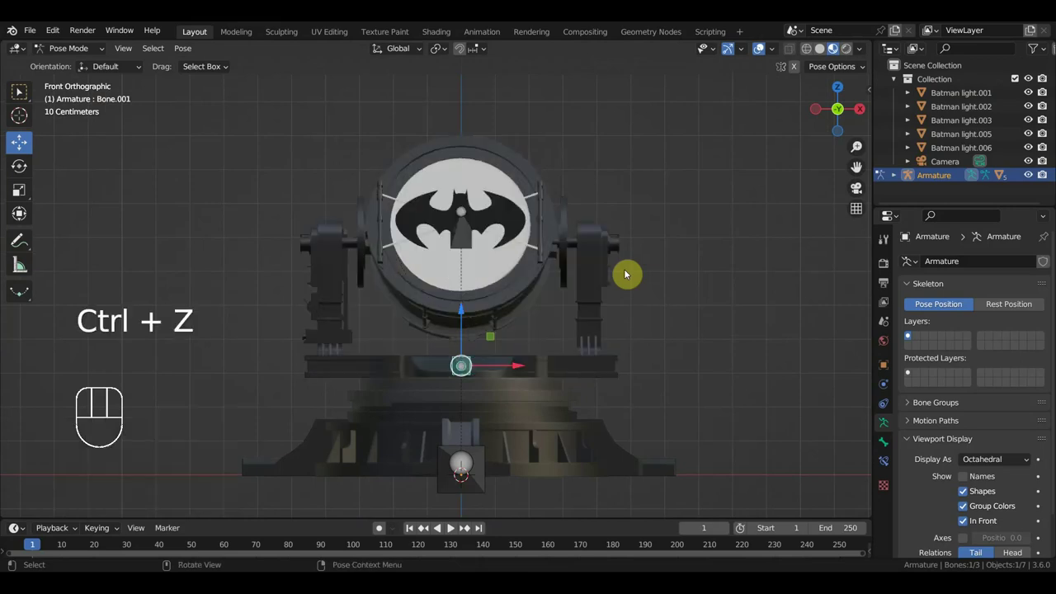
key("KP_7")
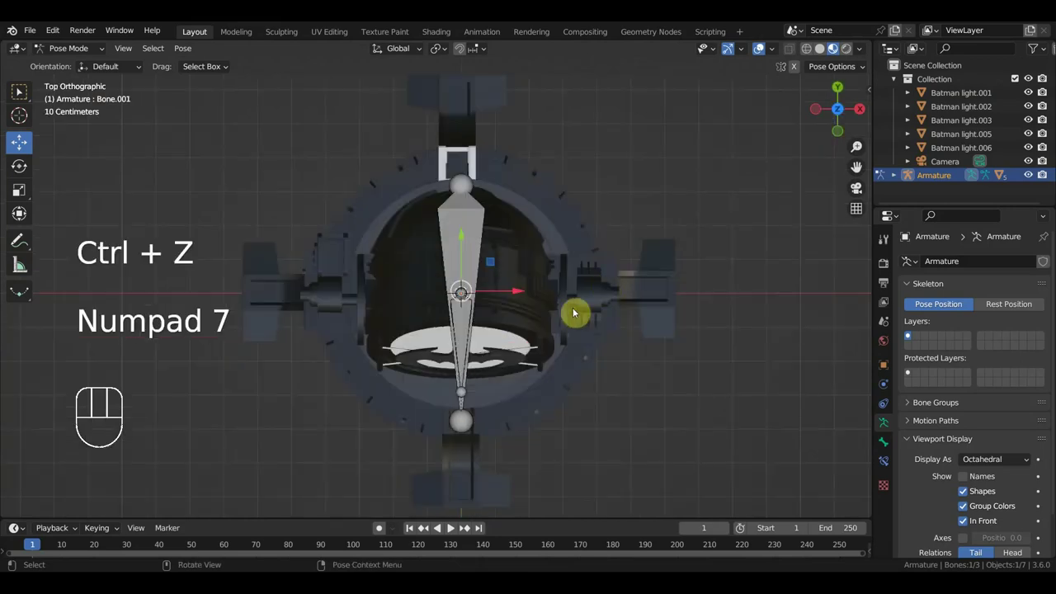
left_click_drag(553, 295, 499, 205)
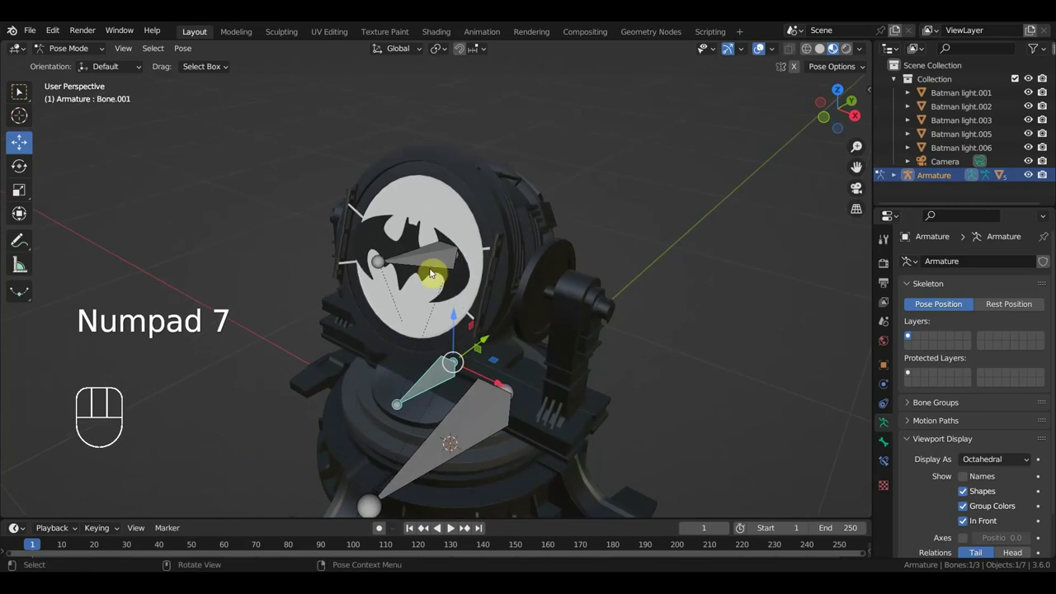
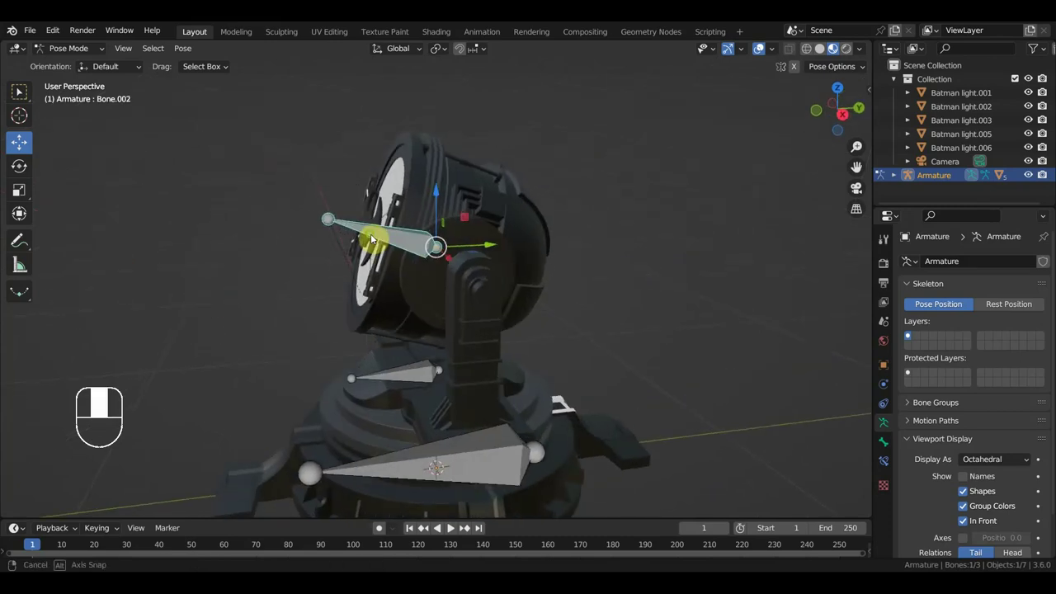
key("KP_3")
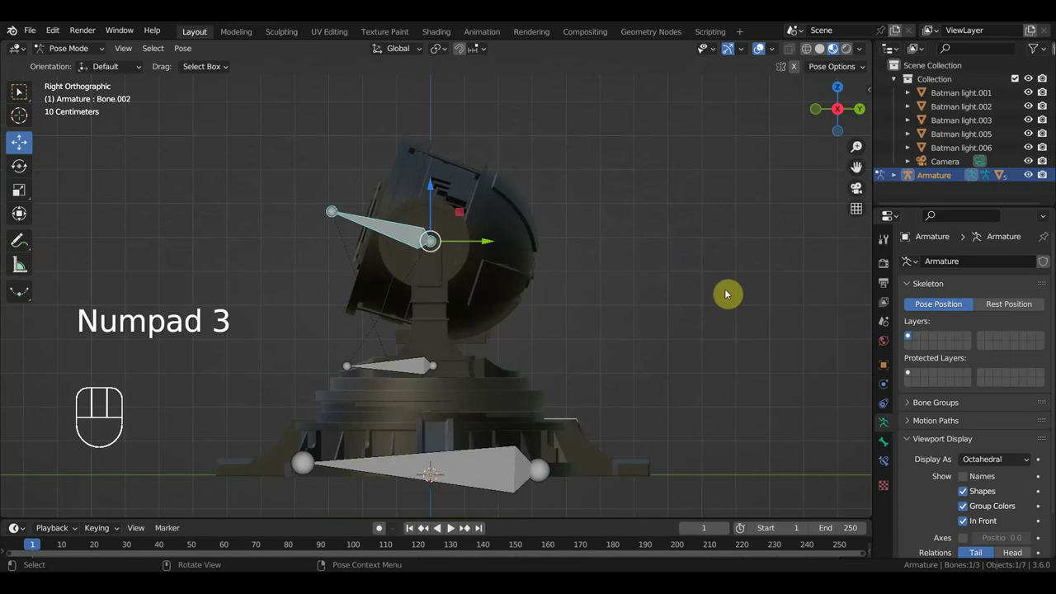
Lock the tilt bone Bone.002's Y and Z rotation so it swivels only around X, test-rotating it.
key("n")
left_click(871, 101)
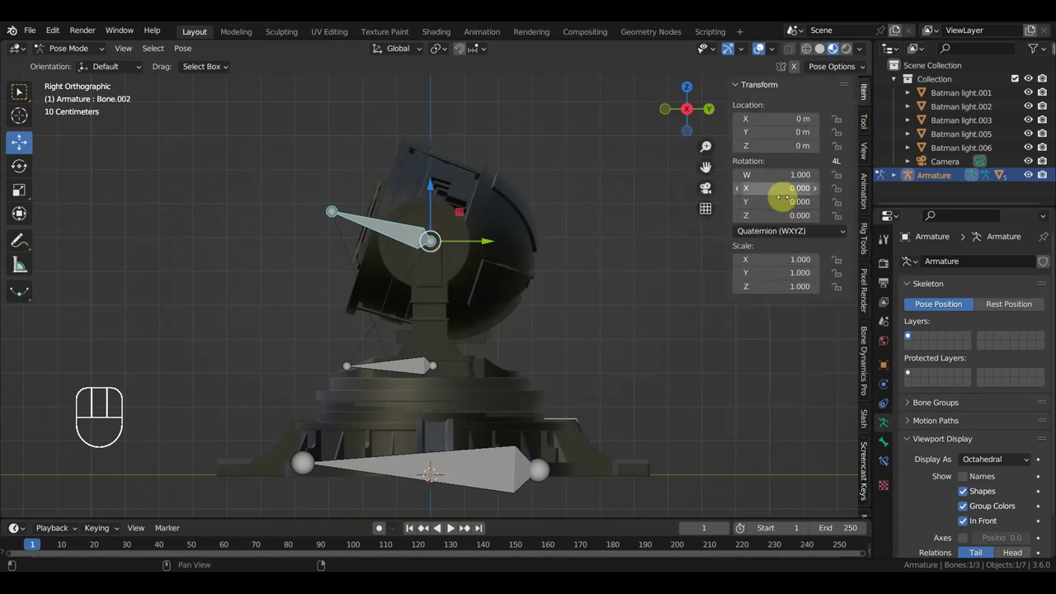
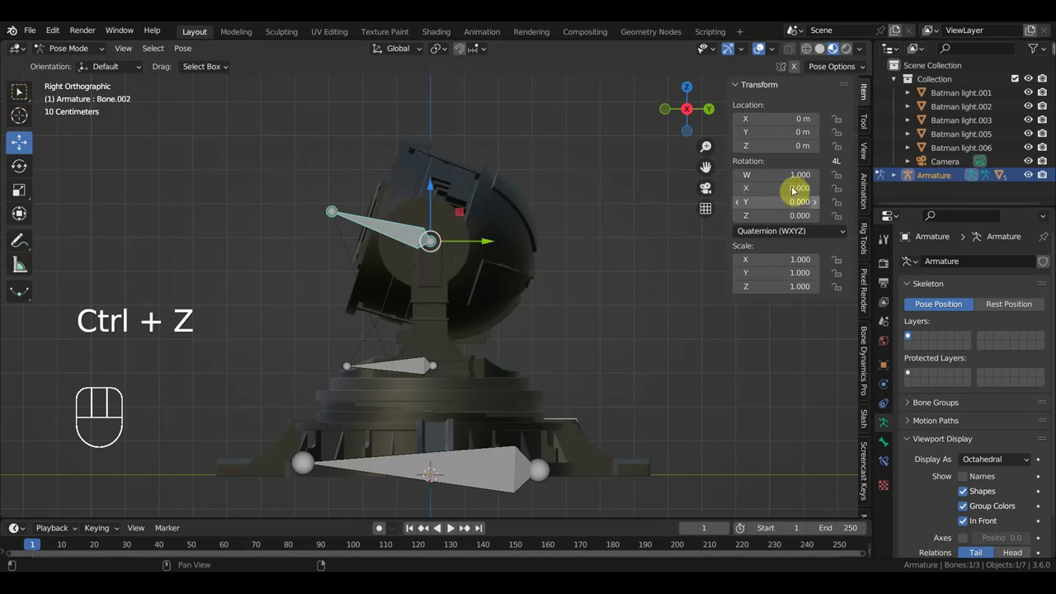
left_click(844, 208)
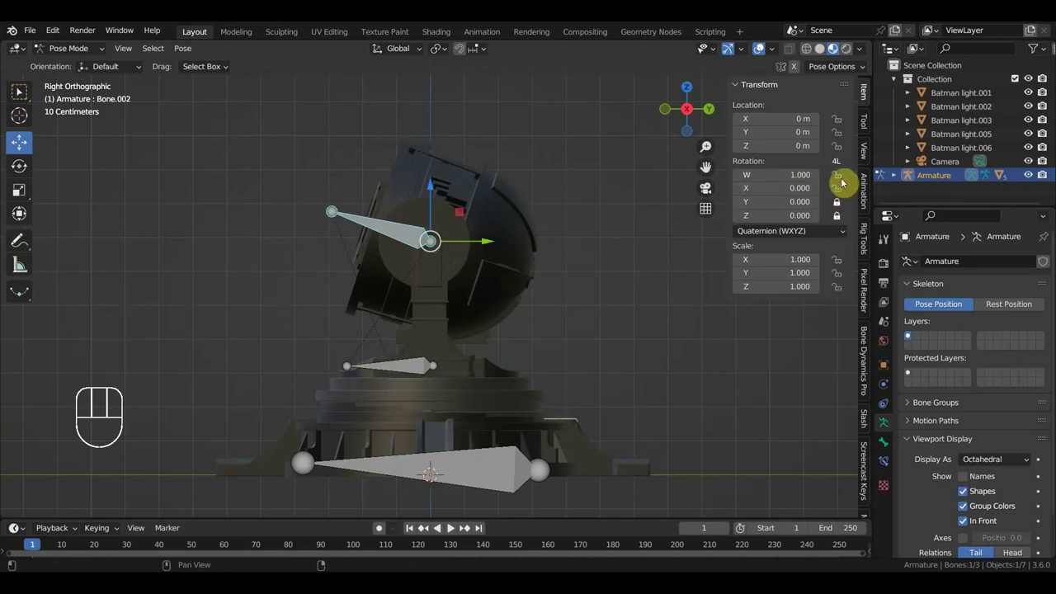
left_click(844, 180)
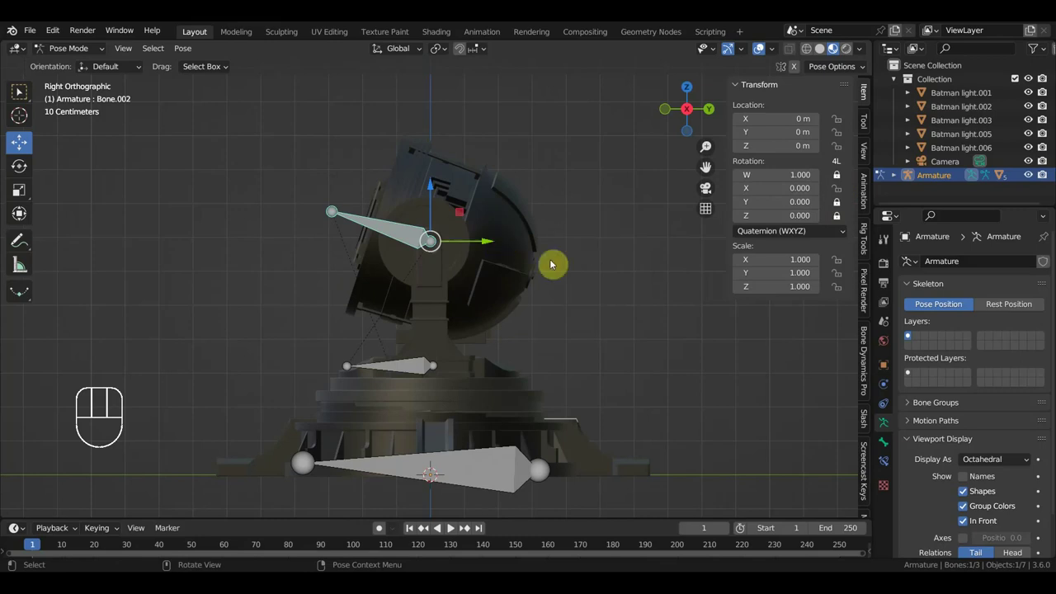
key("r")
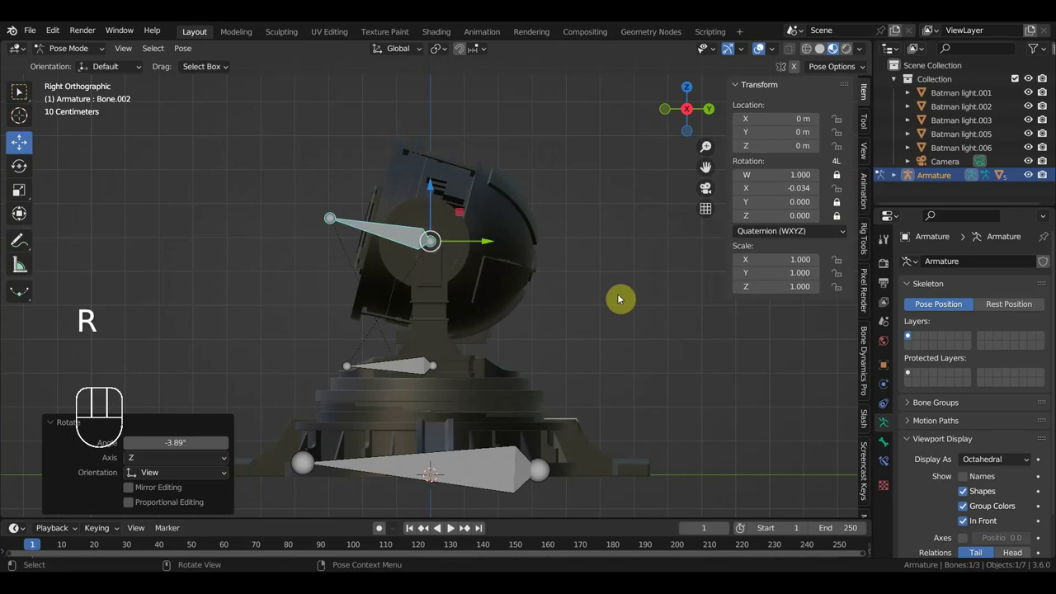
key("ctrl+z")
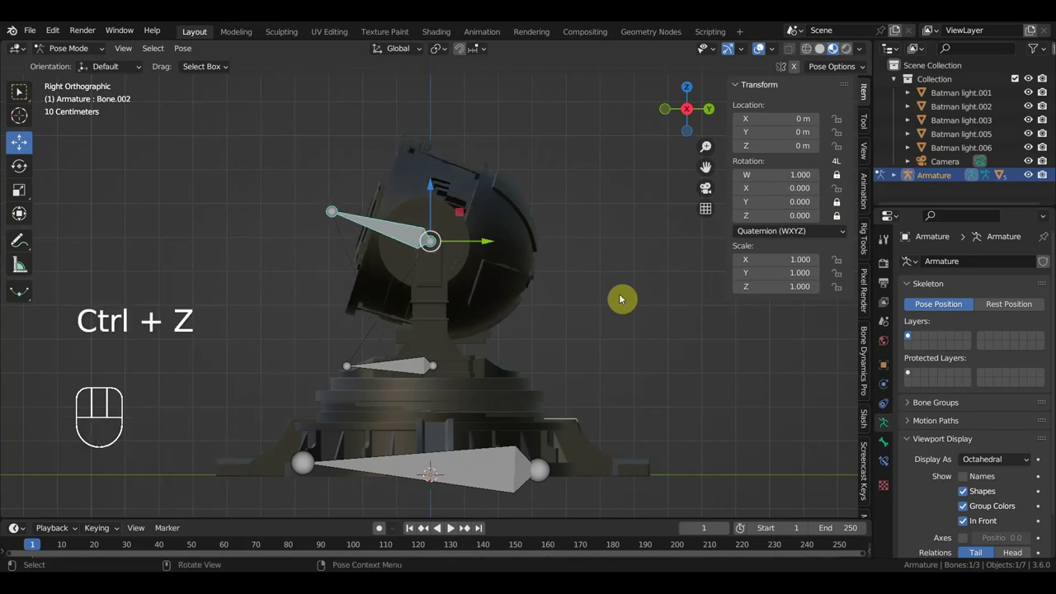
left_click_drag(619, 318, 675, 326)
key("r")
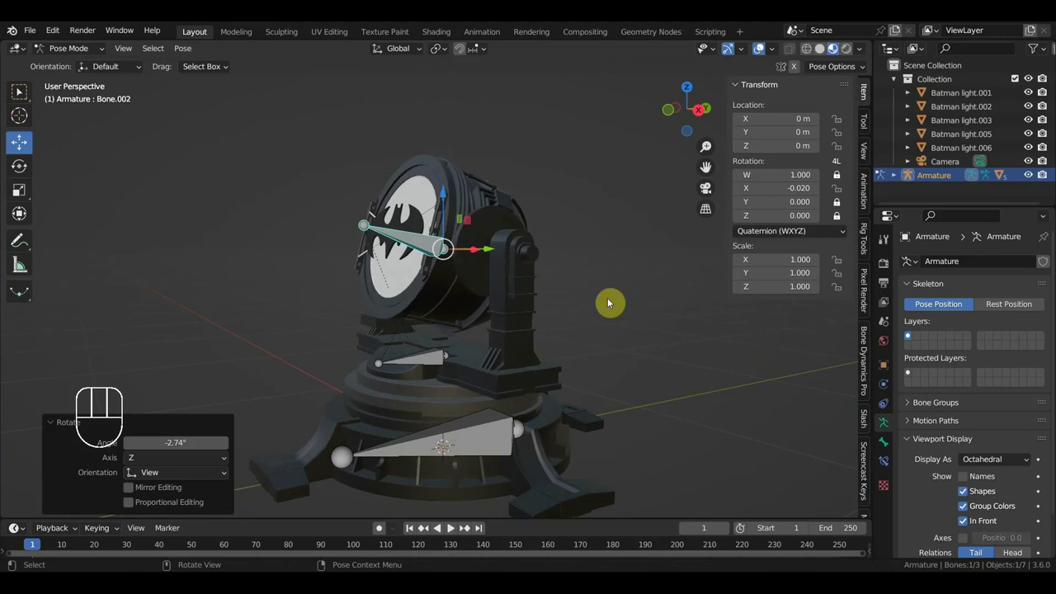
key("ctrl+z")
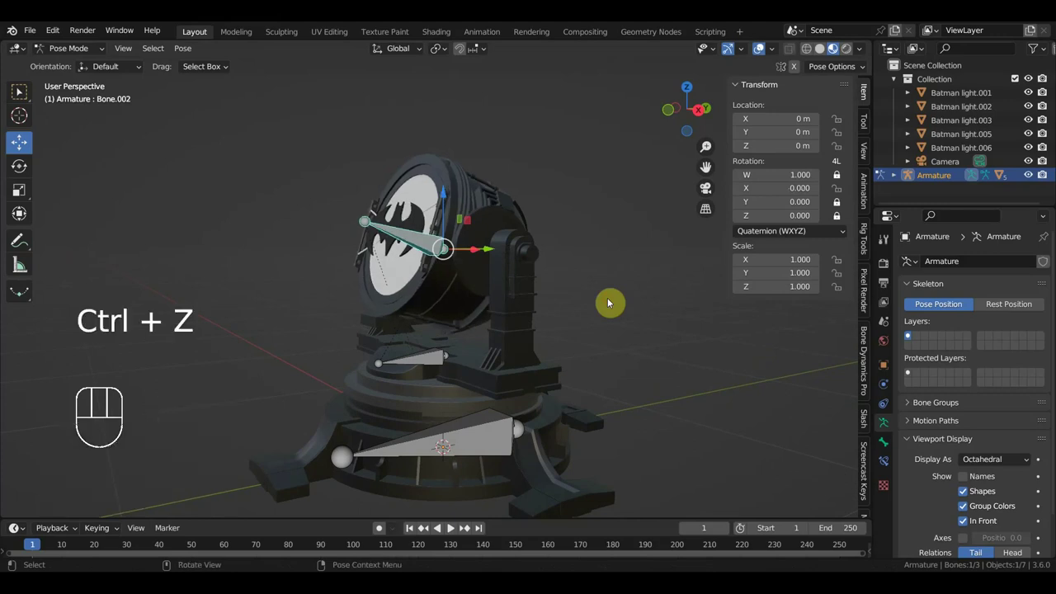
Reset the base bone Bone.001's rotation to 0 and lock W, X and Y so it turns only around Z.
key("KP_3")
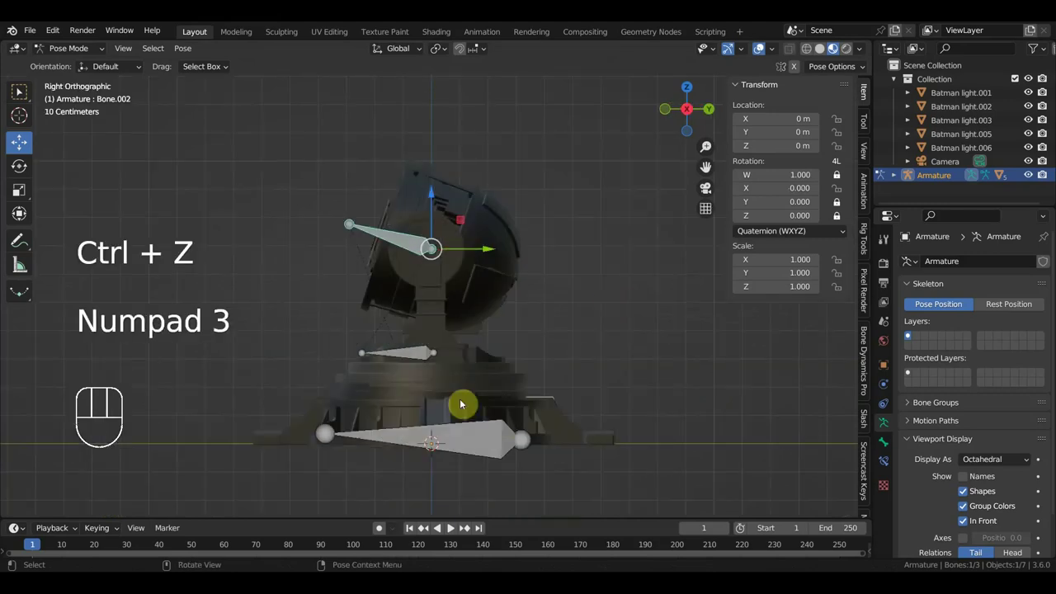
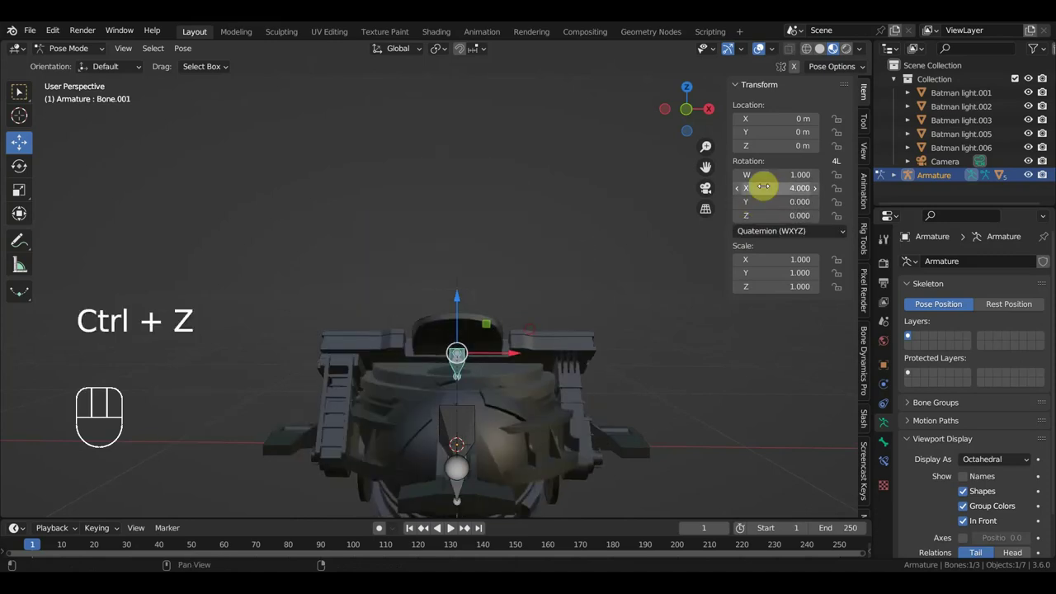
key("ctrl+z")
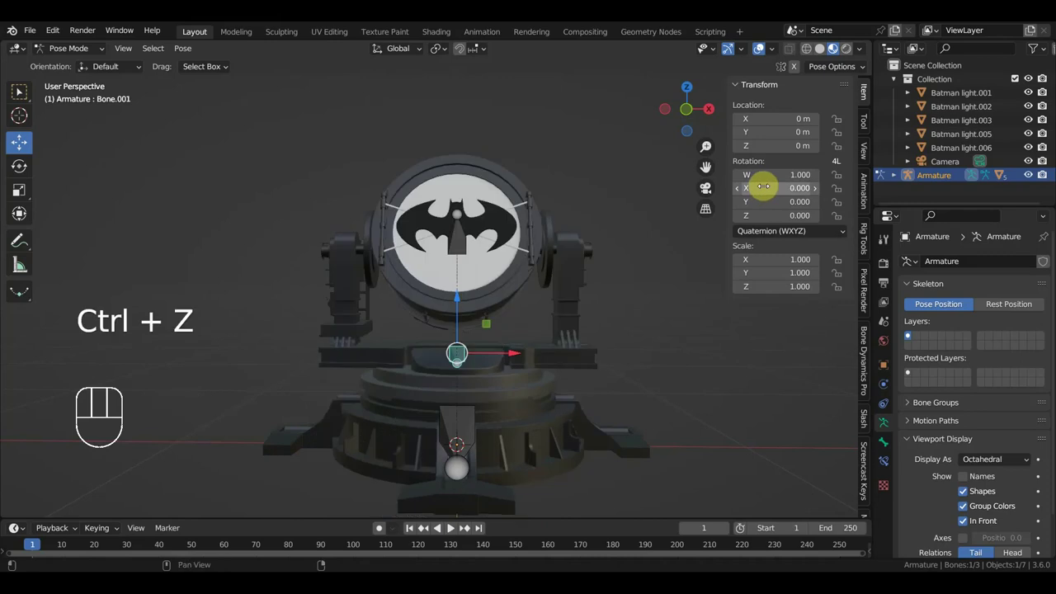
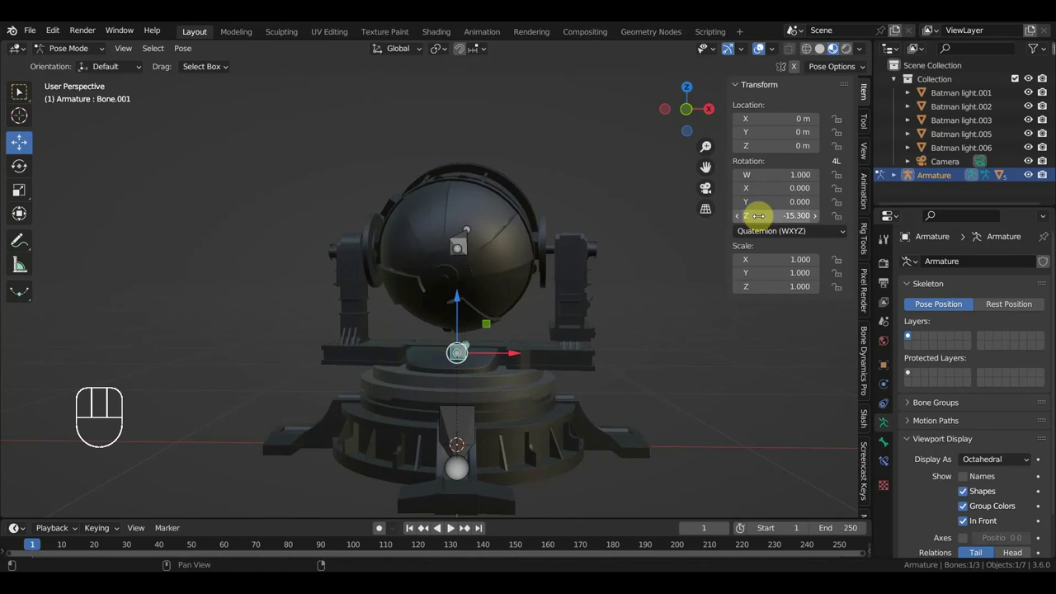
key("ctrl+z")
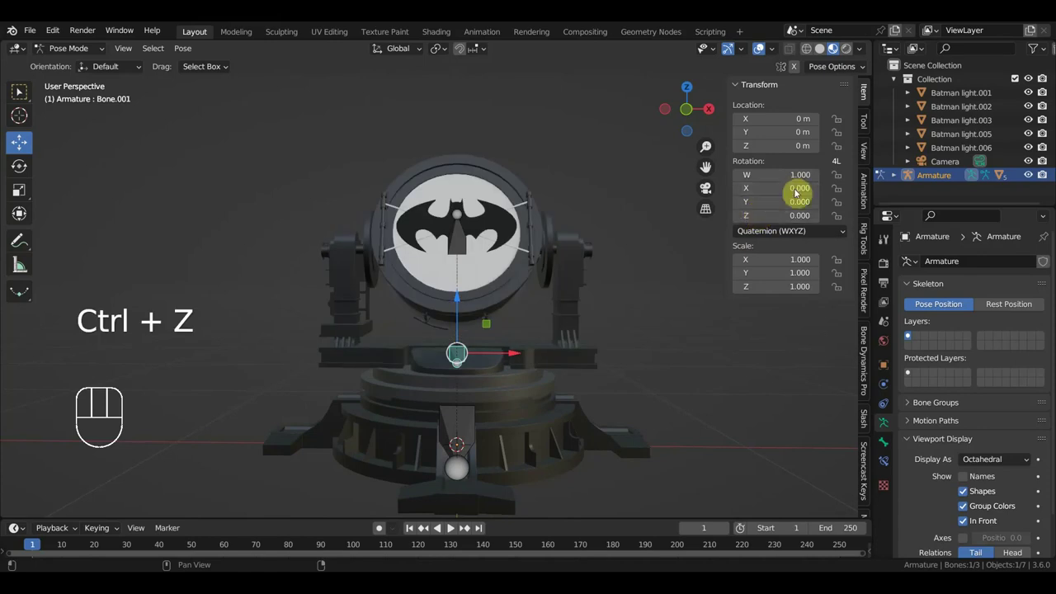
left_click(844, 210)
left_click(846, 196)
left_click(845, 184)
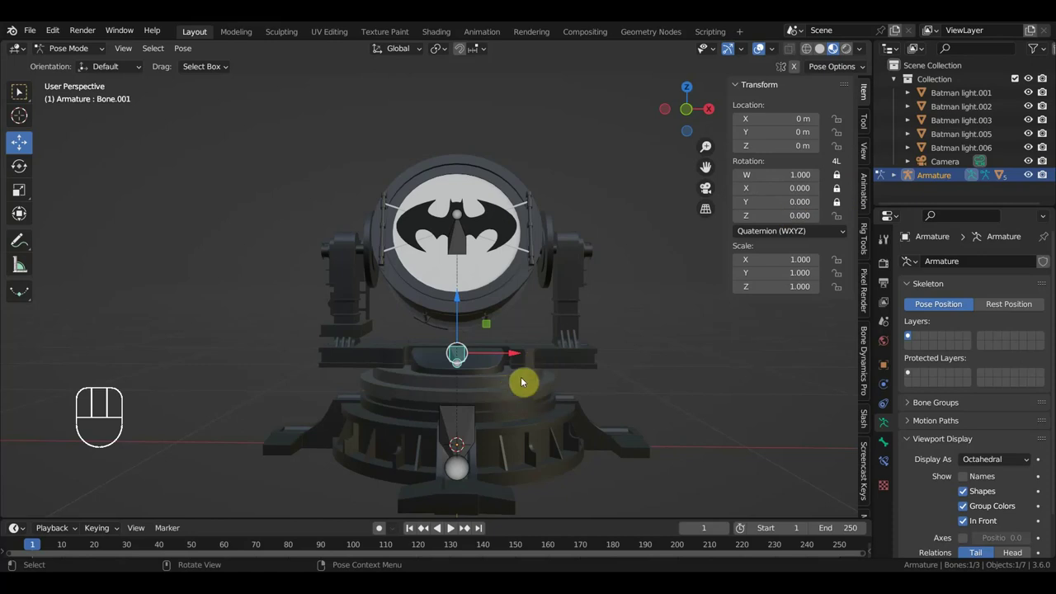
left_click_drag(577, 388, 620, 387)
key("r")
key("r")
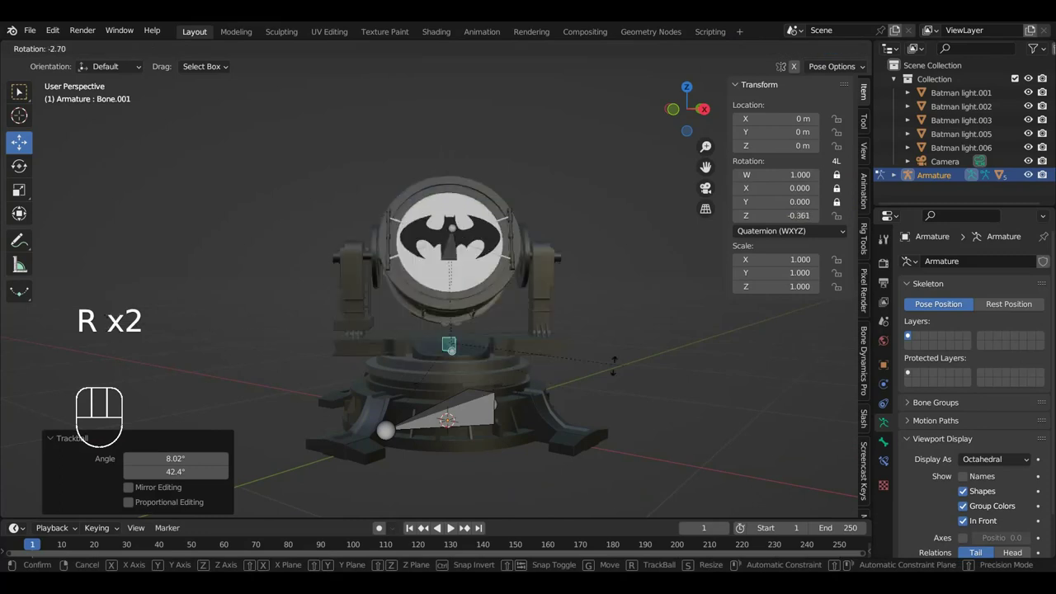
middle_click(623, 404)
key("r")
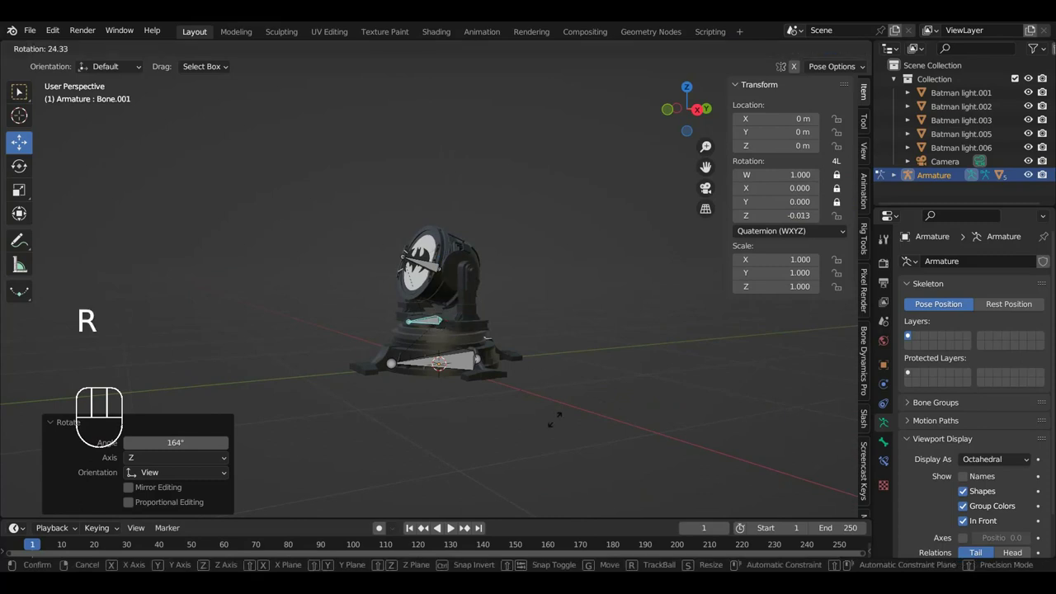
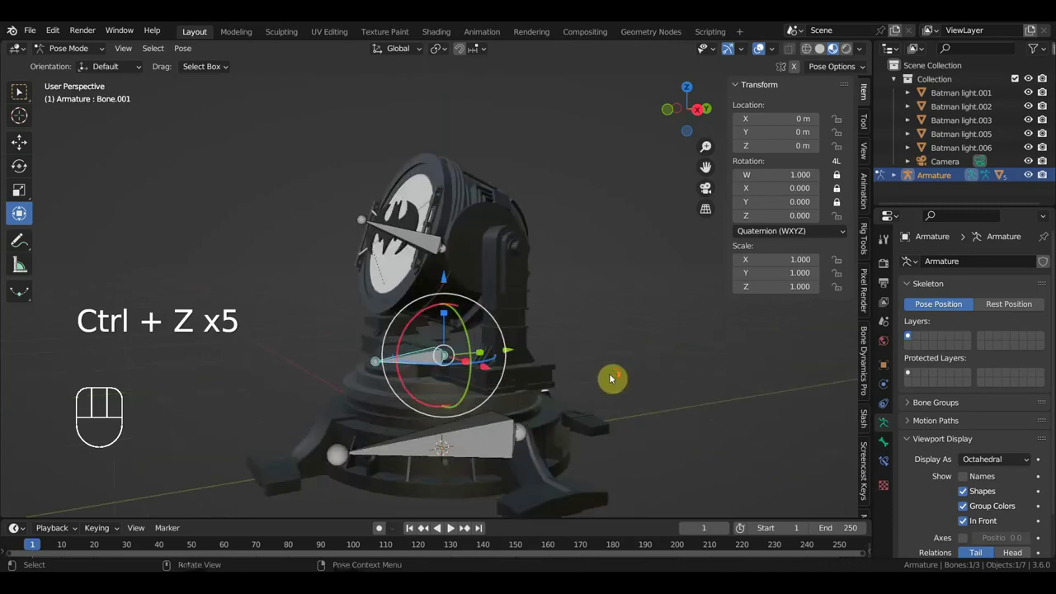
Select the root bone and create a Root-style widget shape for it from the Bone Widget panel.
left_click_drag(600, 380, 574, 380)
key("KP_3")
left_click(417, 262)
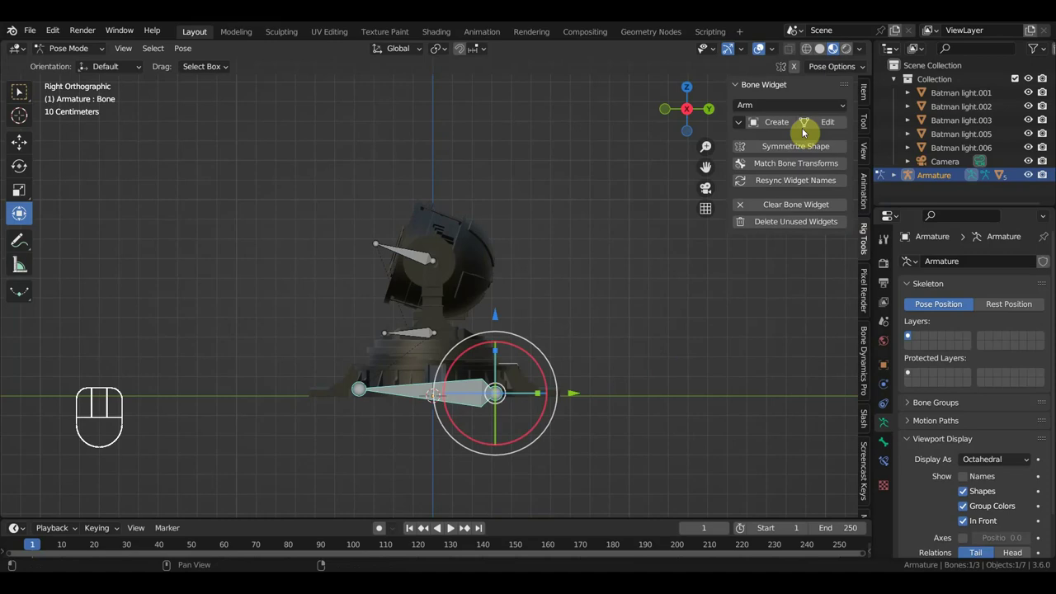
left_click_drag(794, 111, 768, 336)
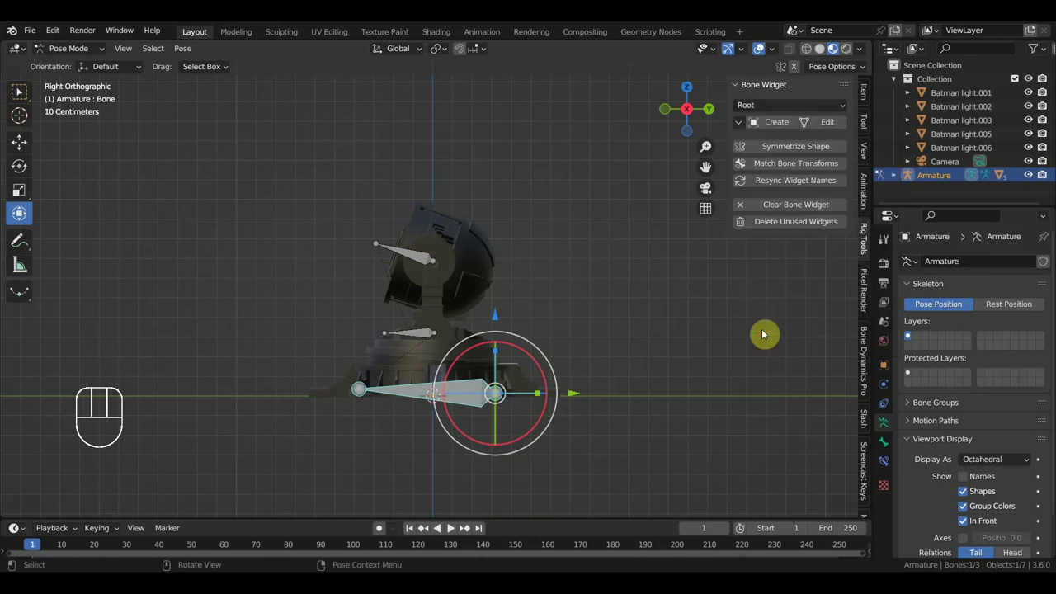
left_click(780, 127)
left_click_drag(623, 349, 614, 432)
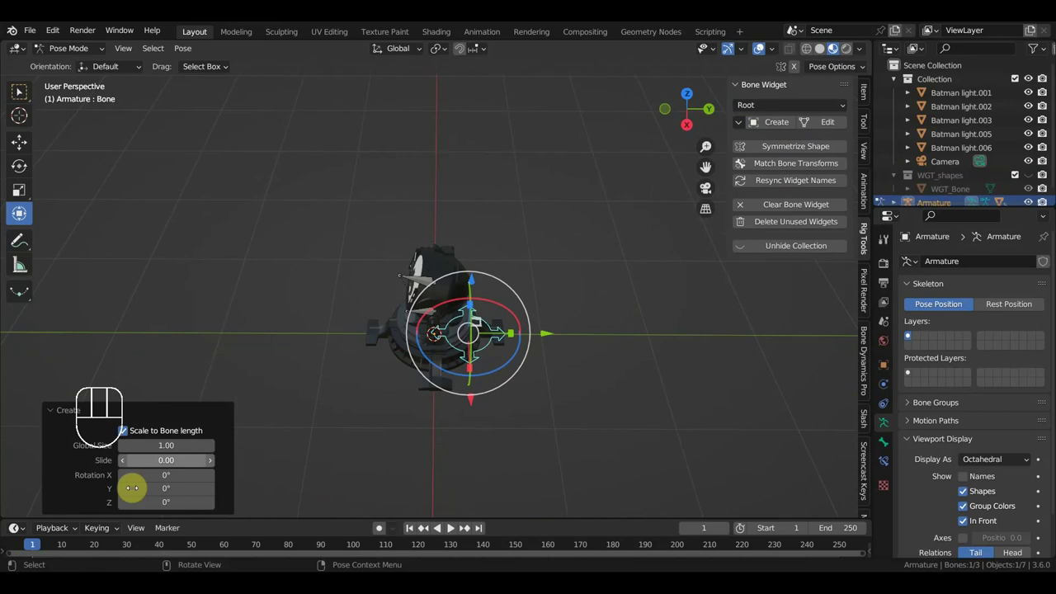
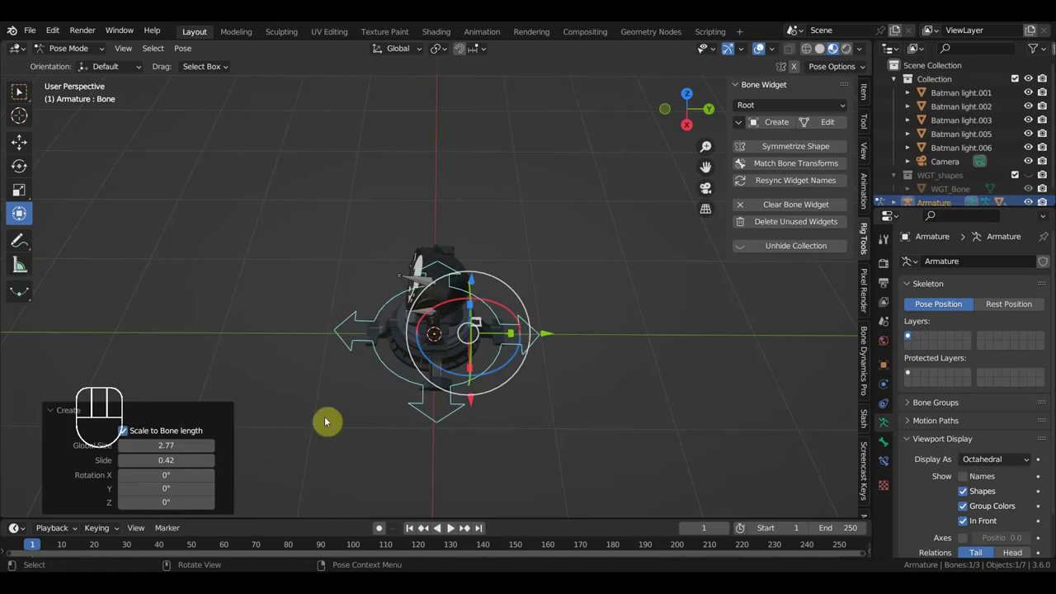
Choose a blue colour-set preset for the root bone's Group in Bone Groups.
middle_click(396, 411)
scroll("down", 3)
left_click_drag(494, 410, 536, 373)
scroll("down", 3)
left_click(945, 410)
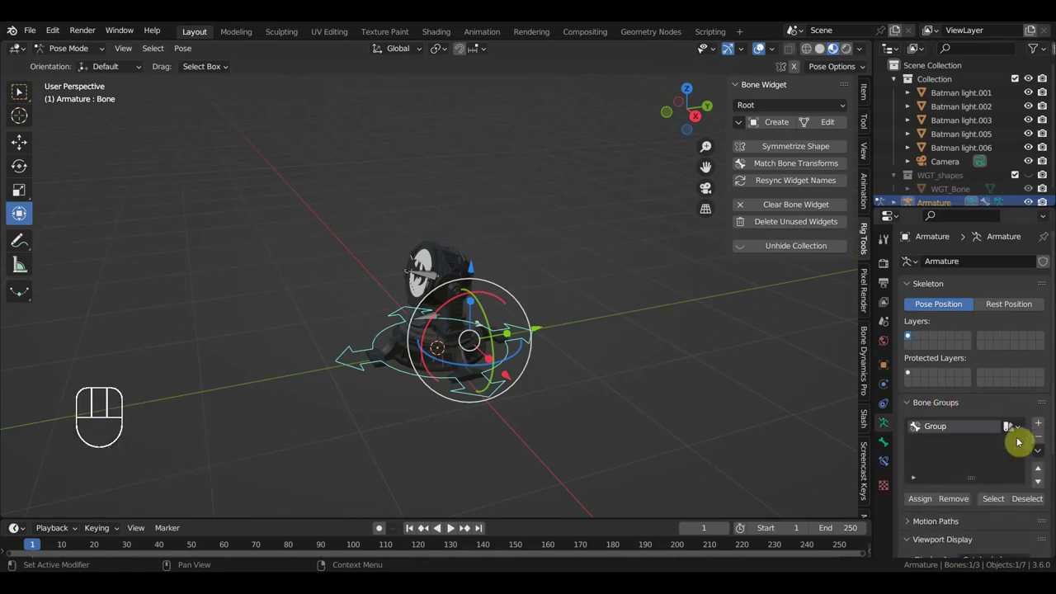
left_click_drag(1023, 433, 819, 403)
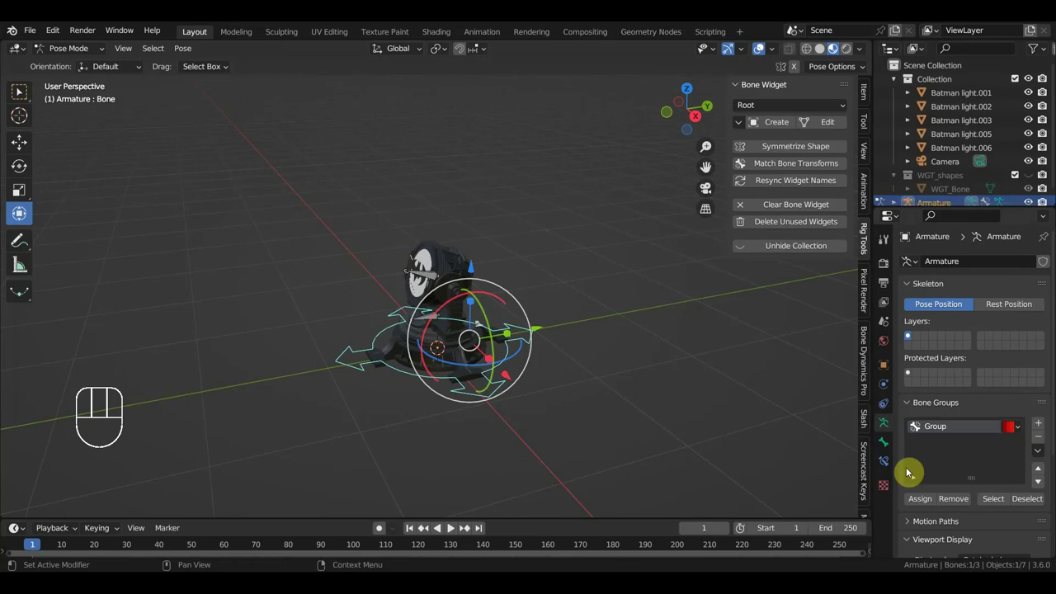
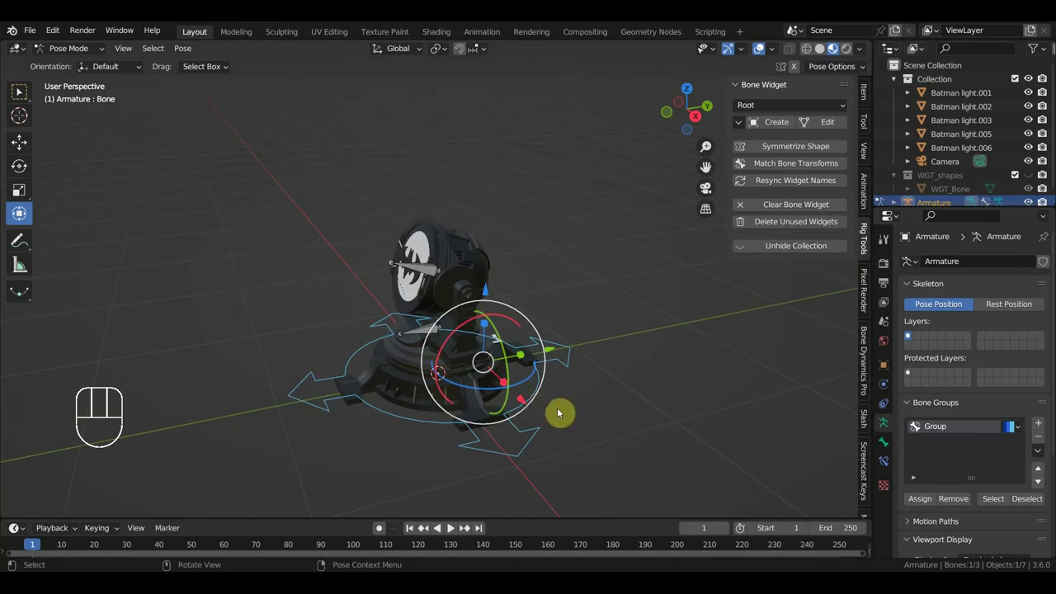
Select Bone.001 and create a Circle widget shape for it.
left_click(425, 336)
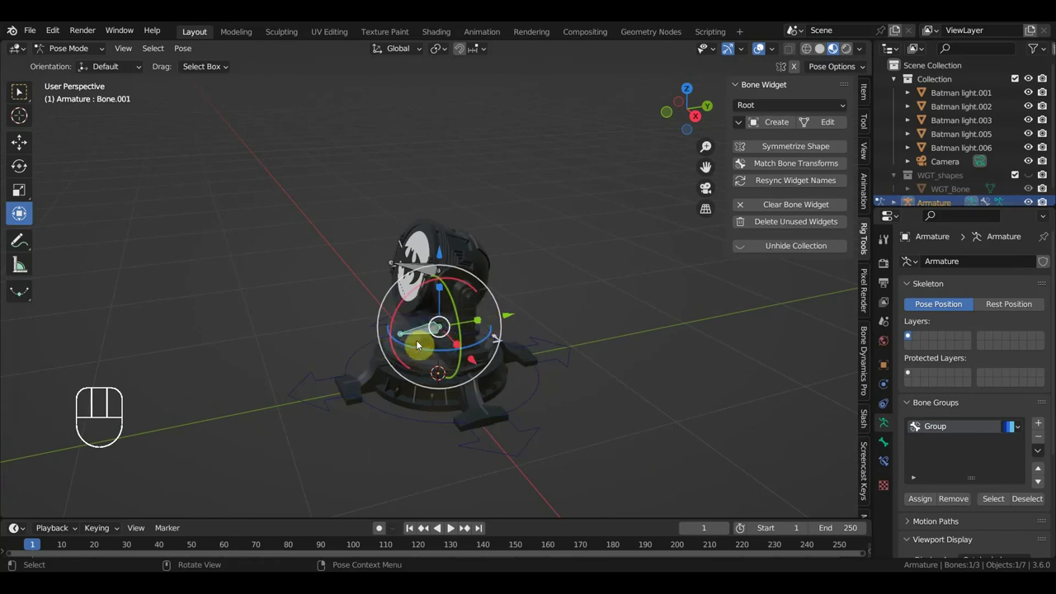
left_click_drag(786, 113, 768, 142)
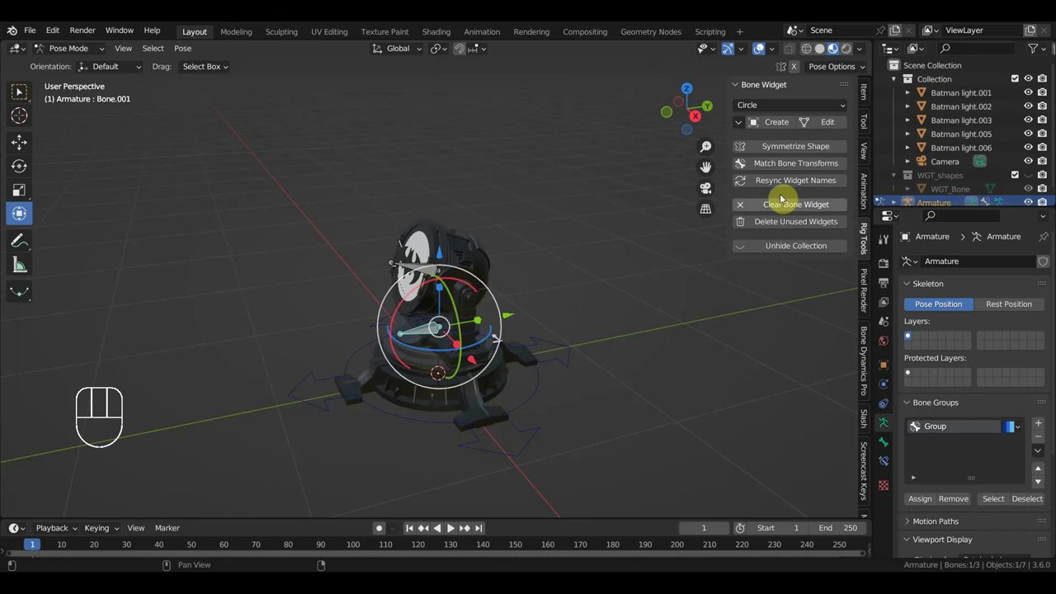
left_click(786, 126)
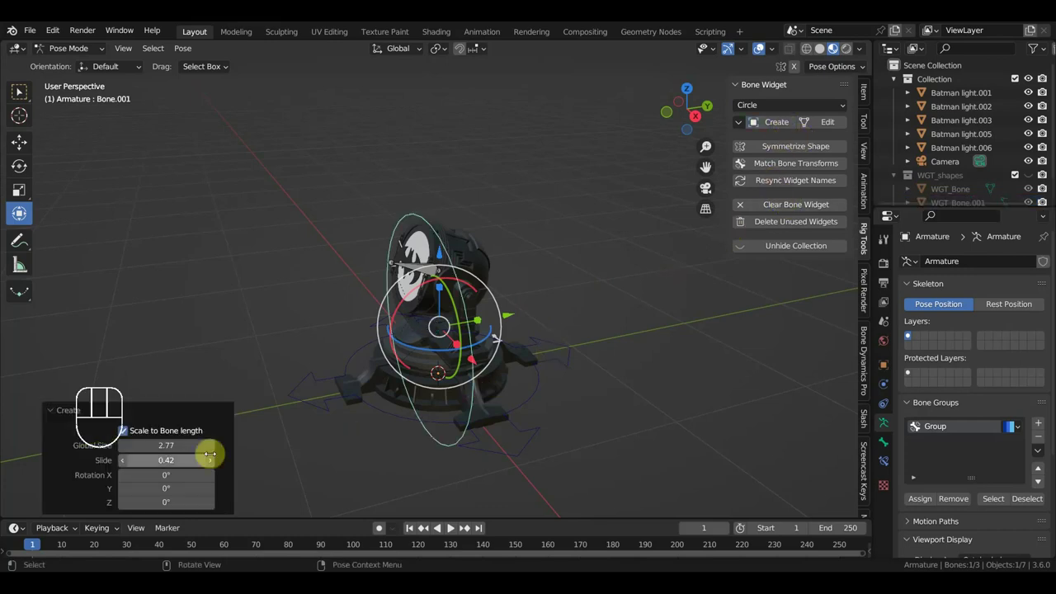
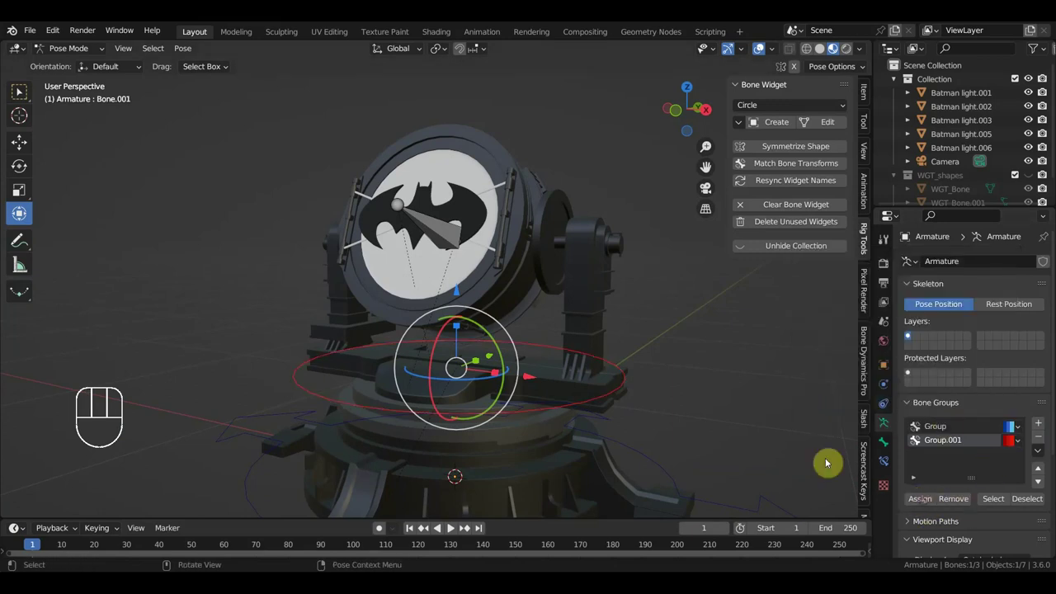
Create the стрелка widget shape for the head bone Bone.002 and inspect it around the lamp head.
left_click_drag(640, 374, 622, 380)
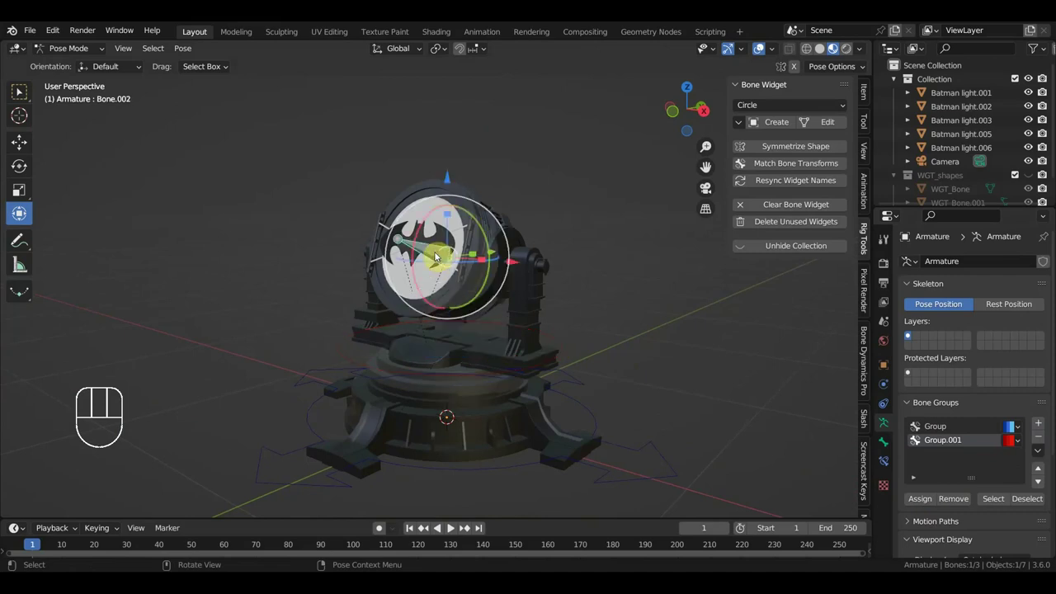
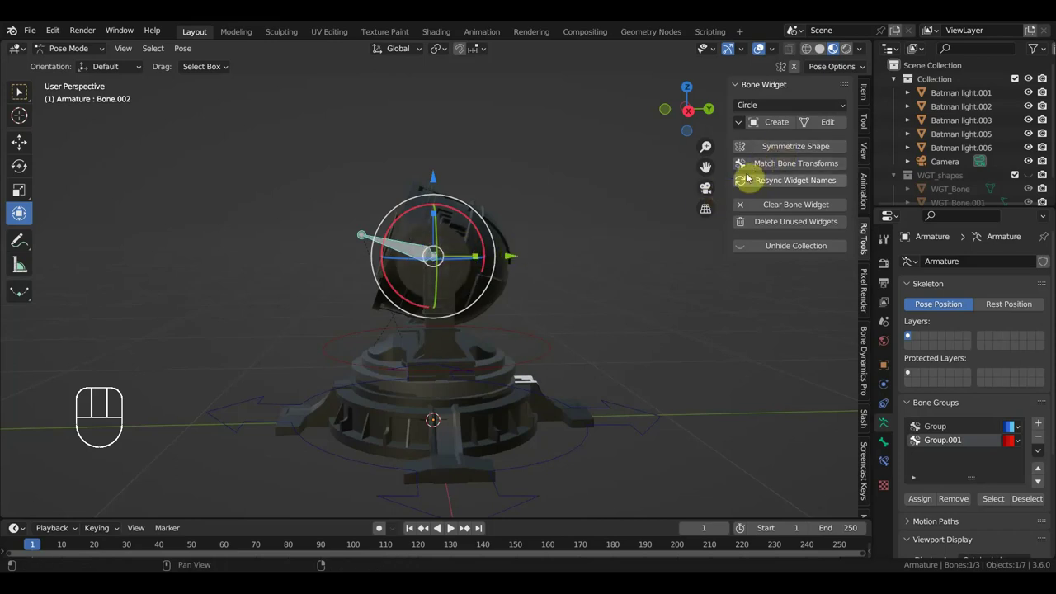
left_click_drag(795, 108, 851, 303)
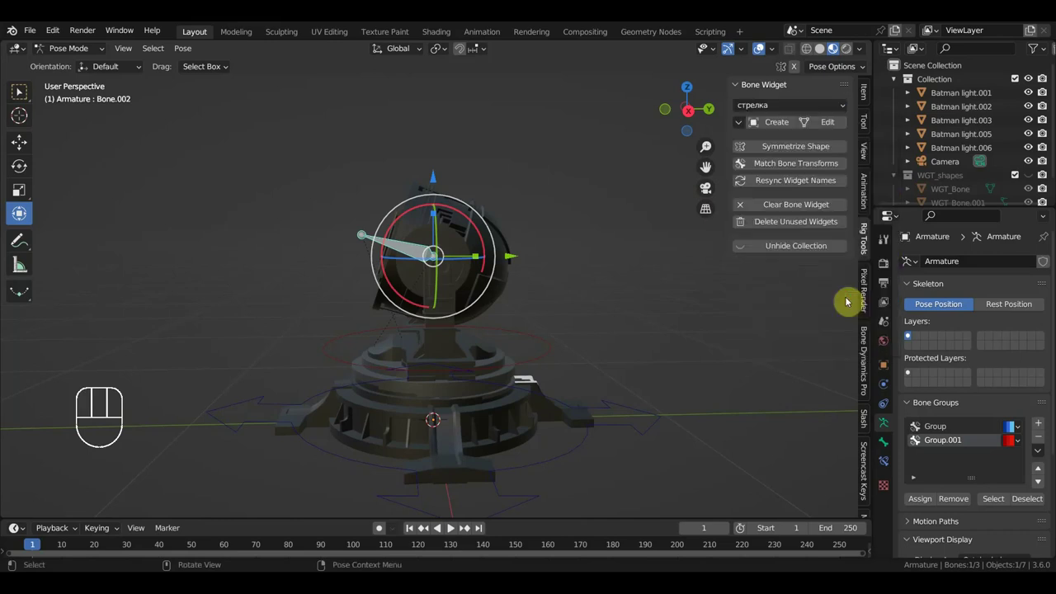
left_click(791, 121)
left_click_drag(552, 284, 583, 297)
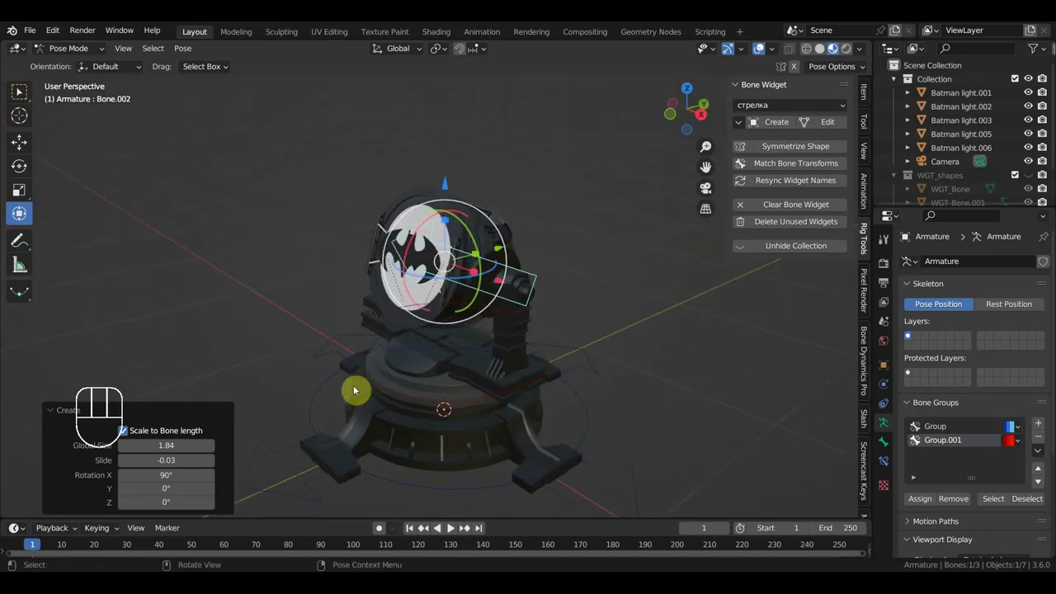
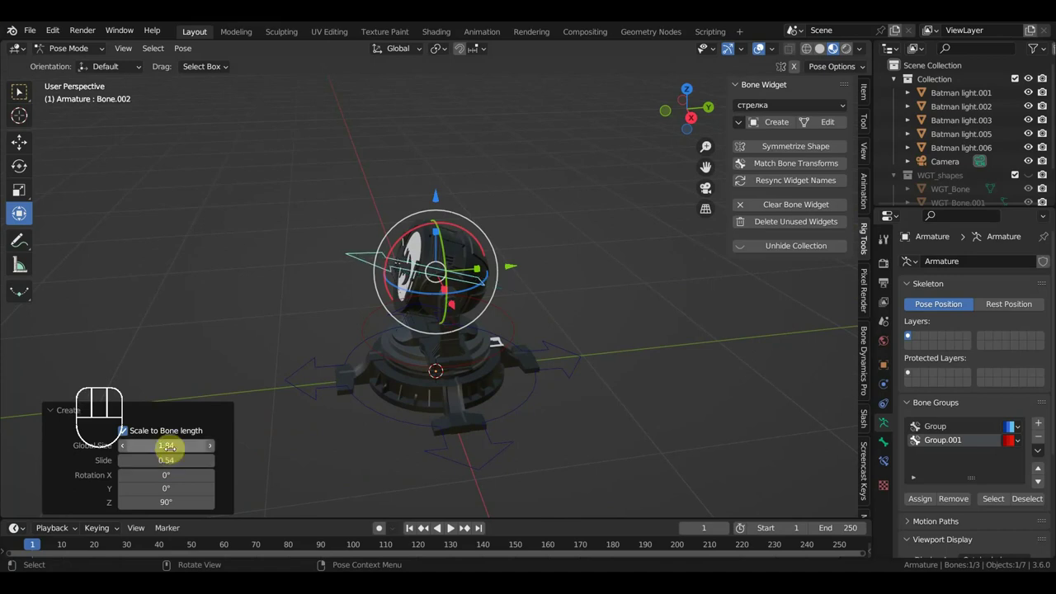
scroll("up", 3)
left_click_drag(628, 391, 455, 380)
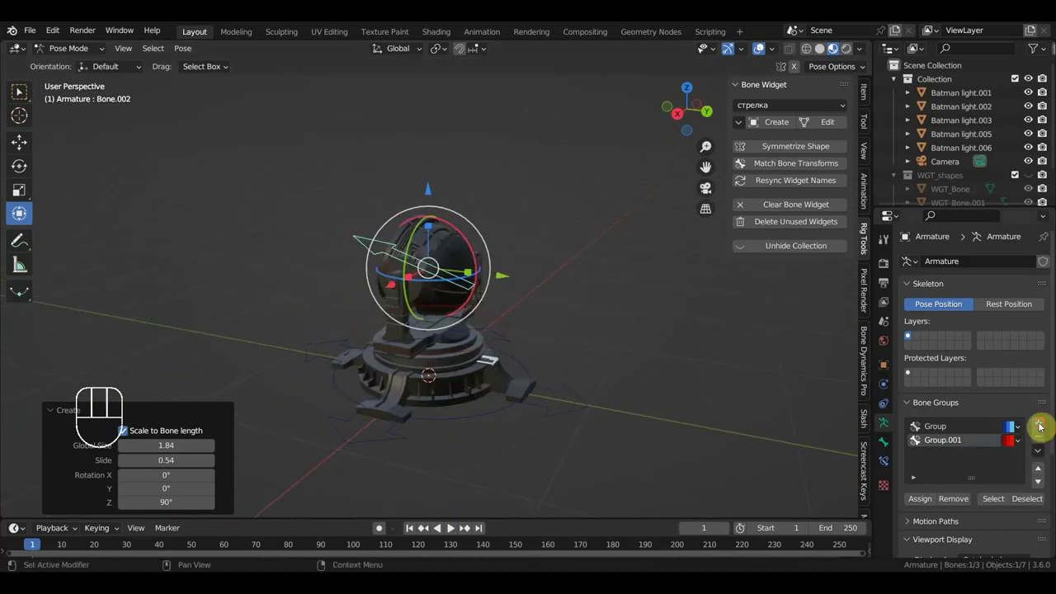
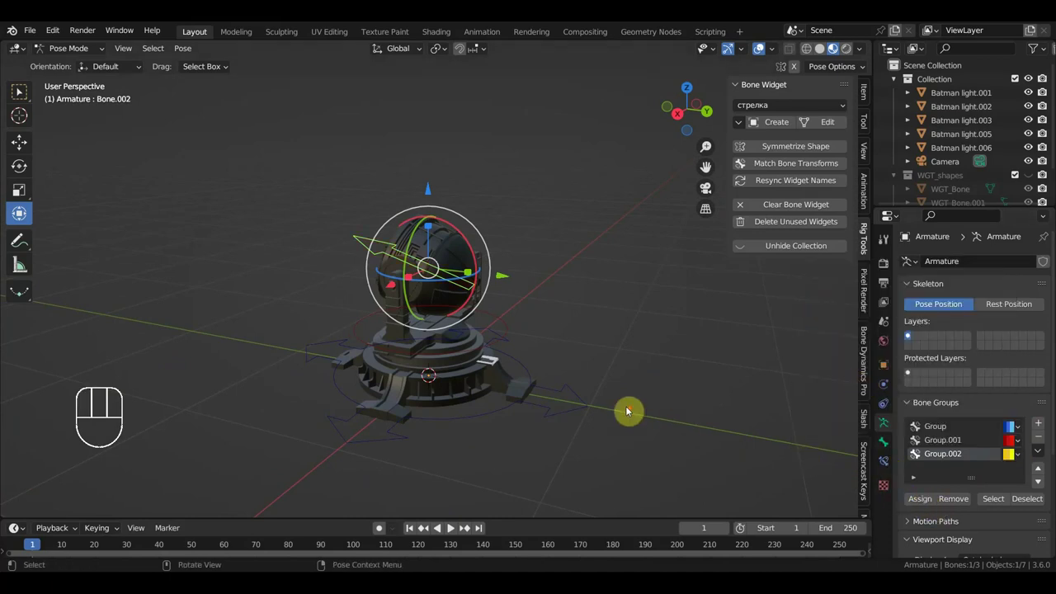
Select the root bone, check the rig from the side view and hide the N sidebar.
left_click_drag(687, 417, 745, 408)
left_click_drag(721, 409, 686, 411)
left_click(485, 386)
left_click(499, 487)
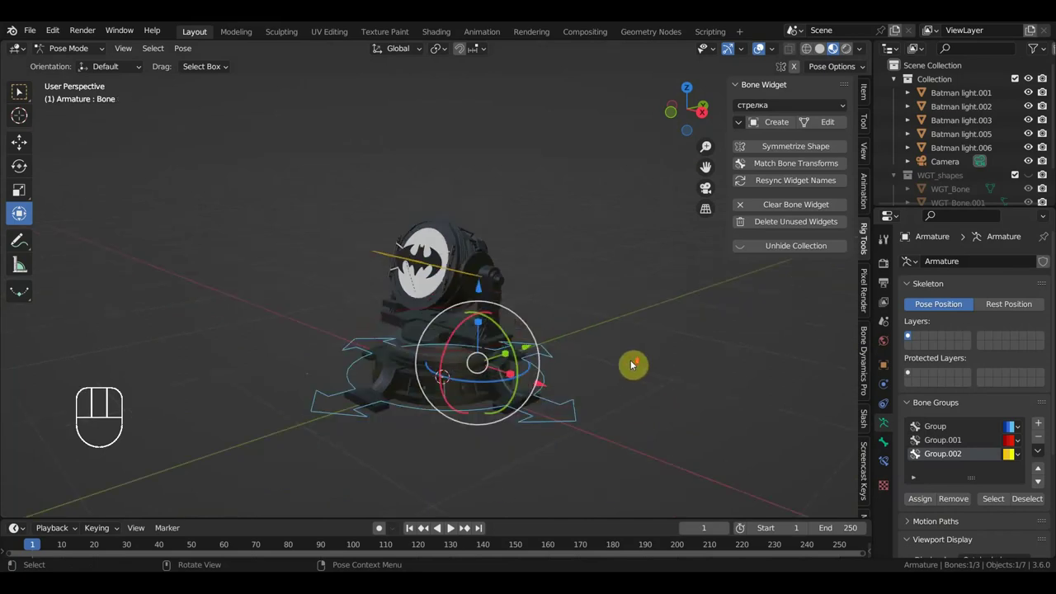
key("KP_3")
left_click_drag(624, 368, 655, 349)
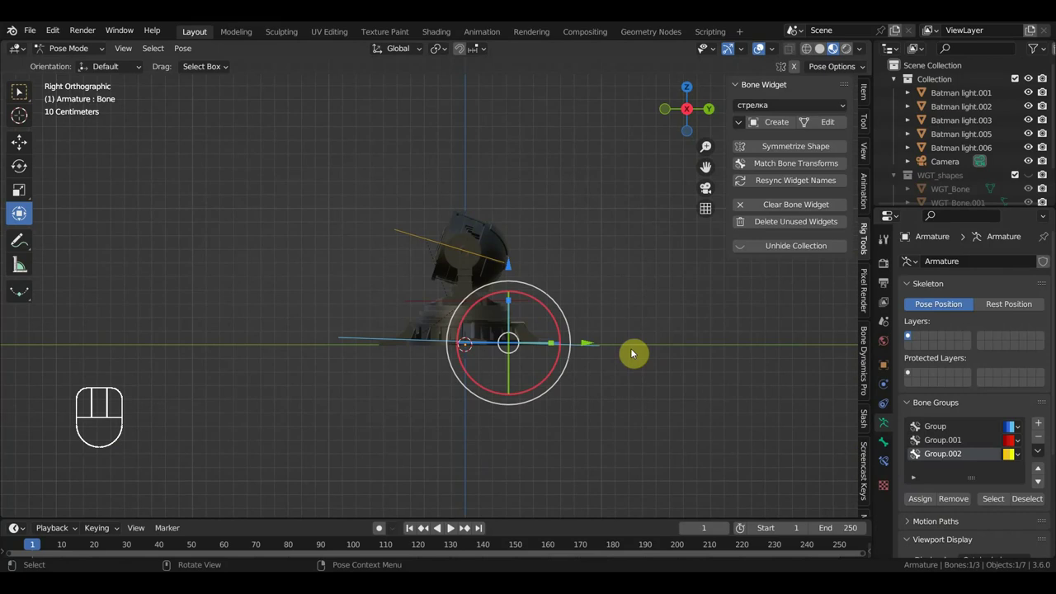
key("n")
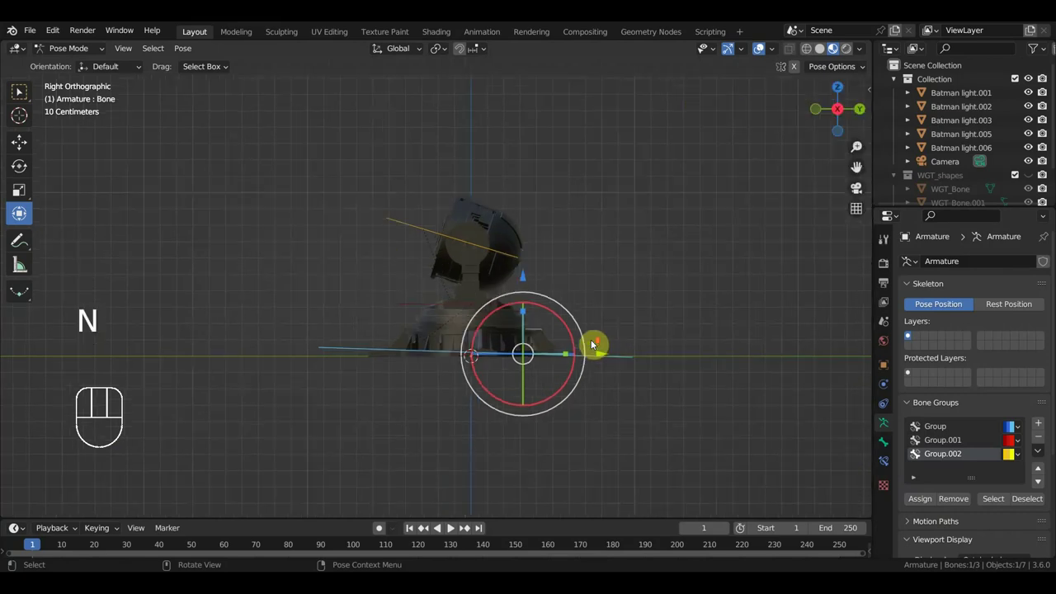
left_click_drag(408, 328, 457, 345)
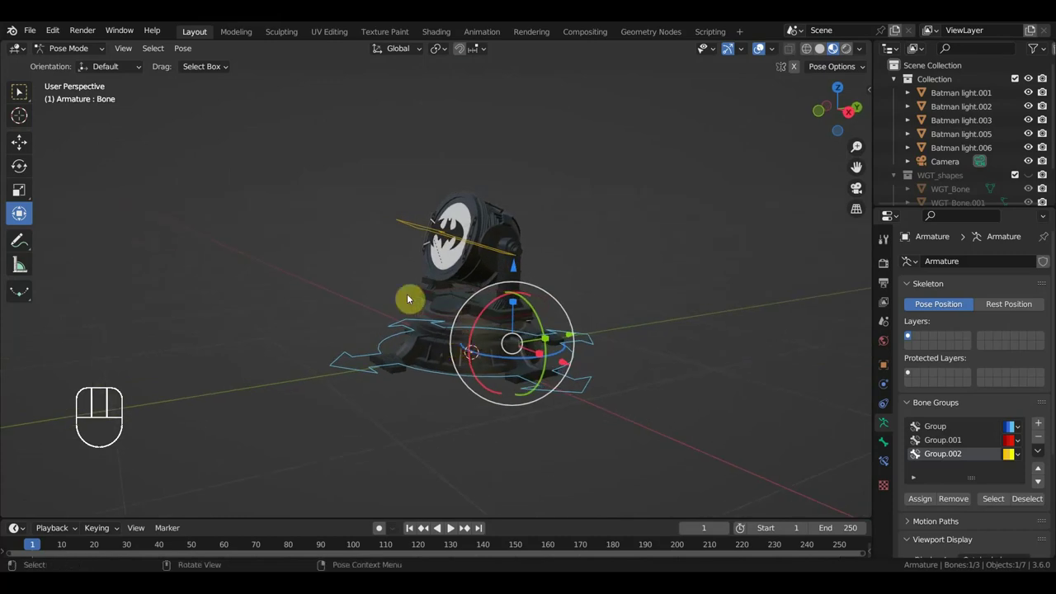
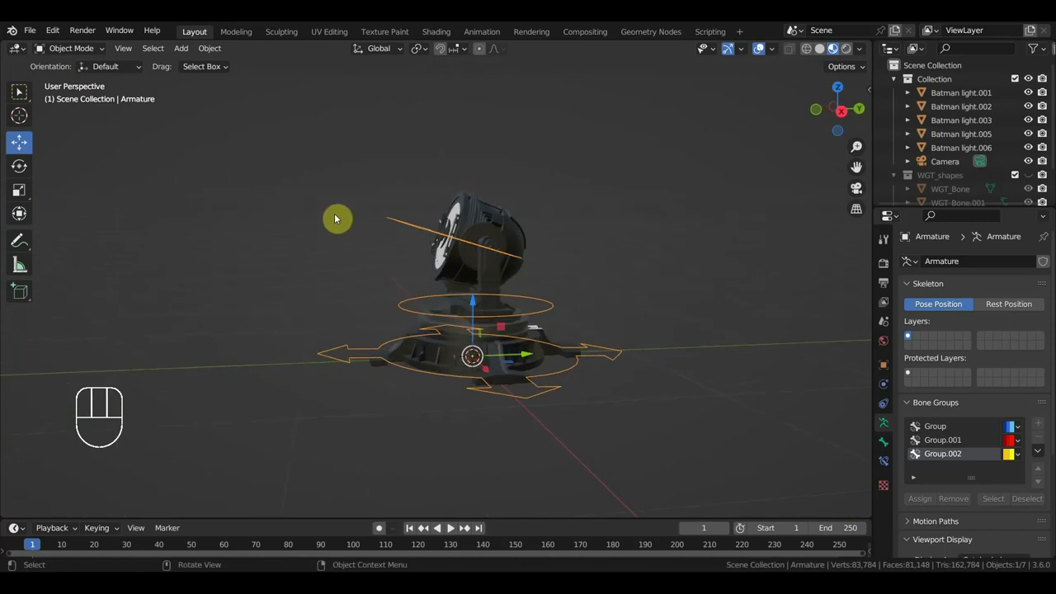
Frame the whole searchlight in the right orthographic side view.
key("KP_3")
left_click_drag(453, 293, 567, 308)
left_click_drag(622, 324, 541, 320)
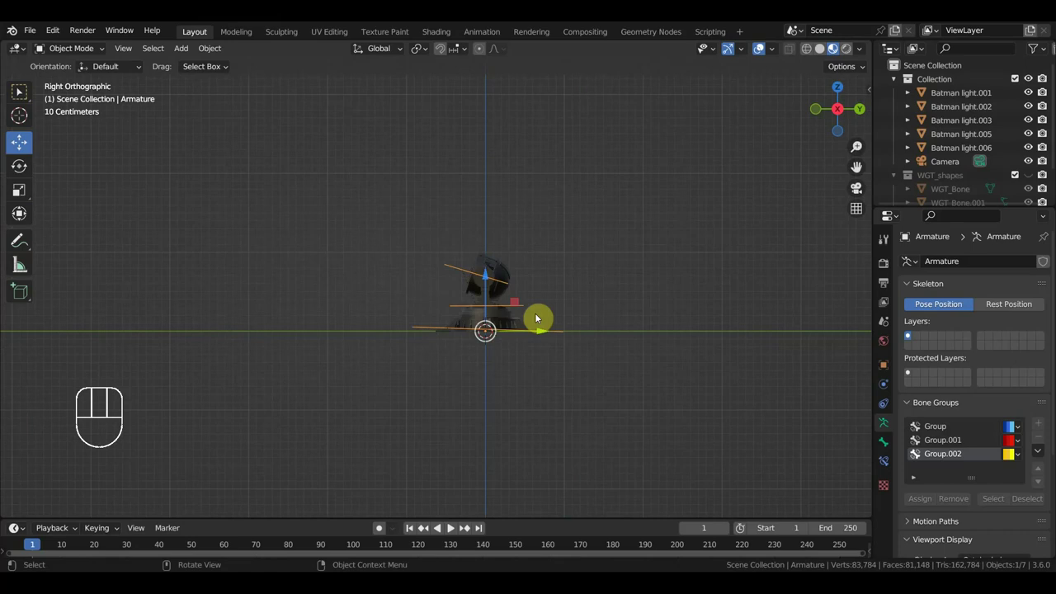
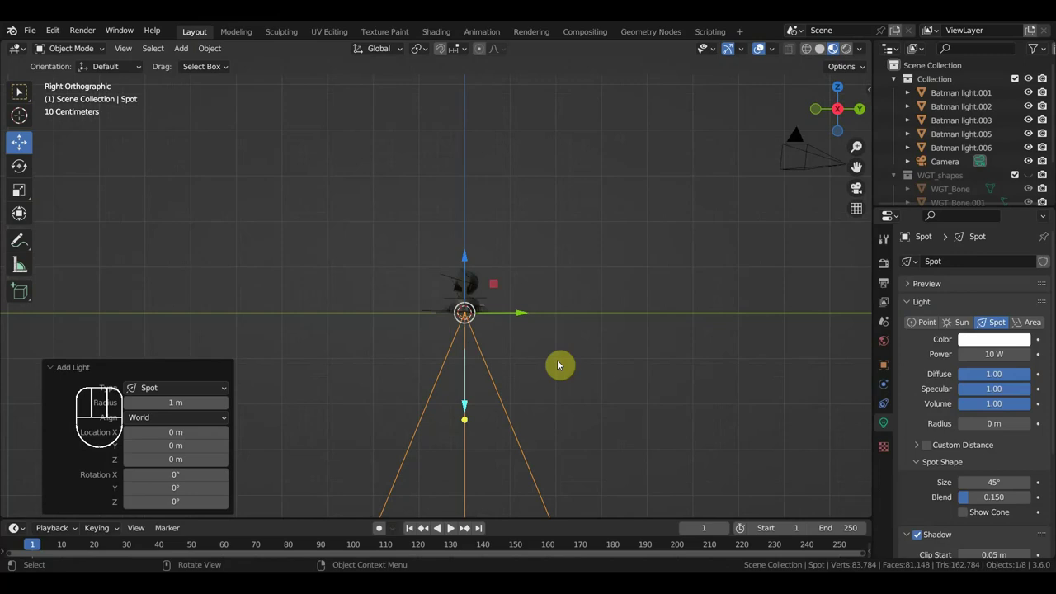
Tilt the spot light to aim up-left and move it up into the lamp head.
key("r")
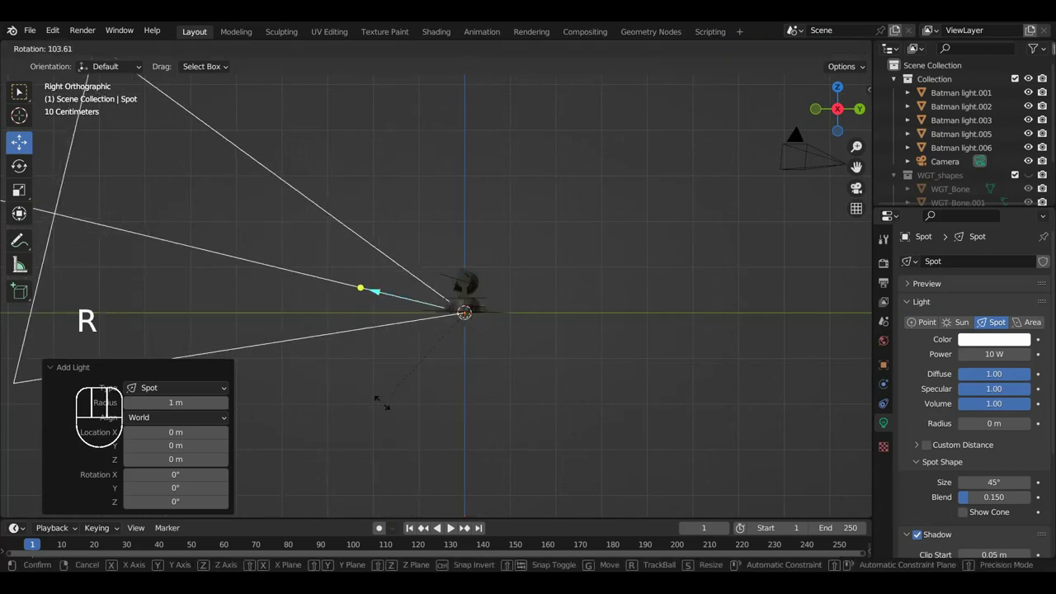
key("g")
left_click_drag(462, 380, 469, 401)
key("KP_3")
left_click_drag(485, 386, 612, 420)
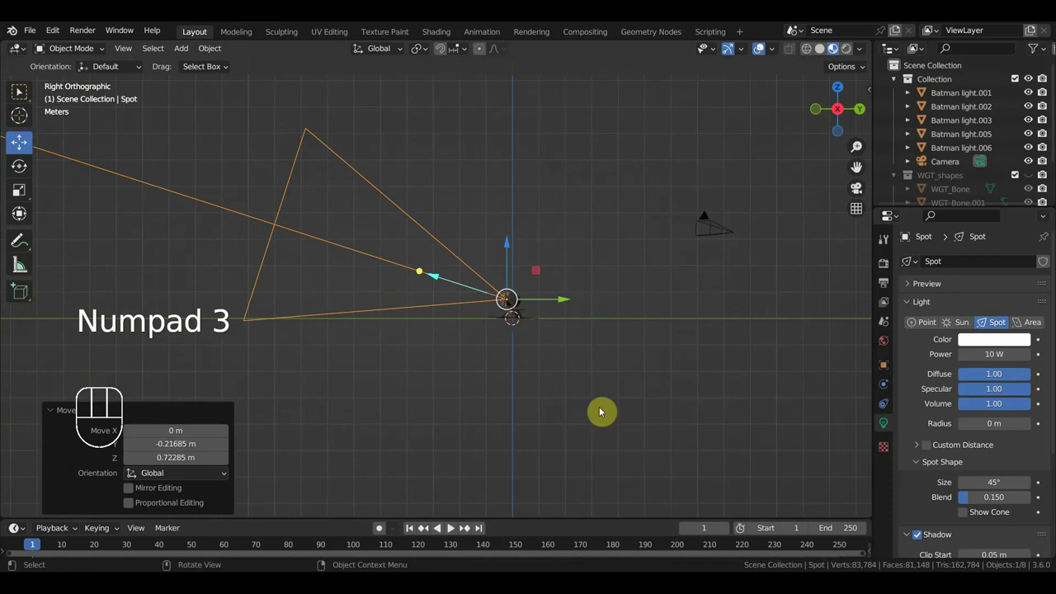
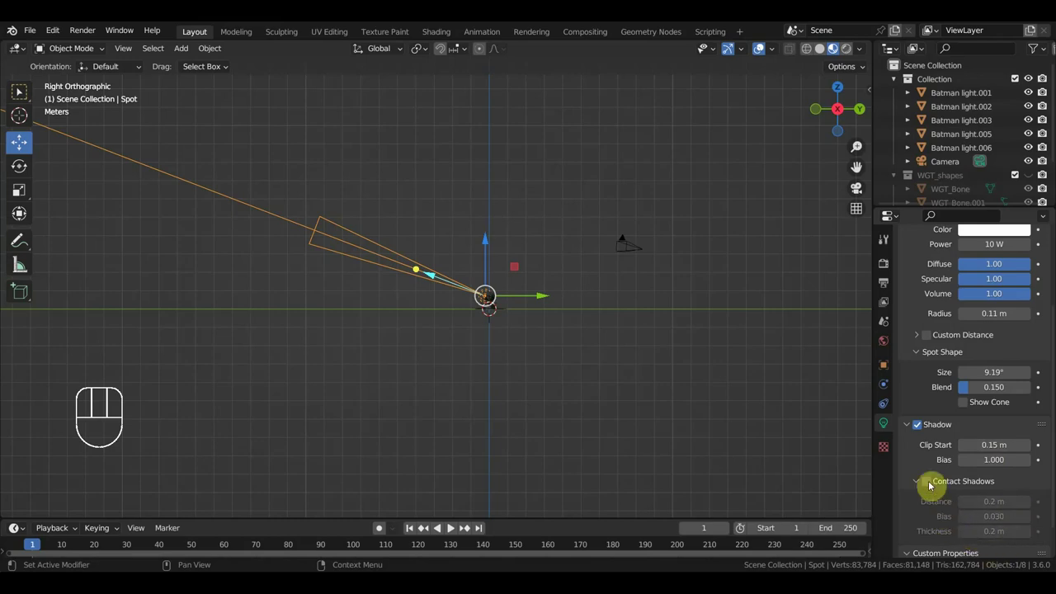
Enable Contact Shadows on the spot light and scale it up roughly 3.7 times.
left_click_drag(937, 486, 964, 498)
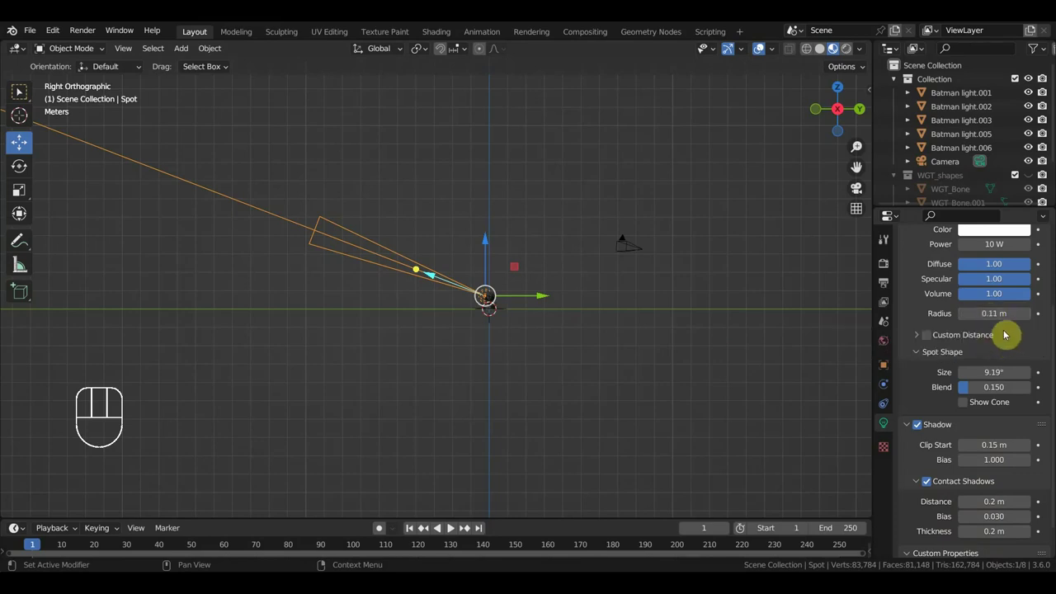
left_click(932, 342)
left_click(932, 342)
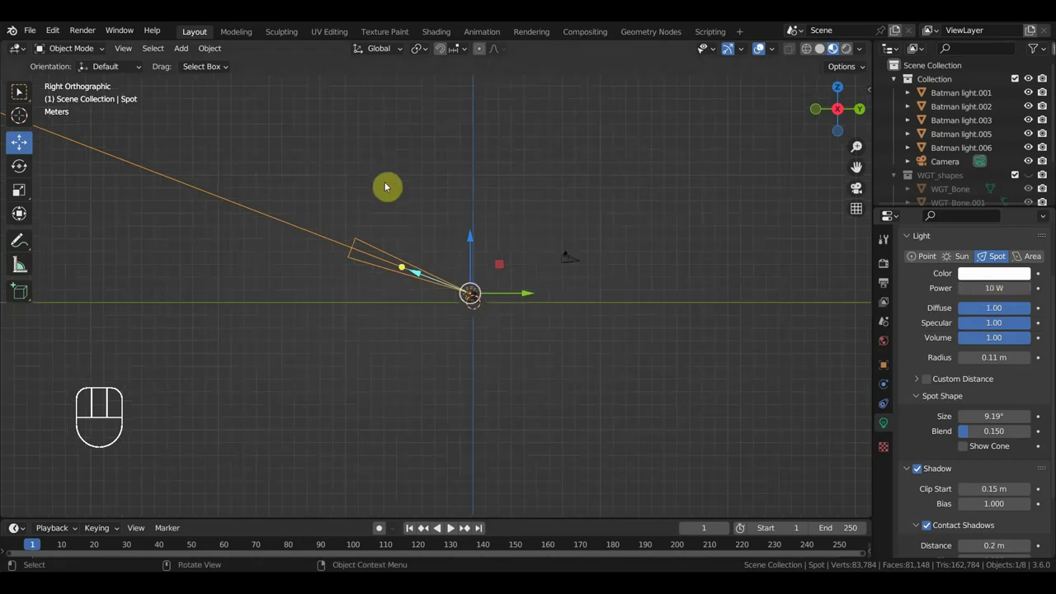
left_click_drag(437, 278, 526, 286)
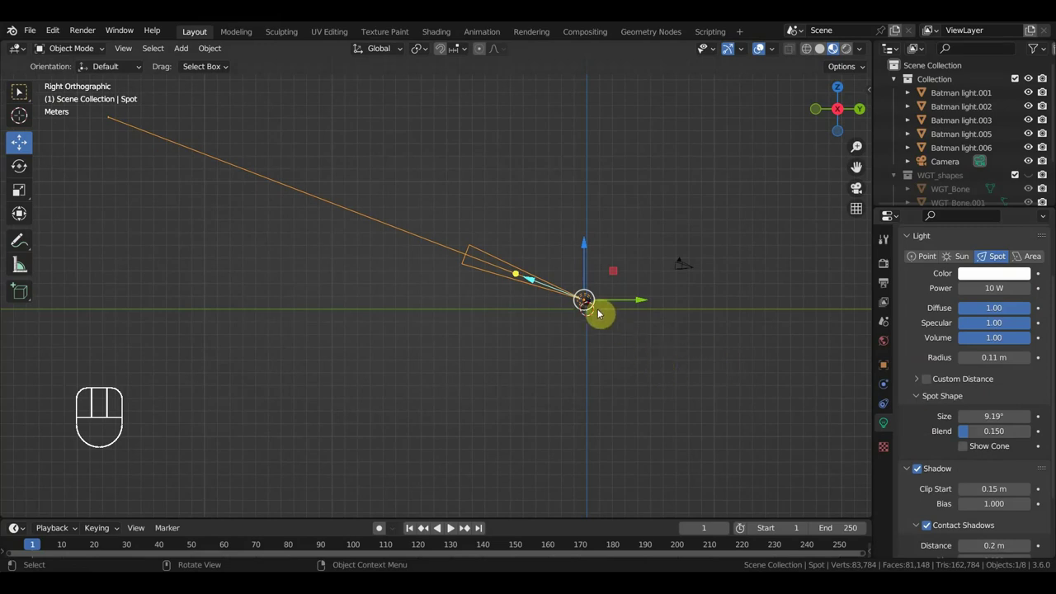
key("s")
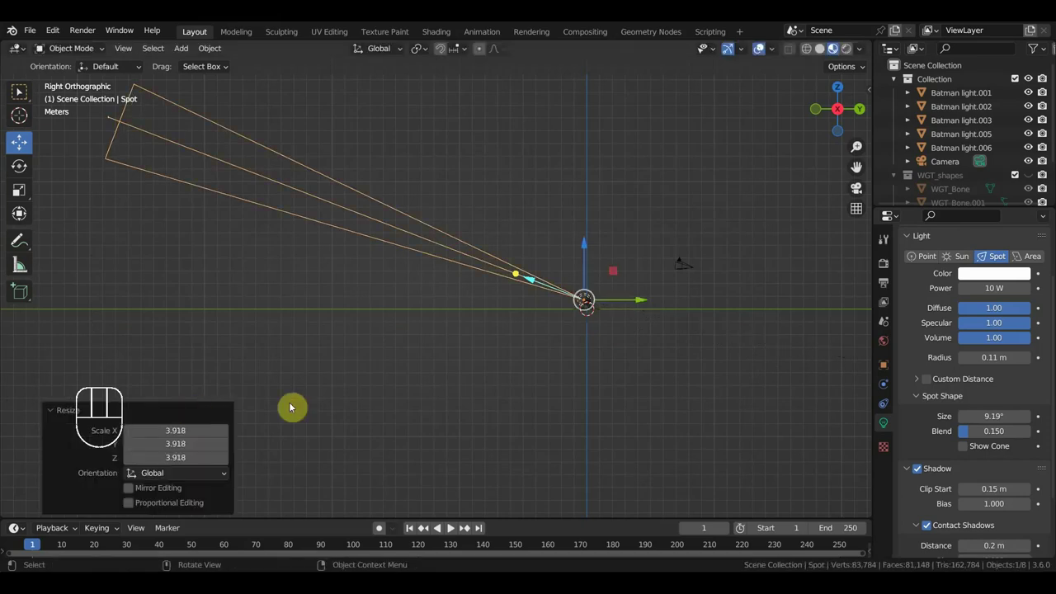
left_click_drag(549, 373, 582, 415)
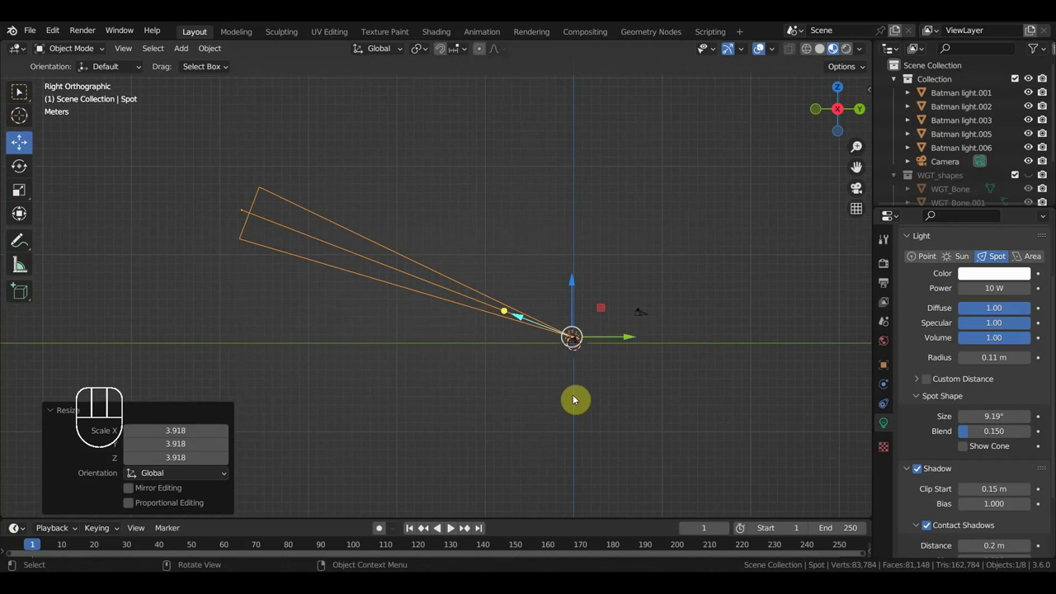
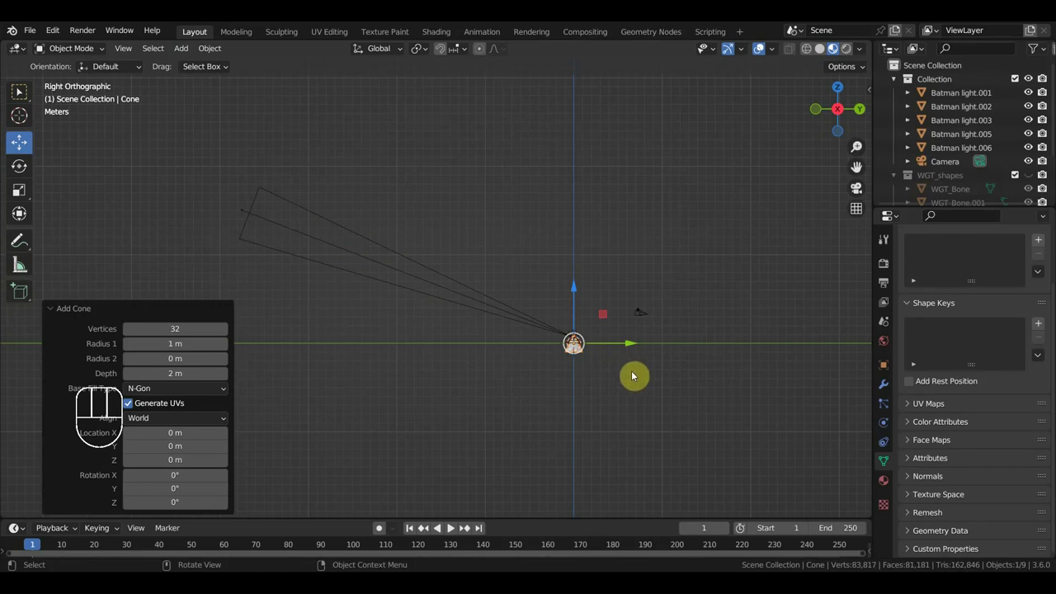
Turn the cone on its side, scale it into a long beam, place its tip on the light and rotate it along the light's aim.
key("r")
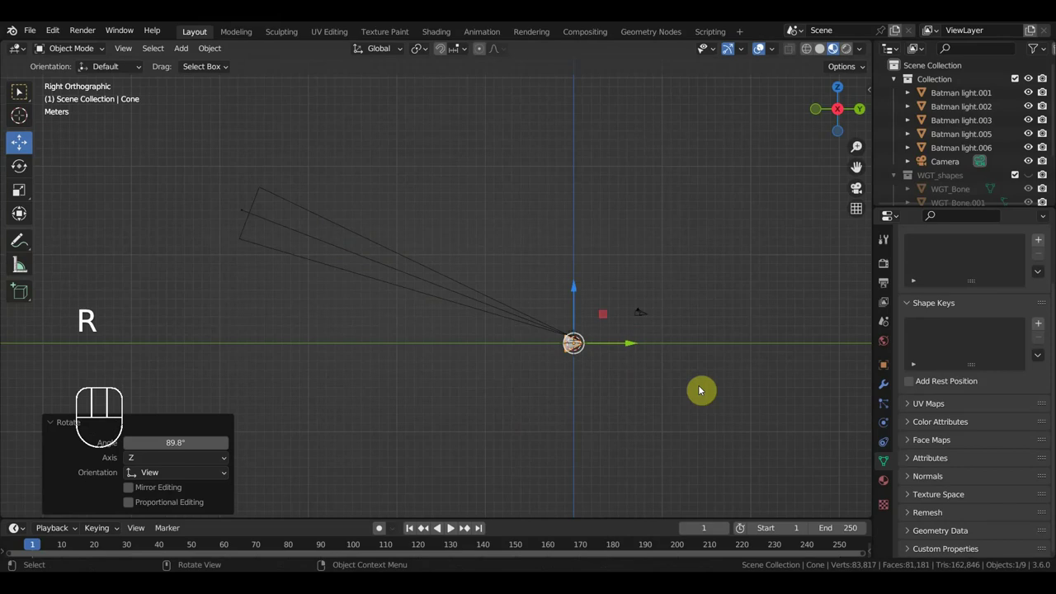
key("s")
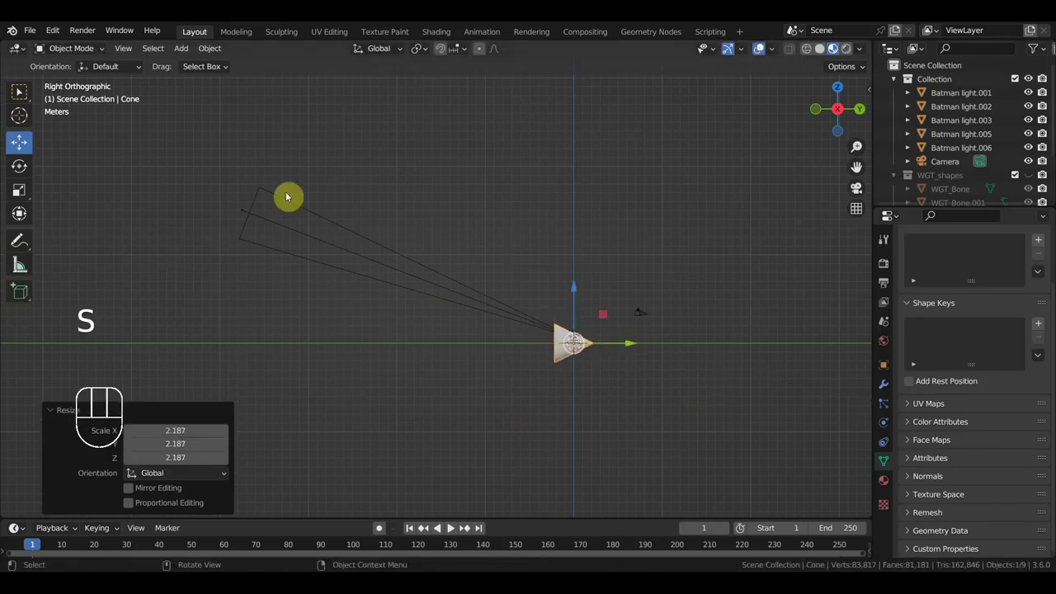
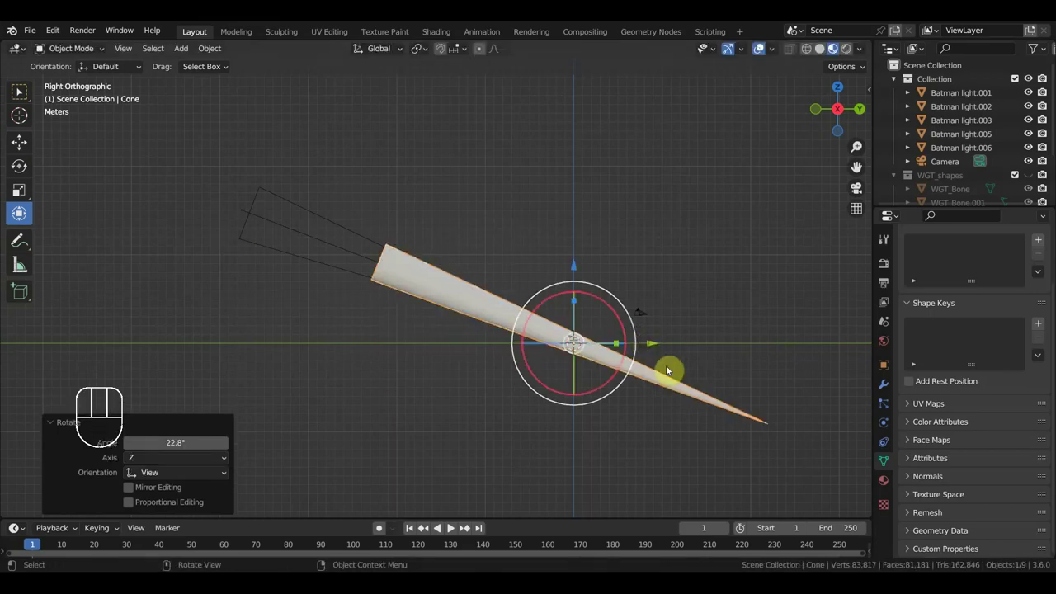
key("g")
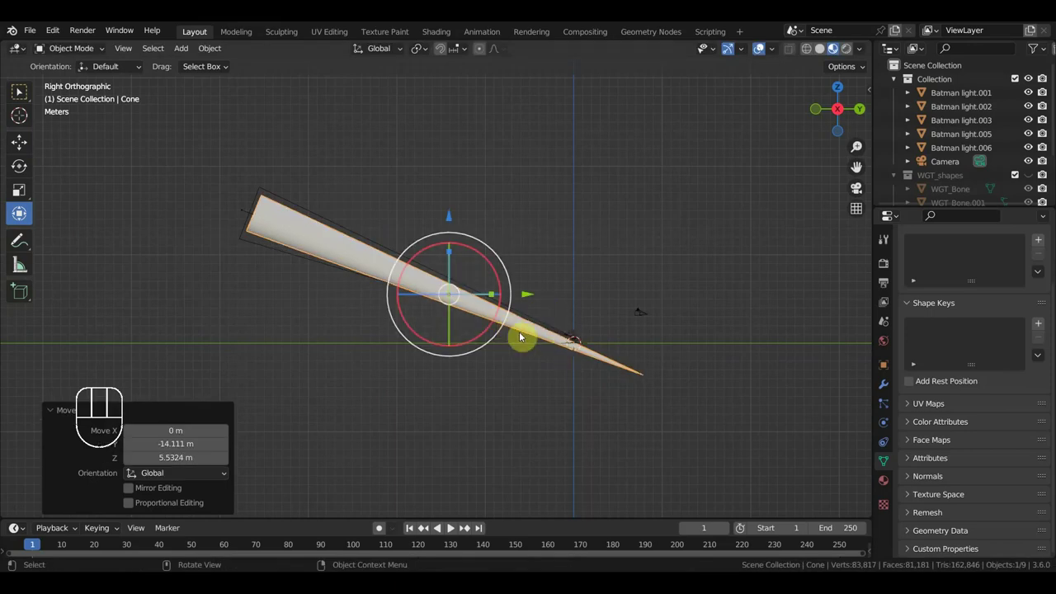
double_click(458, 229)
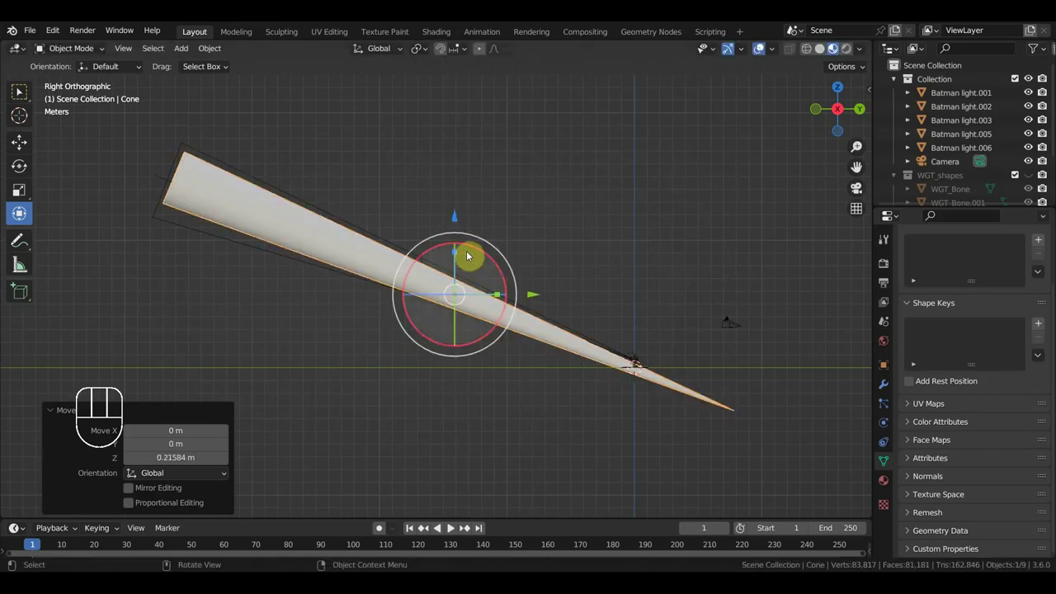
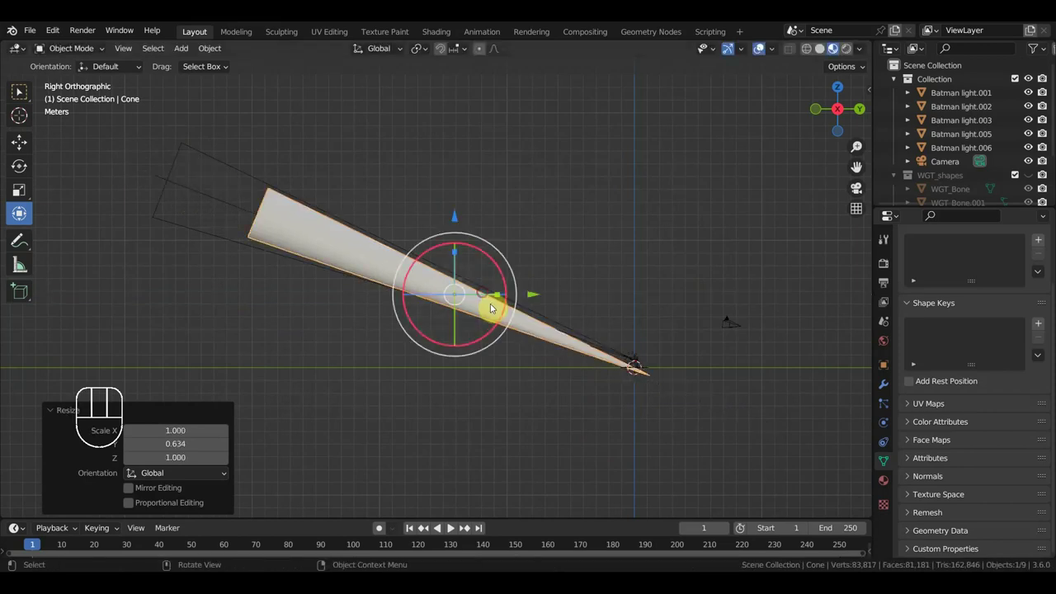
key("g")
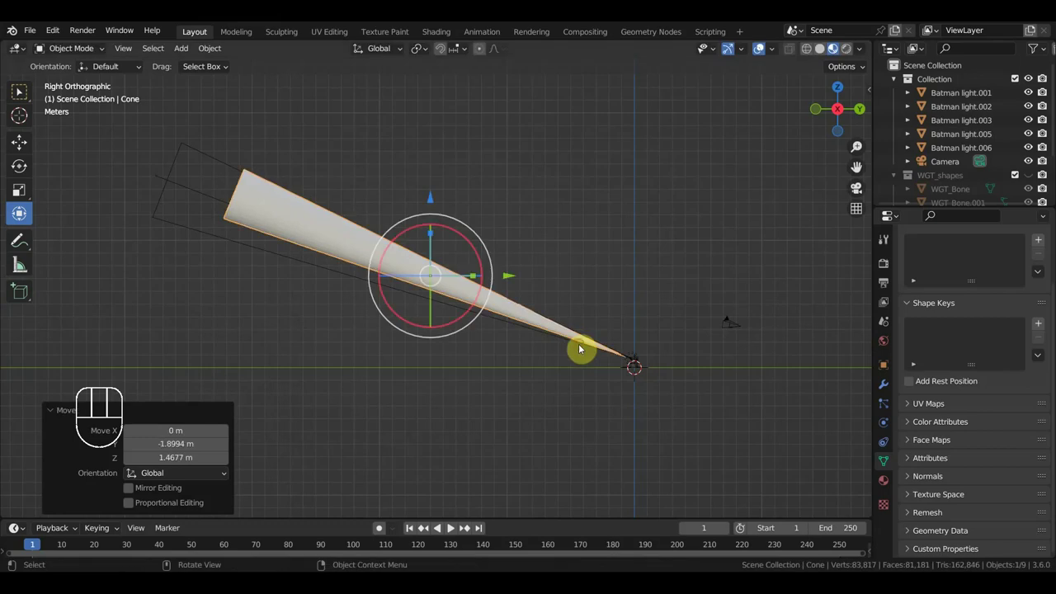
key("r")
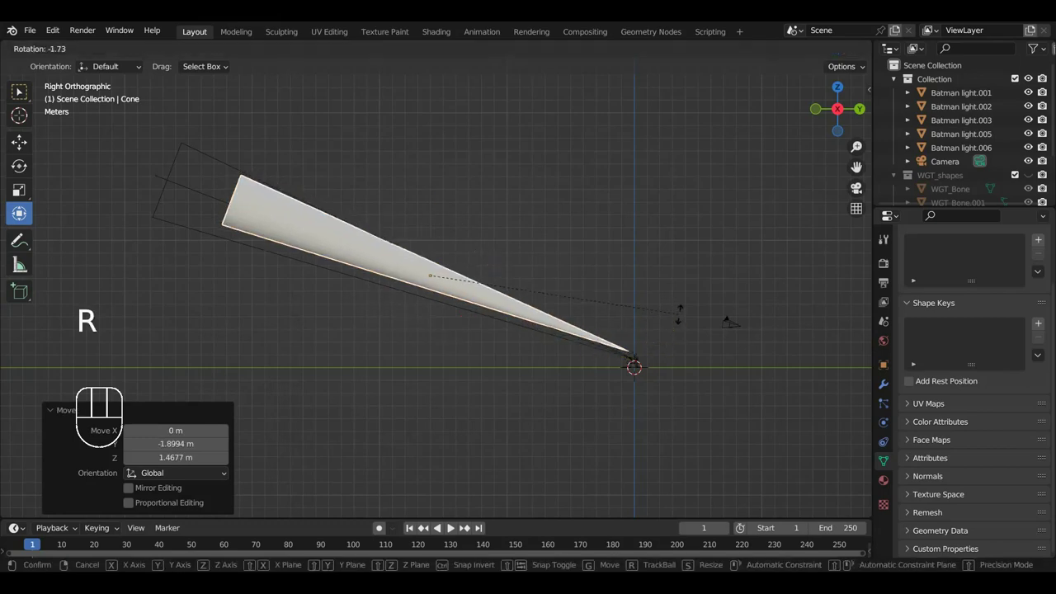
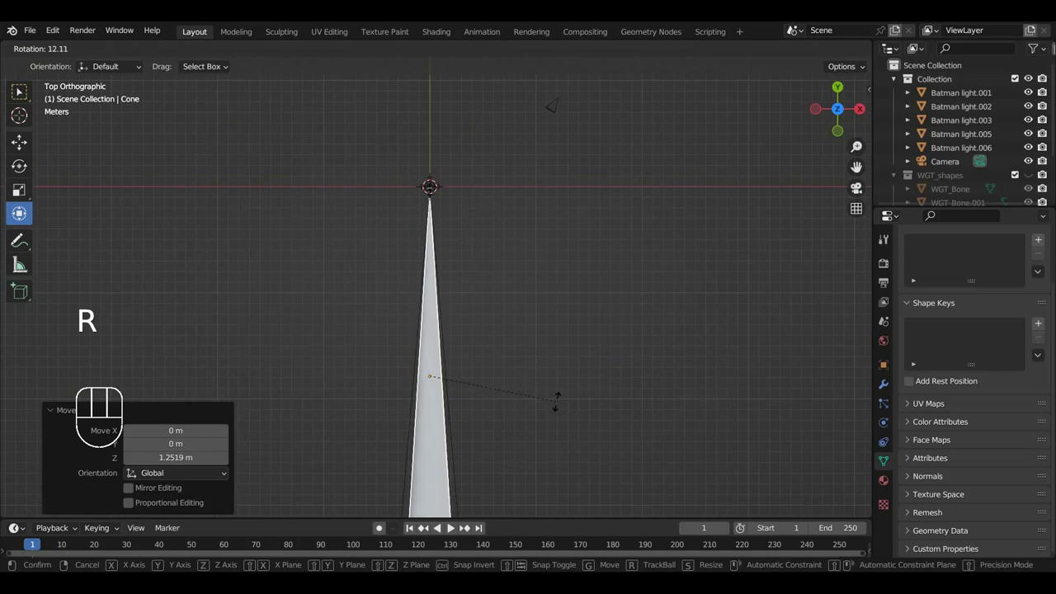
key("KP_3")
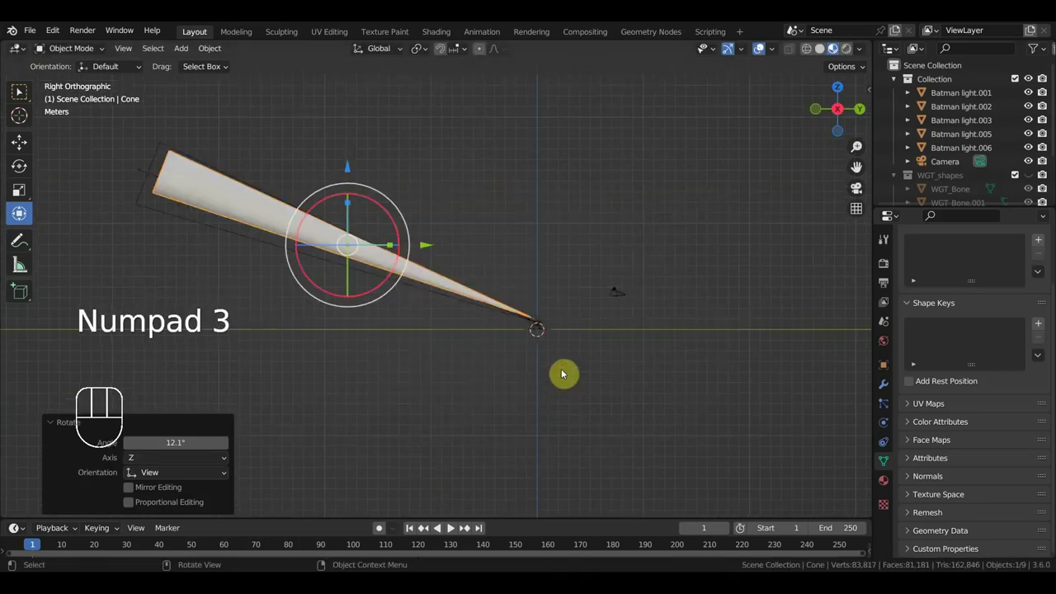
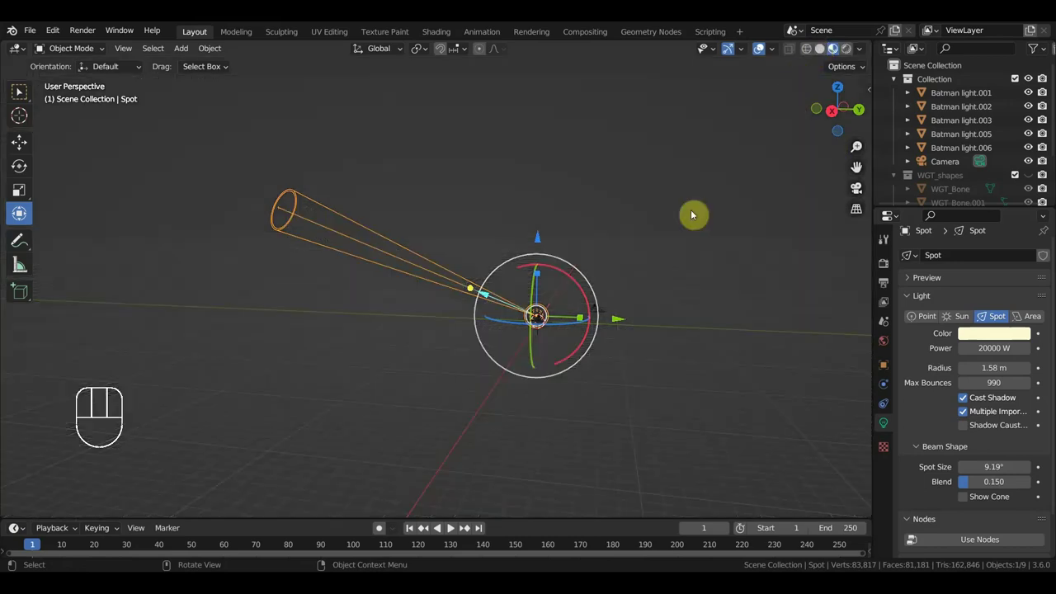
Add a plane from side view, move it beside the searchlight head and scale it about 2.47 times.
key("KP_3")
key("shift+a")
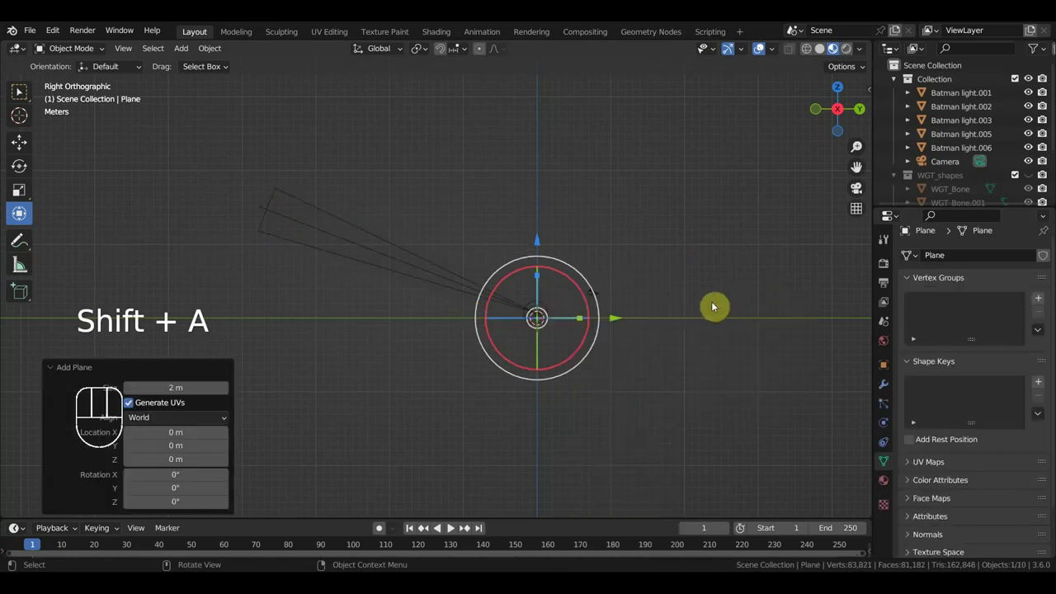
key("s")
key("r")
key("g")
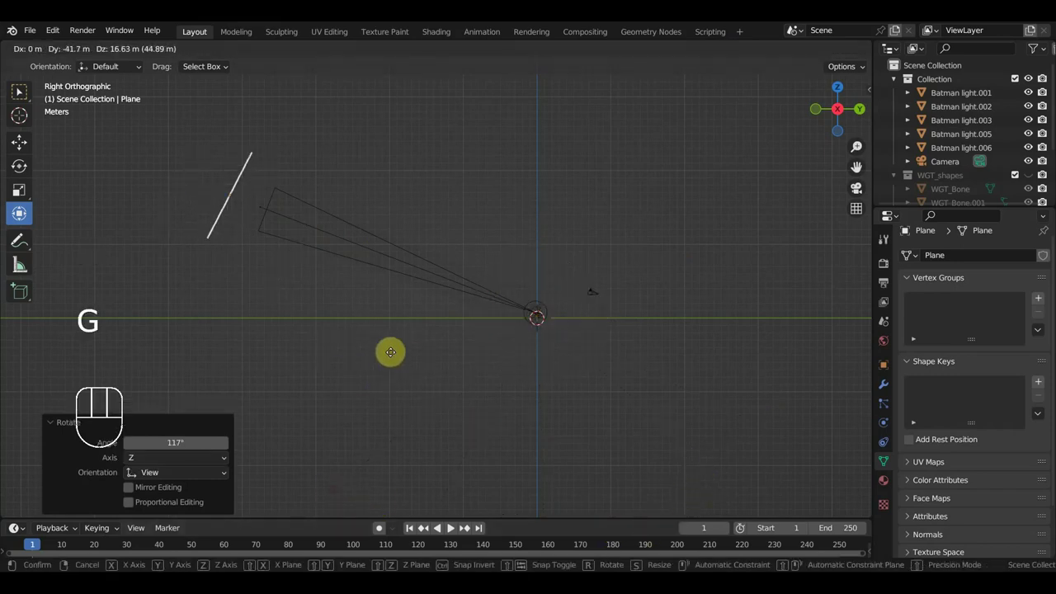
key("s")
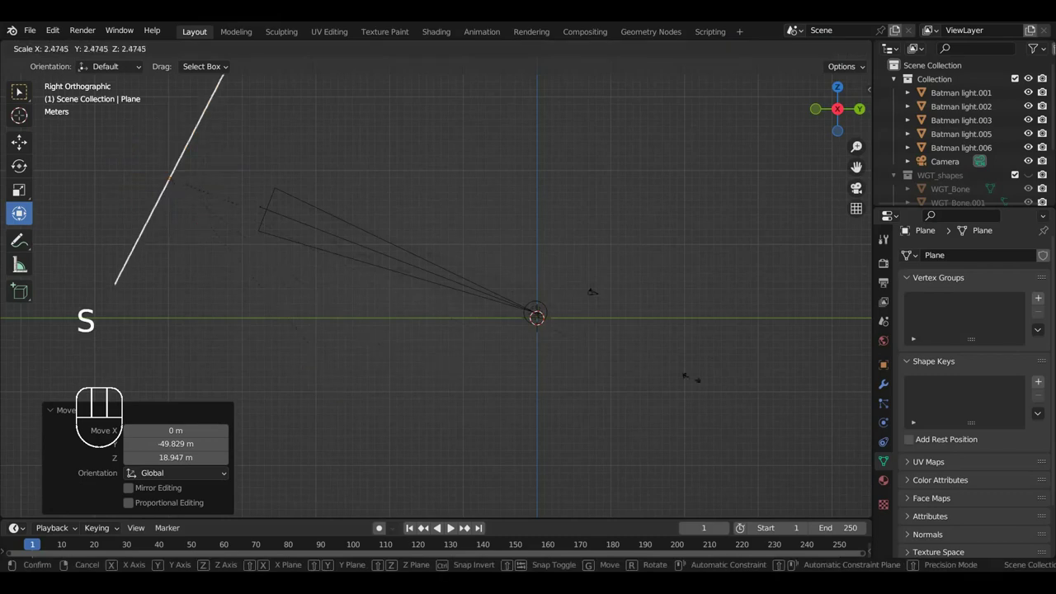
middle_click(679, 386)
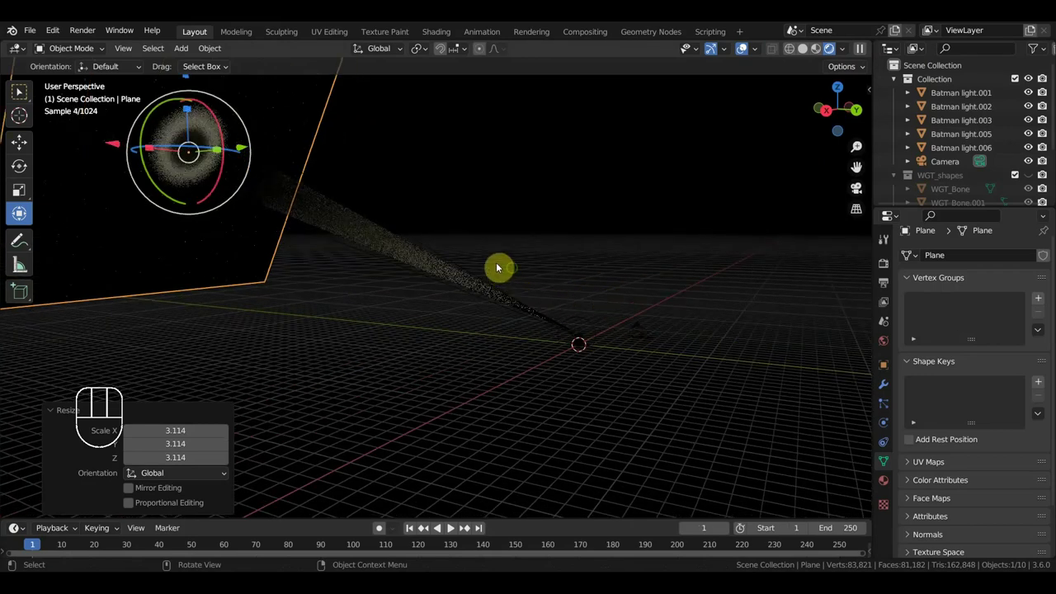
Change the render engine from Cycles to Eevee in Render Properties and inspect the smoky beam.
left_click_drag(516, 317, 516, 316)
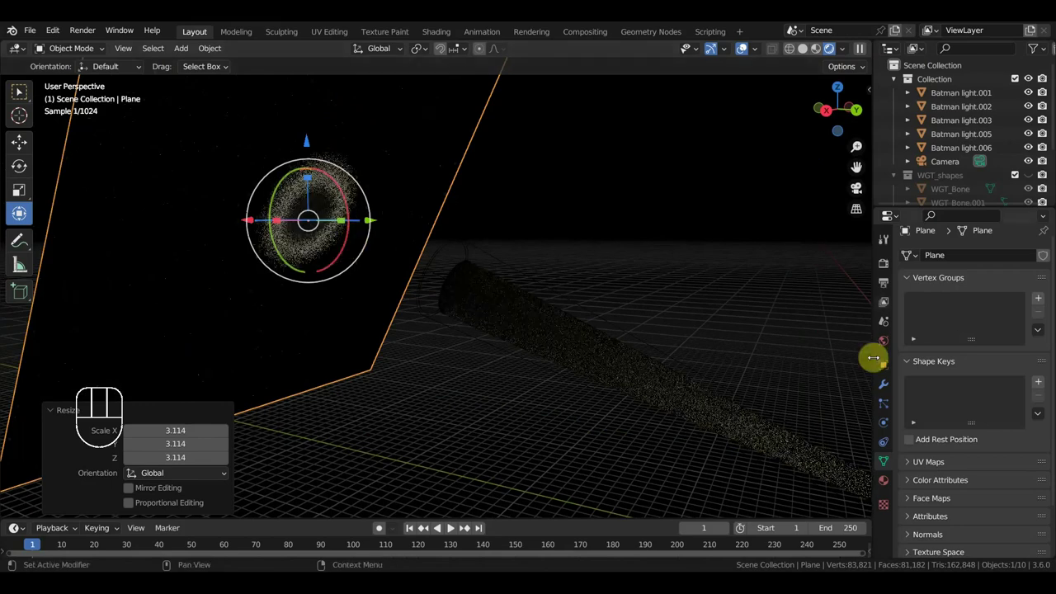
left_click(894, 269)
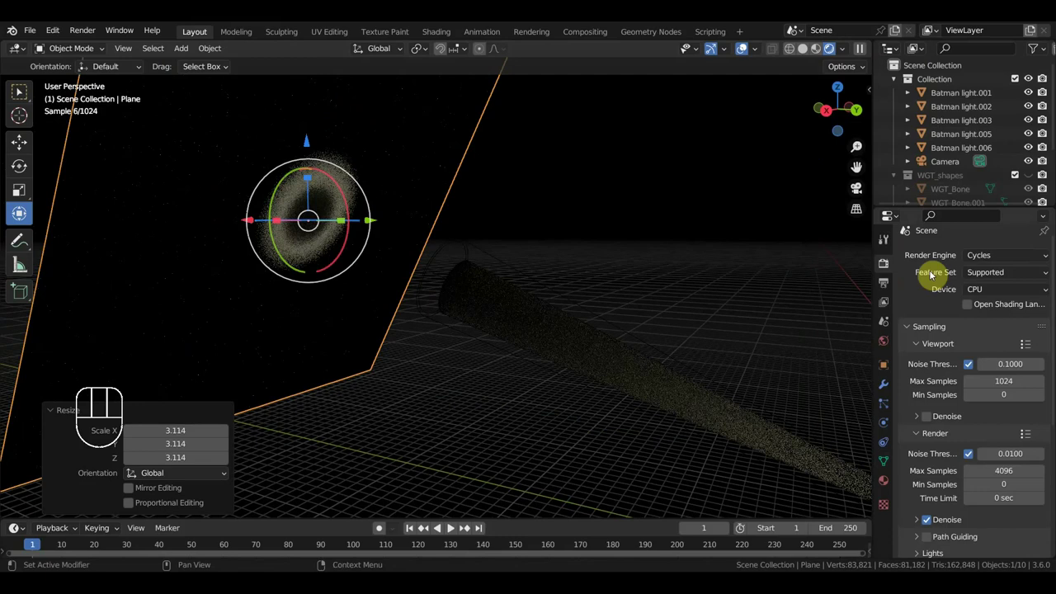
left_click_drag(996, 263, 979, 285)
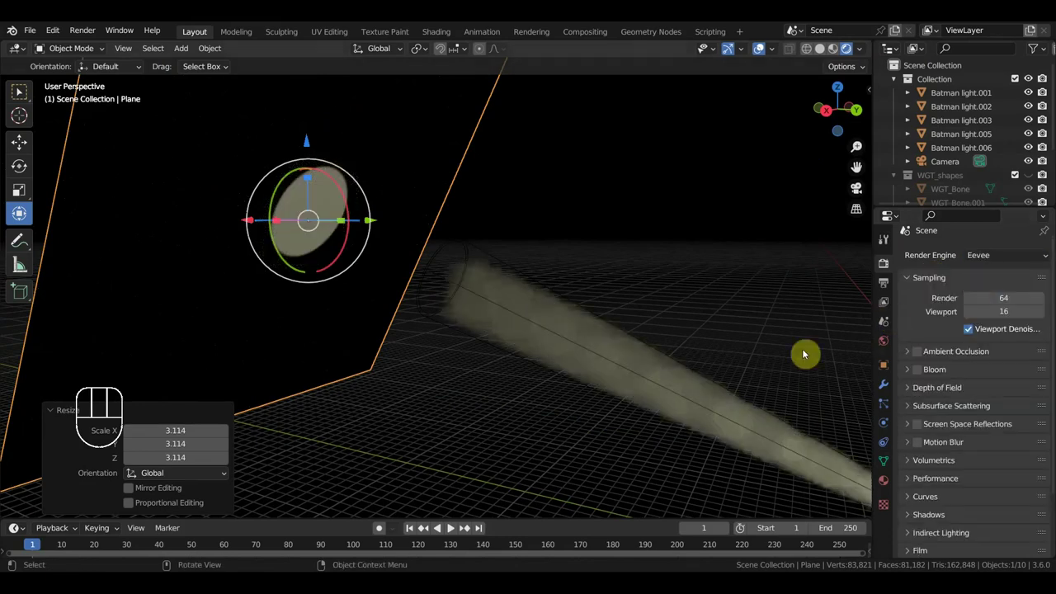
scroll("up", 3)
left_click_drag(630, 408, 589, 357)
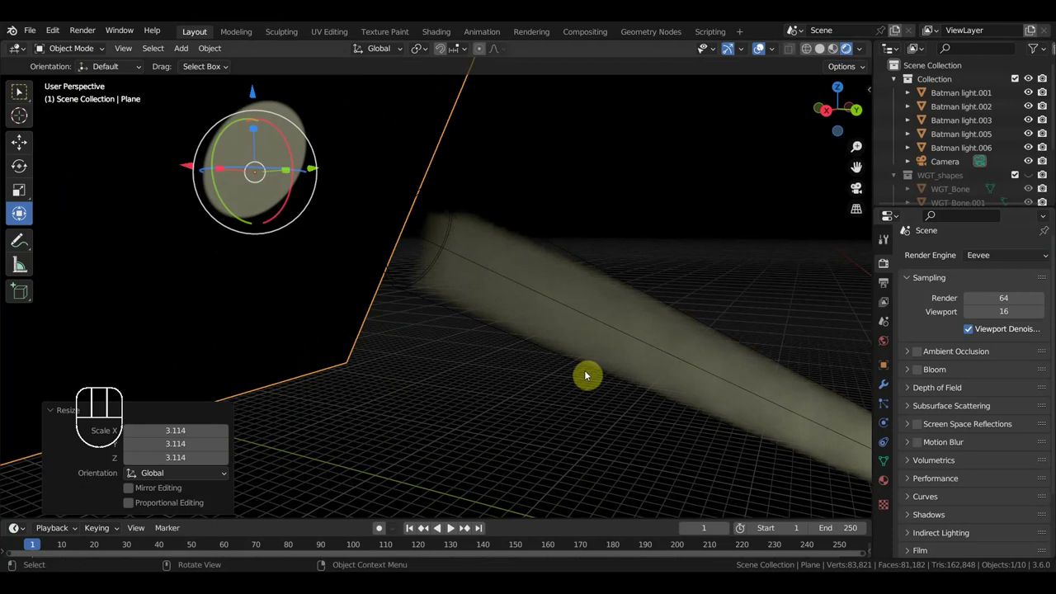
left_click(24, 101)
Select the beam cone and return the viewport to solid shading, zooming toward the searchlight.
middle_click(574, 336)
middle_click(627, 365)
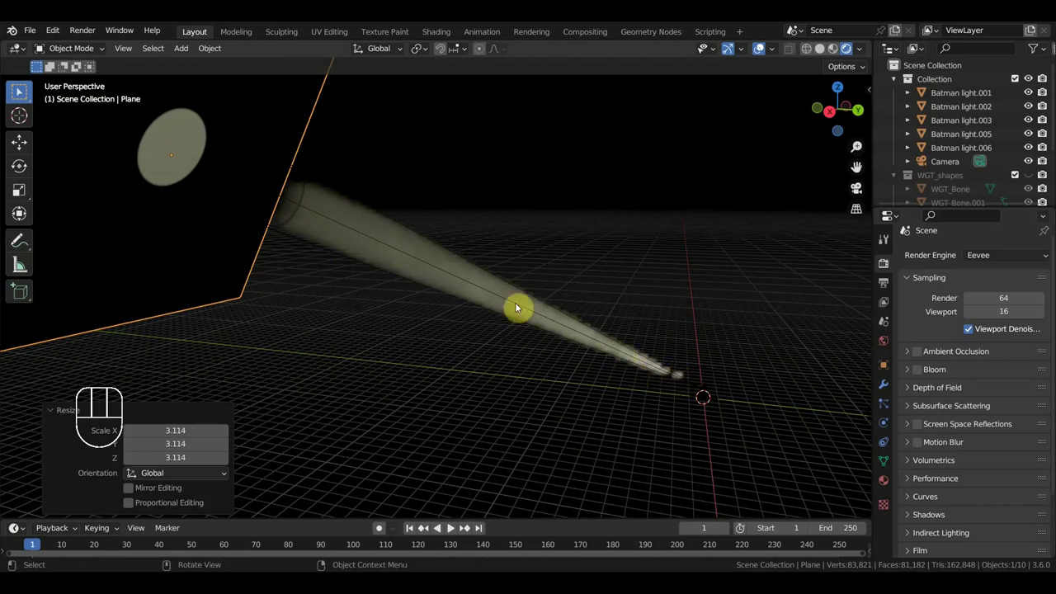
left_click(444, 273)
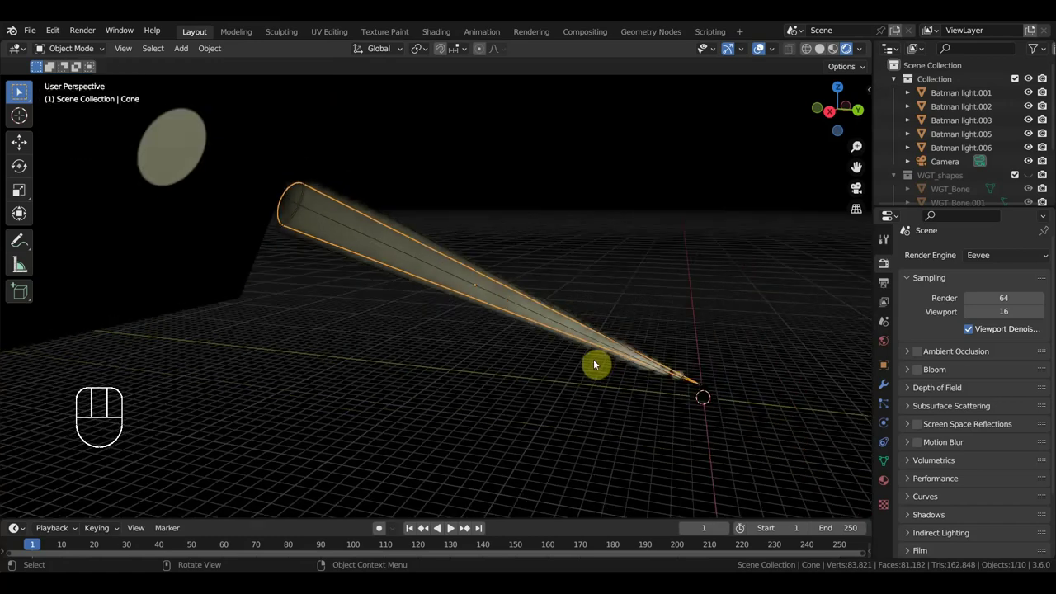
middle_click(588, 367)
left_click_drag(727, 402, 792, 388)
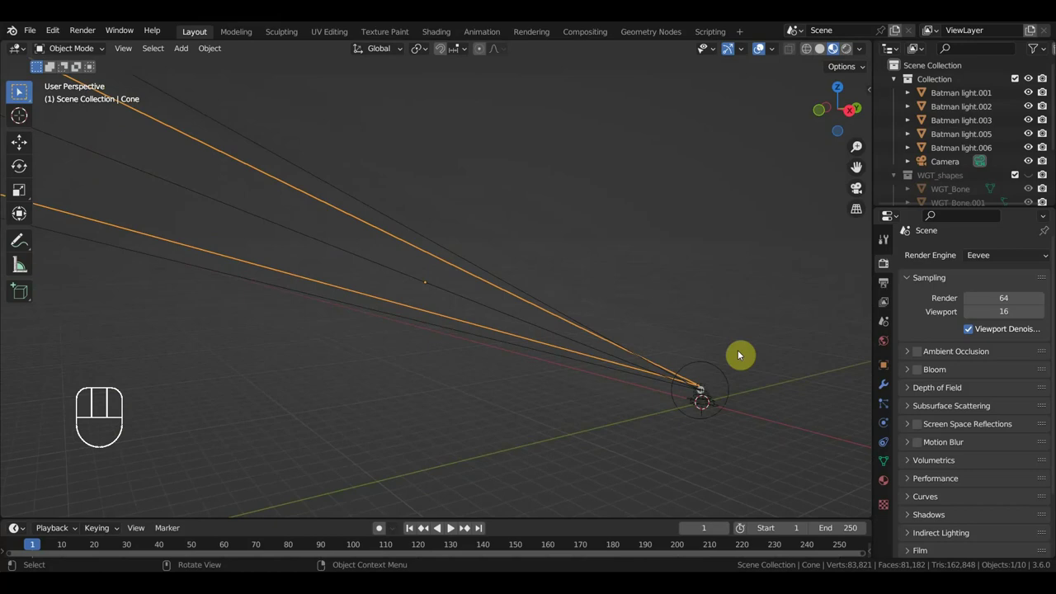
left_click_drag(690, 357, 526, 333)
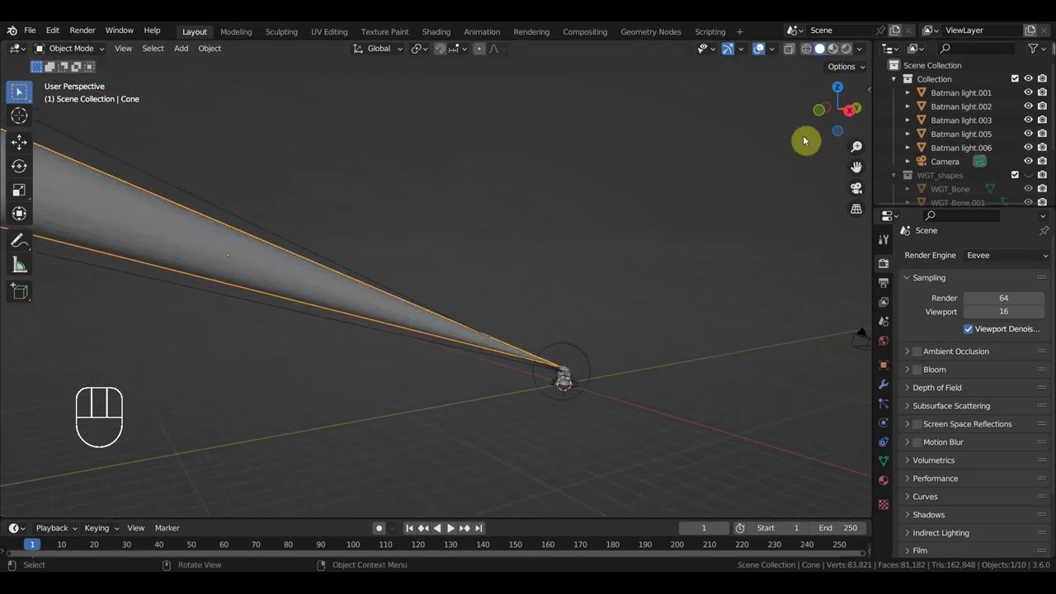
Close in on the searchlight and move the cone so its narrow tip meets the lamp head.
left_click_drag(686, 326, 349, 160)
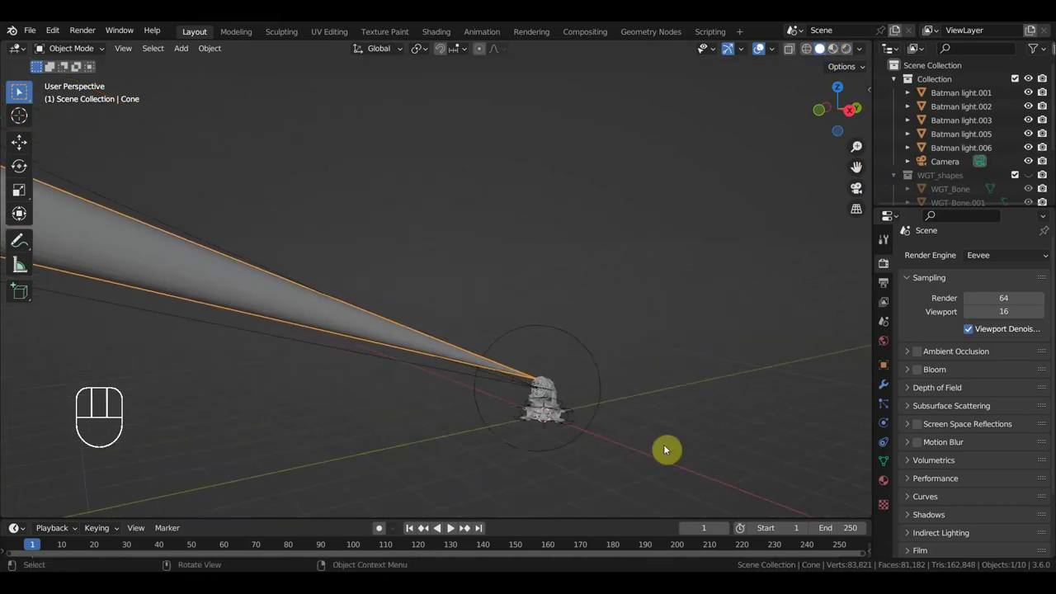
left_click_drag(614, 416, 676, 421)
key("KP_1")
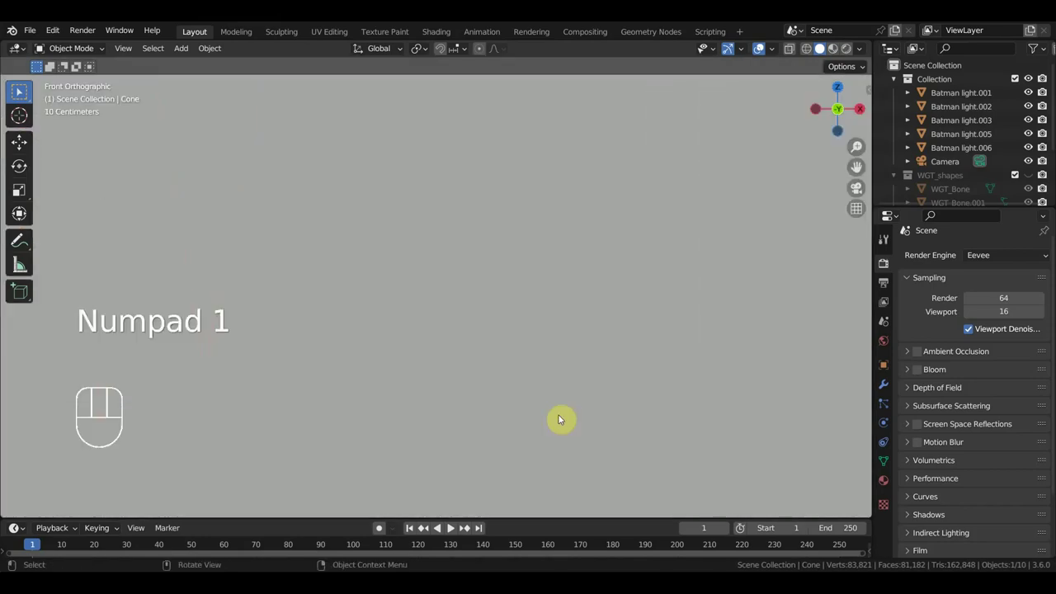
left_click_drag(565, 422, 632, 430)
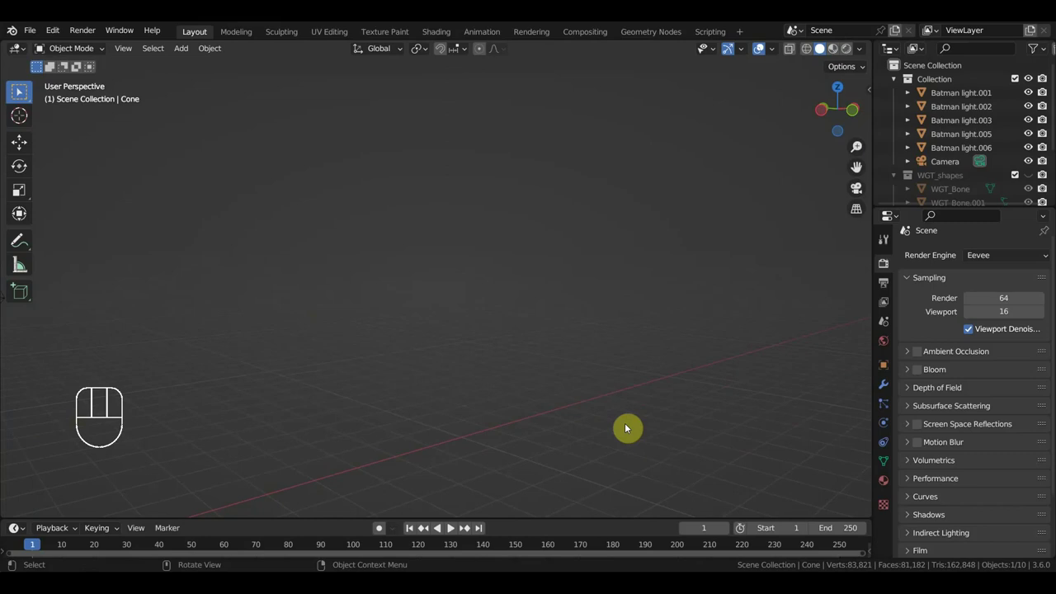
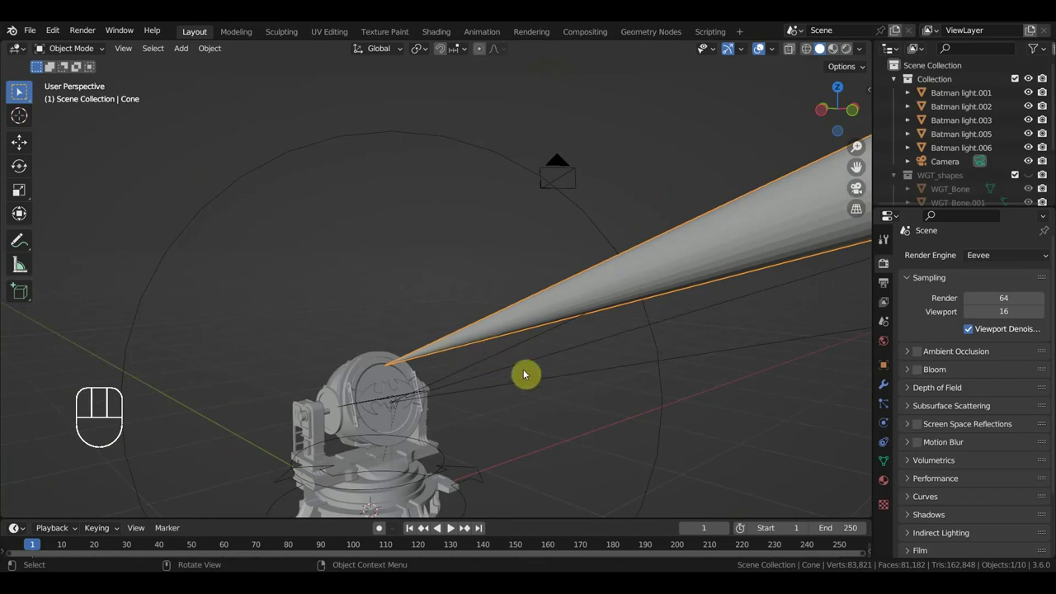
key("g")
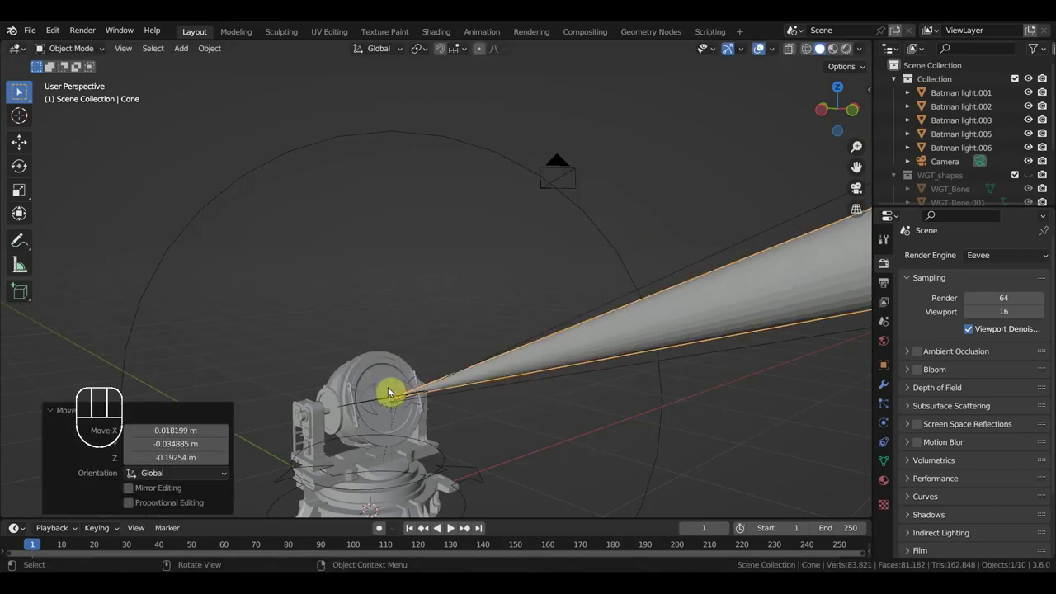
Duplicate the searchlight with Shift+D and orbit to a perspective rendered look along the smoky beam.
left_click(387, 397)
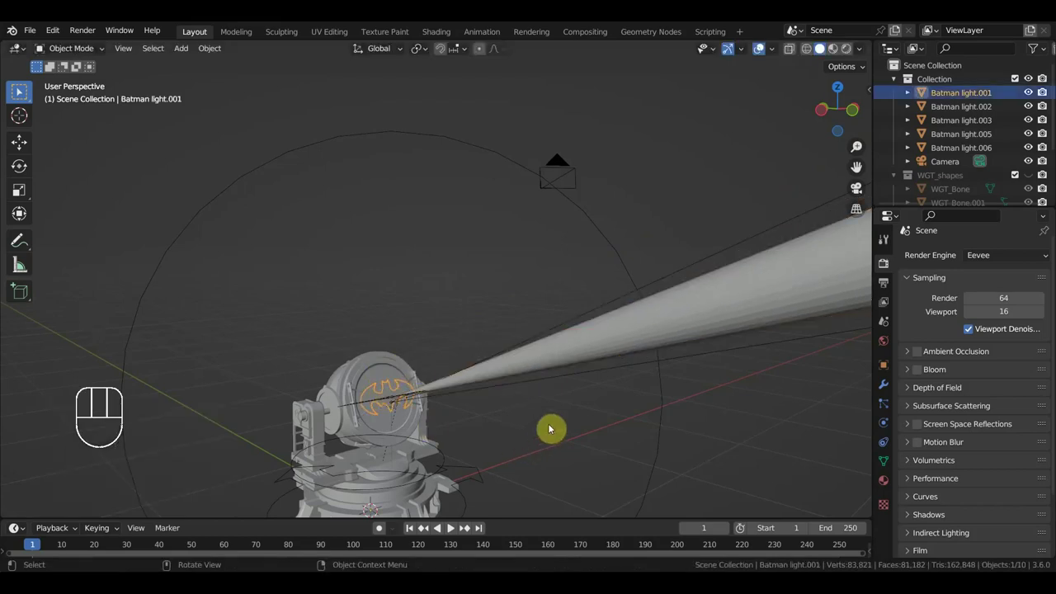
key("shift+d")
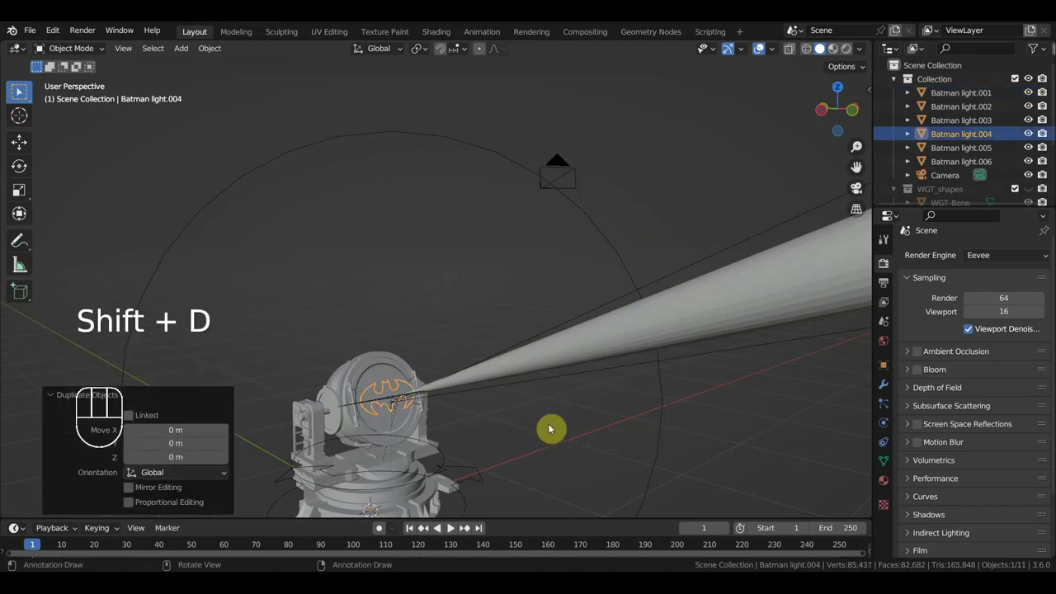
key("KP_3")
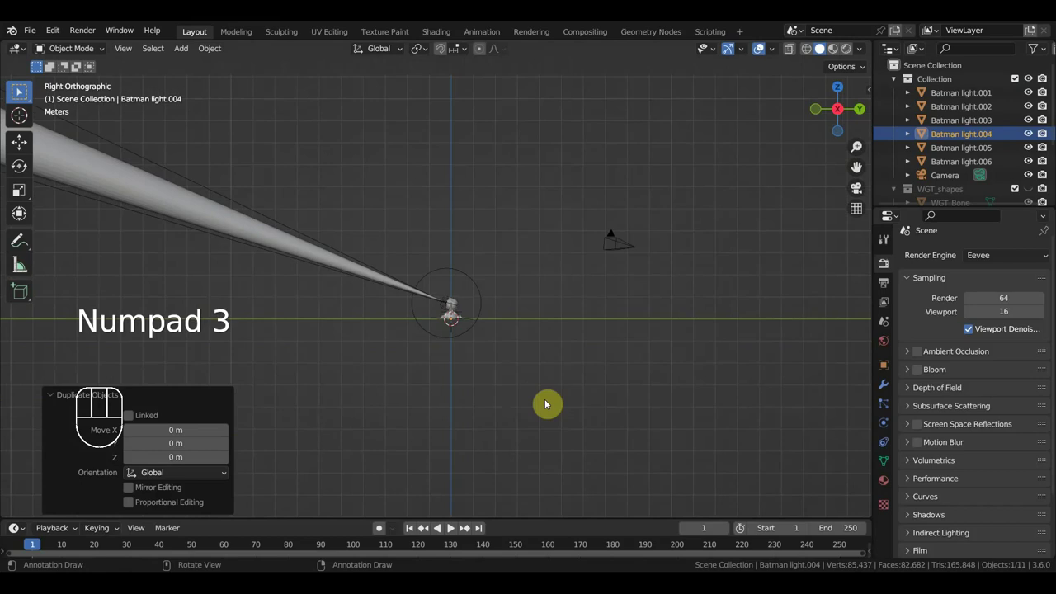
left_click_drag(702, 434, 824, 457)
left_click_drag(718, 430, 806, 466)
middle_click(804, 466)
left_click_drag(757, 464, 767, 466)
middle_click(772, 467)
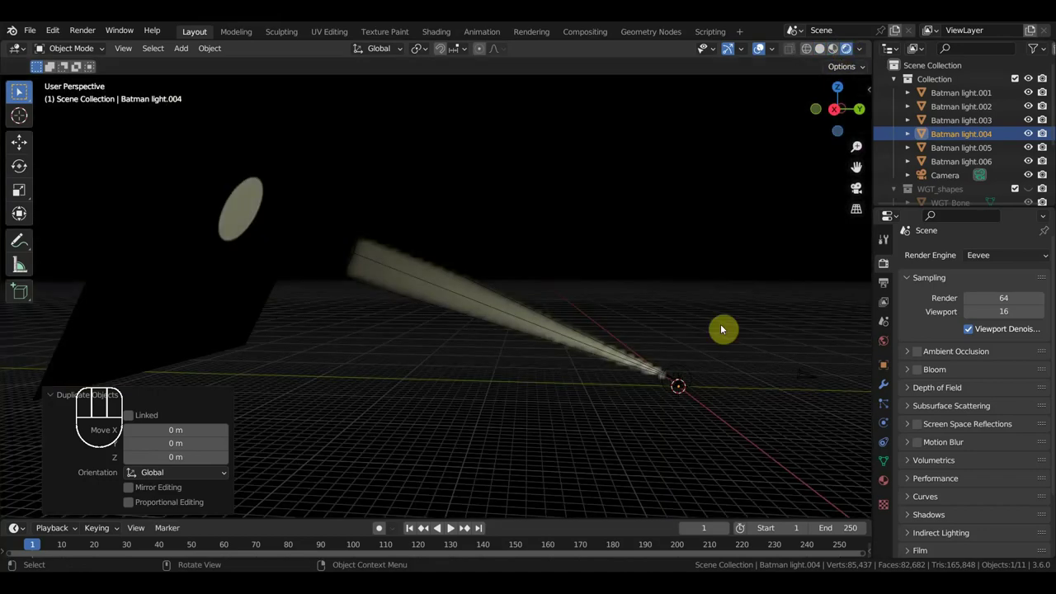
Move Batman light.004 along the beam toward the disc and give it a first resize.
key("g")
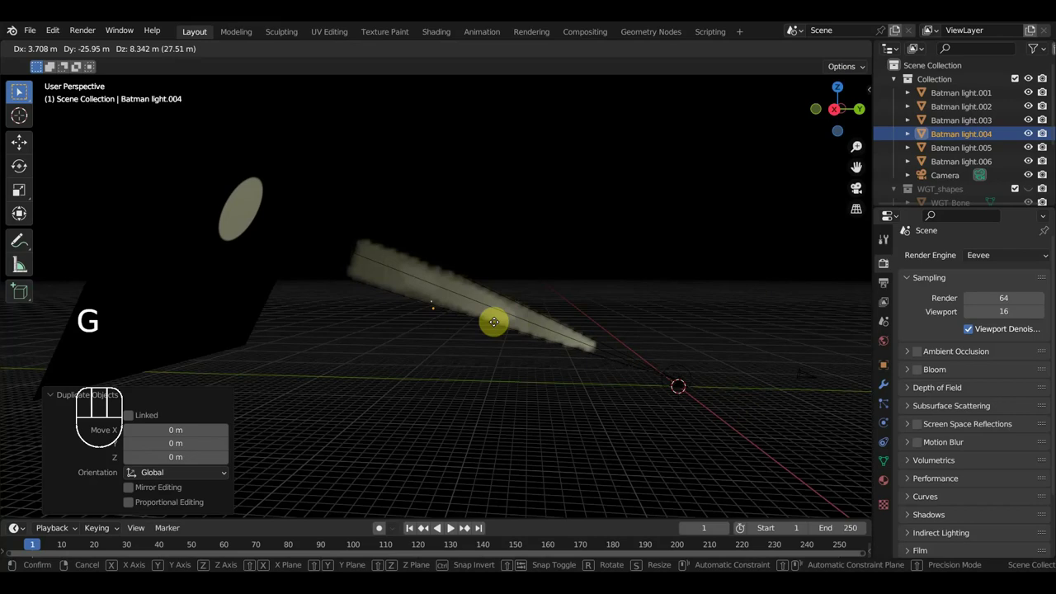
scroll("up", 3)
left_click_drag(537, 340, 405, 355)
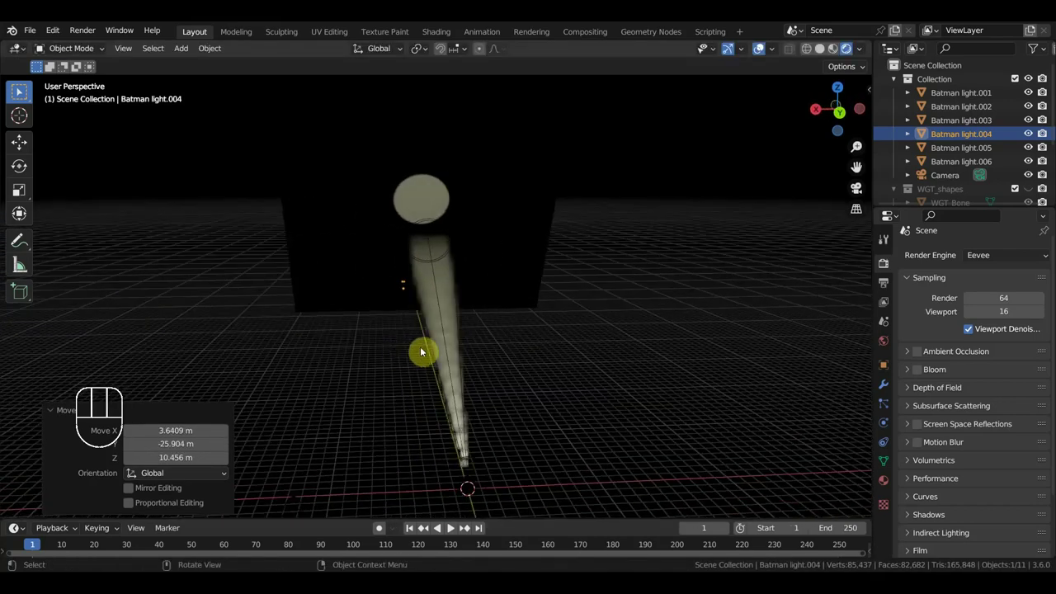
key("g")
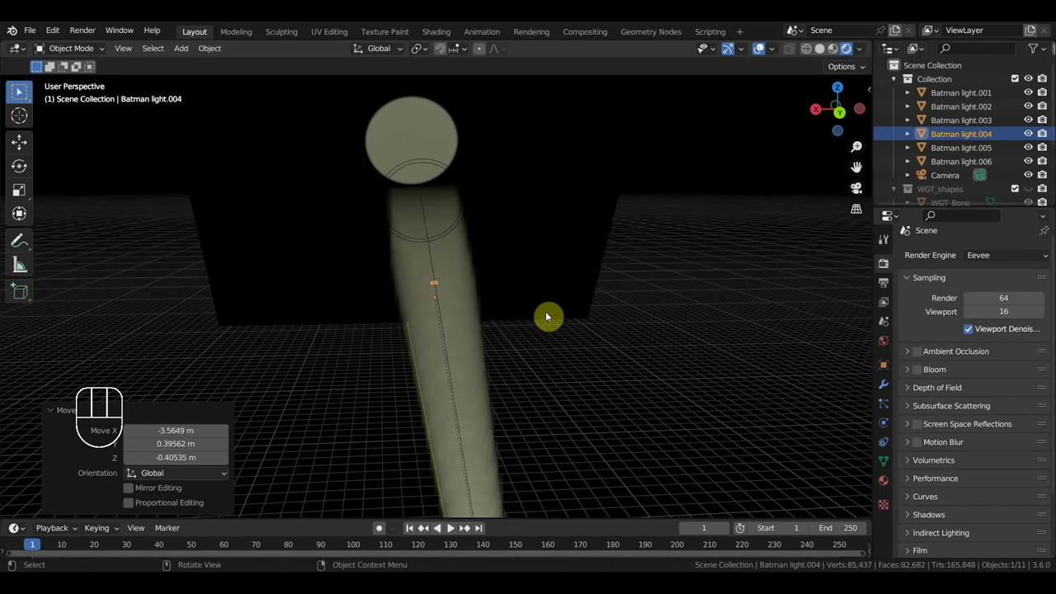
key("s")
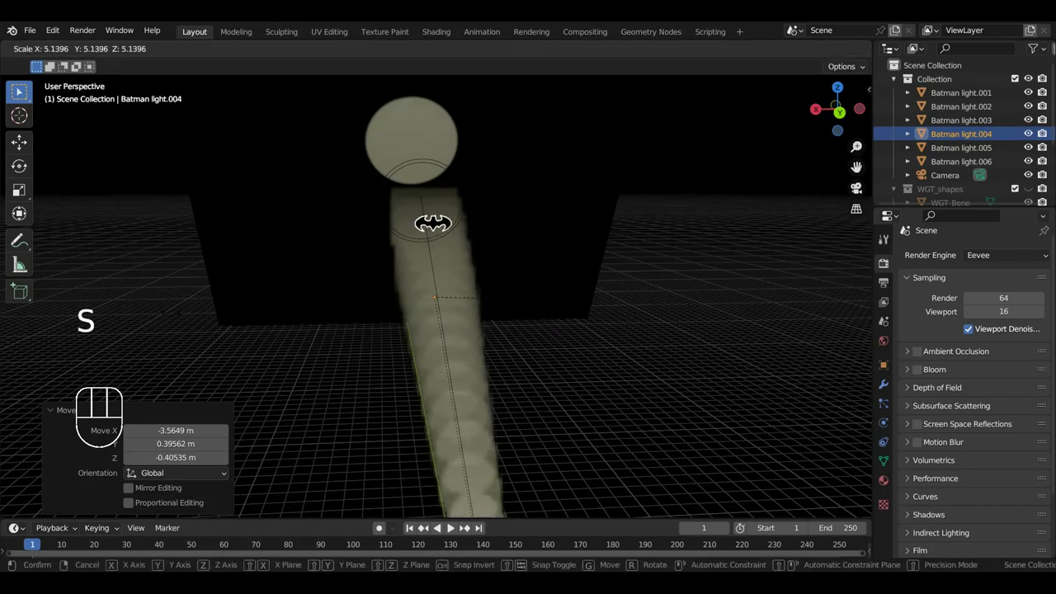
key("g")
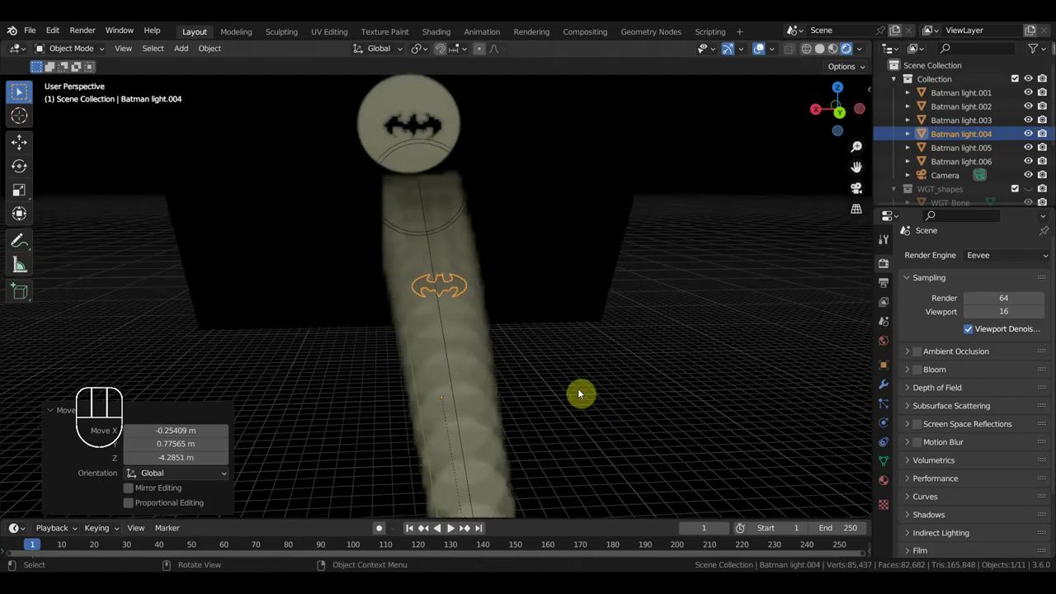
Resize the bat logo again until its silhouette shows on the disc, then view the whole beam.
left_click_drag(585, 396, 597, 398)
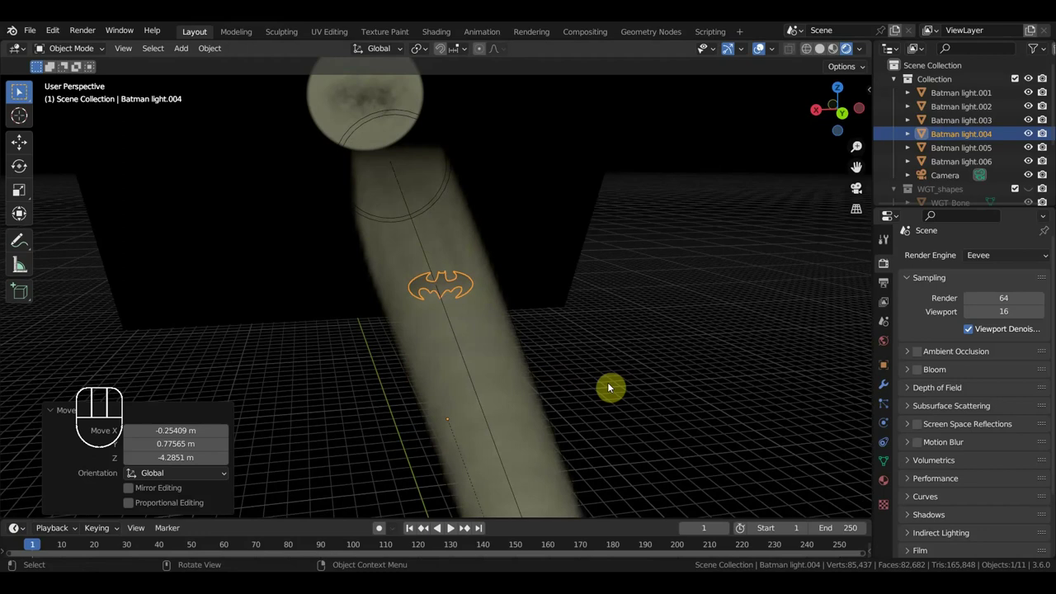
key("s")
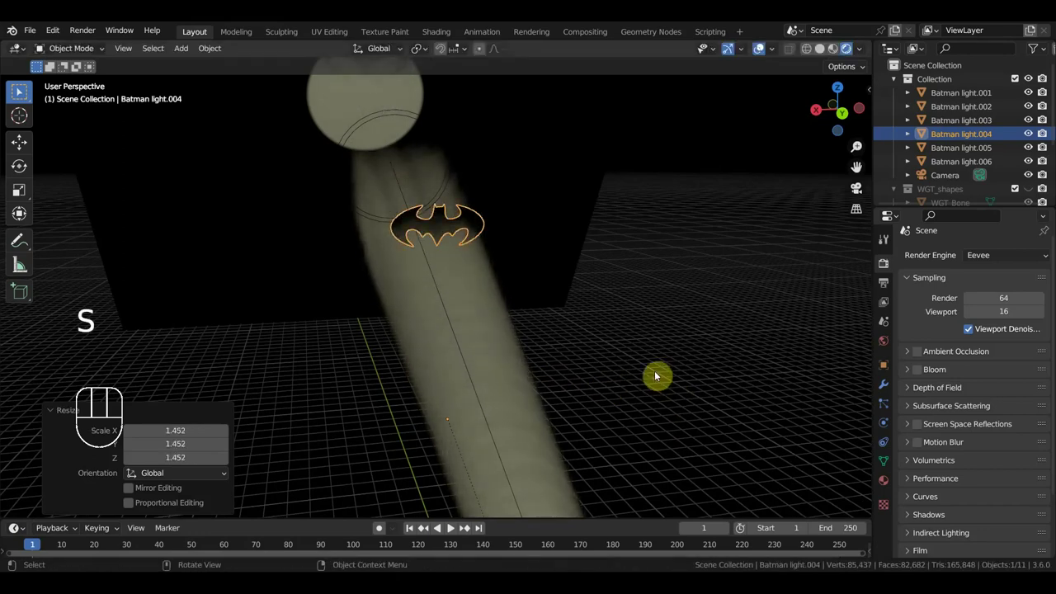
key("g")
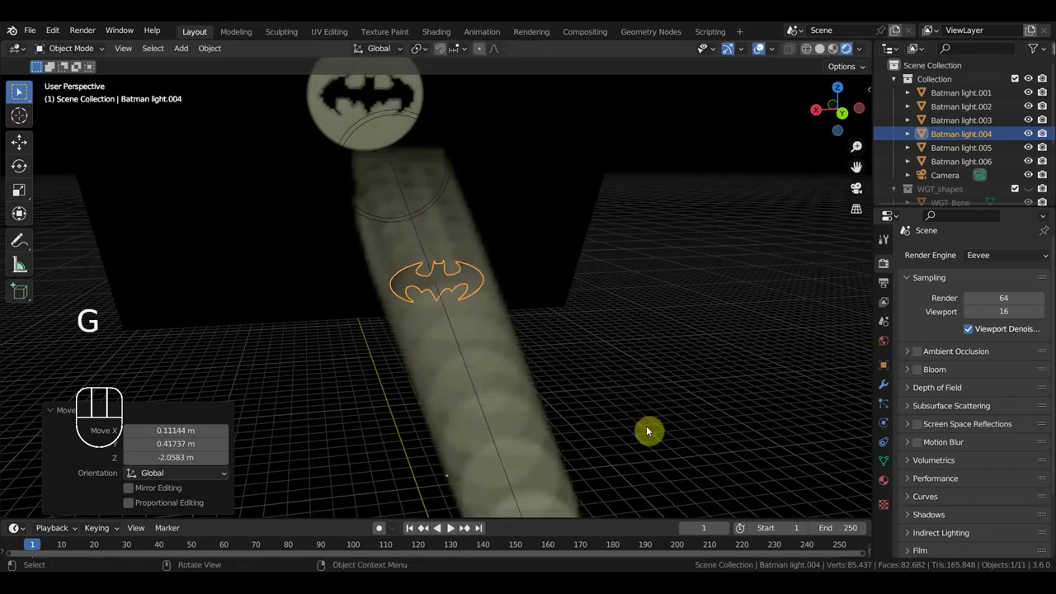
left_click_drag(638, 422, 639, 415)
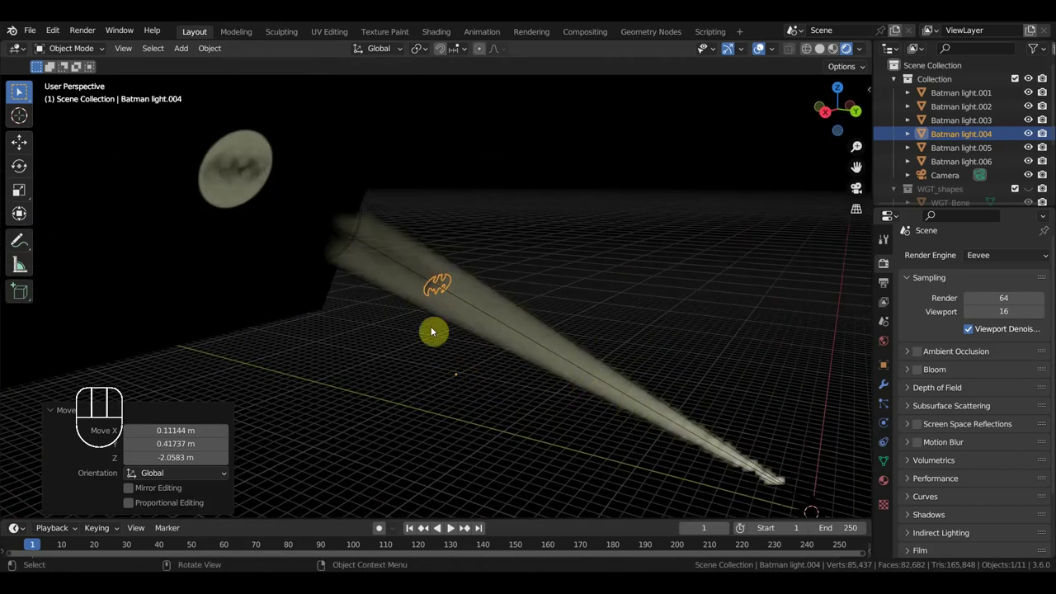
left_click_drag(575, 343, 489, 342)
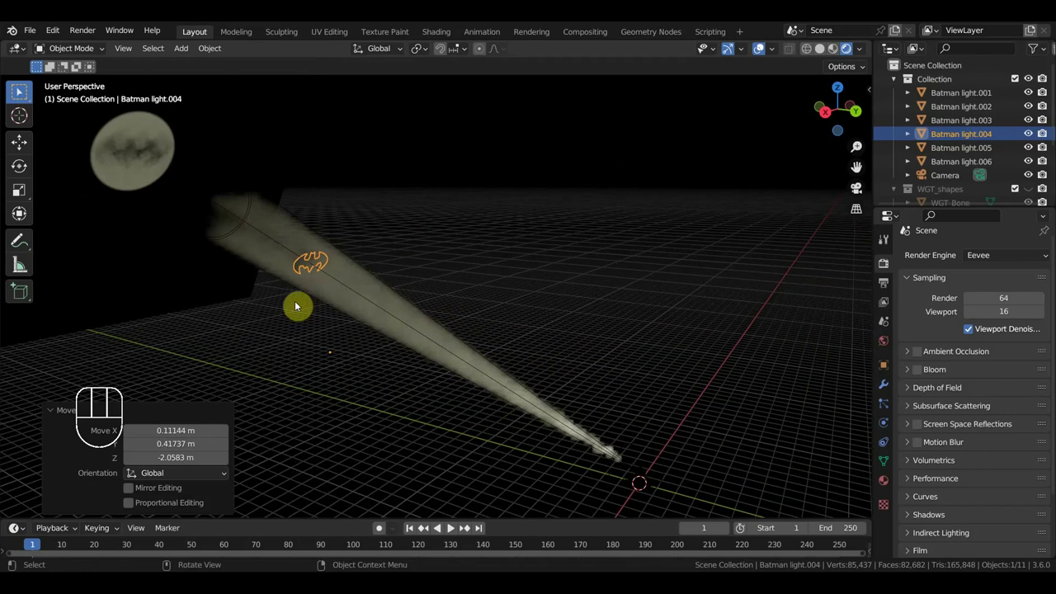
Select the spotlight at the base of the beam.
left_click(458, 346)
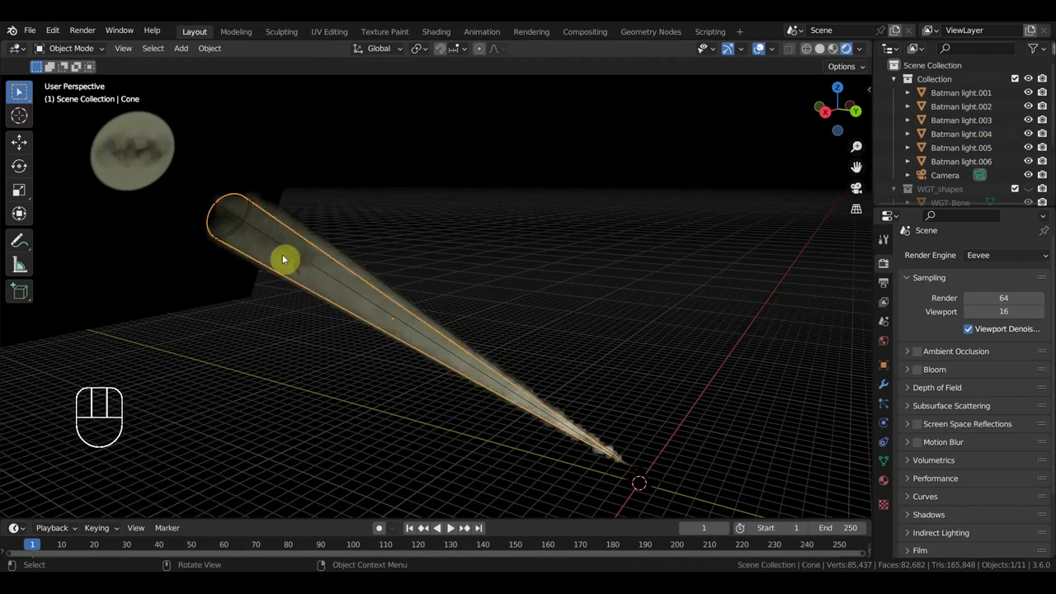
left_click(263, 233)
left_click(275, 244)
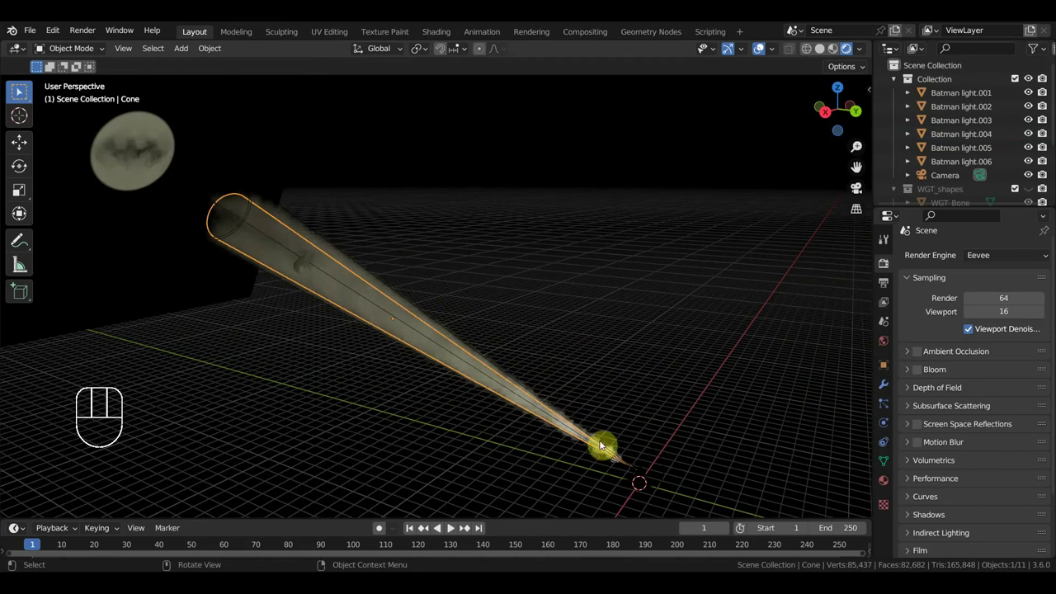
left_click(312, 231)
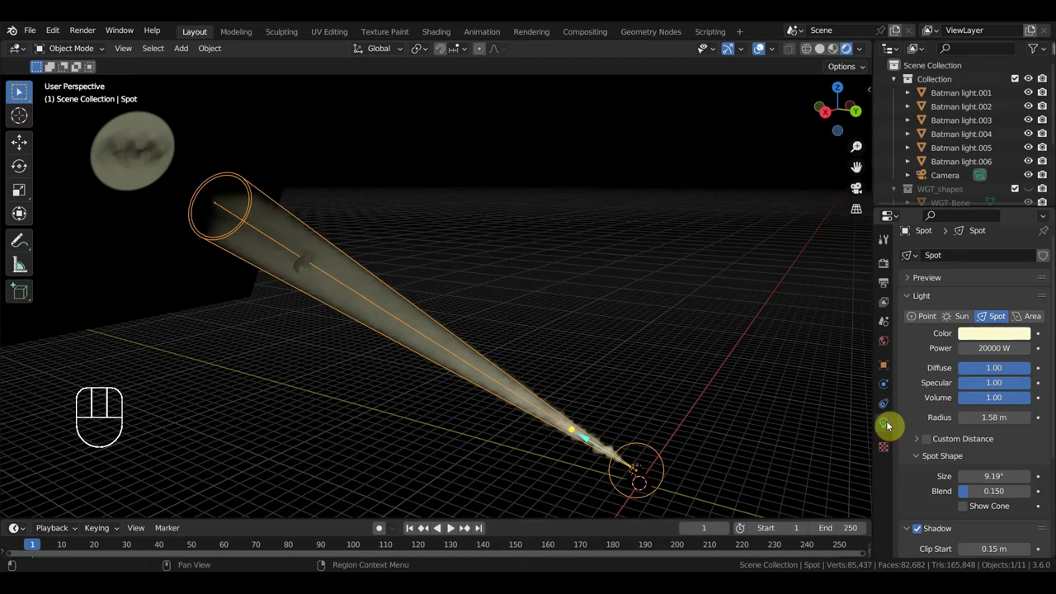
Enable Bloom in the Eevee render settings and bring up the spotlight's light settings.
left_click(892, 427)
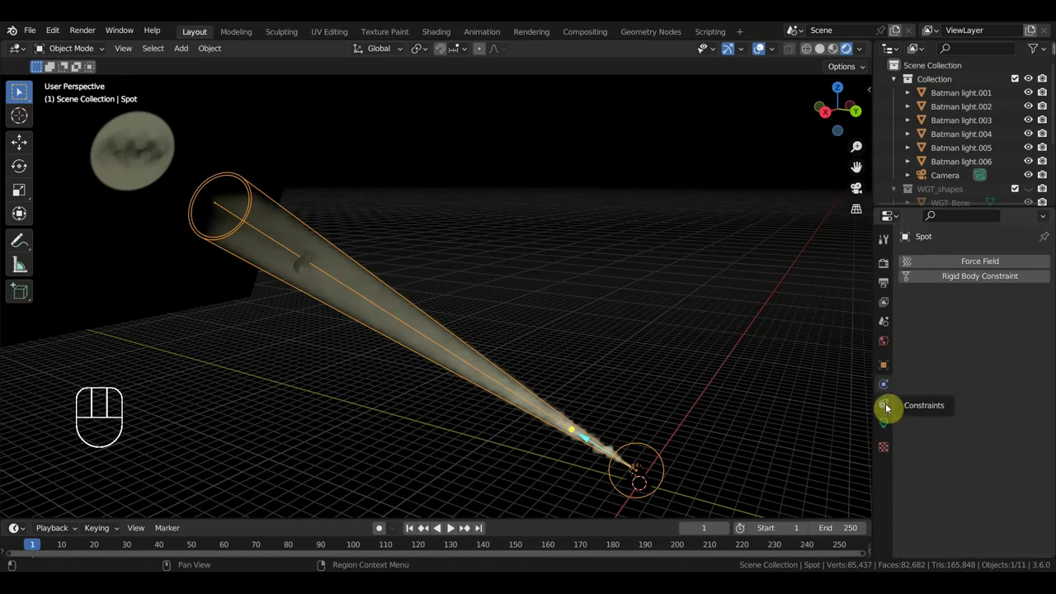
left_click(890, 274)
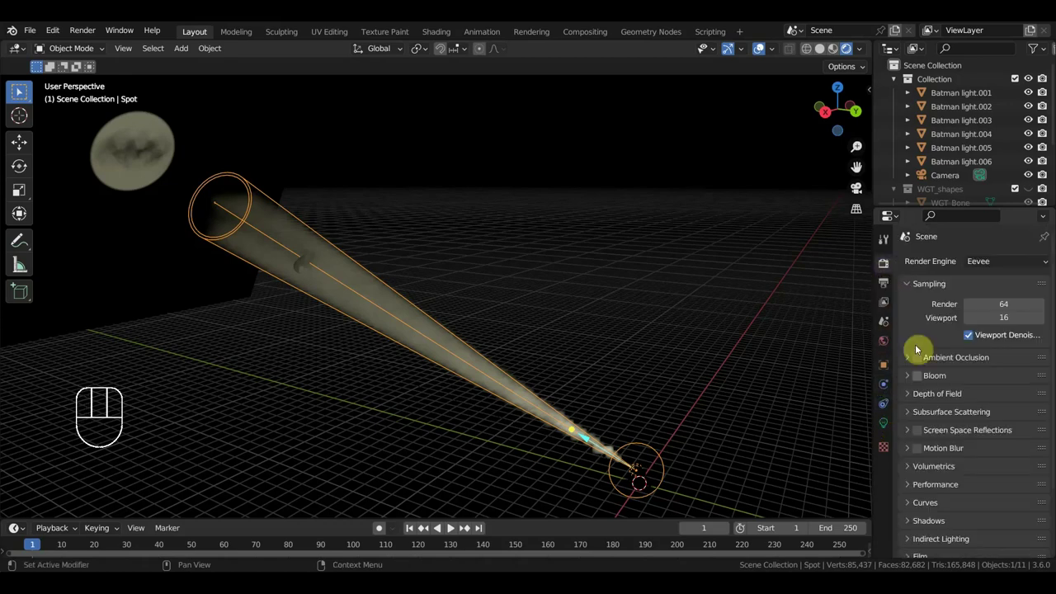
left_click(919, 381)
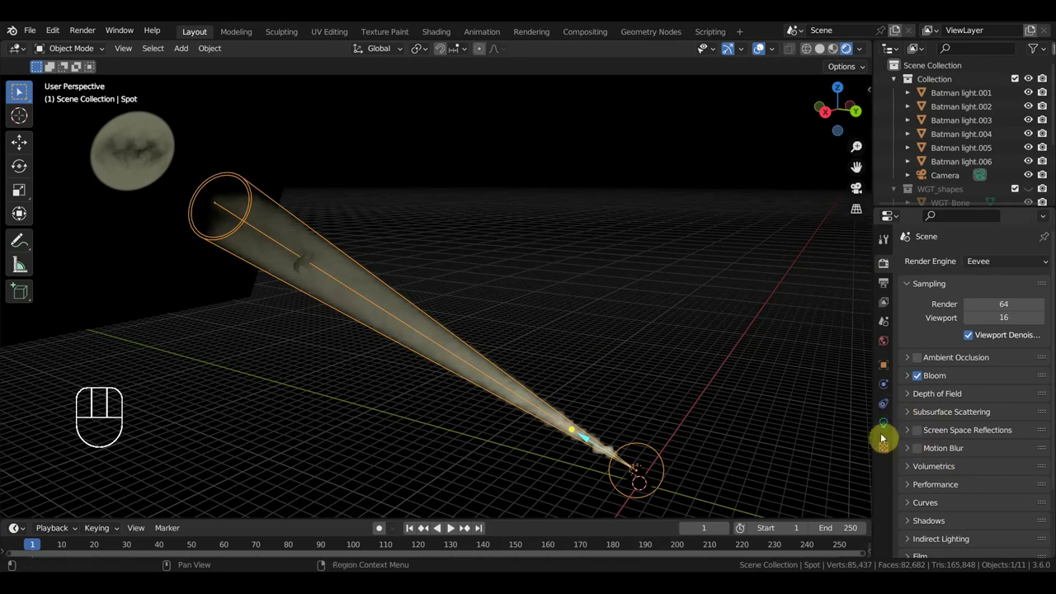
left_click(887, 430)
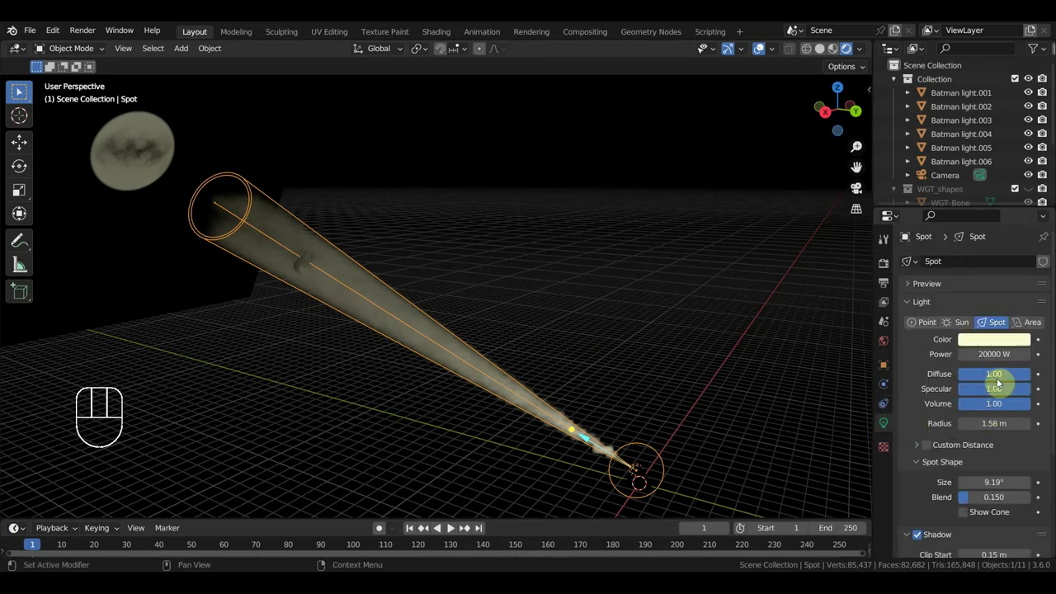
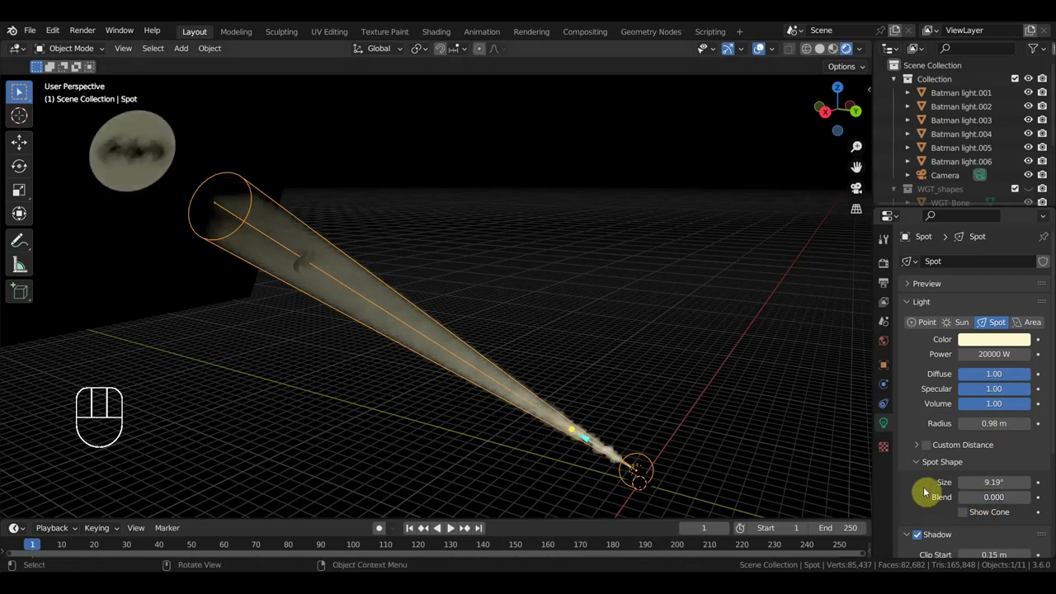
Set the spot size to 9.59°, retune shadow clip start, bias and contact shadow values, and show the cone.
left_click_drag(531, 316, 35, 452)
left_click_drag(656, 312, 587, 300)
left_click_drag(591, 322, 567, 329)
left_click_drag(585, 336, 628, 335)
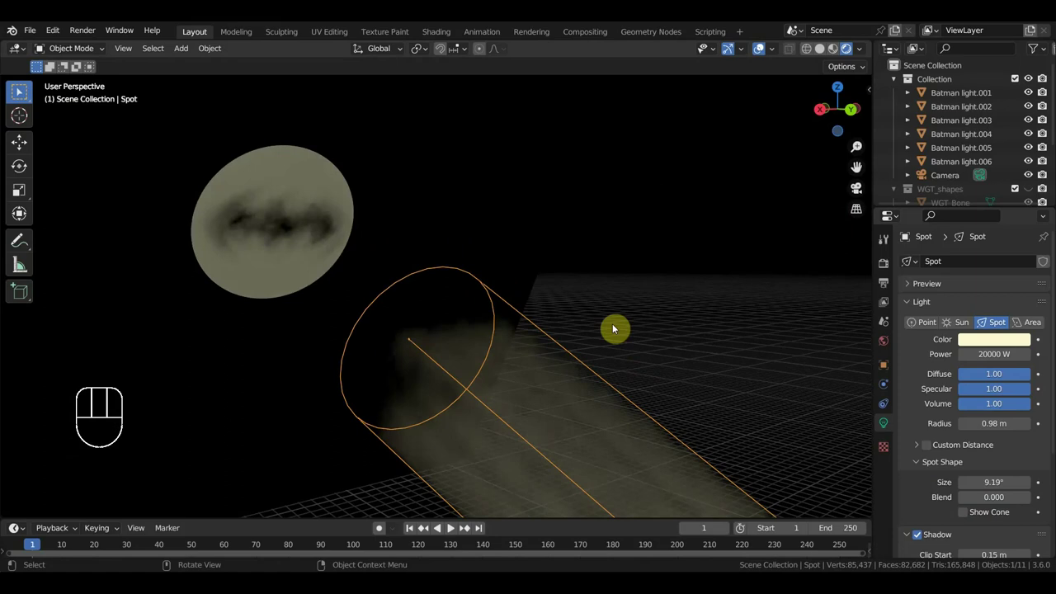
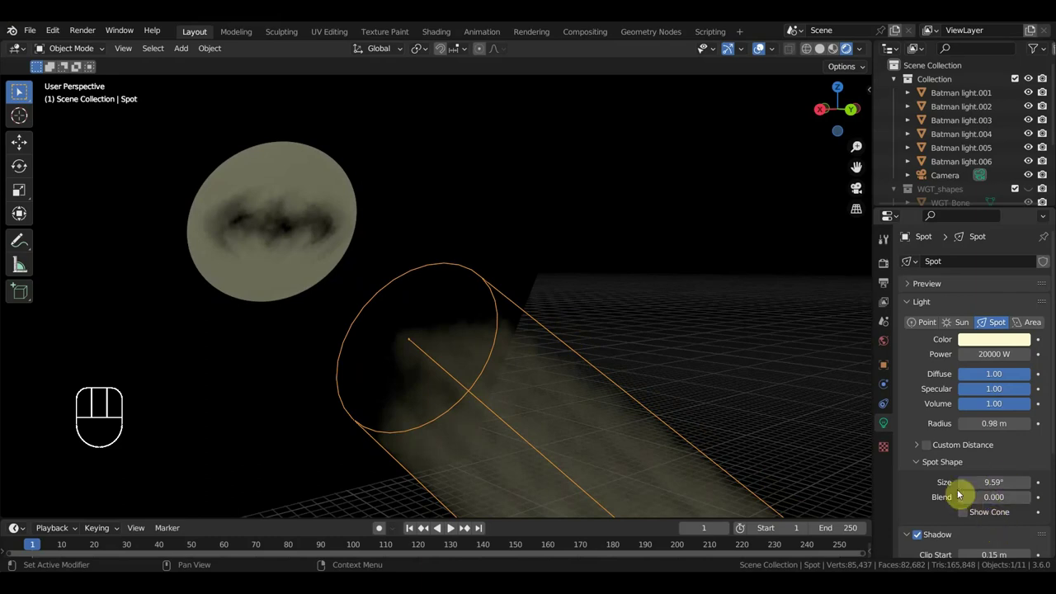
left_click(934, 452)
left_click(935, 452)
left_click(935, 452)
left_click(932, 451)
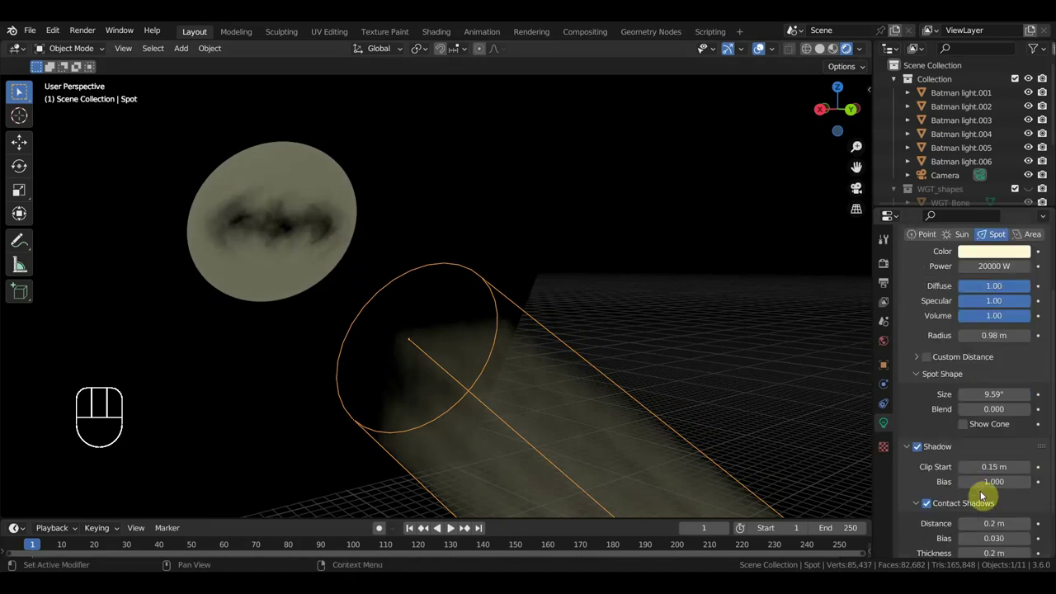
left_click(970, 433)
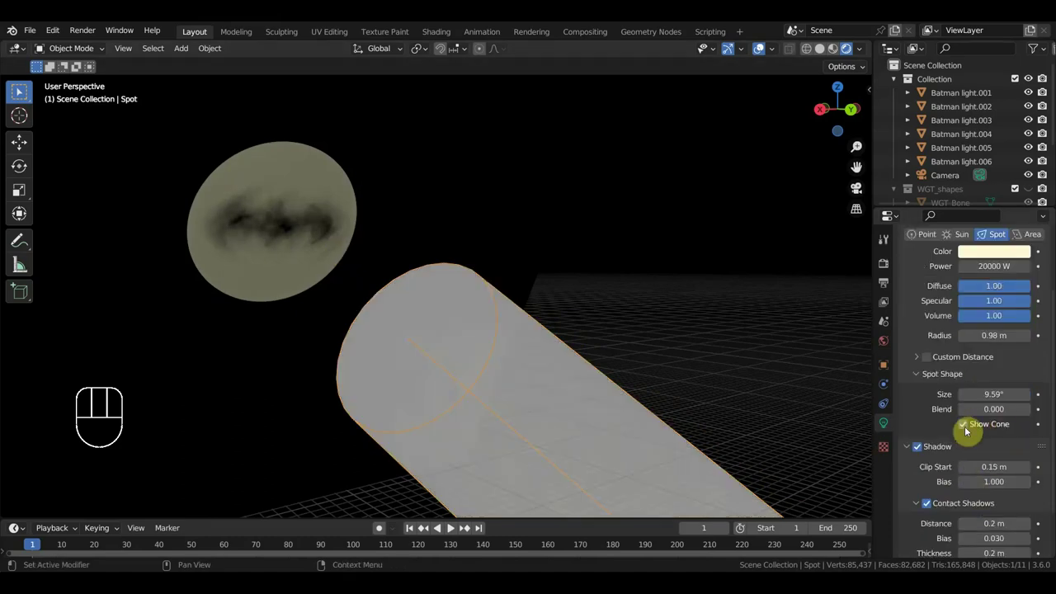
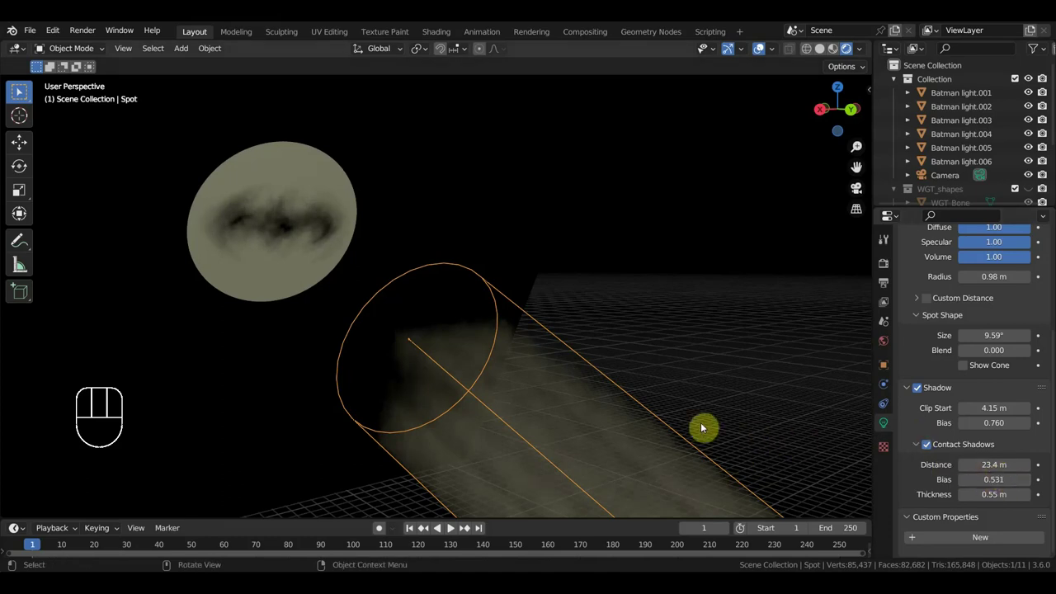
Select the beam cone, then pick the bat logo Batman light.004 in the outliner.
left_click(499, 376)
left_click(501, 373)
left_click(504, 376)
left_click(499, 374)
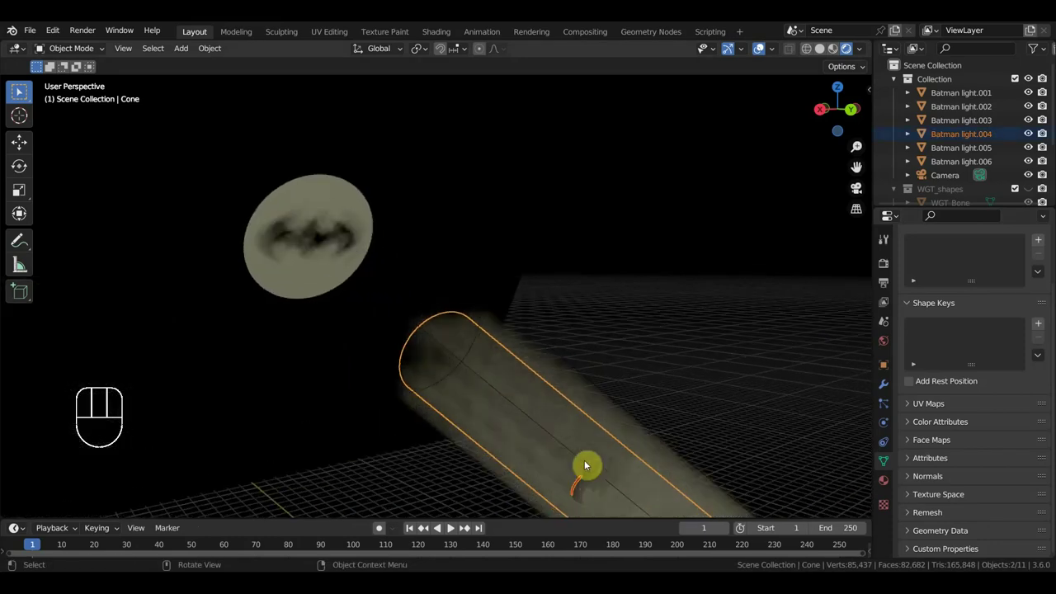
left_click_drag(580, 482, 540, 464)
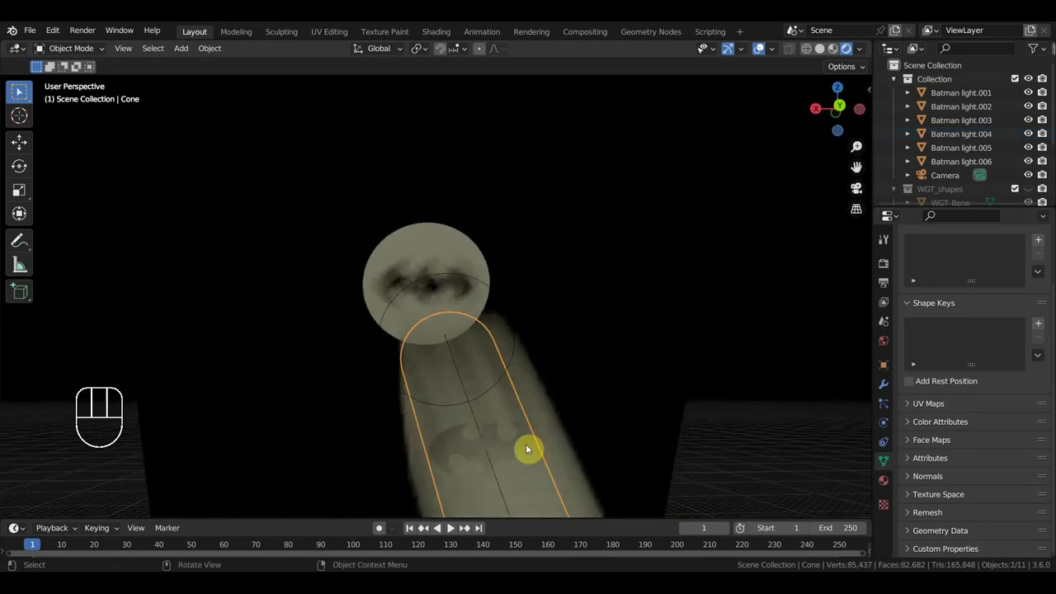
left_click(941, 172)
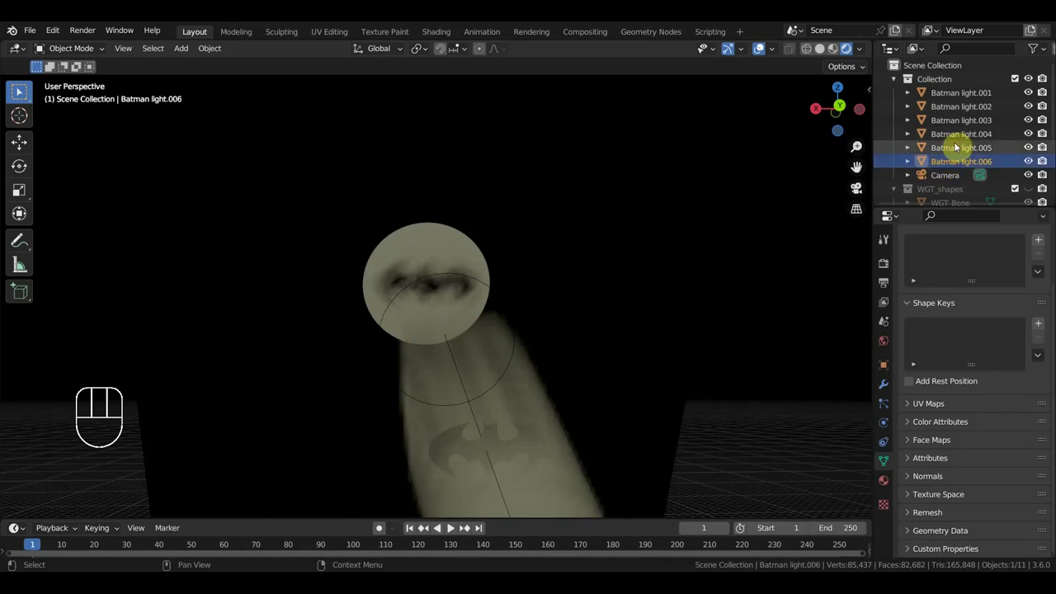
left_click(960, 152)
left_click(962, 146)
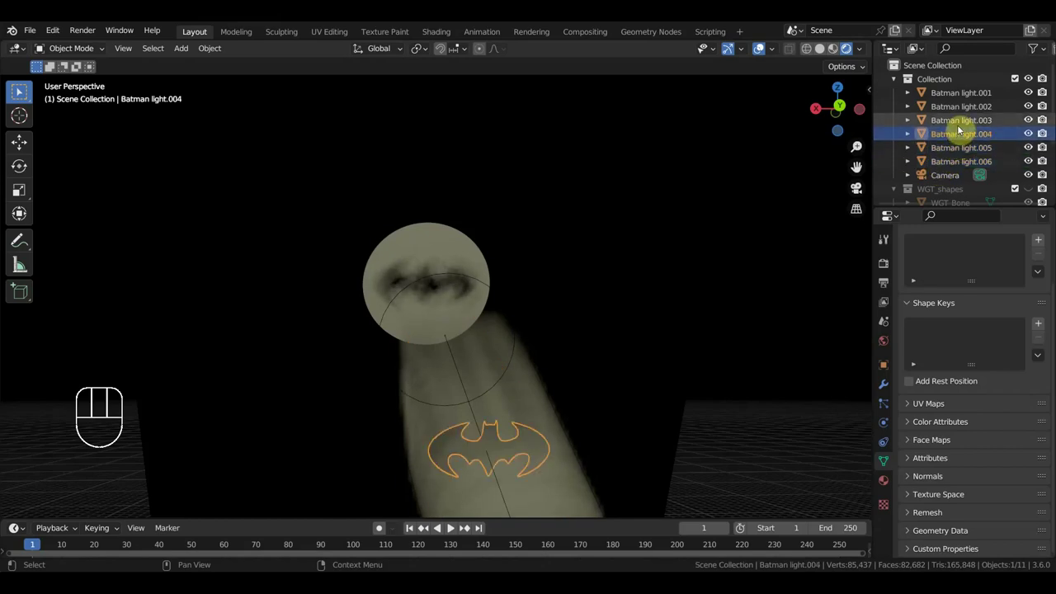
Rotate the bat logo to face along the beam, shrink it to about 0.76 and set it inside the spot cone.
left_click_drag(670, 355, 735, 357)
key("g")
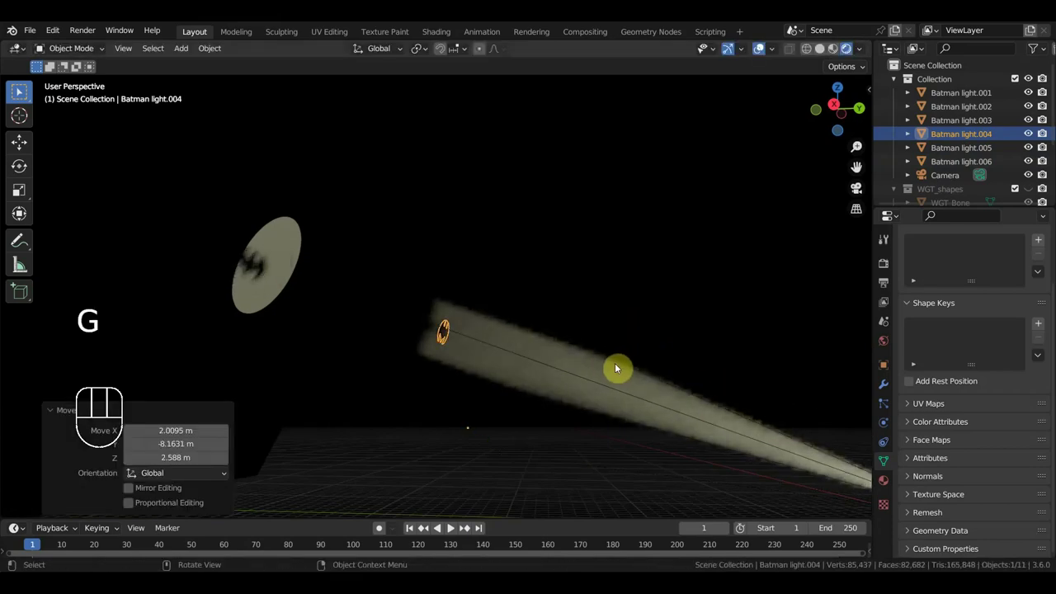
key("s")
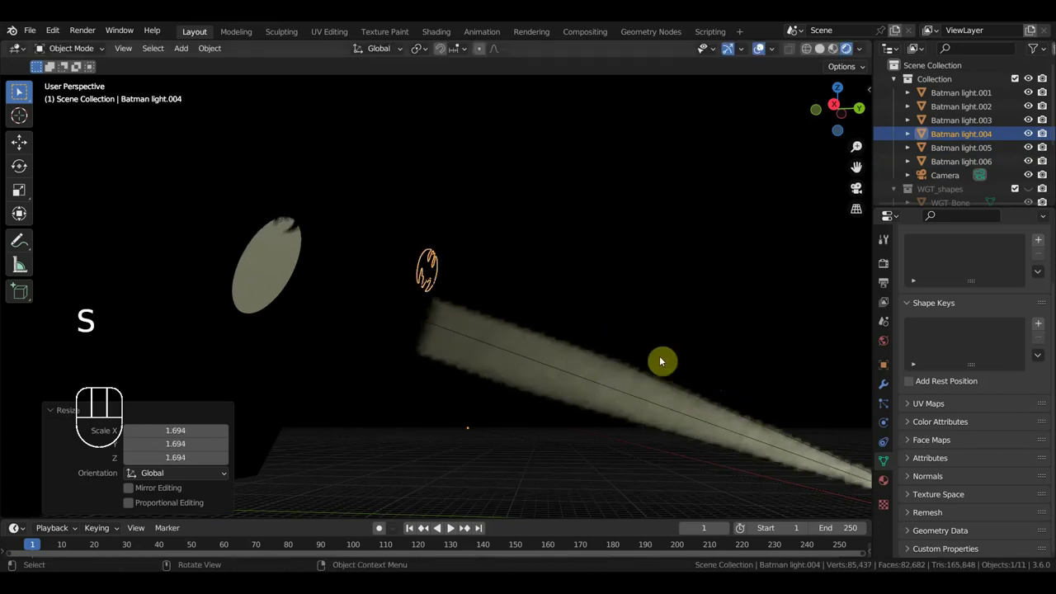
key("g")
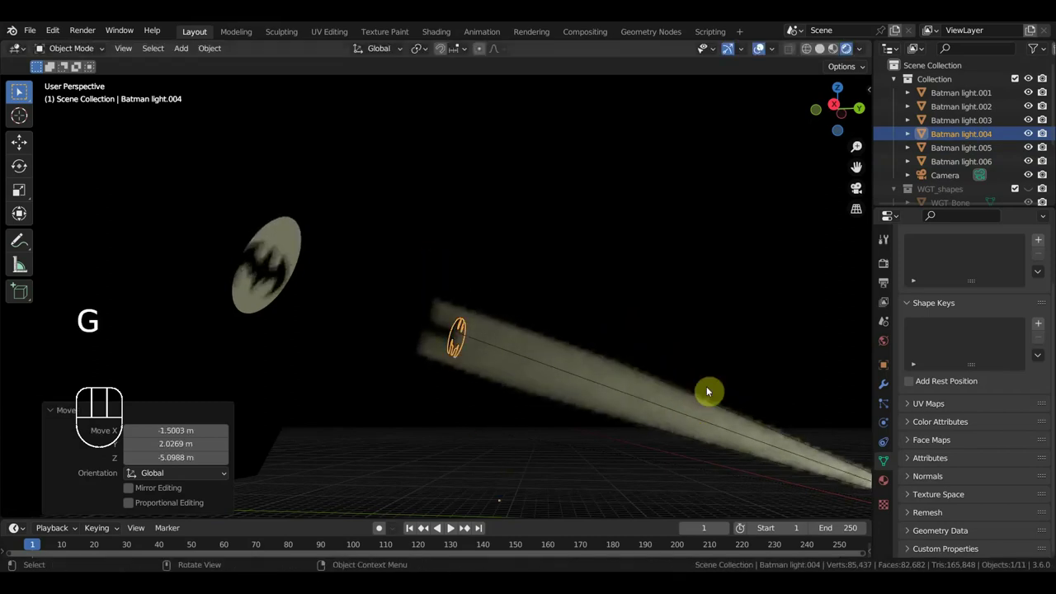
left_click_drag(625, 403, 564, 401)
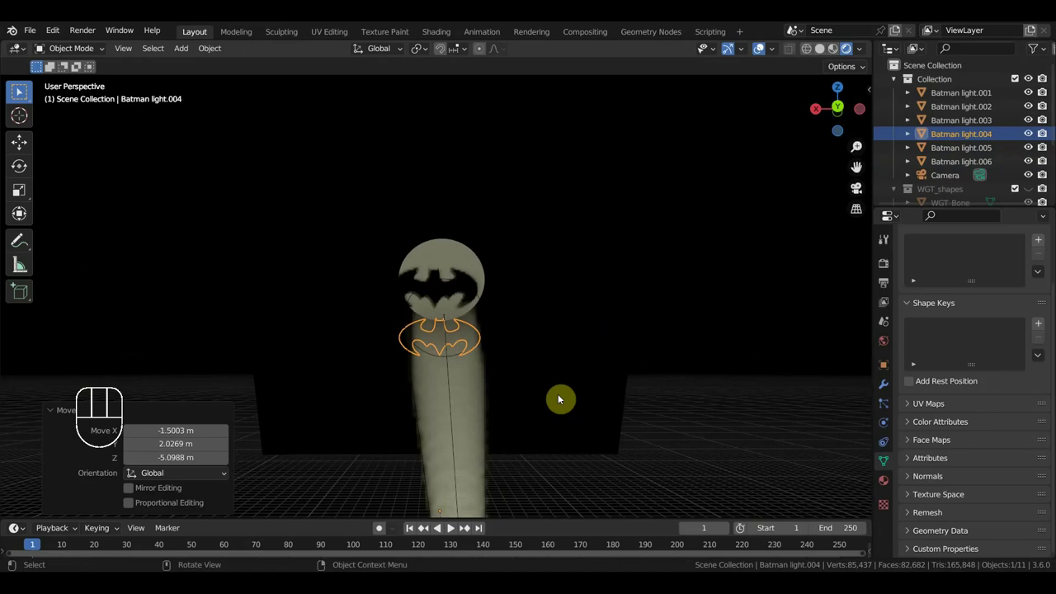
key("s")
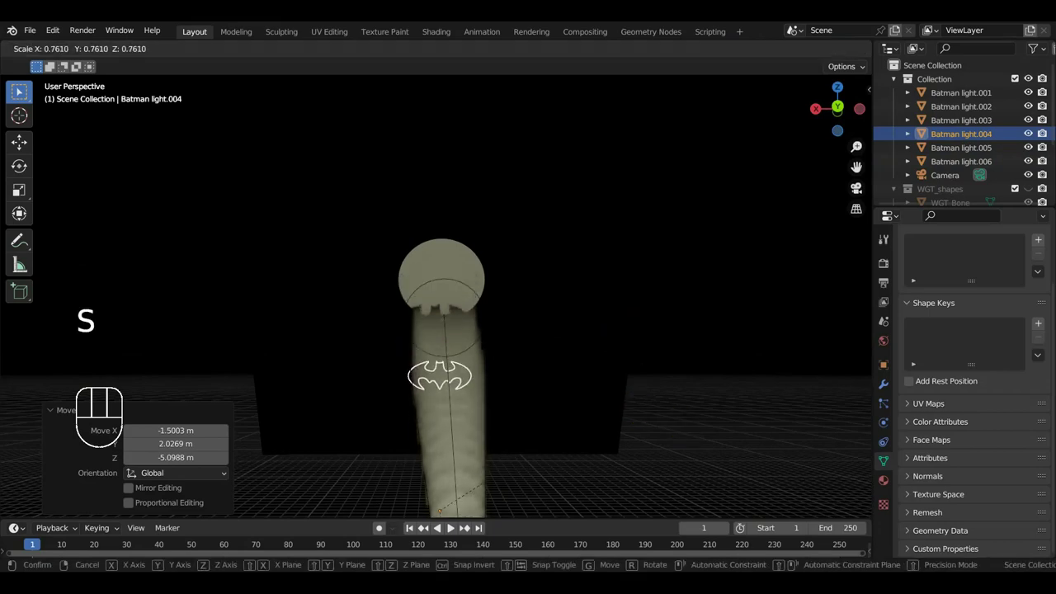
key("g")
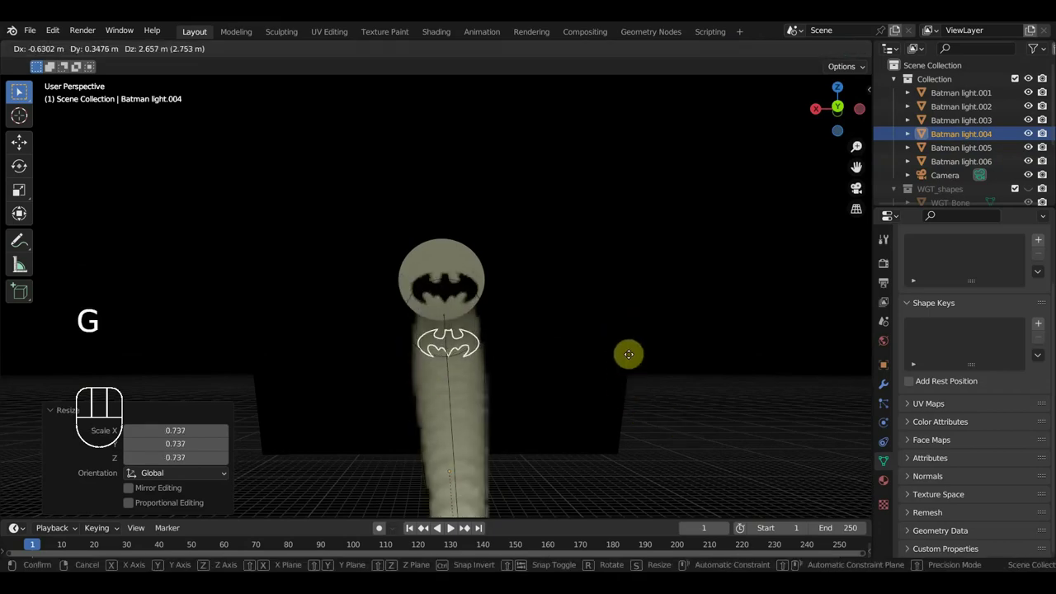
left_click_drag(649, 398, 696, 395)
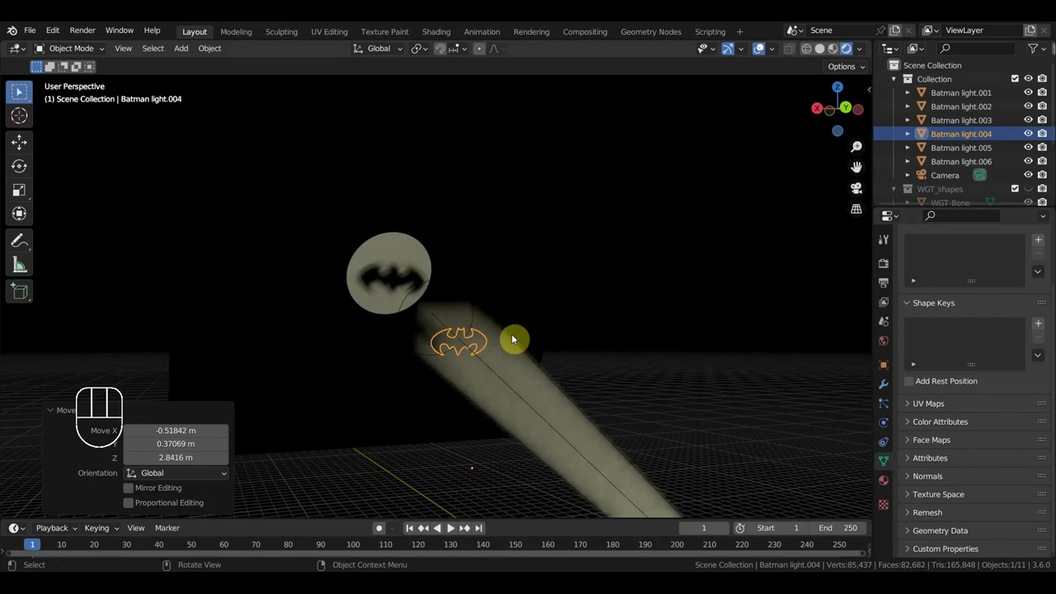
Select the spotlight and retune it to a 13.6° cone, 0.545 blend, 0.55 volume, 0 m radius, 20.3 m clip start, contact shadows off.
left_click(474, 315)
left_click(477, 308)
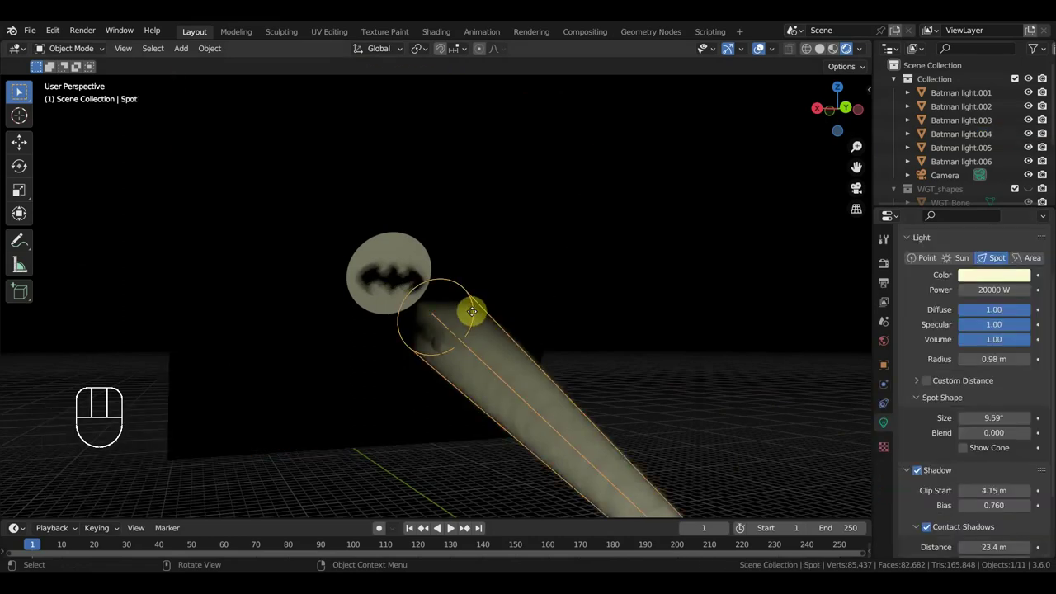
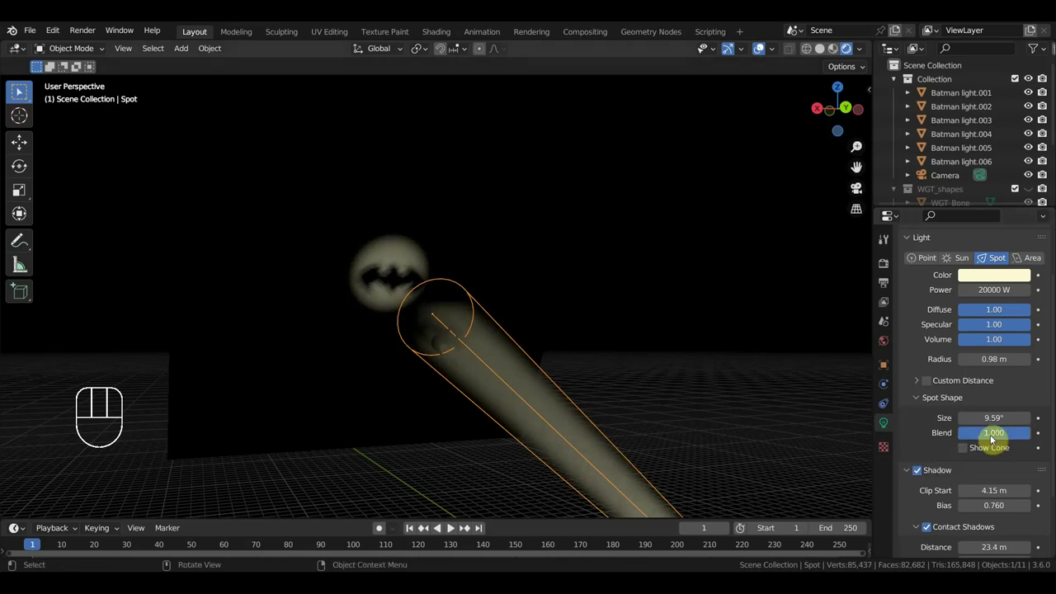
left_click_drag(710, 410, 737, 419)
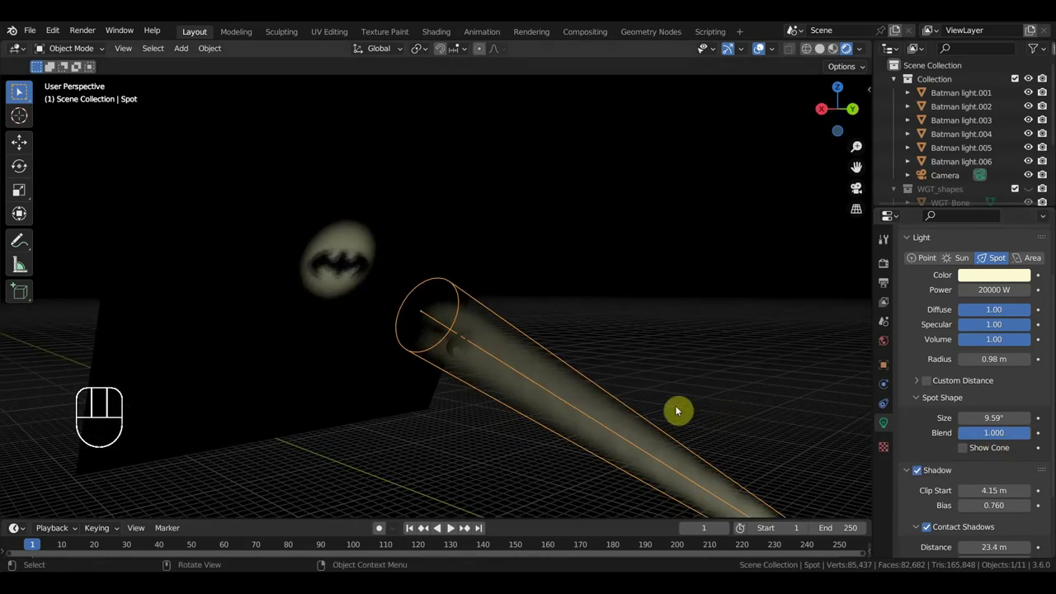
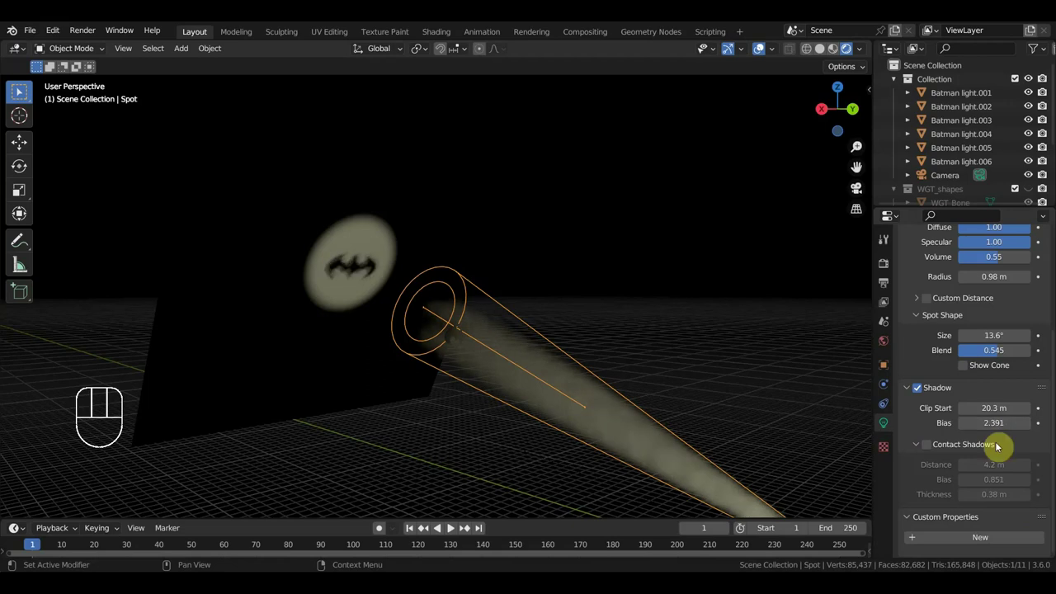
left_click_drag(756, 408, 542, 405)
left_click_drag(678, 407, 795, 404)
left_click_drag(717, 411, 742, 412)
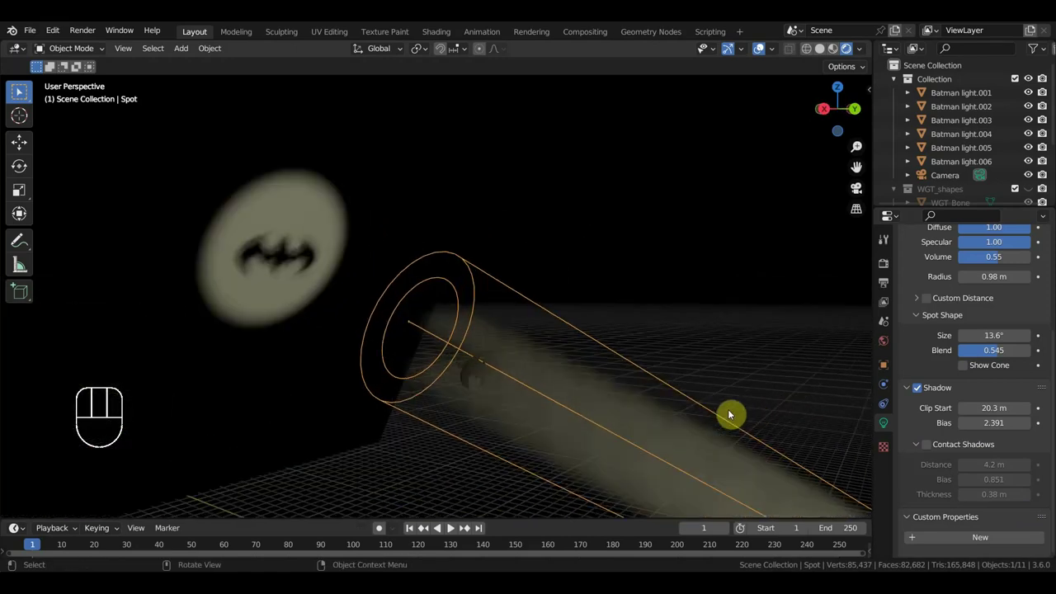
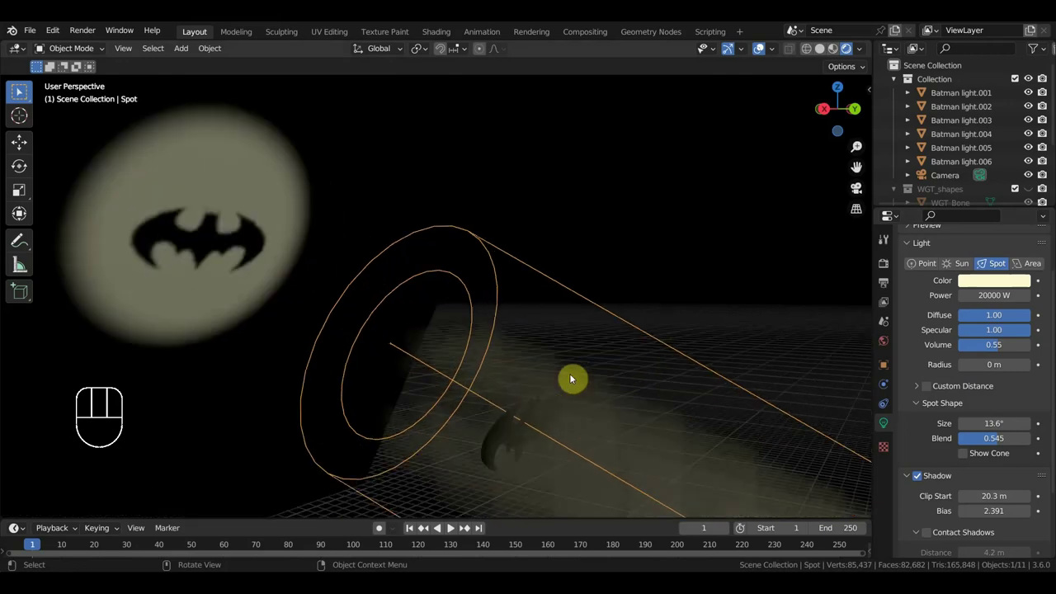
Select the bat logo with Transform handles shown and orbit to check its projection from the side.
left_click(473, 400)
left_click(20, 217)
left_click_drag(531, 383, 477, 302)
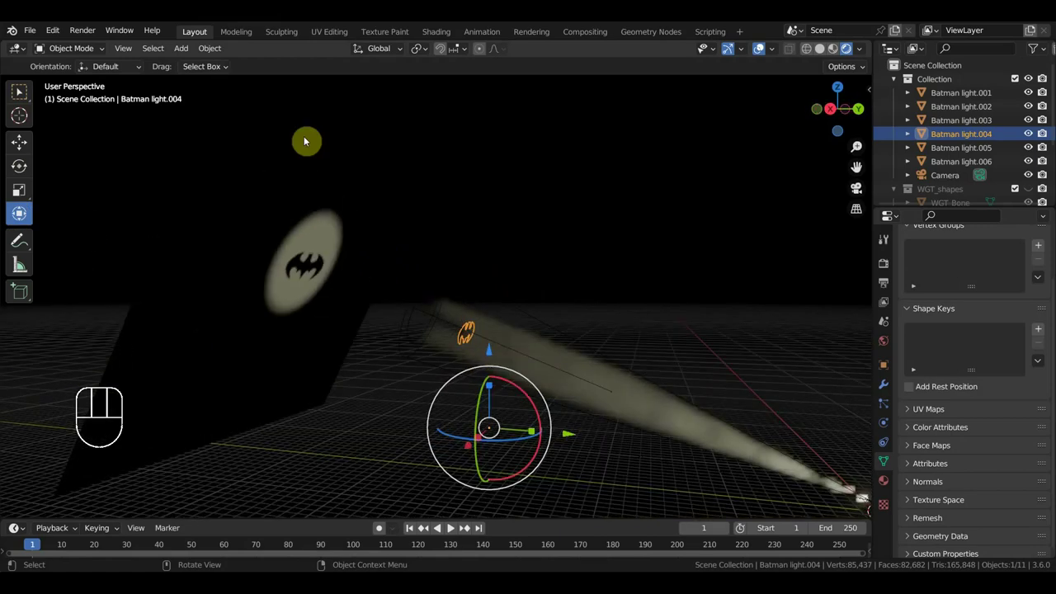
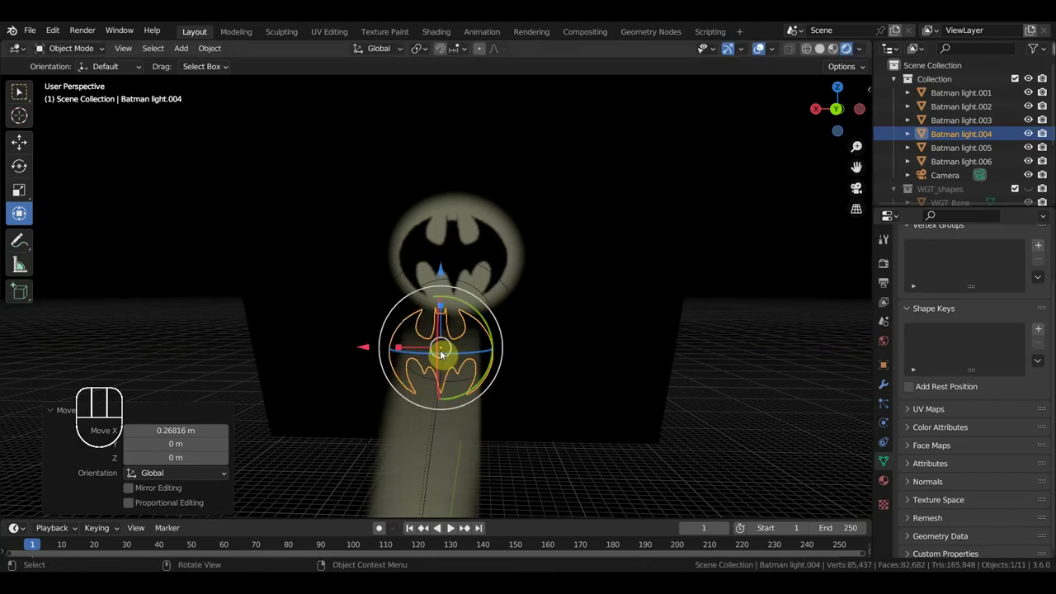
left_click_drag(495, 381, 632, 381)
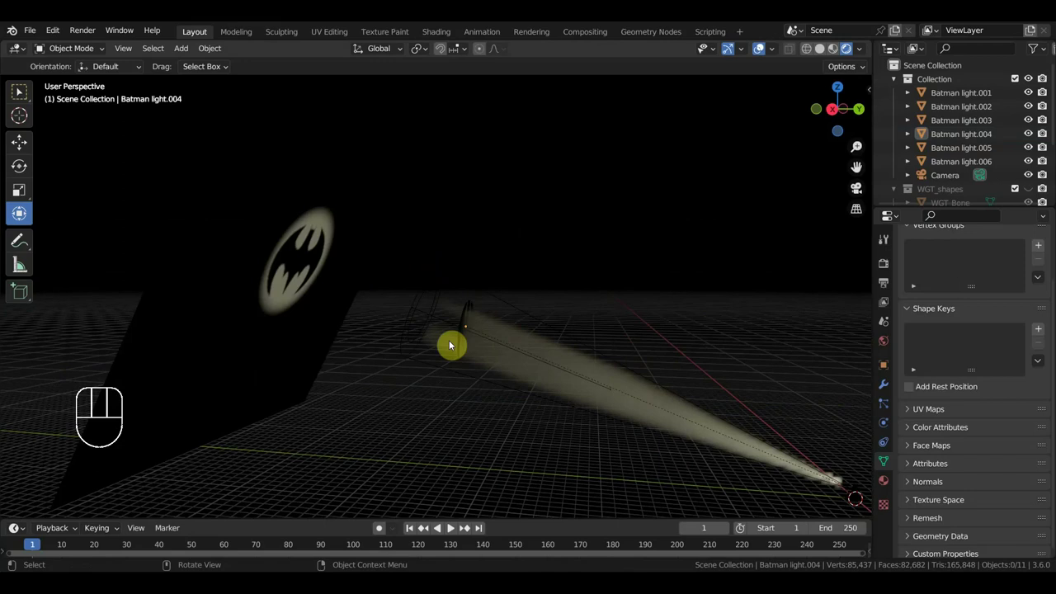
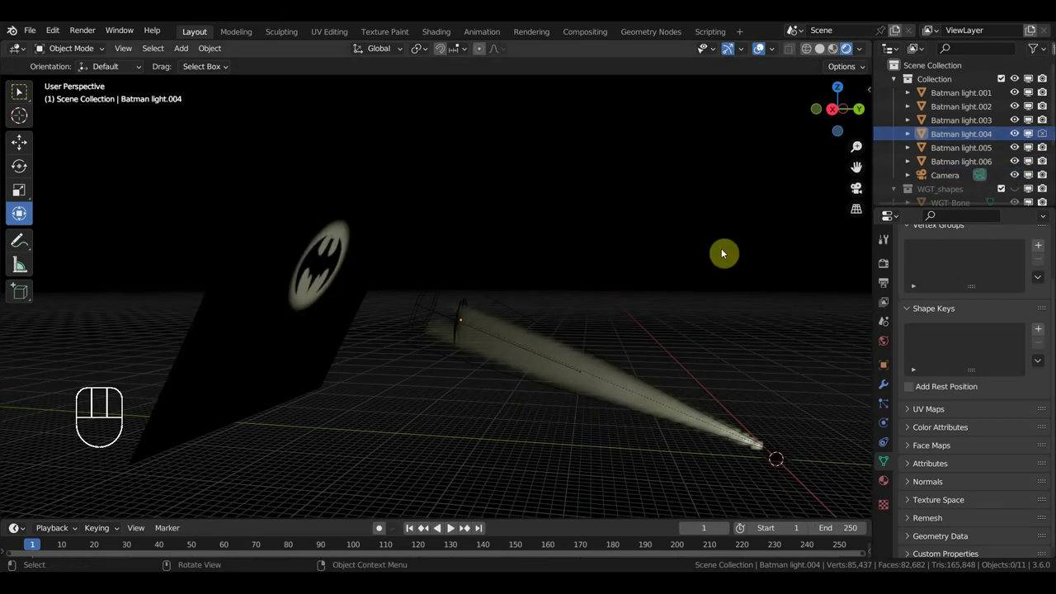
Select the camera and look through it with Numpad 0, the beam crossing the shot diagonally.
key("KP_0")
key("shift+f")
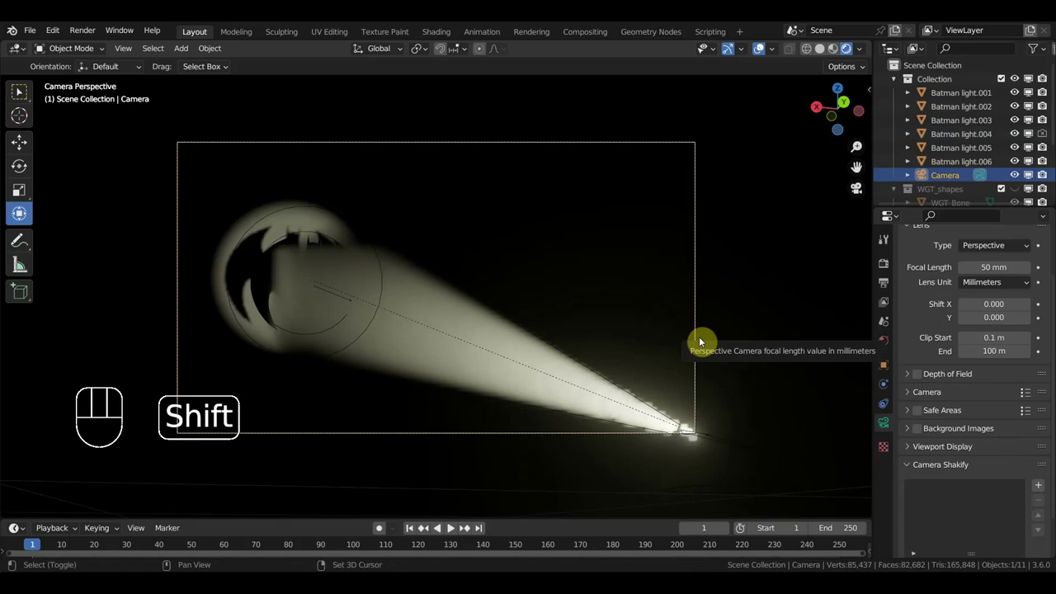
Walk the camera to a new vantage point looking down the smoky beam.
key("shift+f")
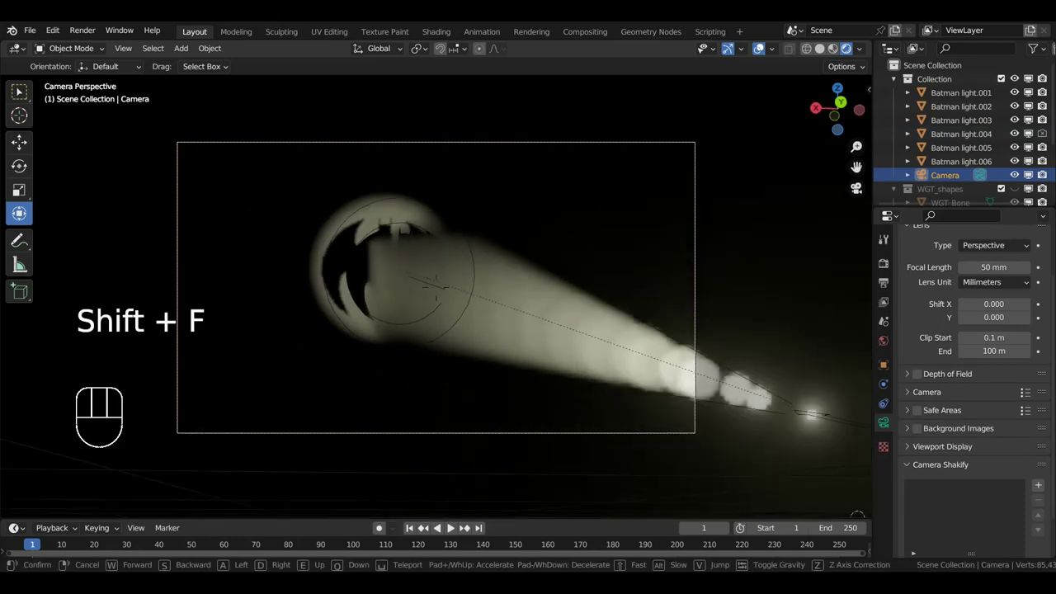
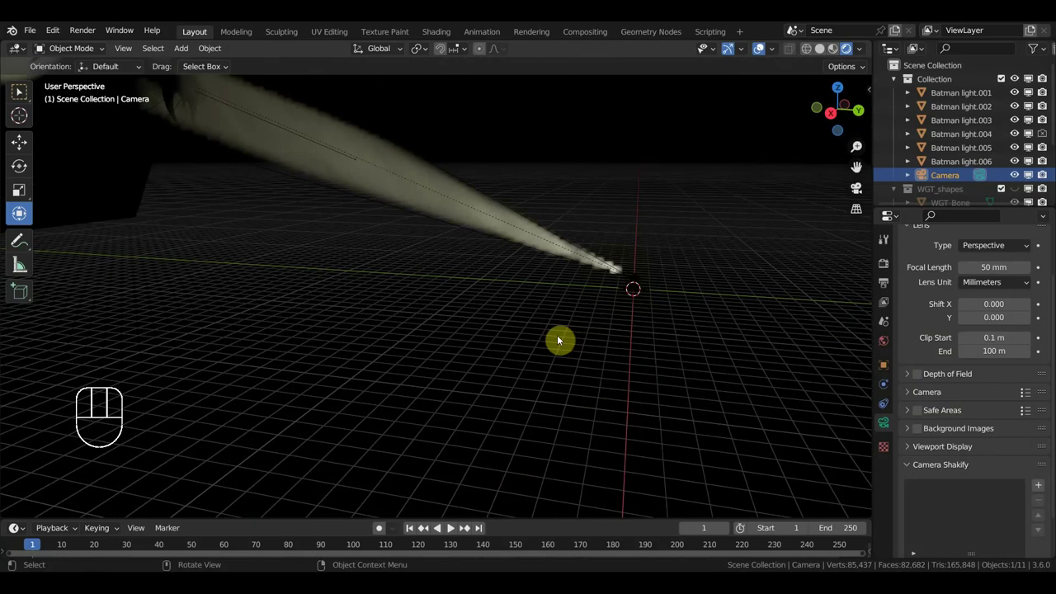
Select the bat-logo cutout Batman light.004 and slide it along the beam.
middle_click(395, 284)
left_click(353, 206)
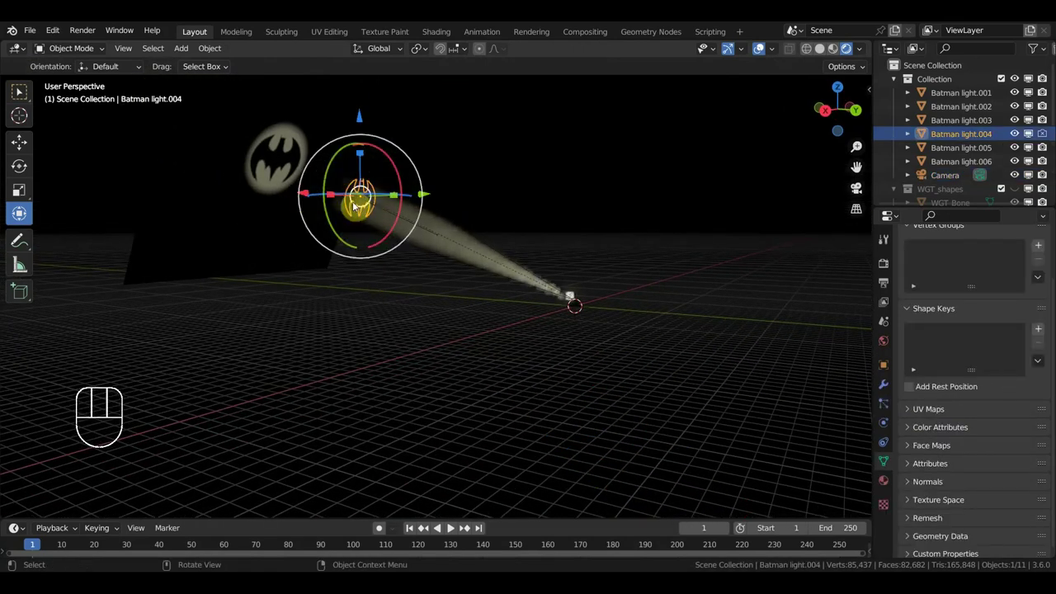
left_click_drag(483, 240, 528, 270)
key("g")
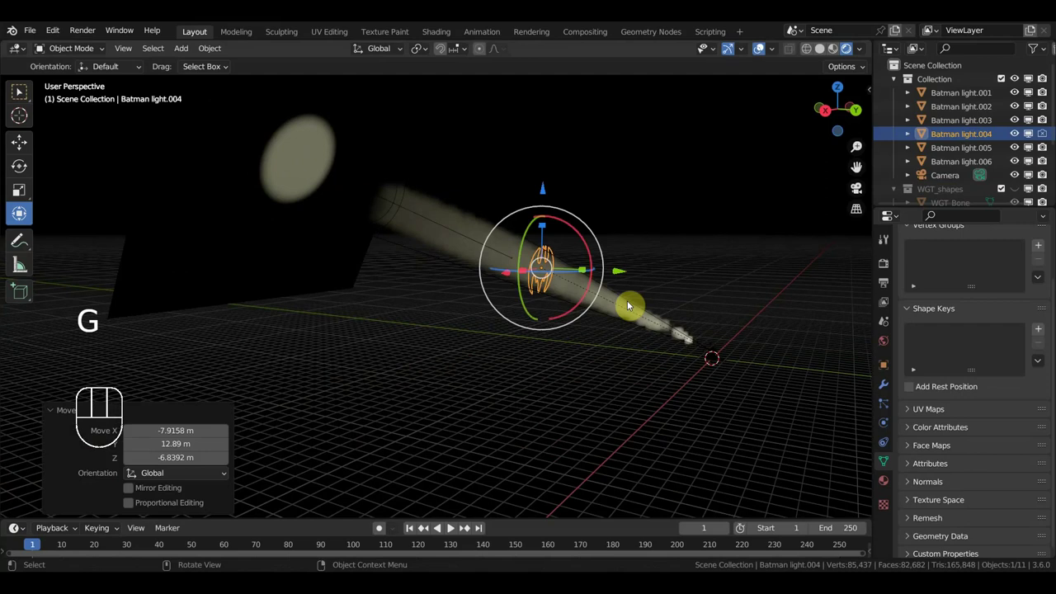
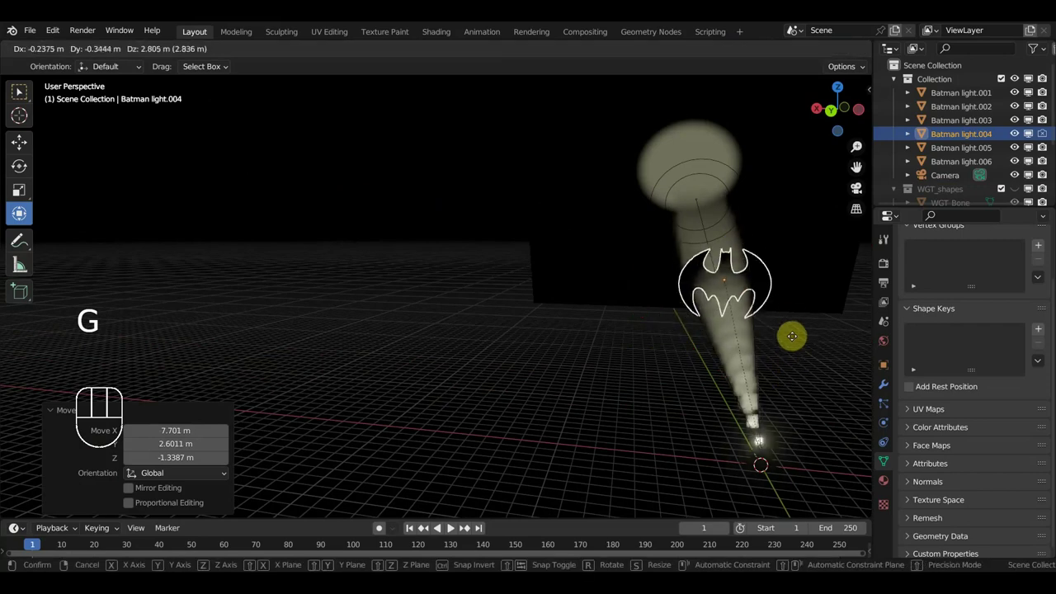
left_click_drag(812, 328, 72, 316)
key("g")
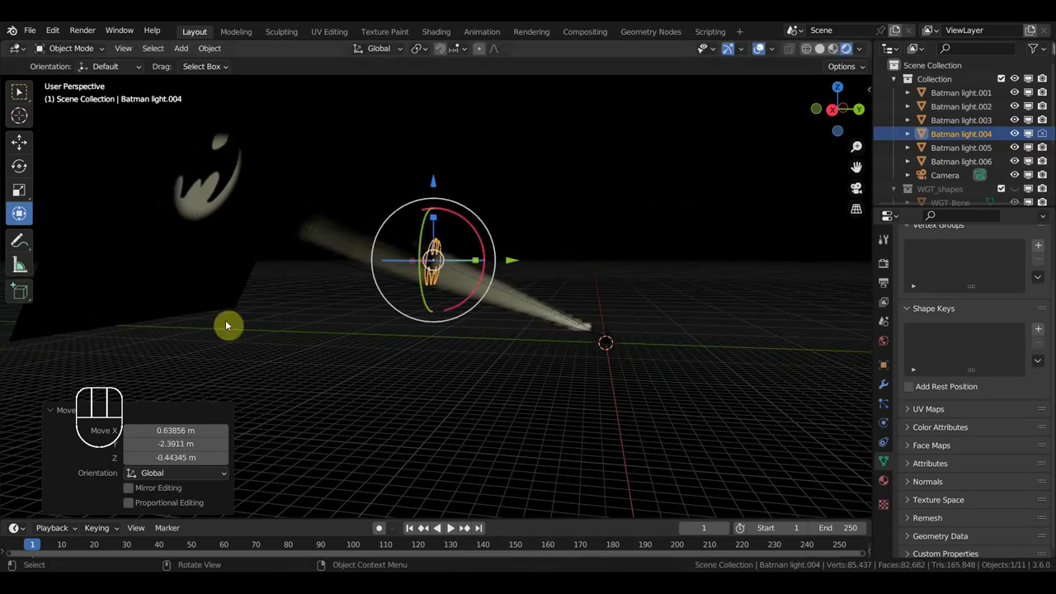
Scale the cutout to about 0.78, centre it in the beam and inspect the projected bat.
key("s")
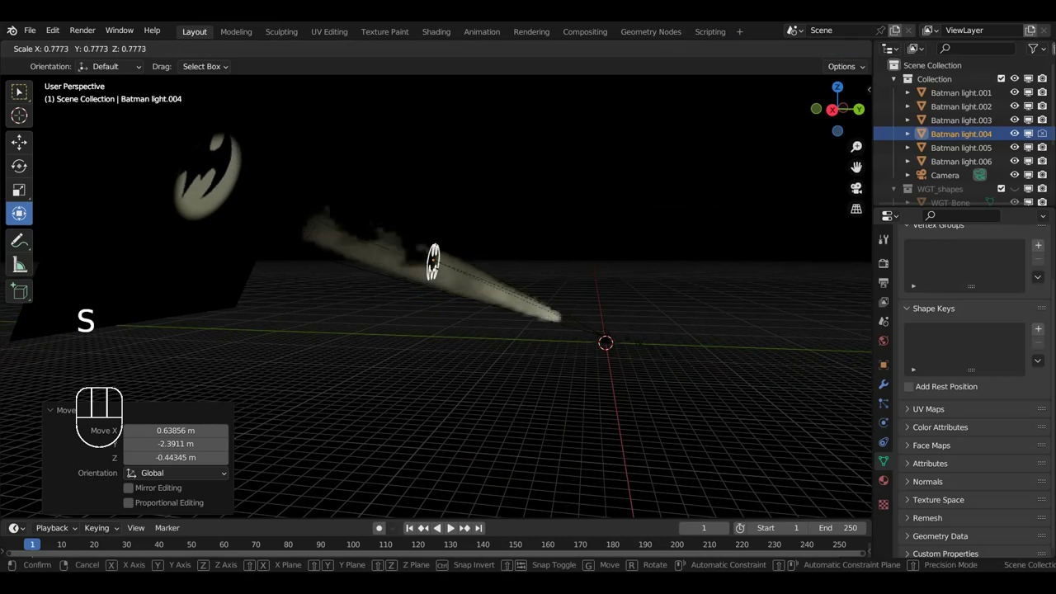
key("g")
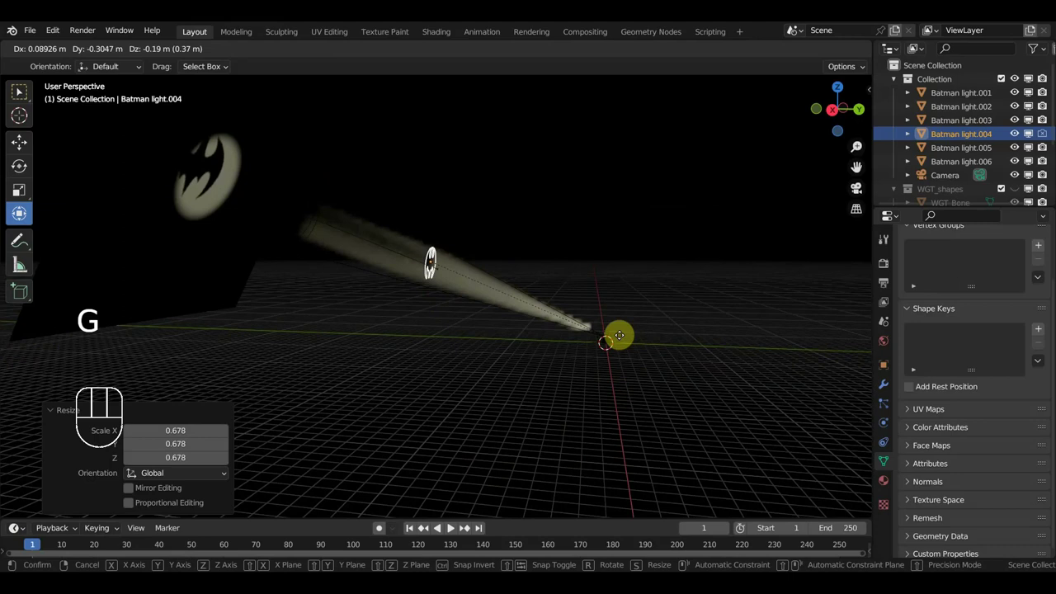
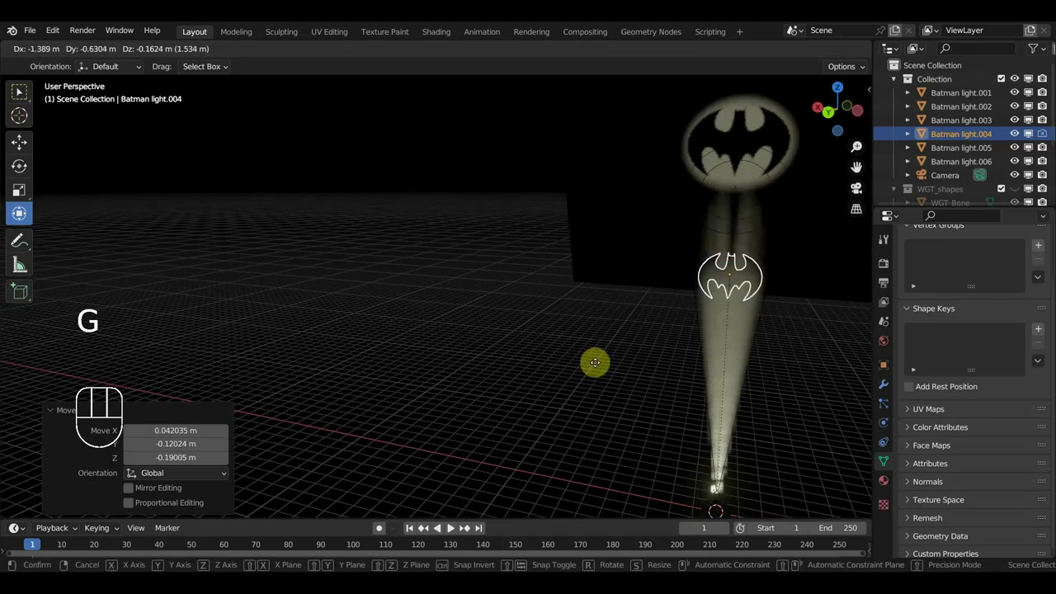
left_click_drag(601, 382, 663, 372)
scroll("down", 3)
middle_click(668, 375)
left_click(664, 394)
left_click_drag(666, 394, 694, 386)
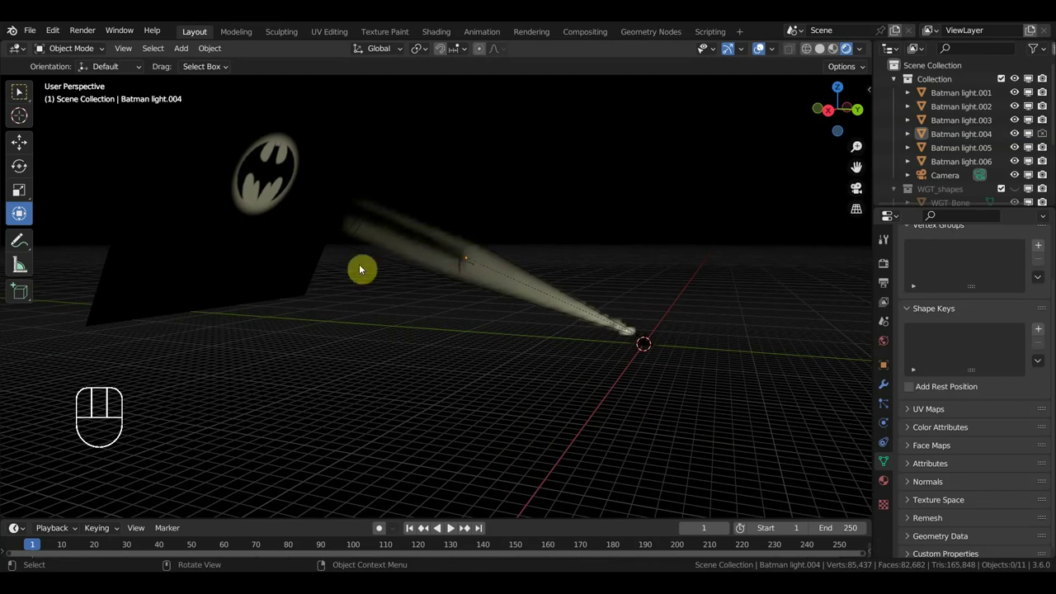
left_click_drag(514, 309, 494, 313)
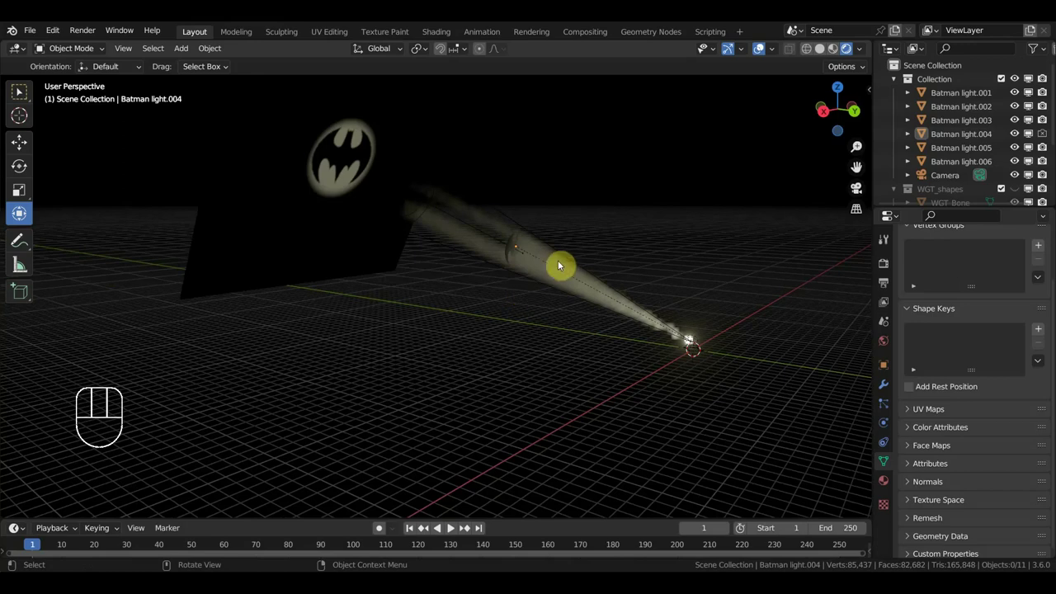
left_click(573, 261)
left_click_drag(573, 275, 485, 289)
left_click_drag(501, 387, 483, 387)
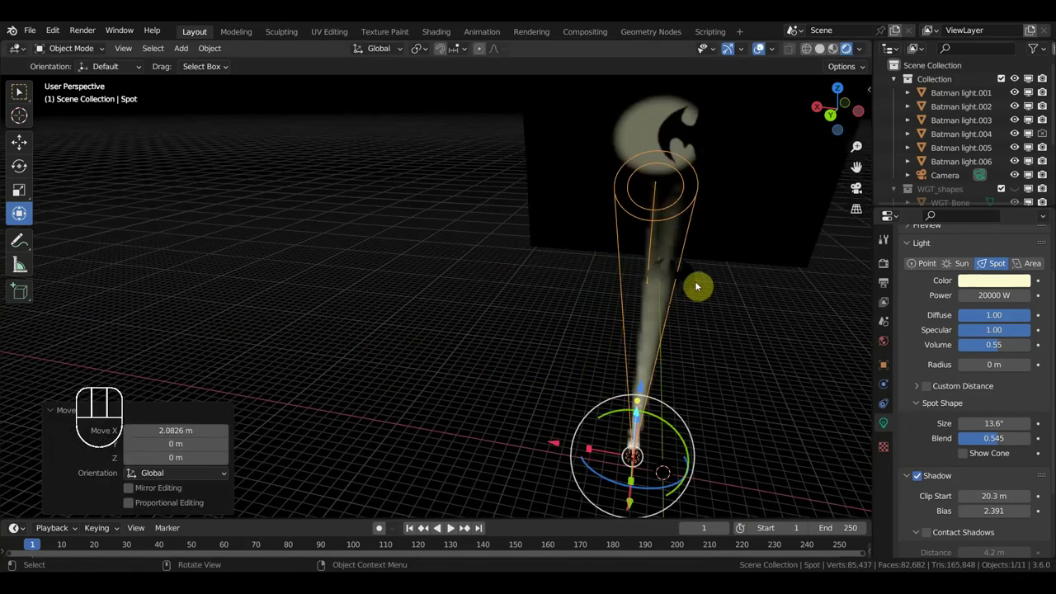
left_click(698, 287)
left_click_drag(594, 273, 564, 275)
left_click_drag(667, 326, 791, 306)
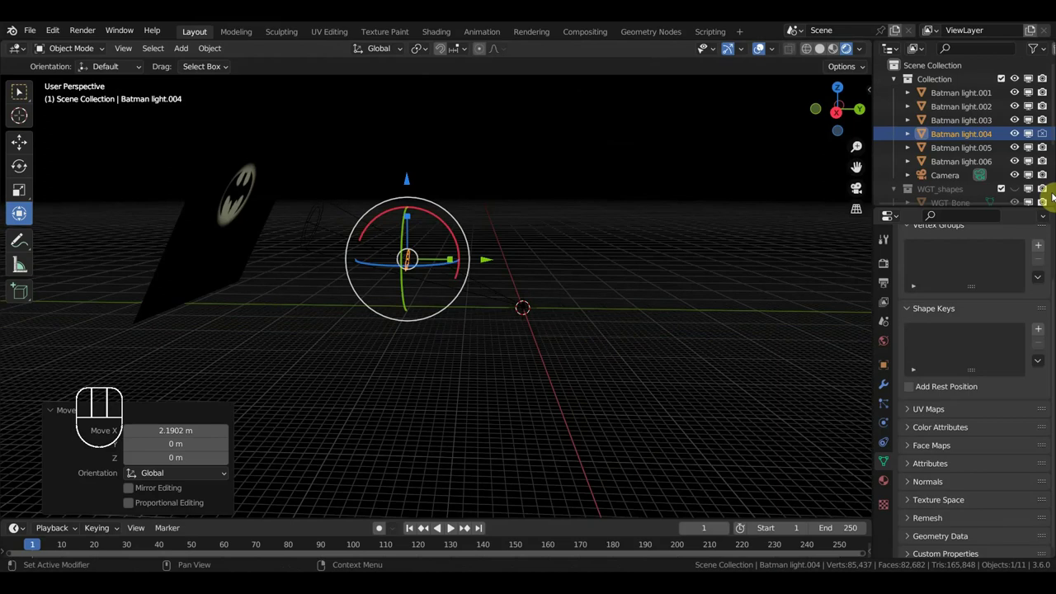
left_click_drag(620, 332, 571, 335)
Look through the camera, reselect Camera after Batman light.004, and walk the shot along the beam.
key("KP_0")
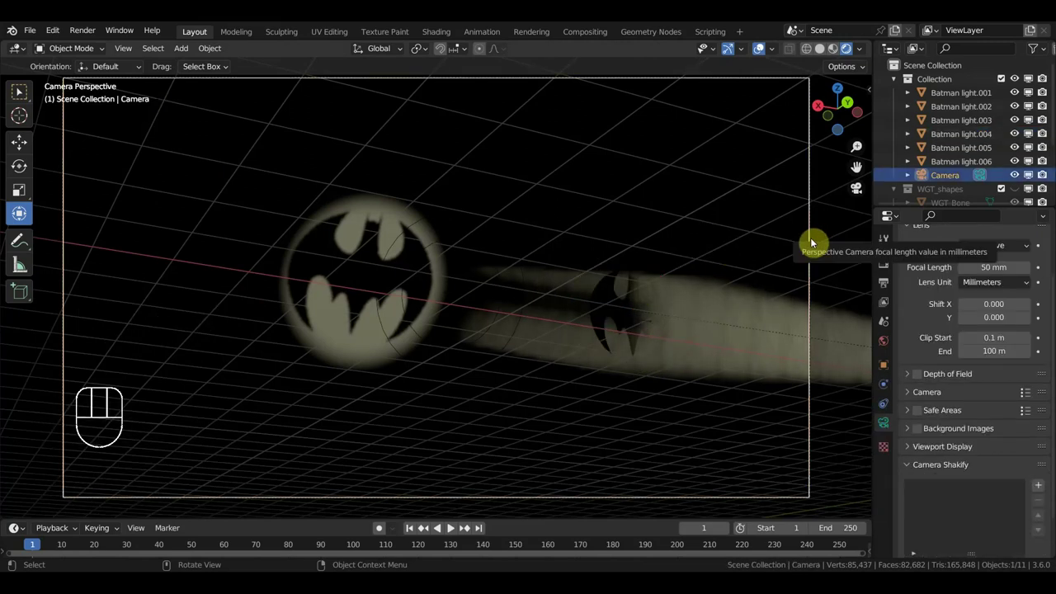
key("shift+f")
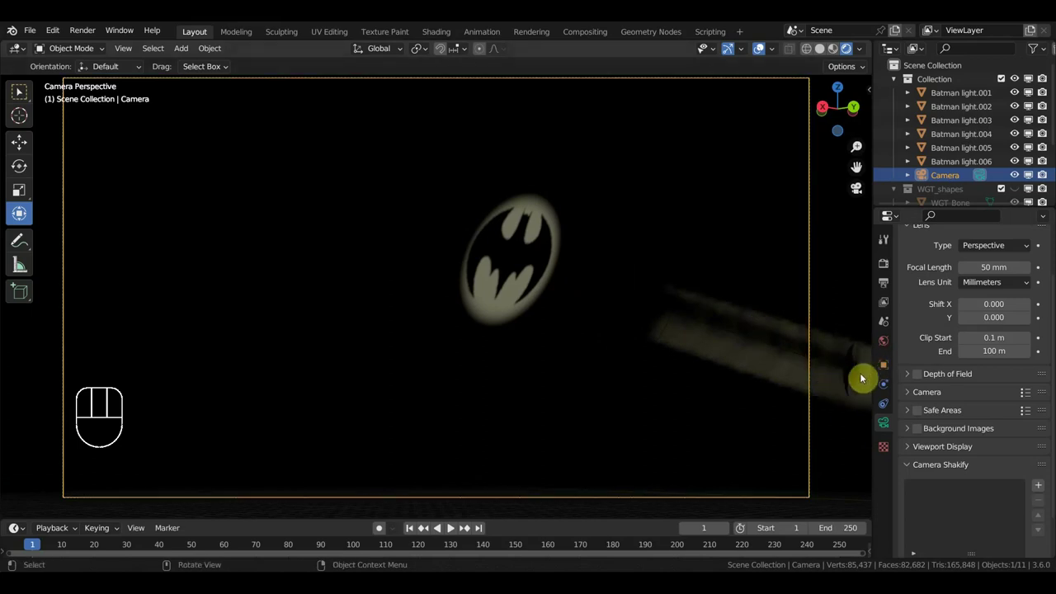
left_click(857, 376)
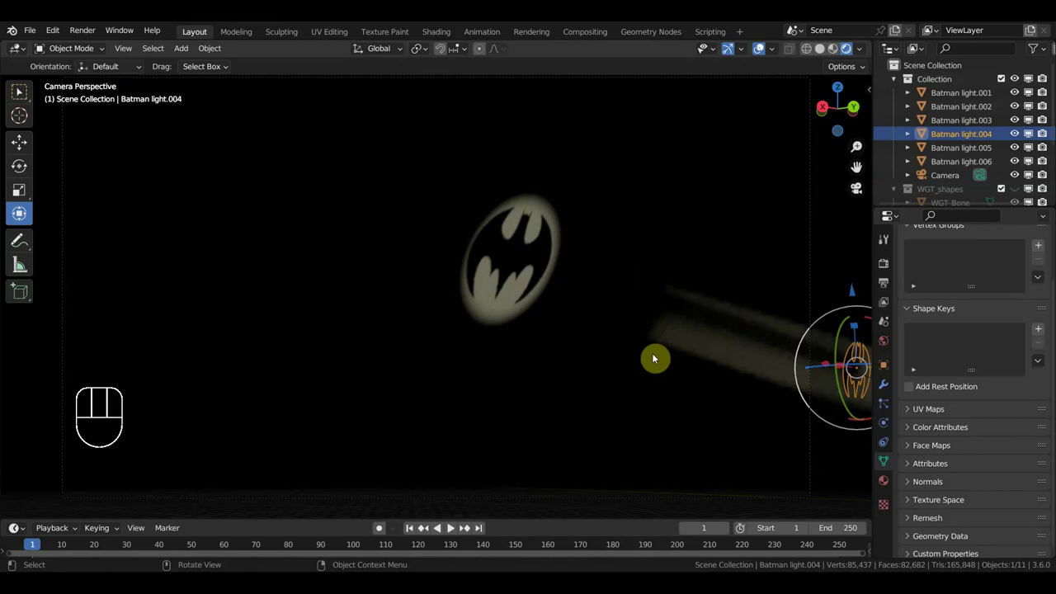
left_click(815, 287)
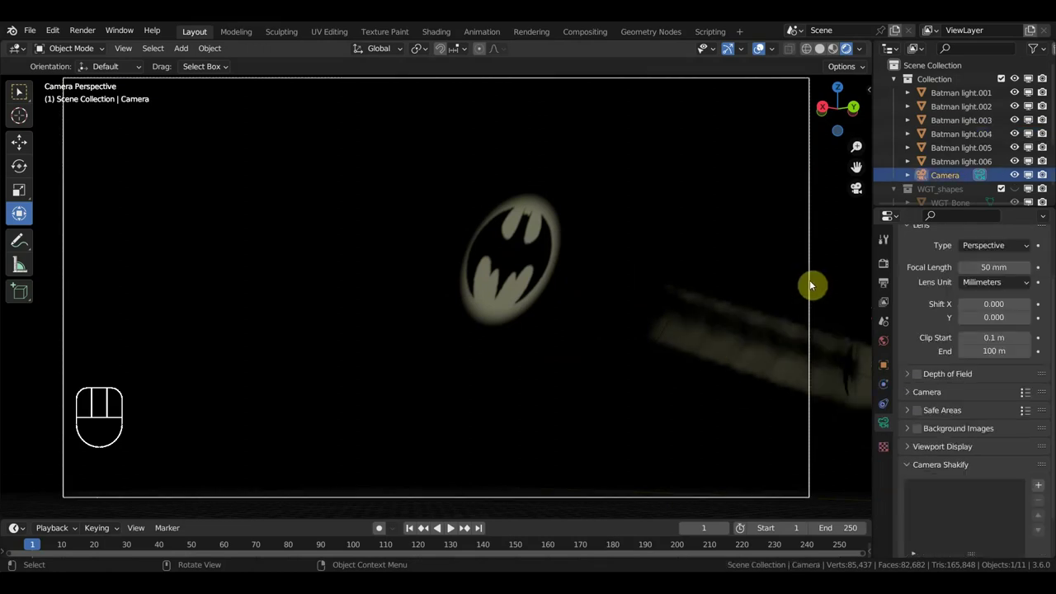
key("shift+f")
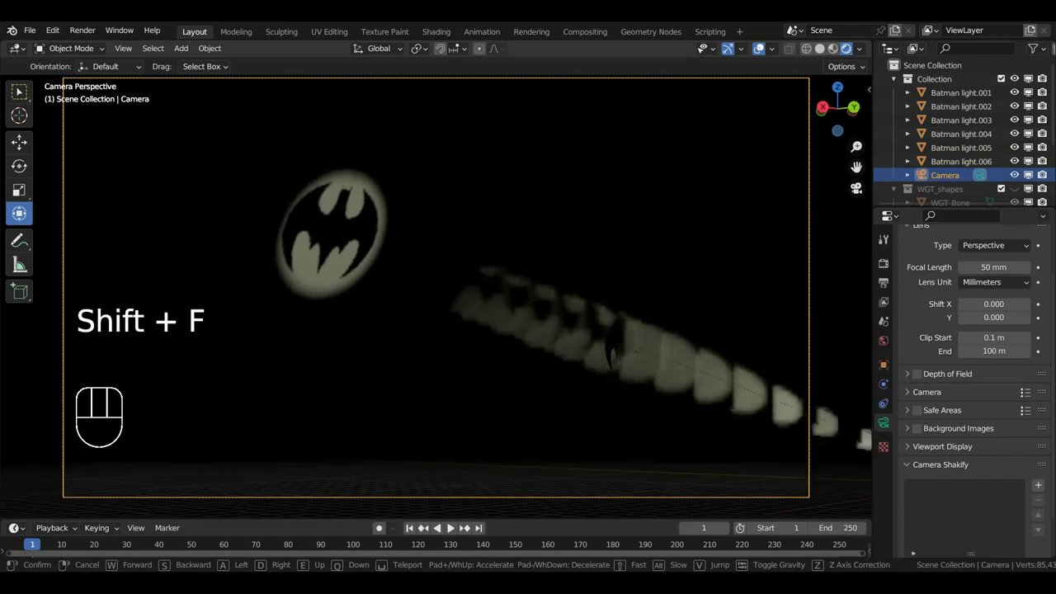
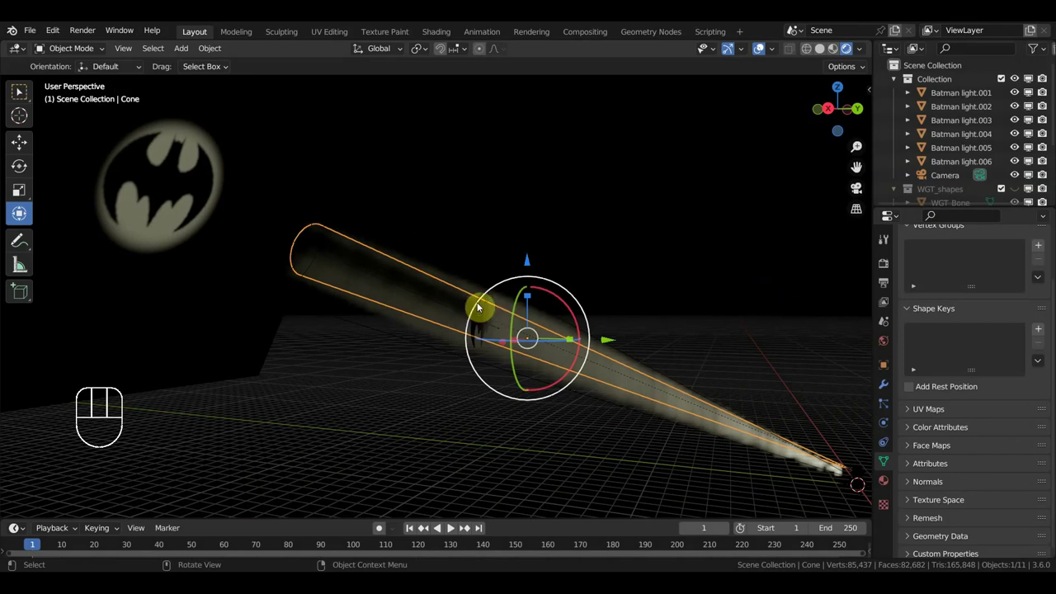
Raise the spotlight's Spot Shape size from 13.6° to 18.4°, then reselect the beam cone.
left_click(429, 333)
left_click(289, 245)
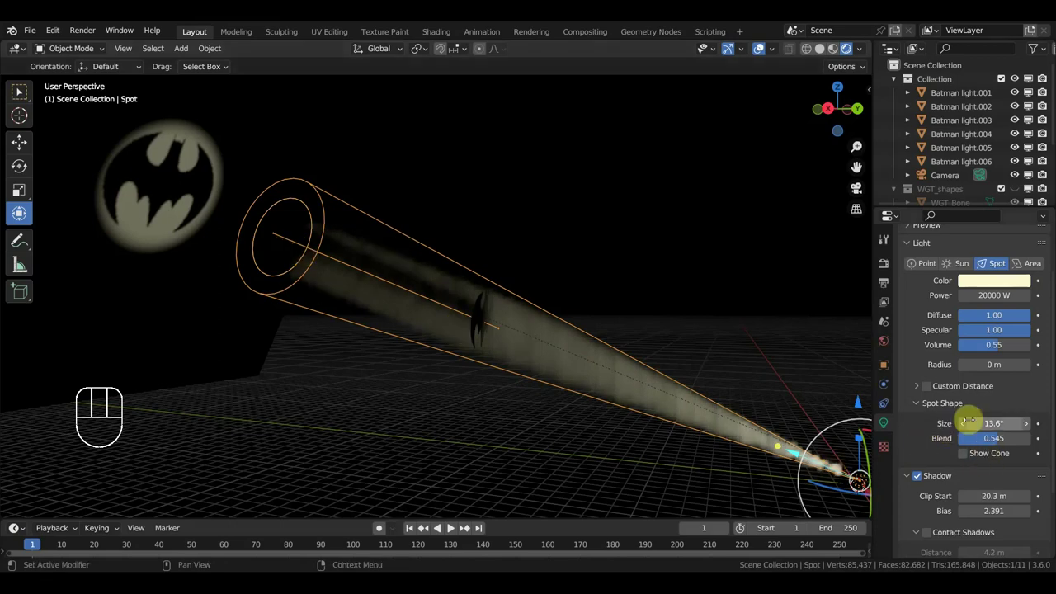
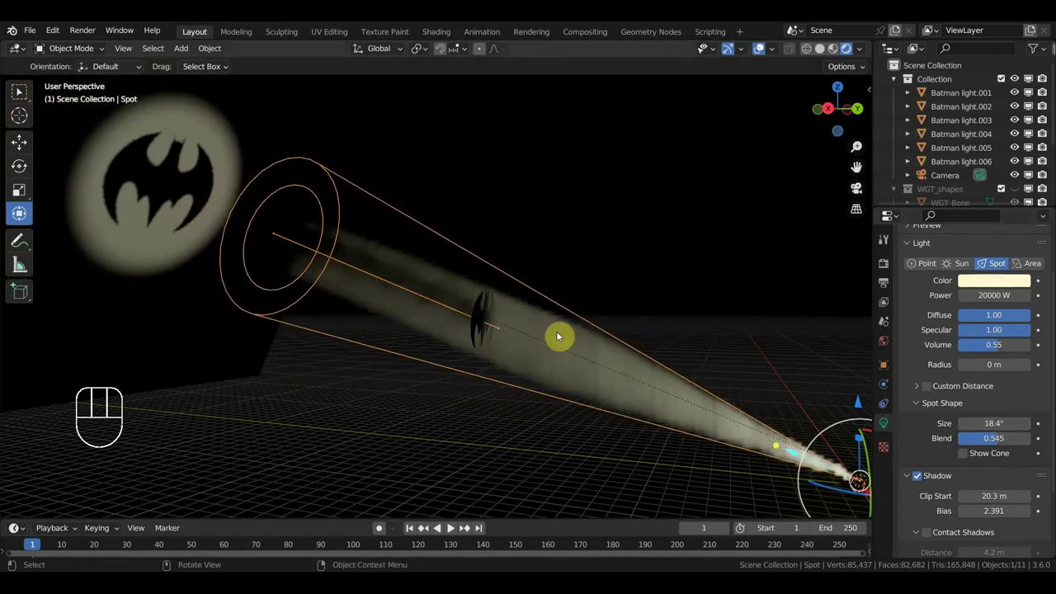
left_click(411, 277)
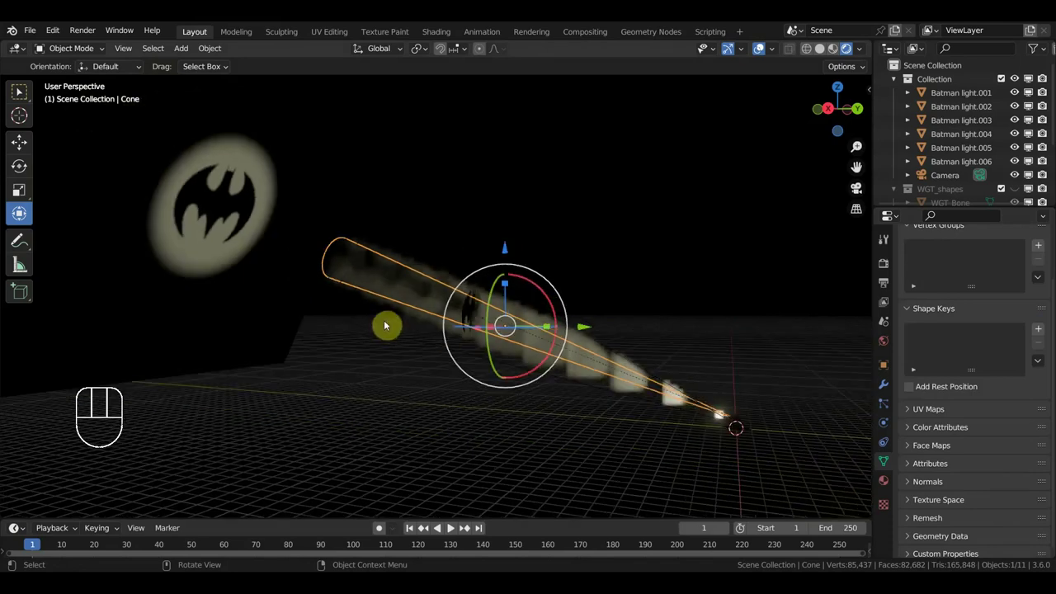
Switch the viewport to solid shading and select the beam Cone.
left_click_drag(441, 345, 430, 364)
left_click_drag(245, 360, 200, 359)
left_click(155, 288)
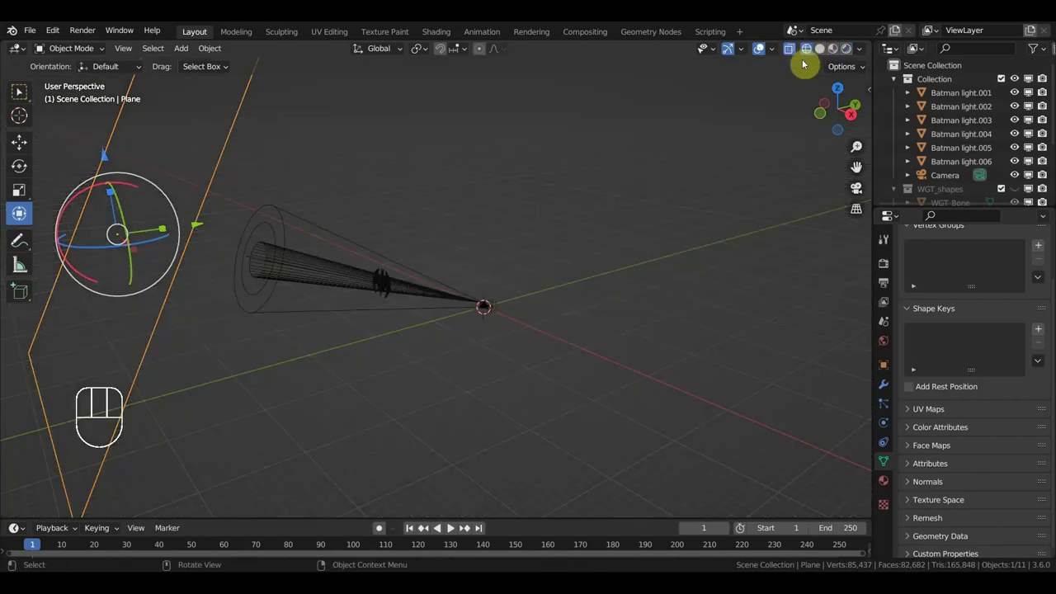
left_click_drag(579, 198, 631, 222)
middle_click(512, 290)
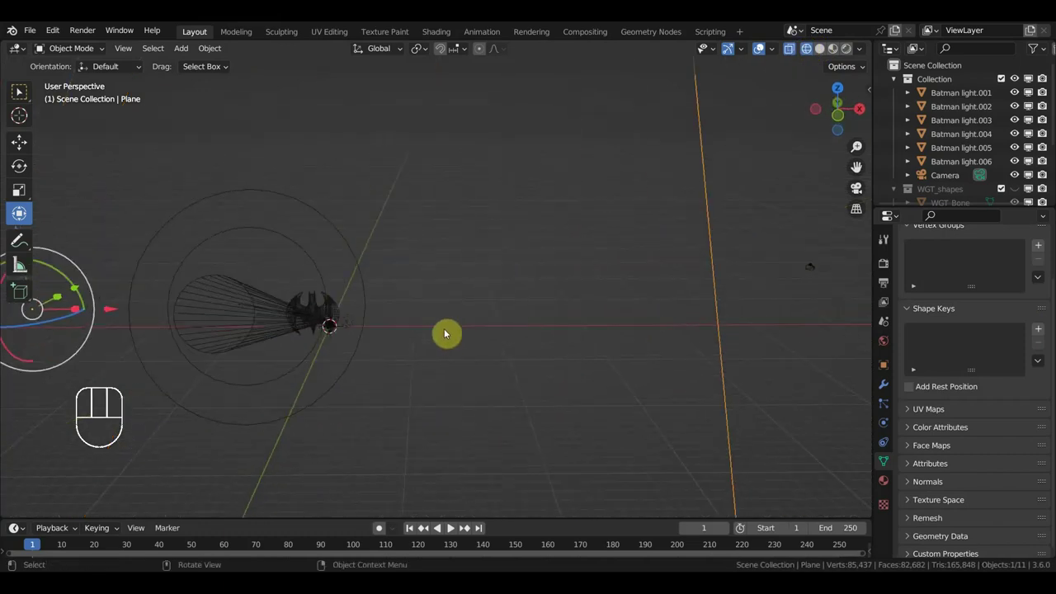
left_click(229, 318)
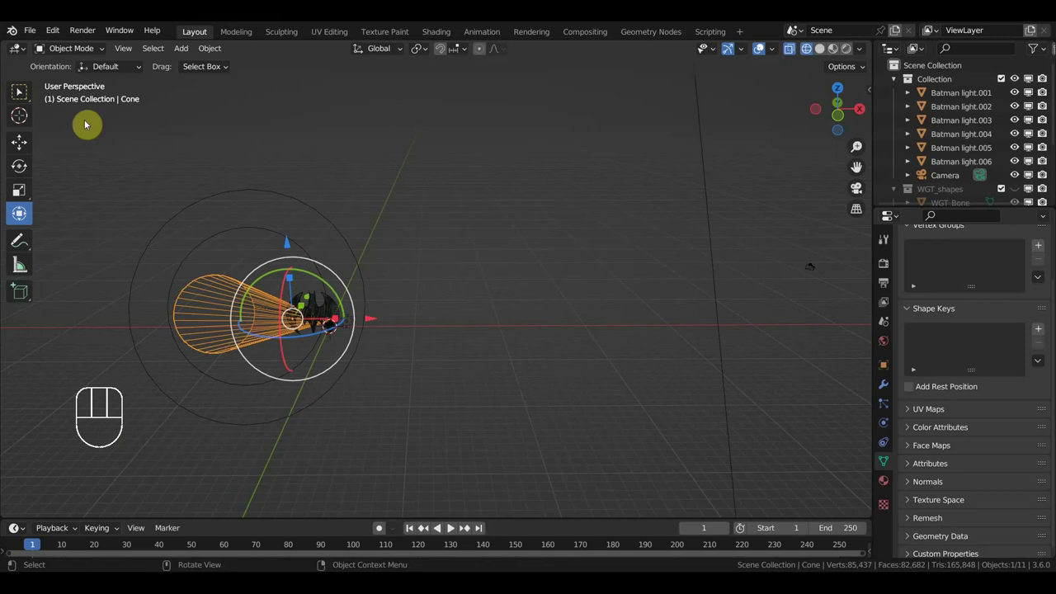
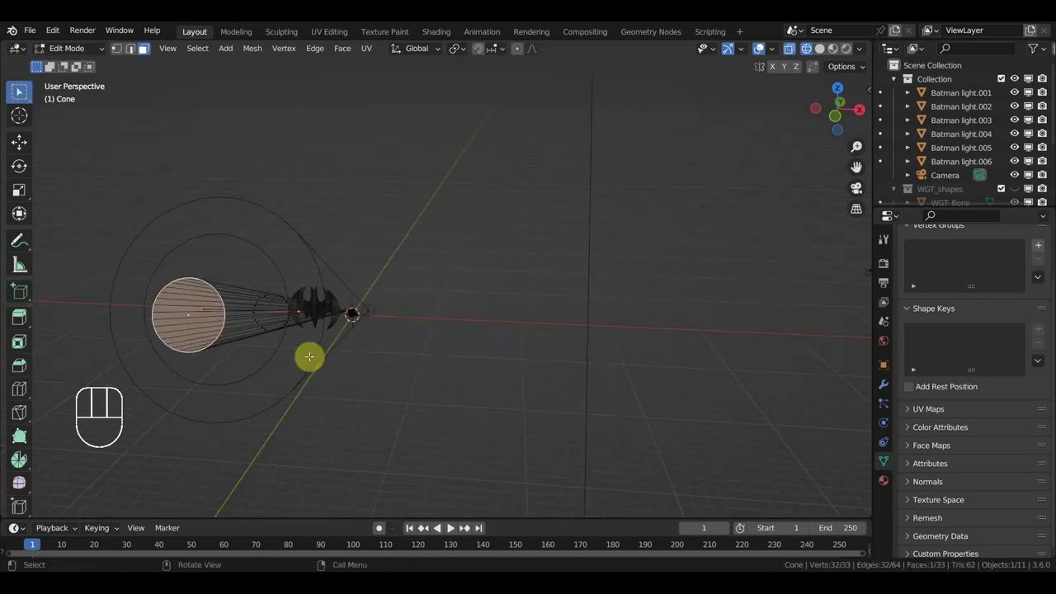
In Edit Mode scale the cone's far end face up about 2.19 and return to Object Mode.
key("s")
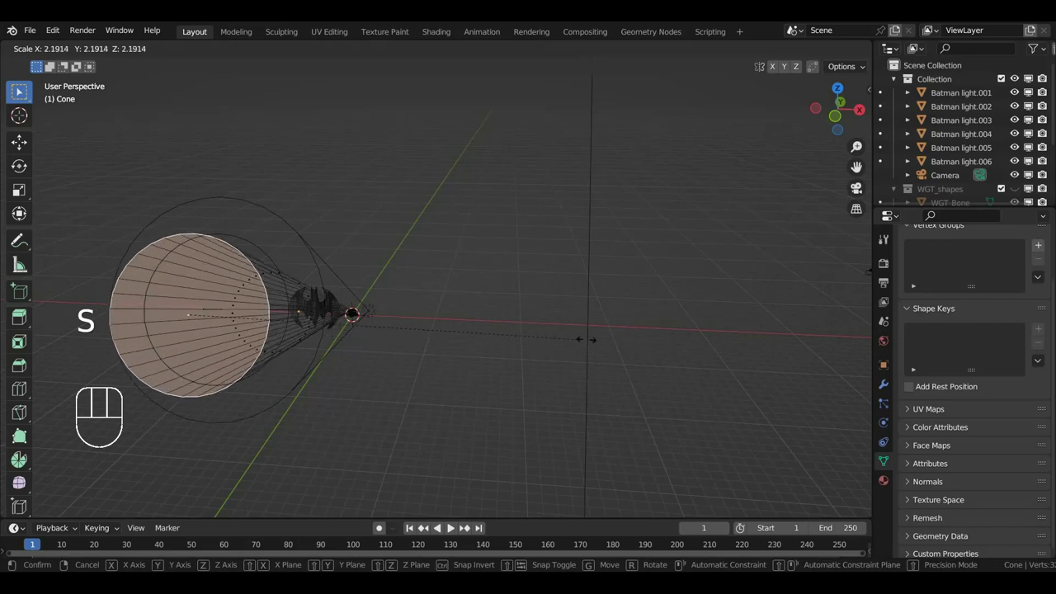
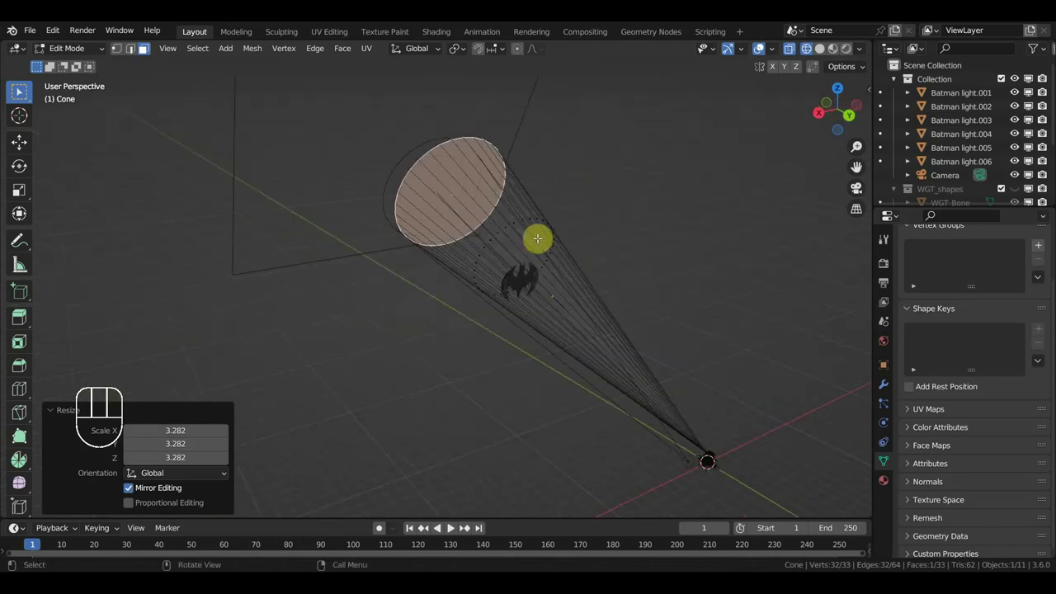
left_click(77, 49)
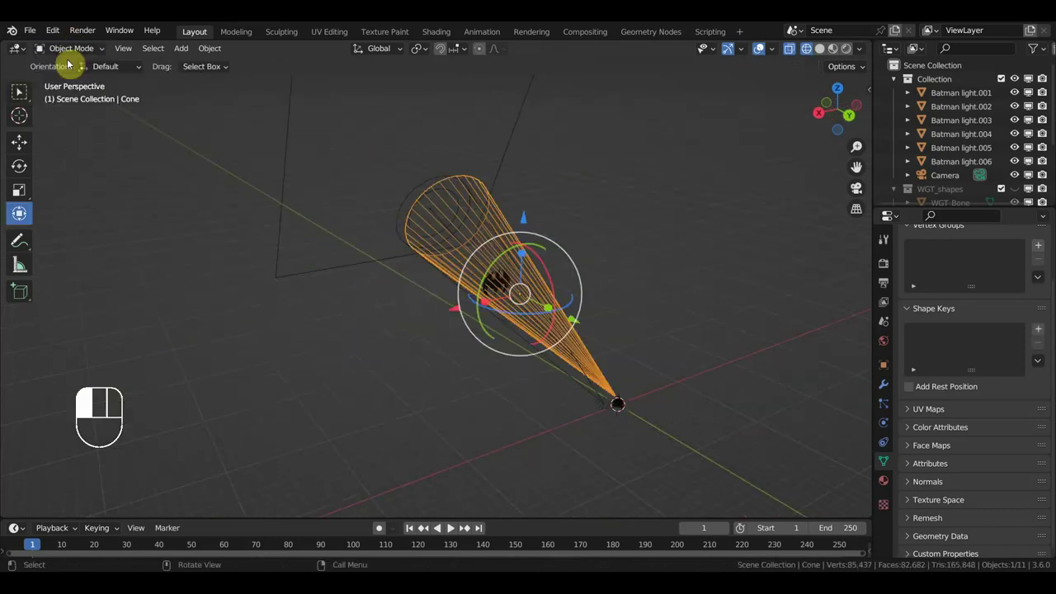
left_click_drag(319, 196, 372, 200)
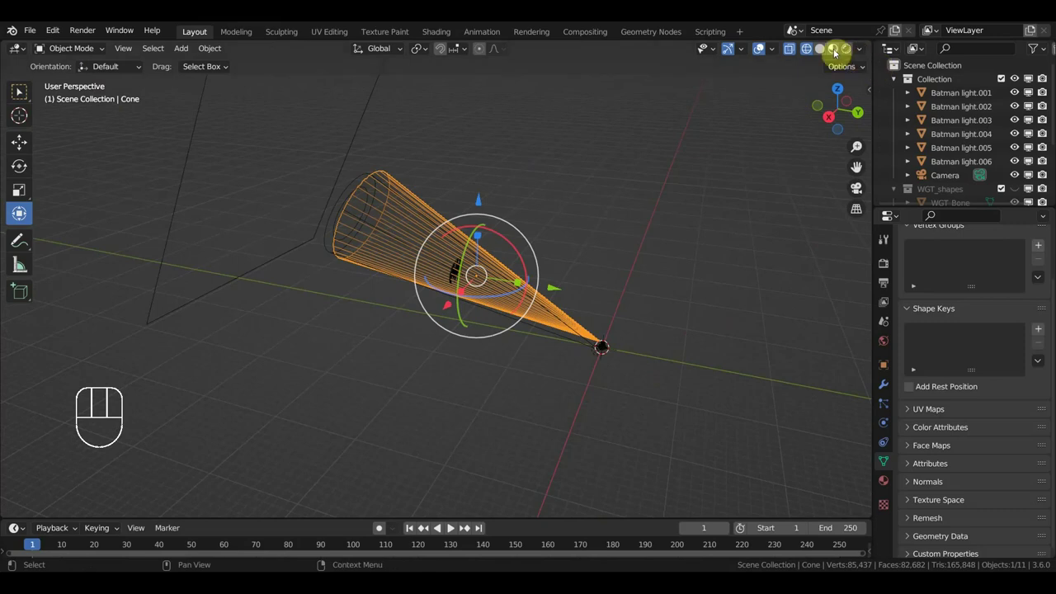
In Rendered shading, set the spotlight's Spot Shape Blend to 0.530.
left_click(852, 50)
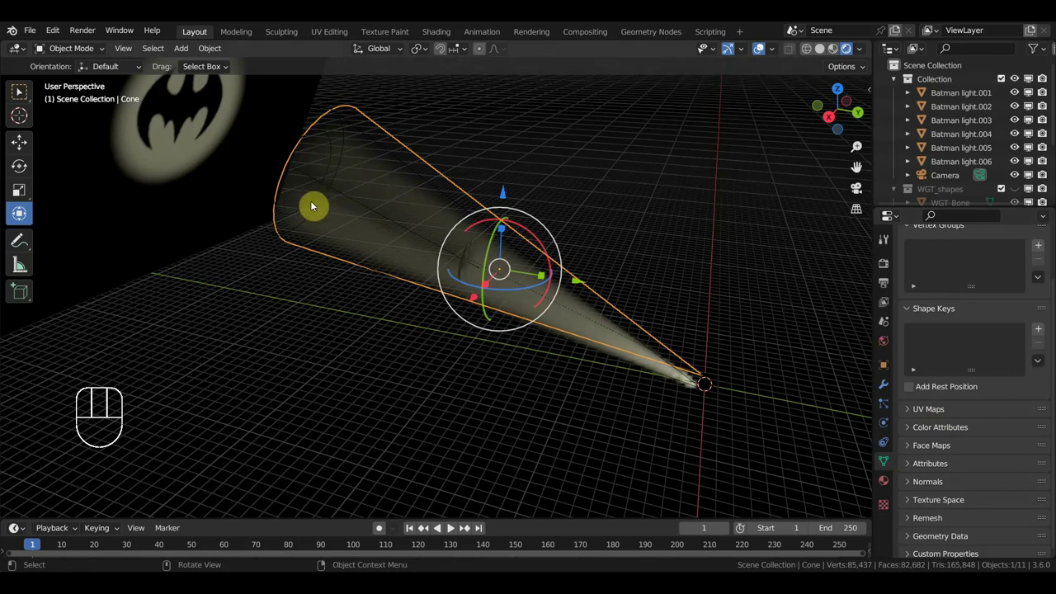
left_click(297, 219)
left_click(264, 191)
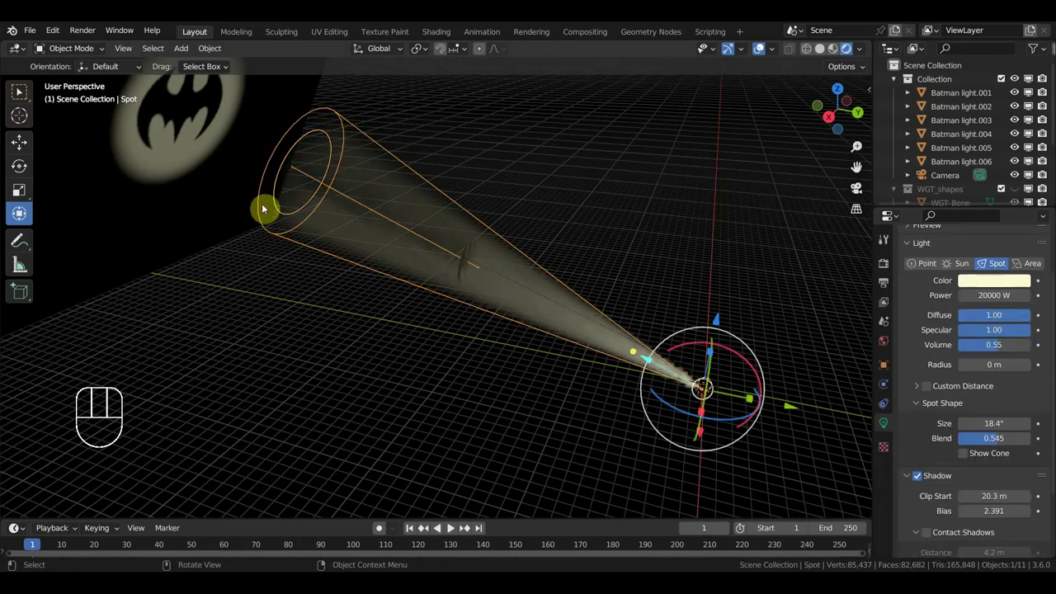
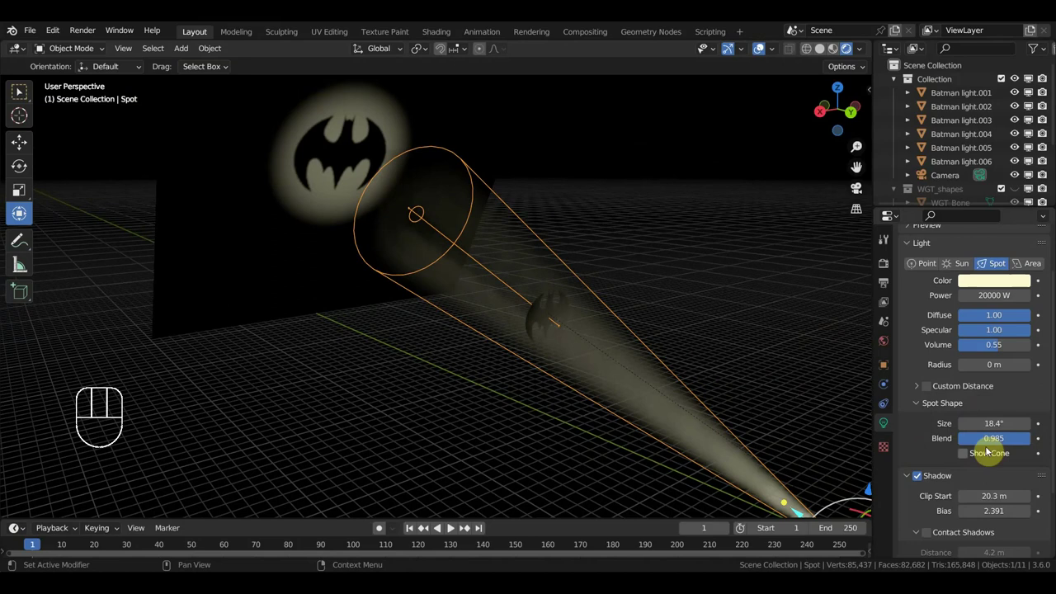
left_click_drag(1010, 445, 1002, 445)
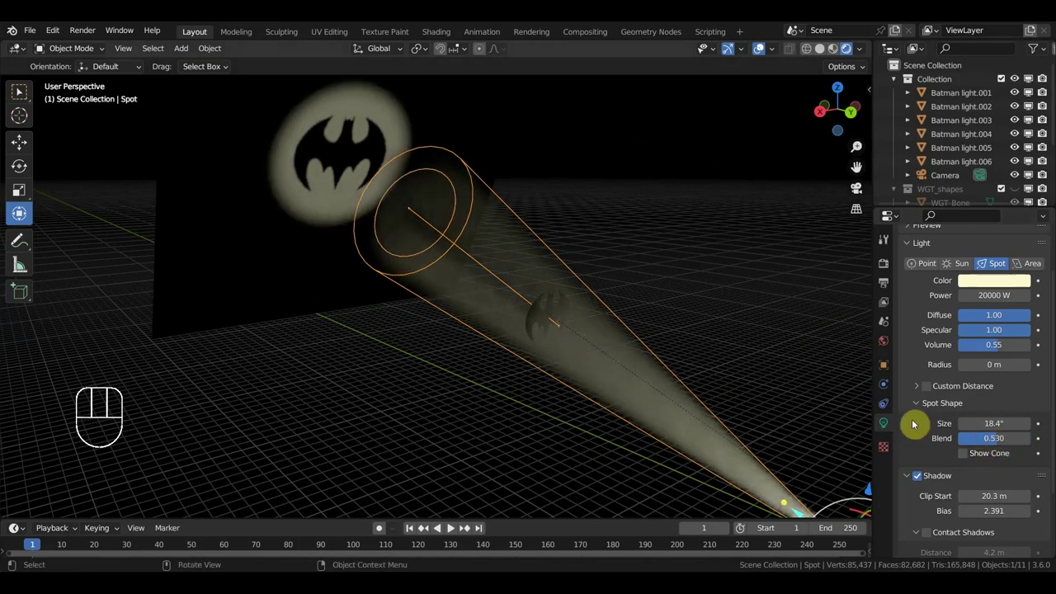
middle_click(526, 305)
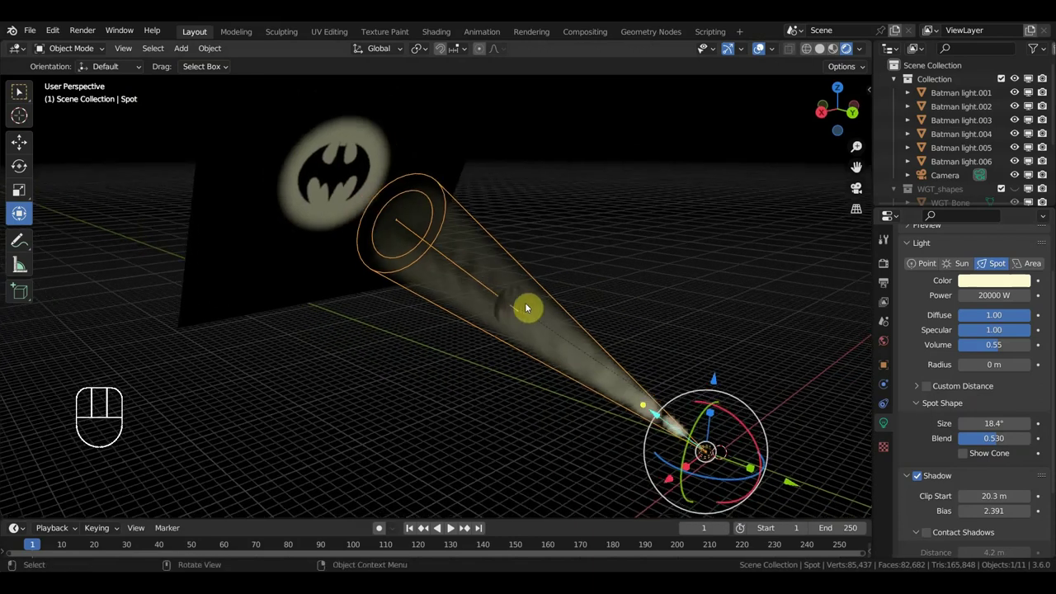
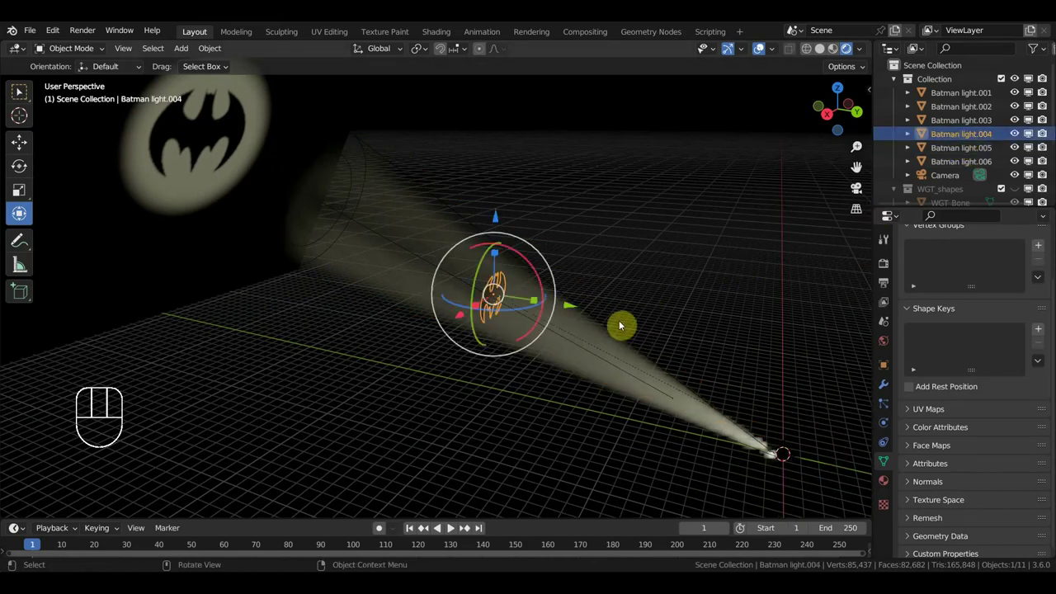
Slide the bat cutout along the beam and face the projection wall.
key("g")
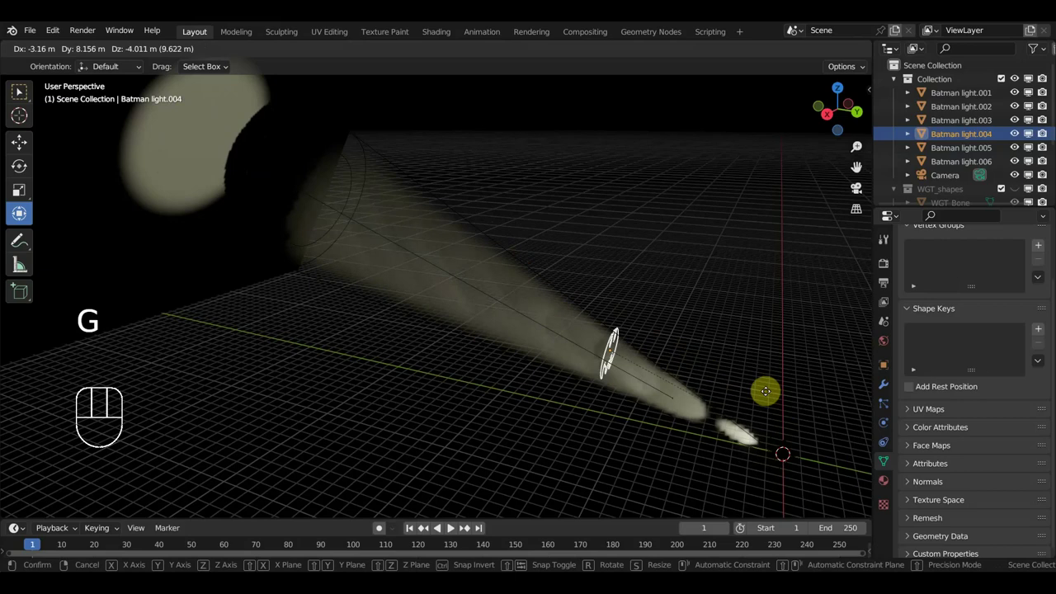
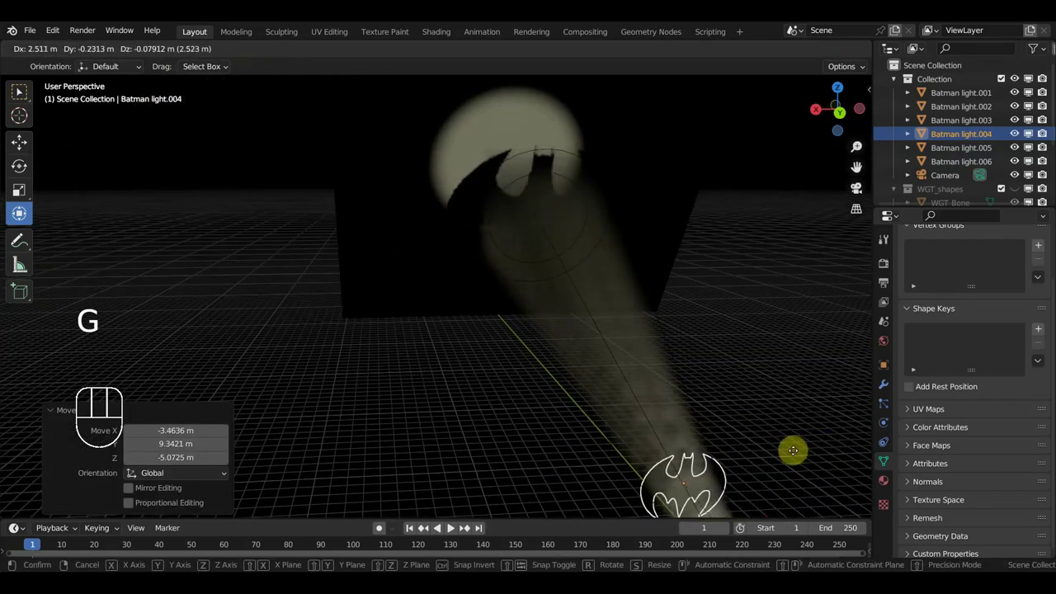
left_click_drag(811, 448, 40, 433)
key("g")
left_click_drag(41, 465, 770, 491)
Scale the cutout to about 0.74 and nudge it toward the light for a crisper bat symbol.
key("g")
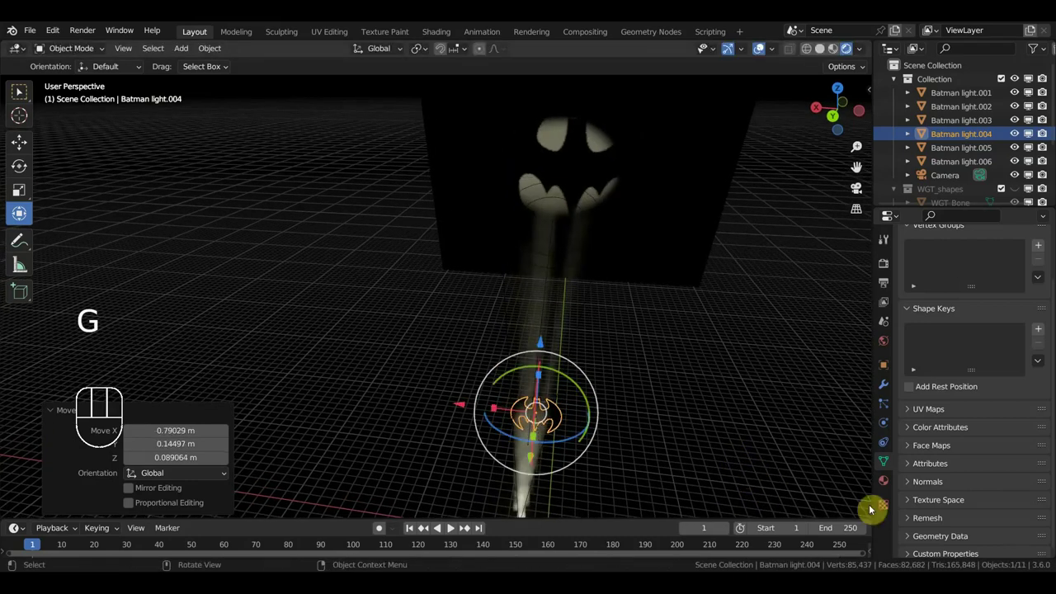
key("d")
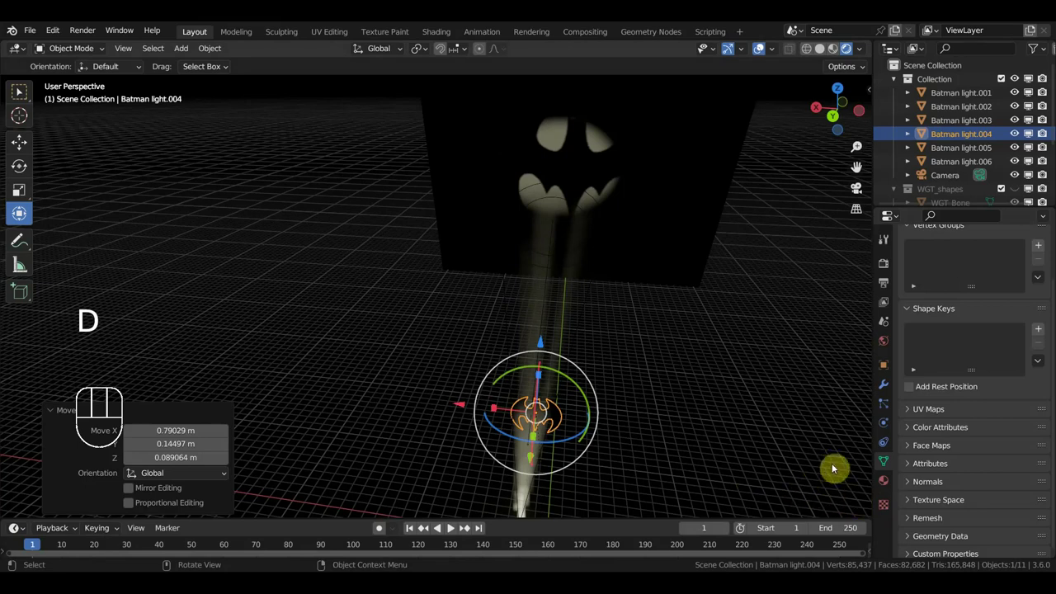
key("s")
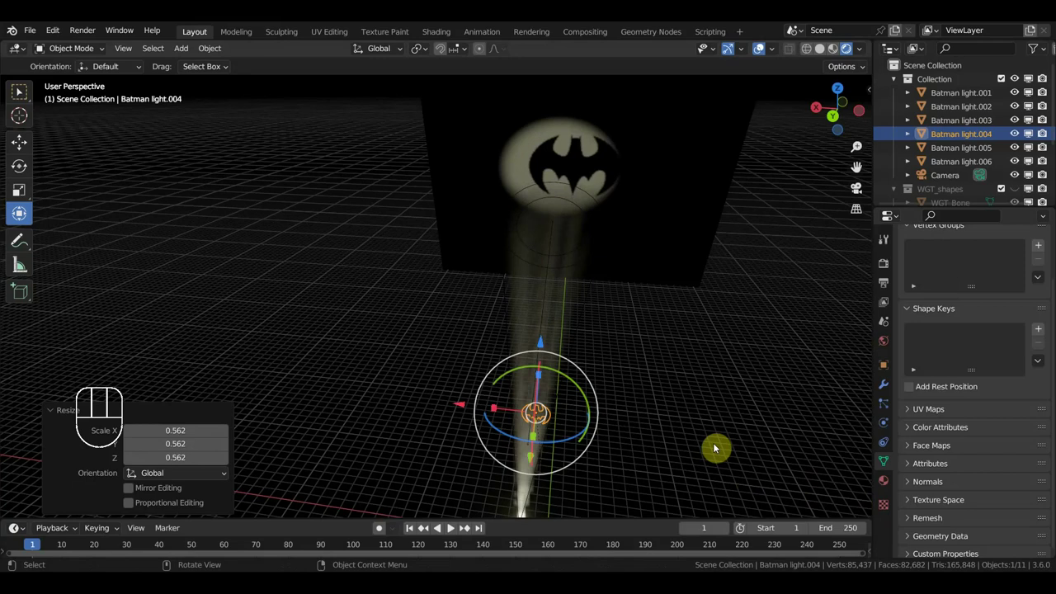
key("g")
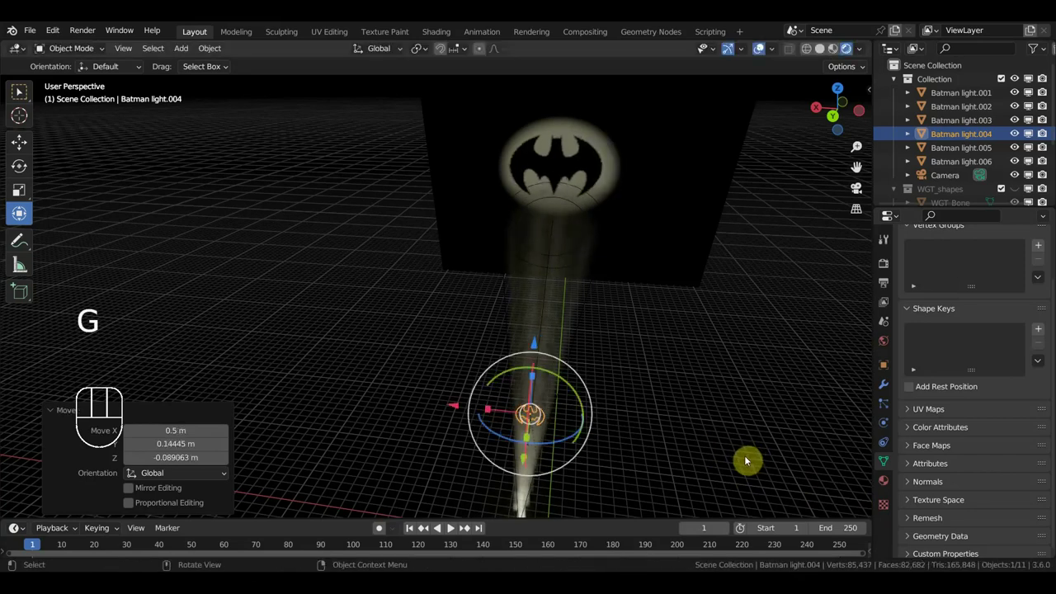
key("g")
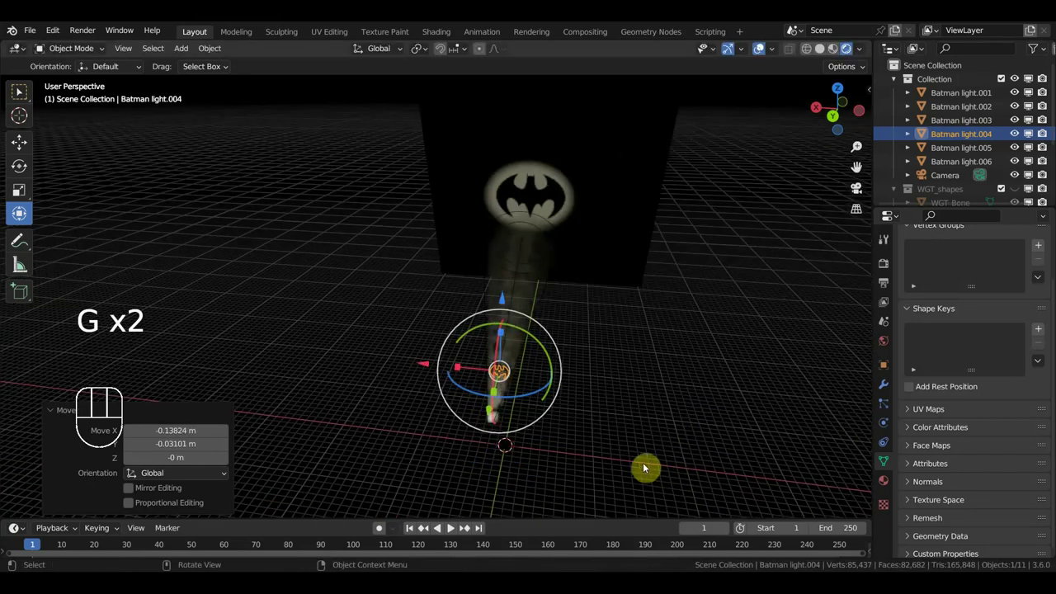
left_click_drag(680, 474, 790, 467)
Orbit around the searchlight to view the whole beam and its shadow start.
middle_click(781, 450)
left_click_drag(770, 427, 653, 369)
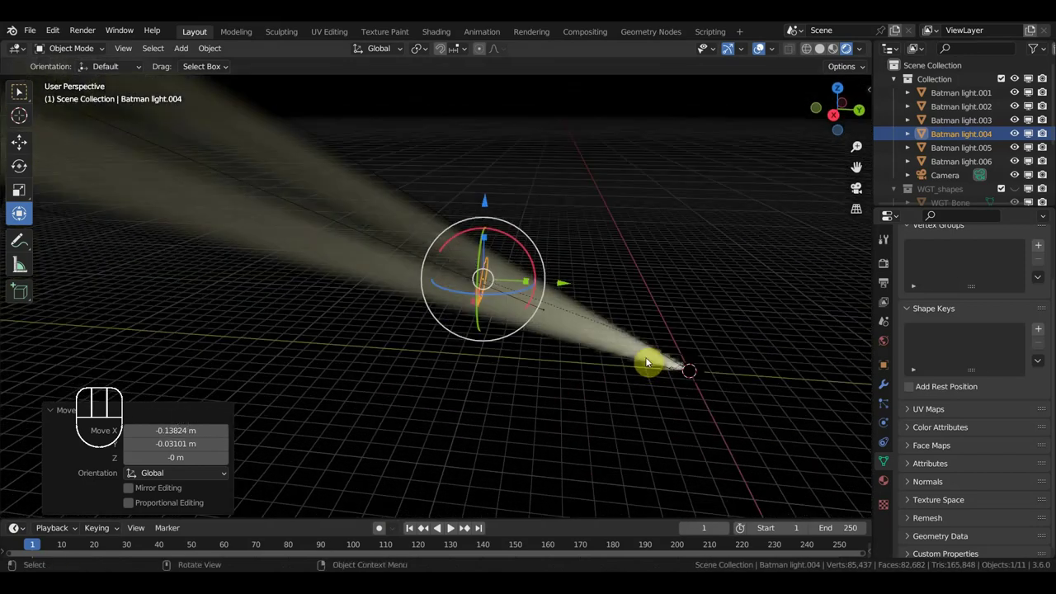
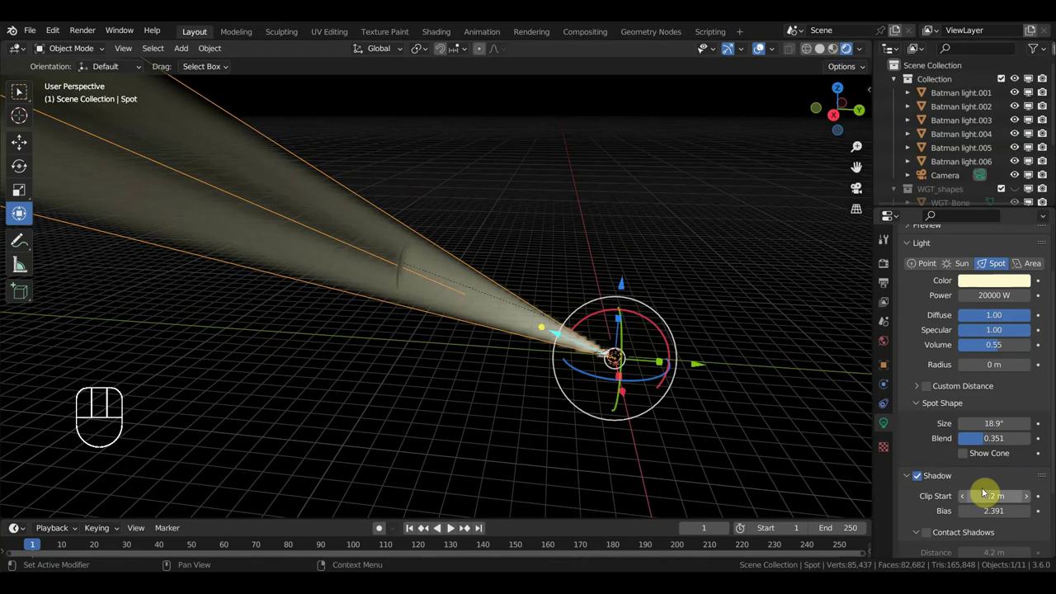
middle_click(657, 439)
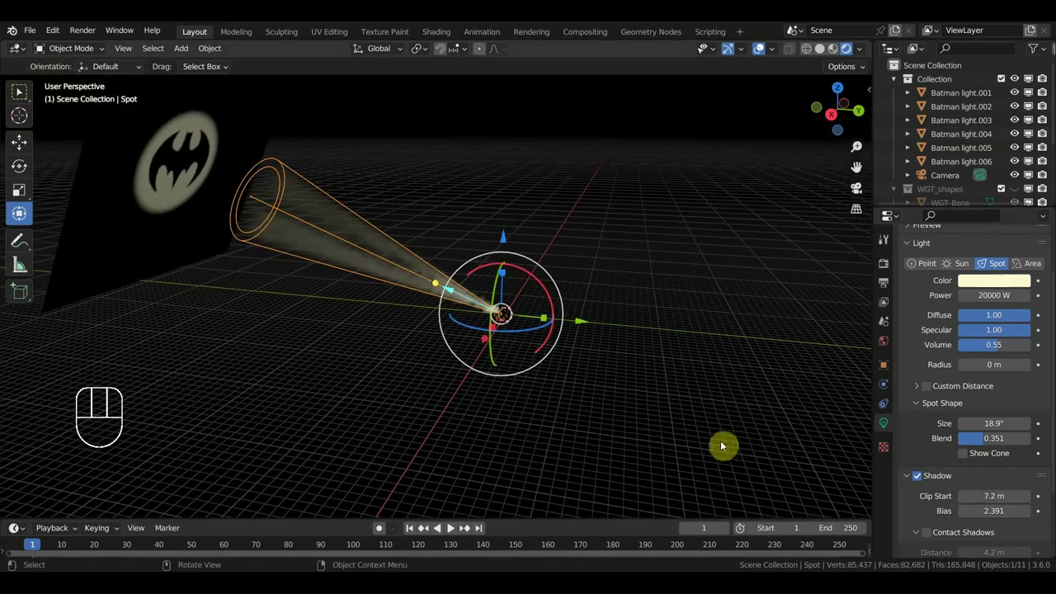
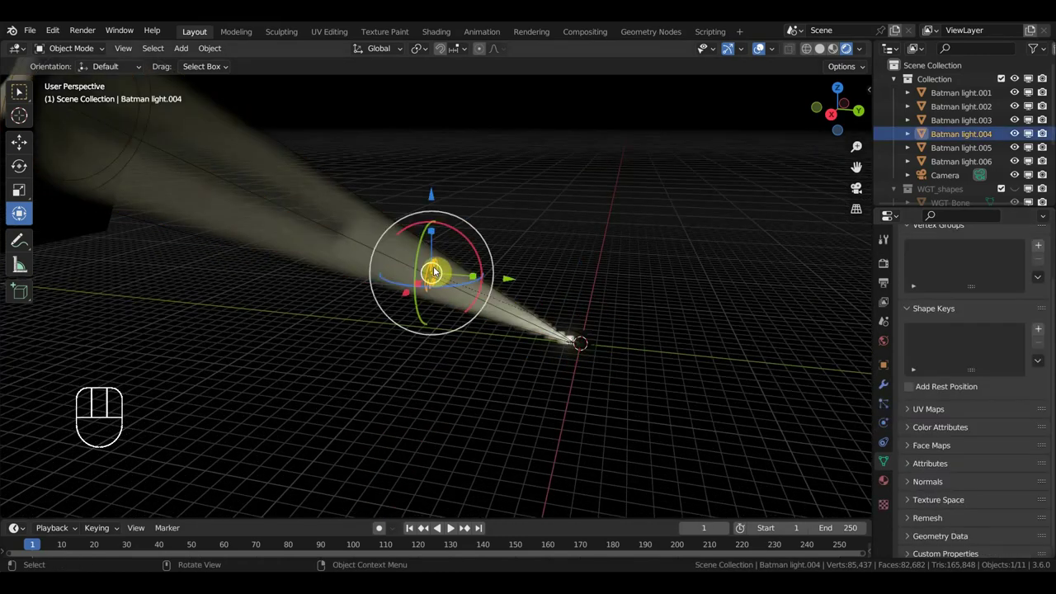
Delete the Batman light.004 object and orbit back to the beam cone.
key("Delete")
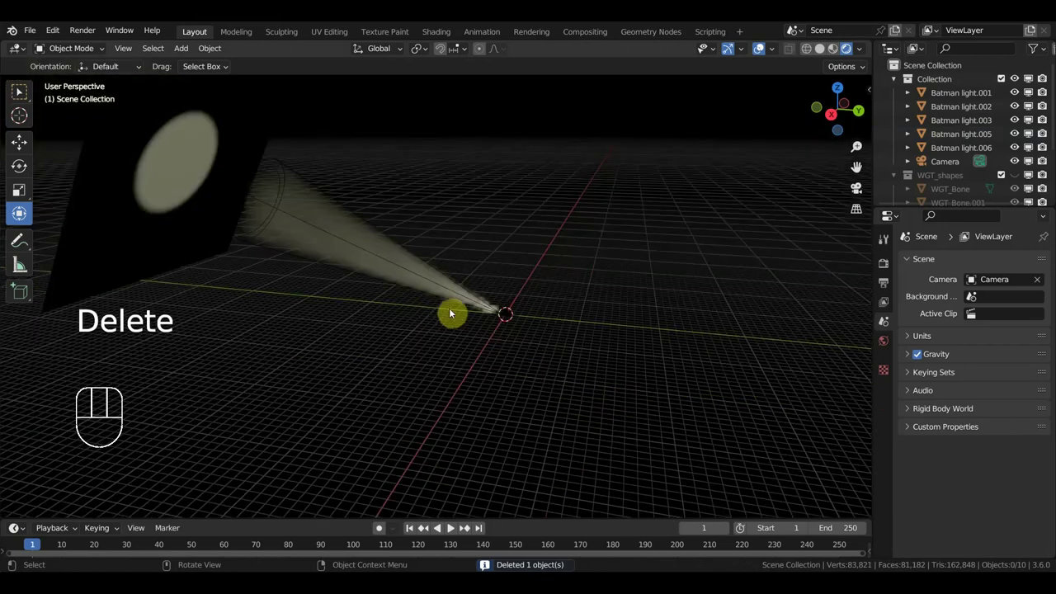
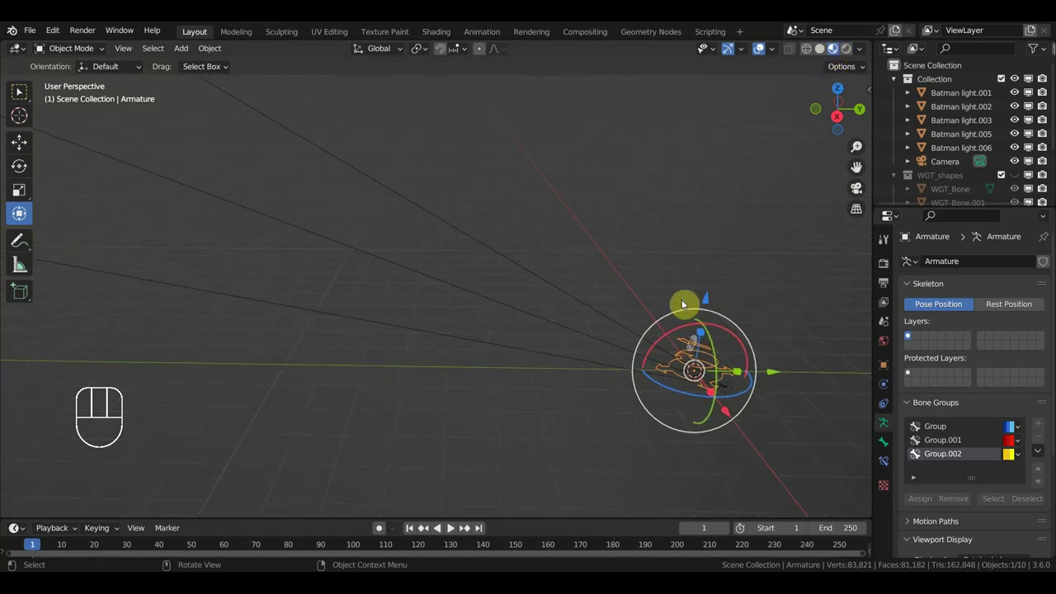
left_click_drag(624, 326, 651, 319)
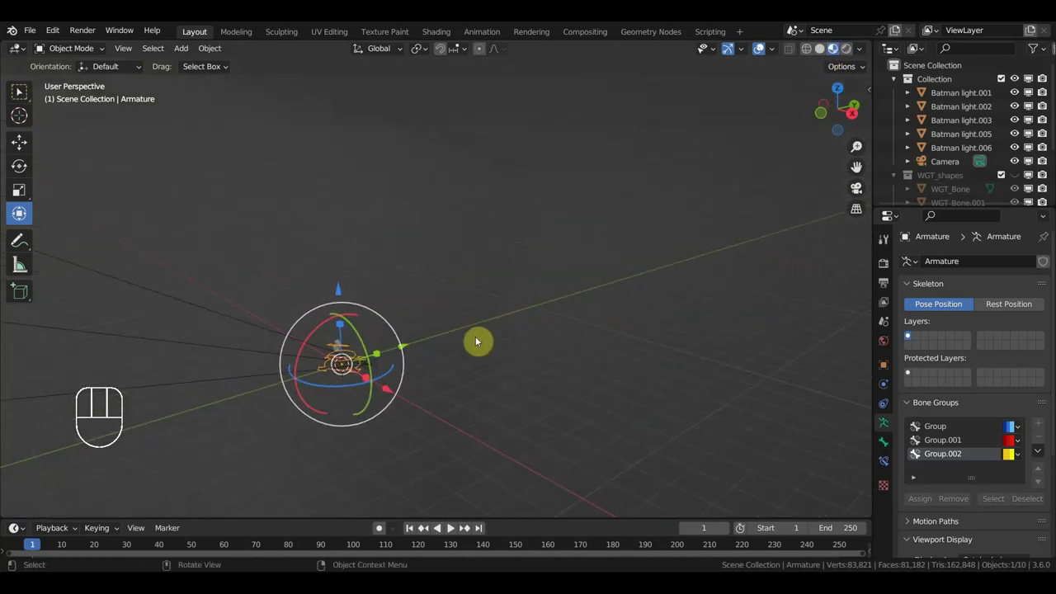
left_click_drag(415, 329, 526, 225)
left_click_drag(377, 347, 355, 341)
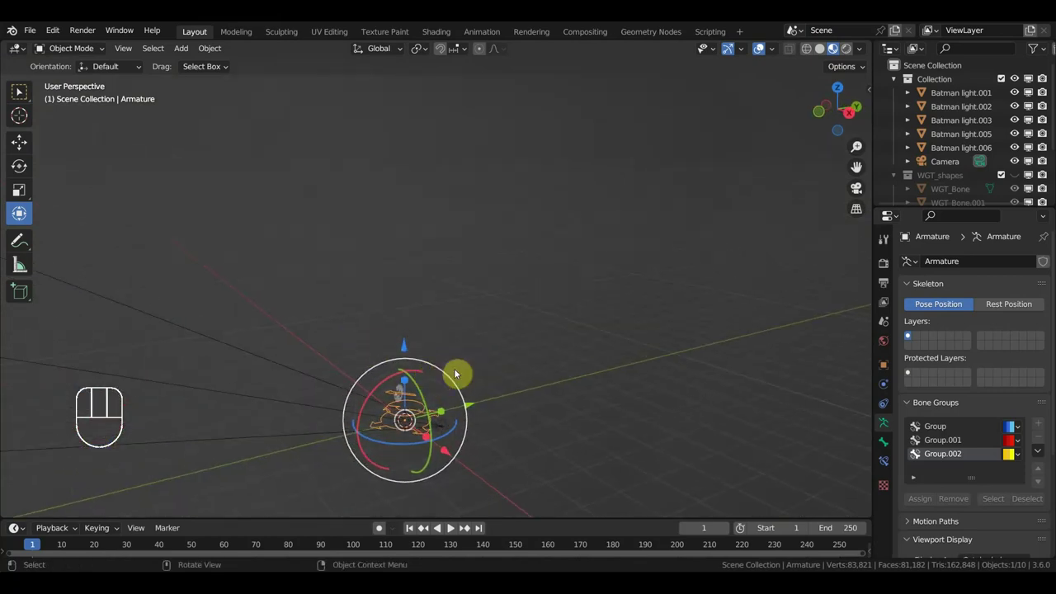
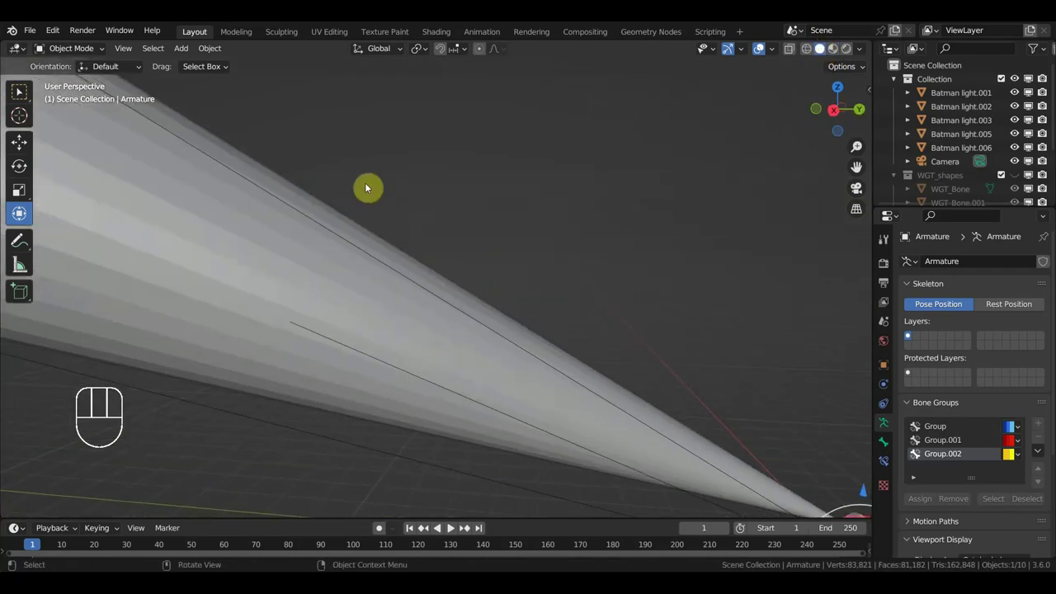
left_click_drag(536, 285, 451, 193)
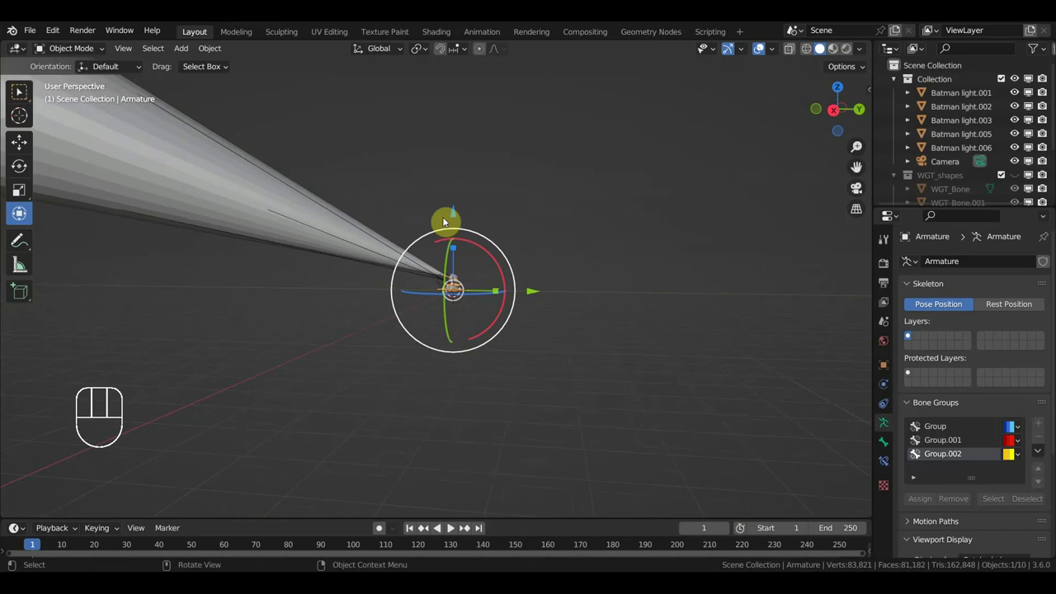
Check the searchlight rig from side and top views, then look along the beam cone.
key("KP_3")
left_click_drag(414, 285, 435, 283)
left_click_drag(405, 284, 680, 416)
key("KP_7")
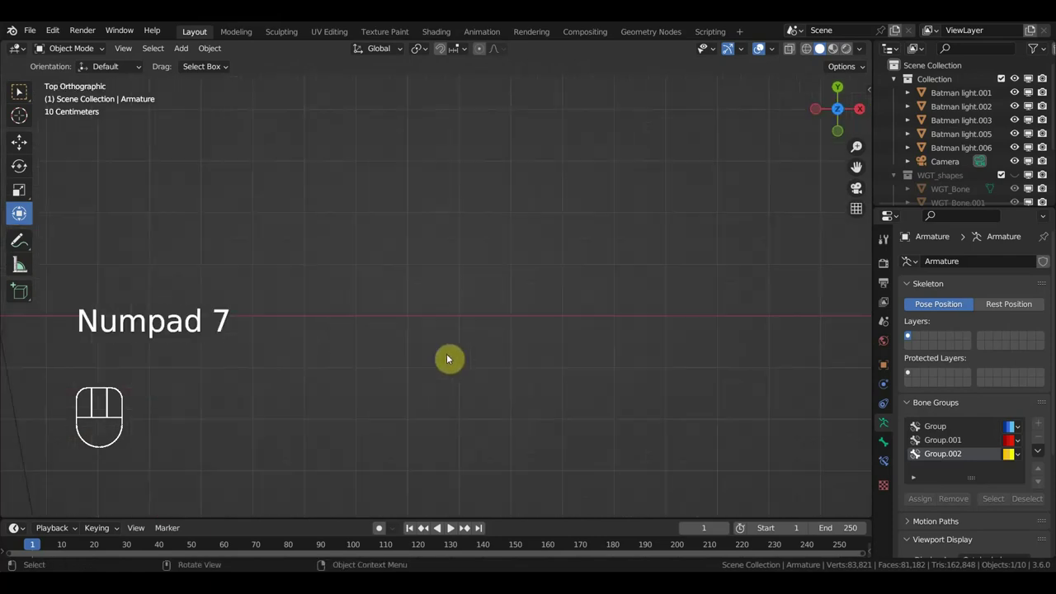
left_click_drag(444, 360, 516, 243)
middle_click(516, 243)
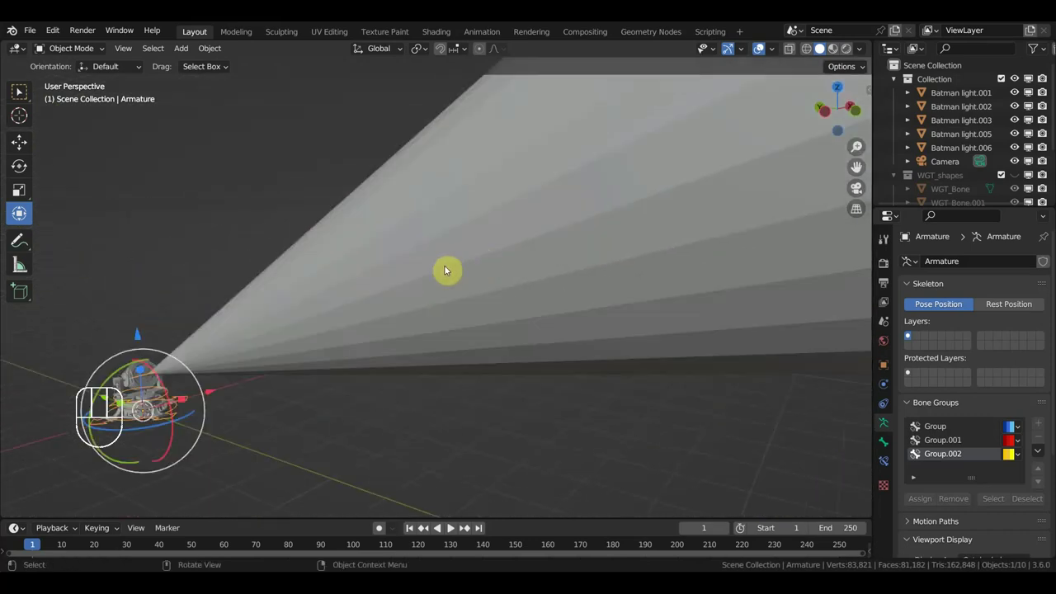
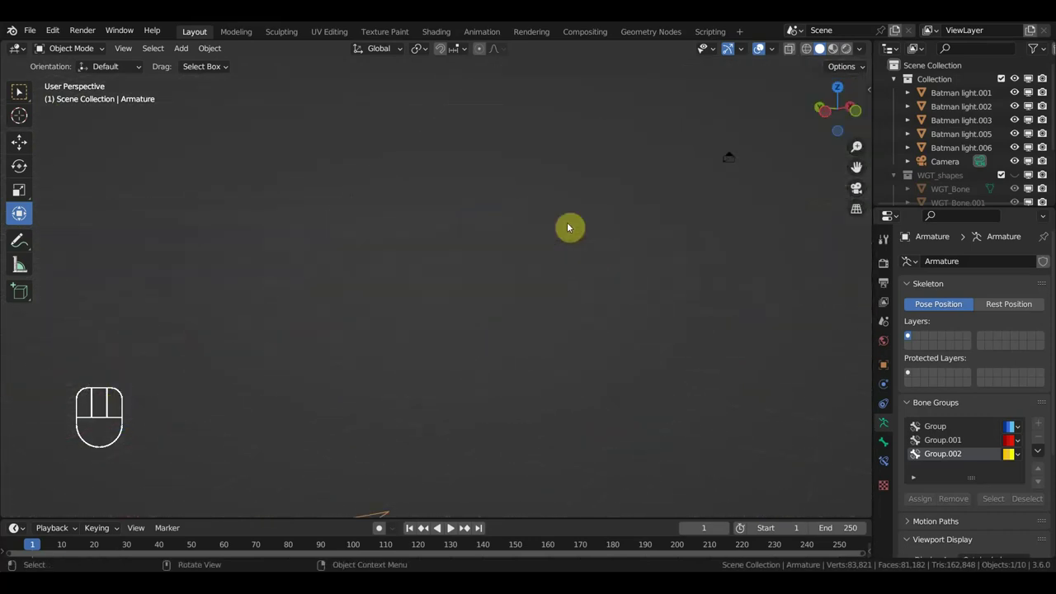
left_click_drag(612, 230, 534, 265)
Select Batman light.001, orbit to the searchlight head and select the spotlight.
left_click(232, 304)
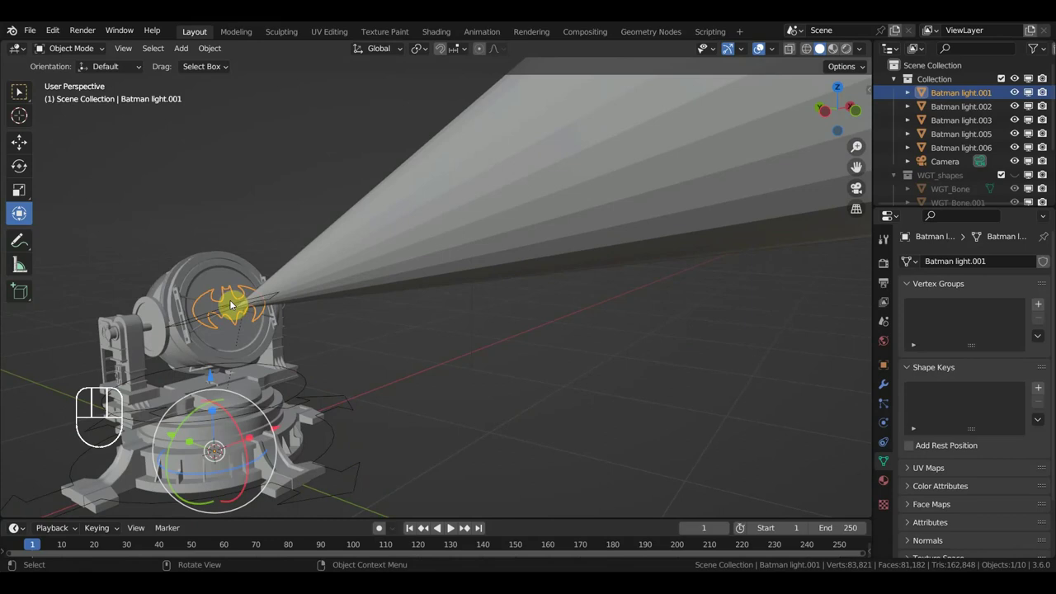
left_click_drag(251, 312, 262, 314)
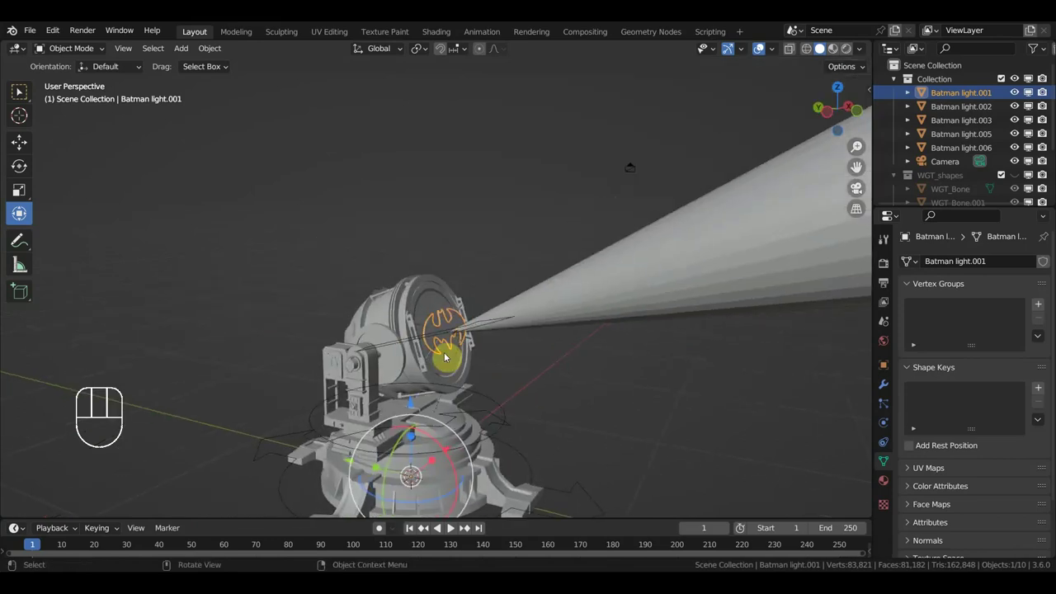
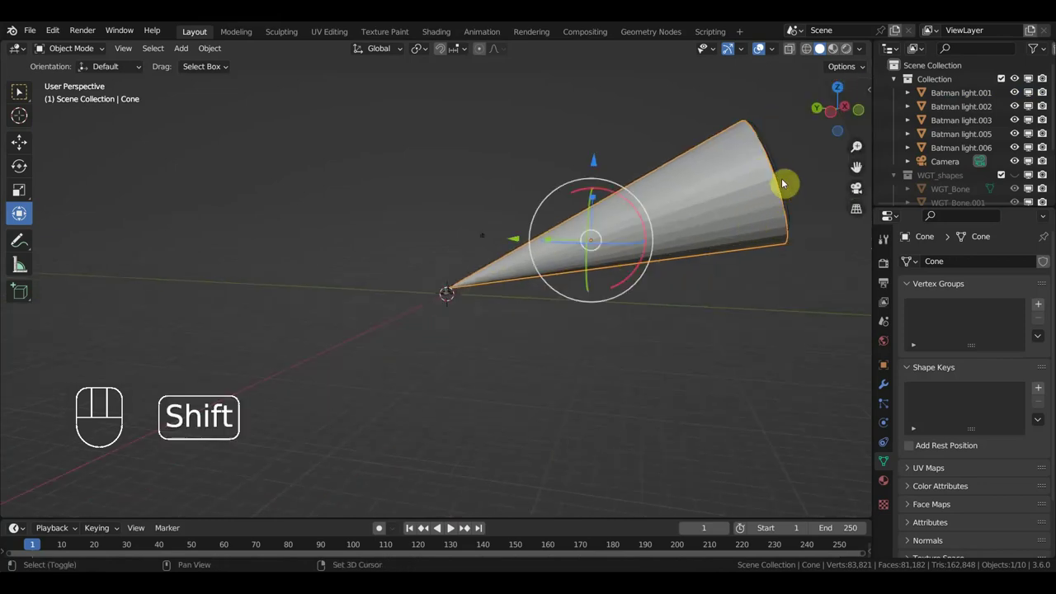
left_click(784, 174)
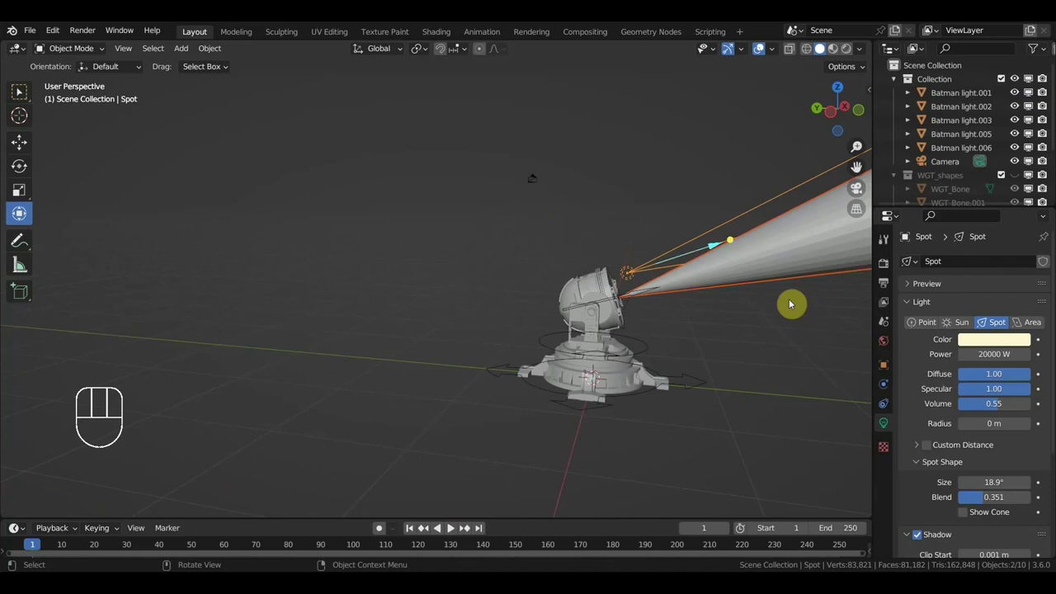
Move the spotlight to the searchlight's lamp head where the beam begins.
key("g")
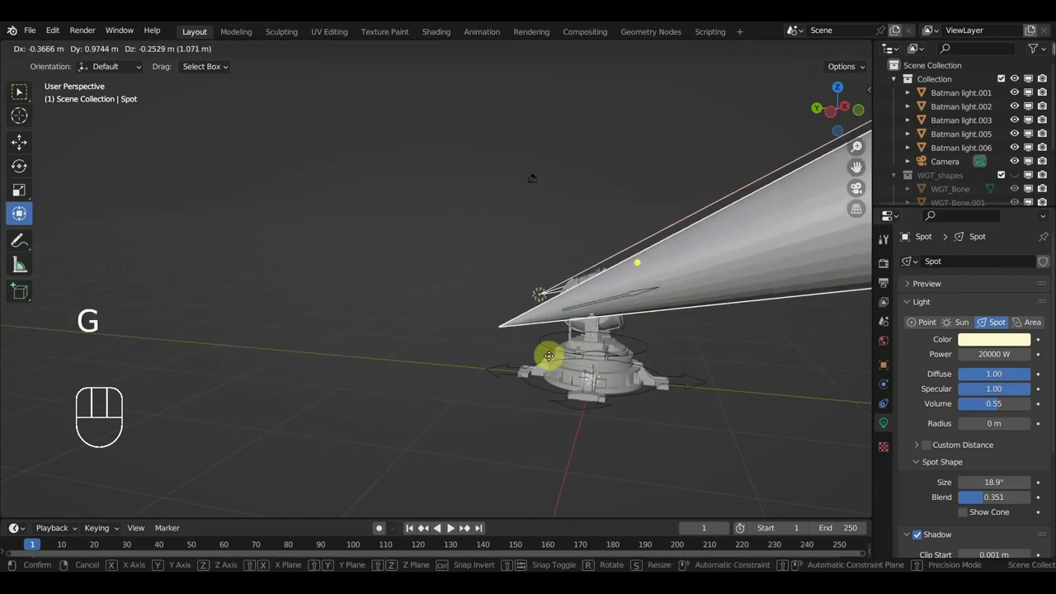
left_click_drag(719, 350, 772, 388)
scroll("up", 3)
left_click_drag(788, 396, 839, 428)
key("g")
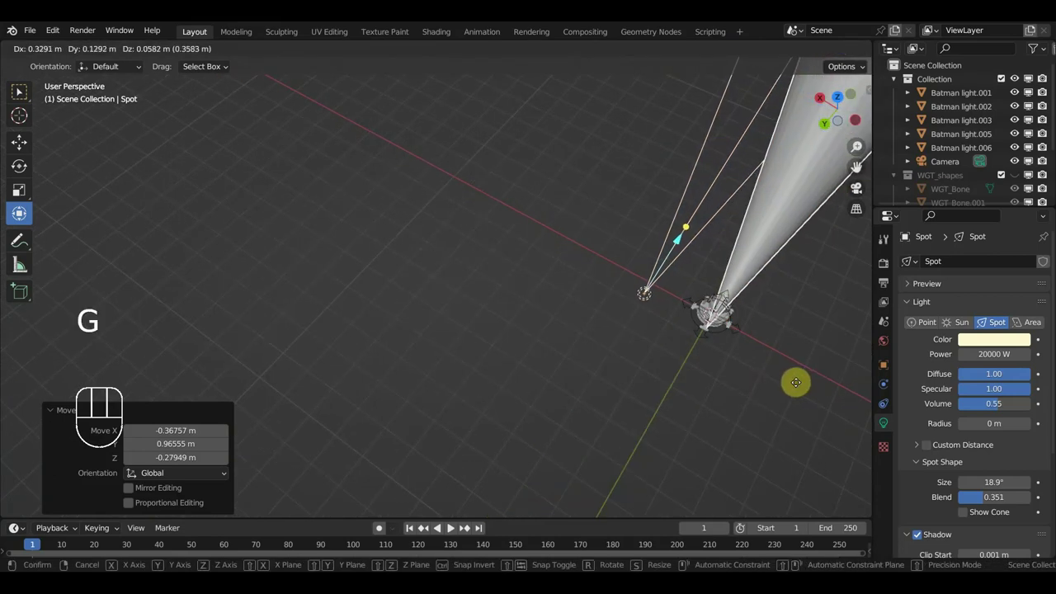
left_click(671, 275)
key("g")
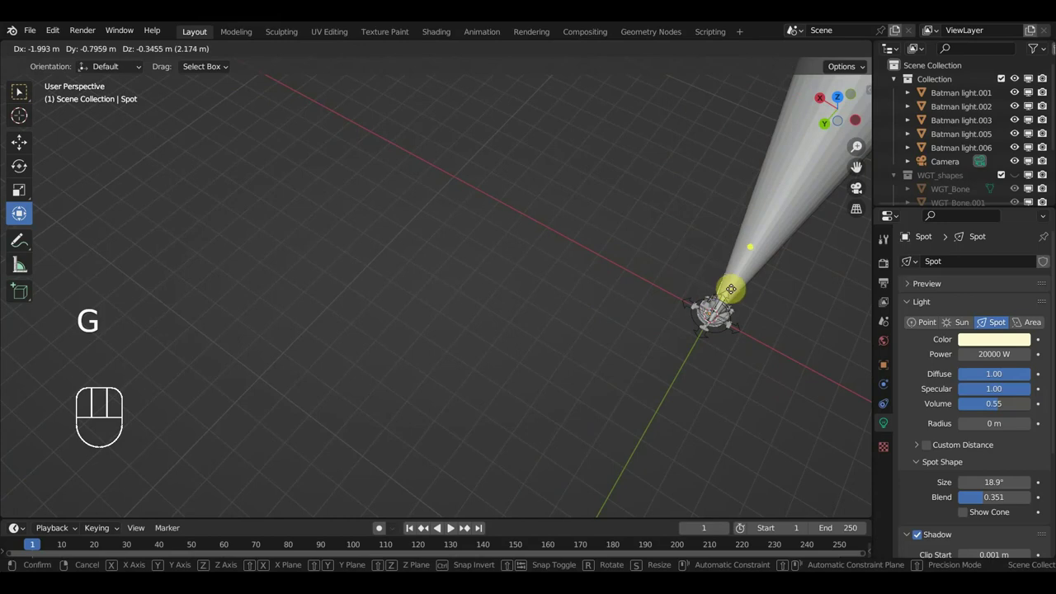
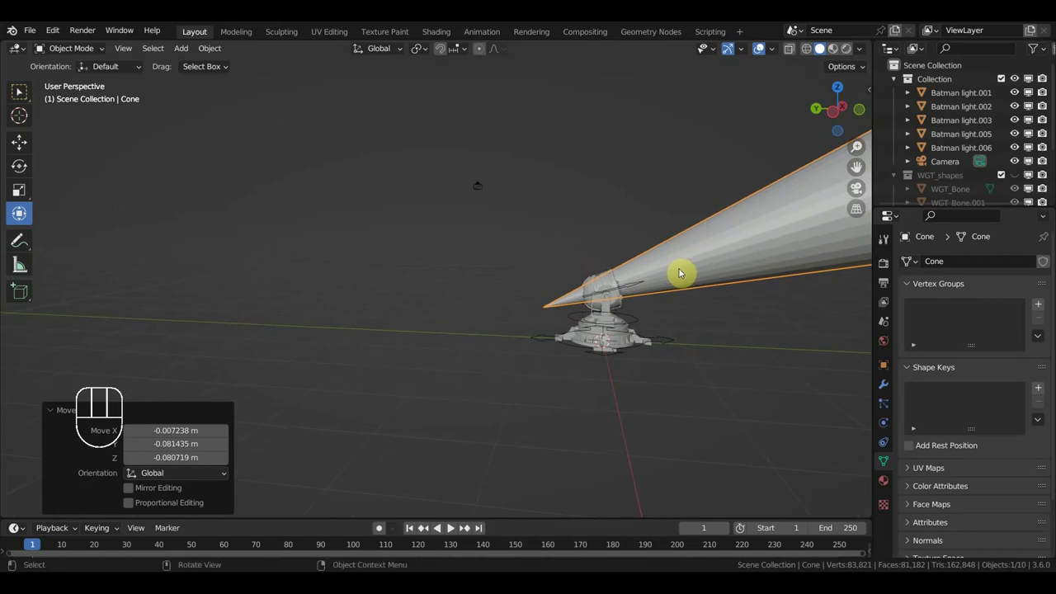
Grab the beam cone and slide it so its narrow tip sits inside the searchlight head.
left_click(777, 261)
key("g")
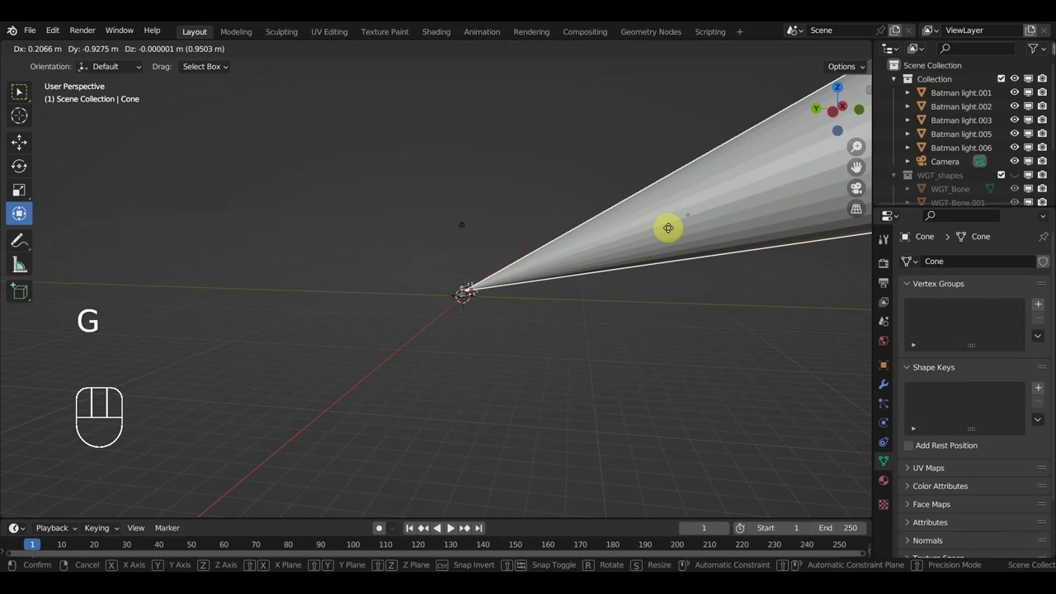
middle_click(848, 360)
key("g")
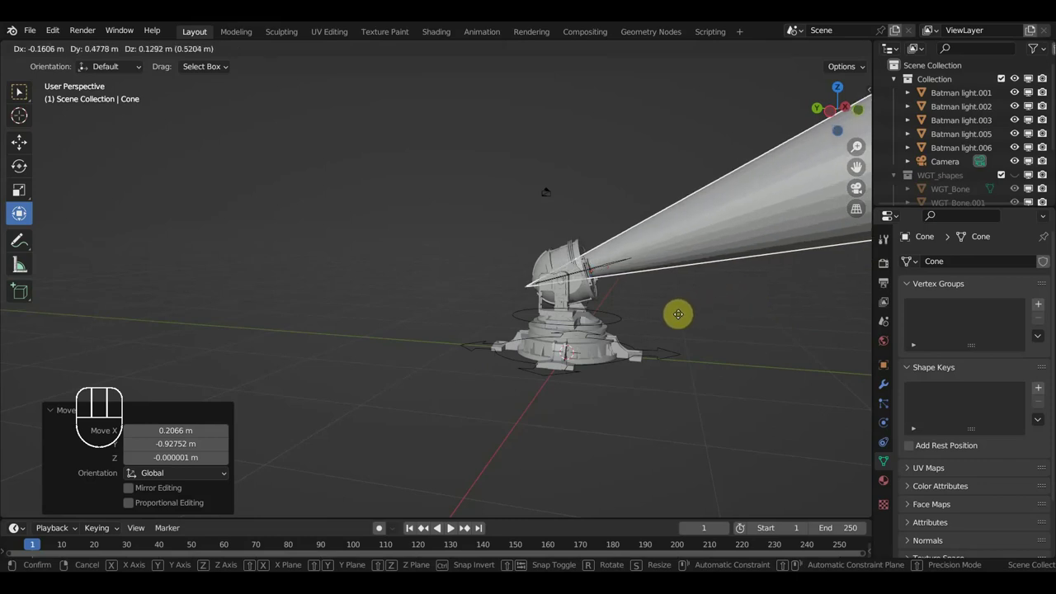
left_click_drag(705, 326, 415, 316)
Orbit around and check the cone's placement from Right Orthographic view.
scroll("up", 3)
left_click_drag(572, 342, 696, 386)
left_click_drag(577, 350, 532, 337)
left_click_drag(513, 328, 729, 358)
scroll("down", 3)
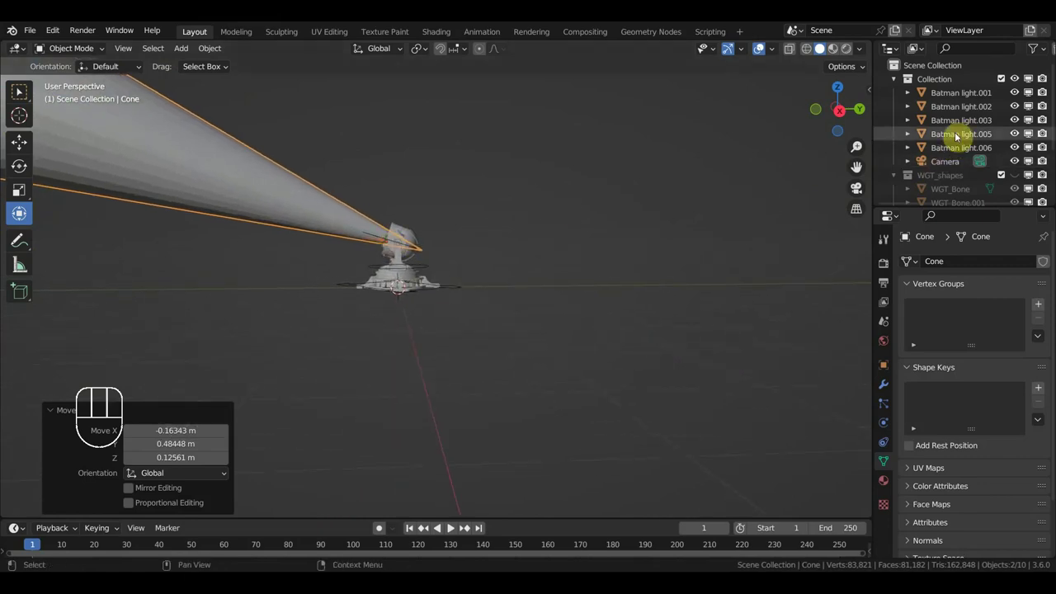
key("KP_3")
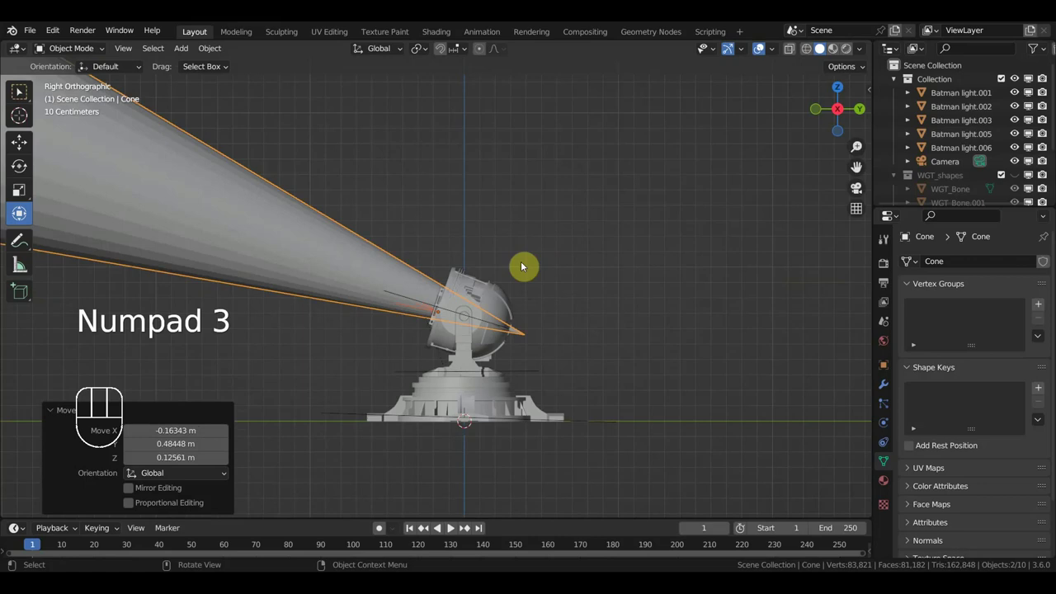
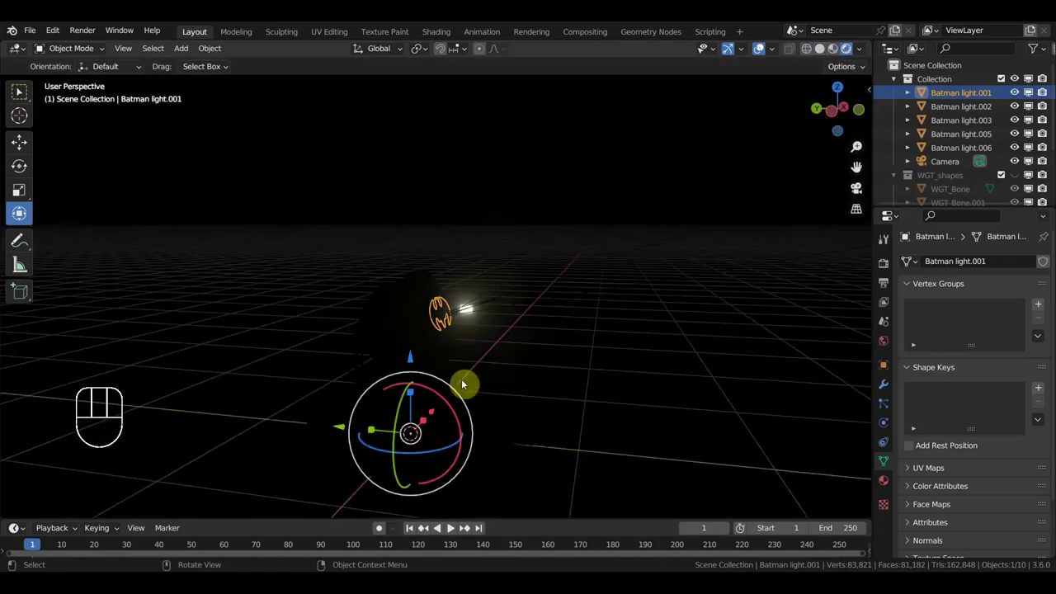
Clear the selection and pick the spot light near the beam cone's tip.
left_click_drag(566, 325, 592, 290)
left_click(612, 255)
left_click(511, 293)
left_click_drag(570, 314, 509, 309)
left_click_drag(483, 318, 473, 320)
left_click(443, 234)
left_click(456, 253)
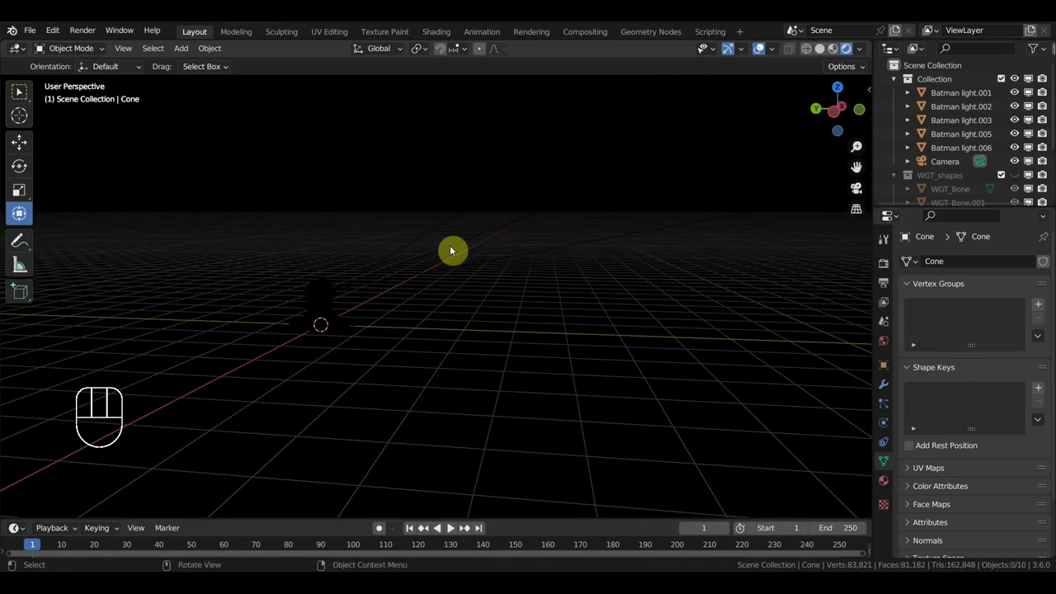
left_click_drag(503, 184, 470, 151)
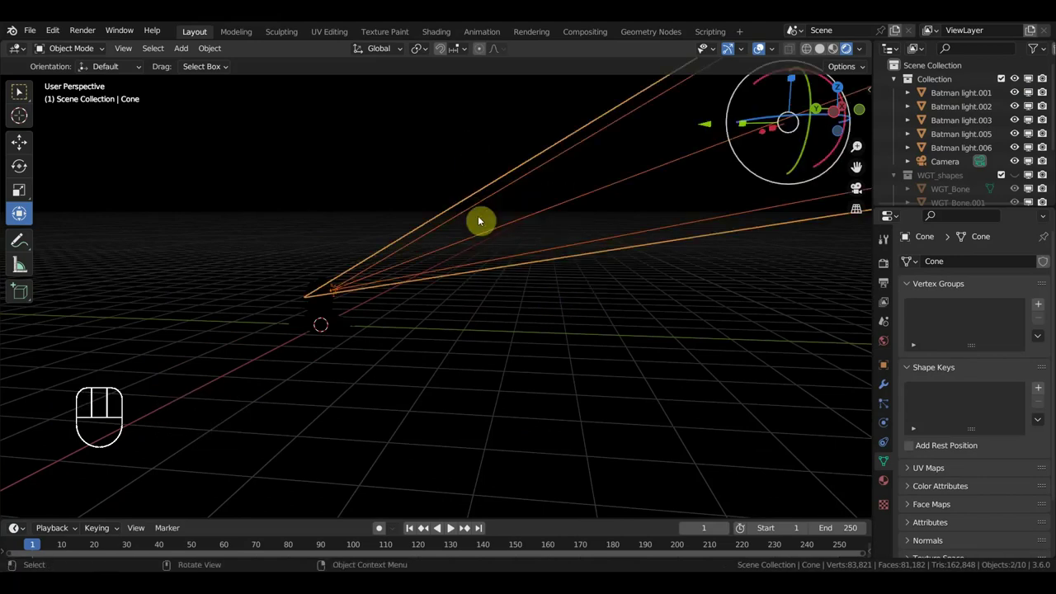
left_click_drag(491, 226, 531, 223)
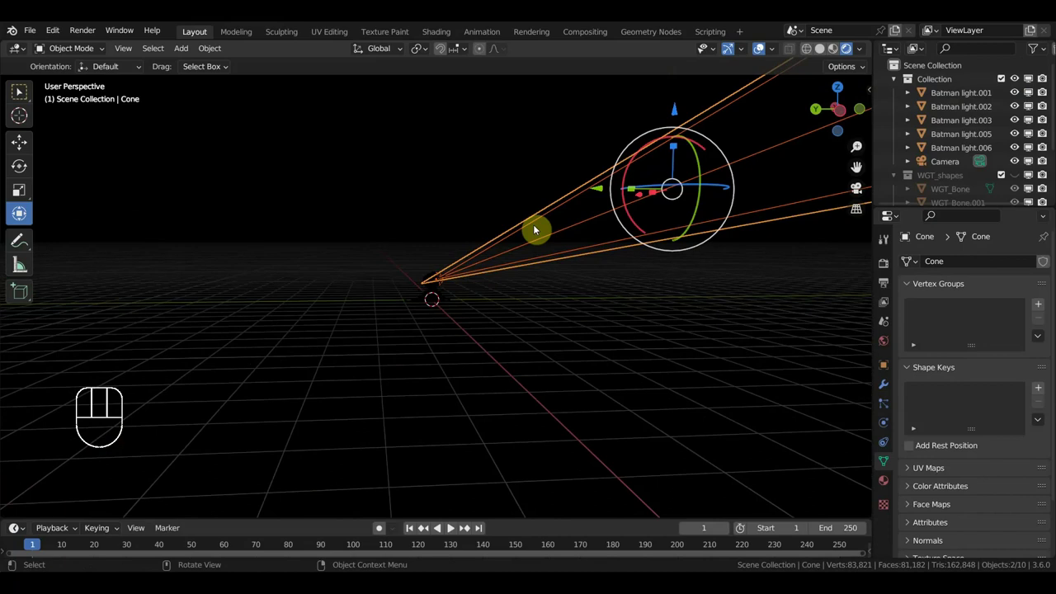
Move and re-aim the spot light to the beam's narrow end, checking it from beside.
key("g")
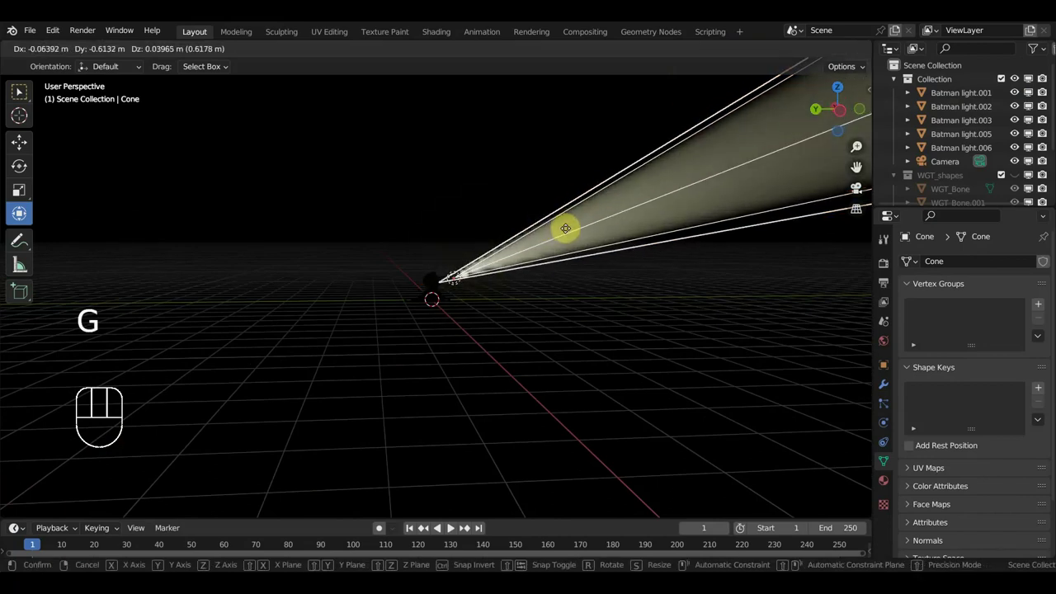
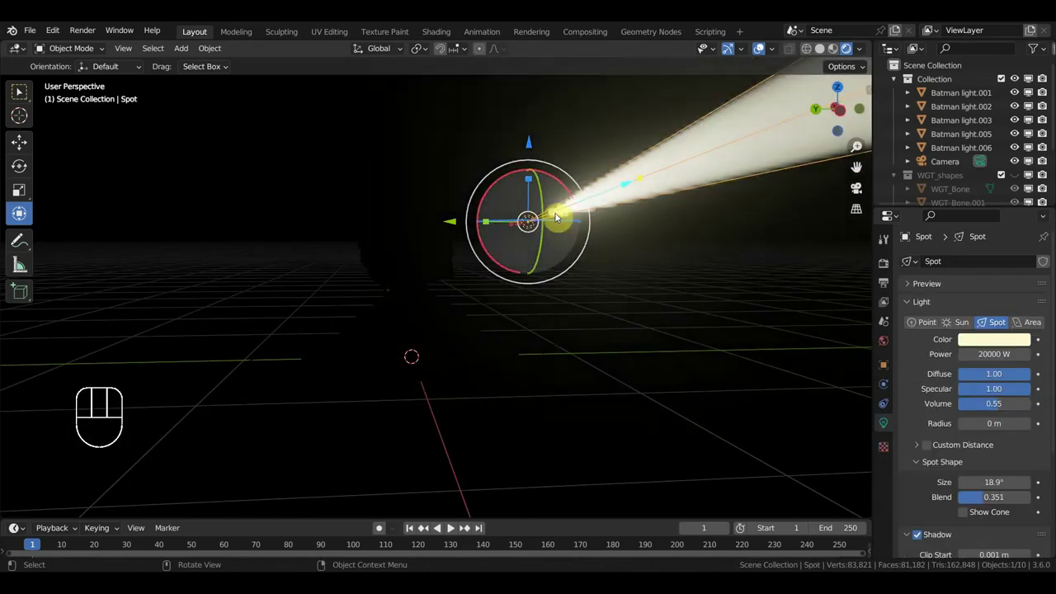
key("g")
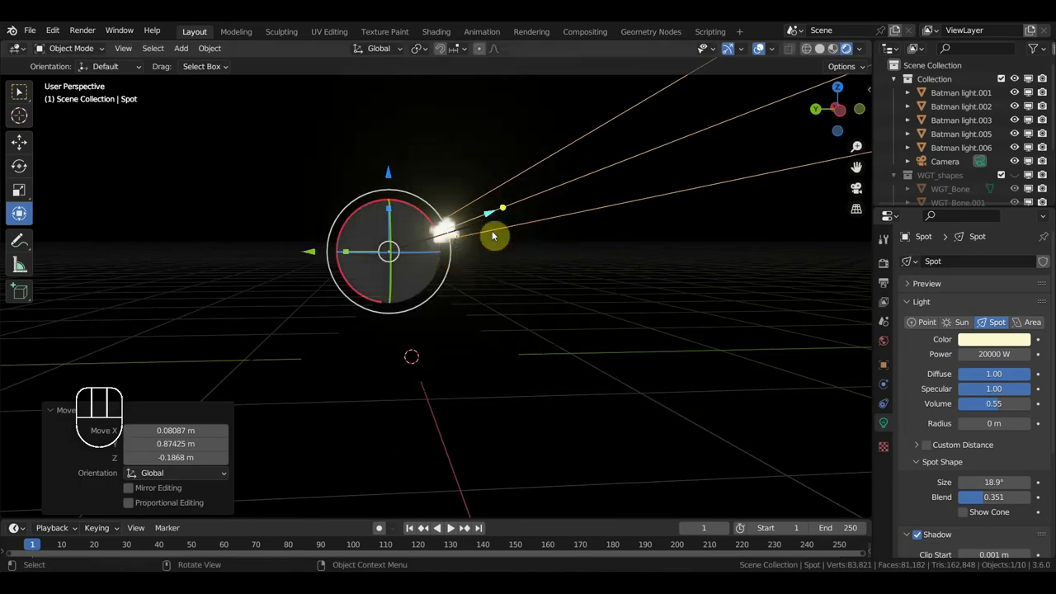
key("g")
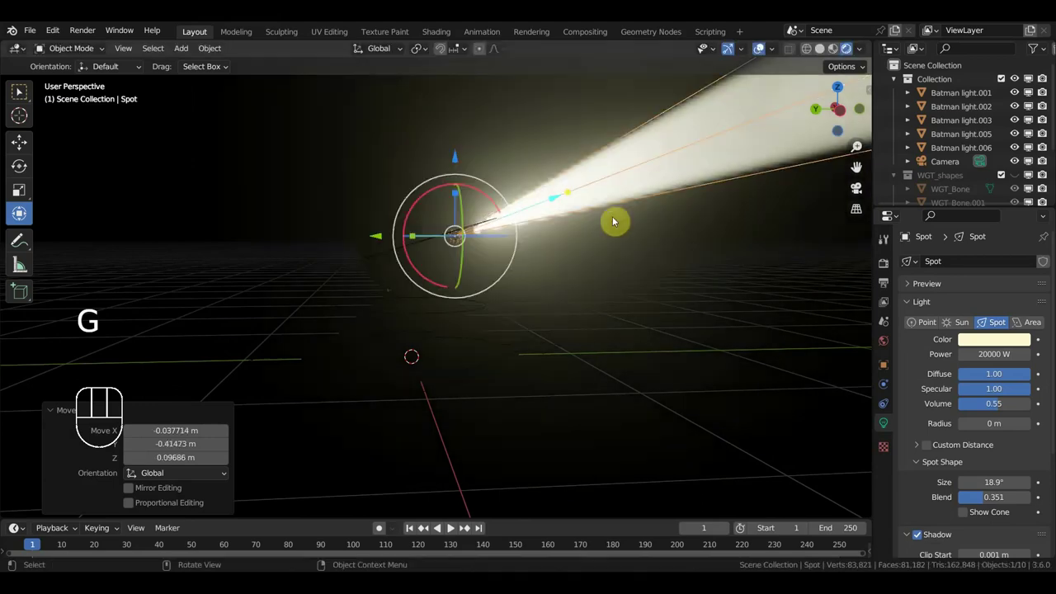
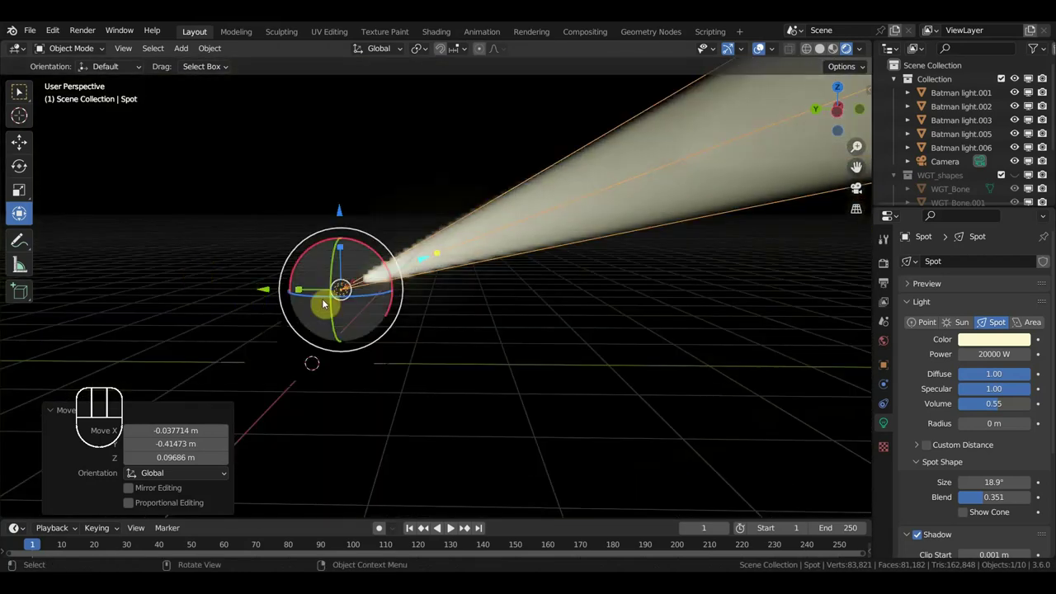
left_click_drag(333, 305, 313, 309)
left_click_drag(324, 316, 452, 312)
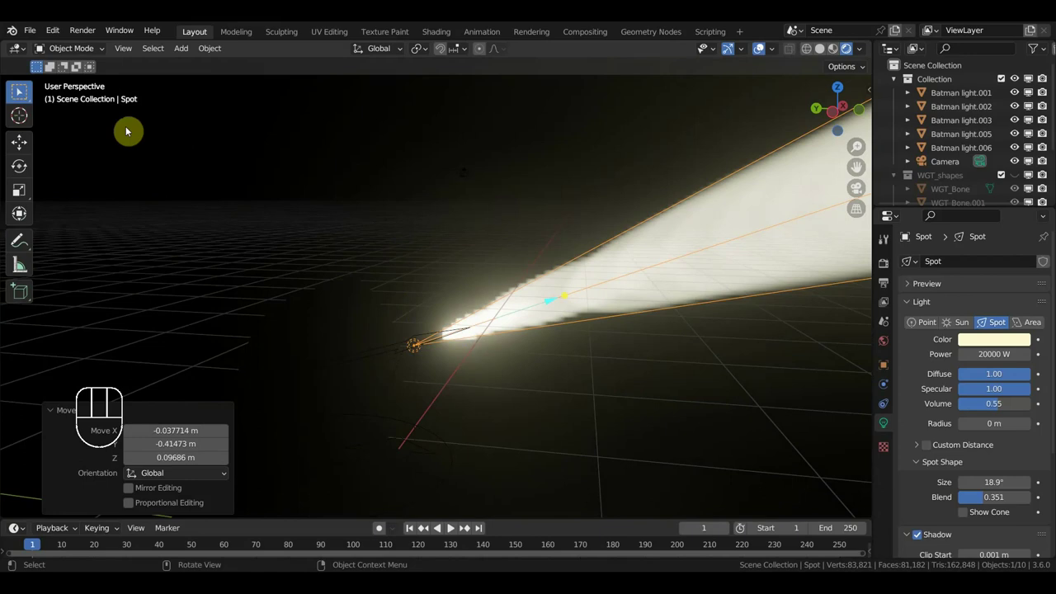
Assign Batman light.002 the shared black Material.010 in its material settings.
left_click(381, 324)
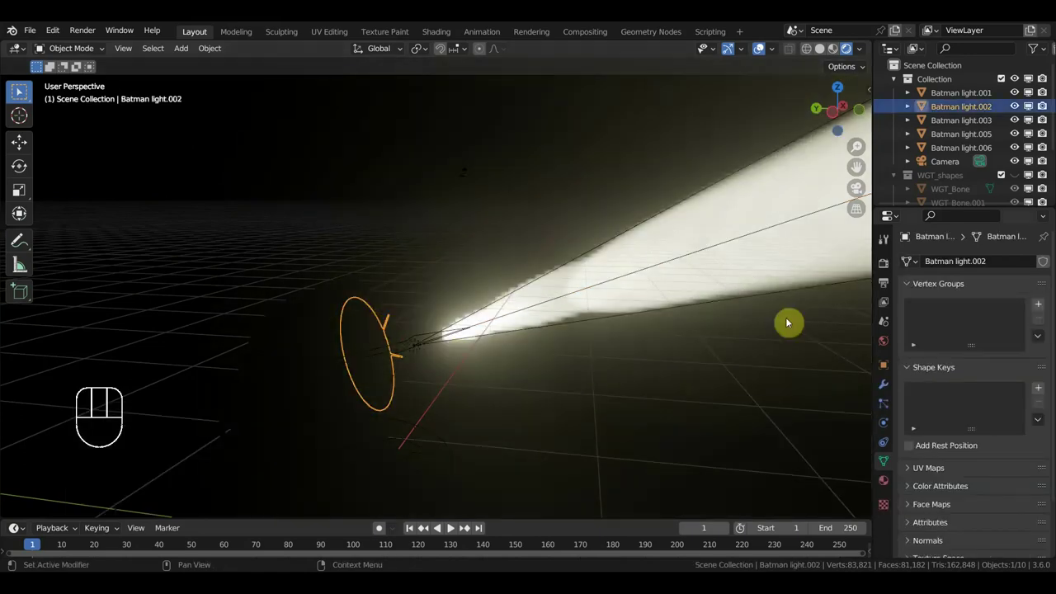
left_click(887, 487)
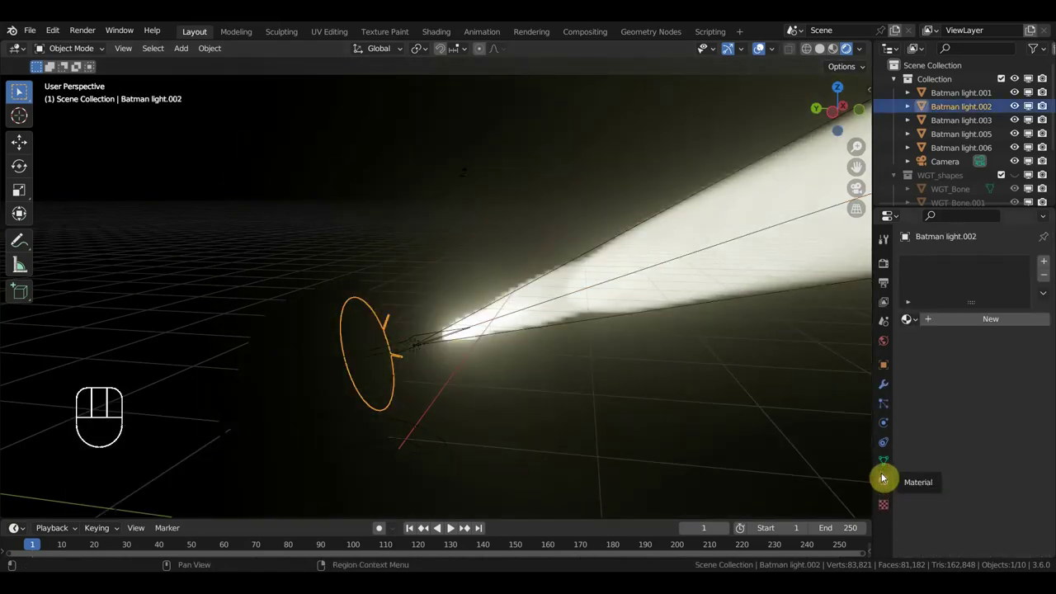
left_click_drag(1004, 320, 1014, 337)
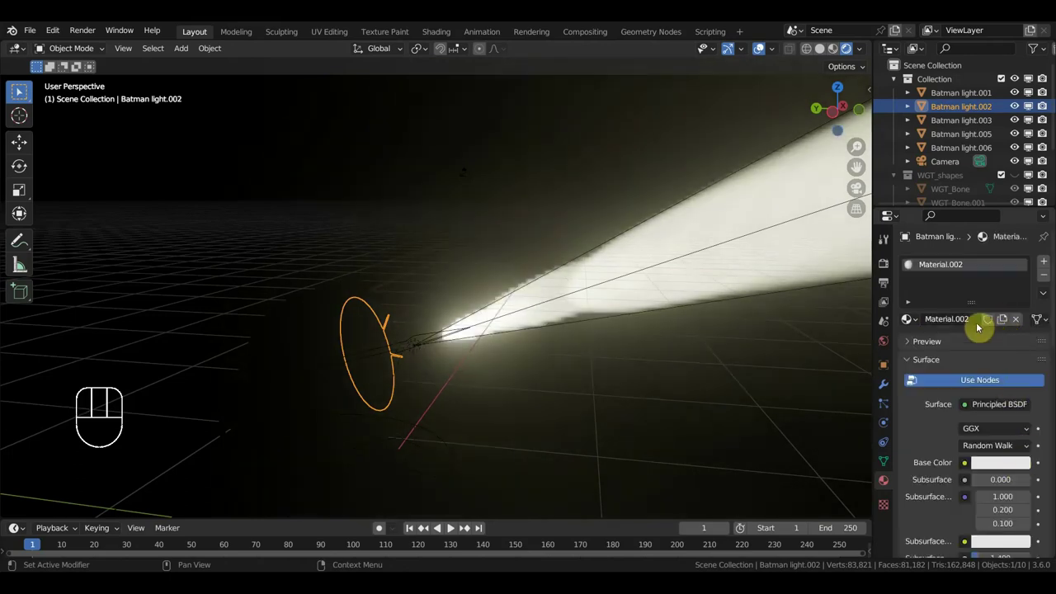
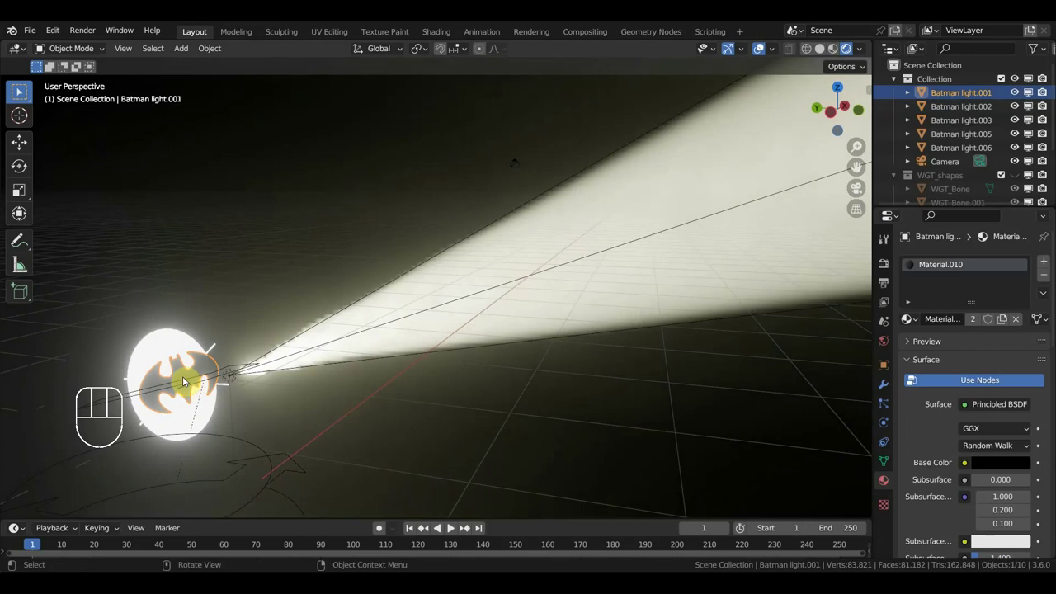
left_click_drag(397, 382, 405, 375)
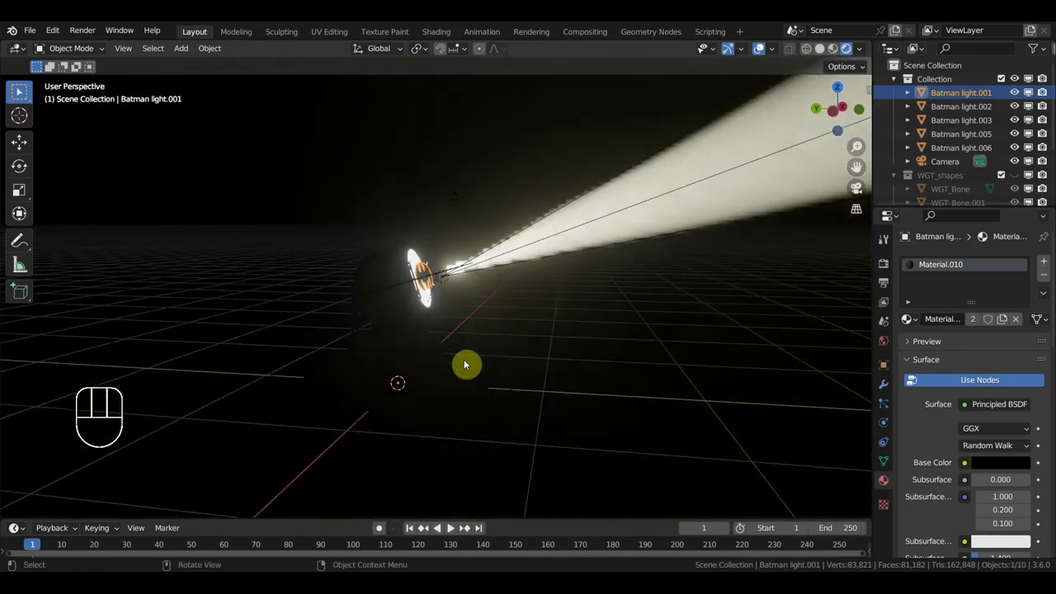
Duplicate a beam piece with Shift+D, shrink it and move it into the beam as seen from the camera.
key("shift+d")
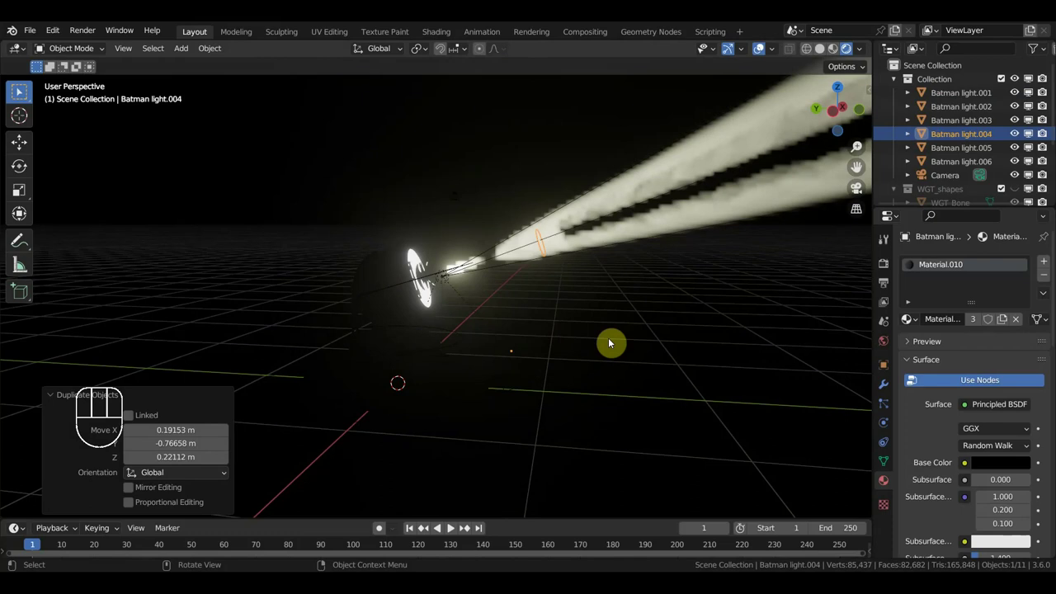
key("KP_0")
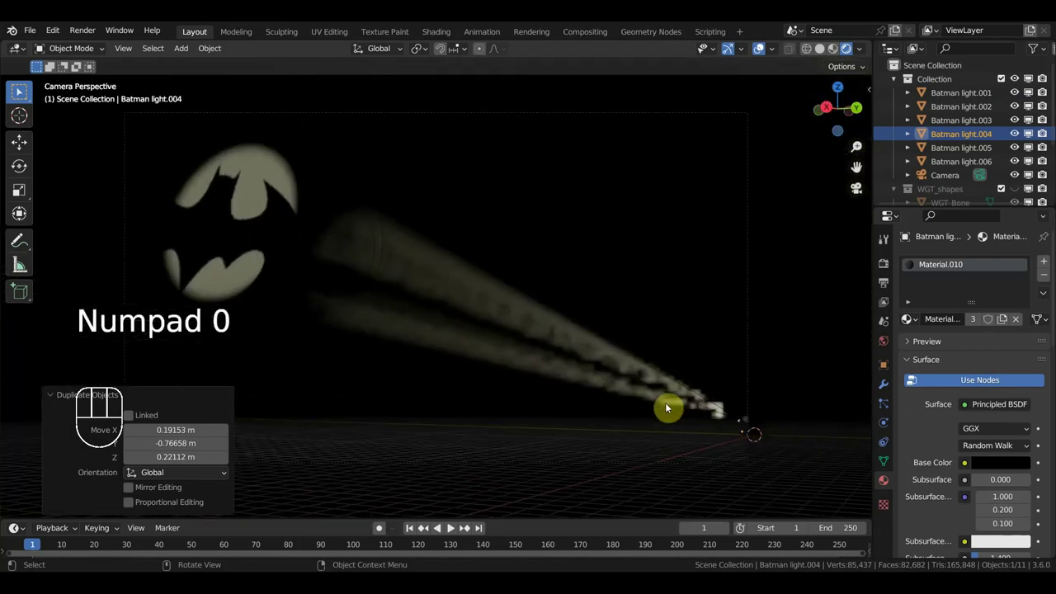
key("s")
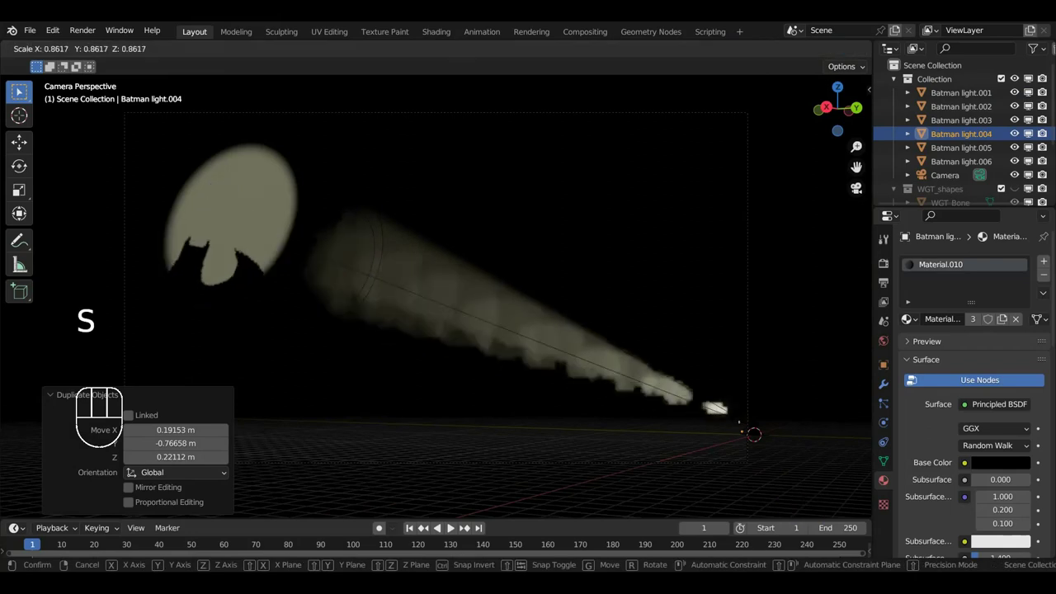
key("g")
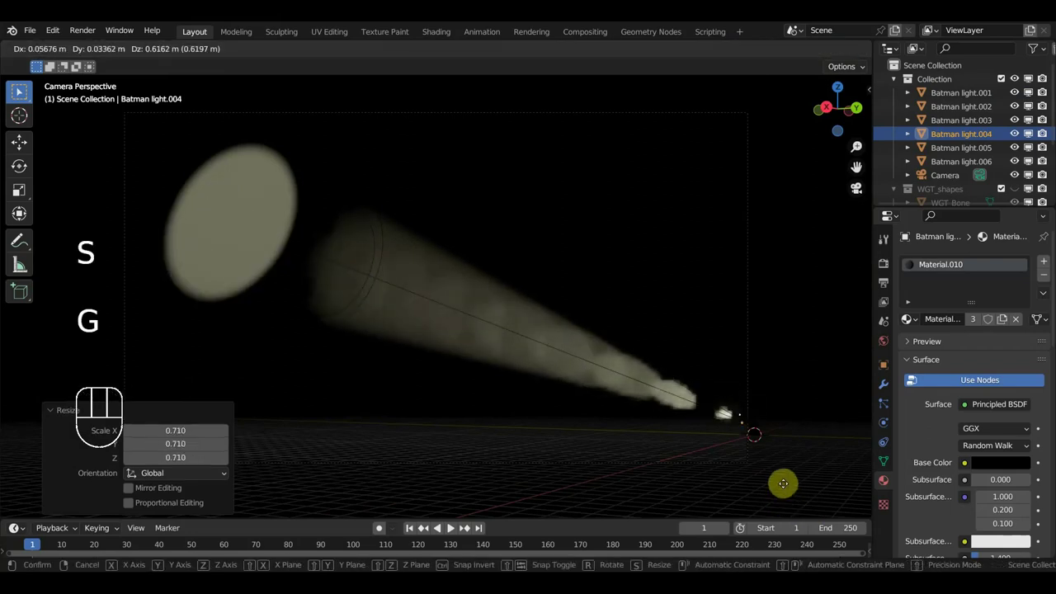
left_click_drag(210, 54, 413, 99)
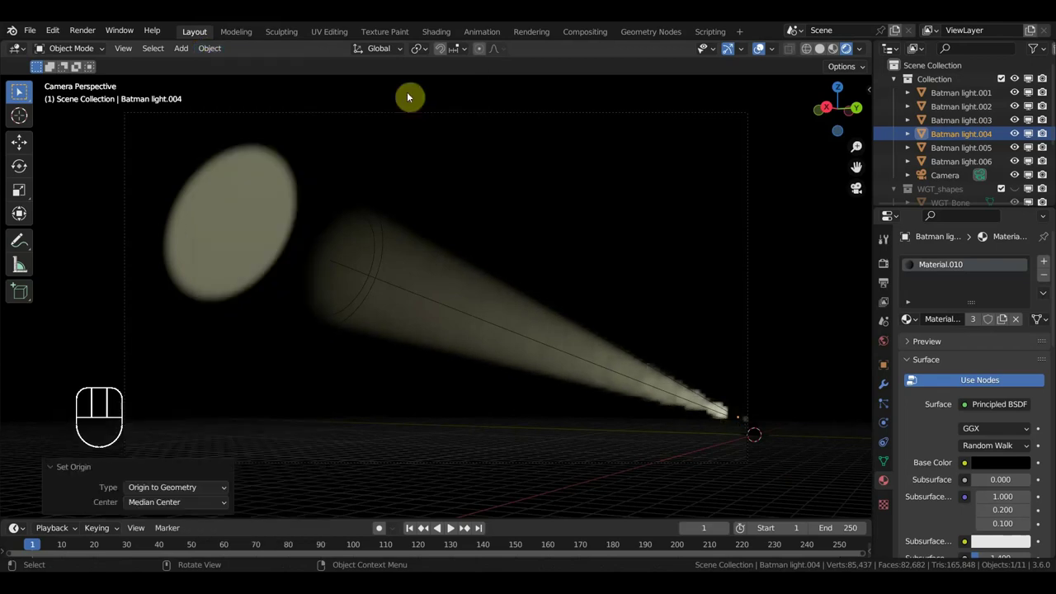
left_click_drag(698, 467, 645, 466)
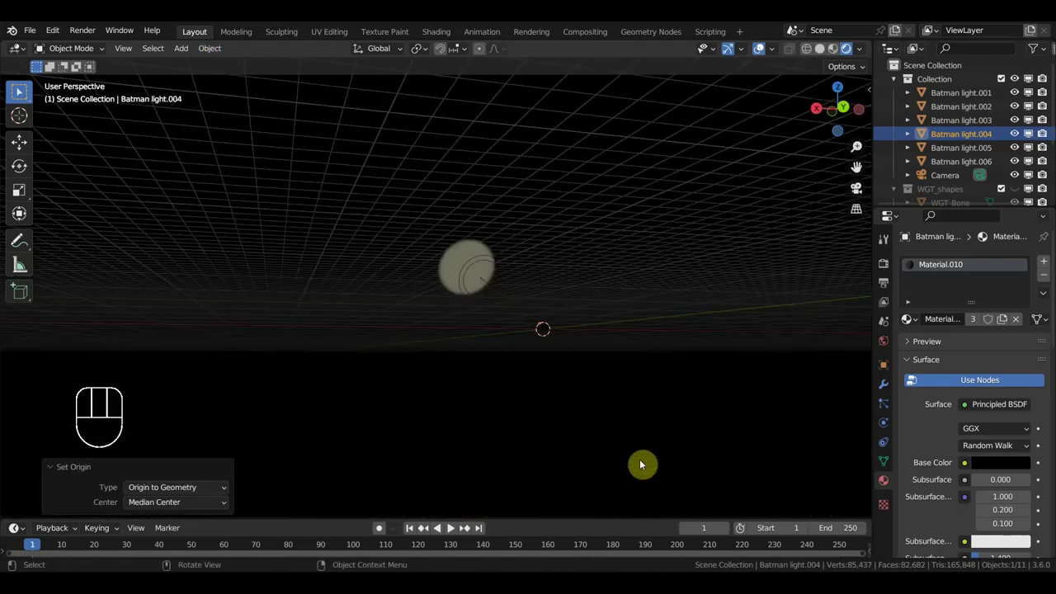
left_click_drag(646, 465, 624, 481)
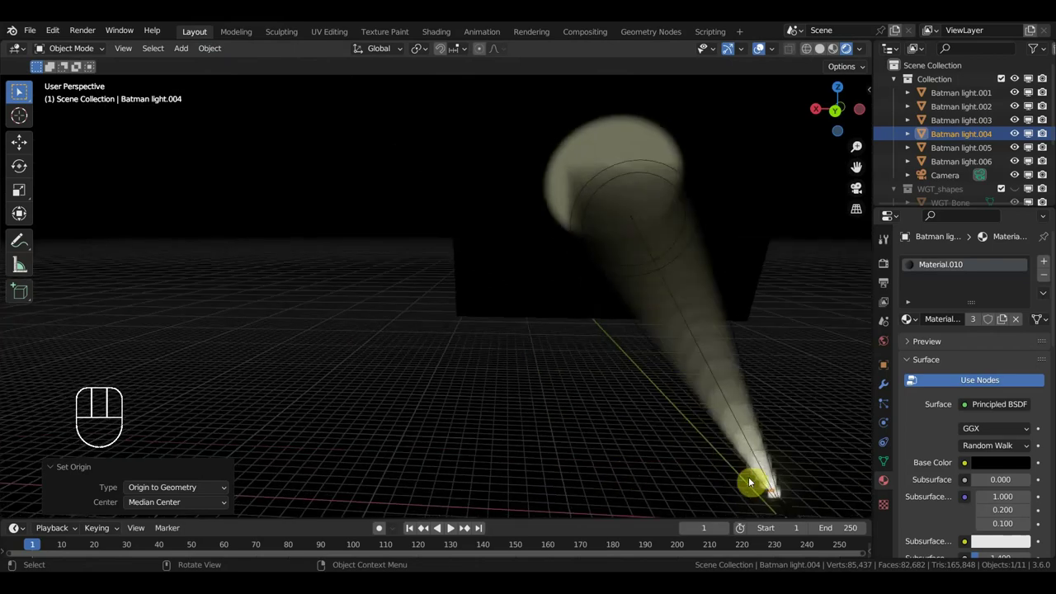
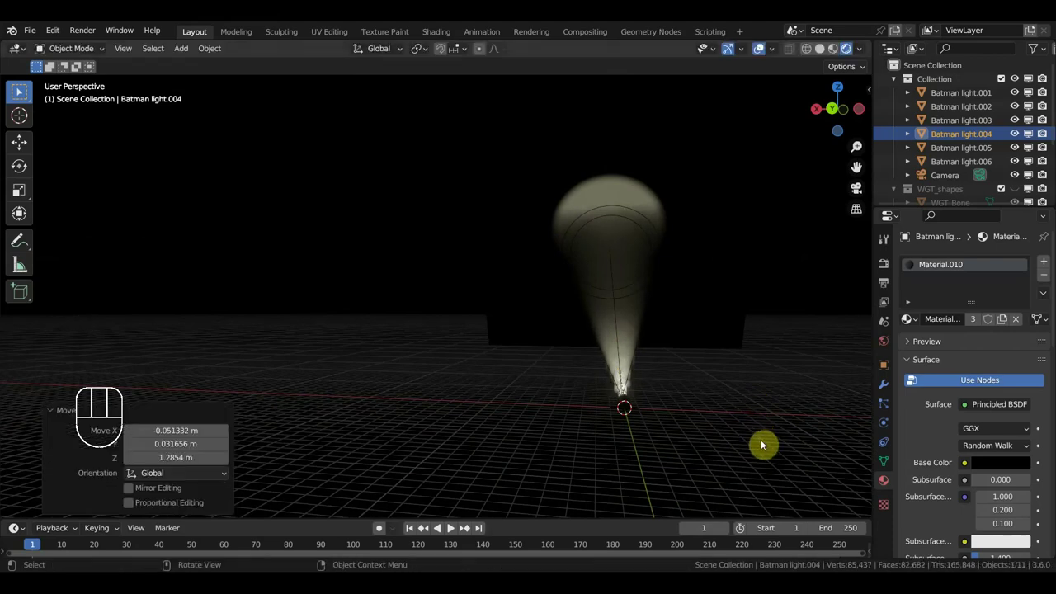
left_click_drag(710, 454, 882, 317)
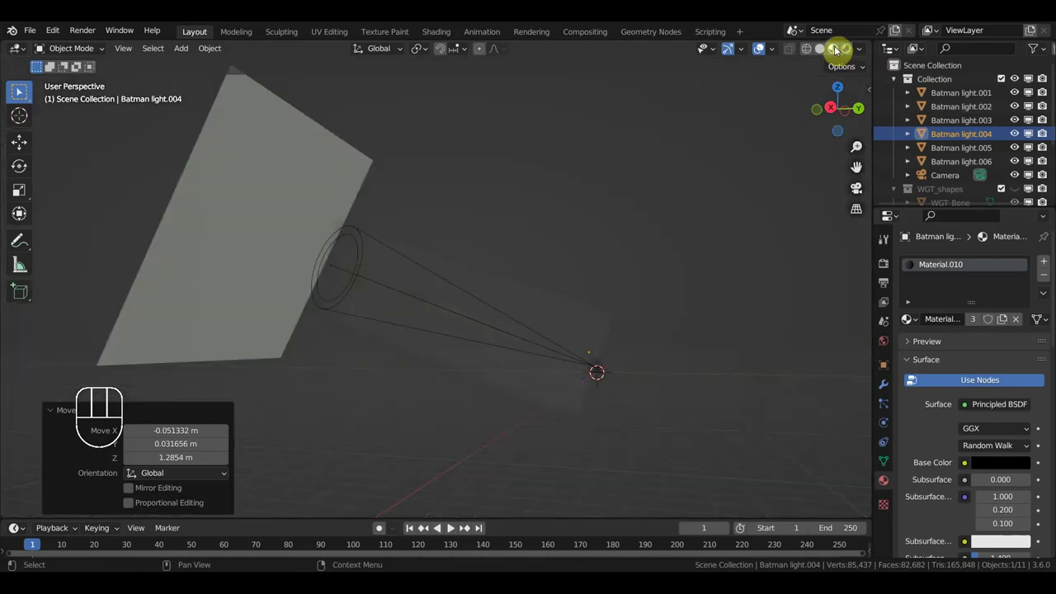
Scale Batman light.004 up about 2.4x and move it down to the spot light's base.
key("g")
key("s")
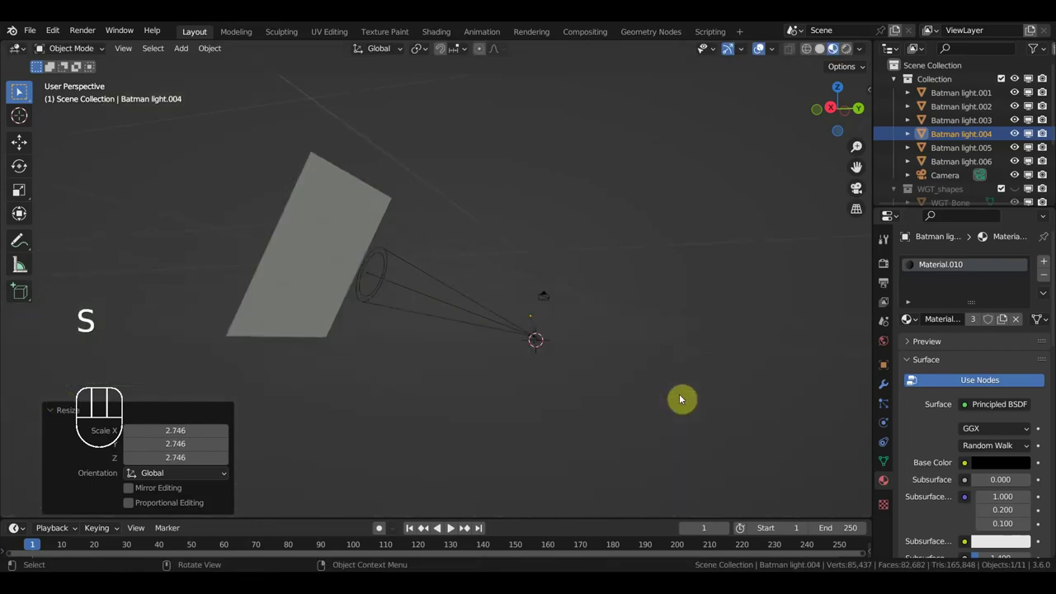
left_click_drag(683, 401, 694, 418)
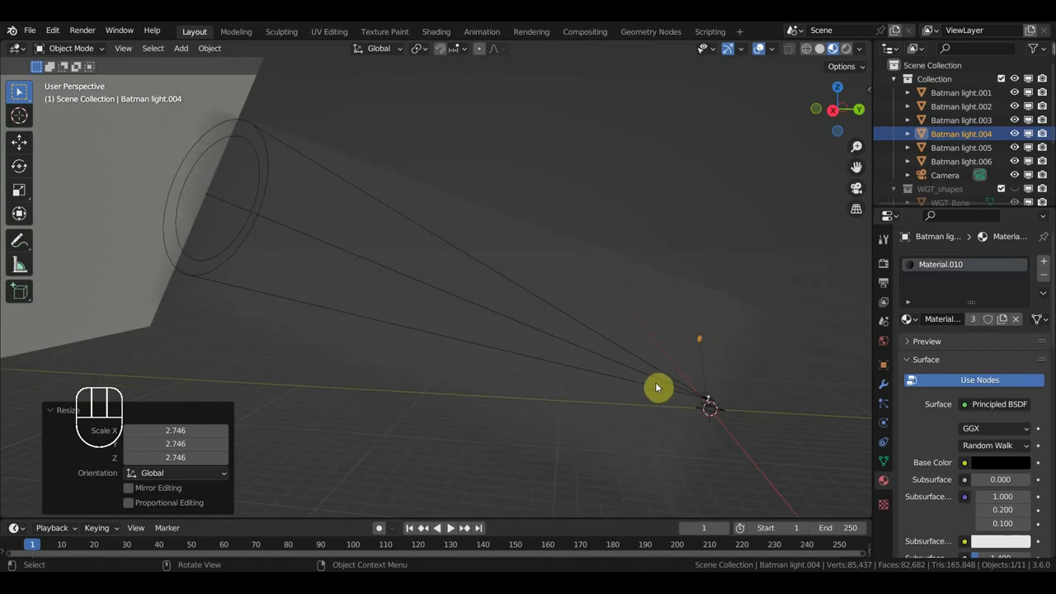
scroll("up", 3)
left_click_drag(631, 379, 435, 318)
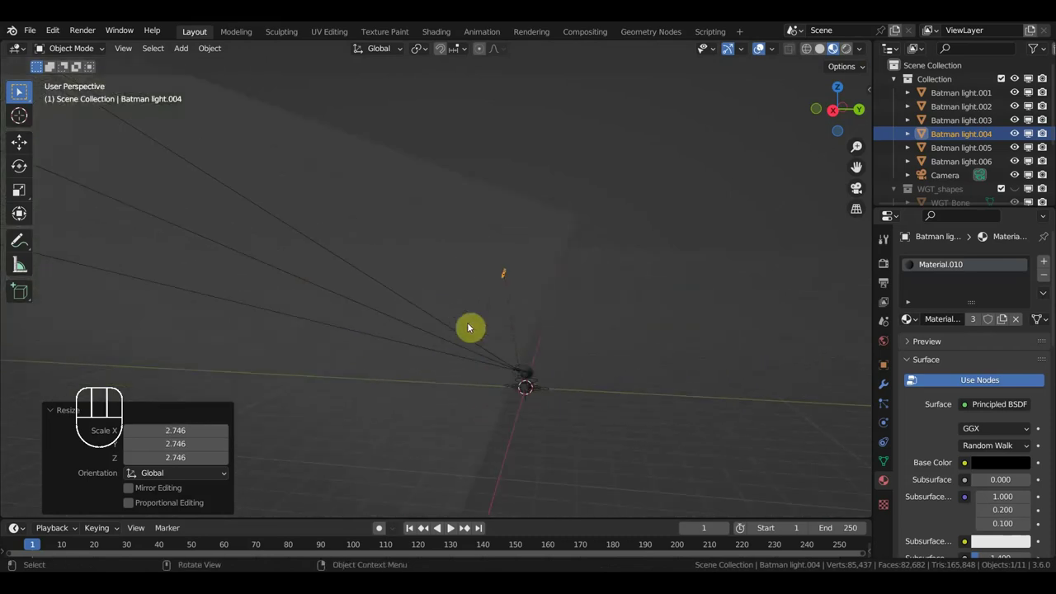
key("s")
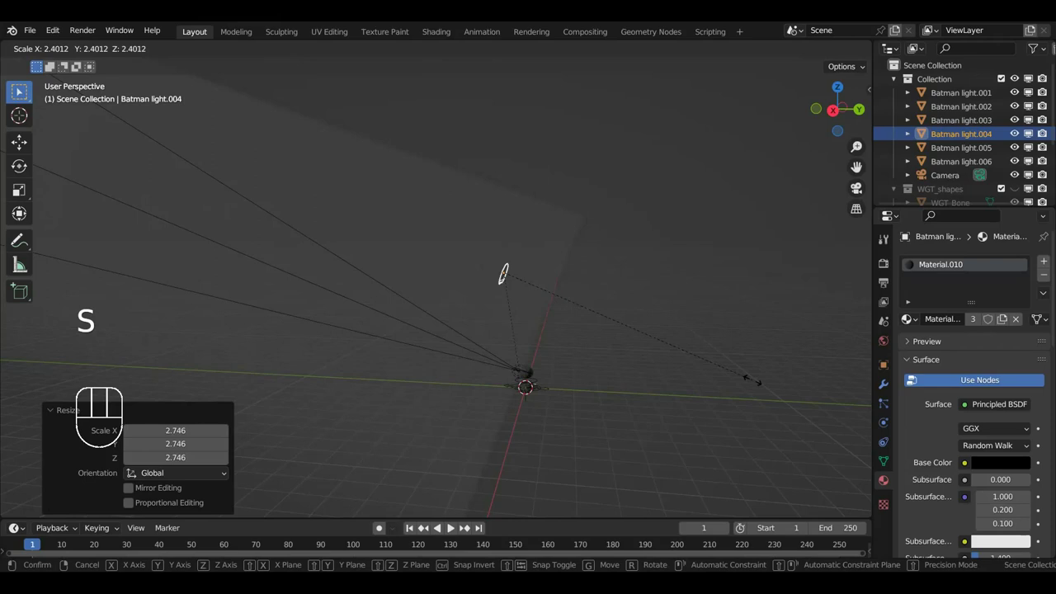
key("g")
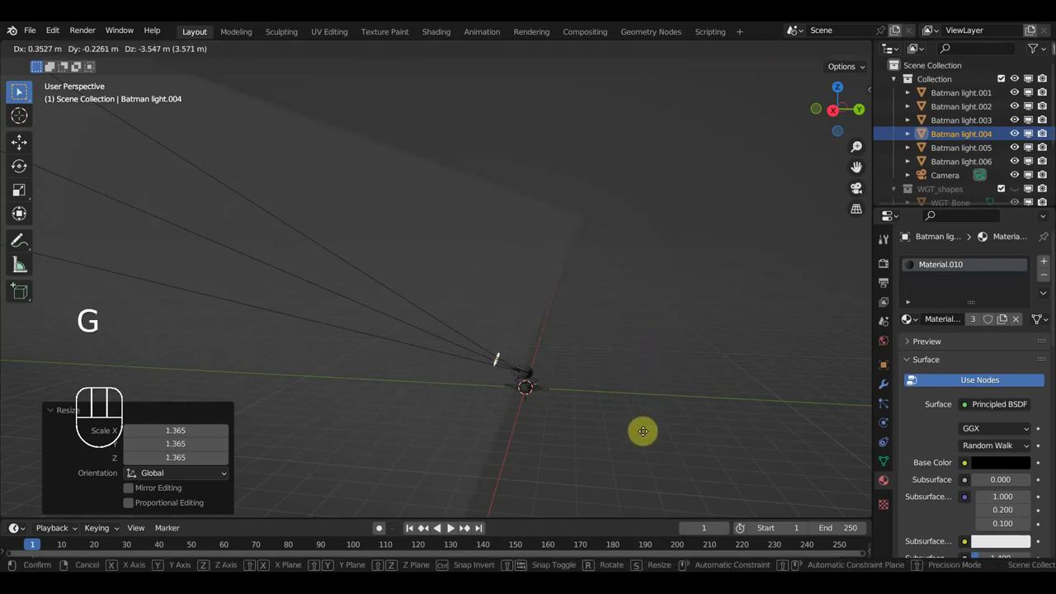
scroll("up", 3)
left_click_drag(554, 328, 489, 328)
key("g")
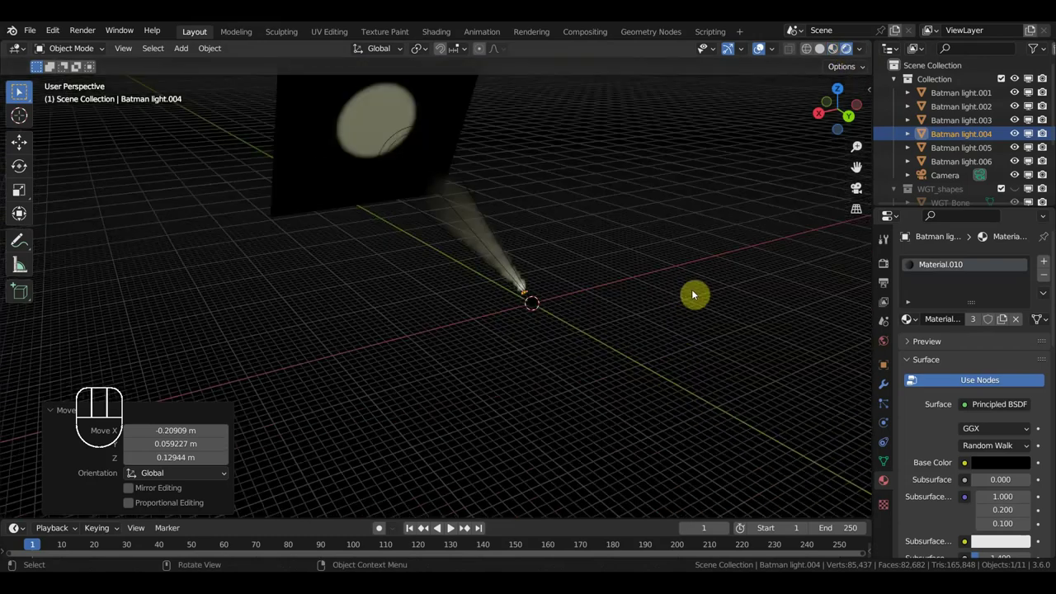
Nudge Batman light.004 along the beam and scale it to about 0.83 to sharpen the projected logo.
left_click_drag(661, 298, 494, 351)
middle_click(492, 360)
scroll("down", 3)
key("g")
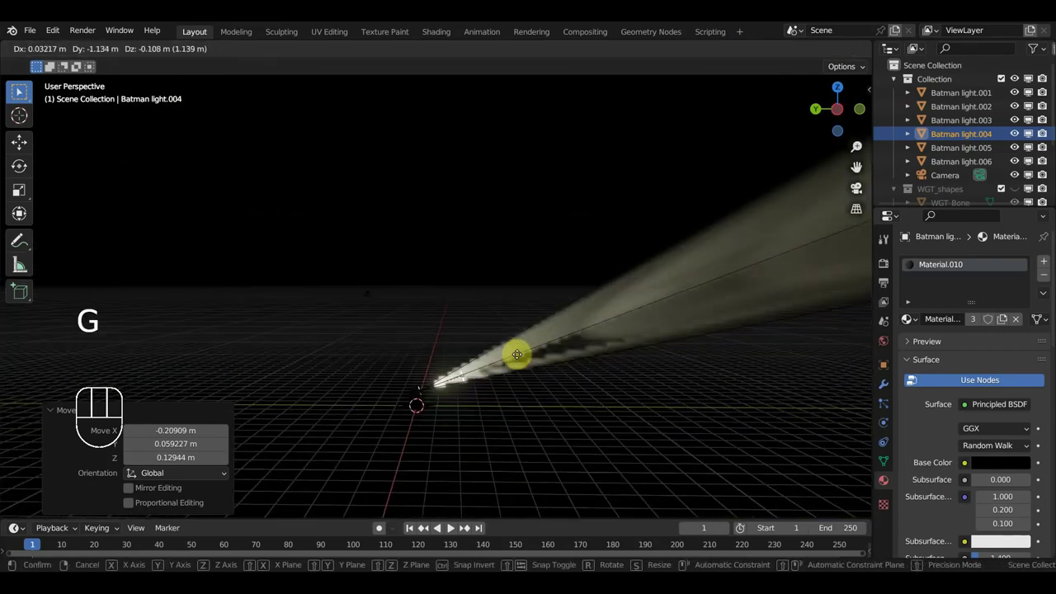
left_click_drag(577, 403, 687, 431)
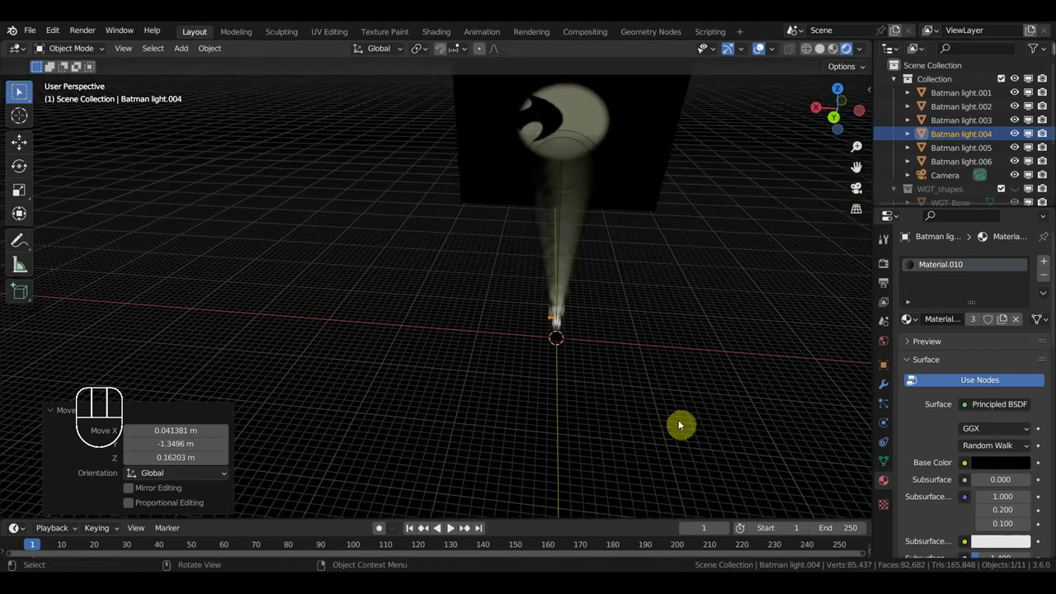
key("g")
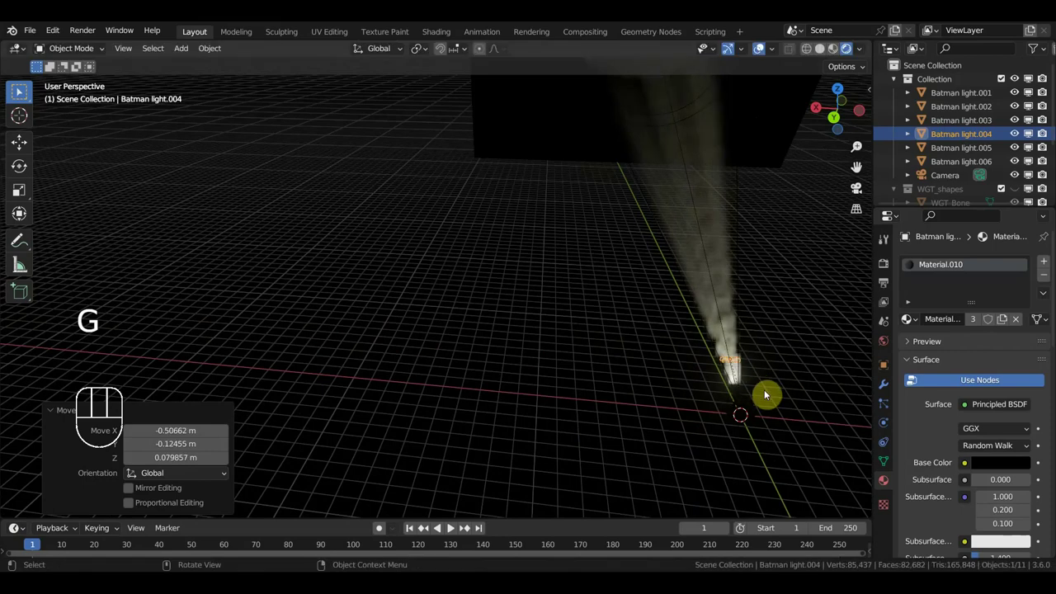
middle_click(769, 396)
left_click_drag(816, 412, 826, 433)
key("s")
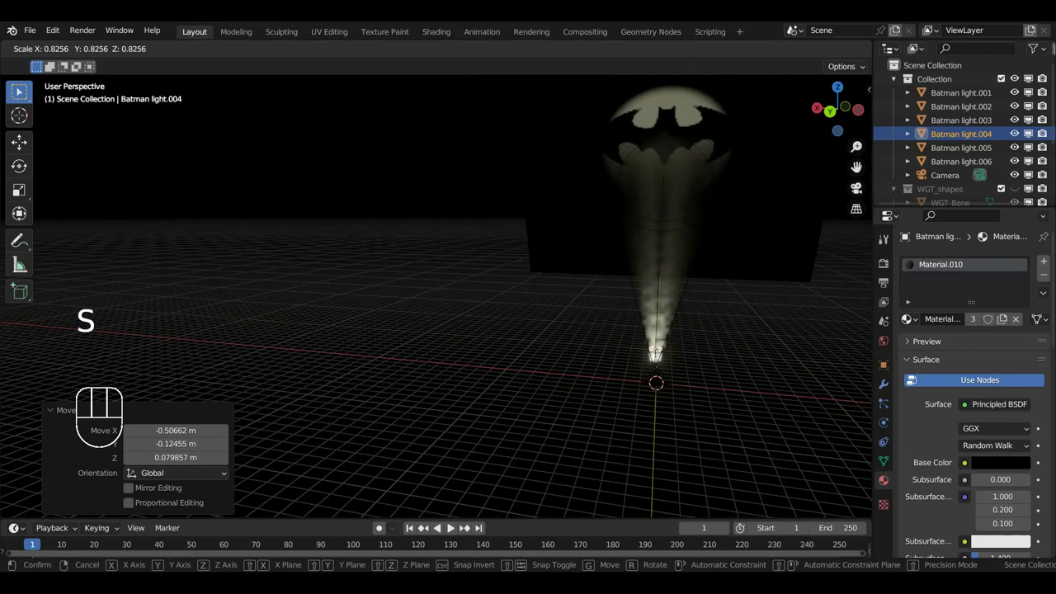
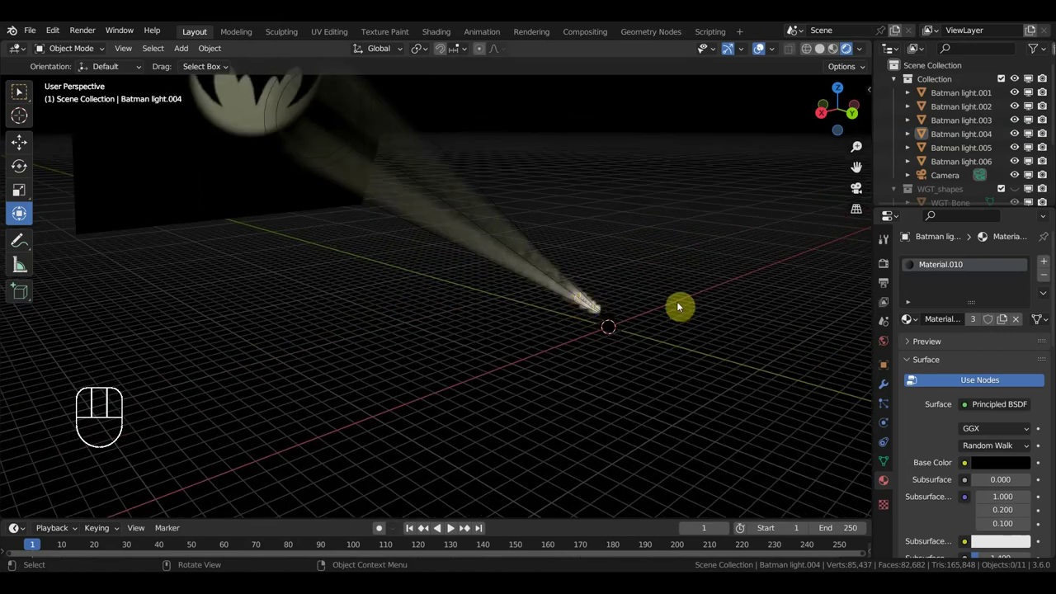
Select Batman light.004, move it along the beam and scale it to about 0.83.
key("g")
left_click(680, 329)
left_click(976, 164)
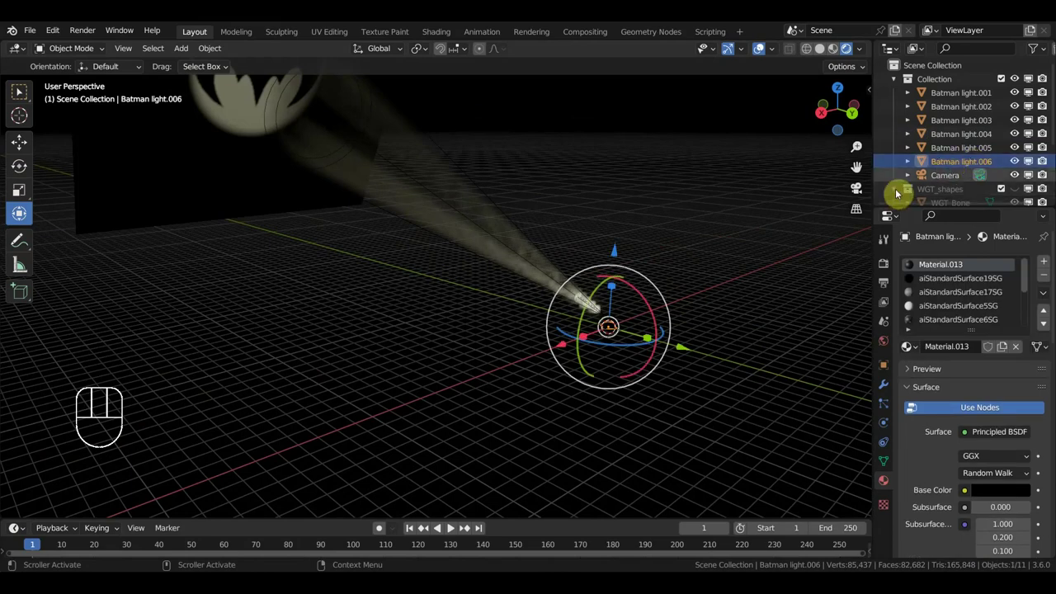
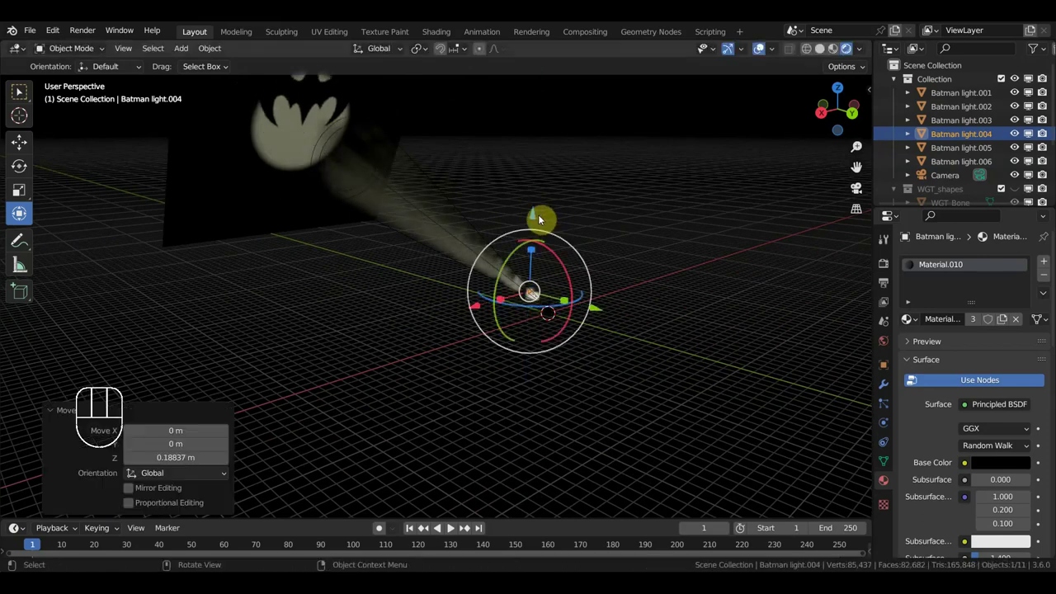
key("g")
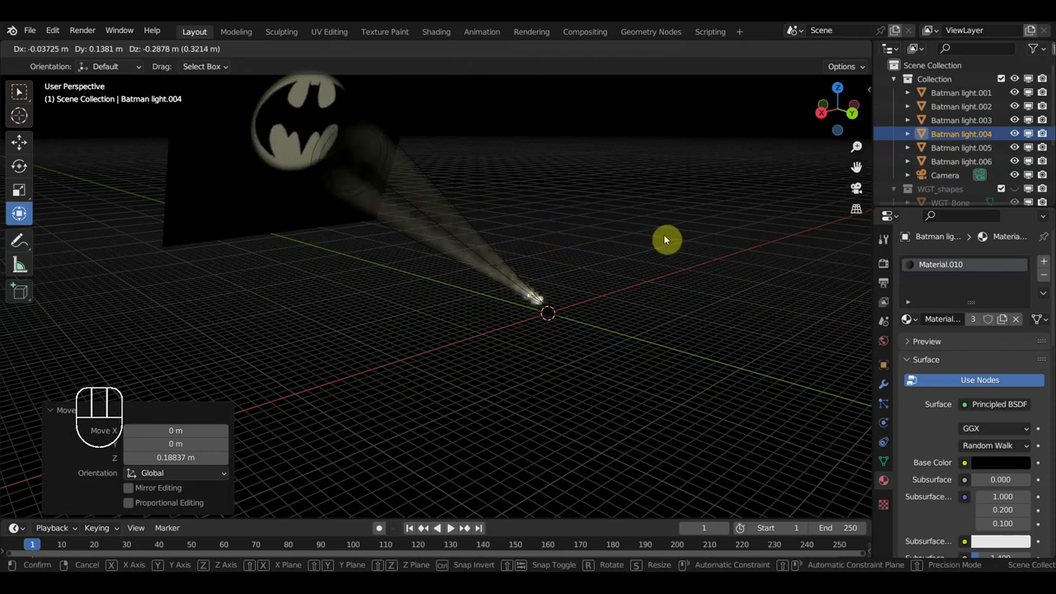
key("s")
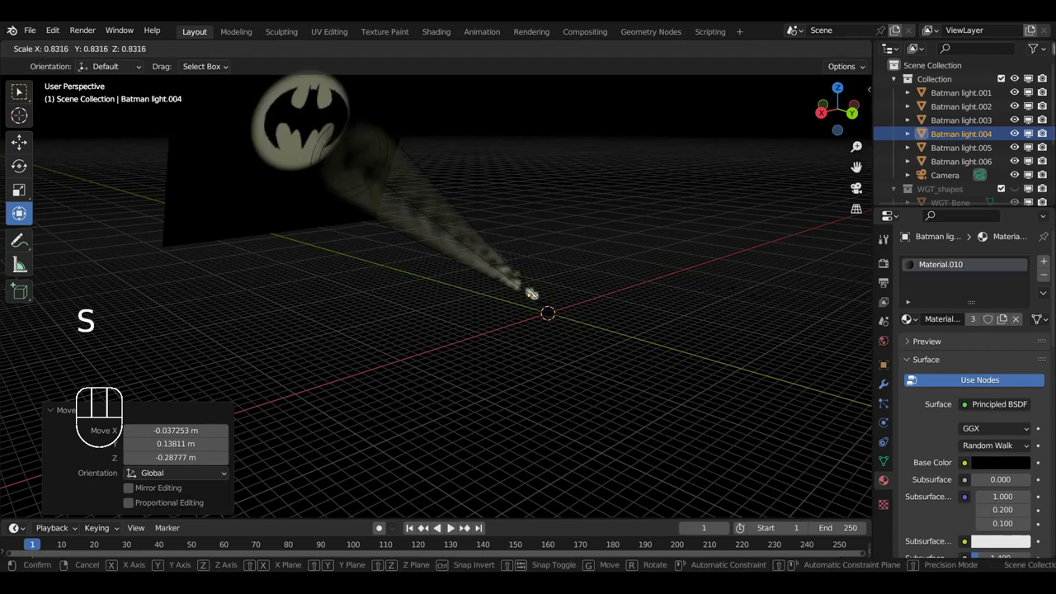
key("g")
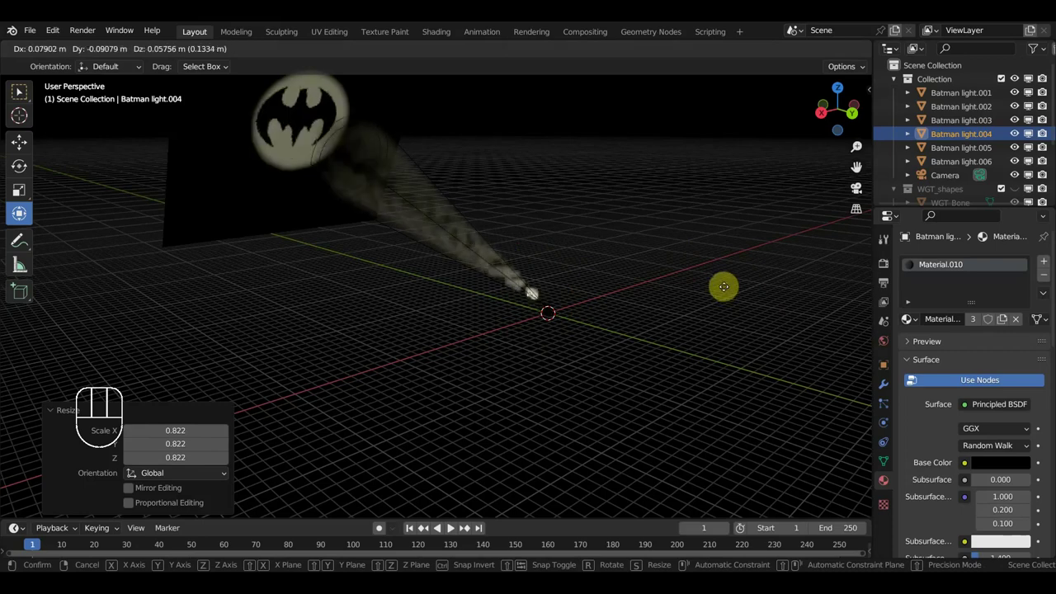
Place Batman light.004 at the beam's start and confirm, viewing the searchlight from above.
left_click_drag(716, 290, 490, 271)
left_click_drag(527, 256, 467, 158)
left_click_drag(491, 221, 544, 261)
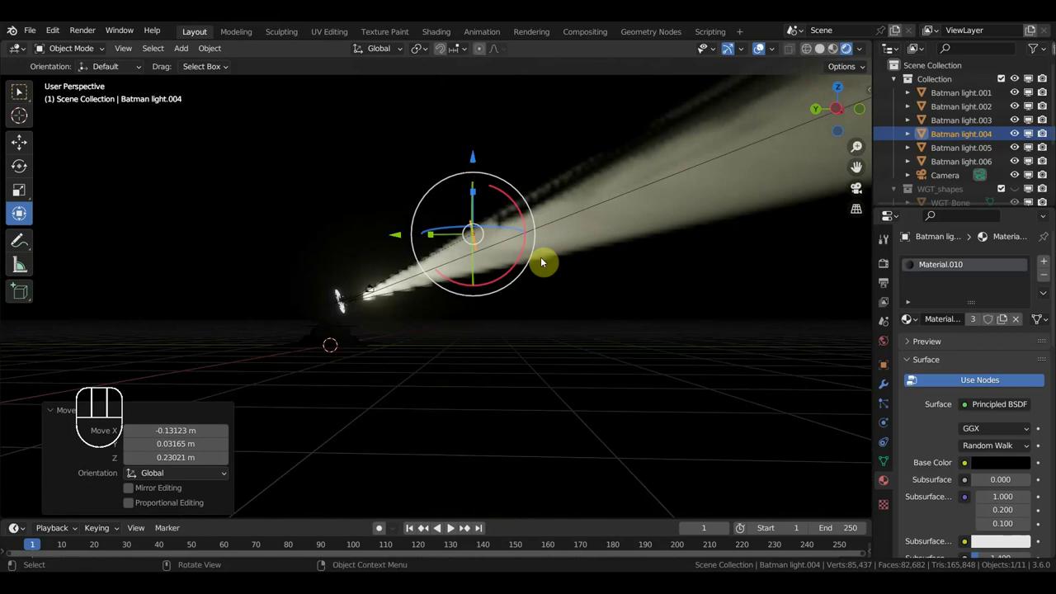
middle_click(527, 272)
scroll("up", 3)
scroll("down", 3)
key("g")
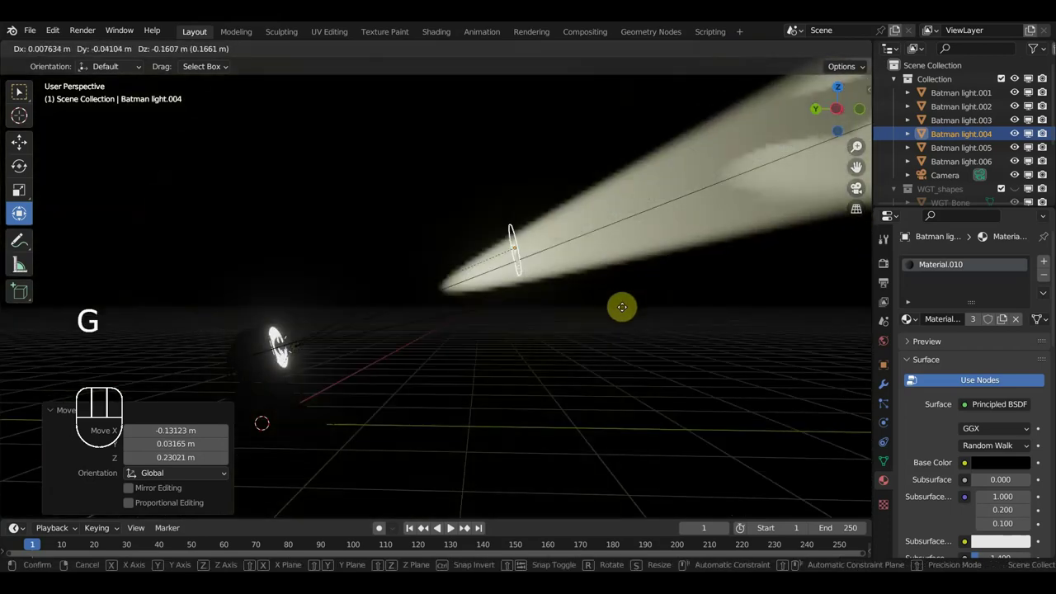
left_click_drag(579, 336, 596, 323)
left_click(474, 292)
left_click_drag(473, 292, 473, 295)
left_click_drag(668, 284, 713, 316)
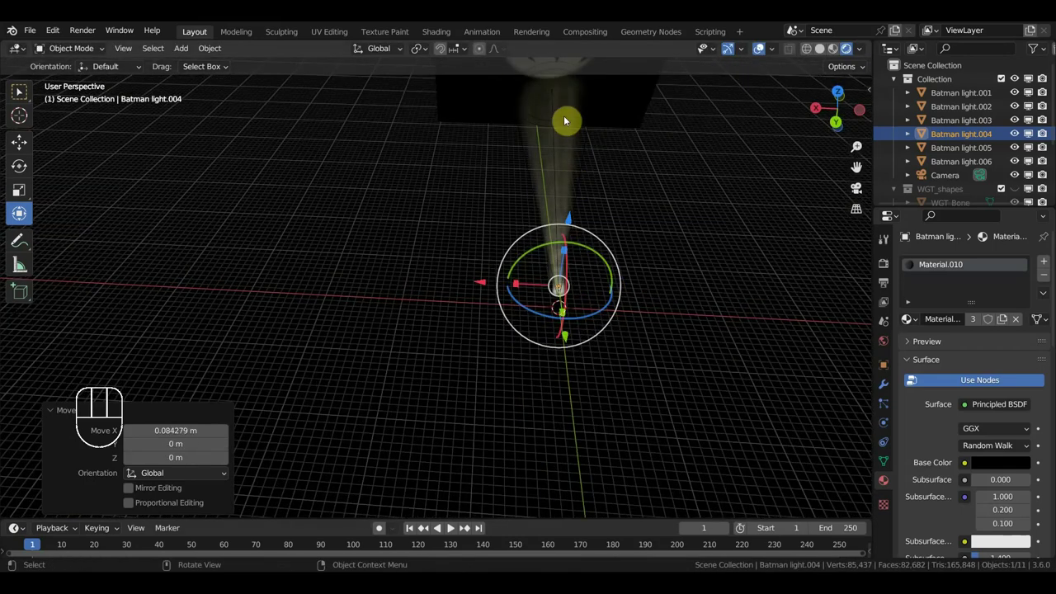
left_click_drag(630, 156, 595, 153)
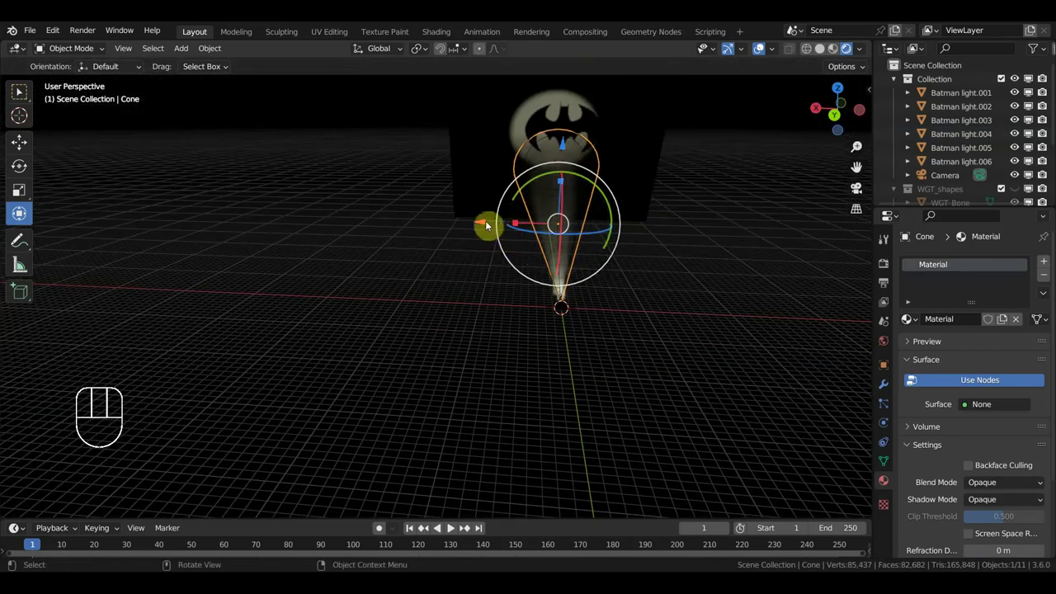
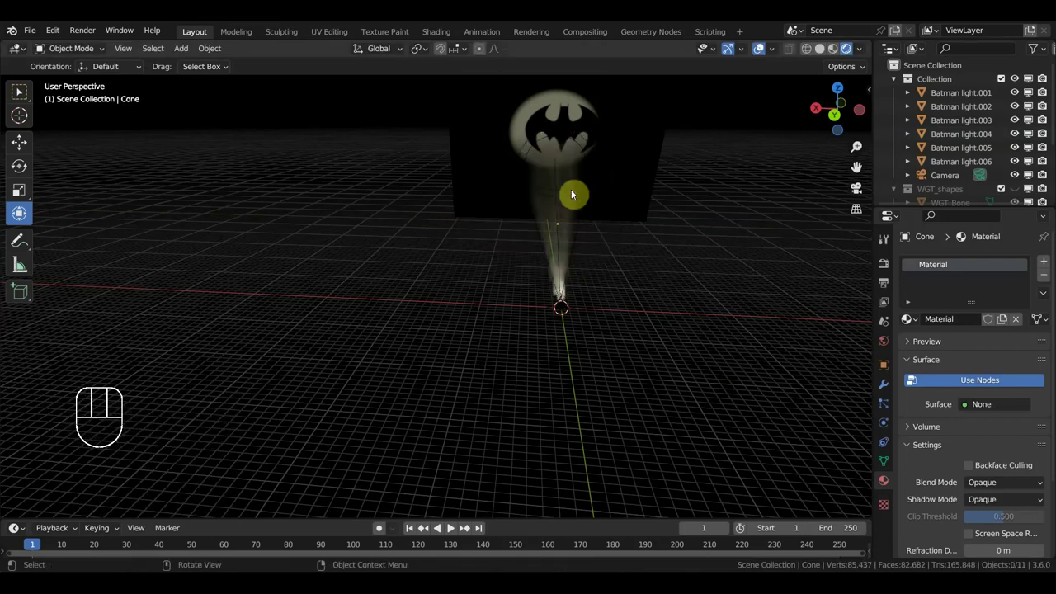
Reselect the beam cone, switch the viewport to Solid shading and pan to the searchlight base.
left_click(573, 196)
left_click(571, 214)
left_click_drag(553, 263, 516, 235)
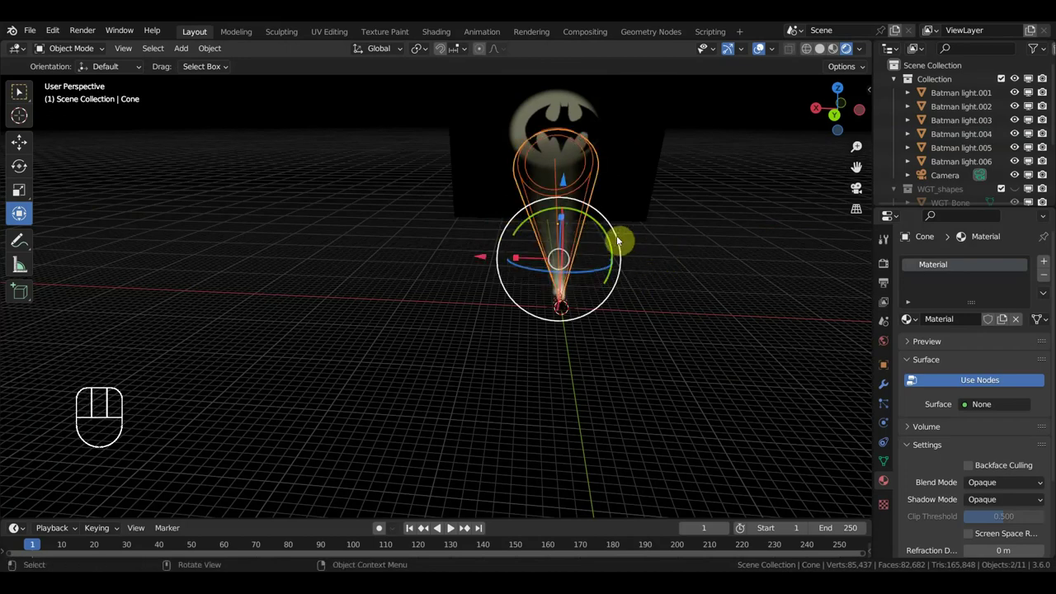
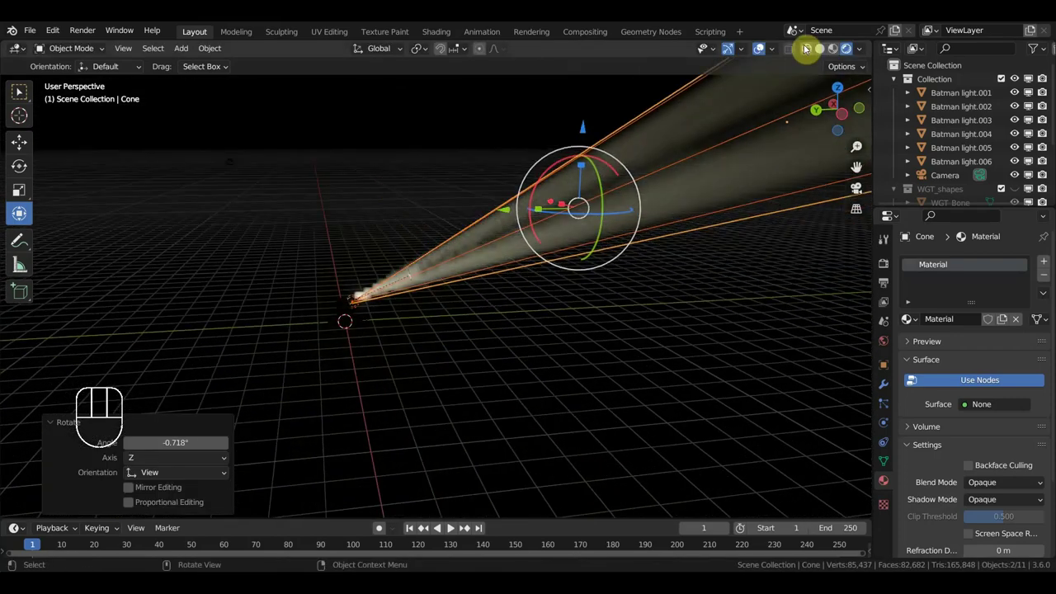
left_click(840, 51)
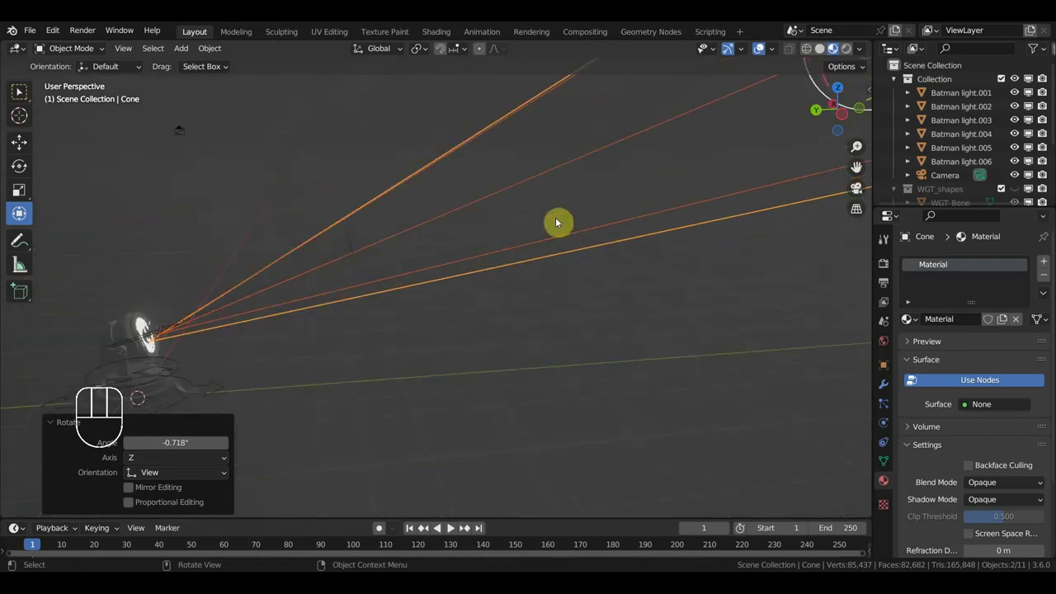
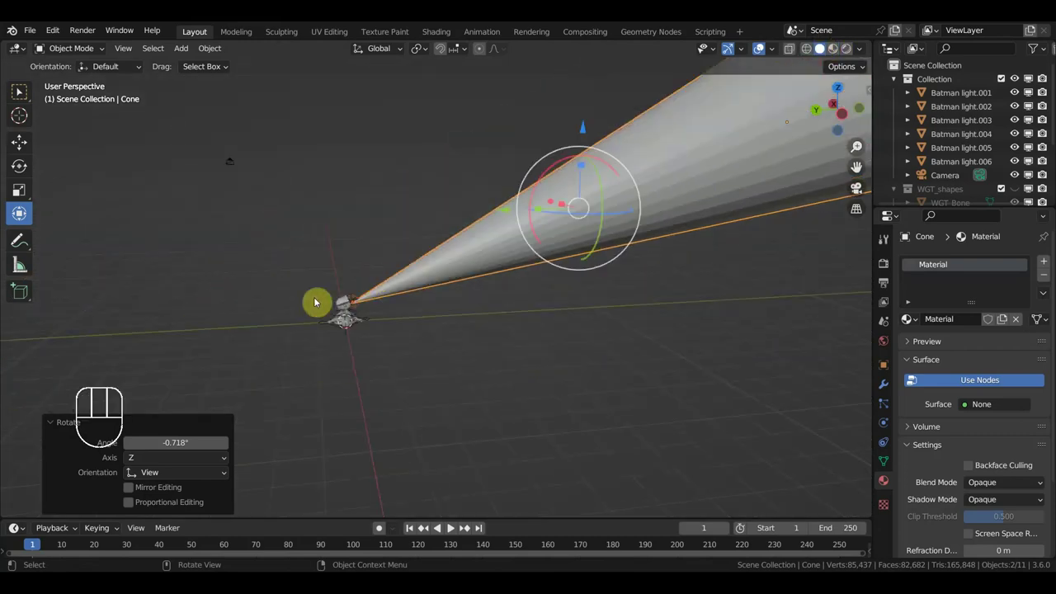
left_click_drag(344, 352, 457, 322)
middle_click(455, 321)
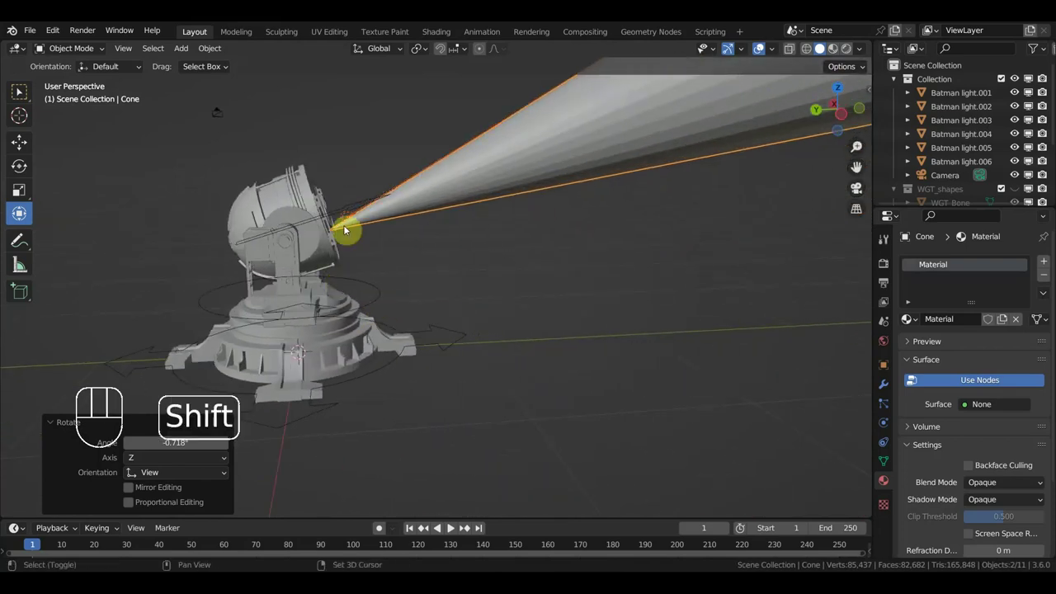
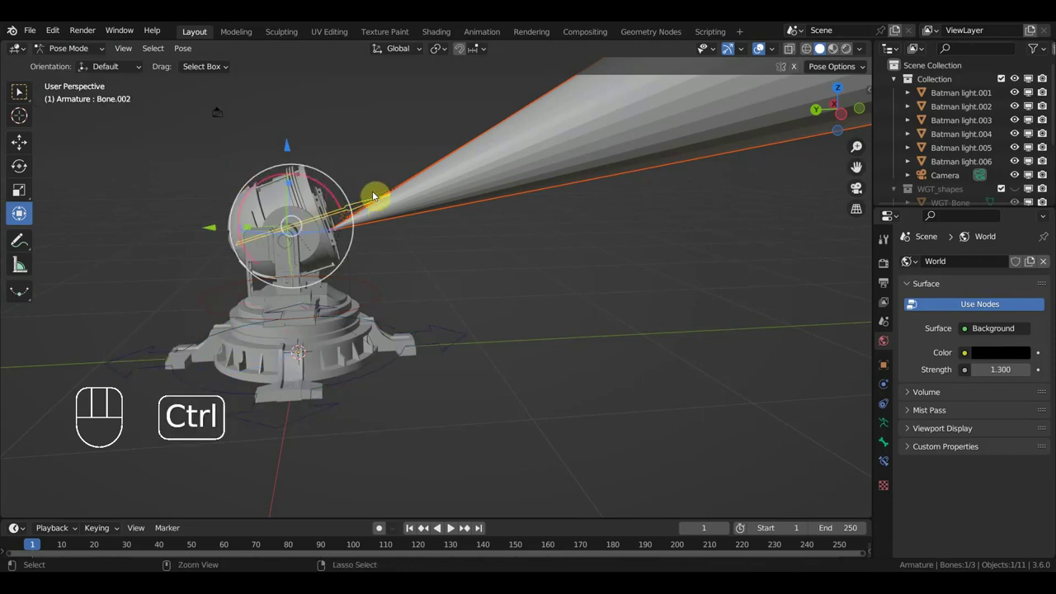
key("ctrl+p")
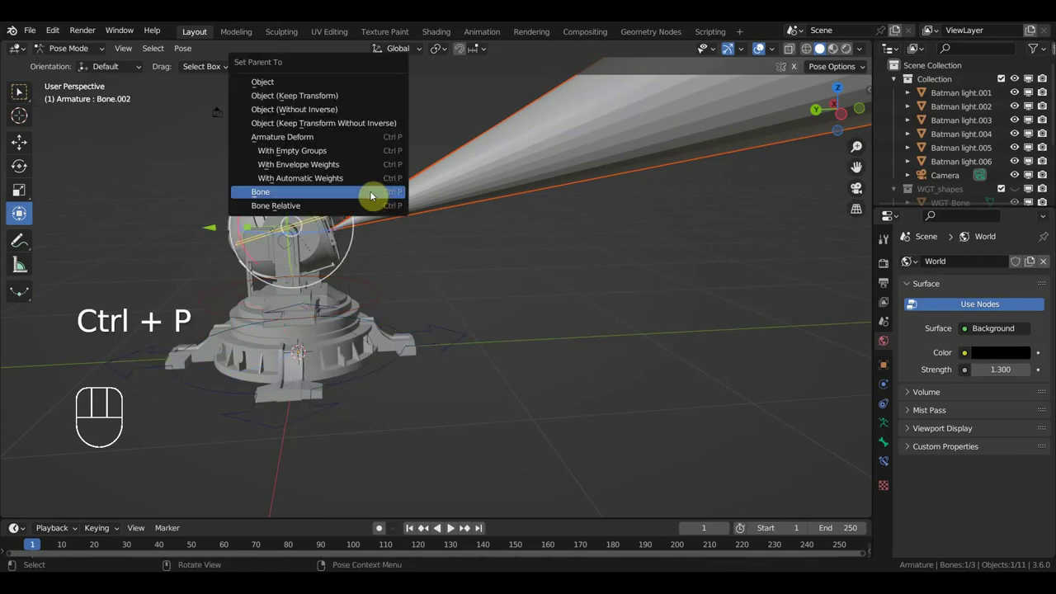
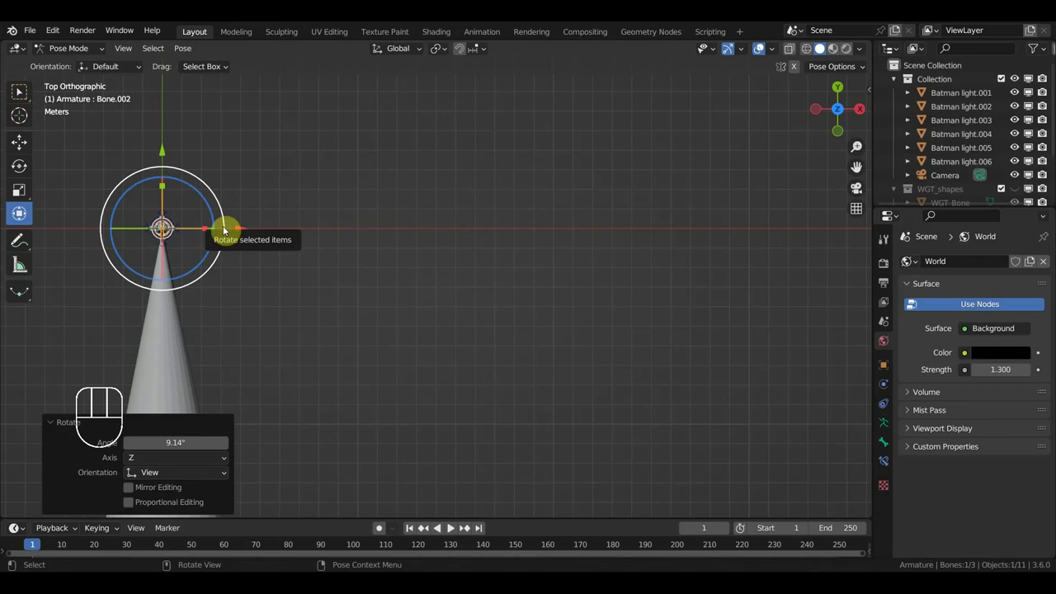
Undo the posing, parent the beam cone to Batman light.005 with Ctrl+P and show wireframe display.
key("ctrl+z")
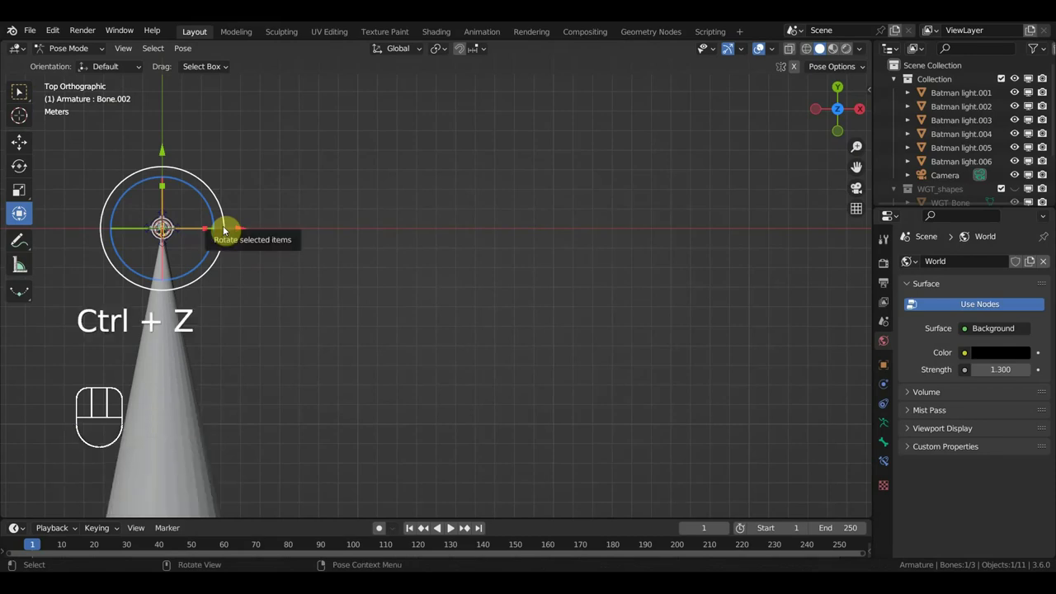
key("ctrl+z")
key("ctrl+z")
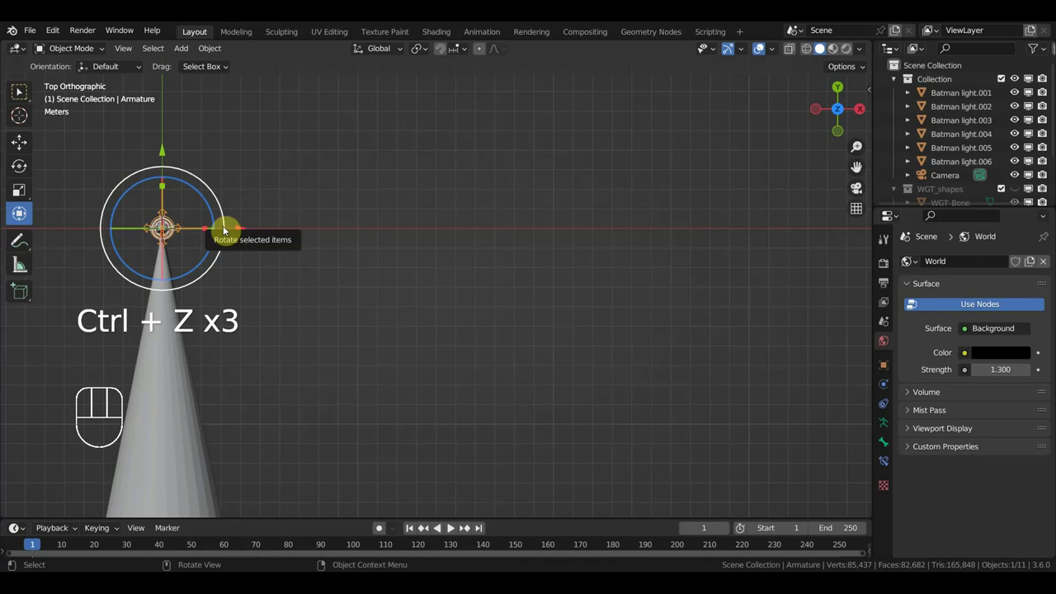
key("KP_3")
left_click_drag(660, 207, 433, 461)
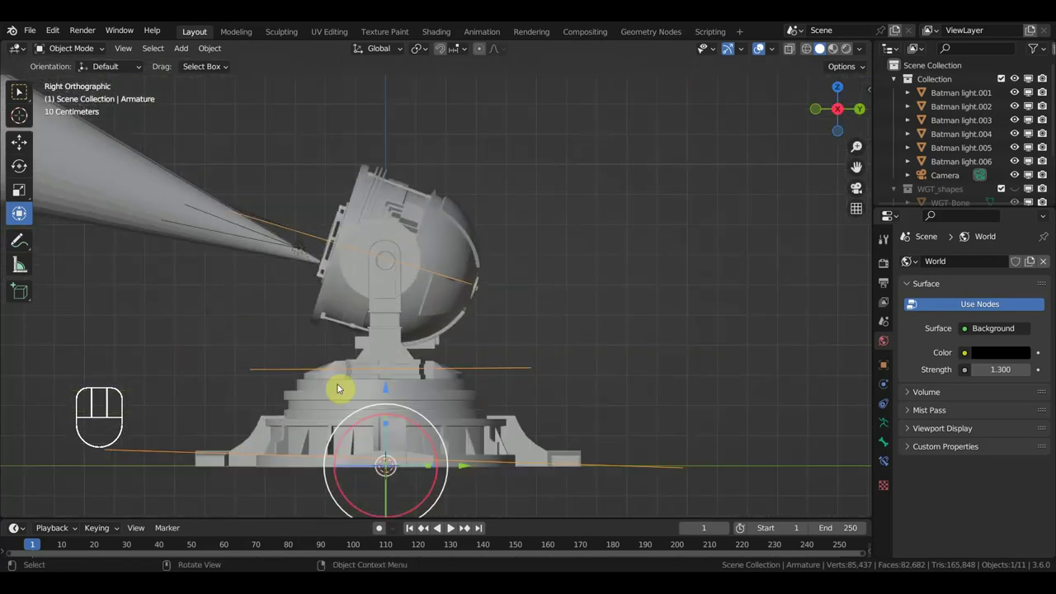
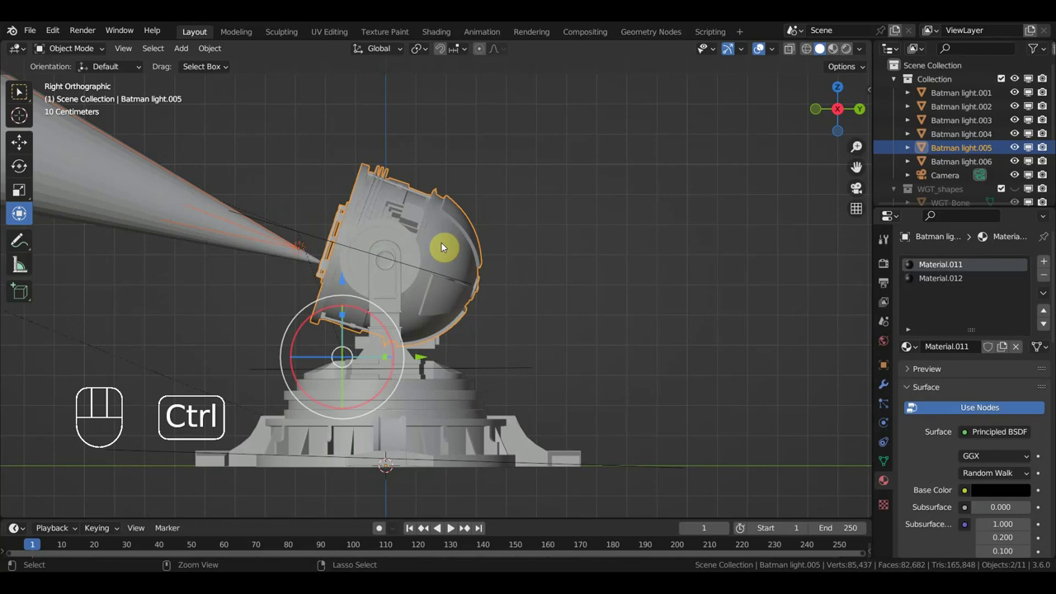
key("ctrl+p")
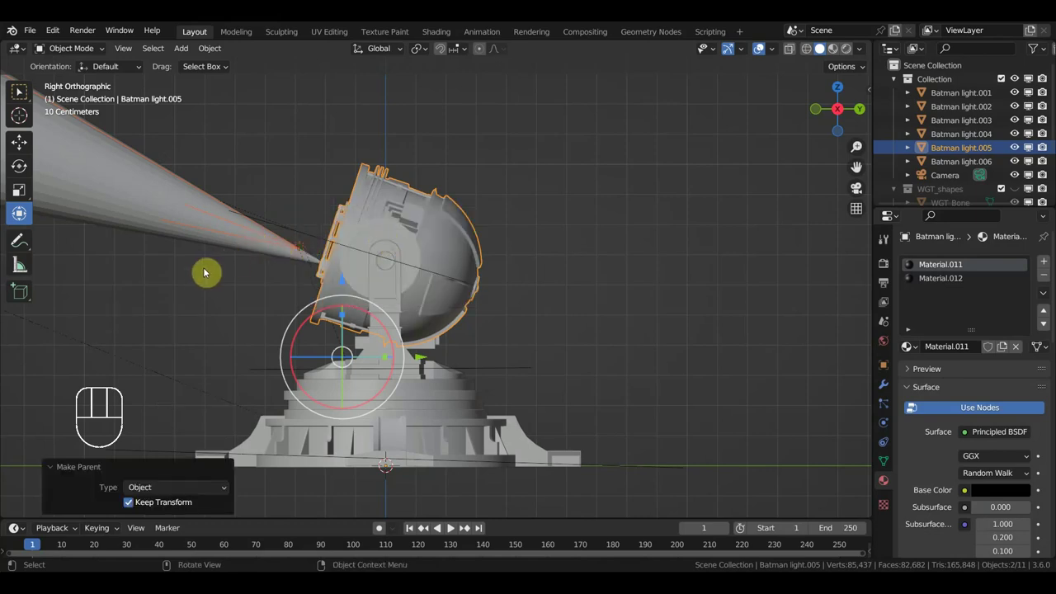
left_click(196, 244)
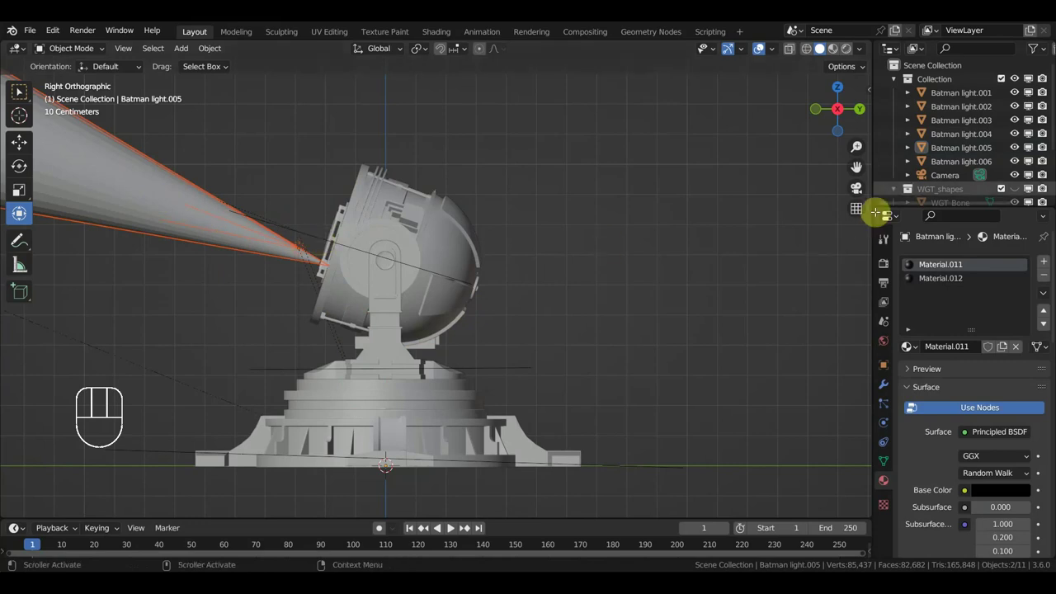
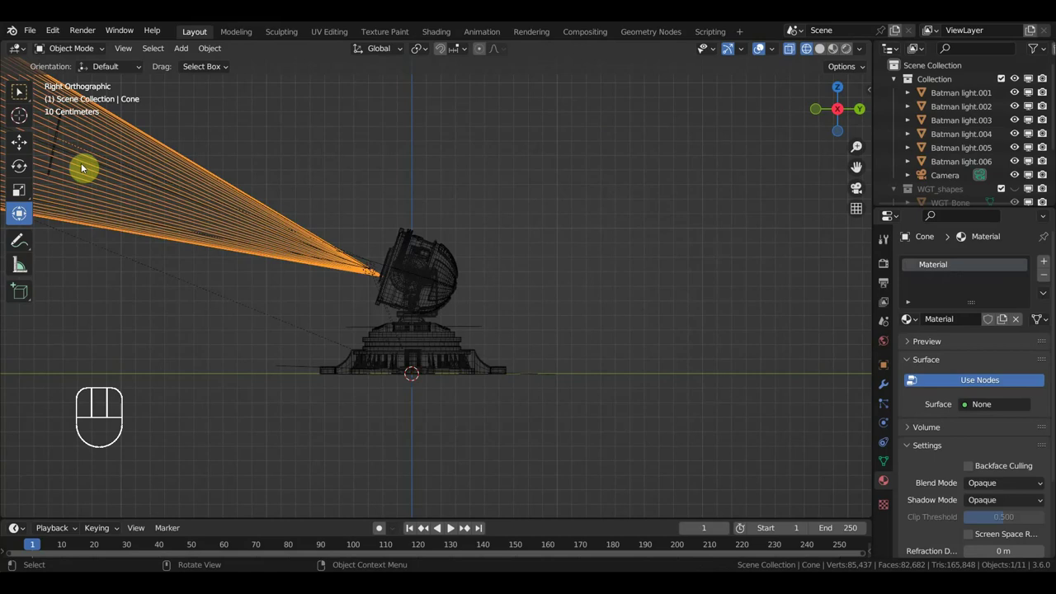
Parent Batman light.004 to the Batman light.005 head, then inspect the searchlight head.
left_click(57, 159)
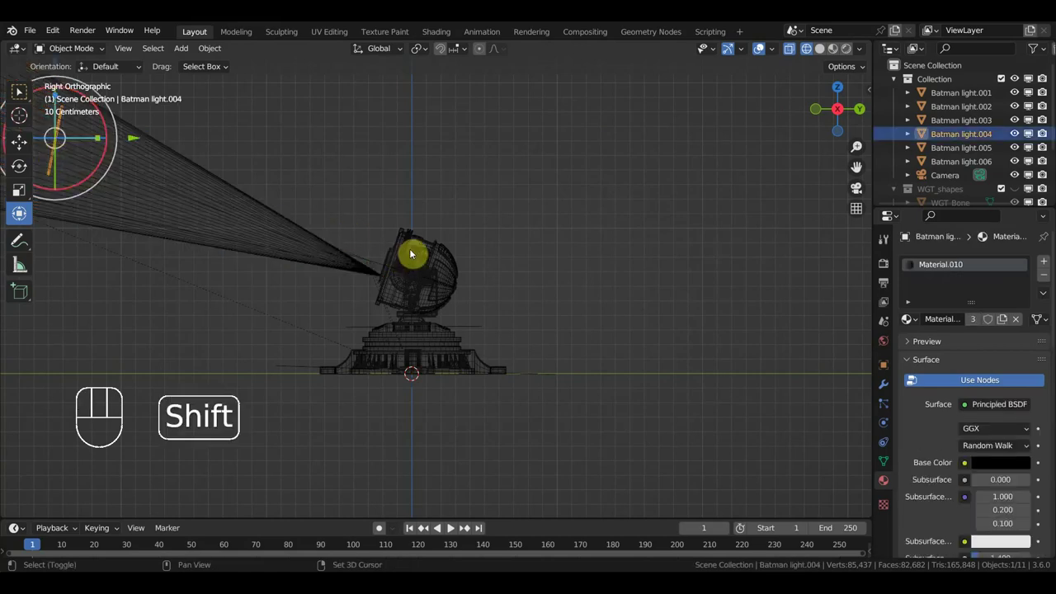
left_click(444, 254)
key("ctrl+p")
left_click(456, 271)
left_click_drag(515, 316, 420, 364)
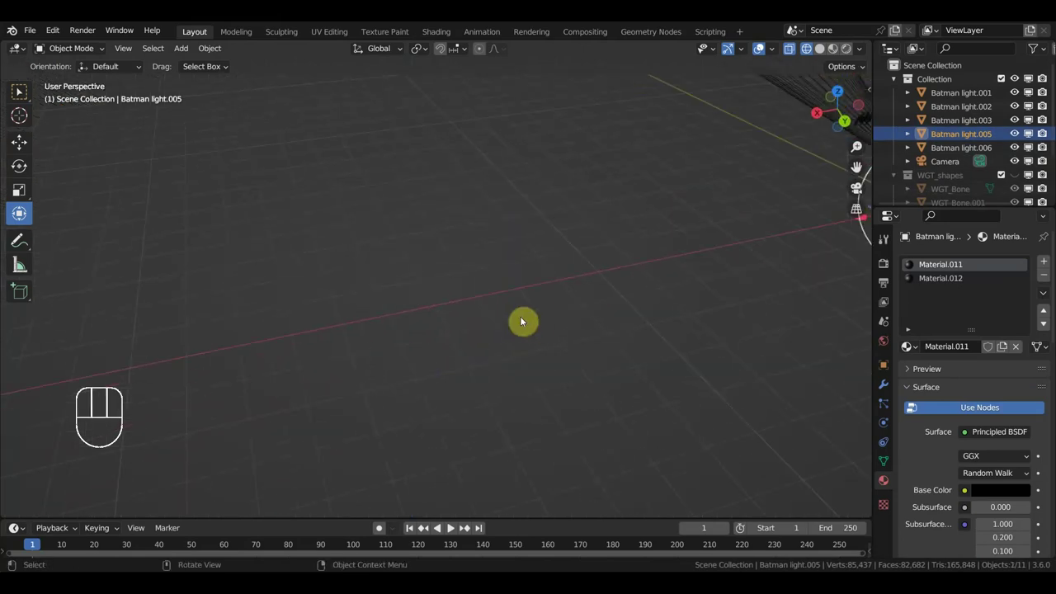
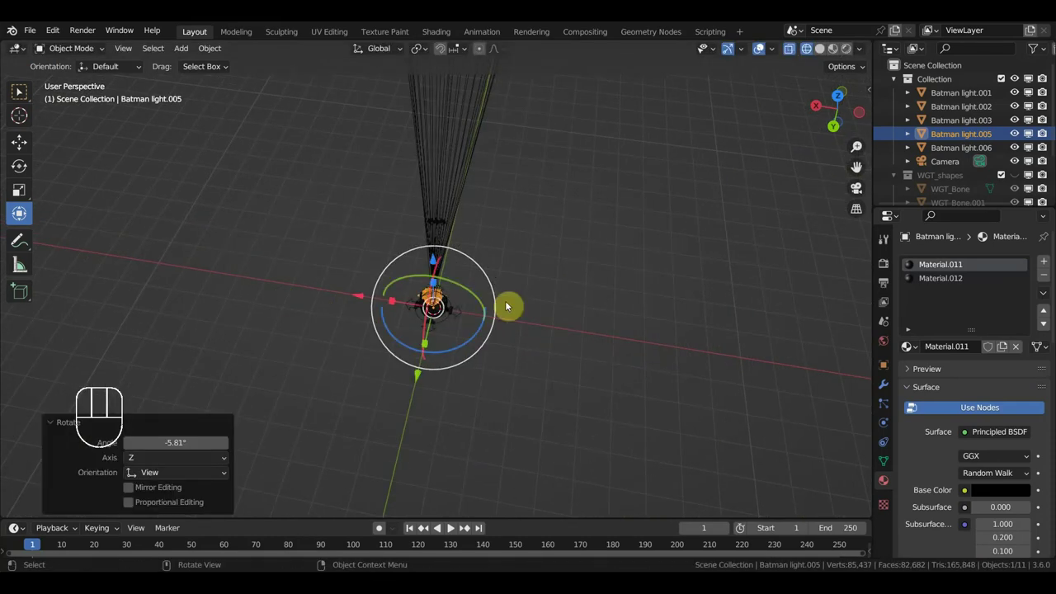
key("ctrl+z")
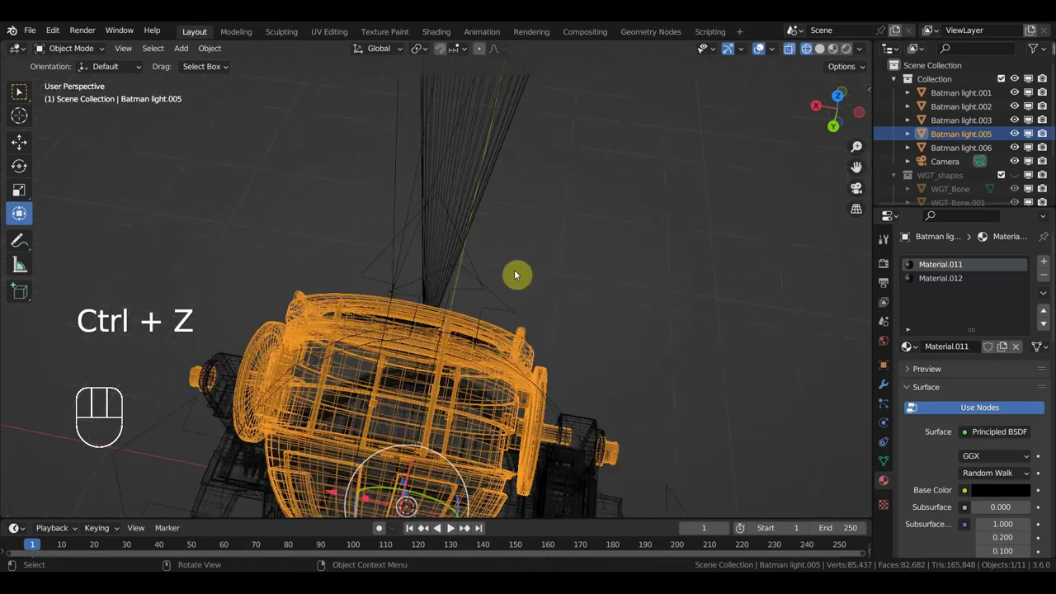
left_click_drag(510, 275, 484, 257)
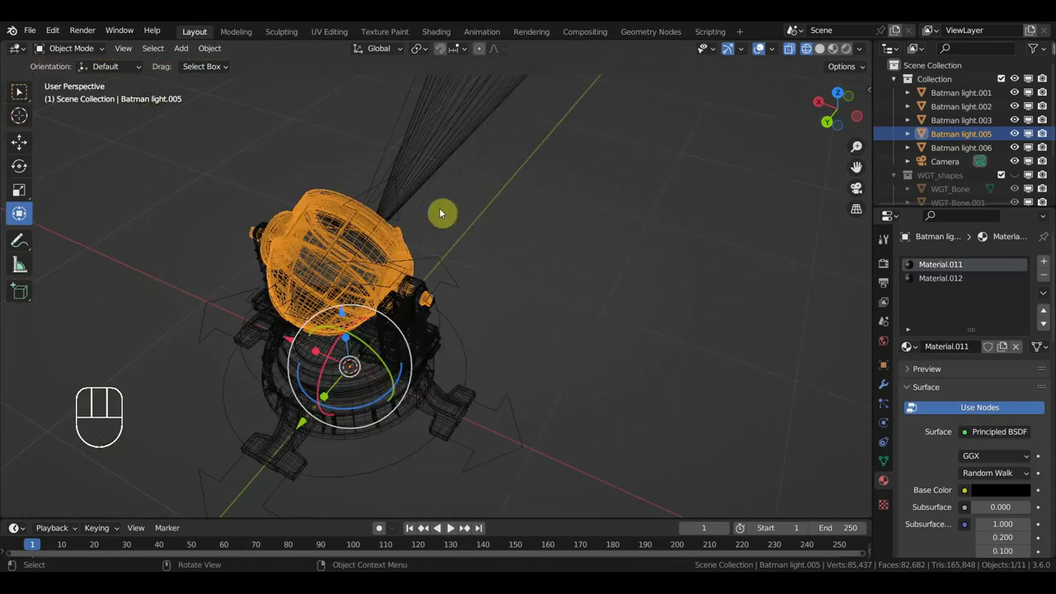
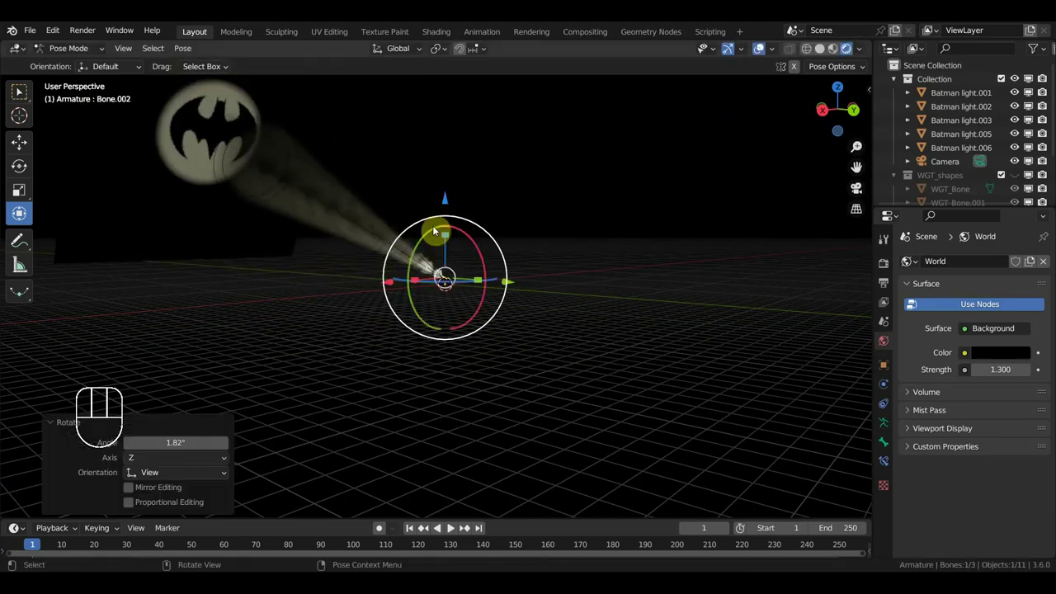
left_click_drag(520, 303, 598, 340)
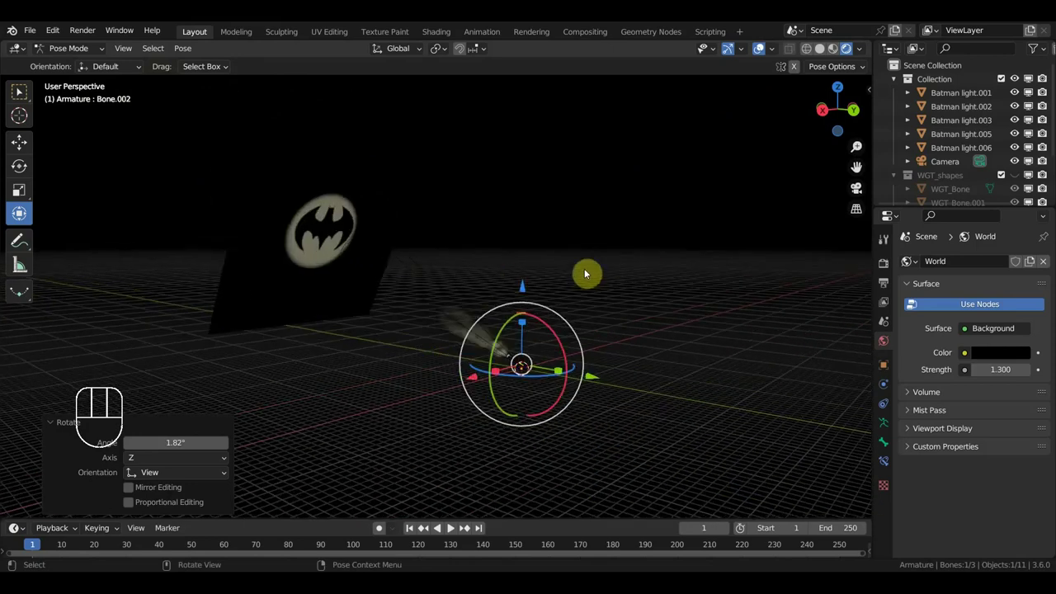
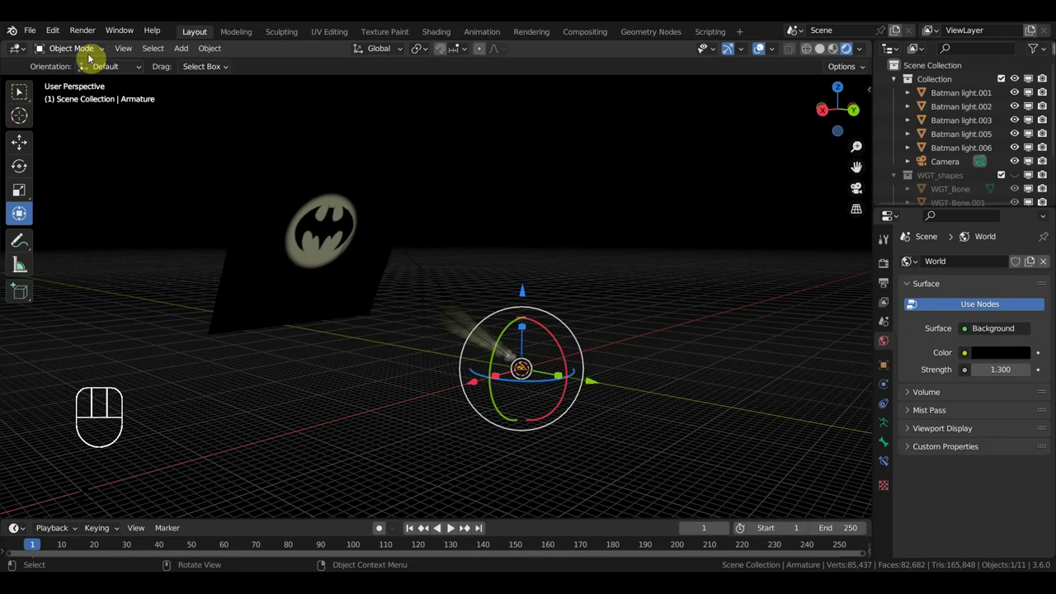
left_click_drag(91, 55, 134, 112)
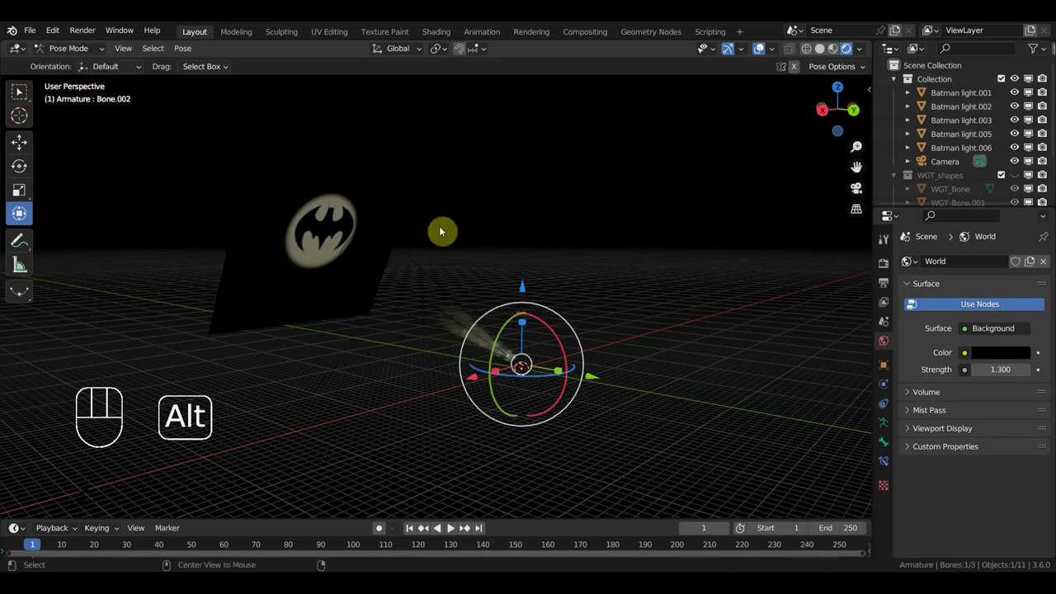
key("alt+g")
key("alt+r")
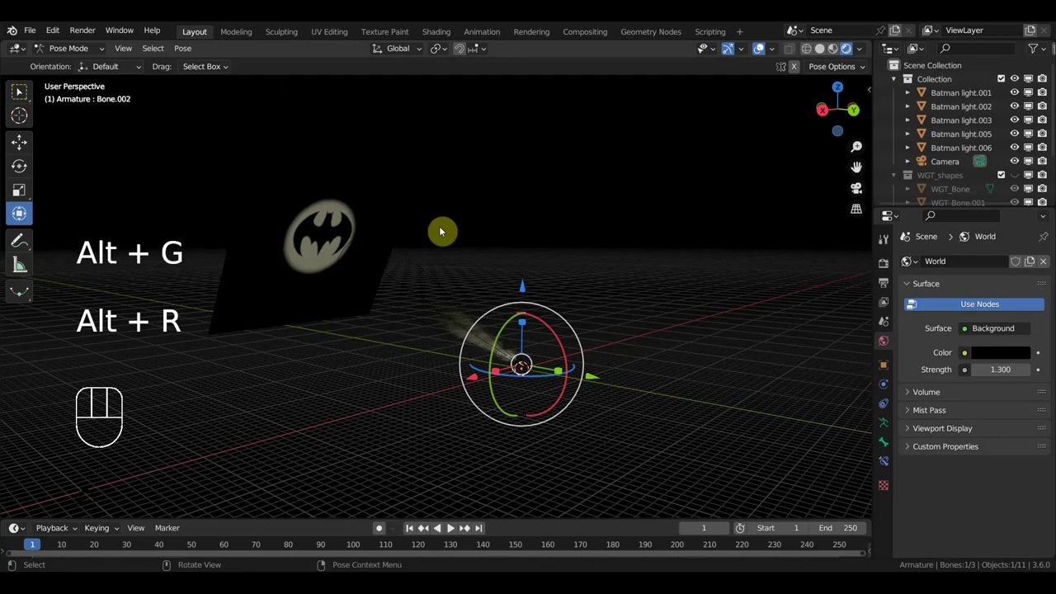
Switch to Object Mode, move the new light down to the beam's base and make it a point light.
left_click(88, 48)
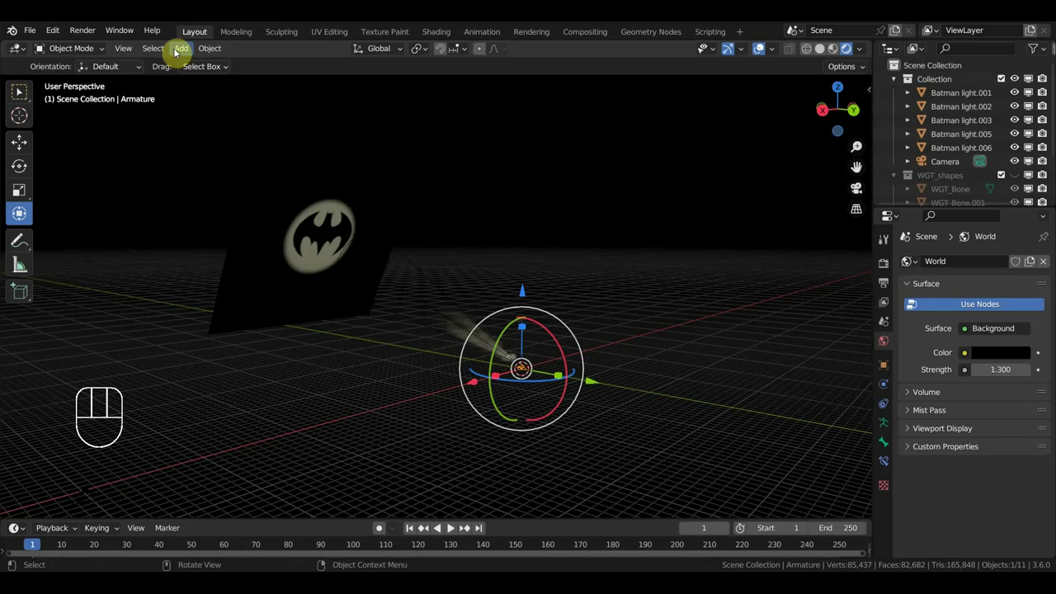
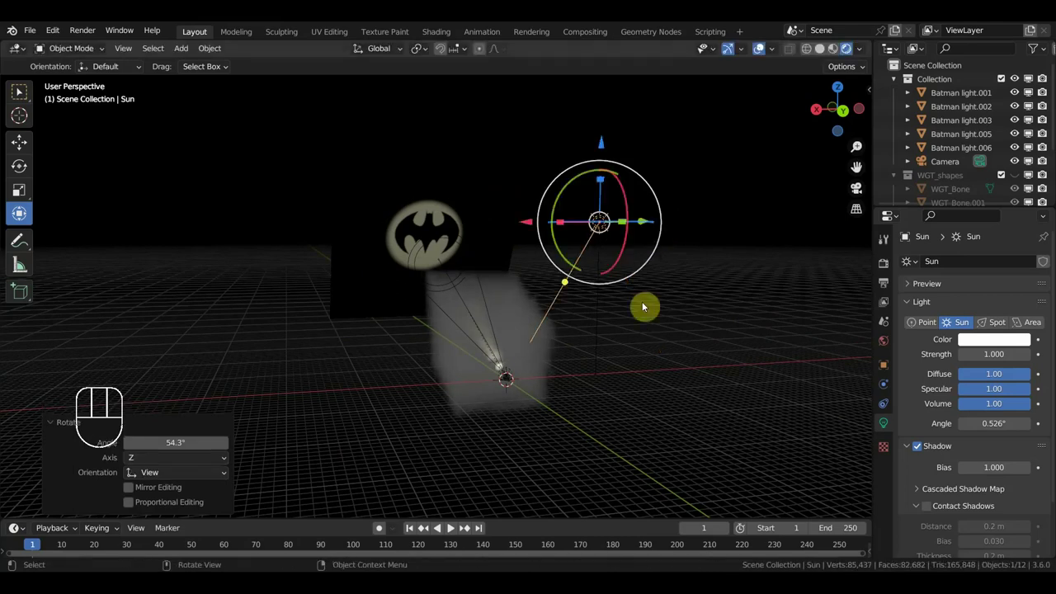
left_click_drag(689, 375, 790, 349)
left_click(936, 328)
key("g")
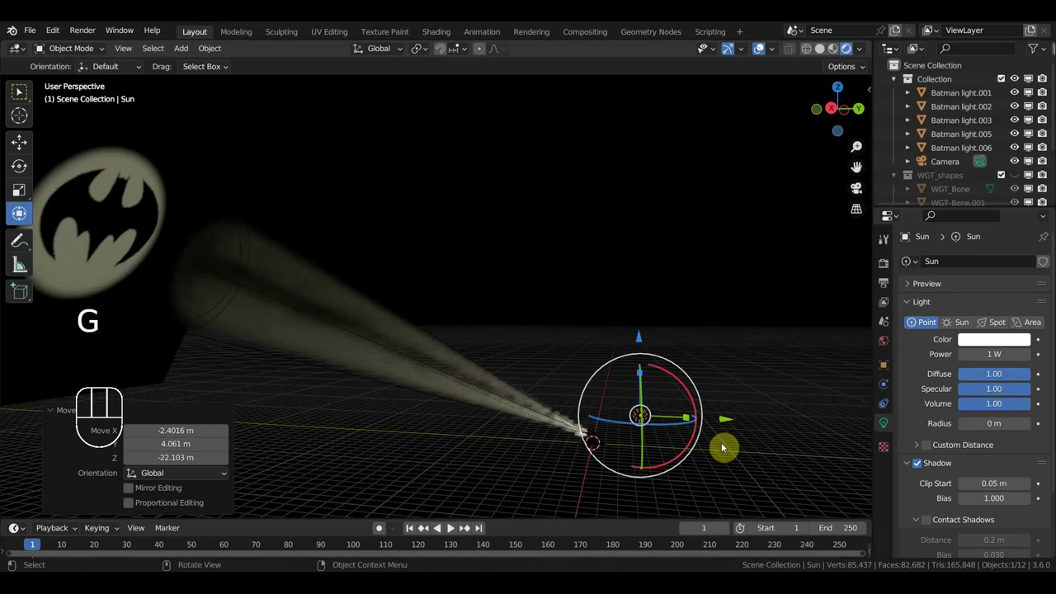
Add a plane (Plane.001) and scale it up about 1.47 times into a large ground.
key("shift+a")
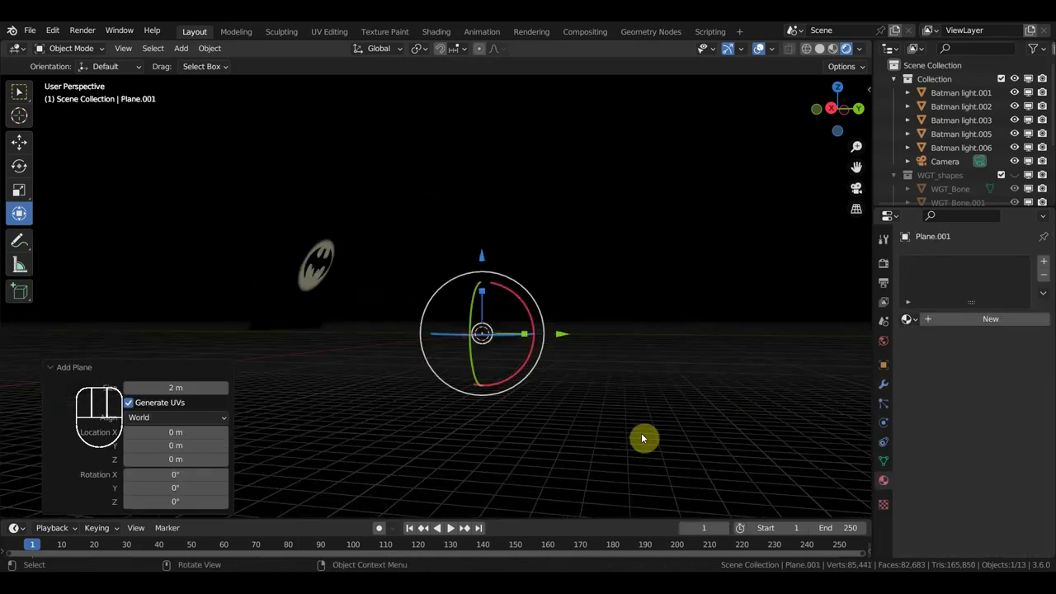
key("s")
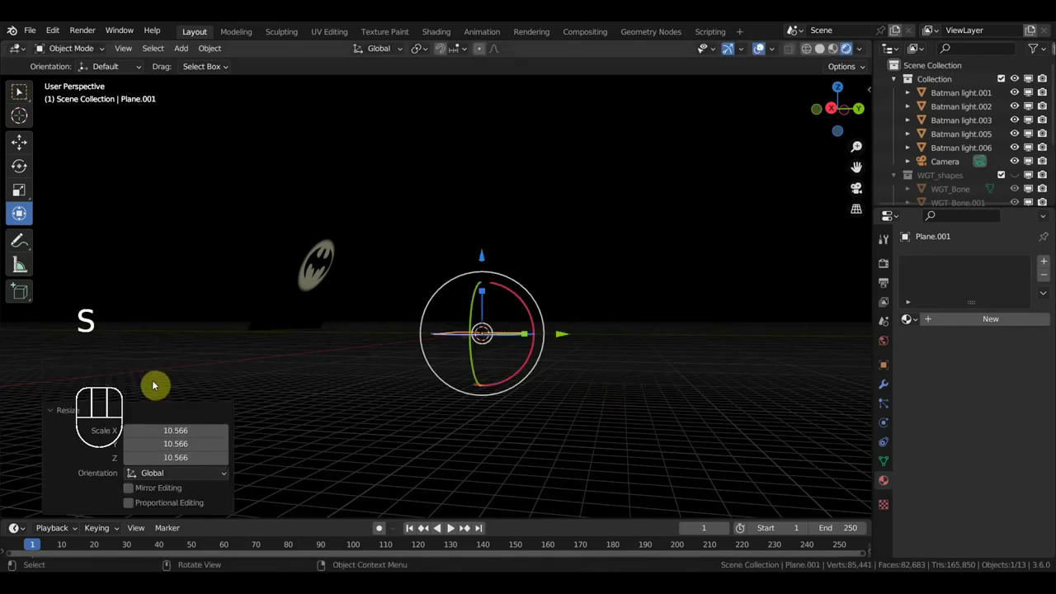
key("s")
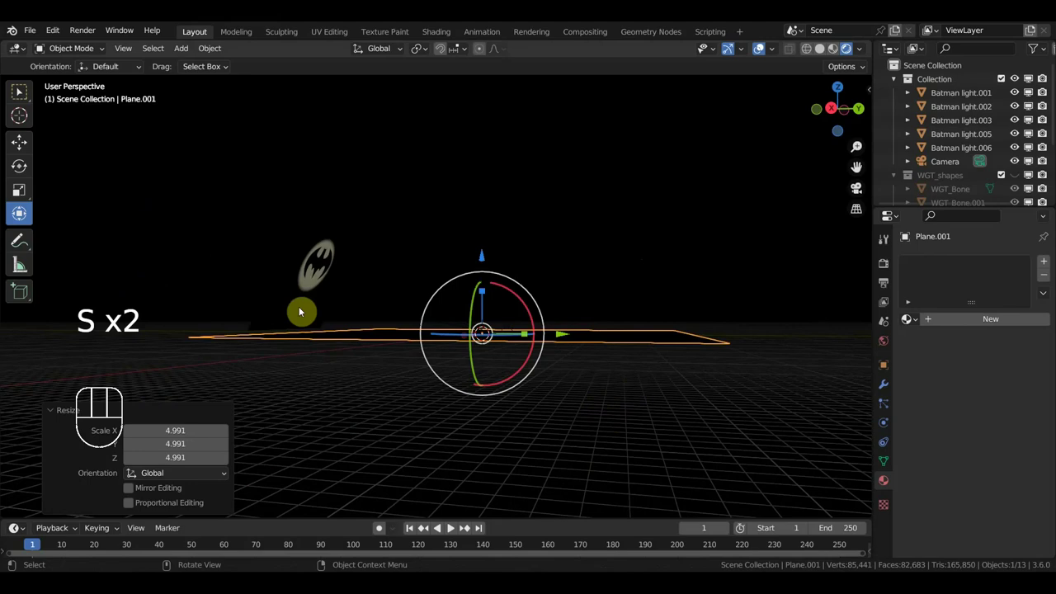
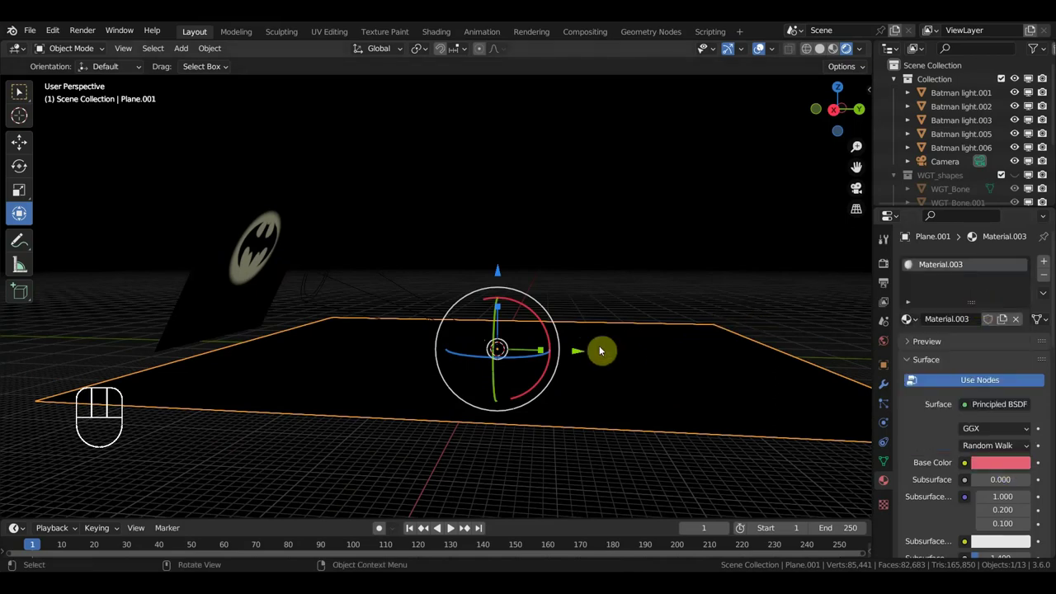
Select the Sun light in the Outliner and scale it up about 1.94 times near the beam's origin.
left_click(896, 175)
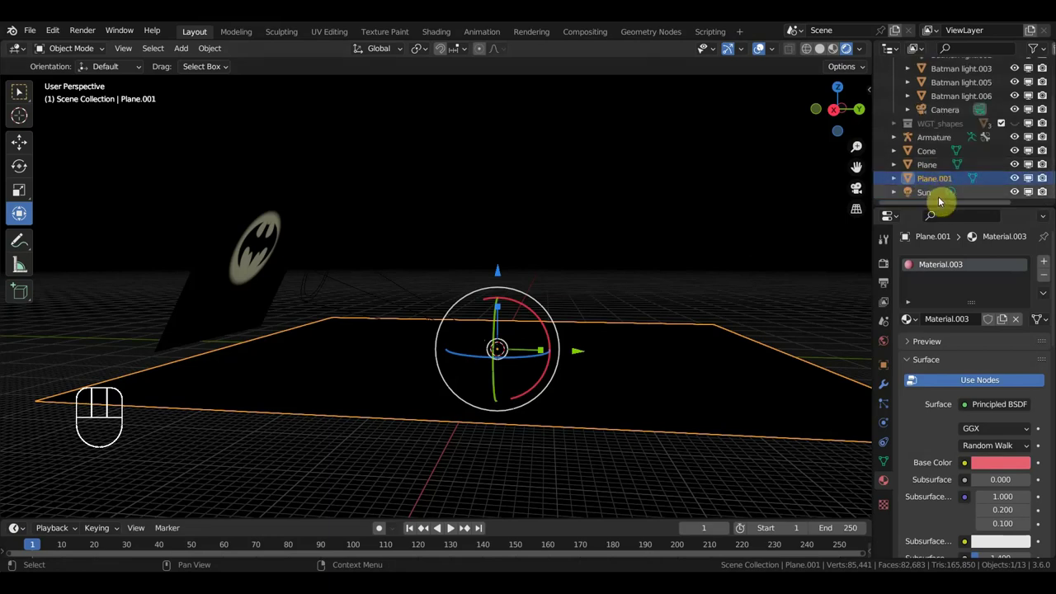
left_click(933, 195)
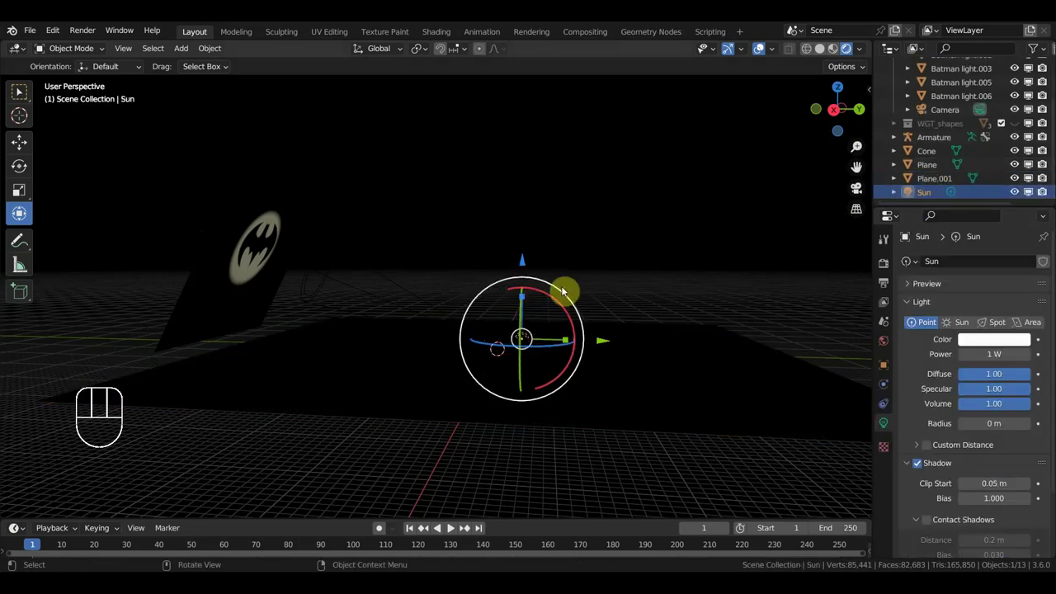
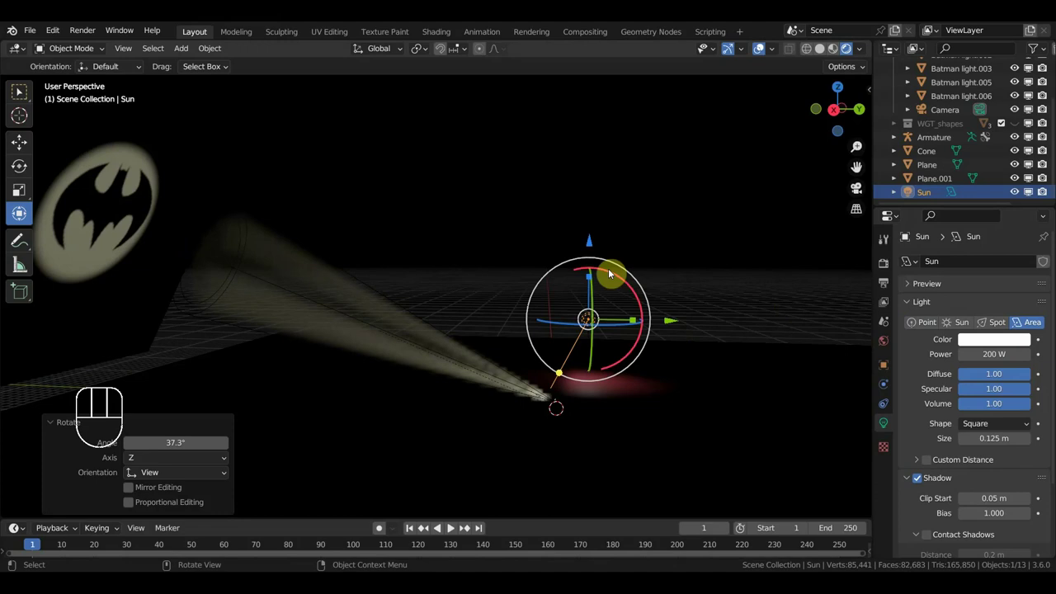
key("s")
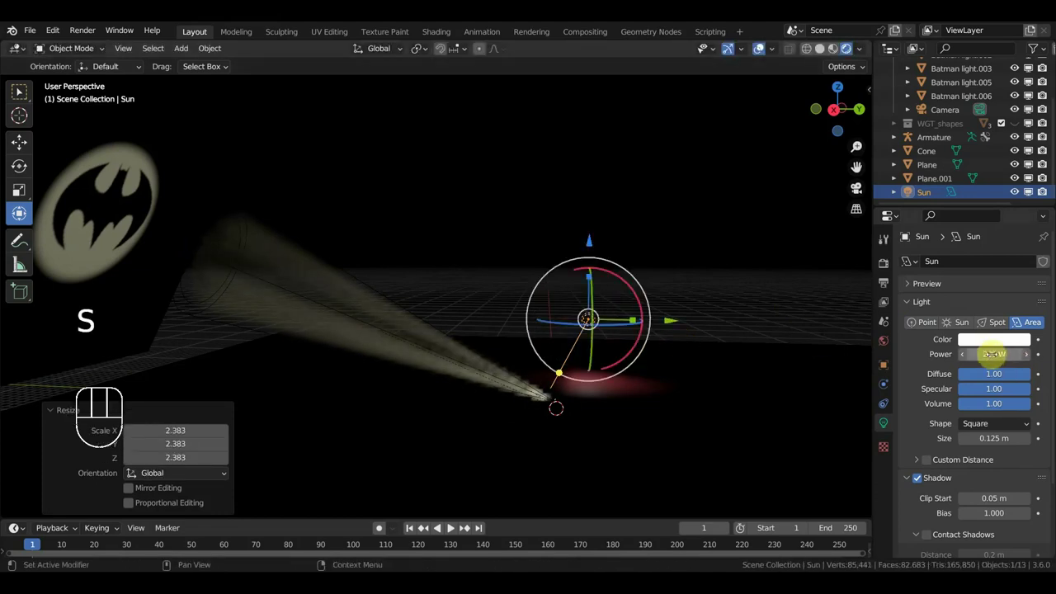
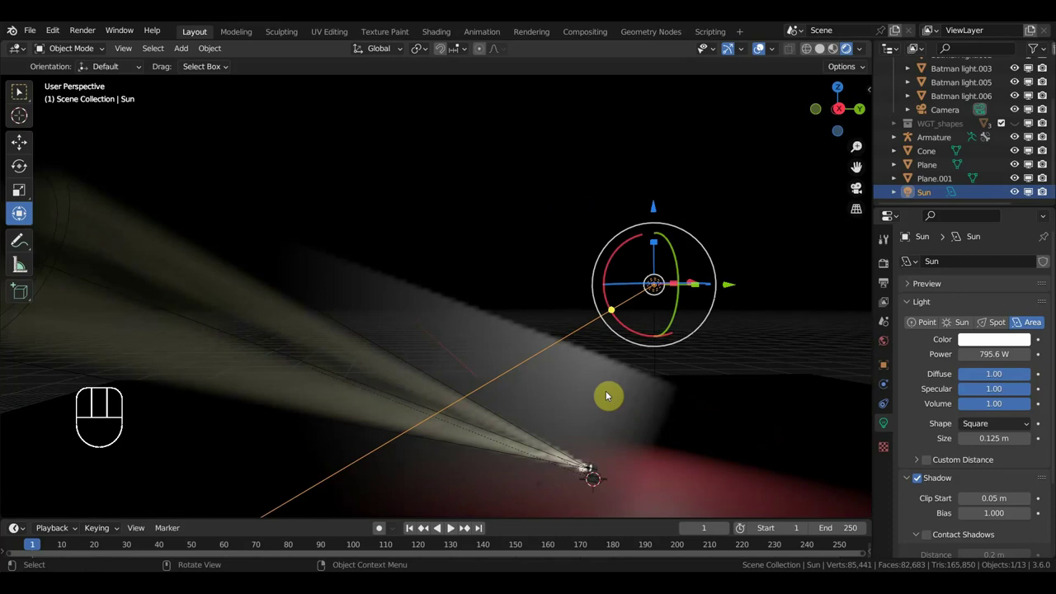
Walk the scene camera closer to frame the searchlight, then select Cone and Plane.001.
left_click_drag(532, 349, 445, 280)
left_click_drag(562, 417, 463, 222)
key("KP_0")
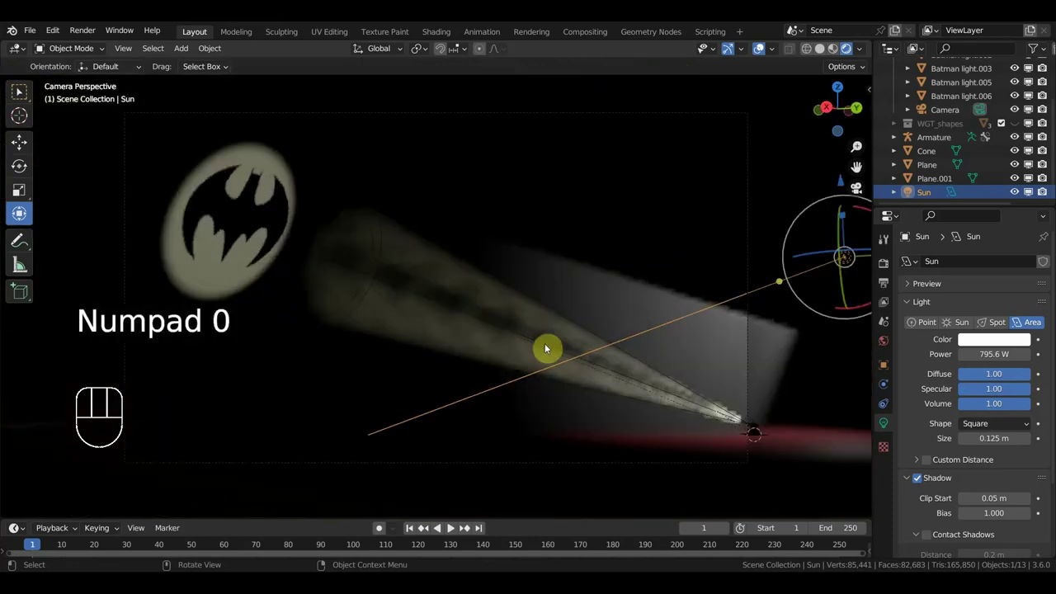
key("shift+f")
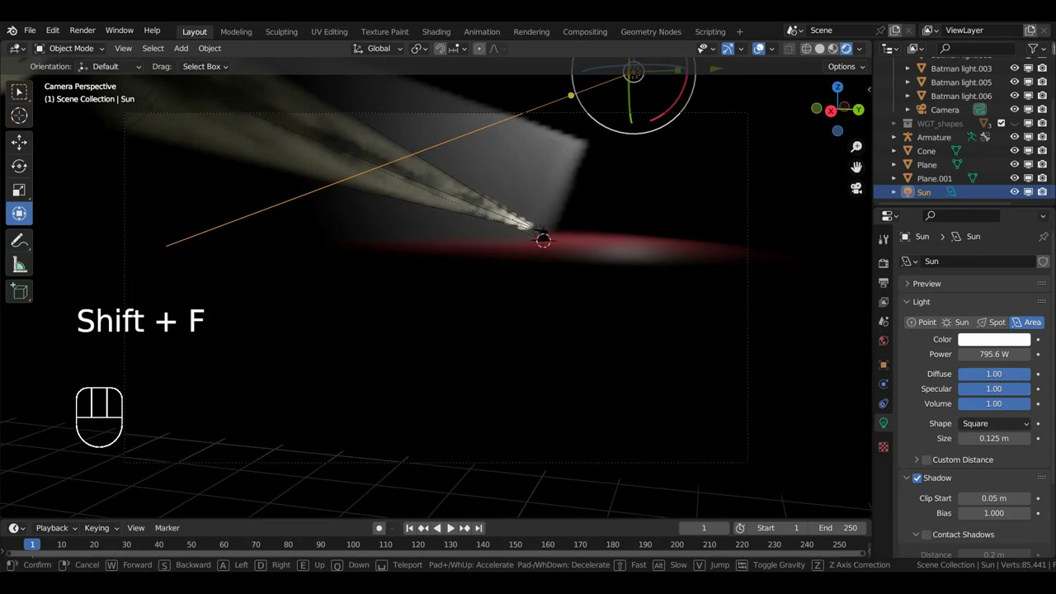
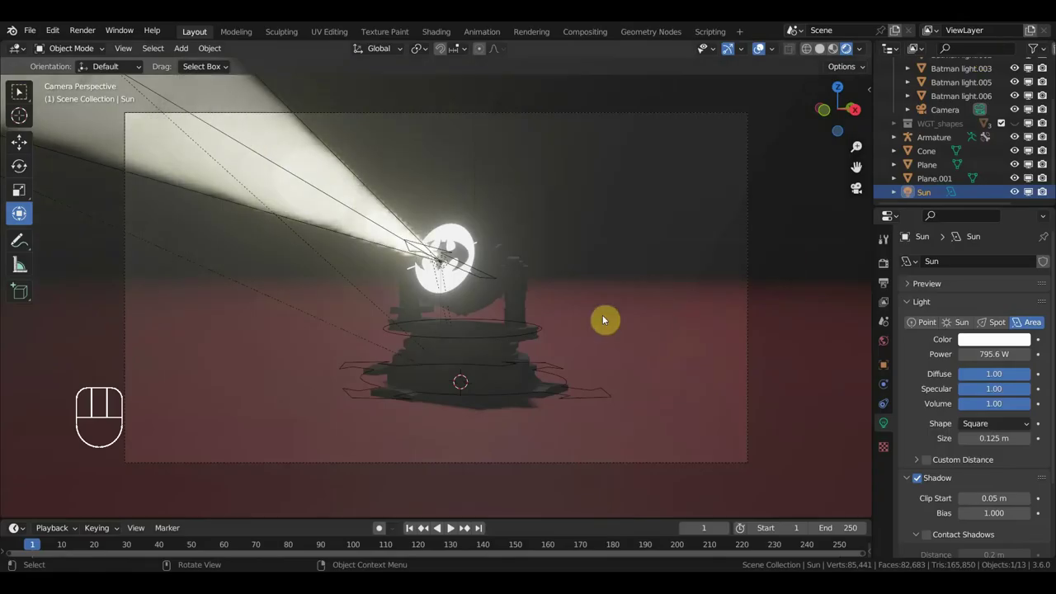
left_click_drag(363, 273, 337, 162)
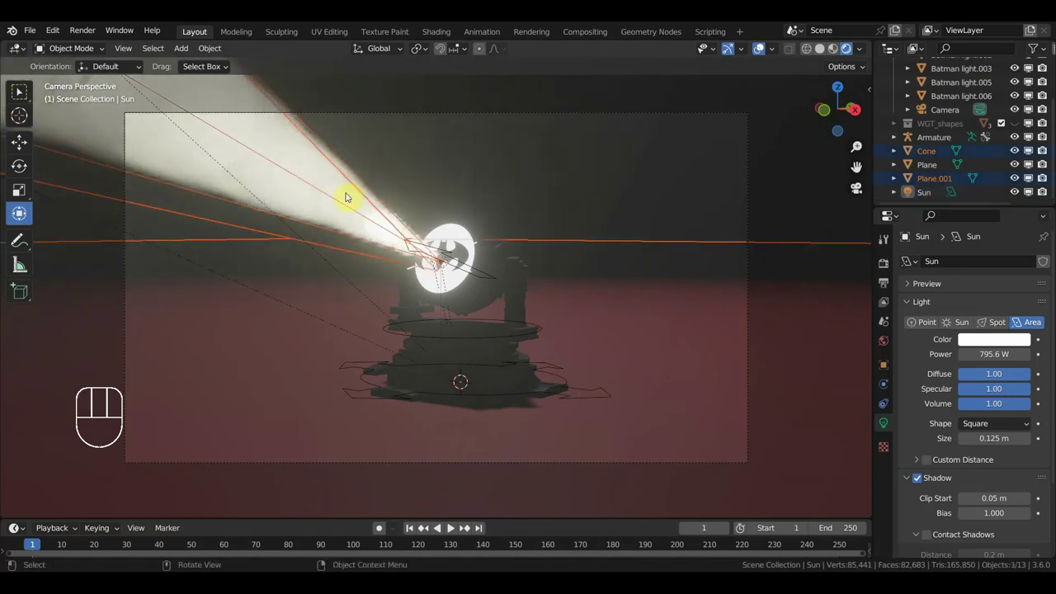
Hide Cone and Plane.001, reselect the Sun area light and orbit out of camera view.
key("h")
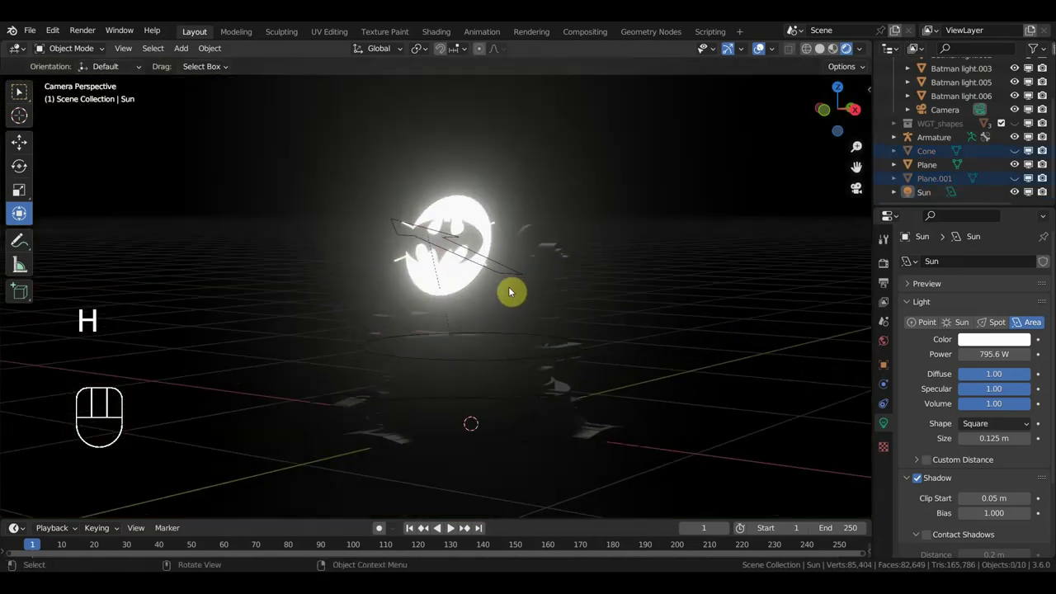
left_click(930, 199)
left_click_drag(731, 266, 617, 284)
left_click_drag(613, 315, 633, 299)
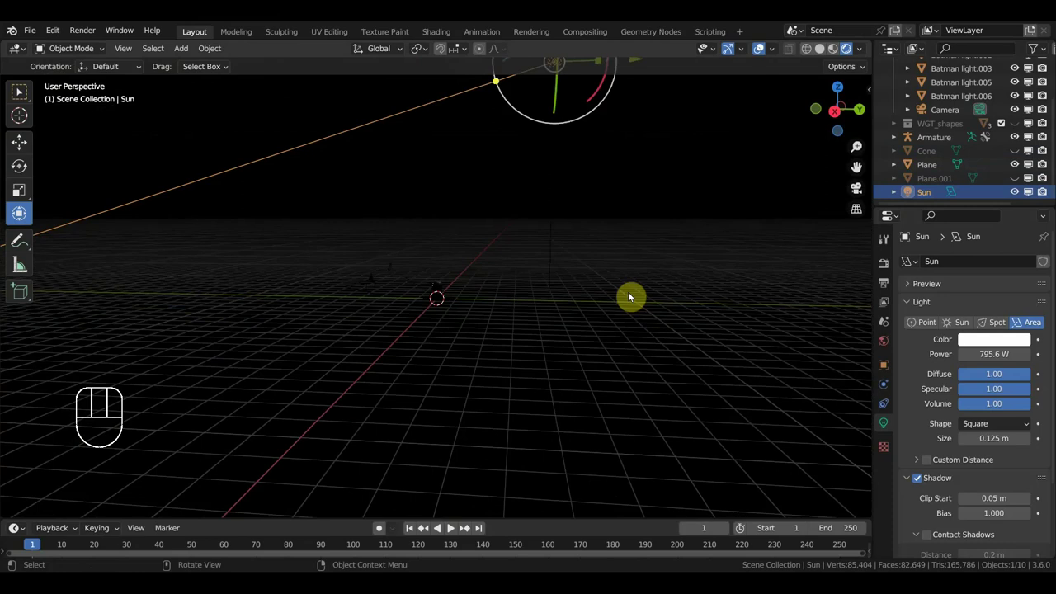
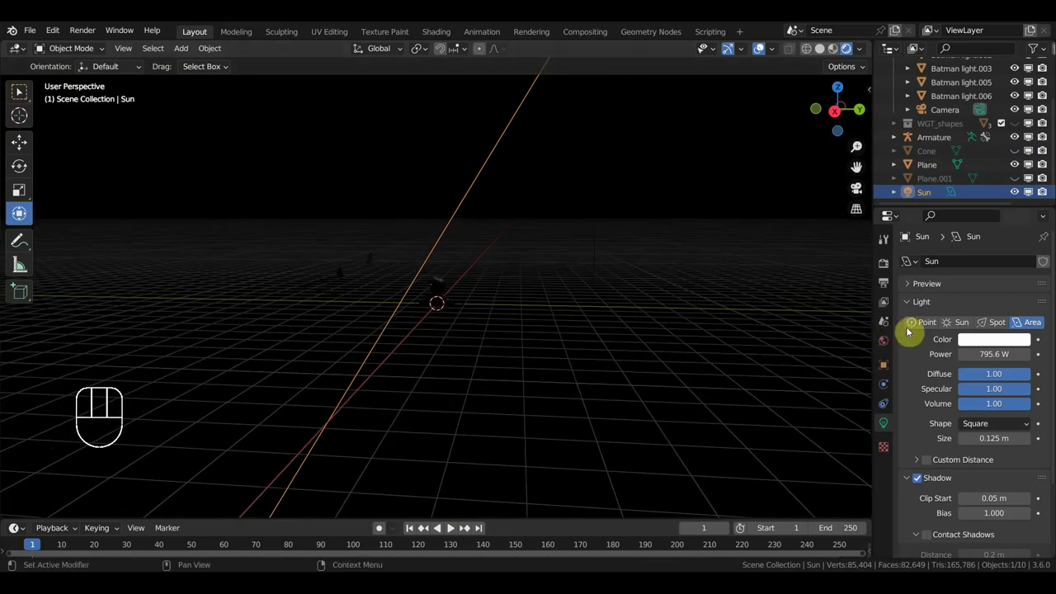
left_click(923, 327)
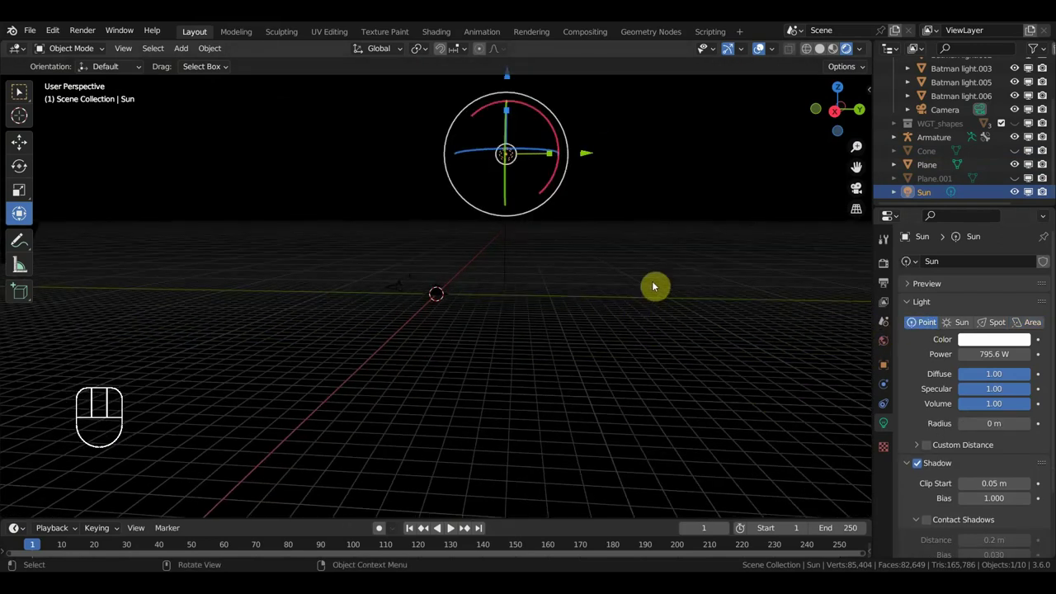
key("g")
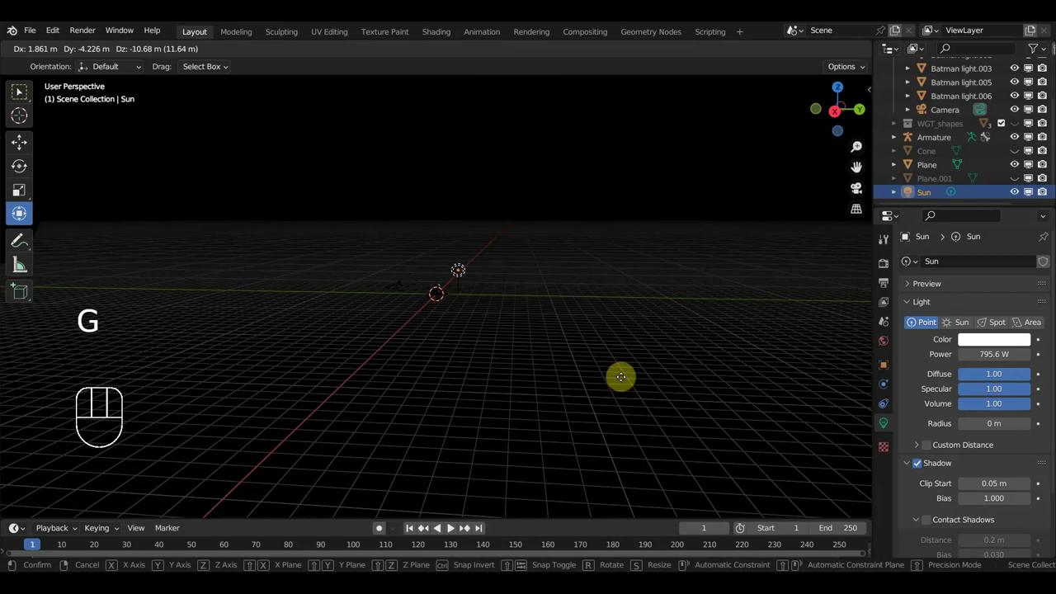
left_click_drag(649, 376, 713, 369)
key("g")
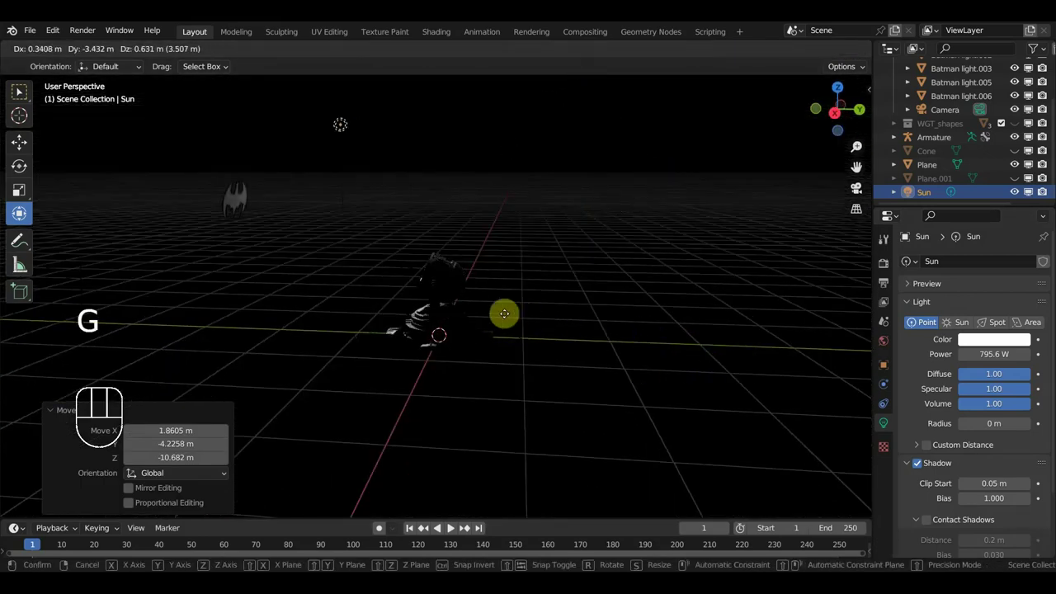
left_click_drag(582, 350, 677, 347)
left_click_drag(673, 348, 683, 352)
key("shift+d")
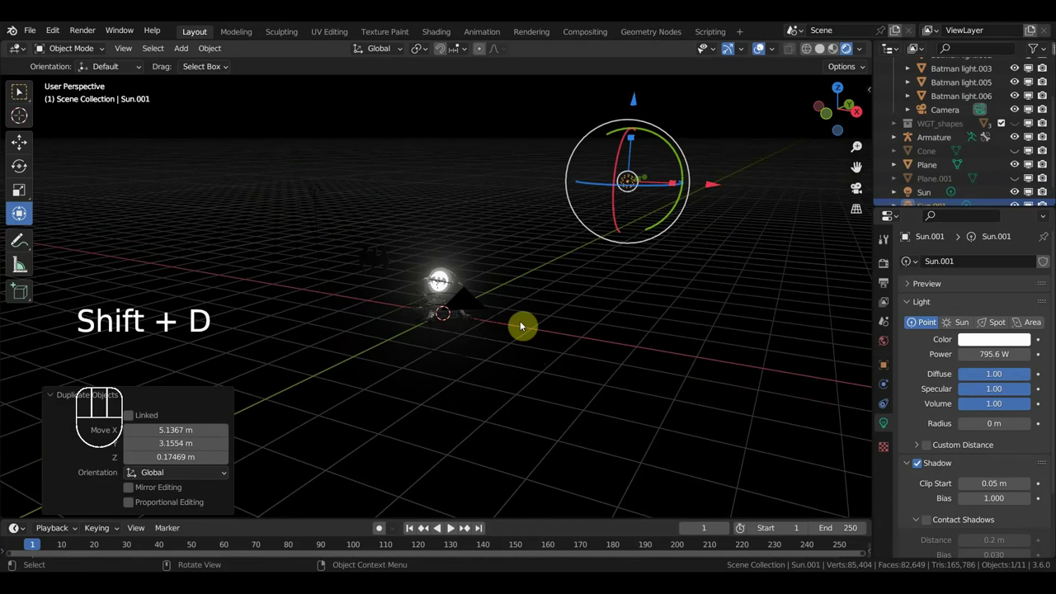
left_click_drag(601, 344, 573, 341)
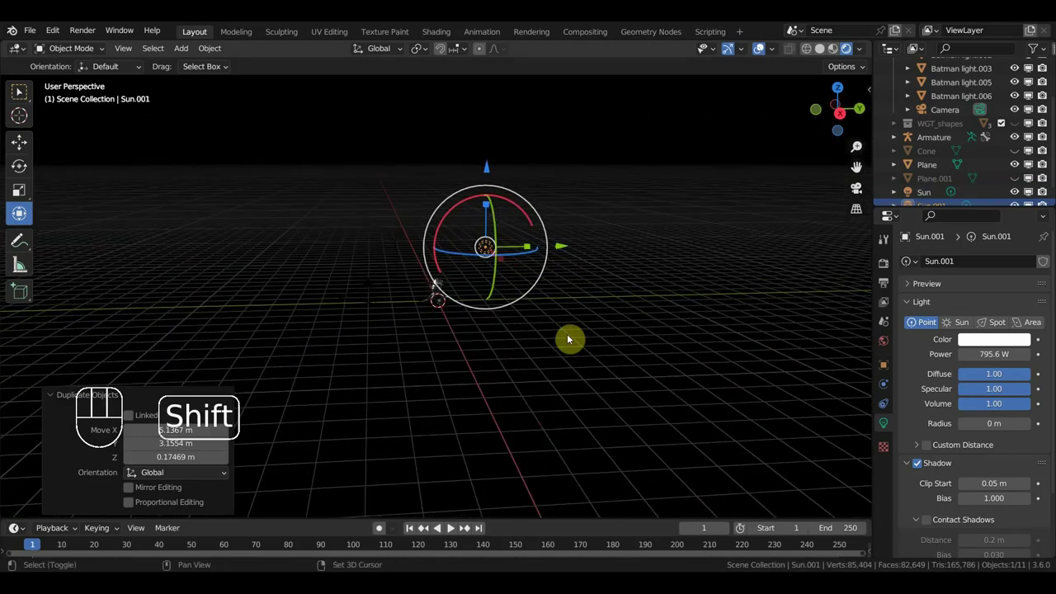
key("shift+d")
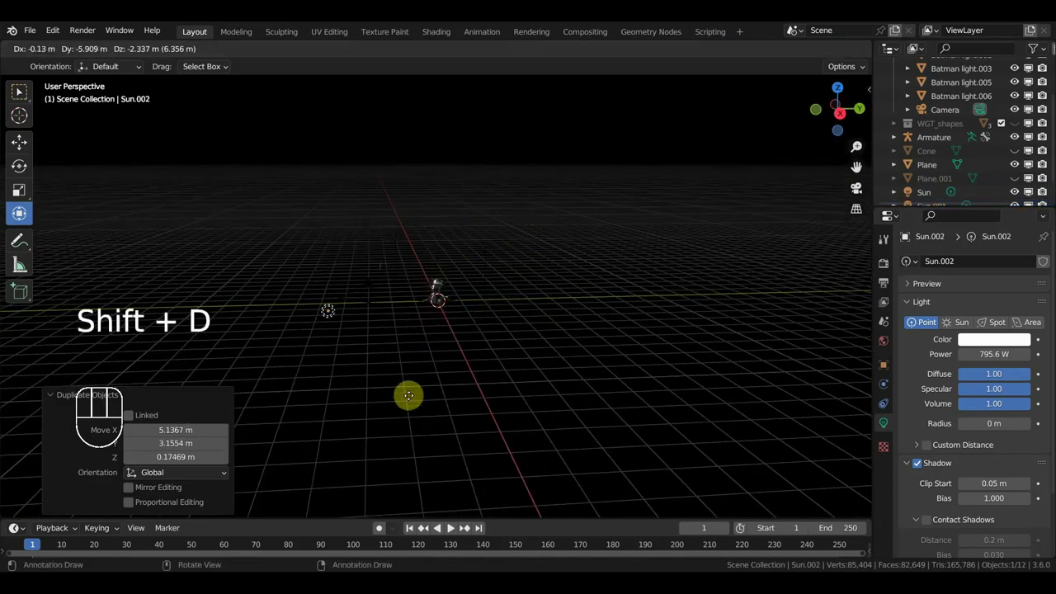
key("shift+d")
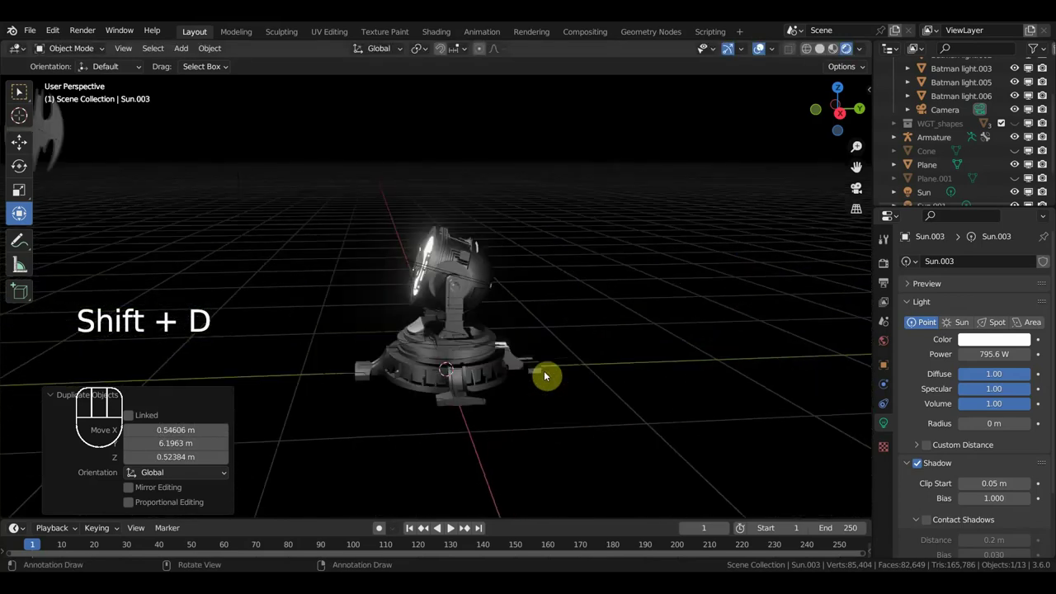
left_click_drag(619, 374, 637, 367)
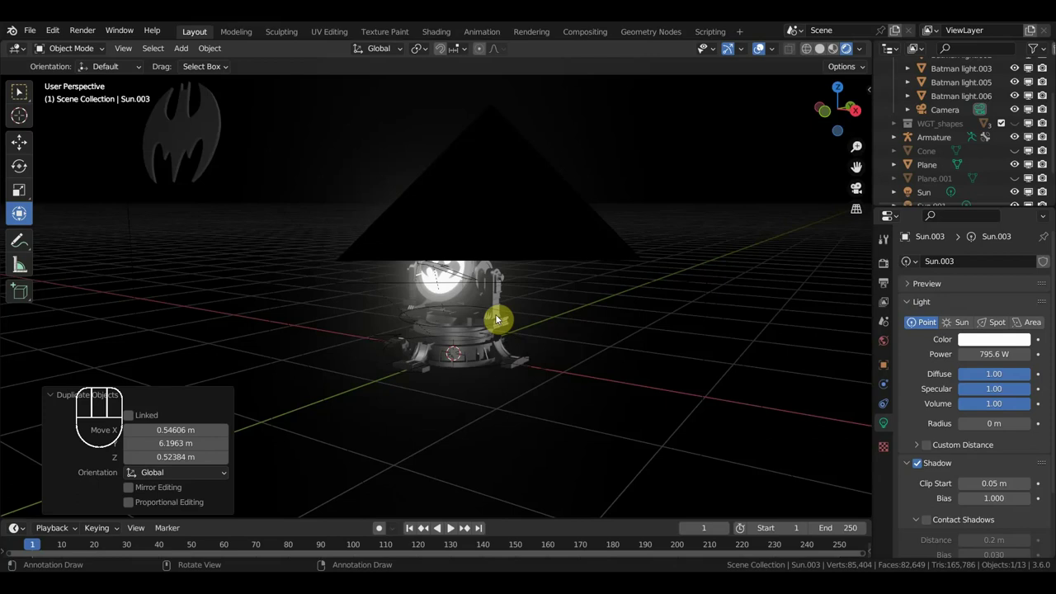
left_click_drag(540, 315, 514, 324)
middle_click(550, 316)
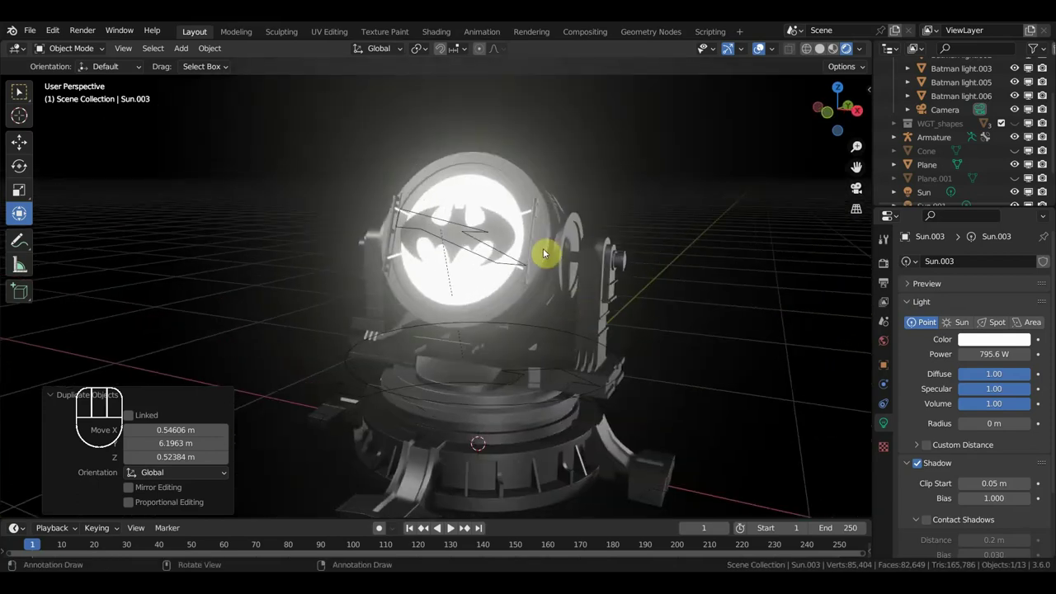
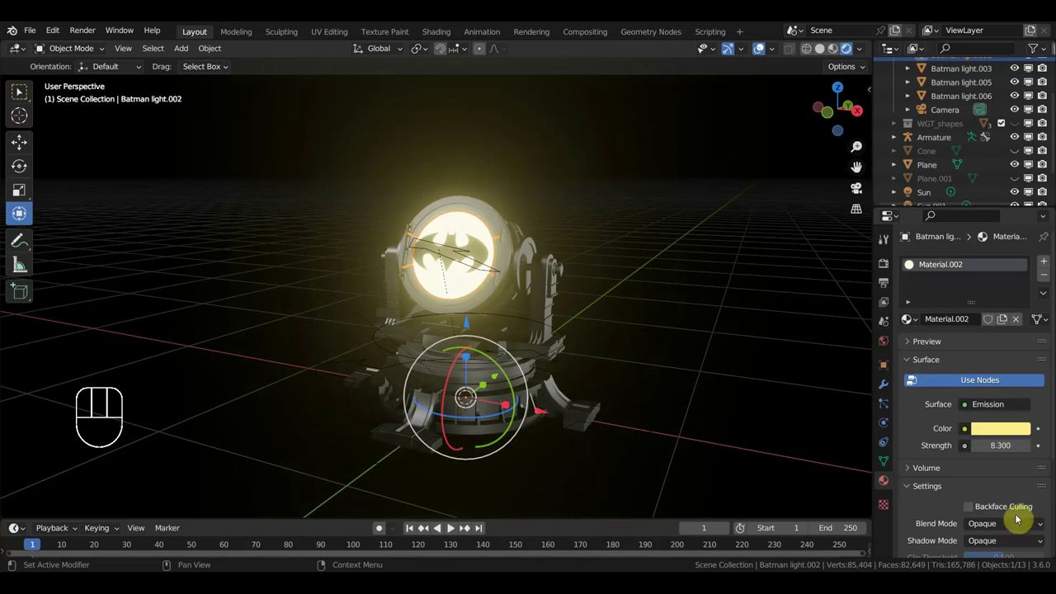
Set the lens material's Blend Mode to Alpha Blend and give it an olive-yellow viewport display colour.
left_click_drag(1012, 509, 1010, 447)
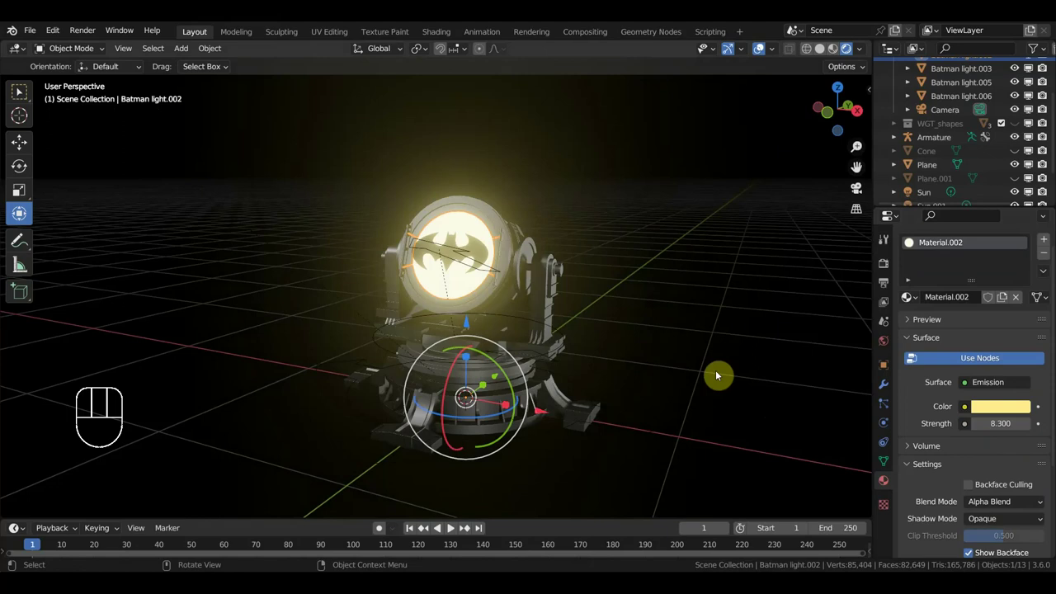
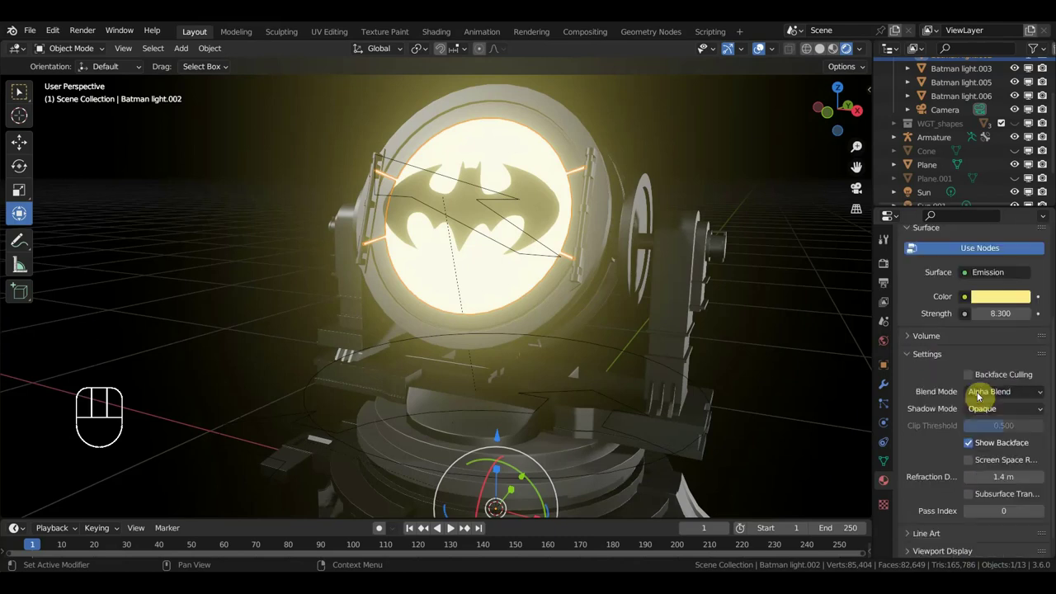
left_click_drag(916, 538, 964, 524)
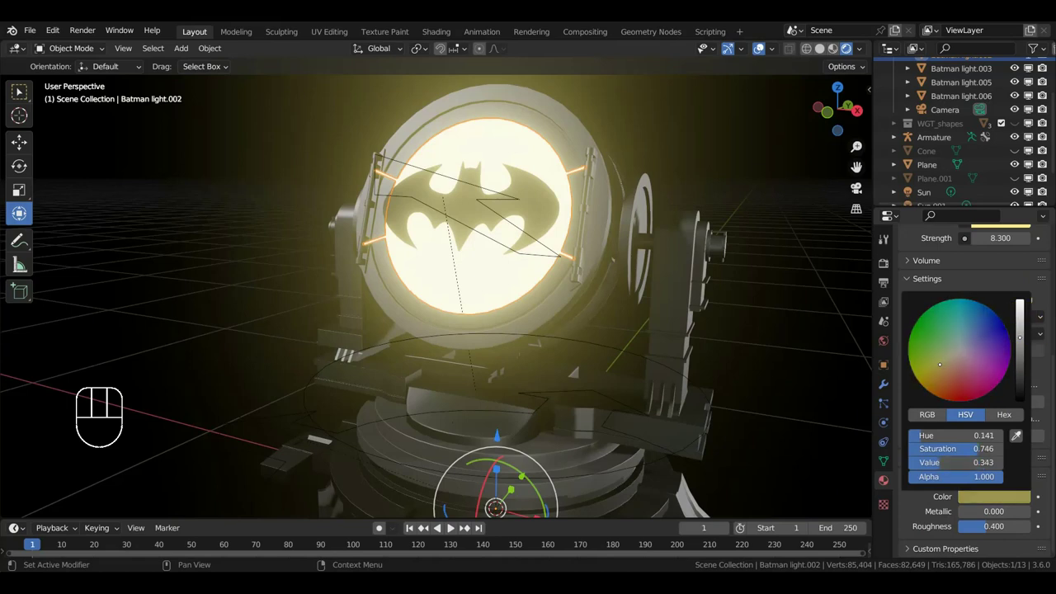
middle_click(699, 332)
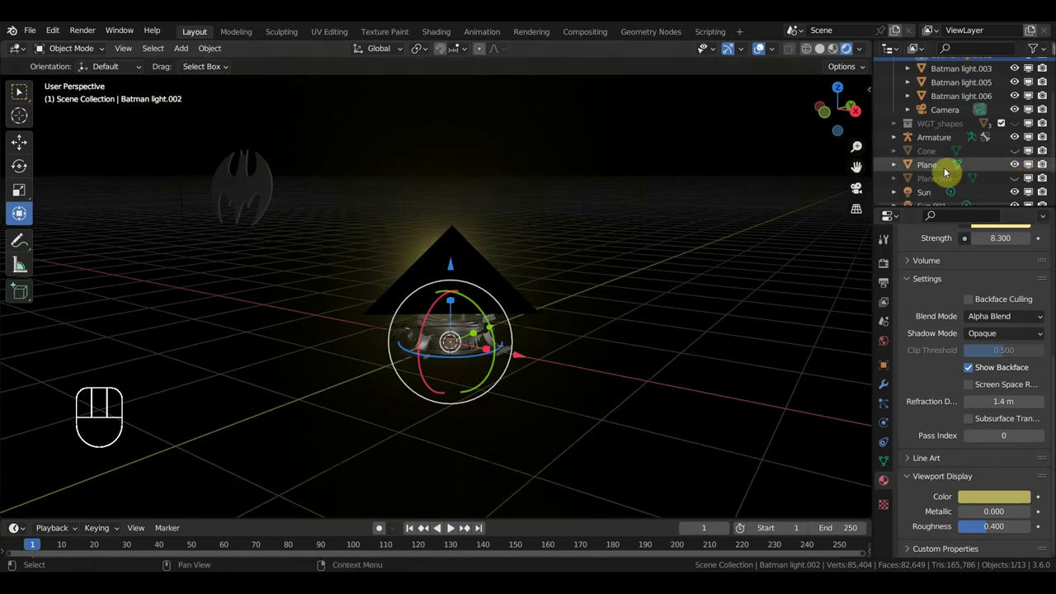
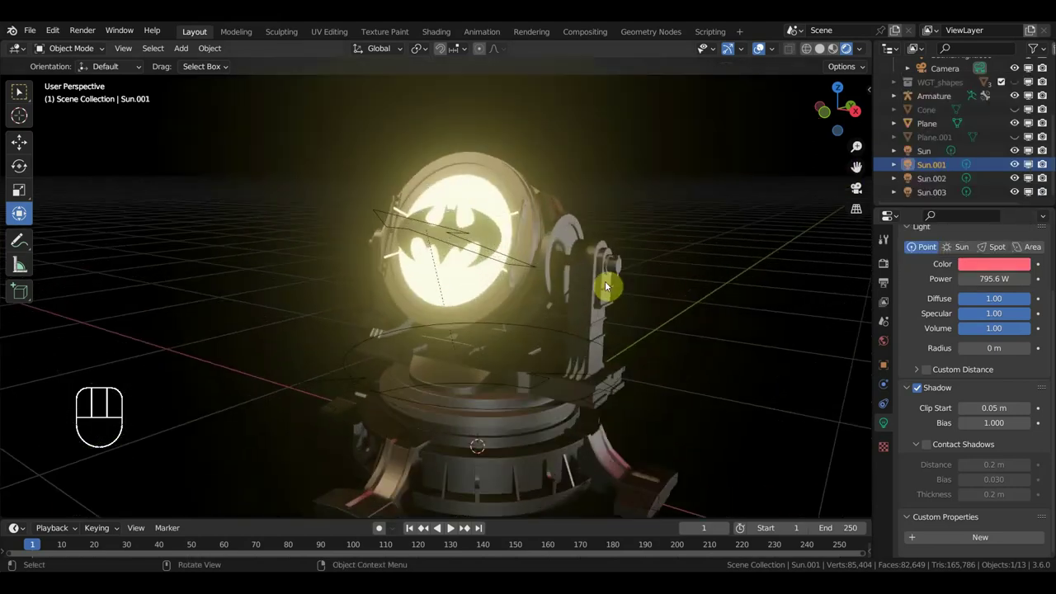
Inspect the searchlight from a wider angle and select the pink point light Sun.001.
left_click(716, 286)
left_click_drag(664, 291, 602, 279)
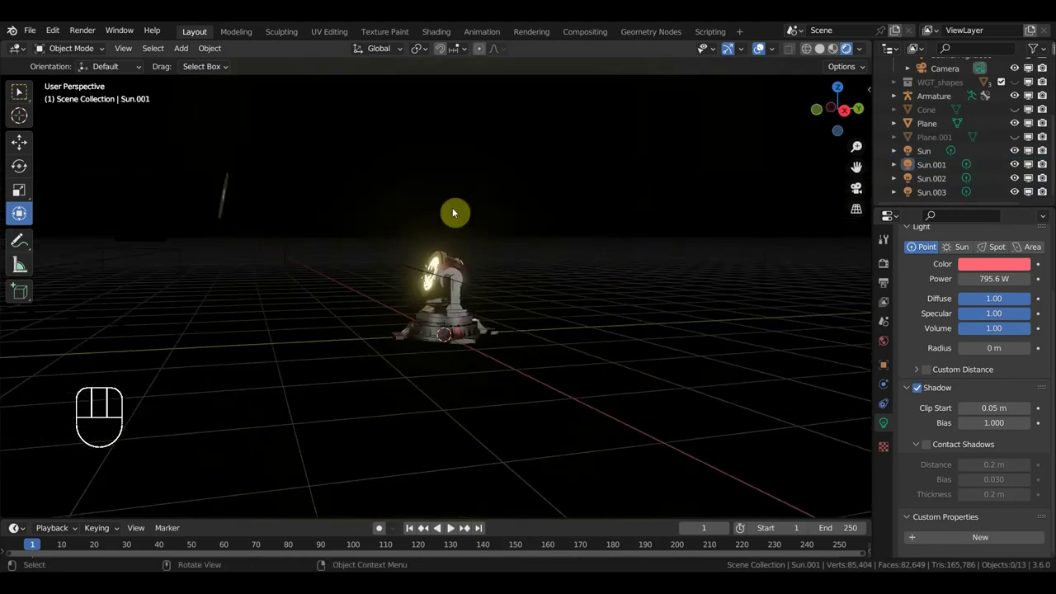
left_click(229, 211)
left_click_drag(314, 232, 388, 243)
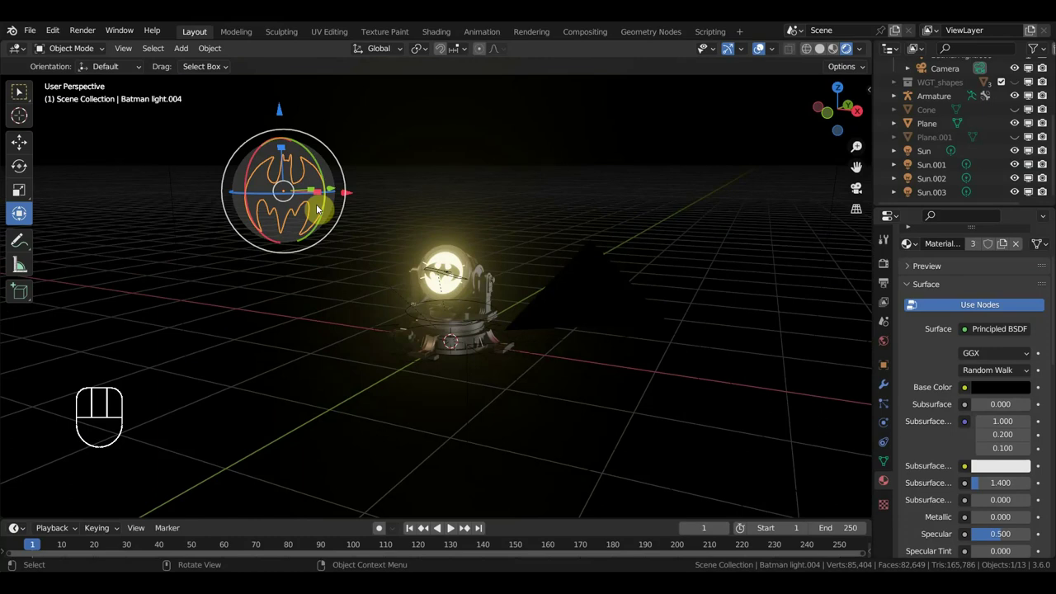
left_click(935, 175)
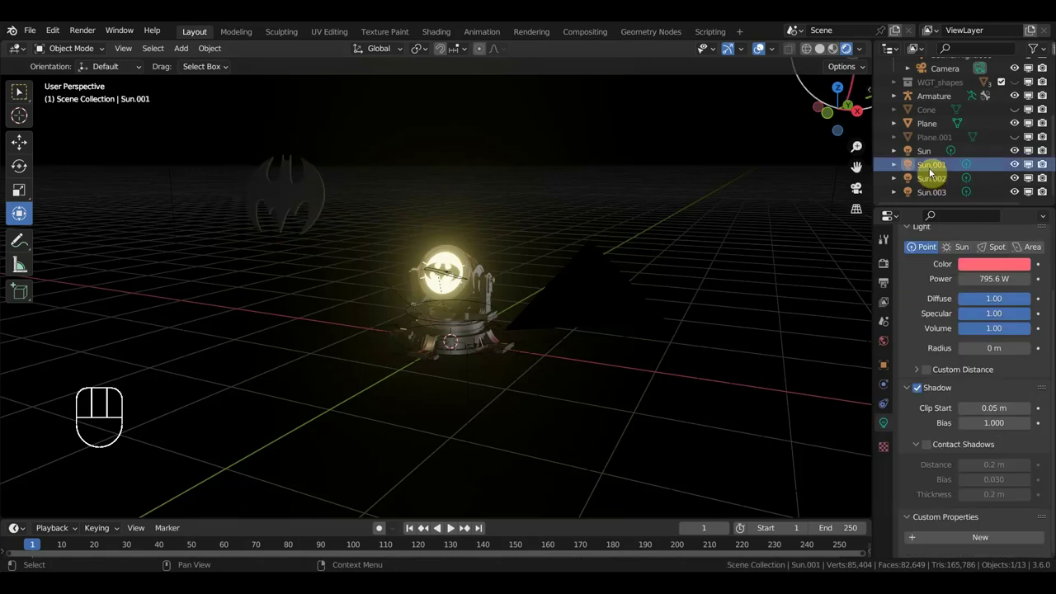
Move Sun.001 in several grabs until it hovers just above the searchlight.
key("g")
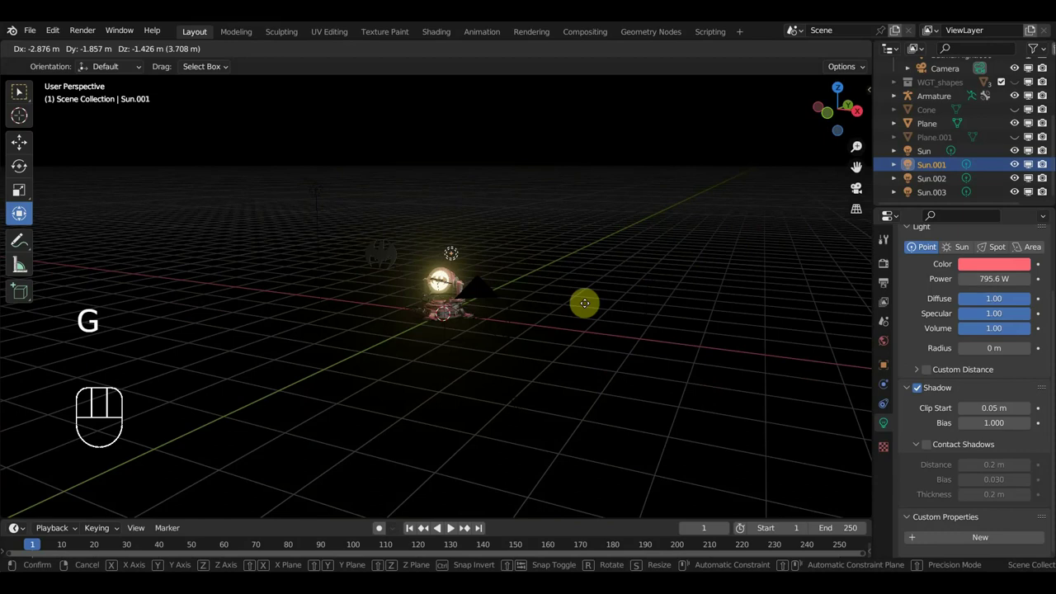
left_click_drag(576, 302, 516, 295)
scroll("down", 3)
left_click_drag(561, 289, 635, 286)
key("g")
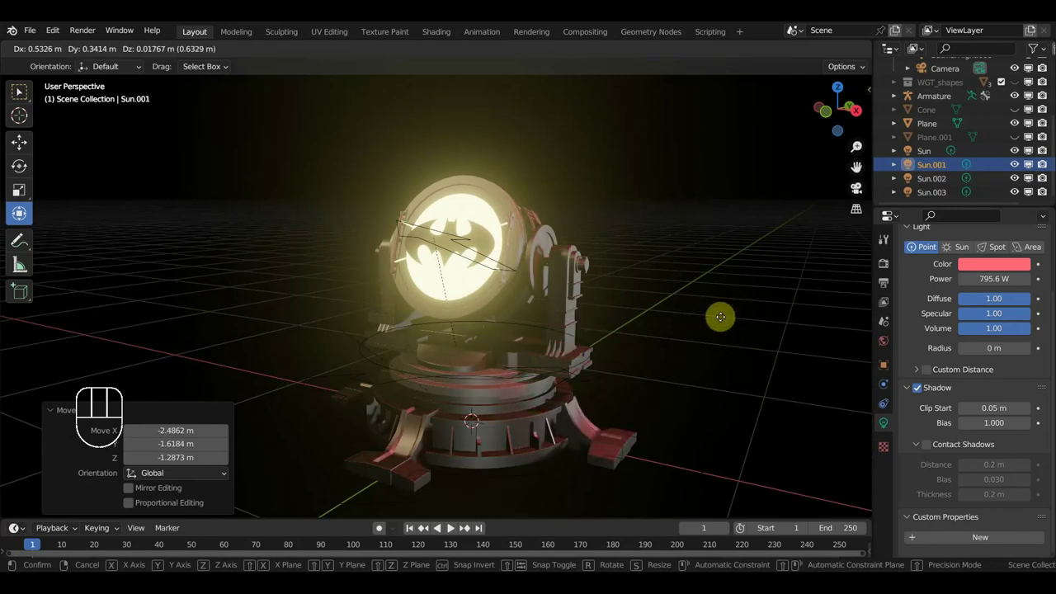
key("g")
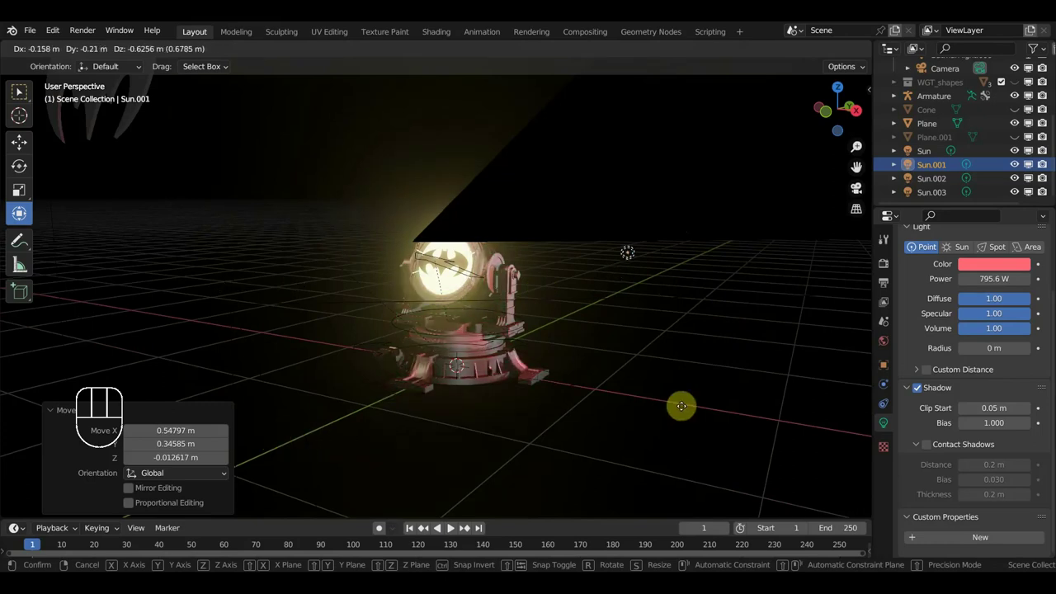
middle_click(711, 376)
key("g")
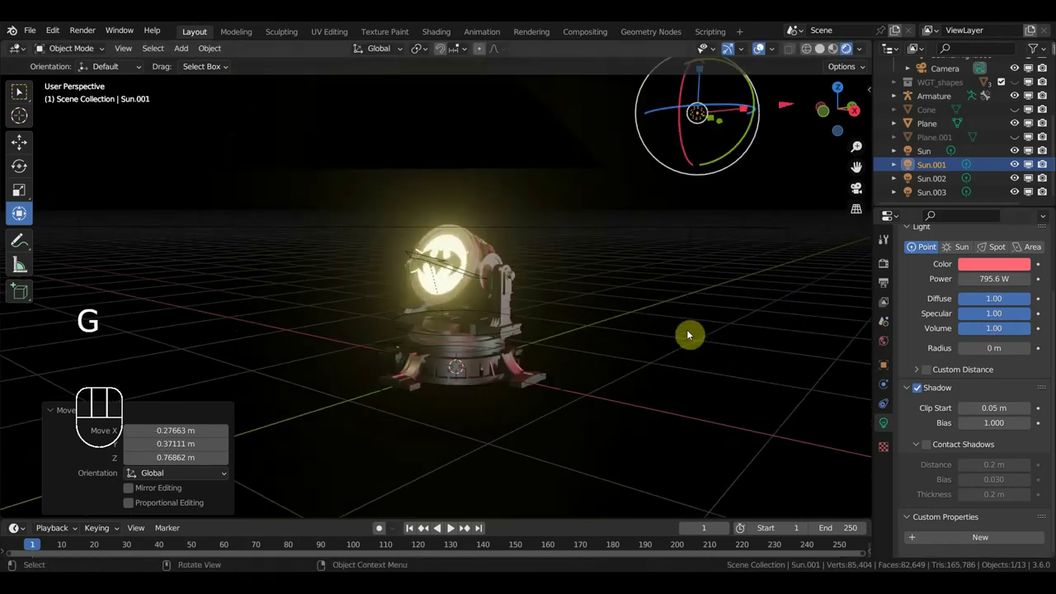
left_click_drag(683, 336, 626, 334)
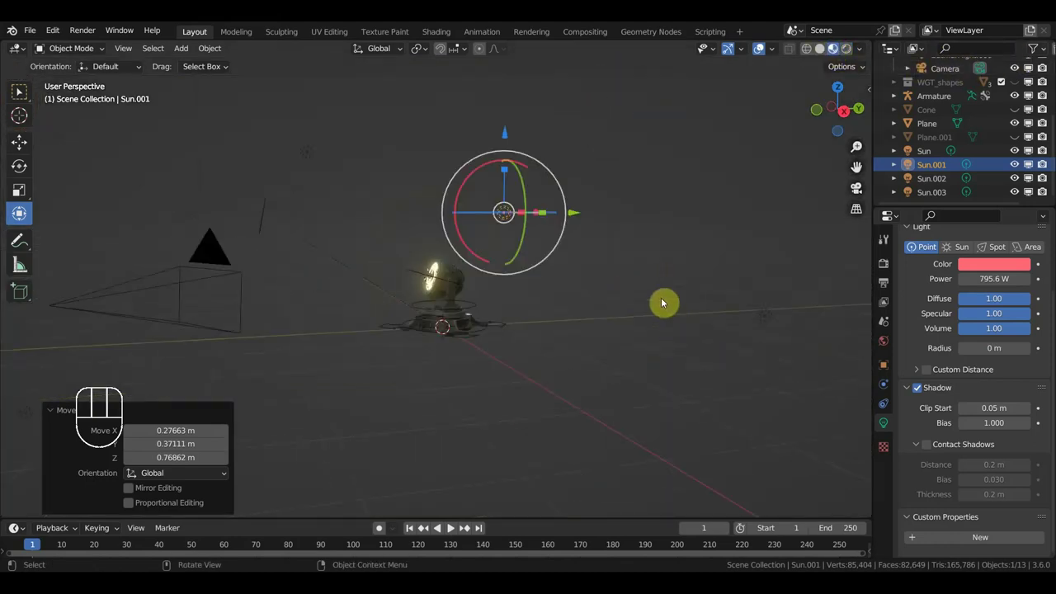
Unhide Cone and Plane.001 and place Sun.001 at the beam's glow on the ground.
key("alt+h")
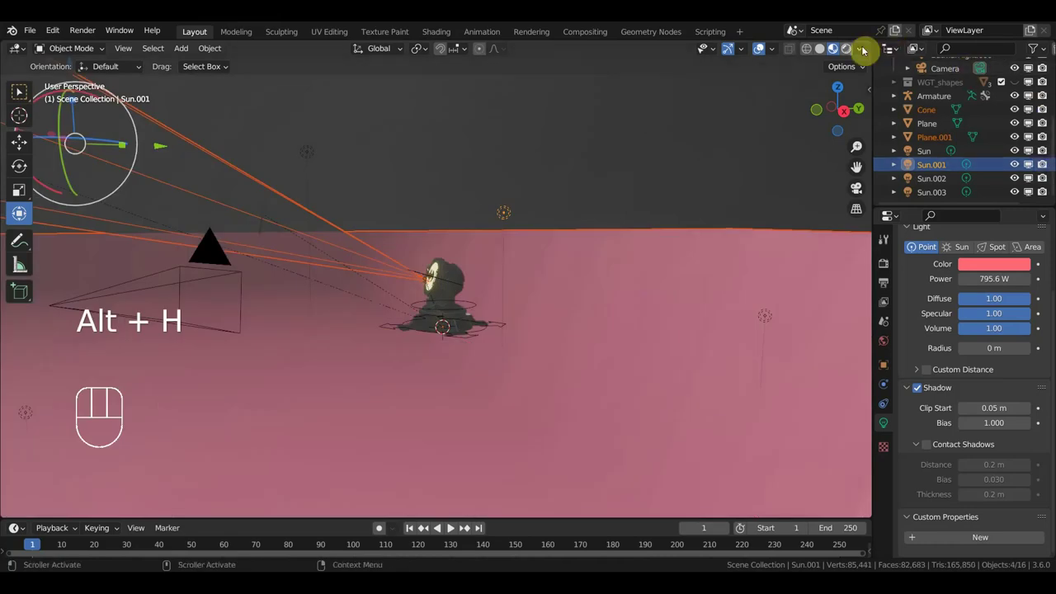
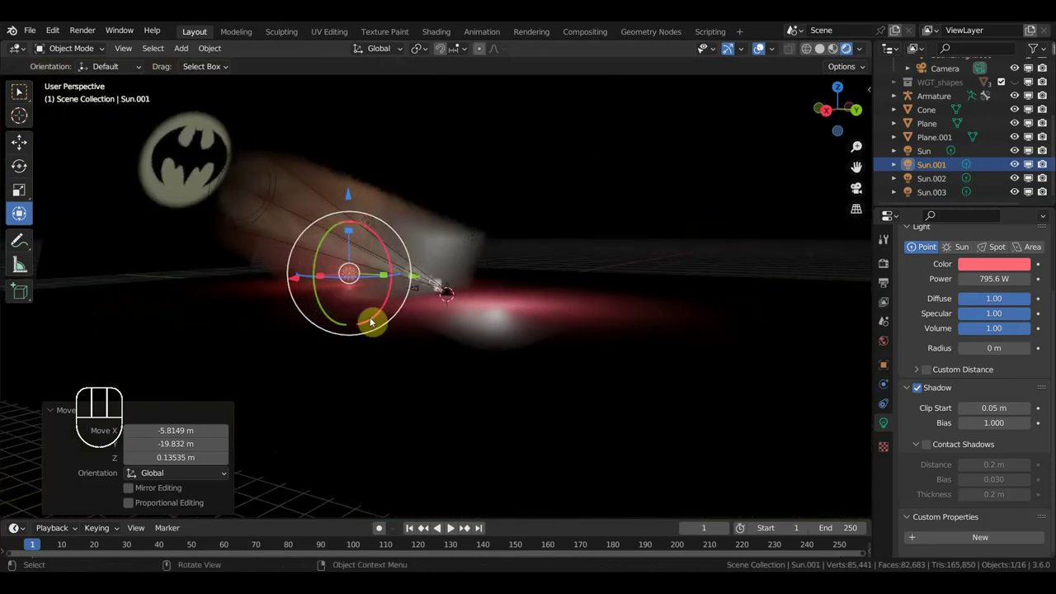
key("g")
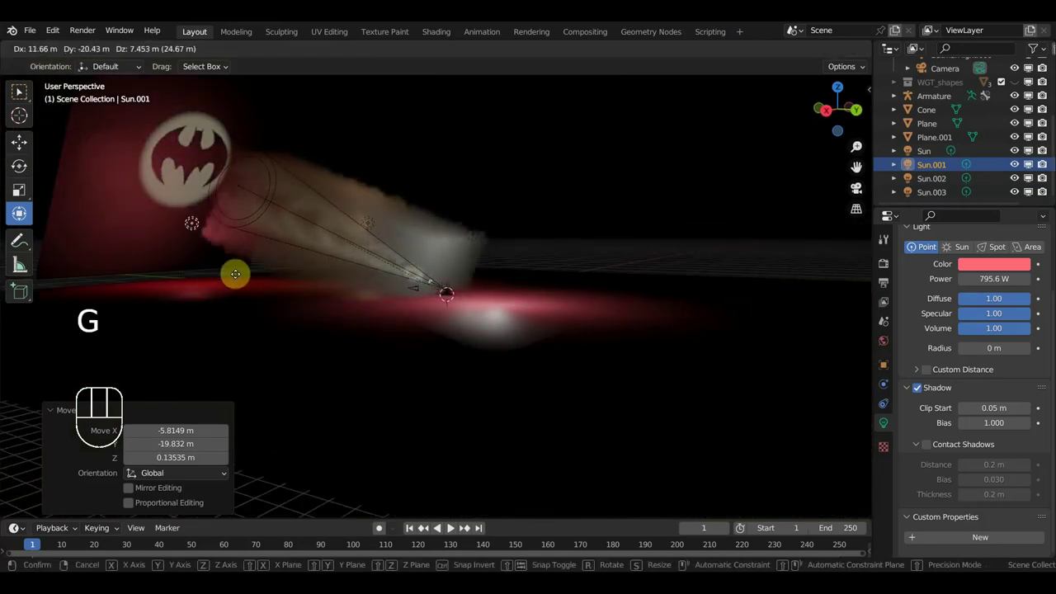
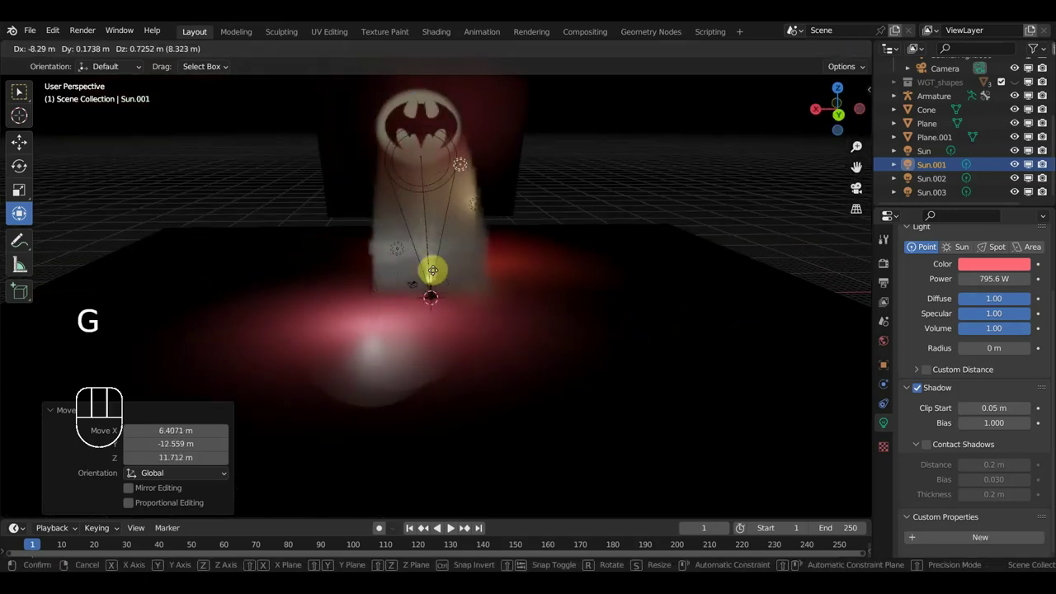
middle_click(478, 285)
key("g")
middle_click(514, 278)
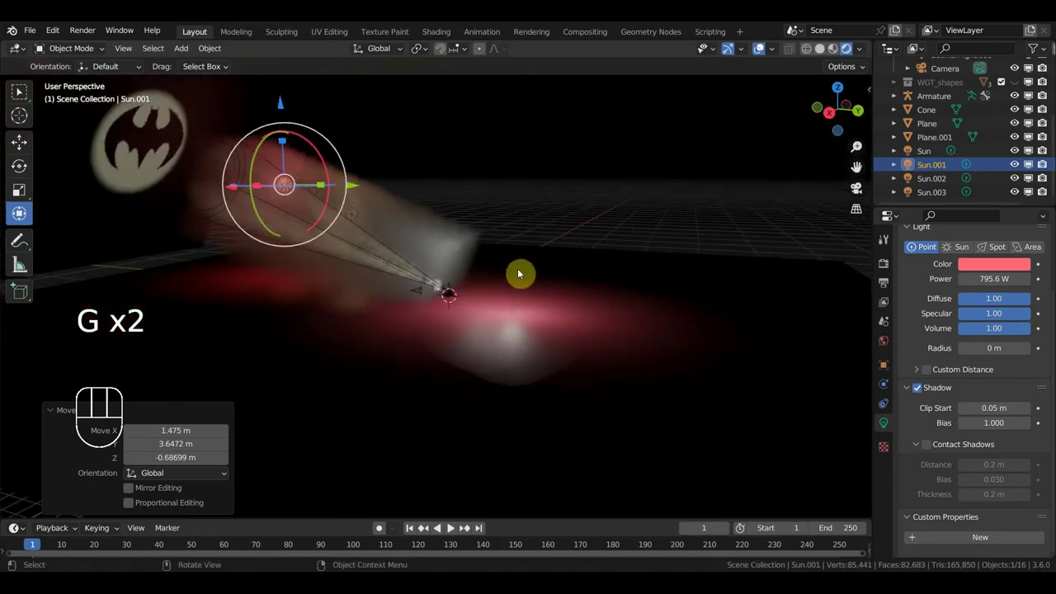
Look through the scene camera and fly it closer along the smoky beam.
key("KP_0")
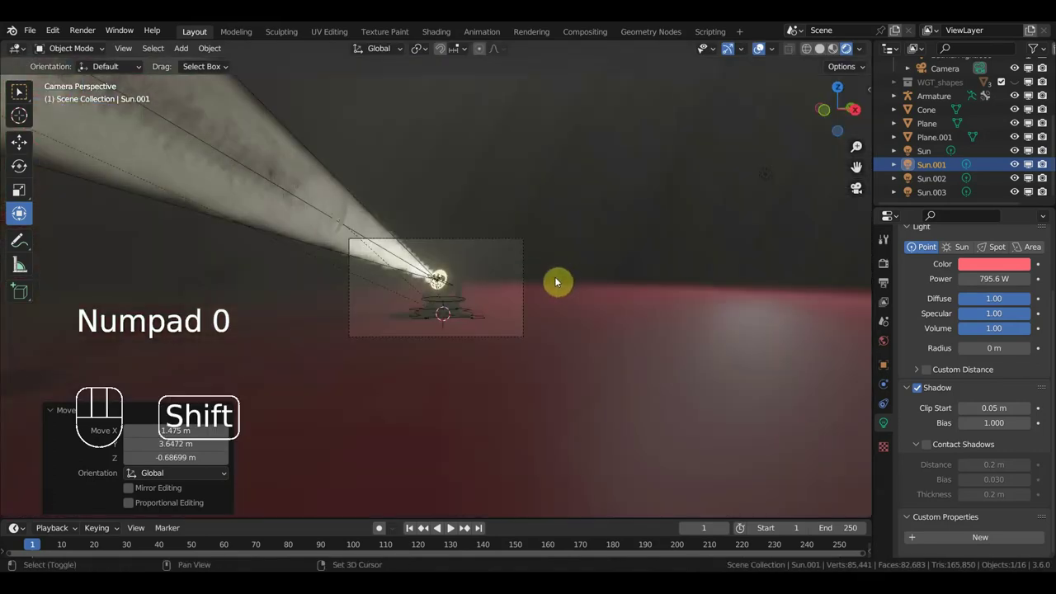
key("shift+f")
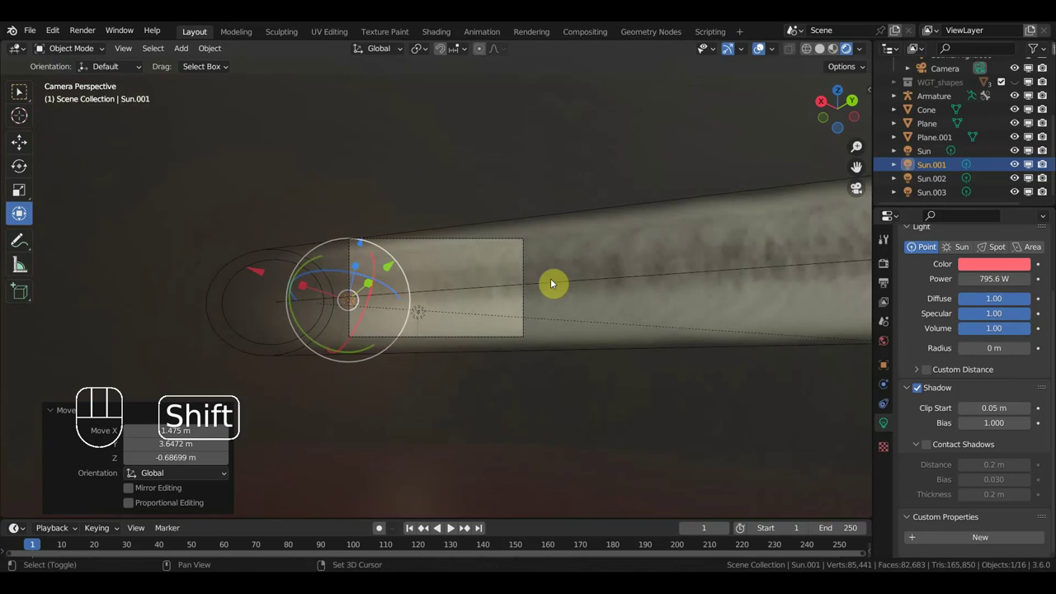
key("shift+g")
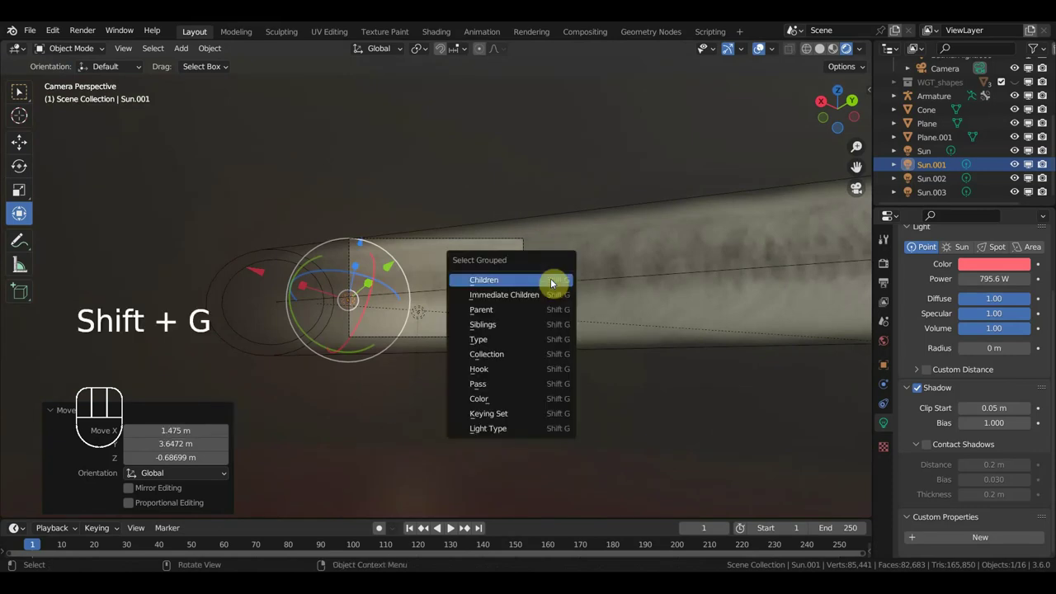
Fly the camera to swing the shot off the beam toward a darker part of the scene.
key("shift+f")
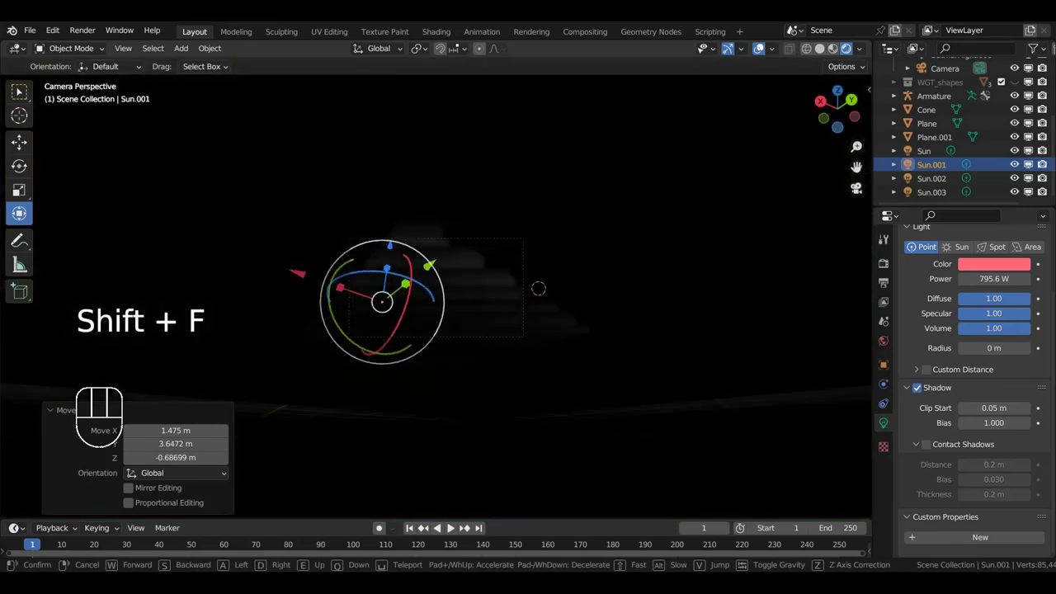
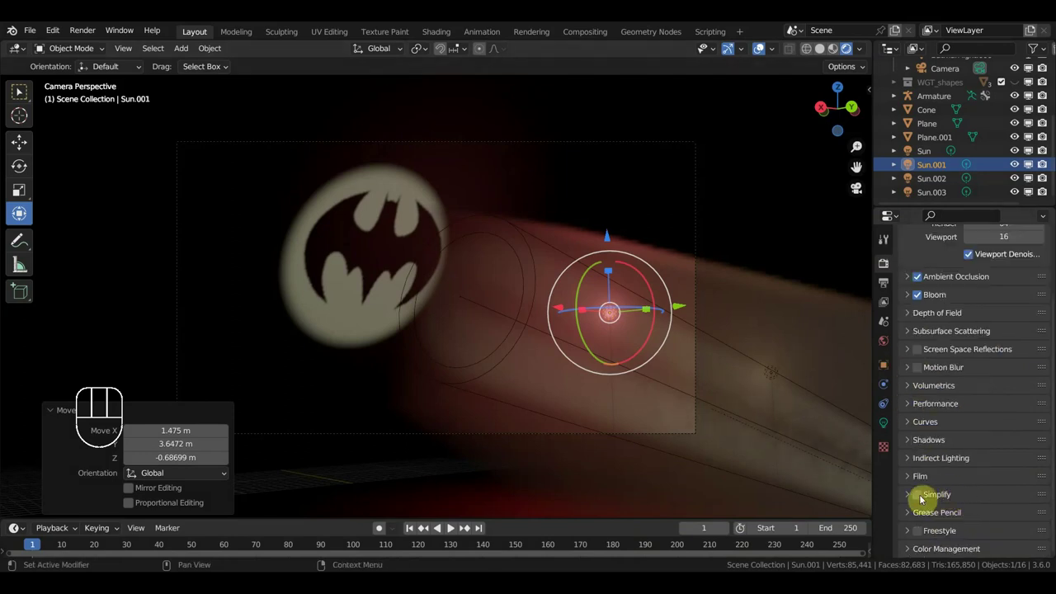
Enable Simplify, ambient occlusion and Screen Space Reflections in the Eevee render settings.
left_click(922, 501)
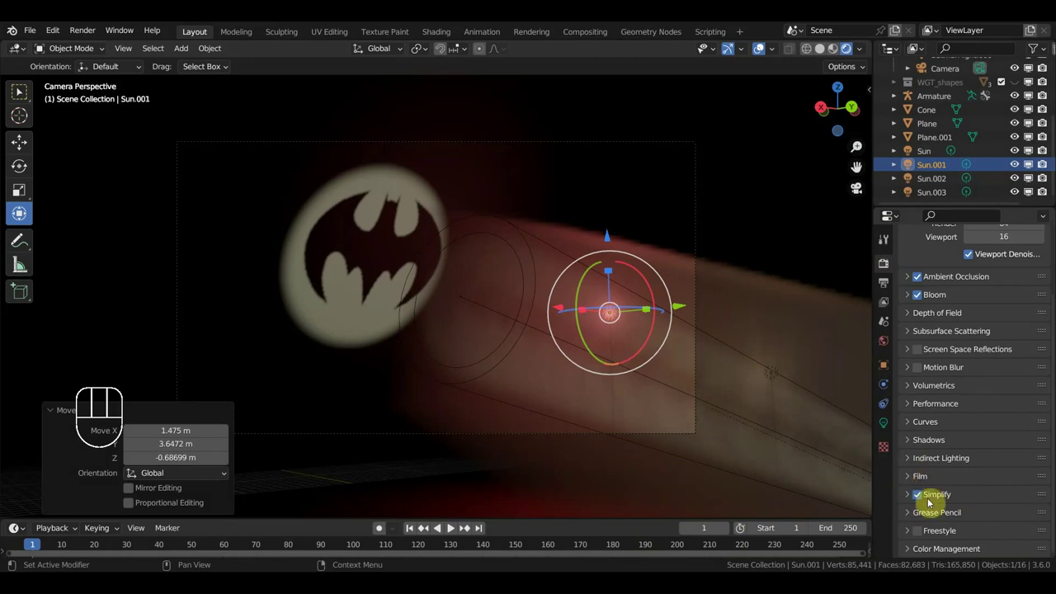
left_click(924, 536)
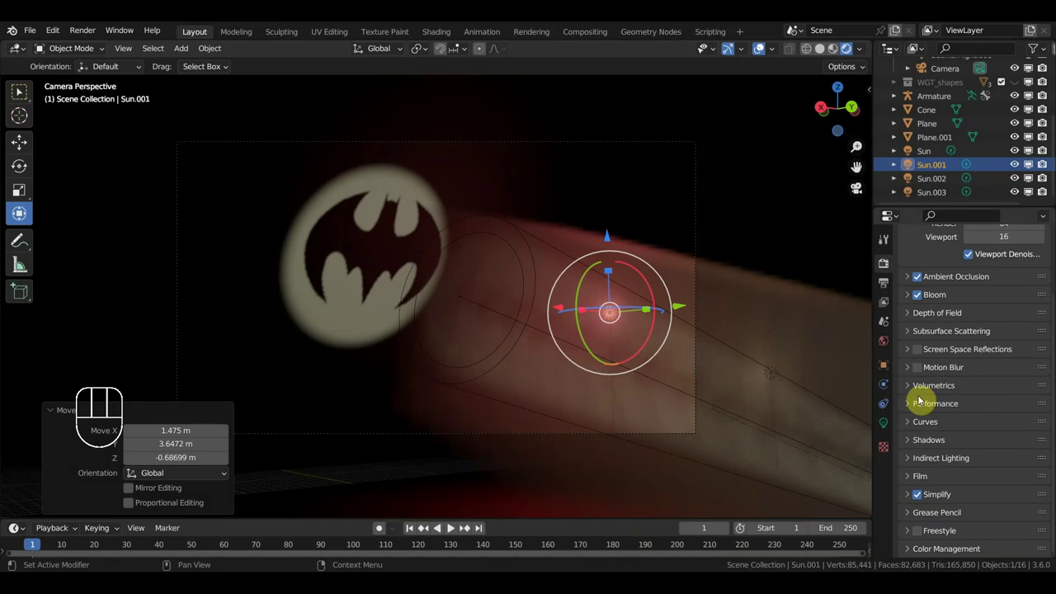
left_click(928, 360)
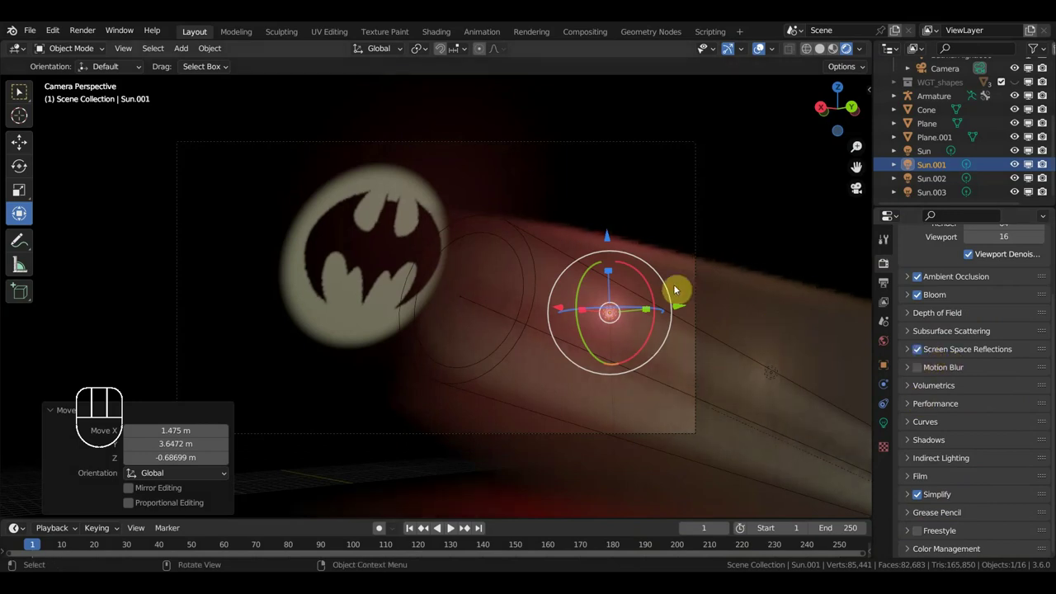
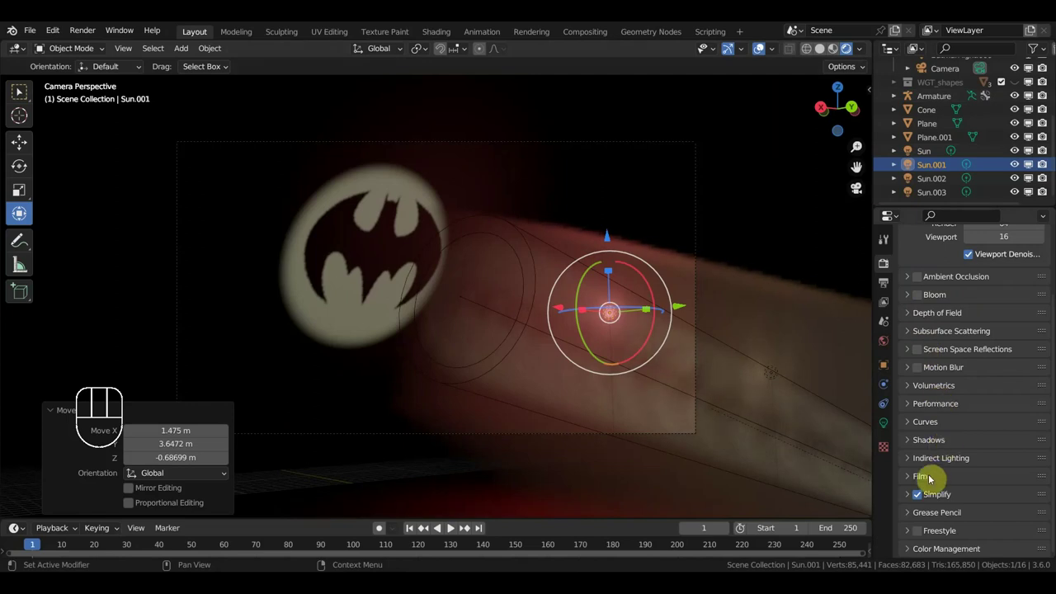
Switch the scene's render engine from Eevee to Cycles for a live rendered preview.
left_click(982, 383)
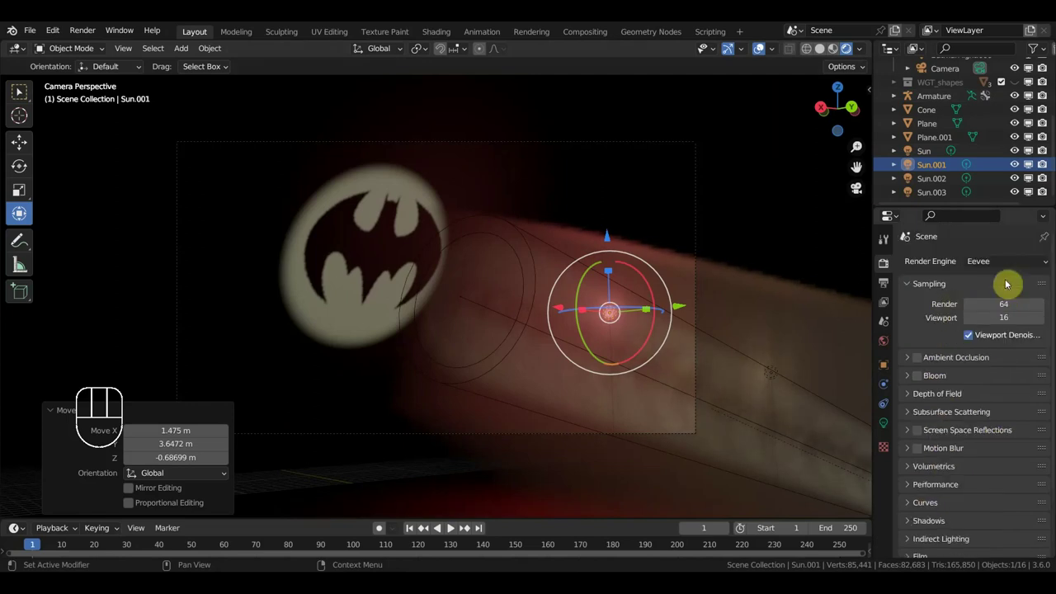
left_click_drag(995, 269, 953, 316)
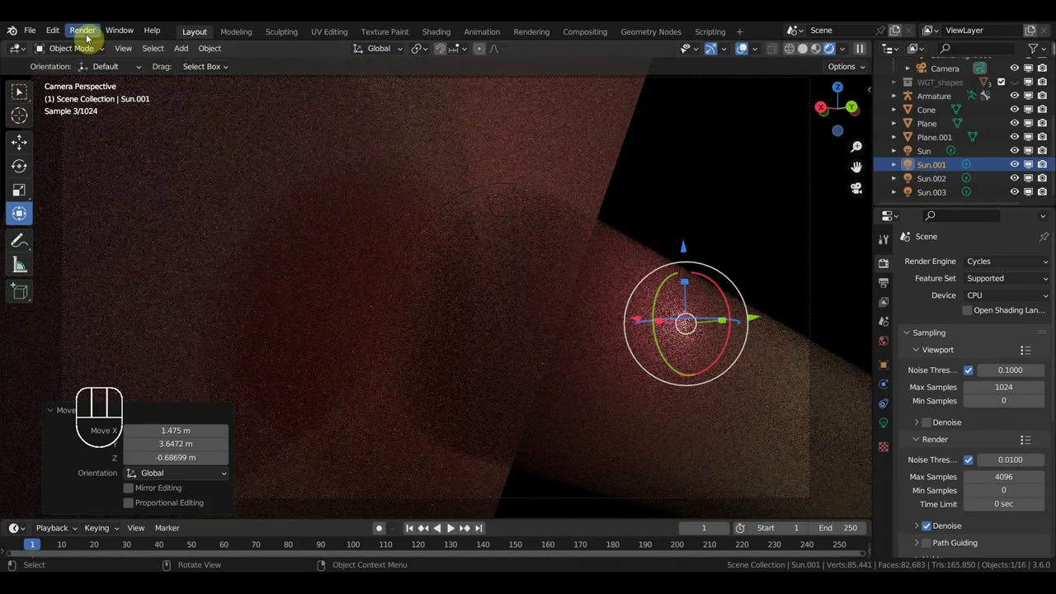
Switch the render engine back to Eevee and orbit out of the camera perspective.
left_click_drag(1001, 263, 995, 311)
left_click_drag(998, 264, 983, 285)
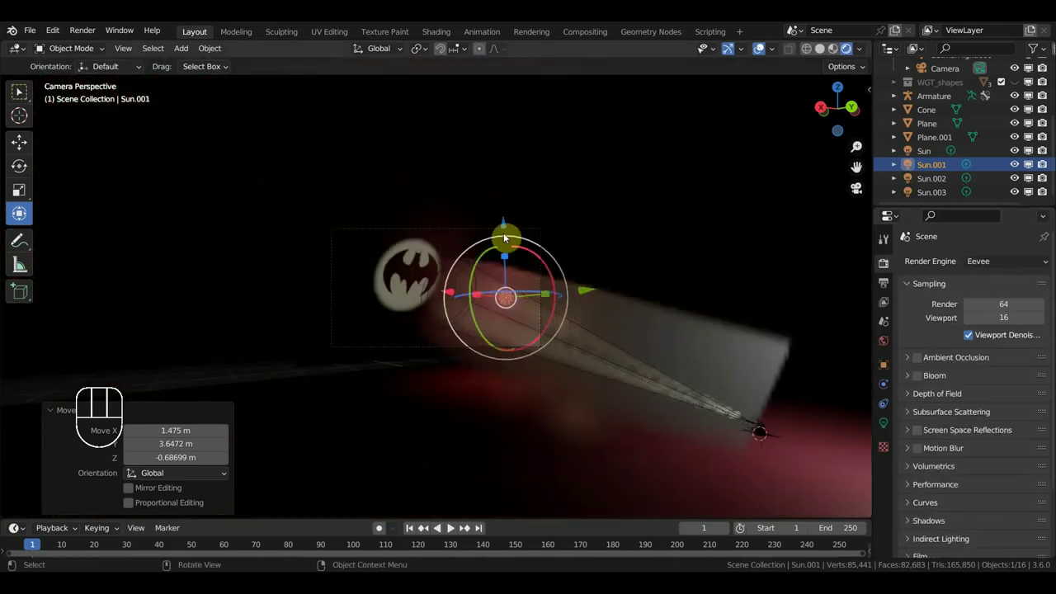
left_click_drag(404, 206, 439, 218)
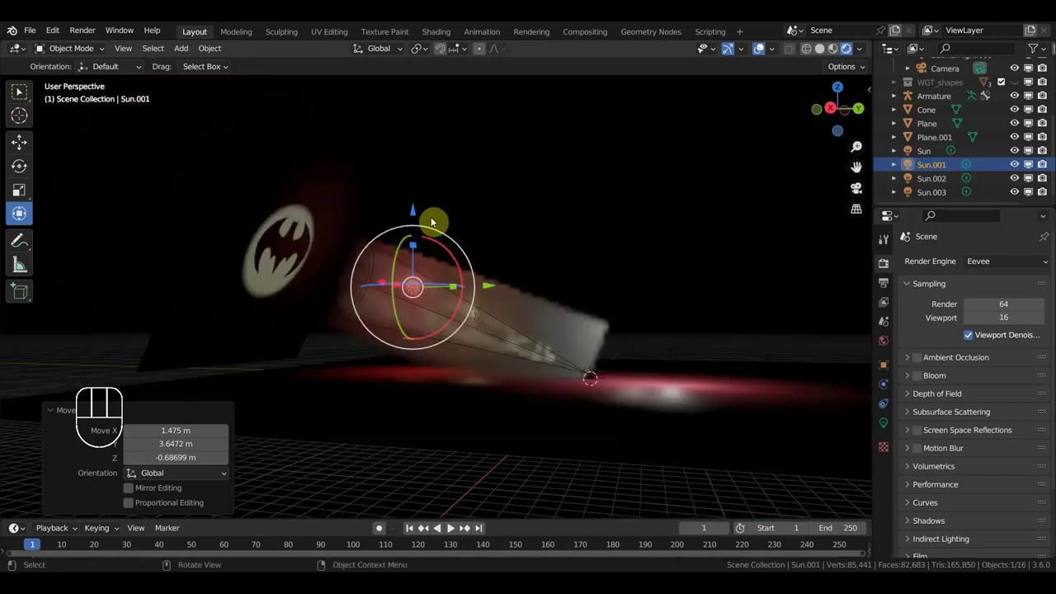
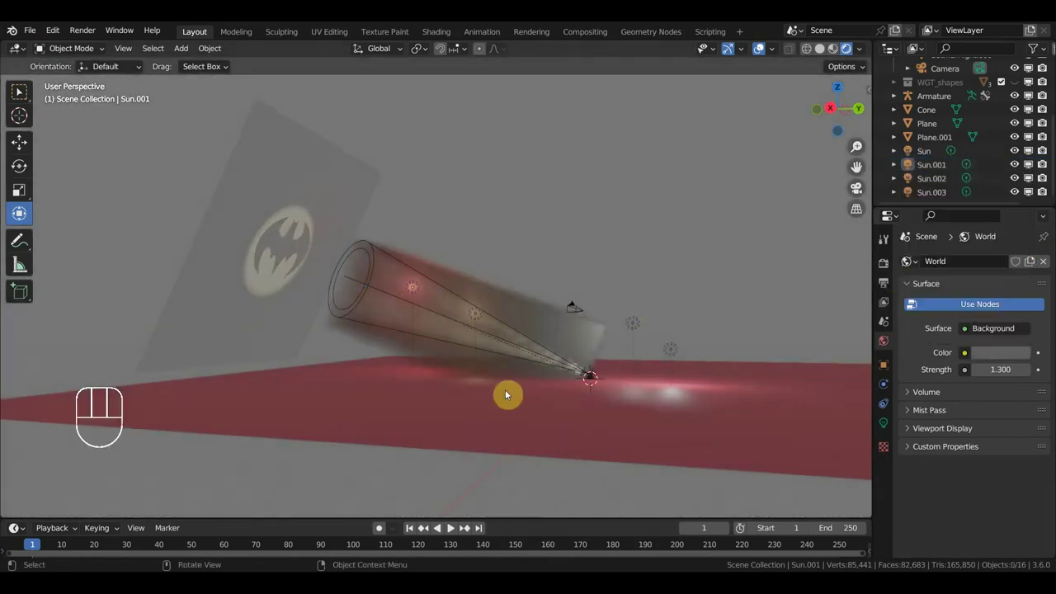
Delete the old beam cone, plane and two suns, then begin adding an image as a plane.
left_click_drag(463, 295, 384, 231)
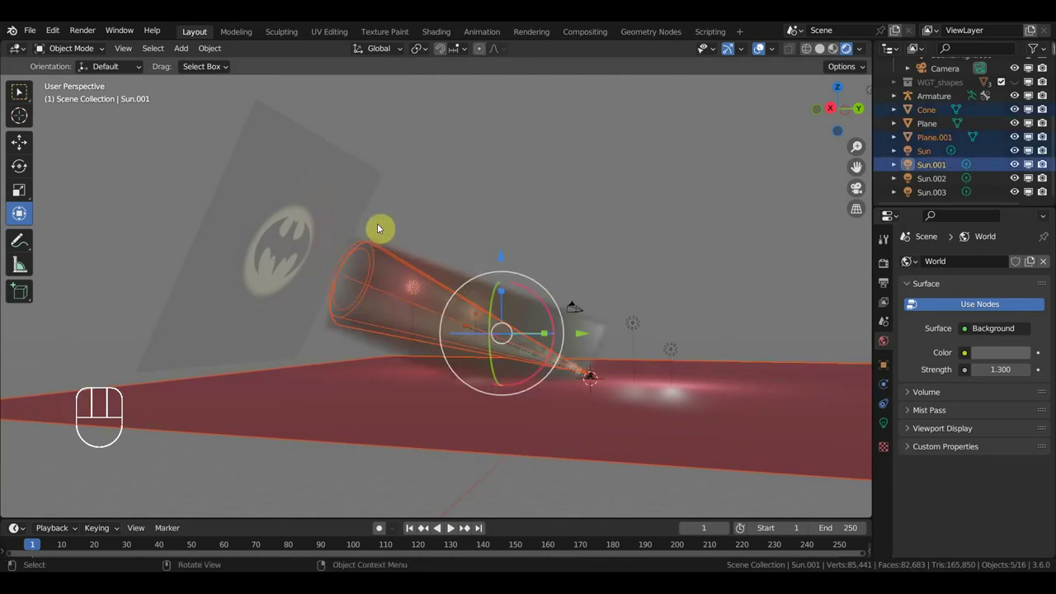
key("Delete")
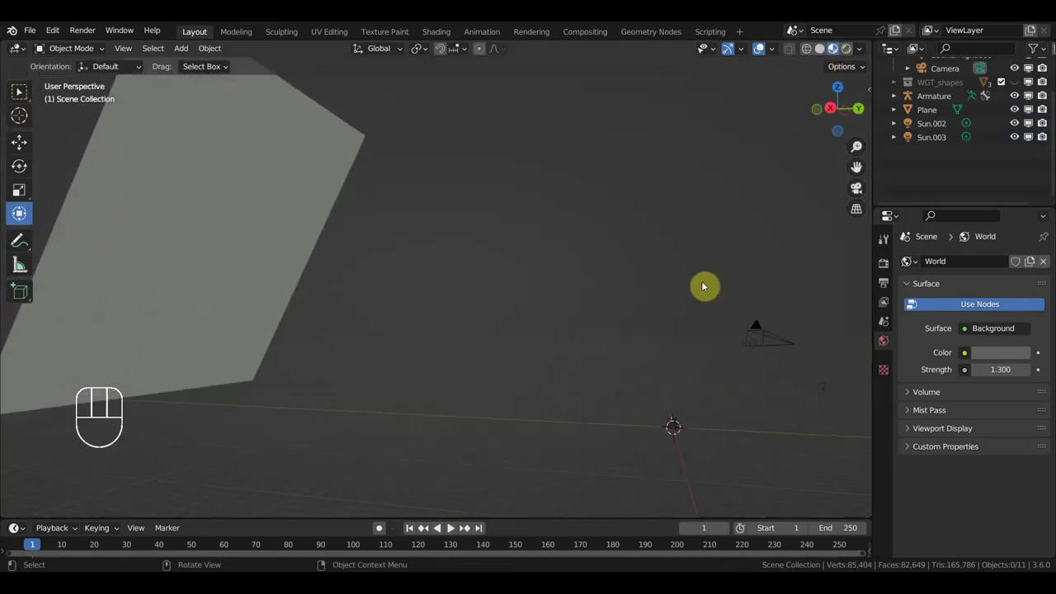
key("shift+a")
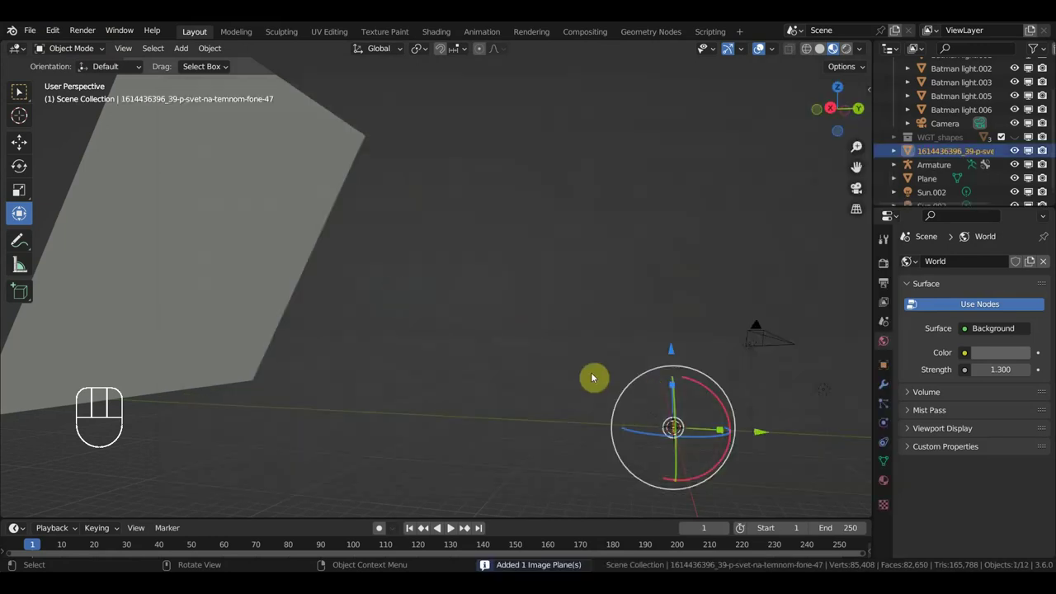
Scale the imported light-beam image plane up about 3.27 times.
left_click_drag(719, 386, 727, 48)
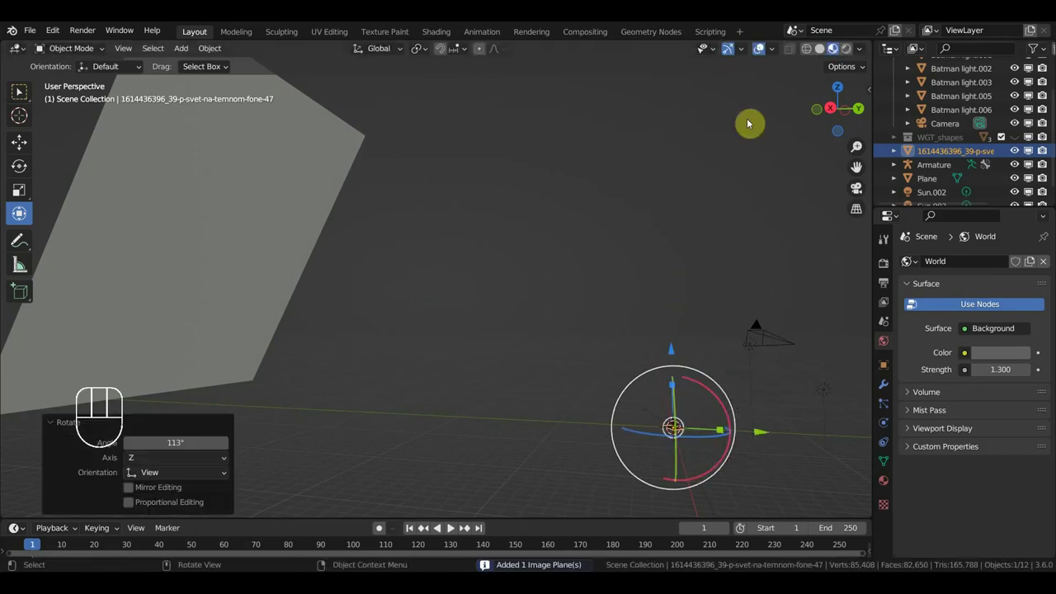
key("s")
key("s")
left_click_drag(795, 445, 755, 456)
Stand the beam plane upright, tilt it in Right view and move it toward the lamp.
key("r")
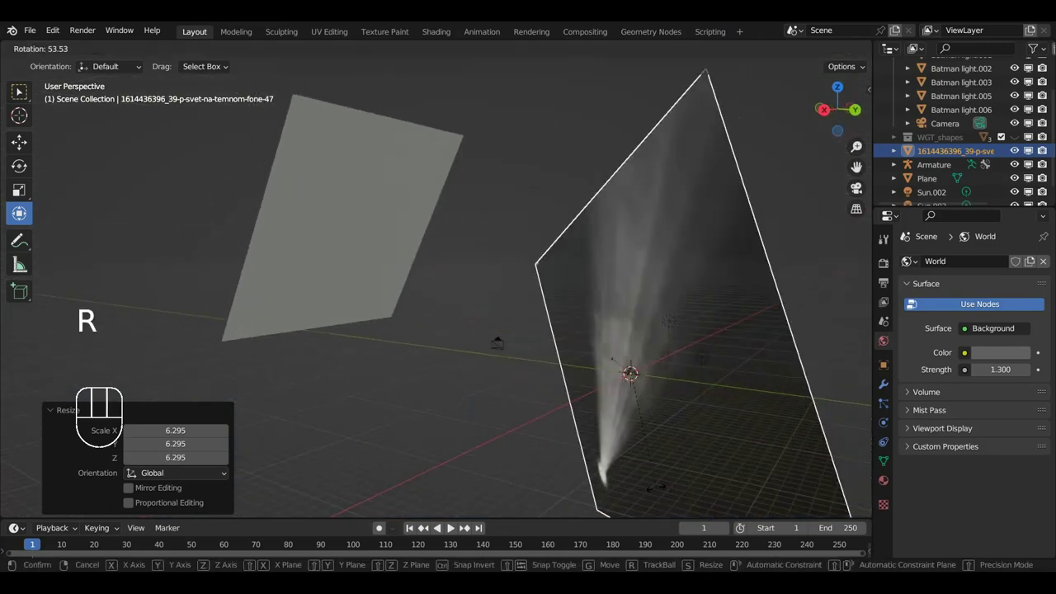
key("KP_3")
key("r")
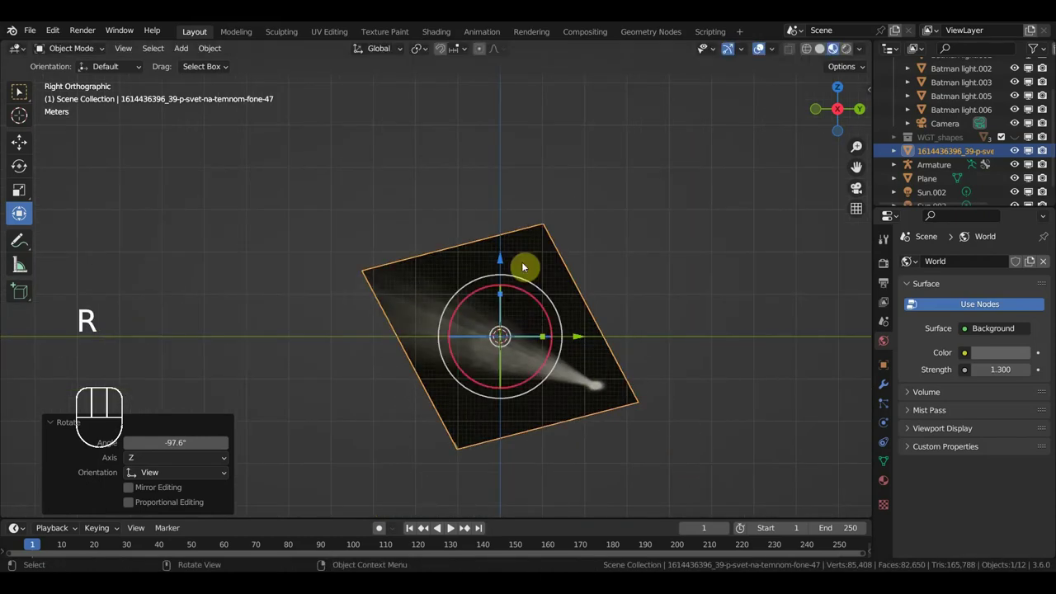
key("g")
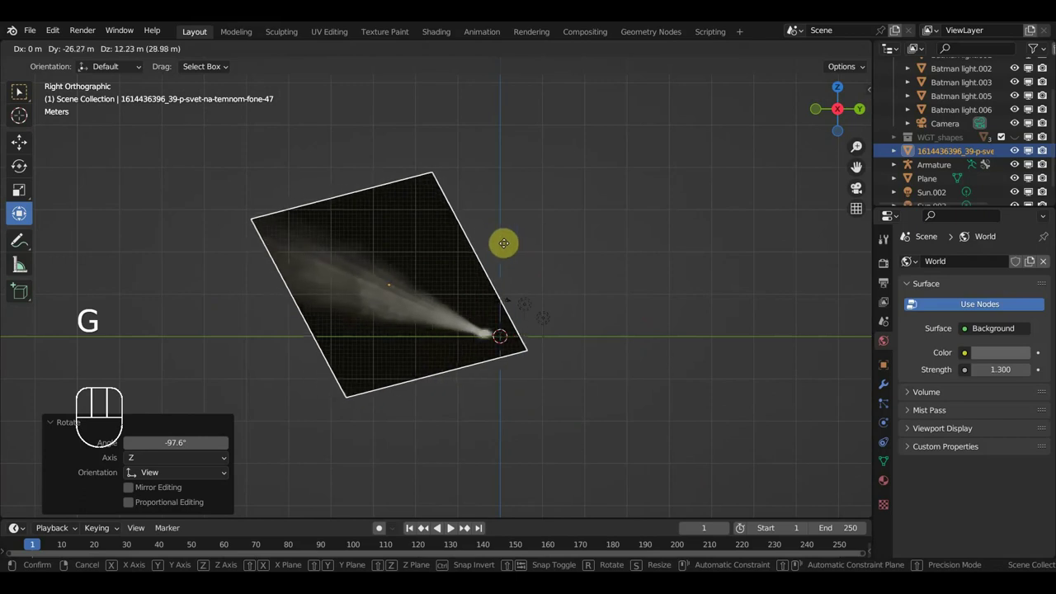
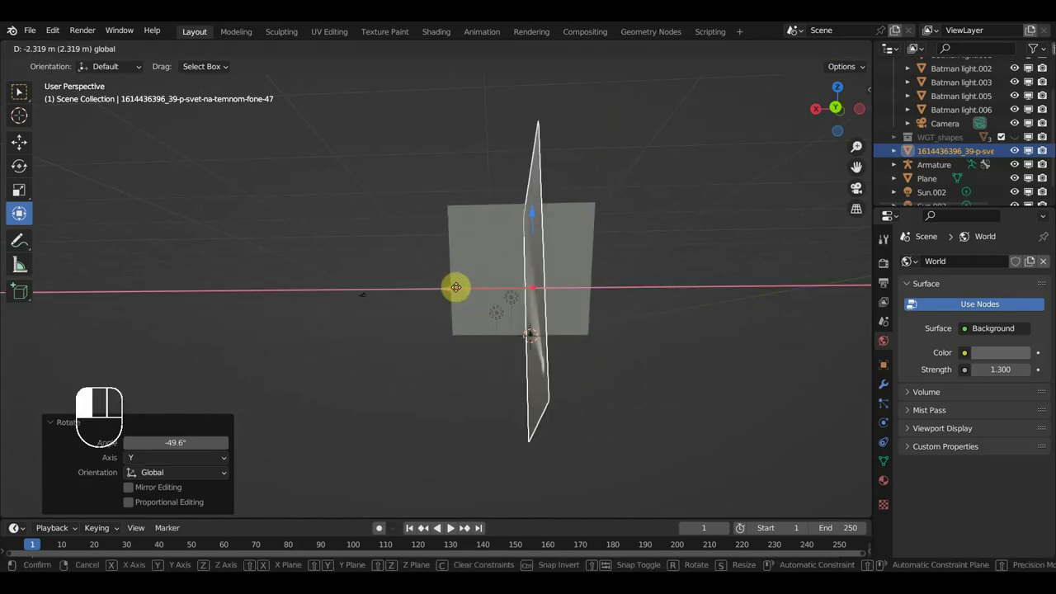
In Right view, re-tilt the beam plane and shrink it to about half with its glowing end at the origin.
key("KP_3")
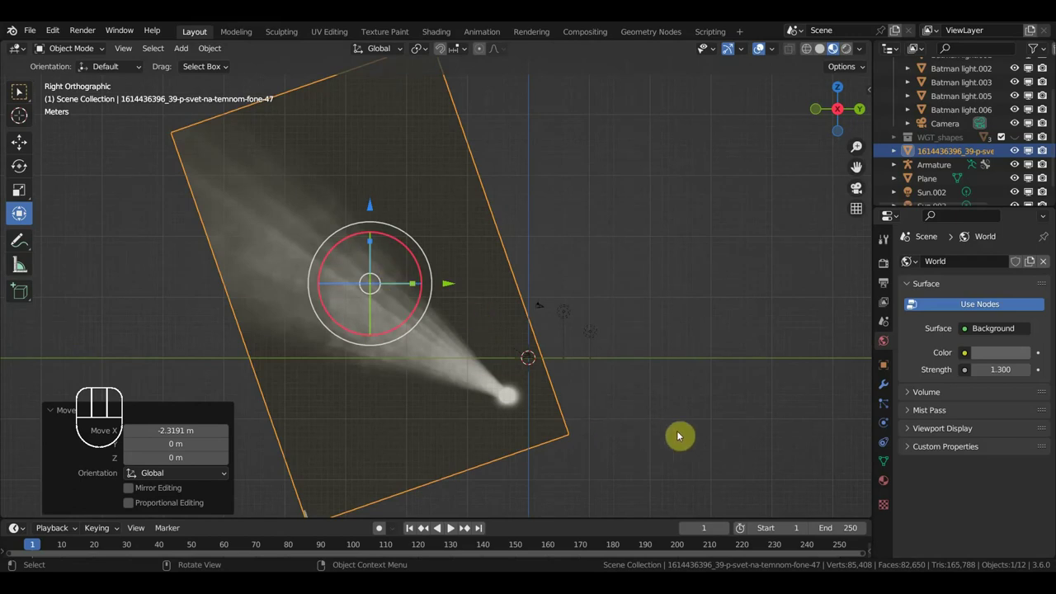
key("r")
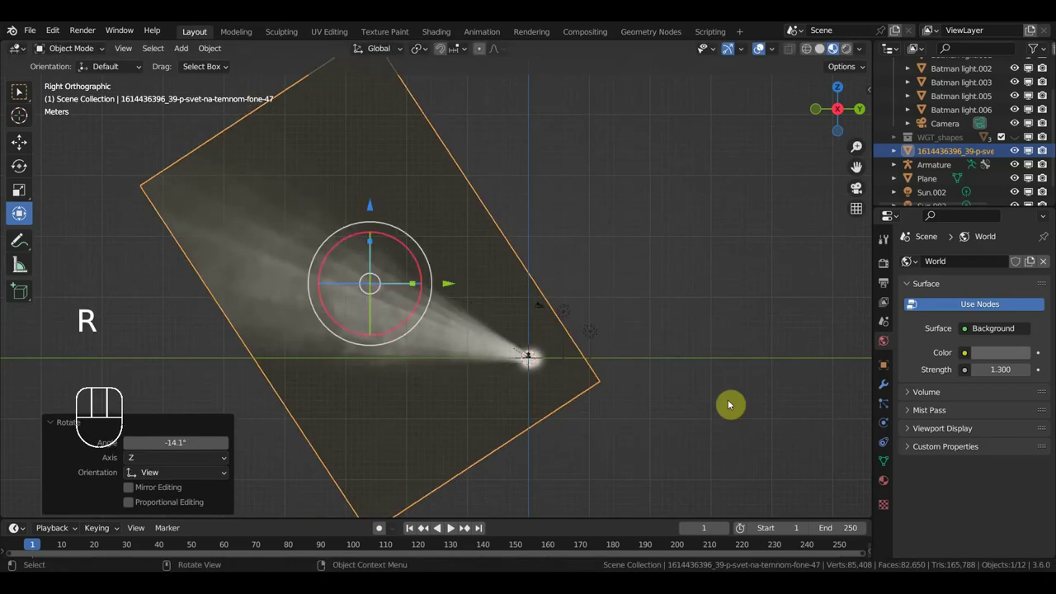
key("s")
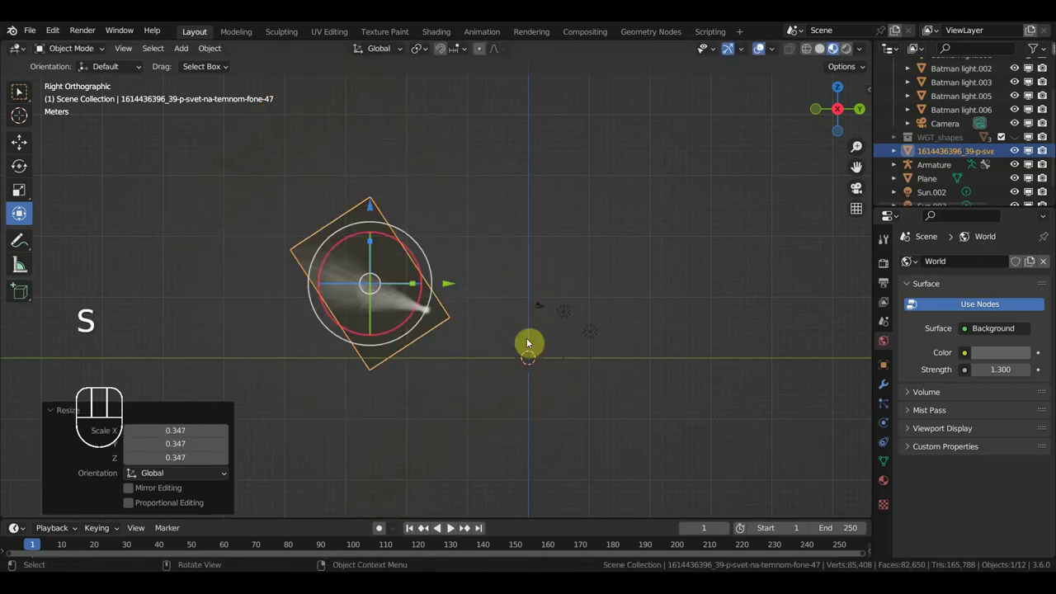
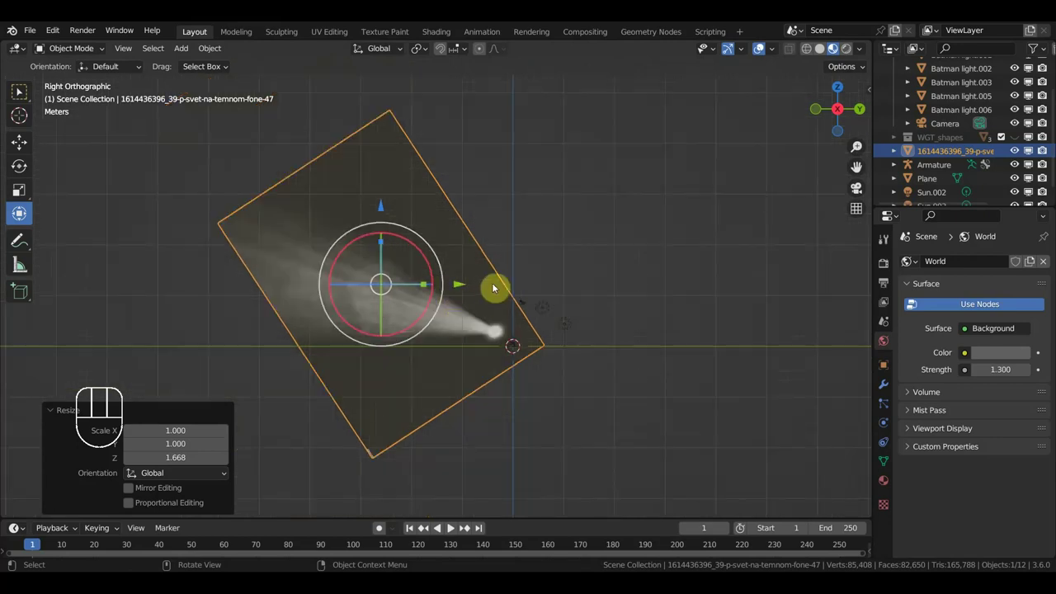
key("r")
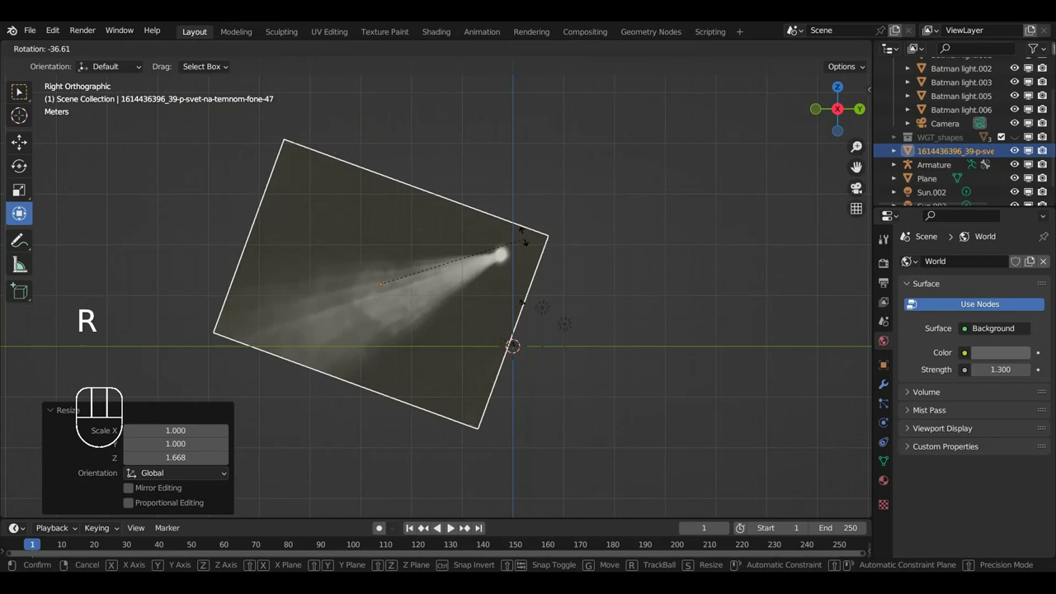
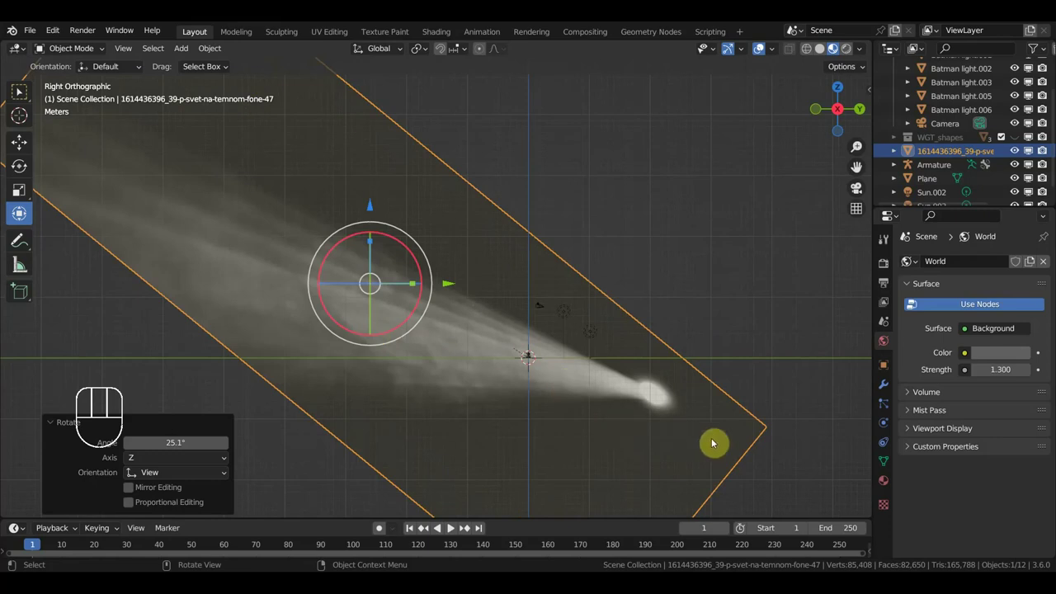
key("s")
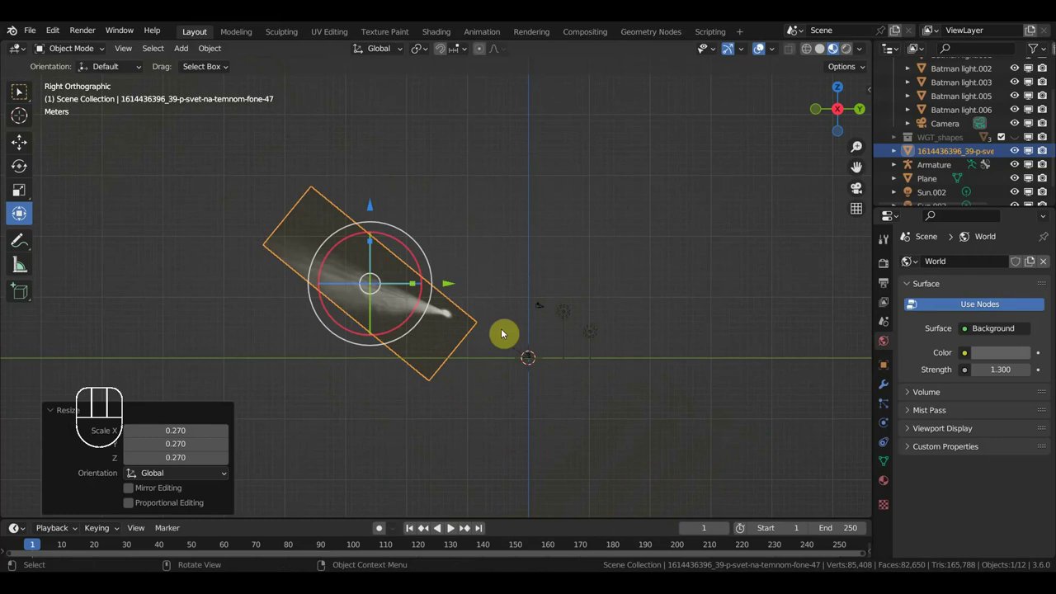
Shrink the beam plane to about a third and move it beside the lamp in perspective view.
key("g")
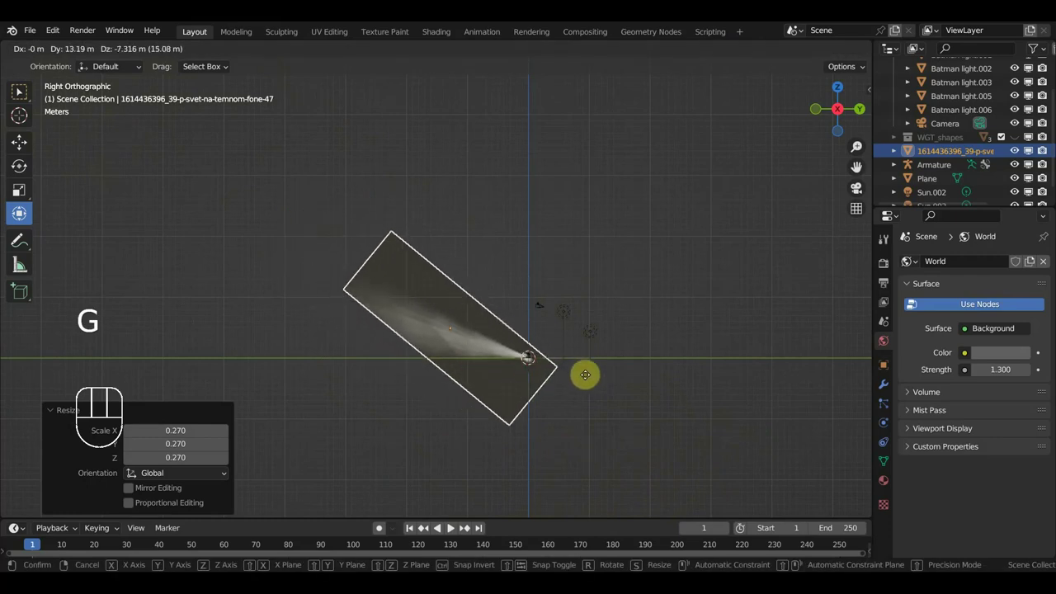
scroll("up", 3)
middle_click(722, 401)
left_click_drag(707, 387, 510, 183)
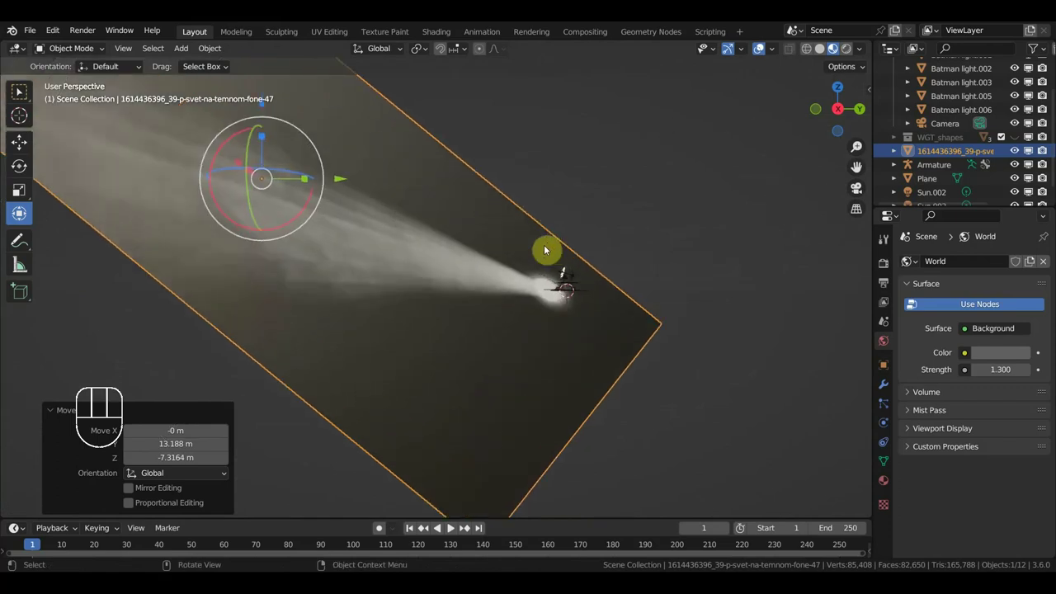
key("s")
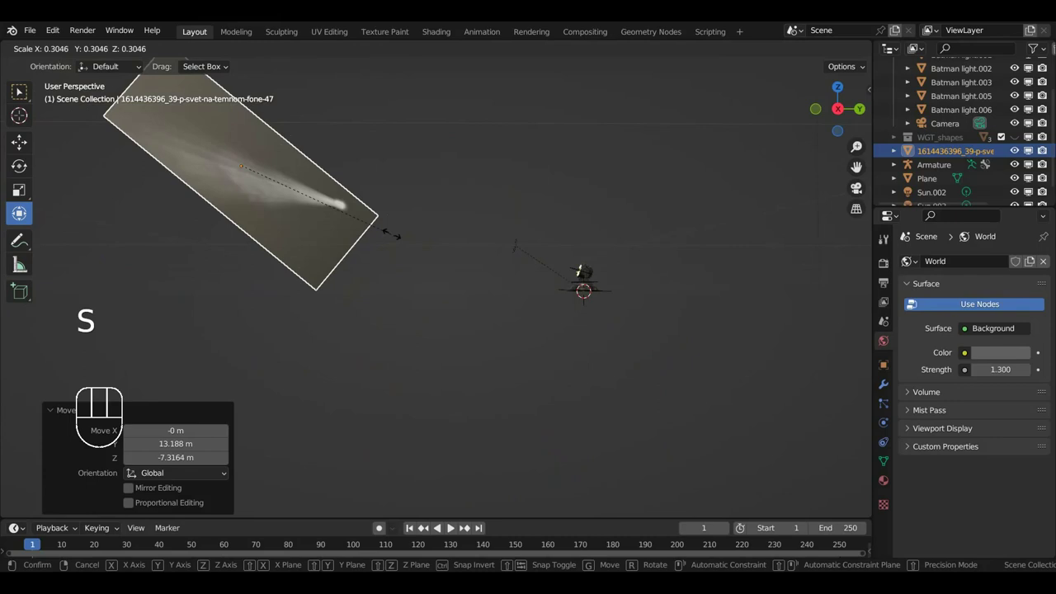
key("g")
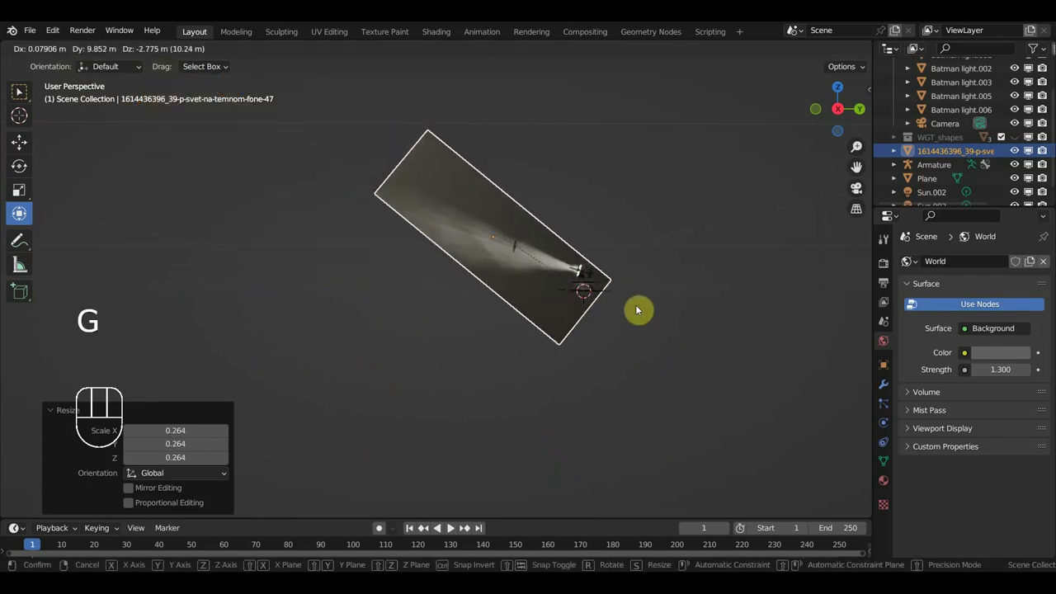
scroll("up", 3)
Enlarge the beam plane about fourfold and place its glowing tip at the searchlight lamp.
left_click_drag(656, 334, 533, 330)
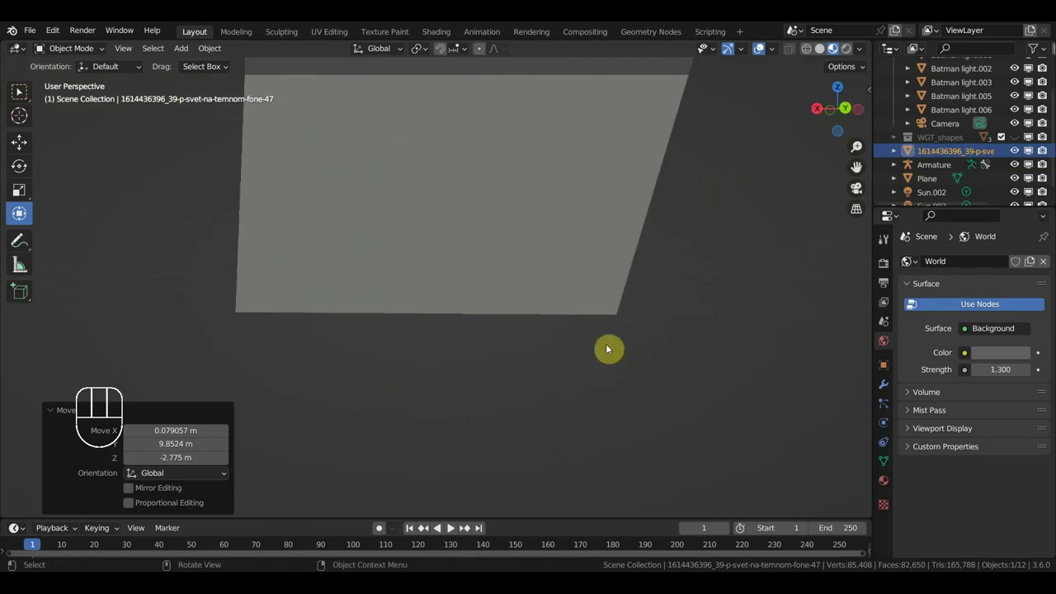
left_click_drag(642, 352, 562, 371)
scroll("down", 3)
key("g")
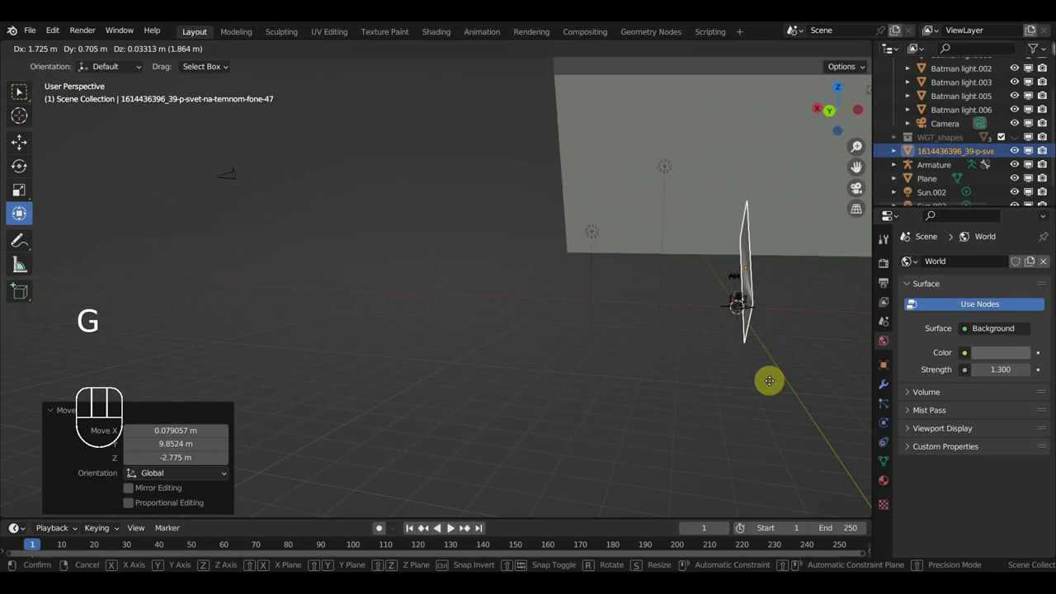
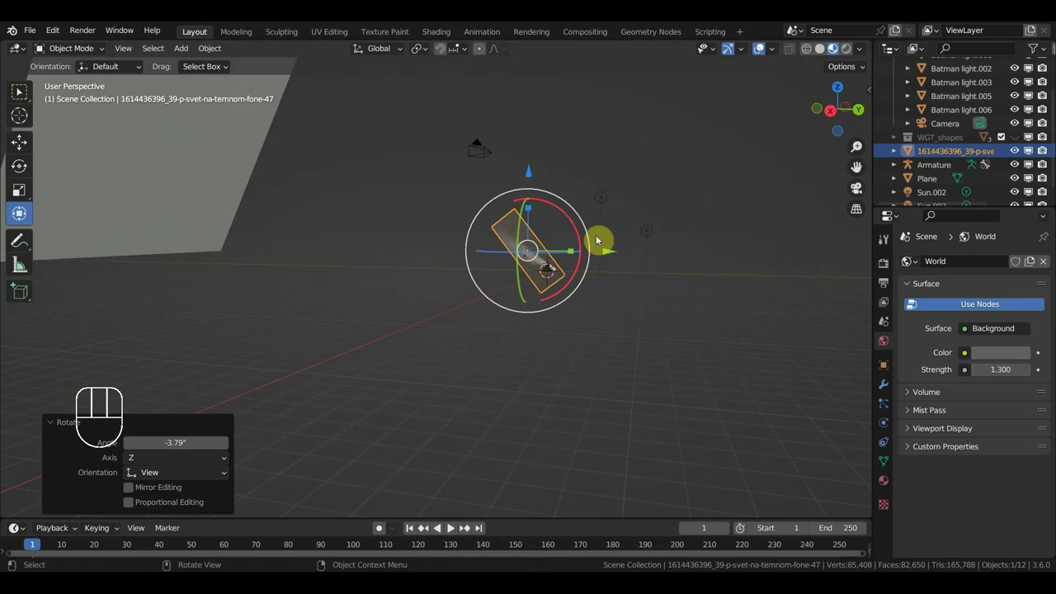
key("g")
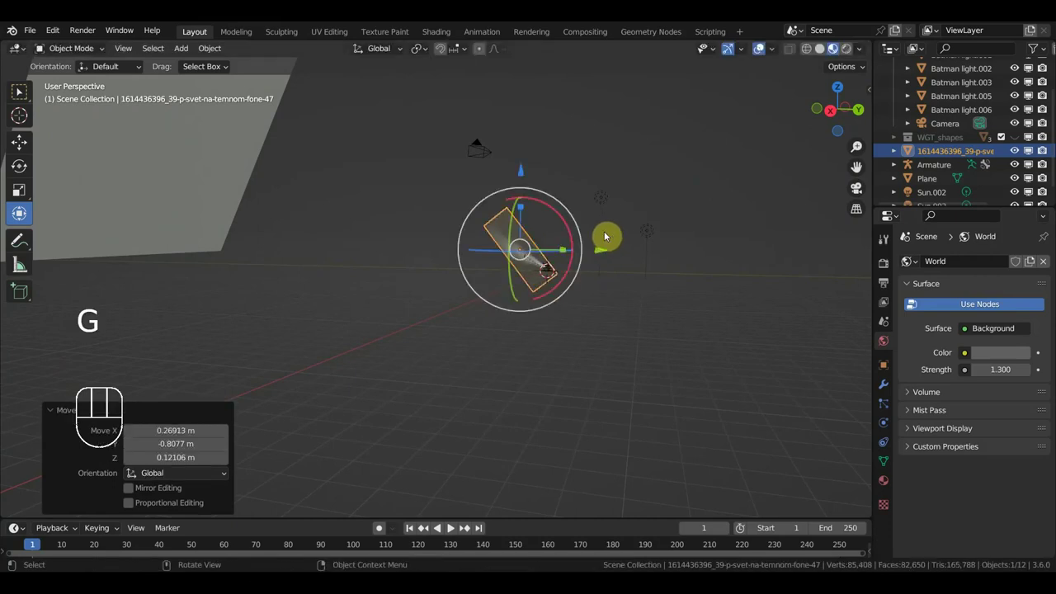
key("s")
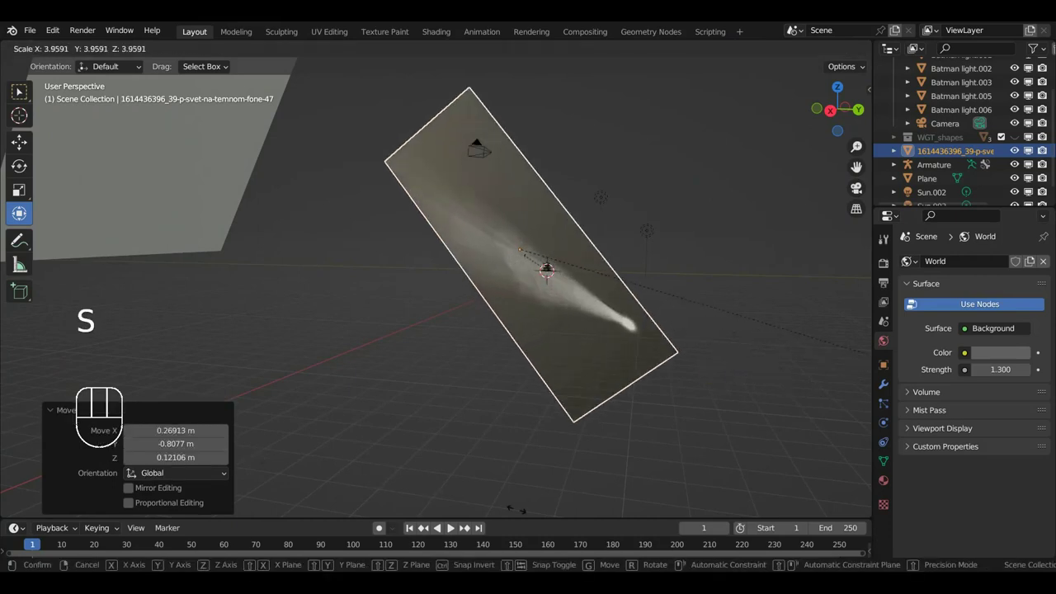
key("g")
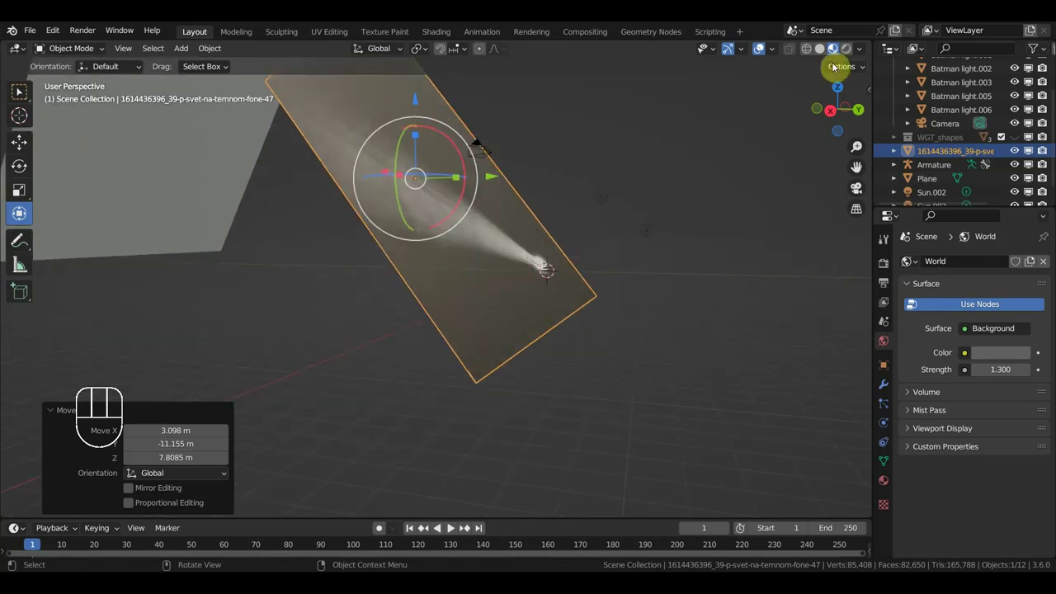
Preview the beam with rendered viewport shading and orbit to view it from above.
left_click(851, 52)
left_click_drag(724, 236, 755, 252)
middle_click(720, 272)
scroll("up", 3)
left_click_drag(596, 307, 454, 165)
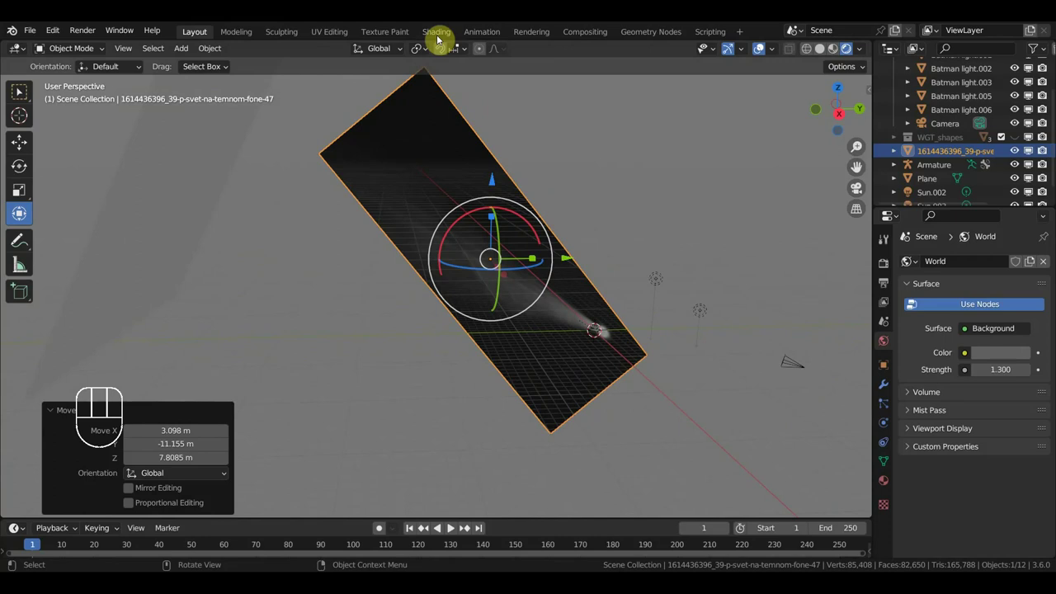
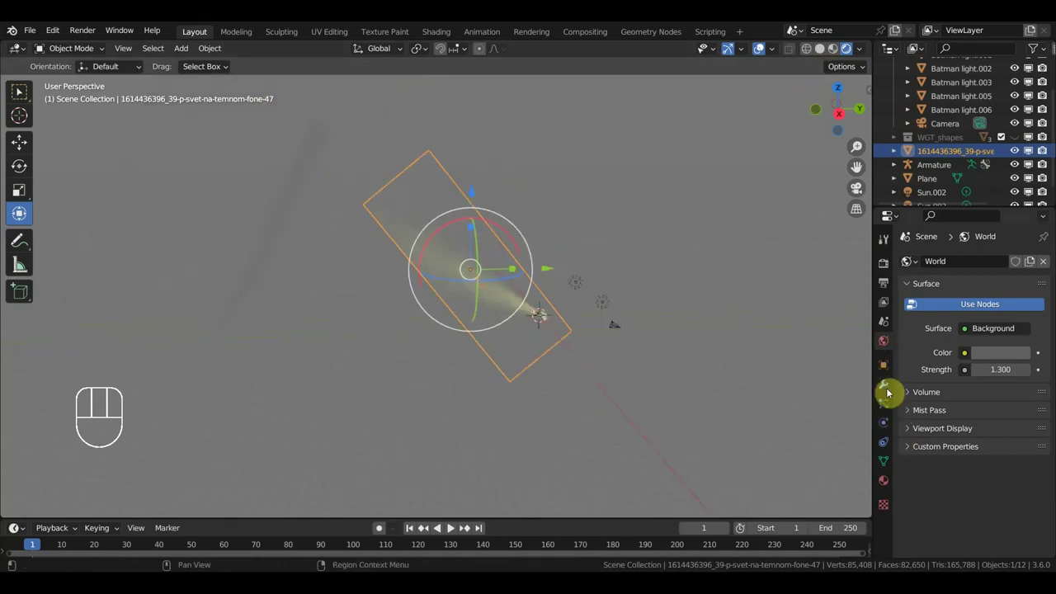
Set the world background colour's Value to 0 so the yellow beam glows over black.
left_click(890, 343)
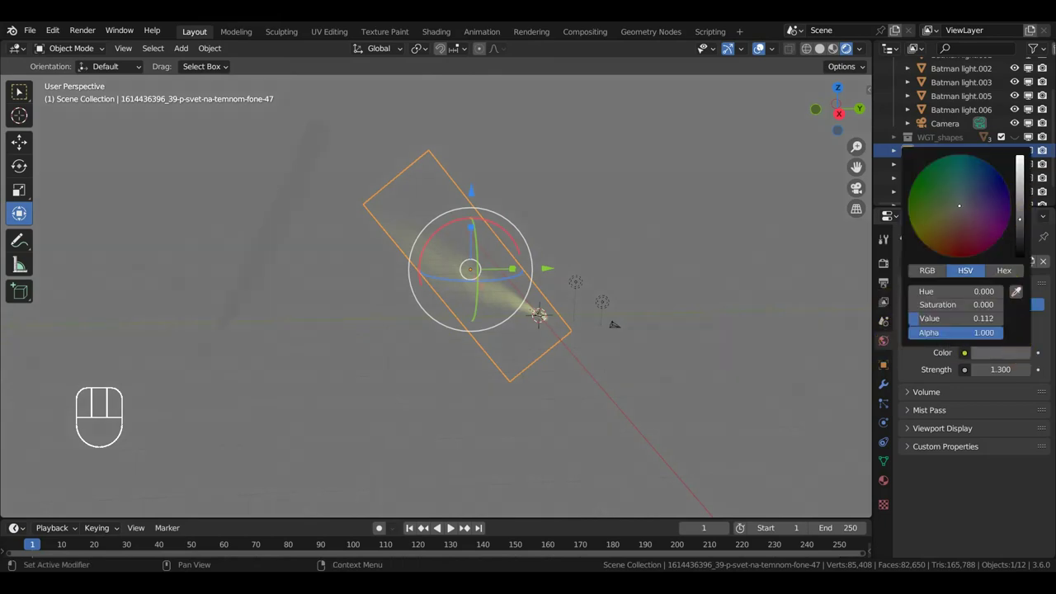
middle_click(755, 334)
left_click_drag(722, 307, 700, 284)
left_click_drag(687, 322, 689, 337)
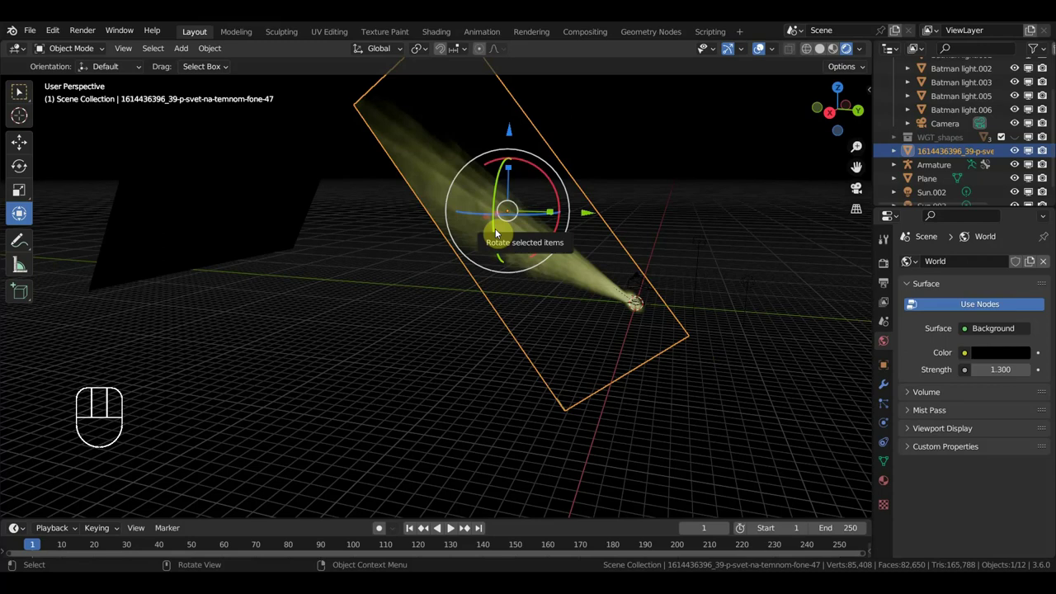
middle_click(539, 291)
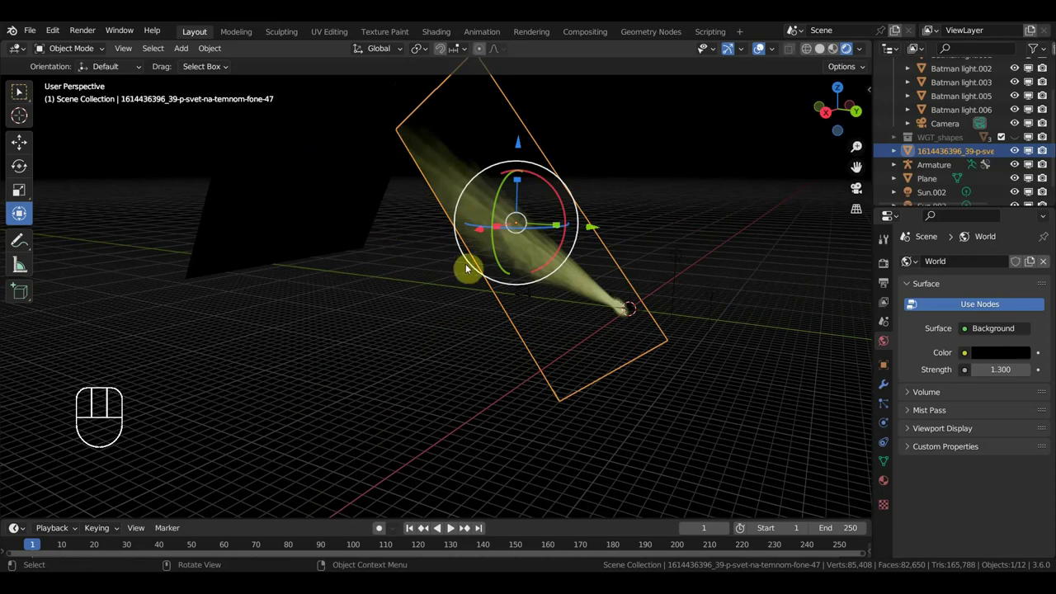
left_click_drag(611, 315, 683, 303)
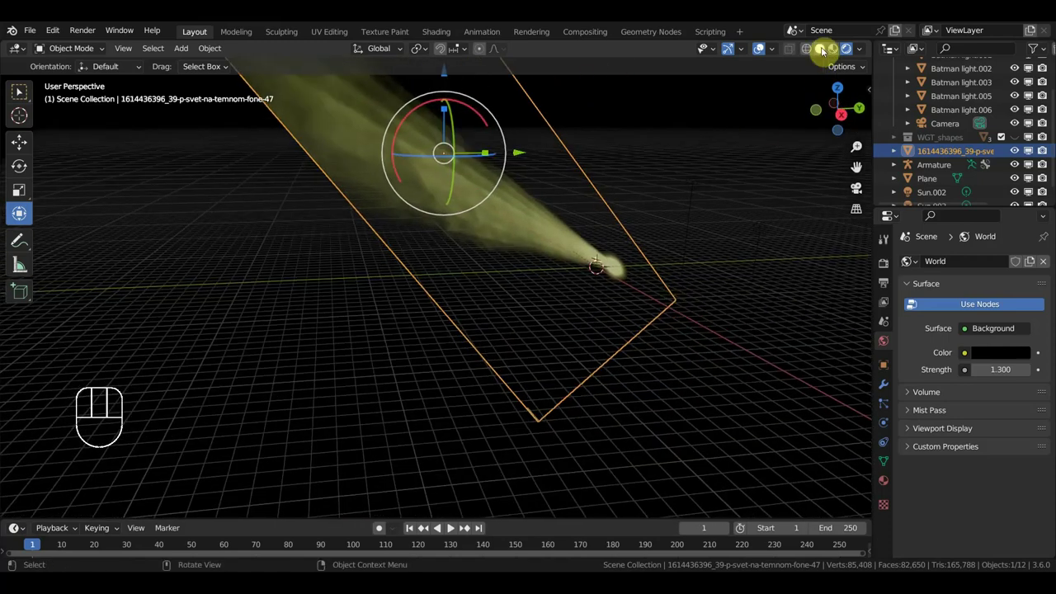
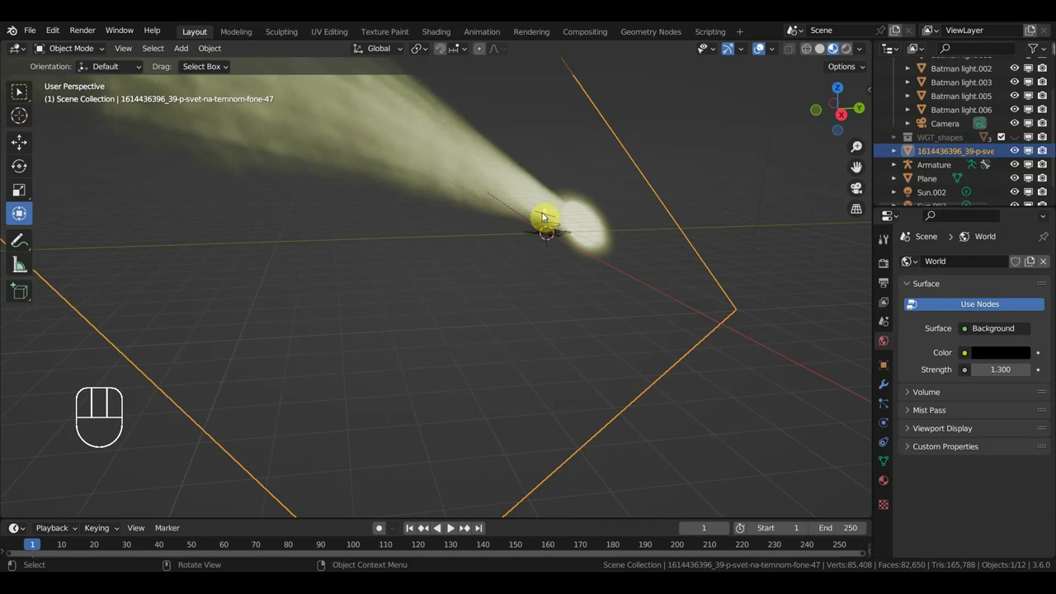
Hide the beam plane (H) and check the lone searchlight from Right view and perspective.
key("h")
left_click_drag(602, 220, 643, 229)
key("KP_3")
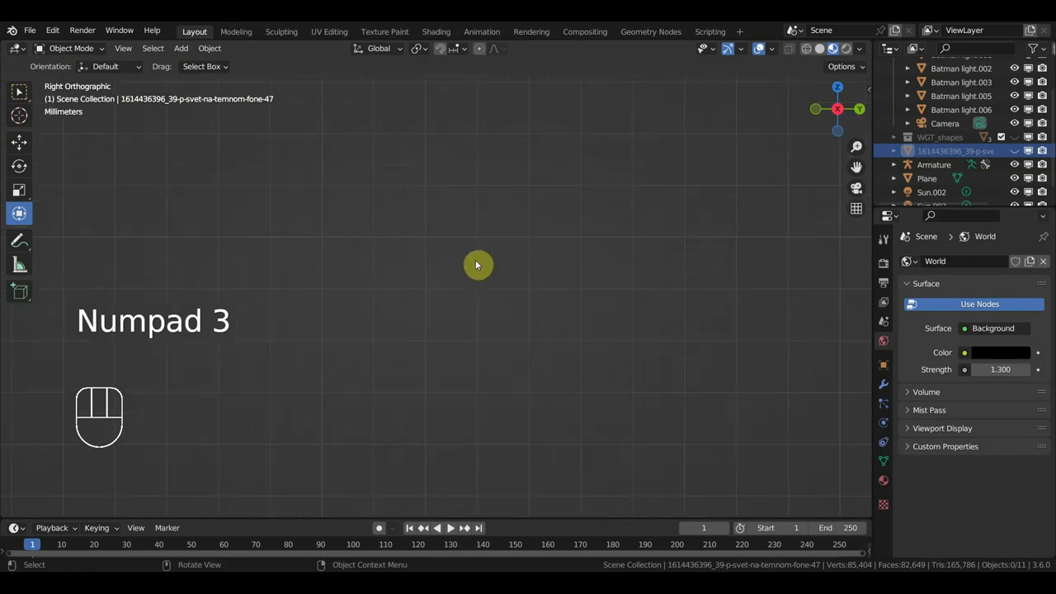
left_click_drag(552, 273, 435, 225)
left_click_drag(479, 315, 457, 97)
left_click_drag(554, 295, 536, 344)
middle_click(547, 353)
left_click_drag(443, 291, 407, 275)
middle_click(250, 270)
middle_click(339, 337)
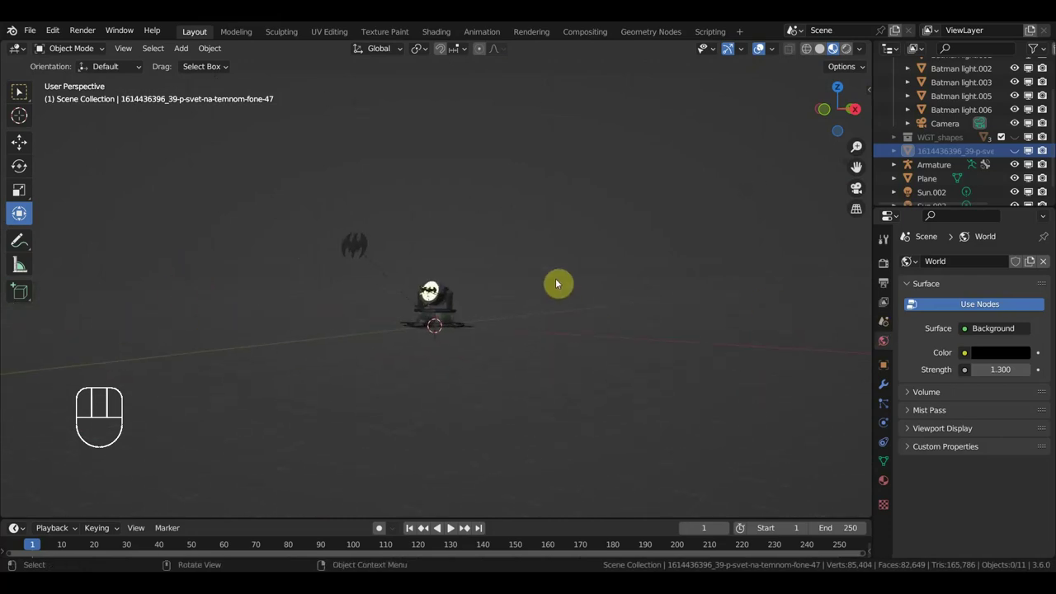
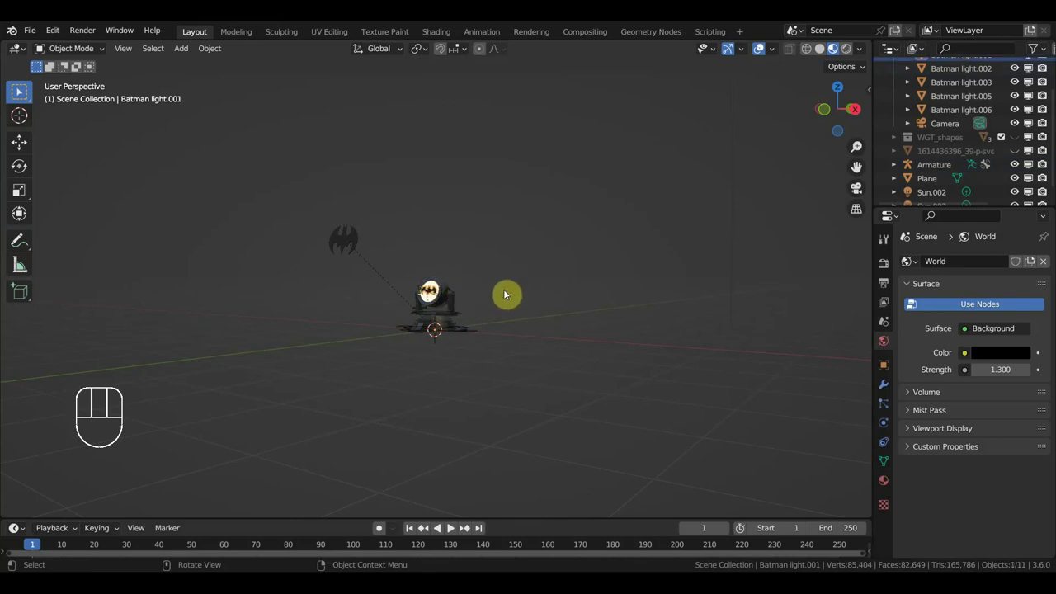
key("KP_3")
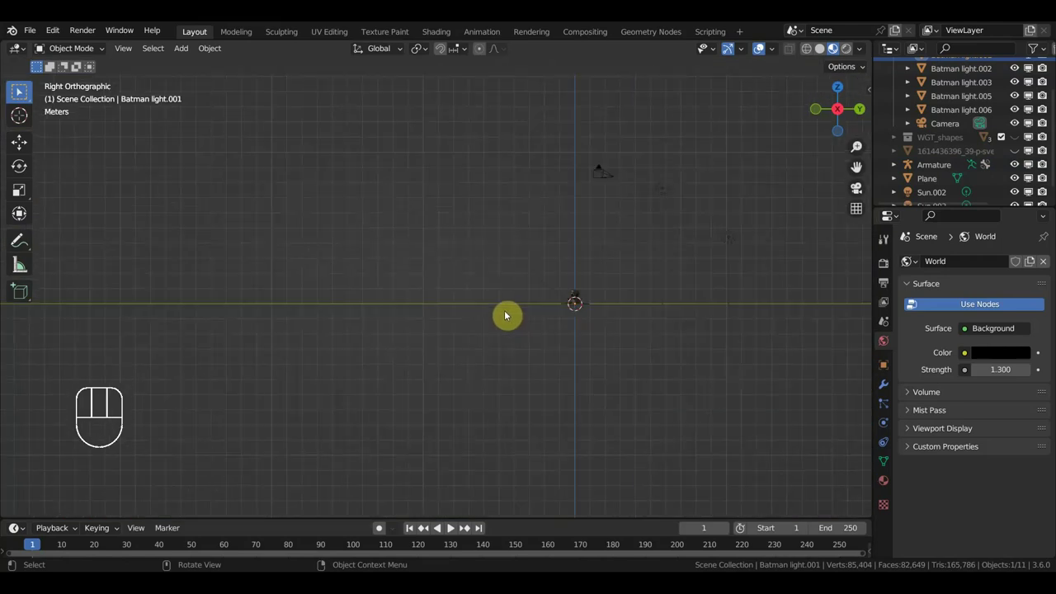
left_click_drag(510, 317, 752, 321)
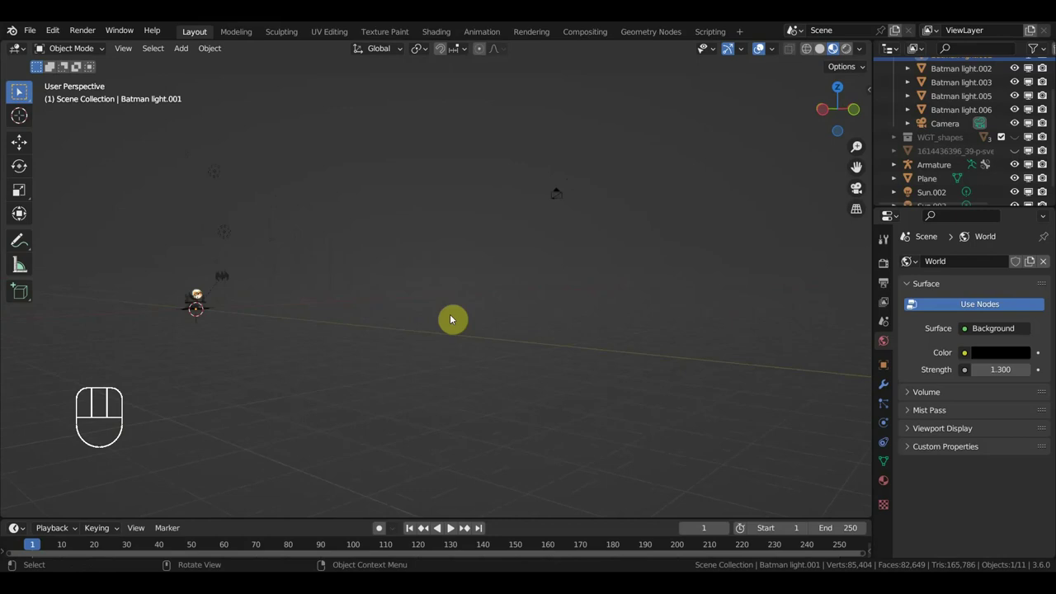
left_click_drag(336, 321, 250, 337)
Inspect the bat-logo lens from Front view, then orbit back to perspective.
key("KP_1")
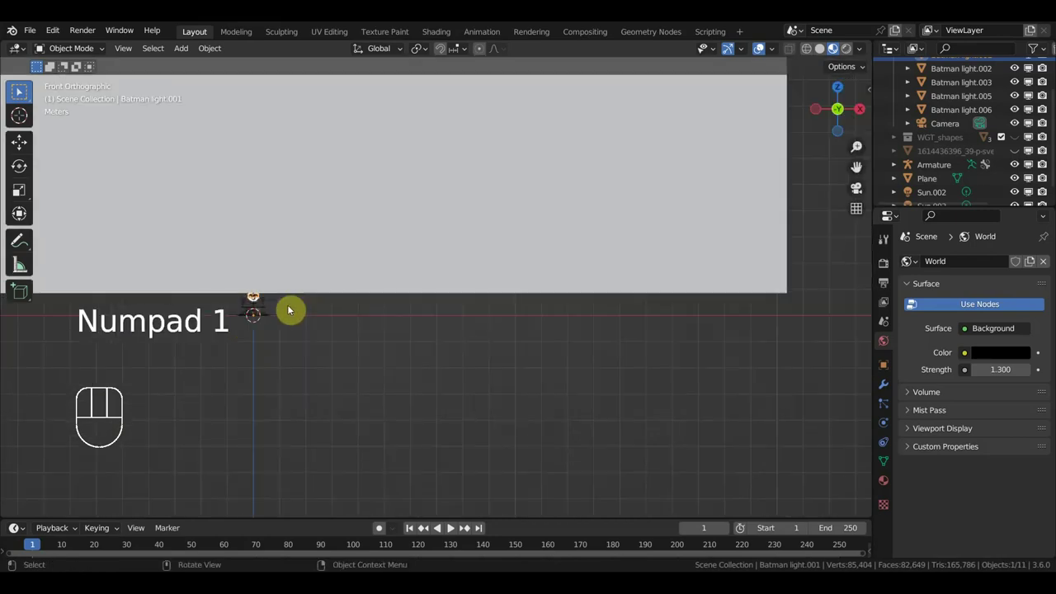
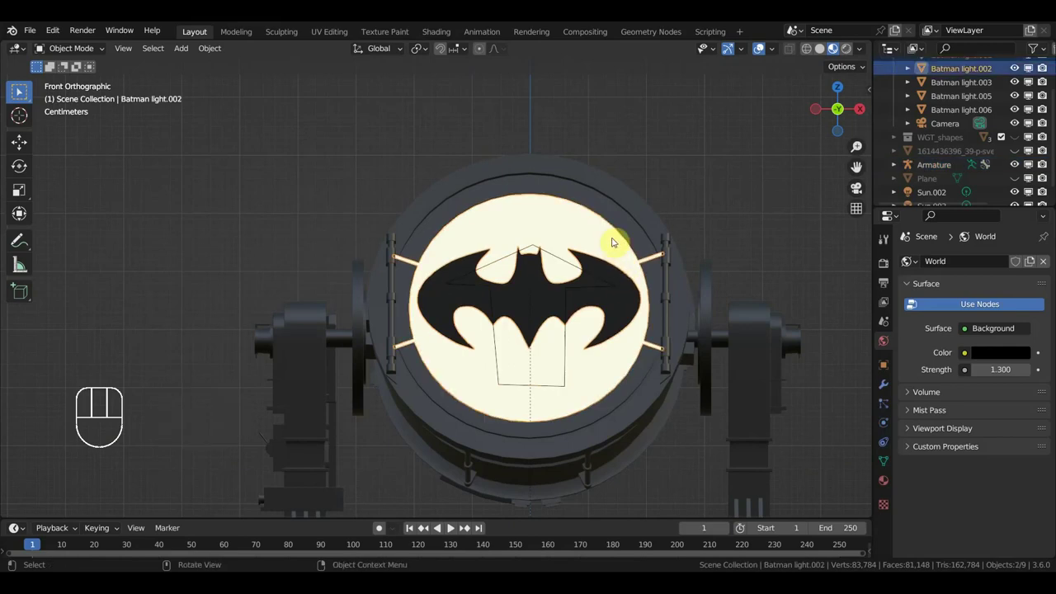
left_click_drag(579, 304, 564, 301)
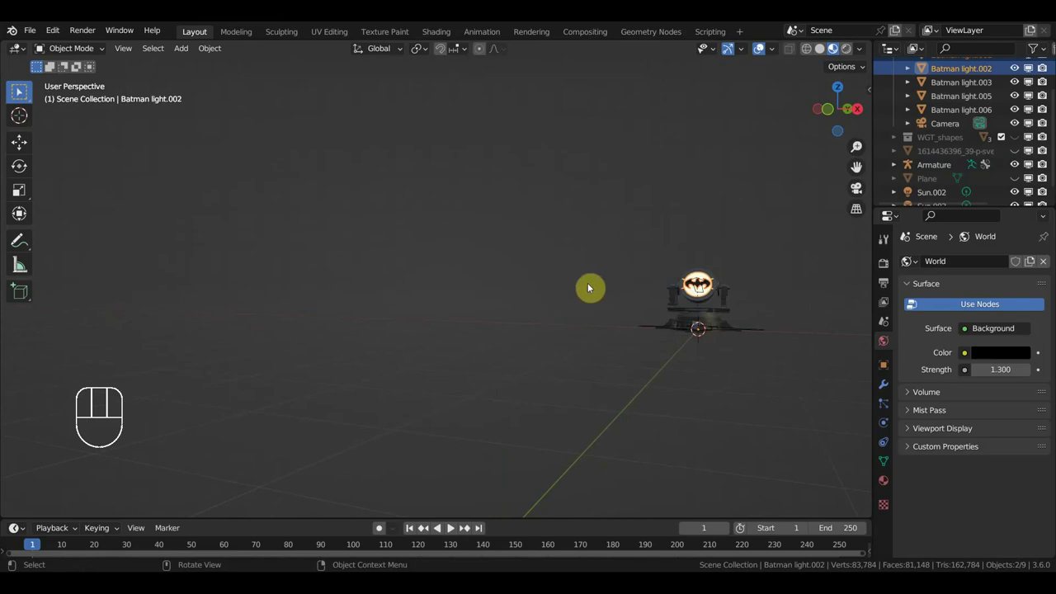
From the side view, duplicate the searchlight with Shift+D and start placing the copy.
key("KP_3")
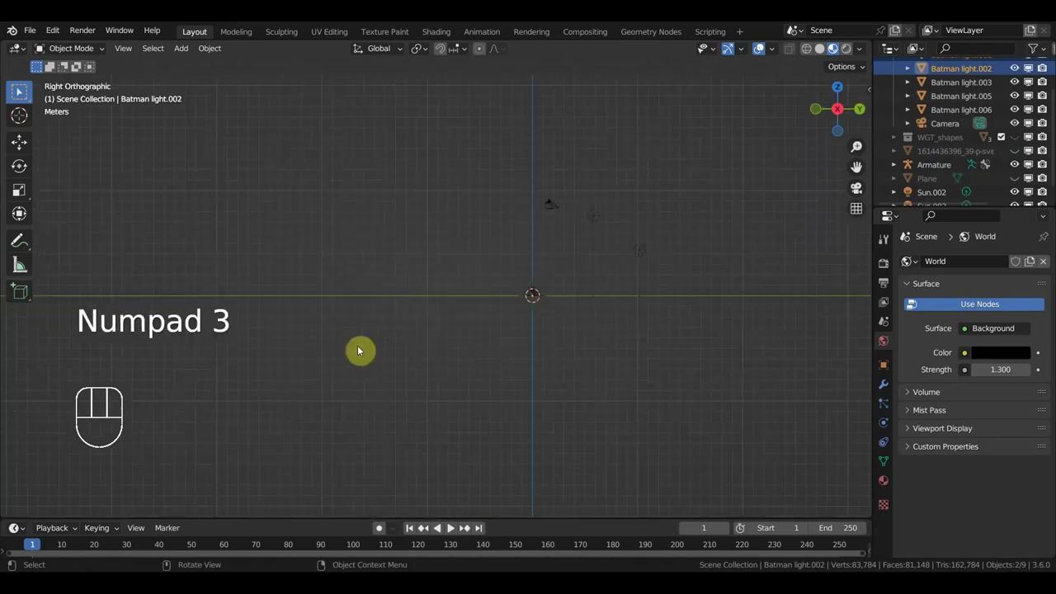
key("shift+d")
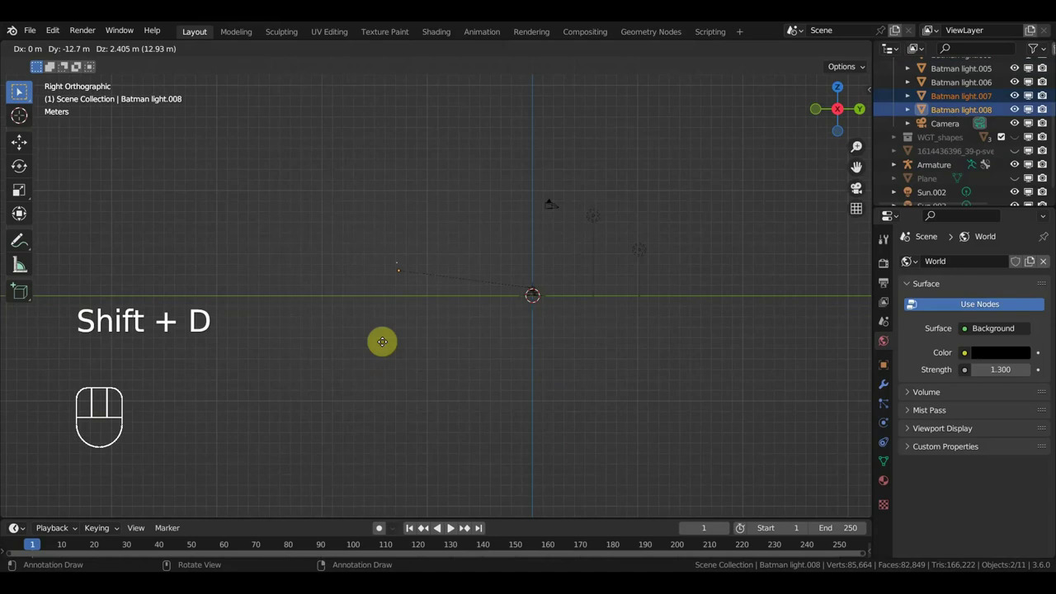
key("s")
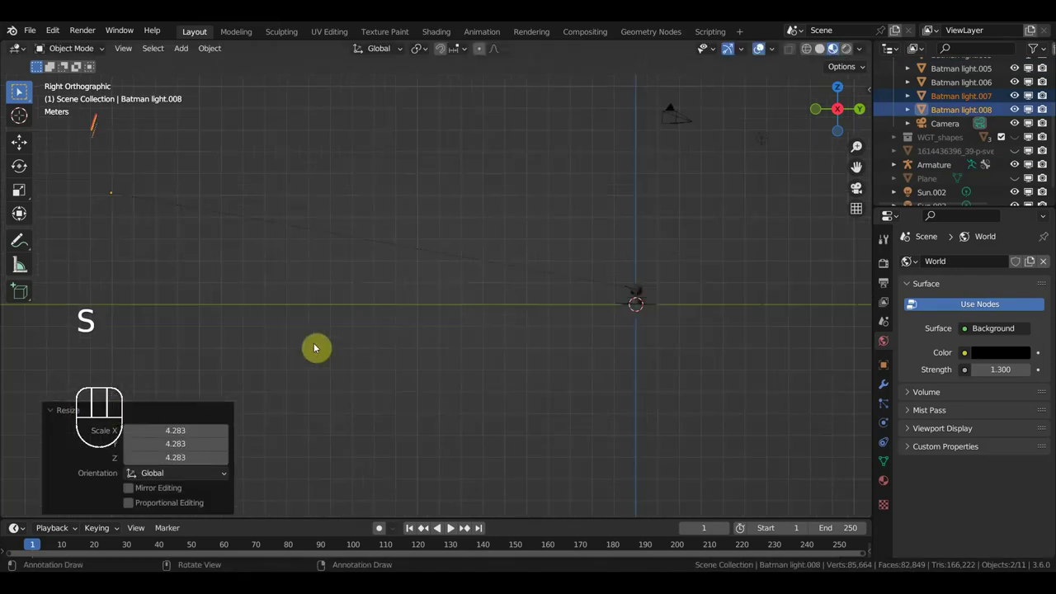
key("ctrl+z")
left_click_drag(214, 51, 424, 96)
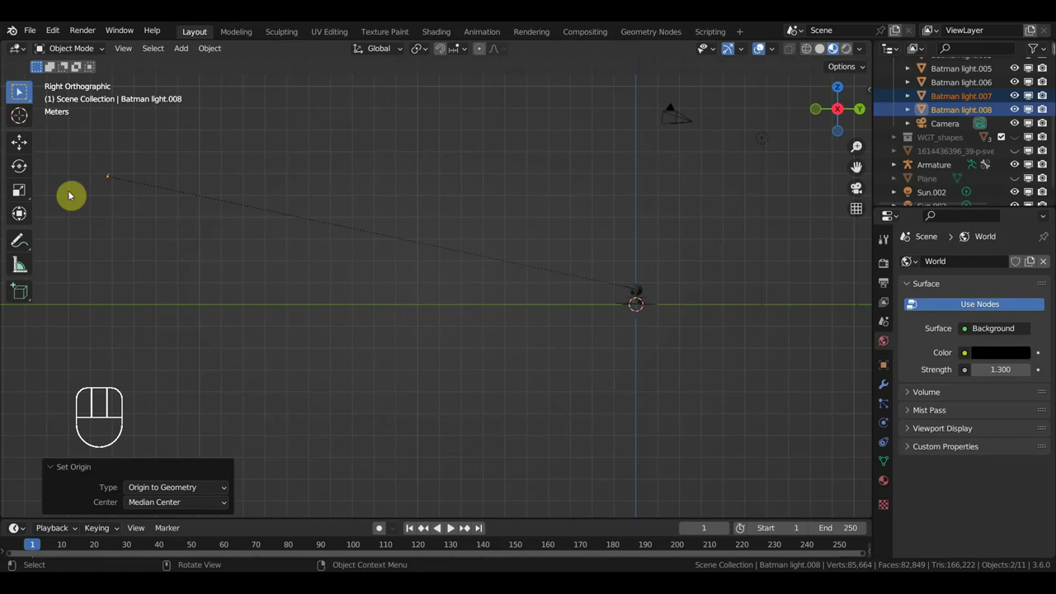
left_click(18, 143)
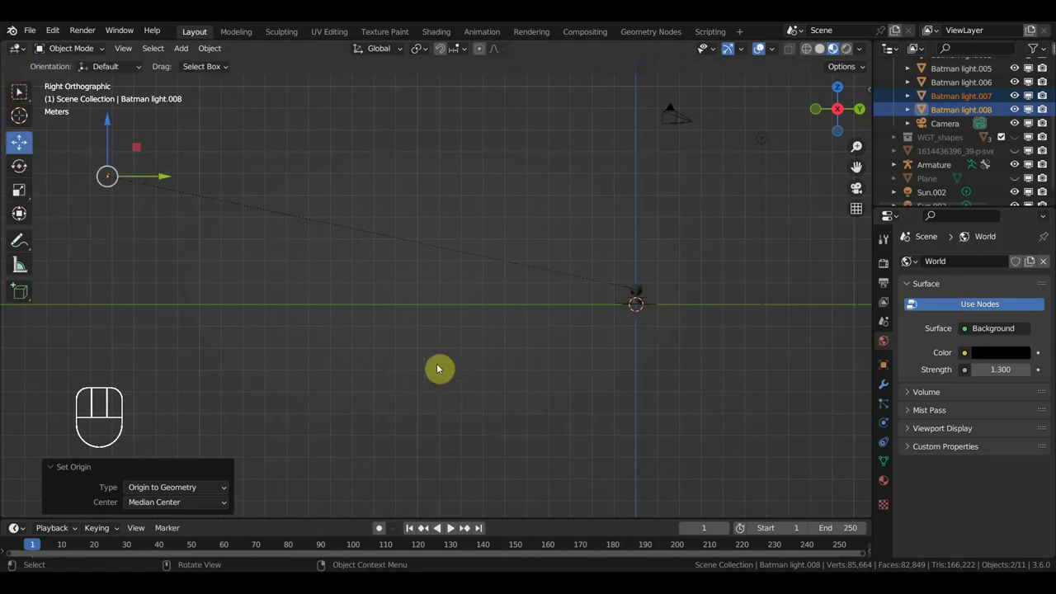
Move the copy up and away from the original, then orbit to check its position.
key("s")
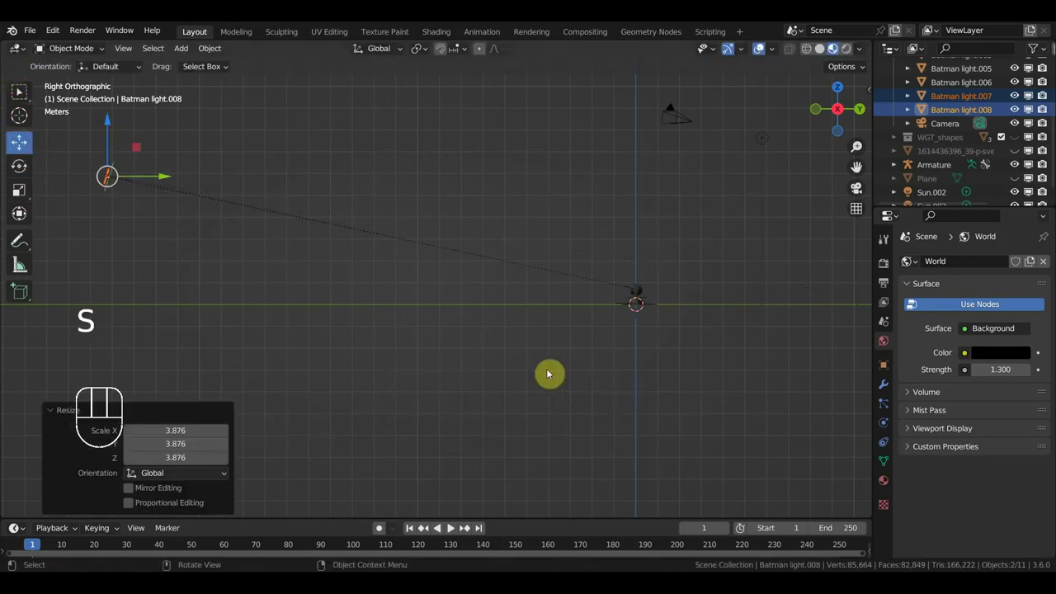
key("s")
left_click_drag(333, 329, 361, 338)
left_click_drag(259, 311, 429, 352)
left_click_drag(425, 346, 429, 349)
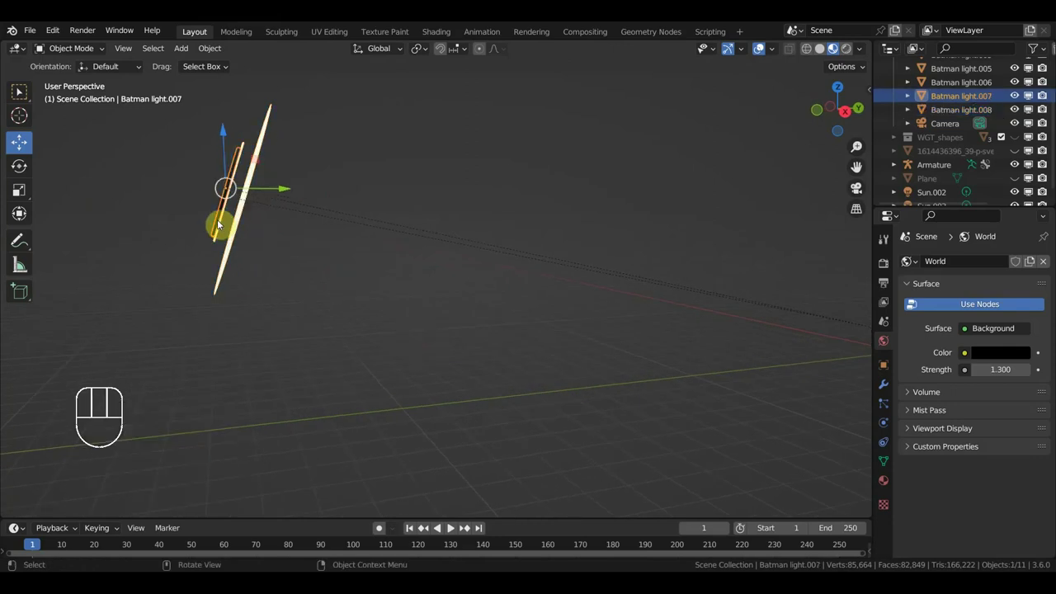
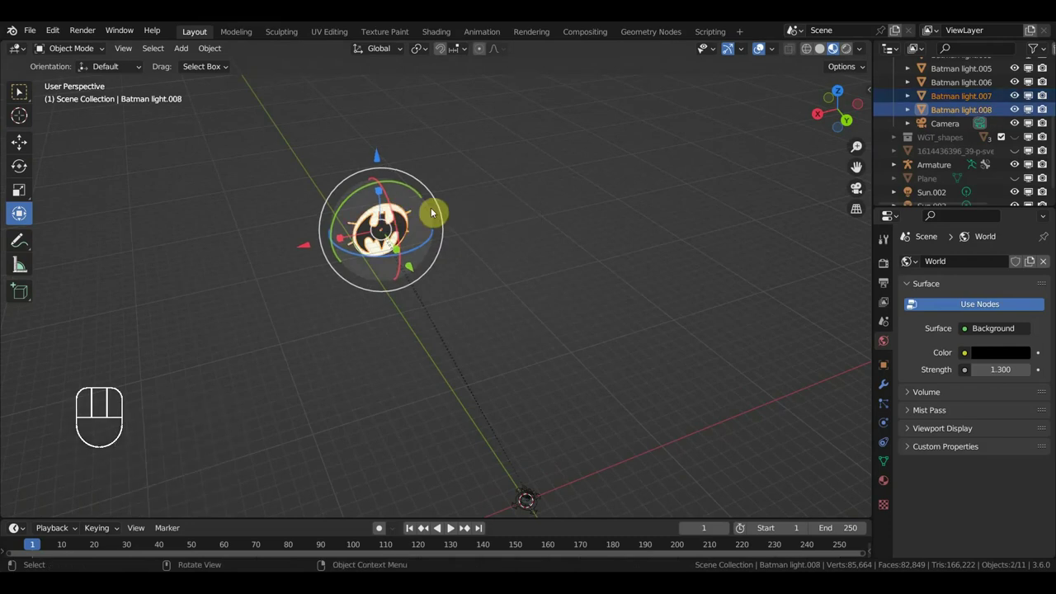
Tilt the copied searchlight about 17° and unhide the beam plane and ground plane with Alt+H.
left_click_drag(520, 281, 500, 318)
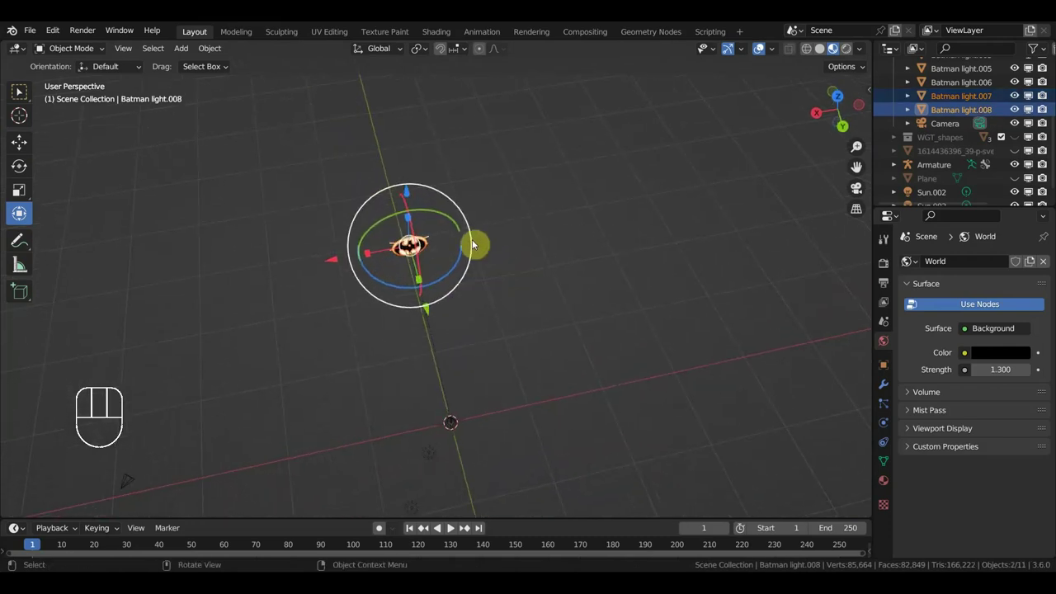
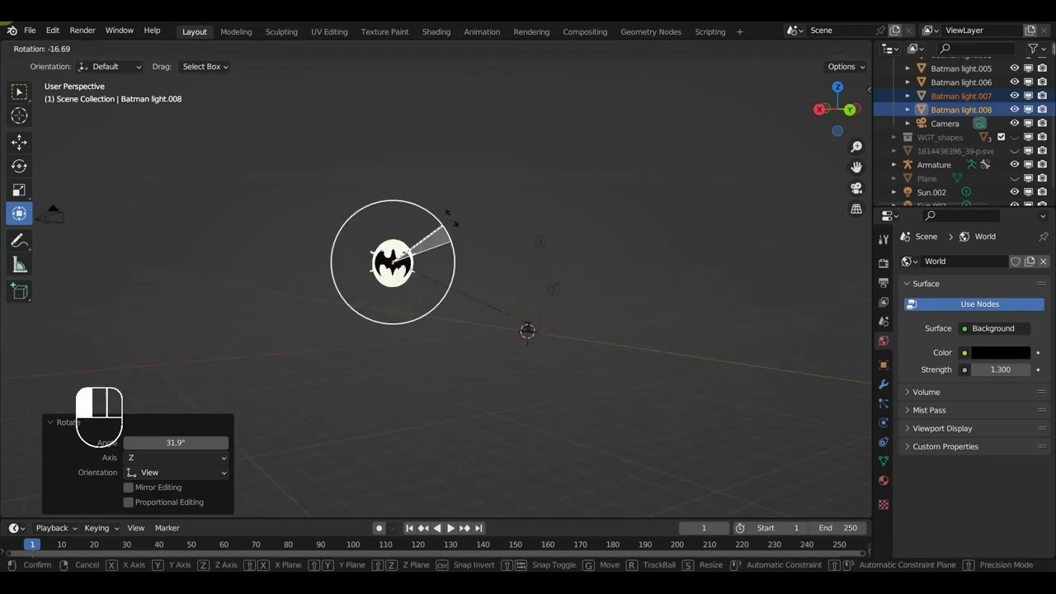
middle_click(565, 293)
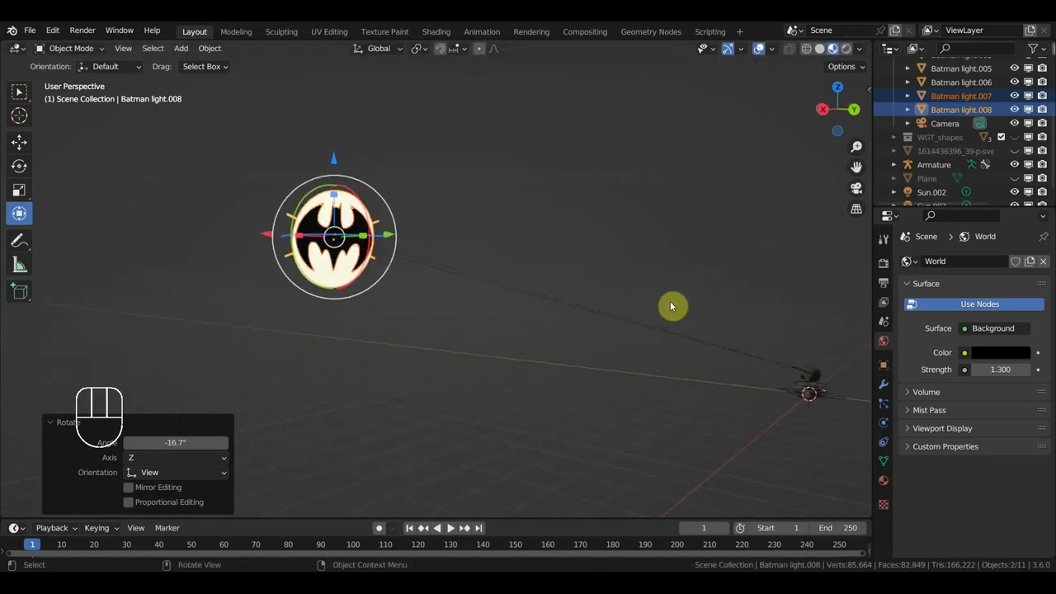
key("alt+h")
left_click_drag(504, 312, 538, 328)
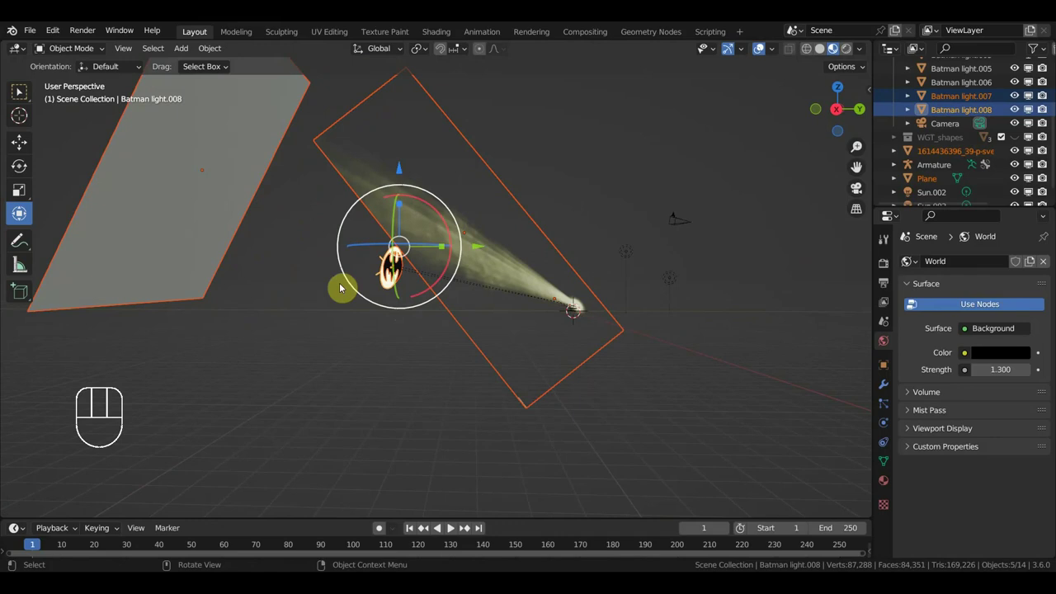
Select the beam plane to begin editing its mesh.
left_click(388, 306)
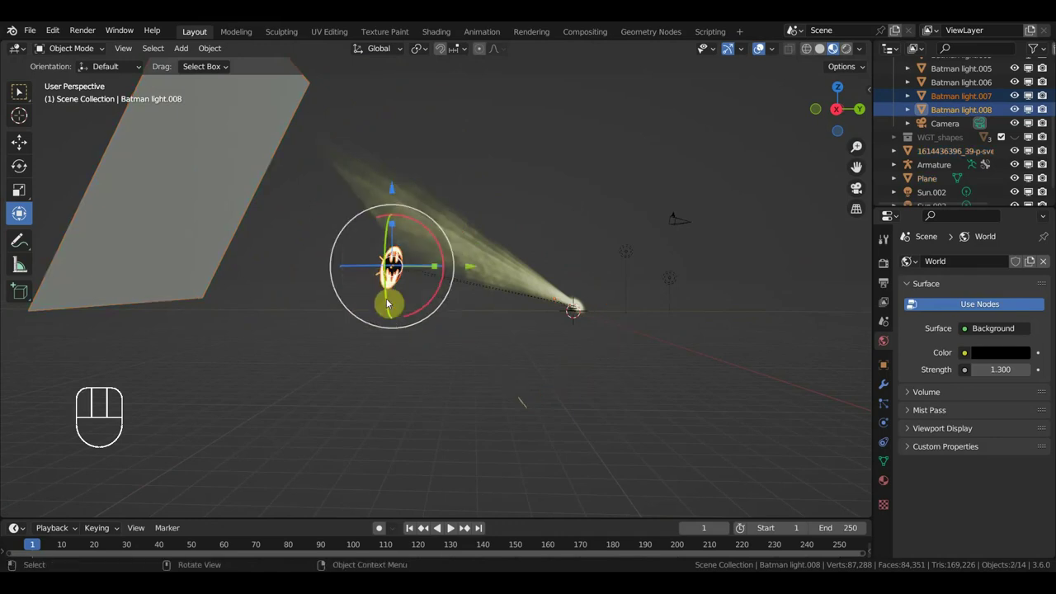
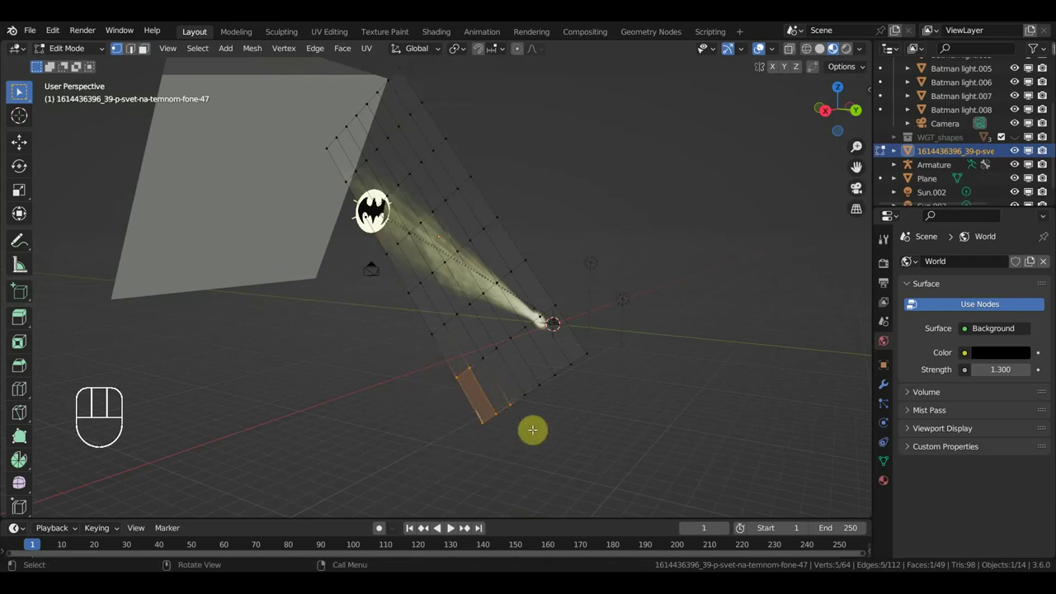
Delete the grid edges and vertices at the beam tip and far top corner, leaving 22 faces.
key("Delete")
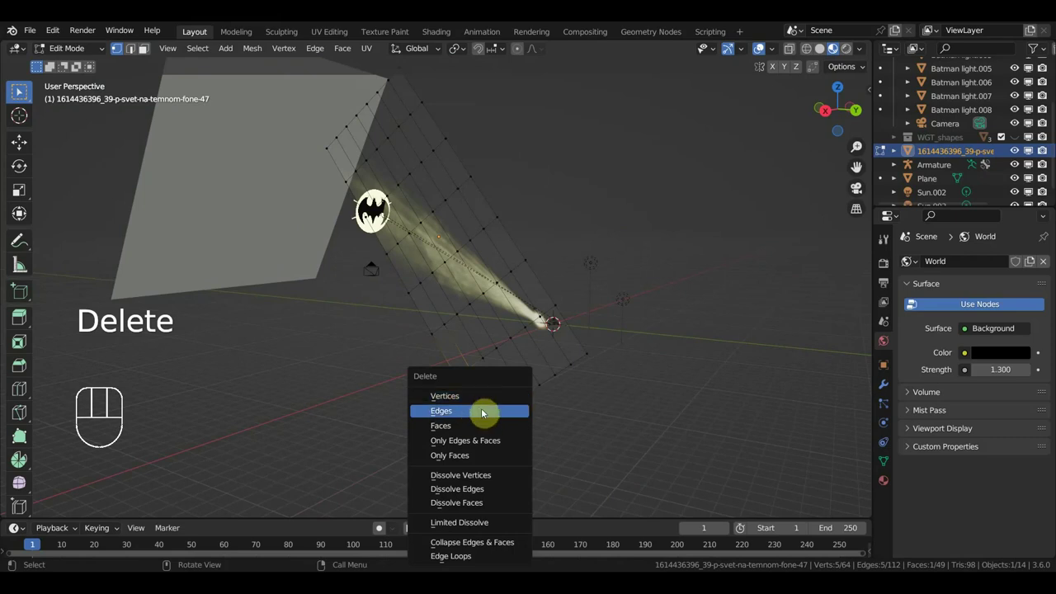
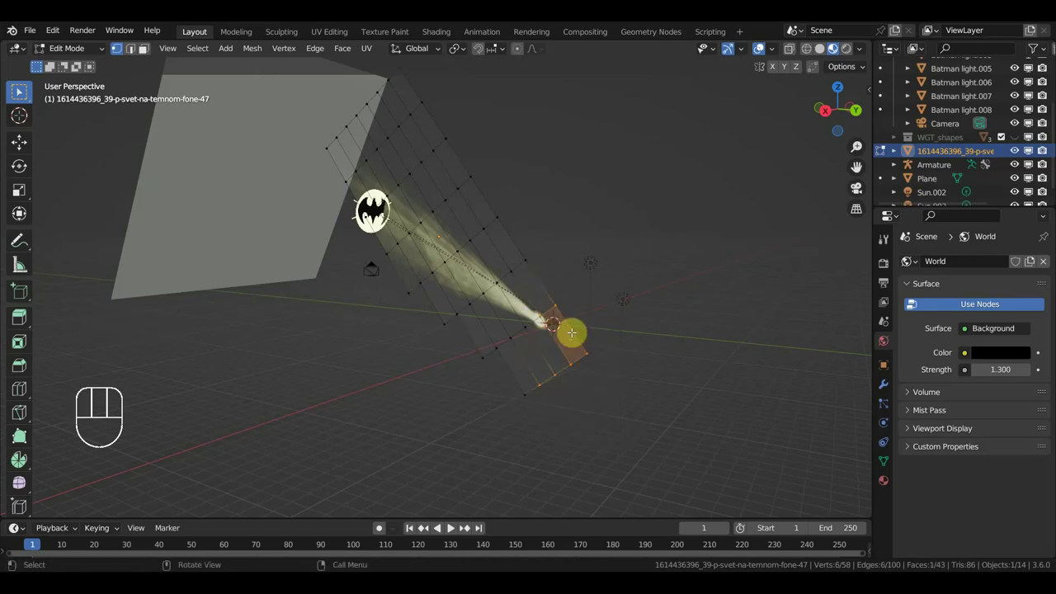
key("Delete")
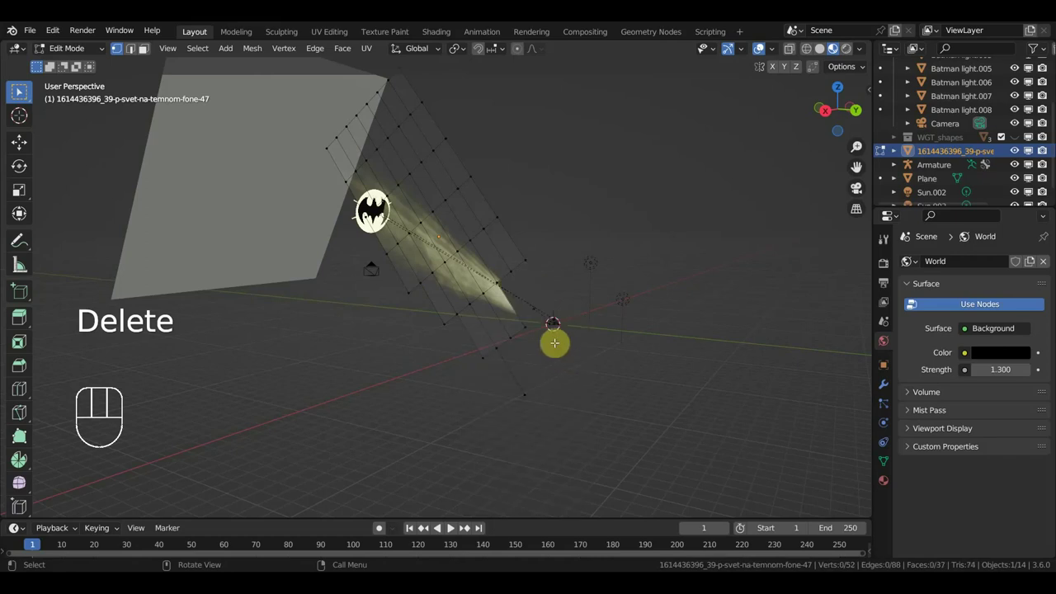
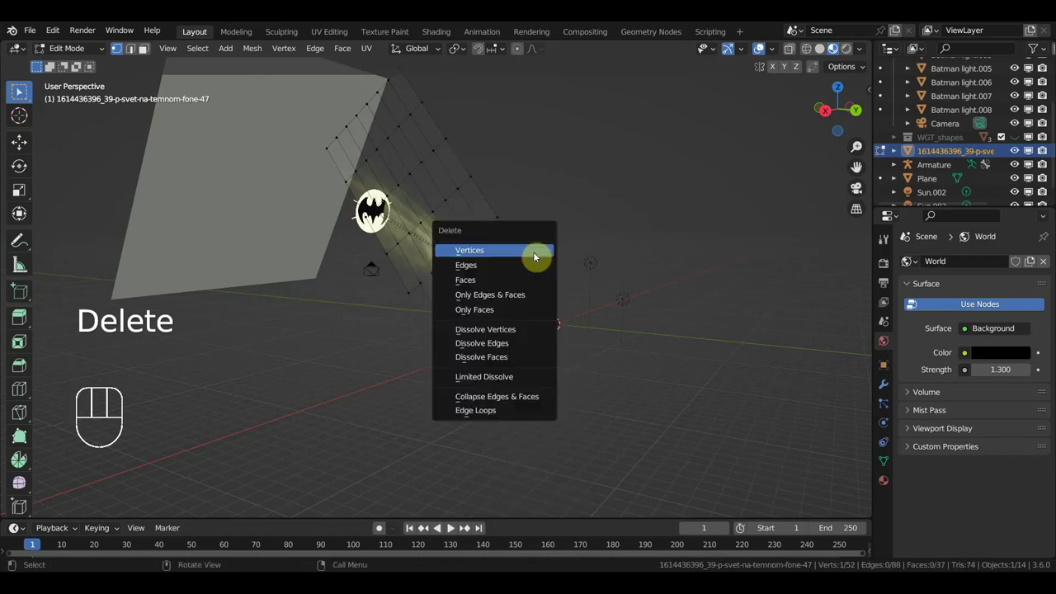
key("Delete")
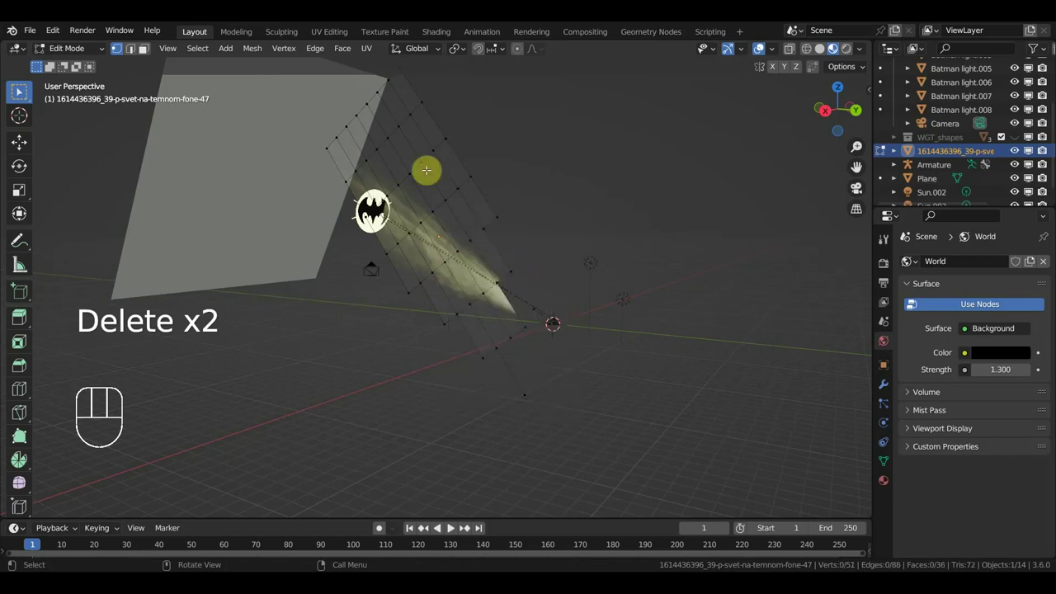
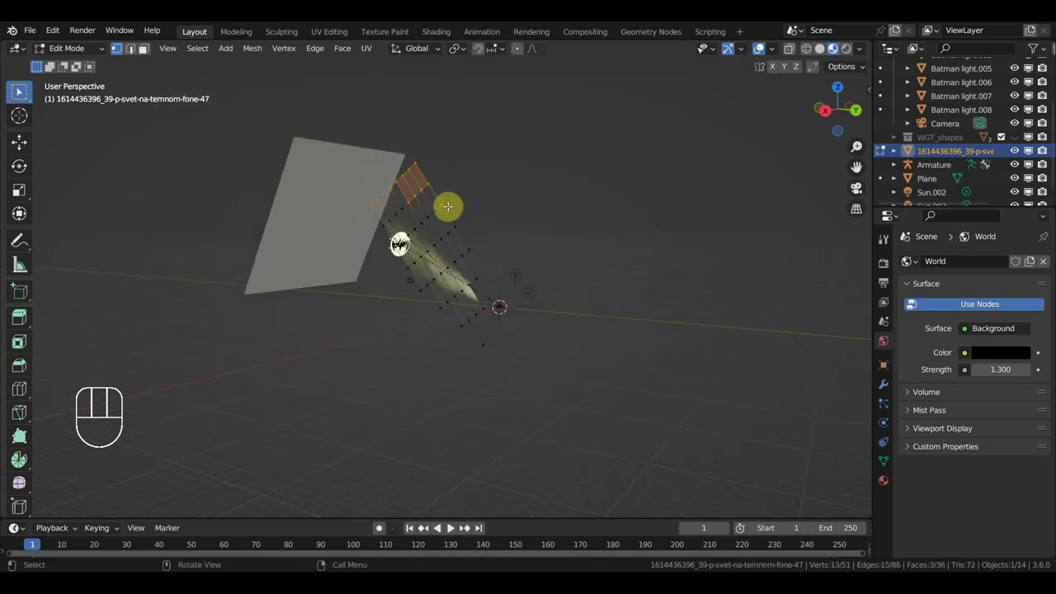
key("Delete")
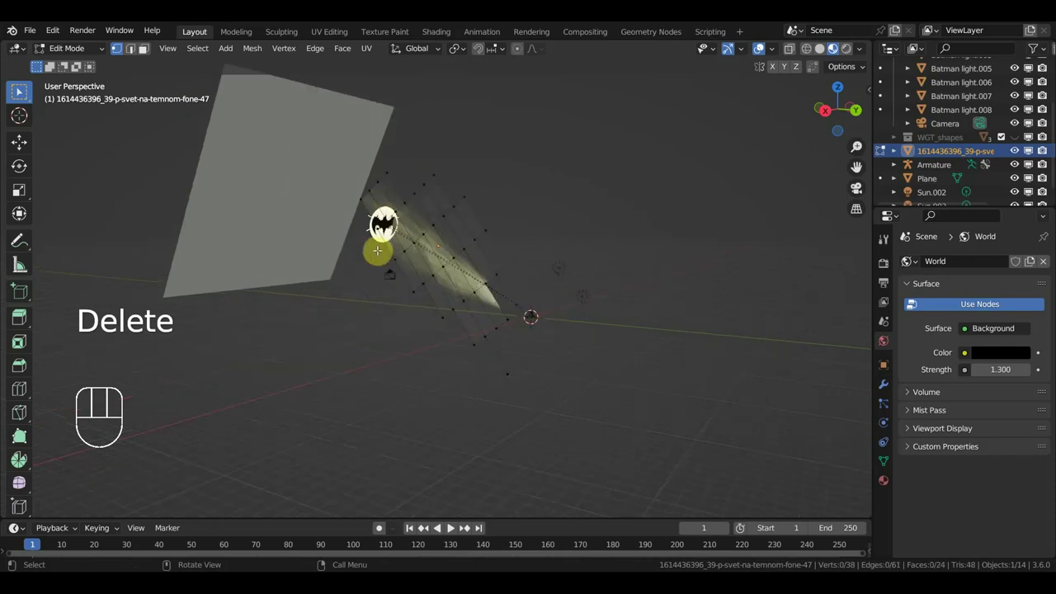
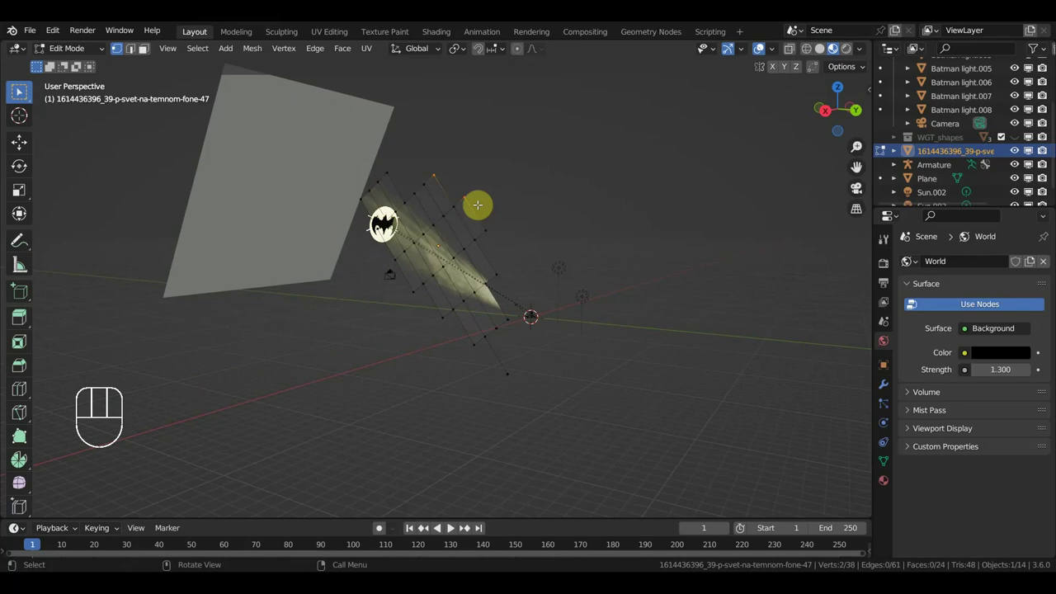
key("Delete")
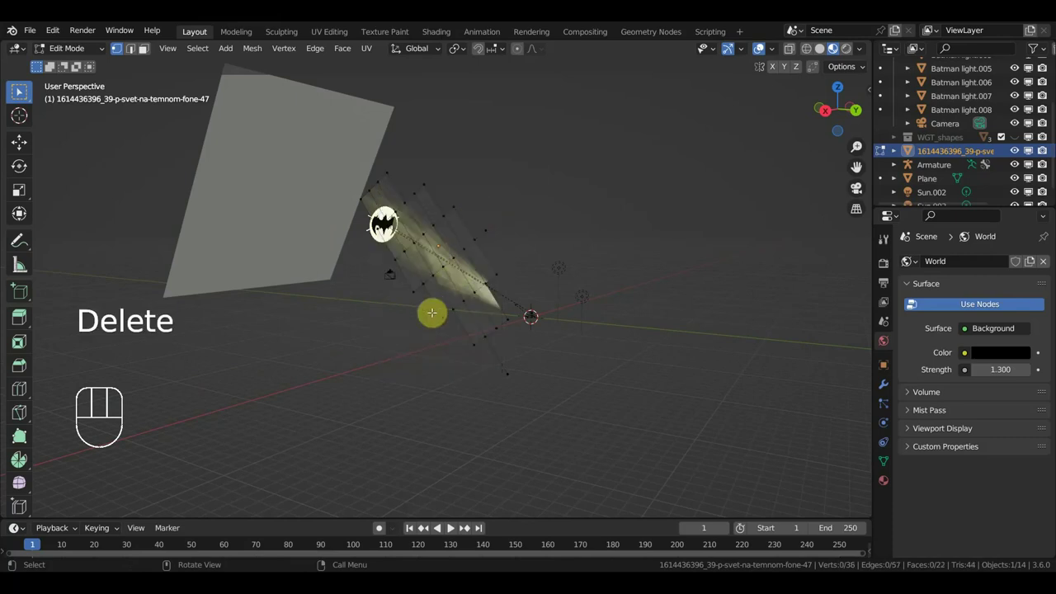
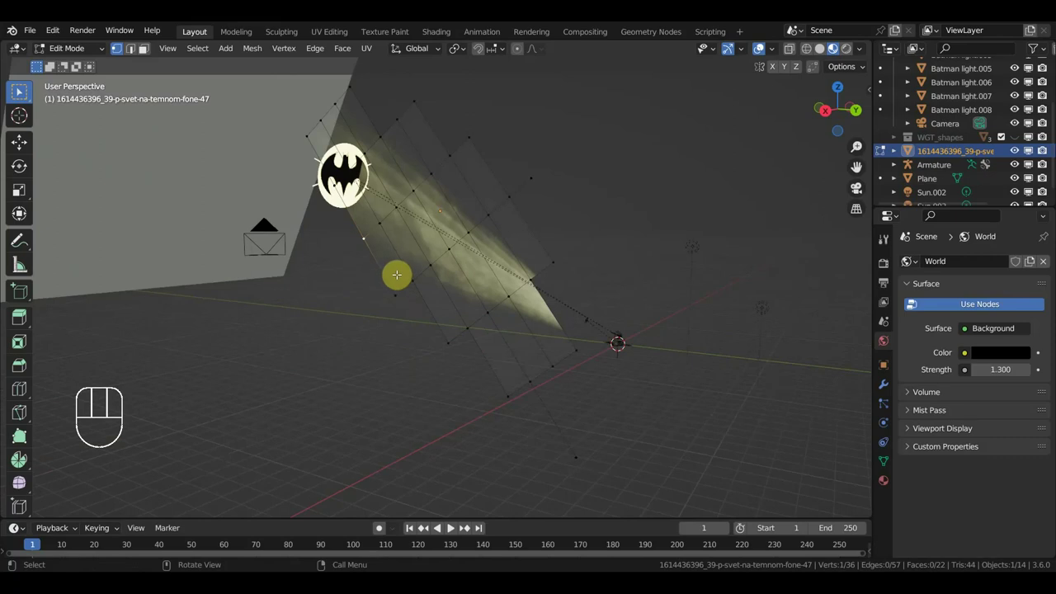
Move grid vertices toward the beam, delete an unneeded one, and undo a few misplaced moves.
key("g")
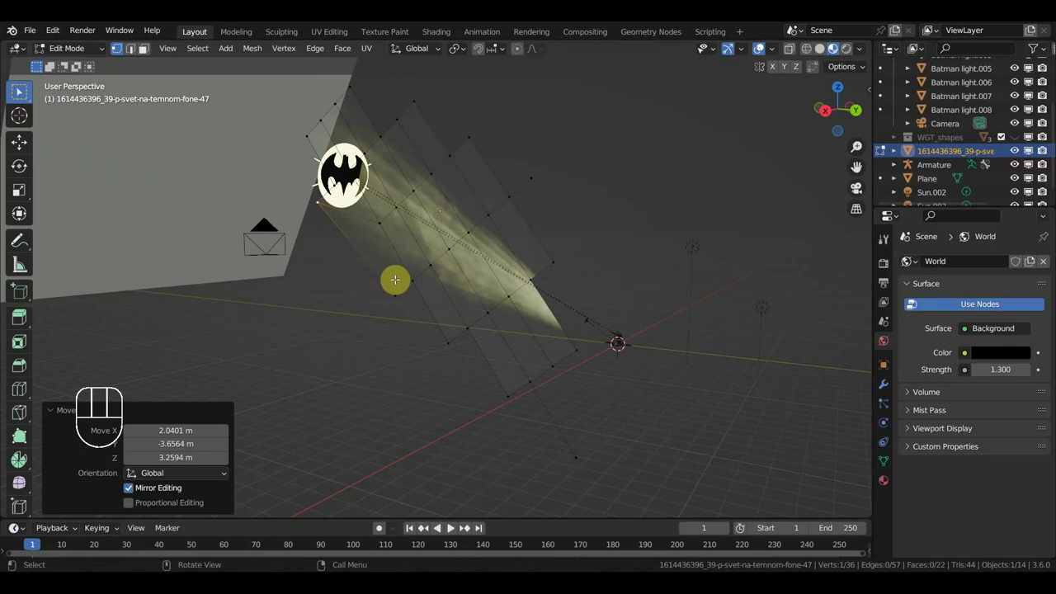
key("g")
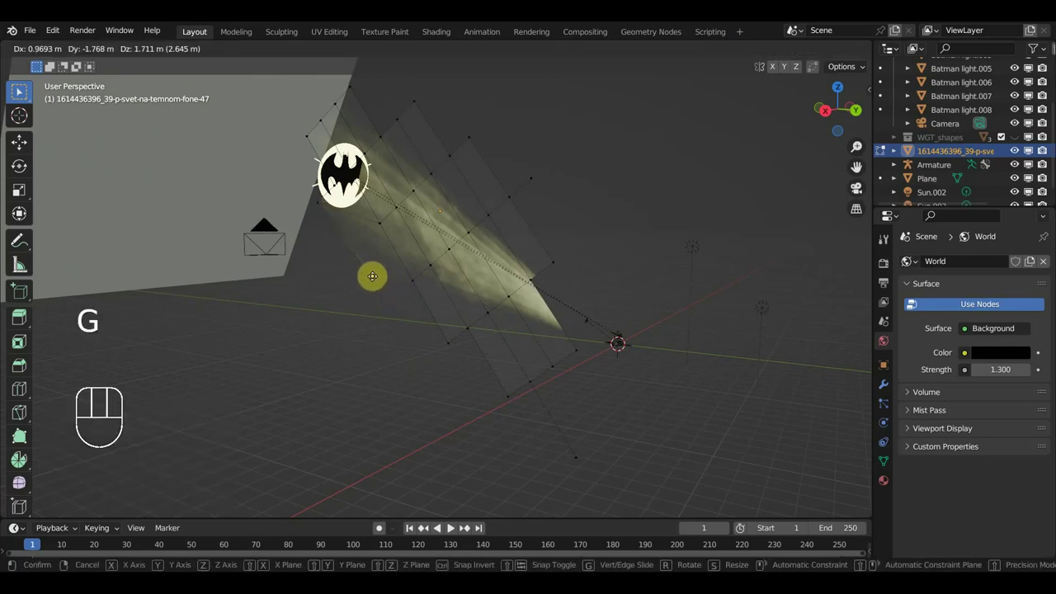
key("Delete")
key("Delete")
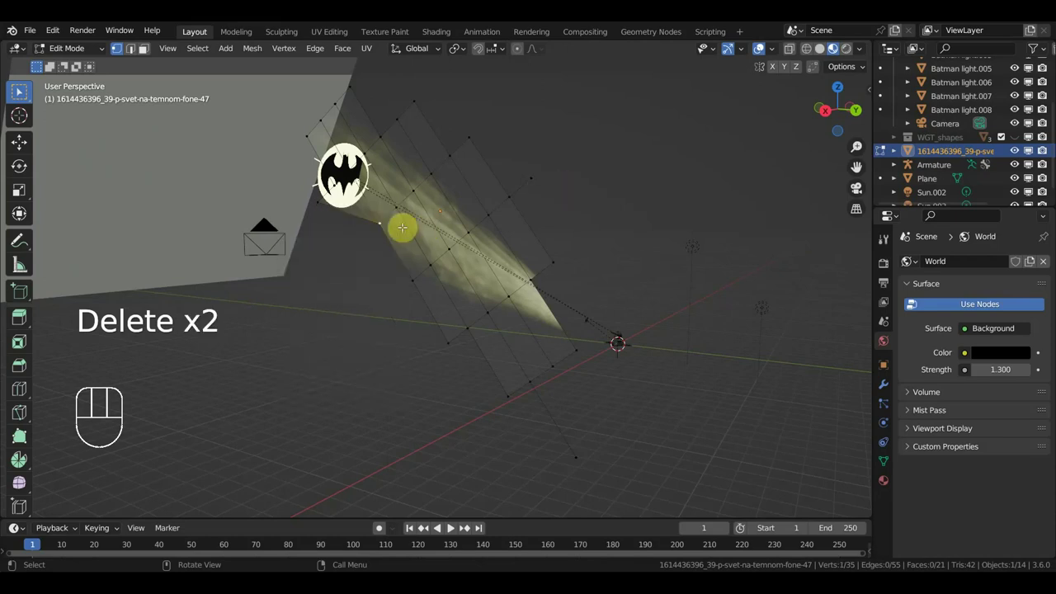
key("g")
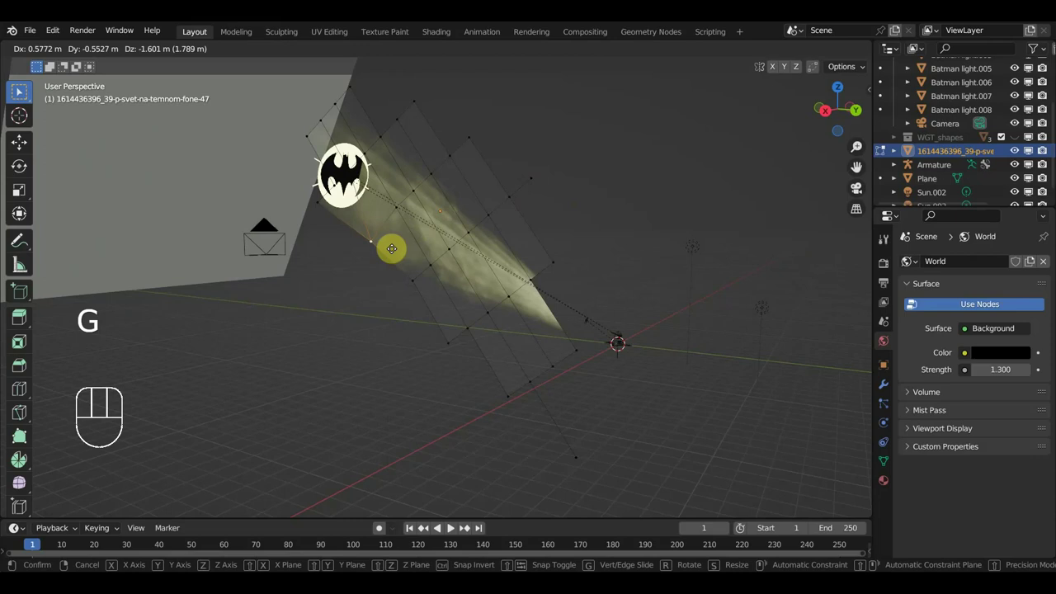
key("ctrl+z")
key("ctrl+z")
key("ctrl+z")
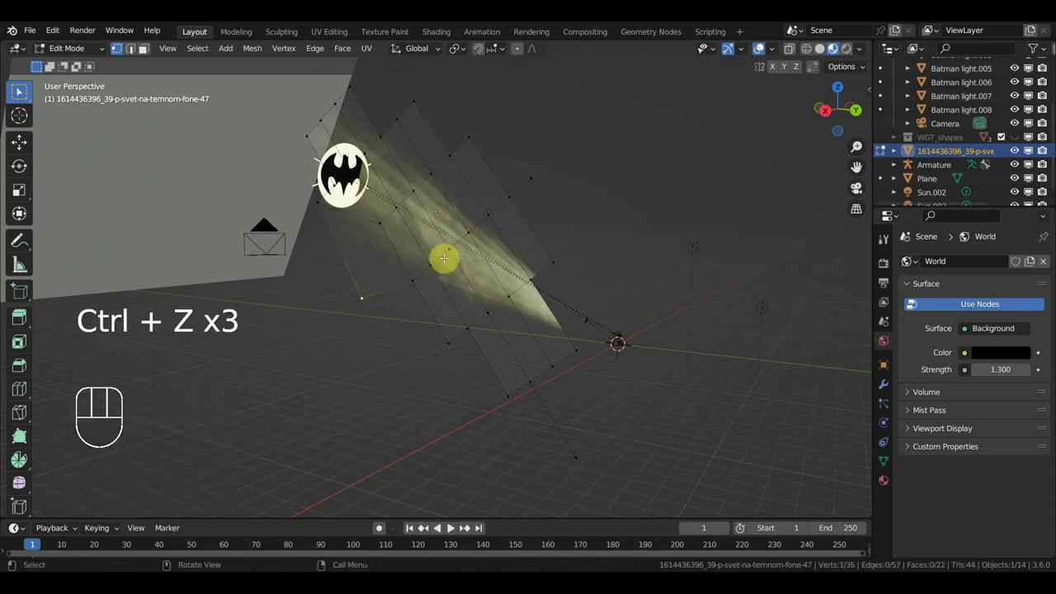
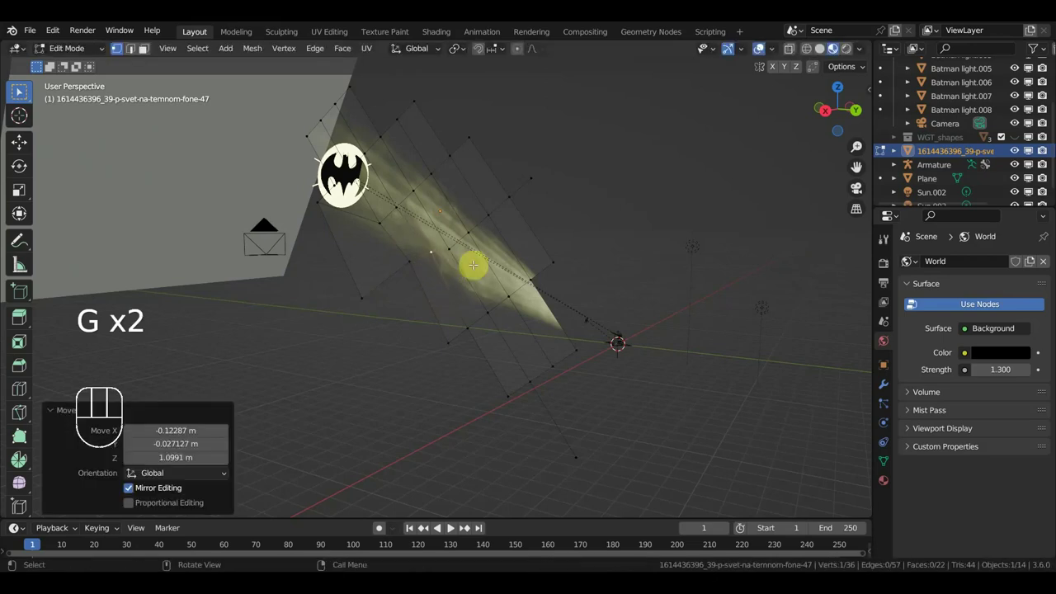
Drag the remaining vertices along the beam's edge so the mesh tapers to its tip beside the bat logo.
key("g")
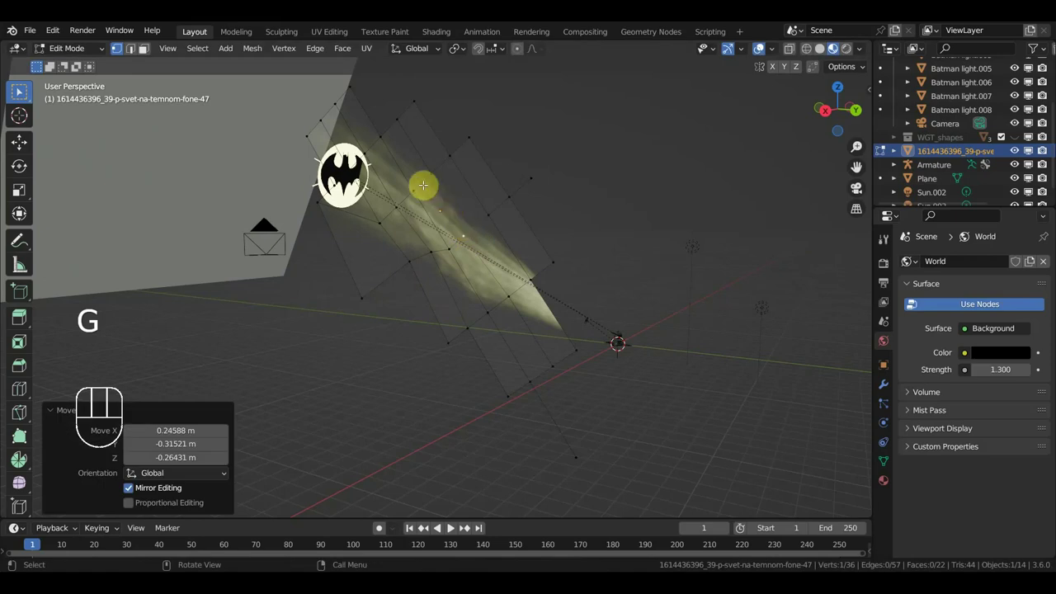
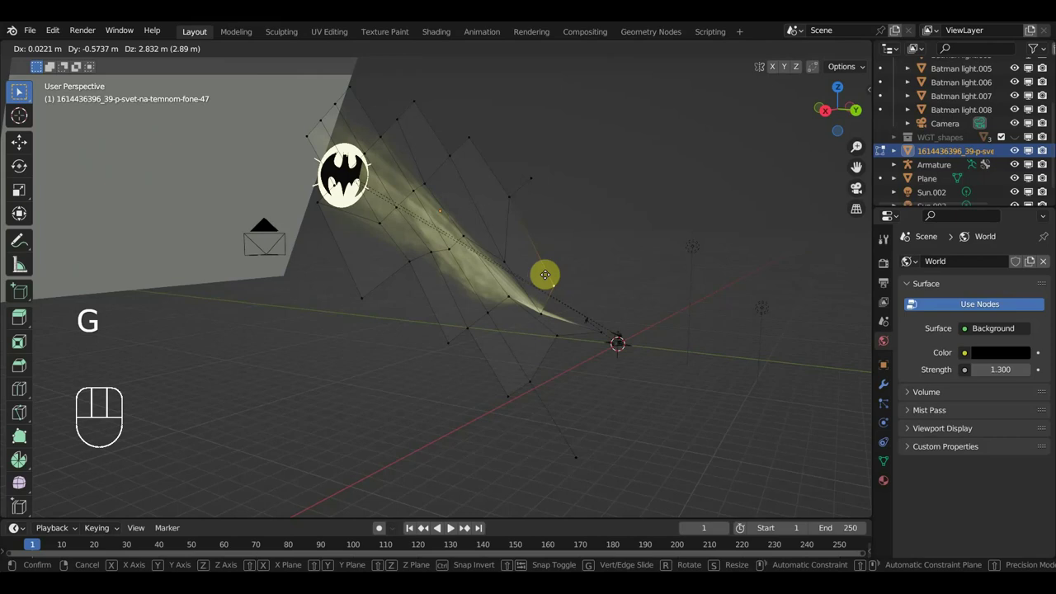
key("g")
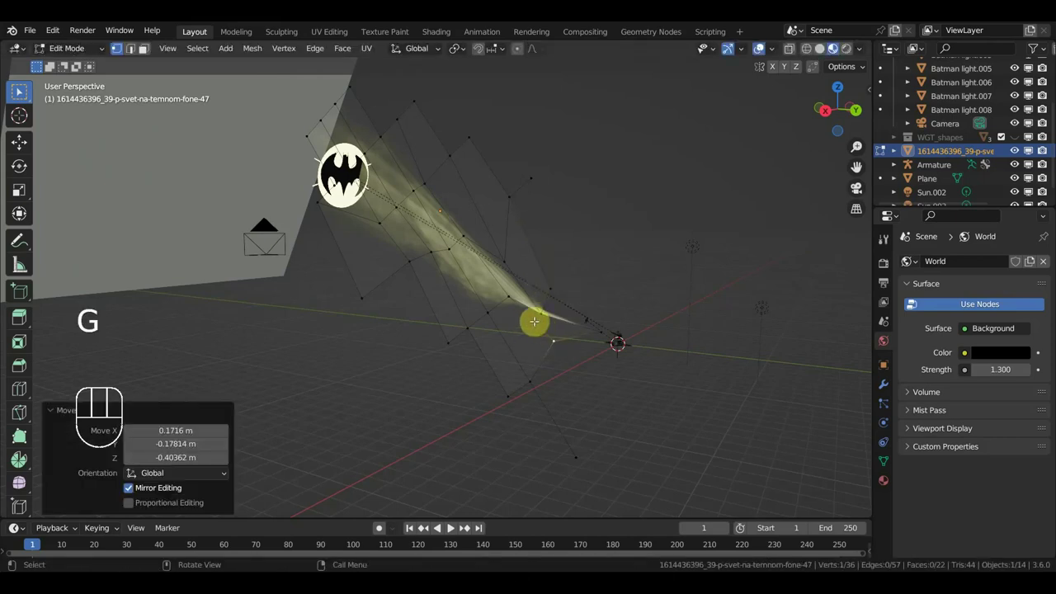
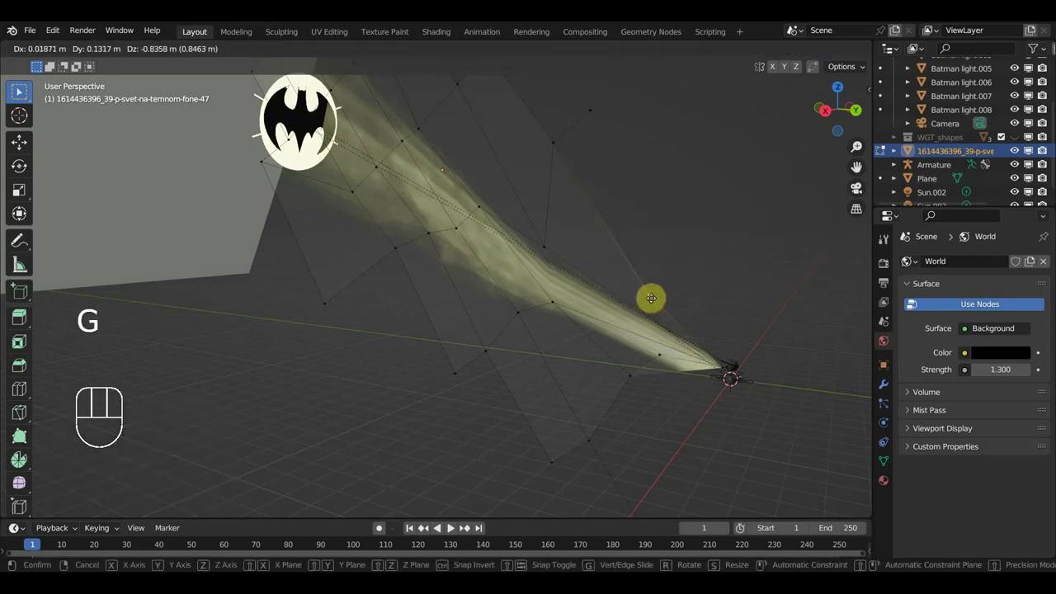
key("g")
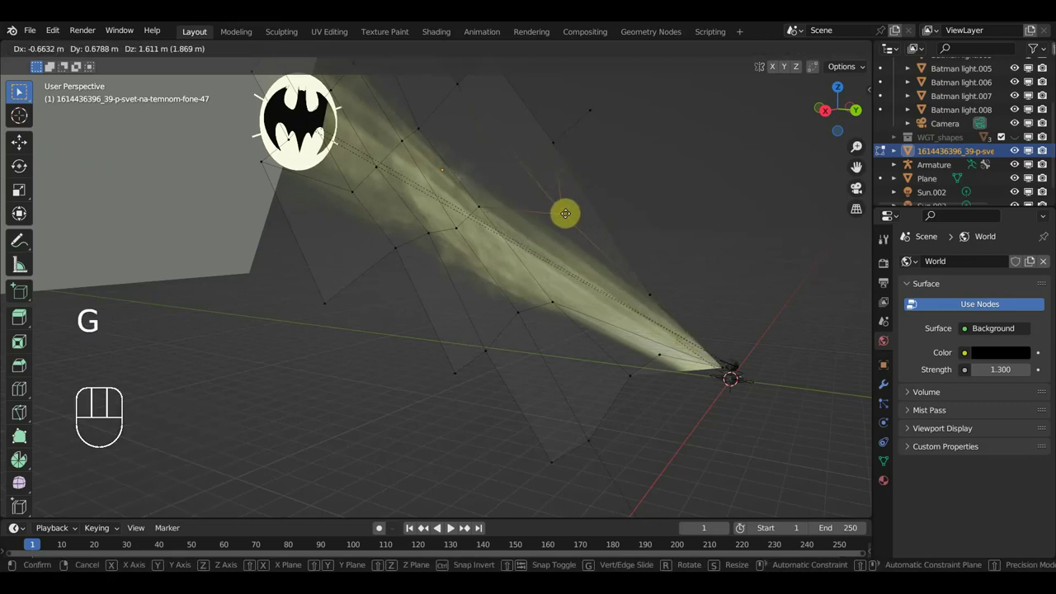
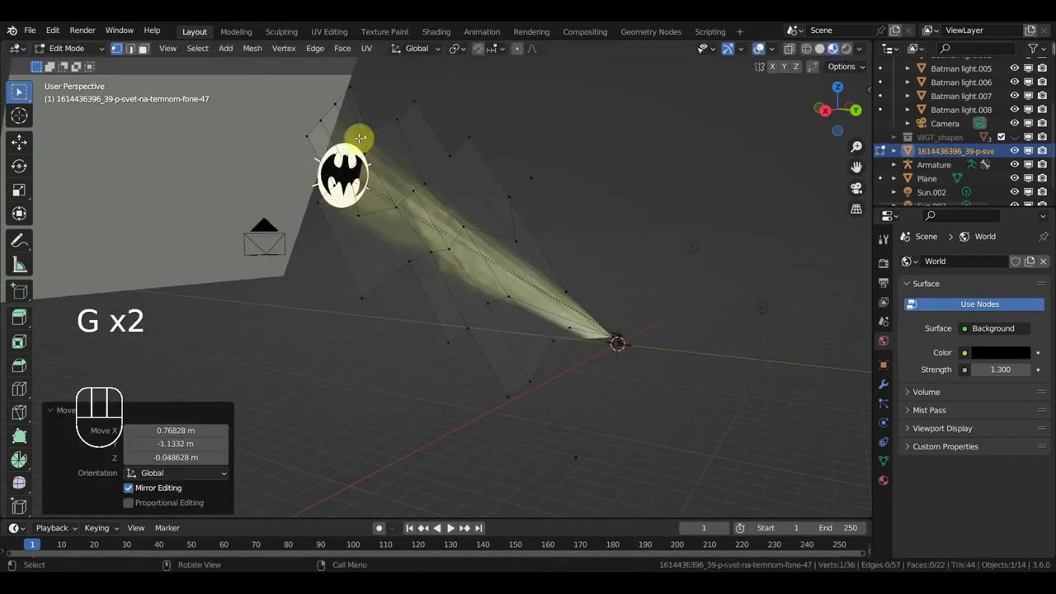
key("g")
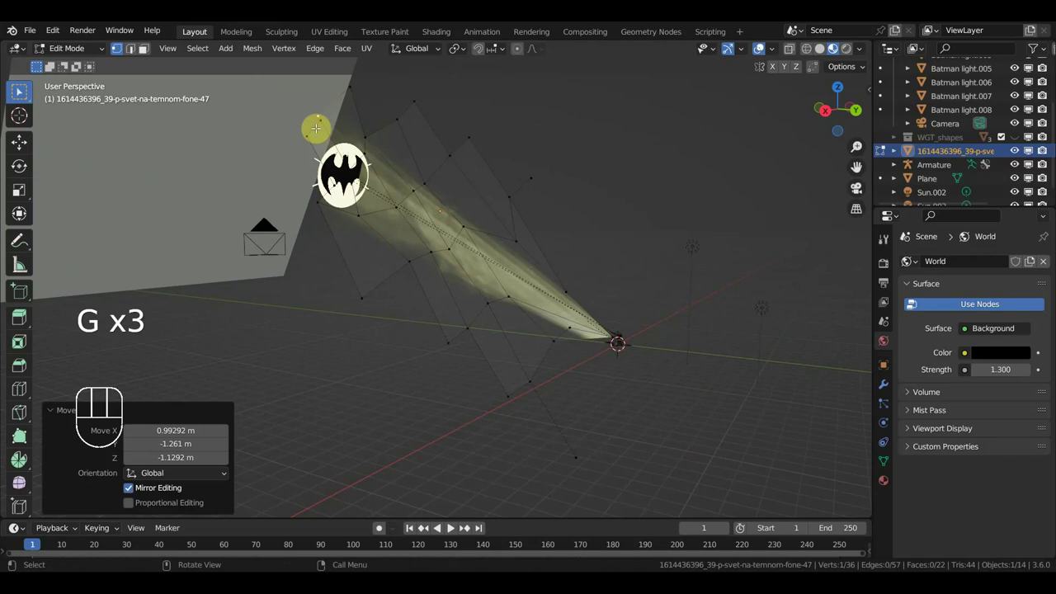
key("g")
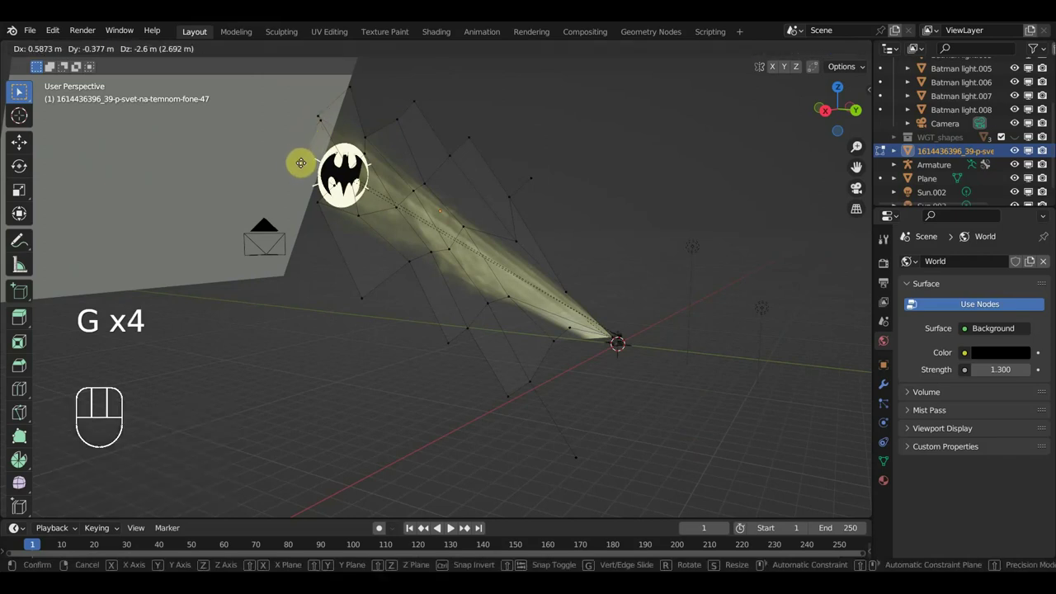
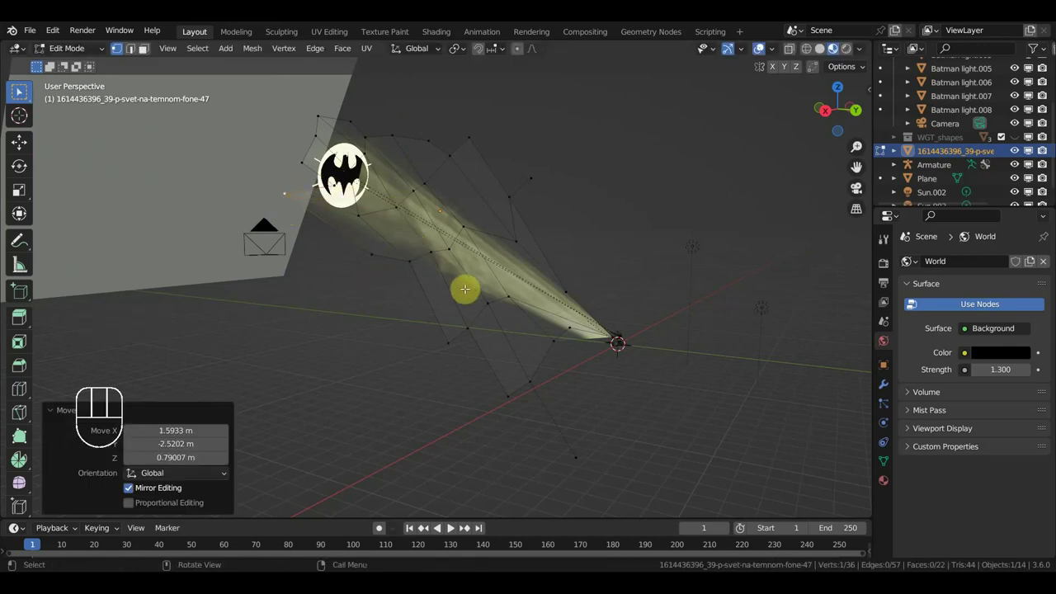
key("g")
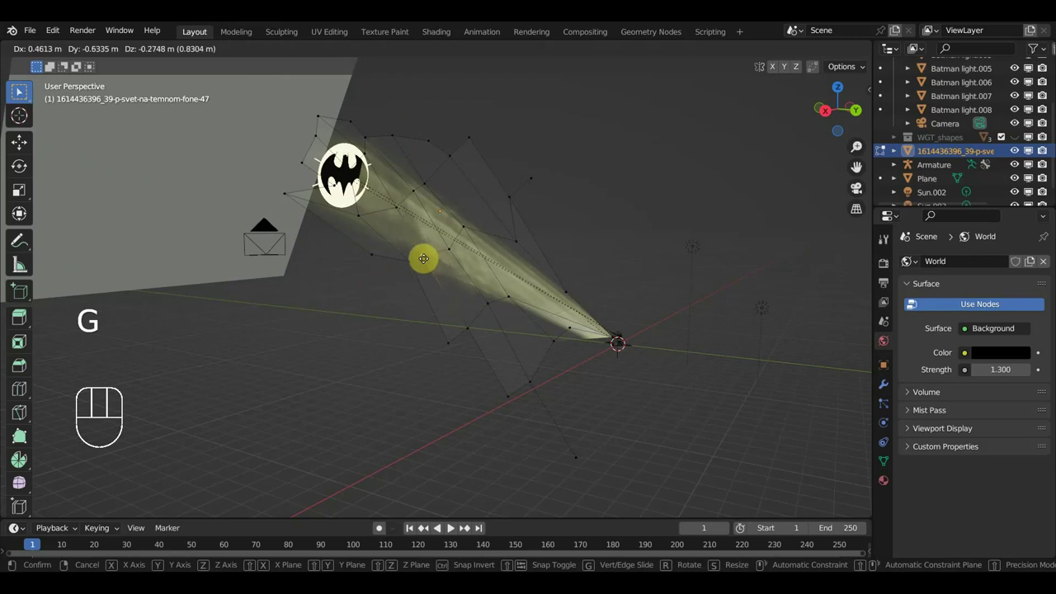
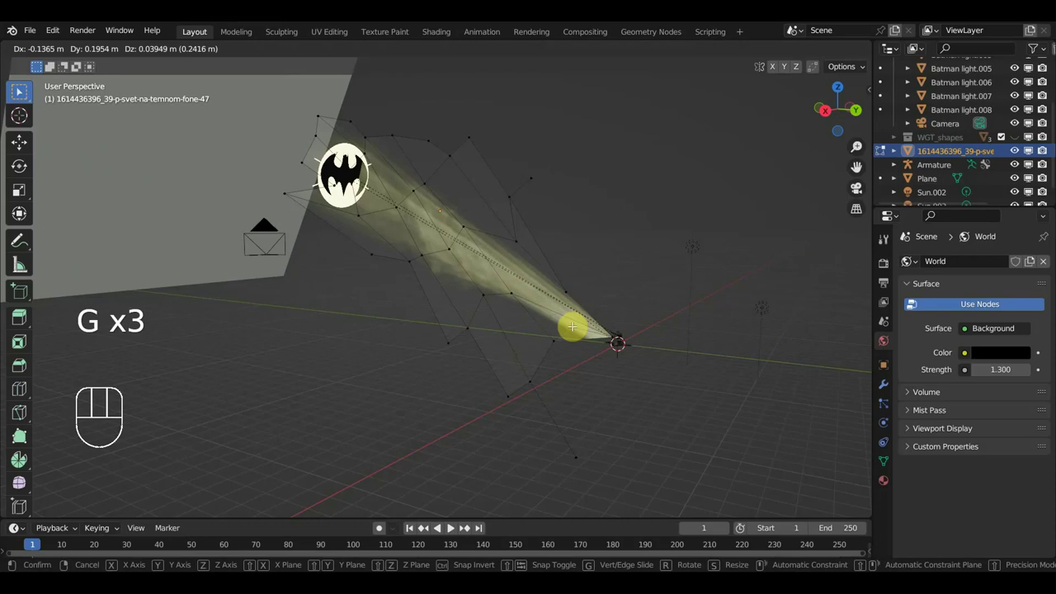
key("g")
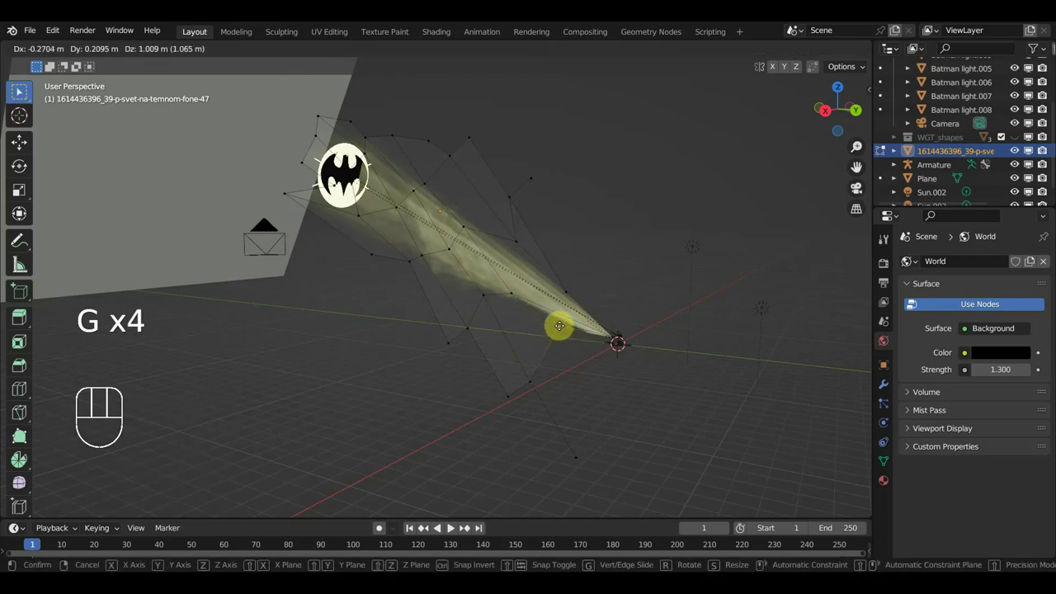
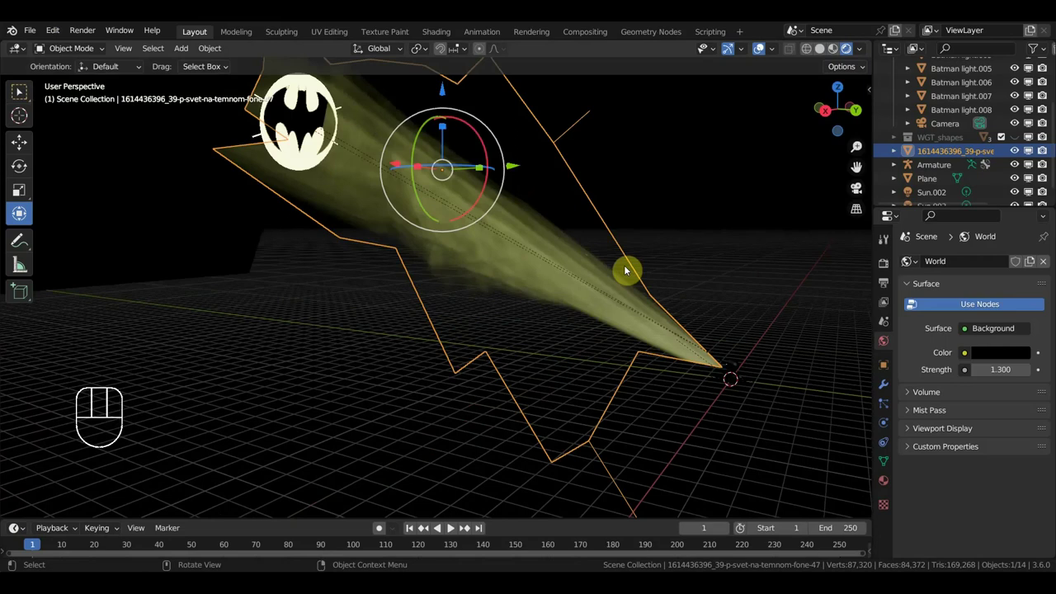
Deselect everything and orbit around the reshaped beam to inspect its tapering outline.
left_click(718, 236)
left_click_drag(700, 252, 712, 252)
left_click_drag(665, 256, 625, 250)
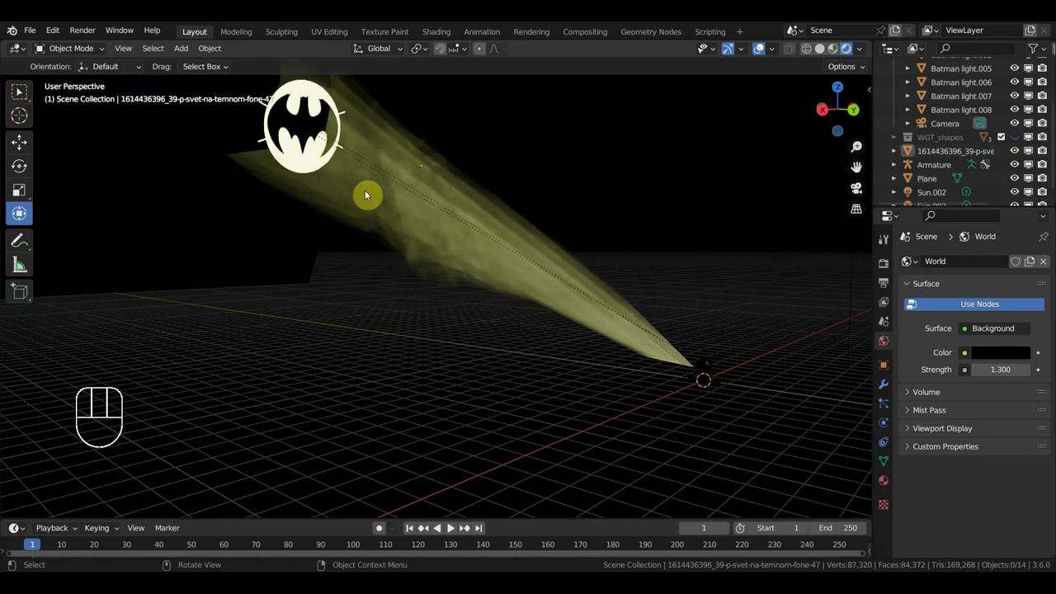
left_click_drag(415, 193, 392, 280)
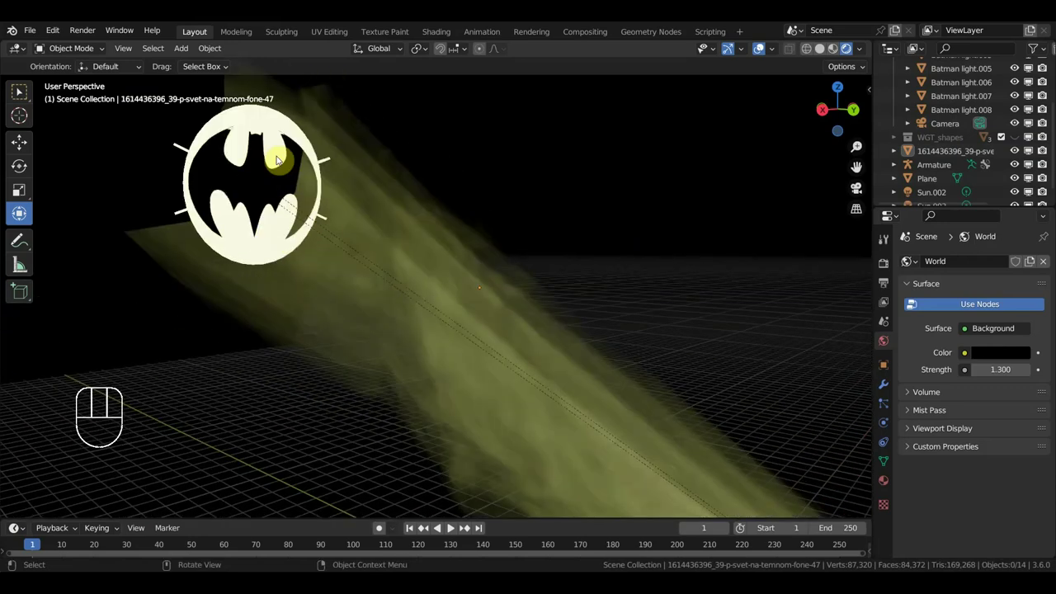
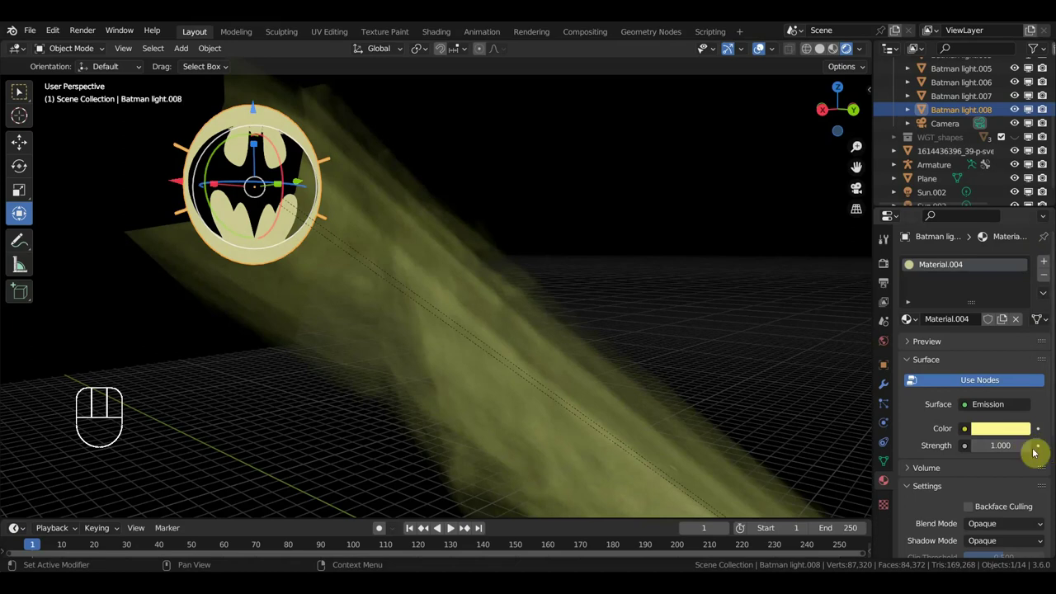
Set the beam material to Alpha Blend, try Emission on the logo material and undo it, then deselect all.
left_click_drag(998, 530, 1004, 472)
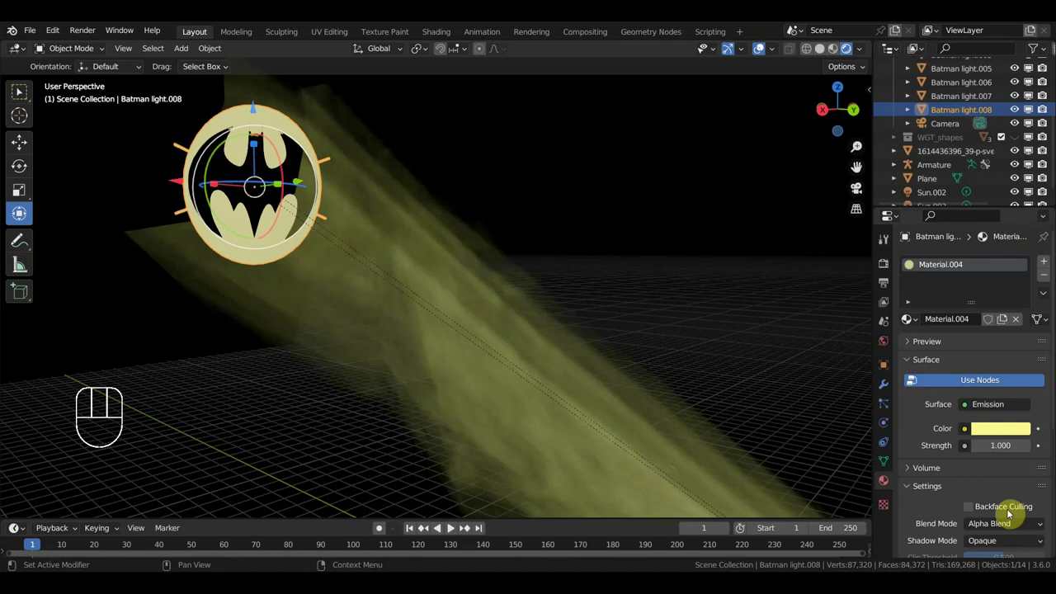
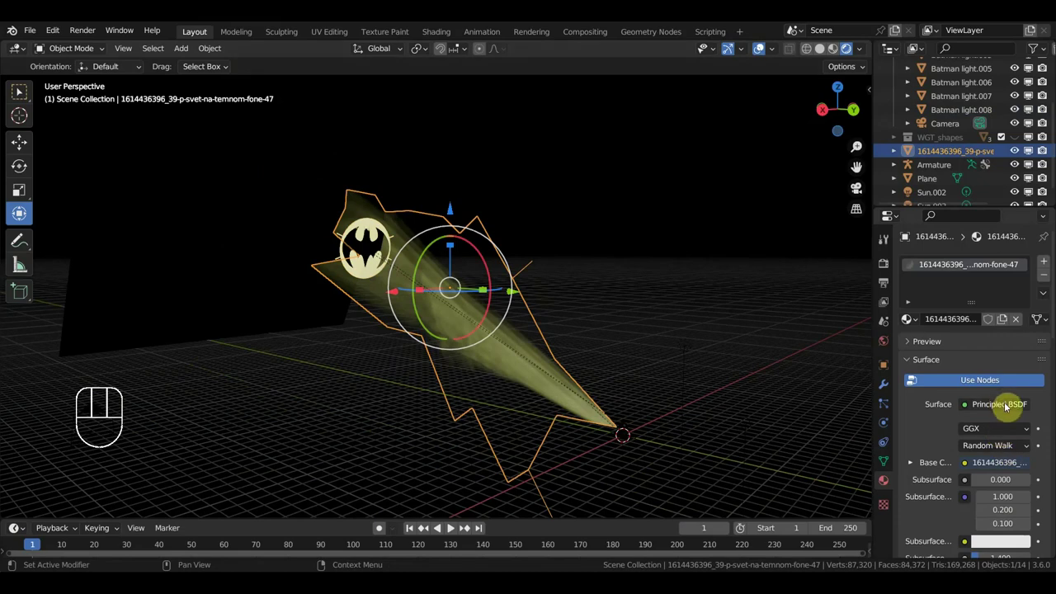
left_click_drag(1010, 411, 902, 214)
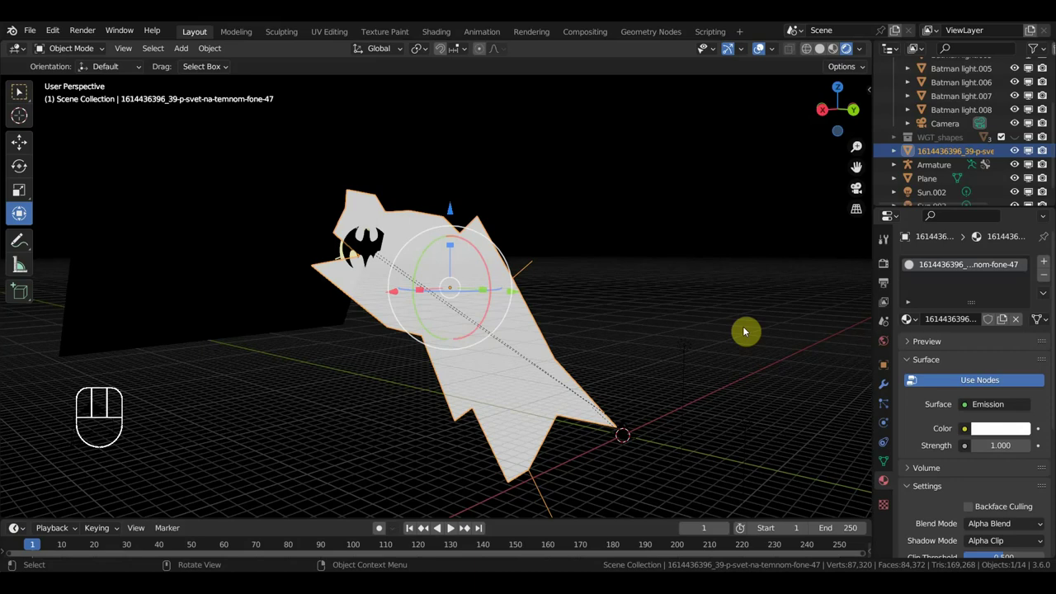
key("ctrl+z")
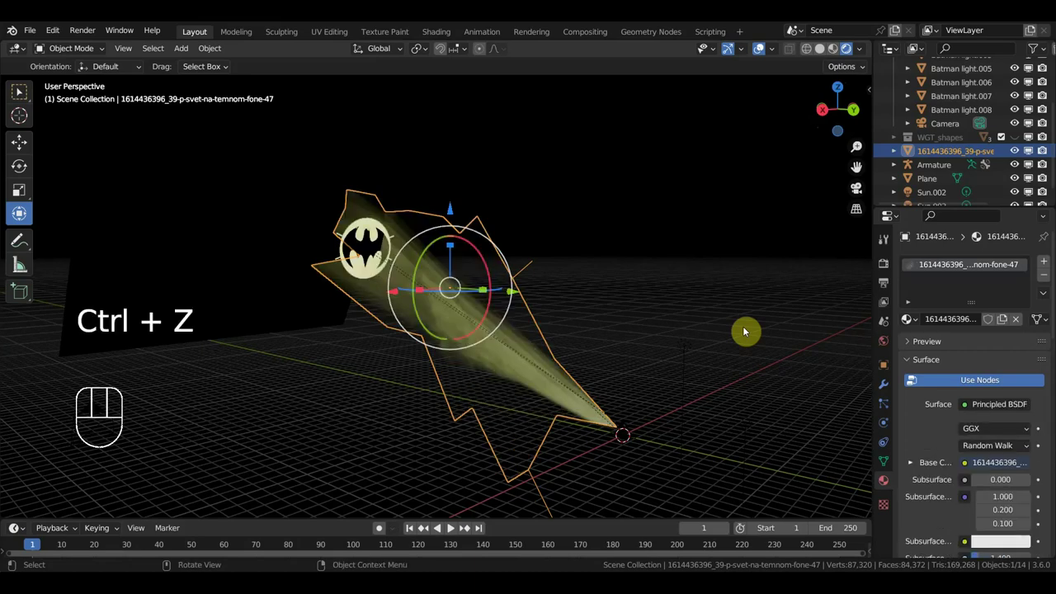
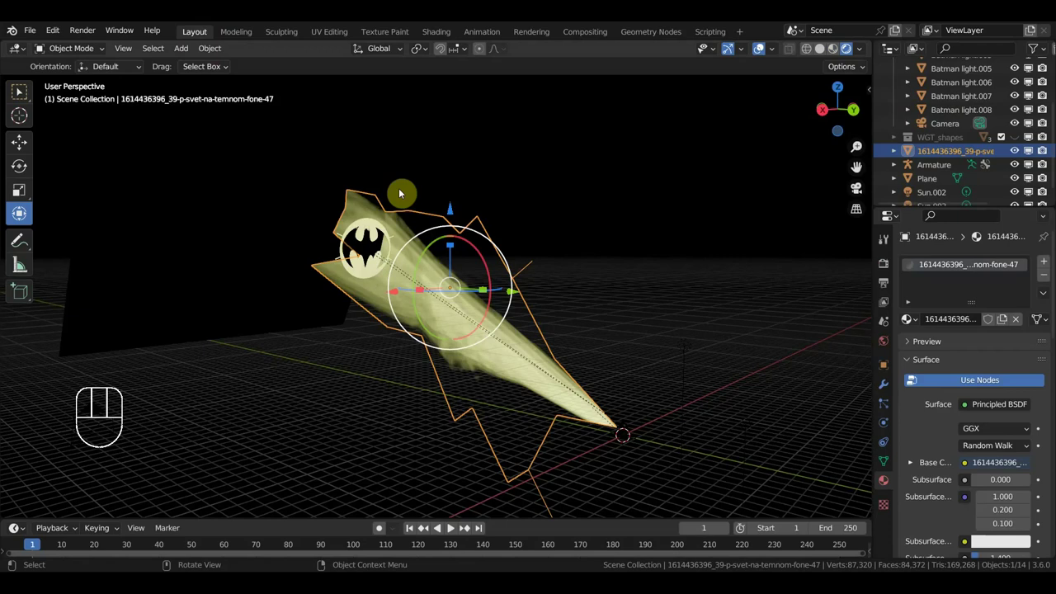
left_click(626, 335)
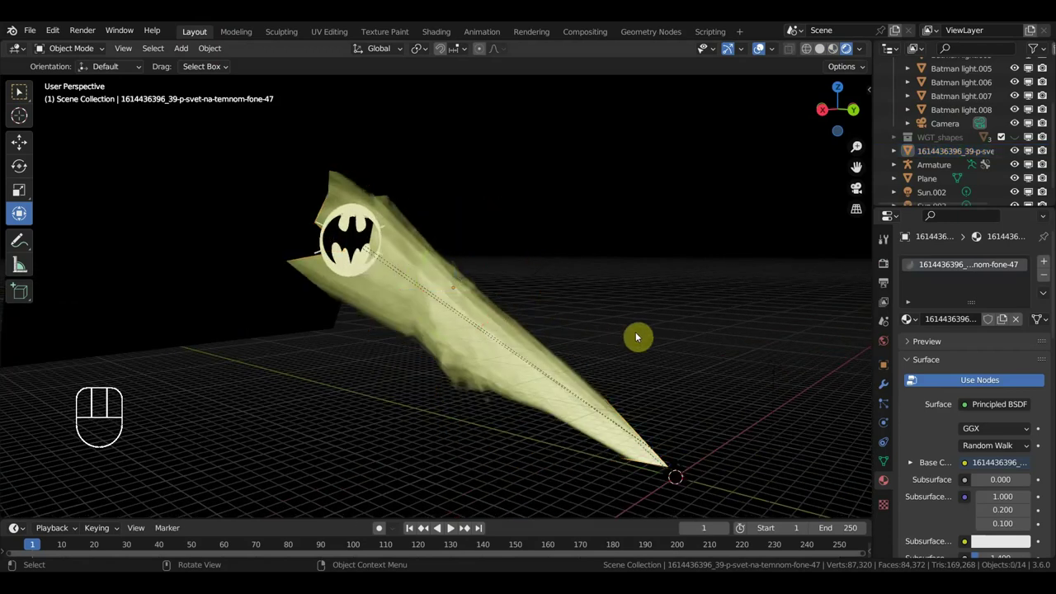
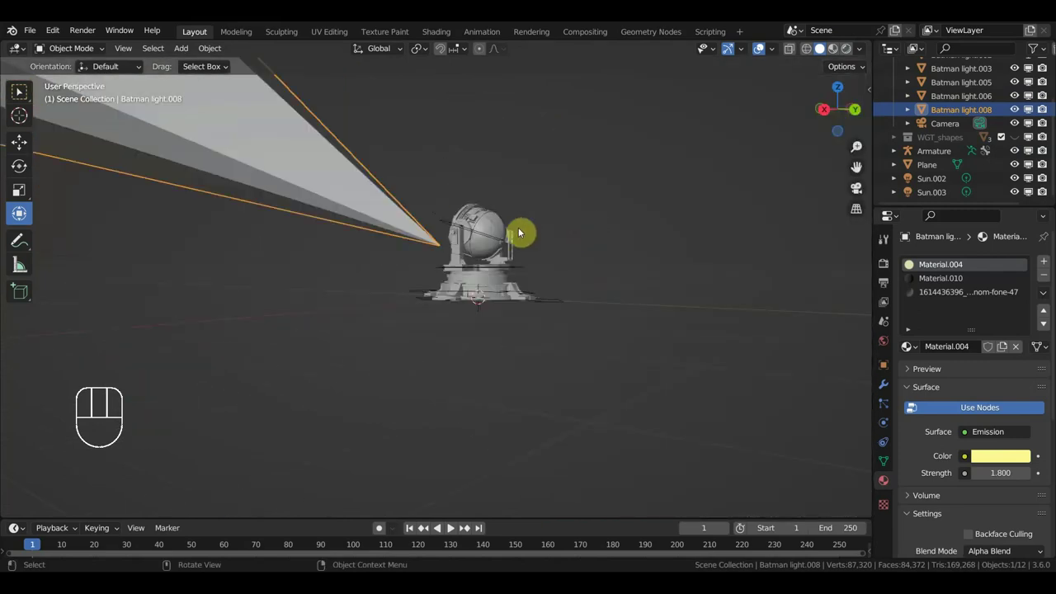
Parent the lamp head with Ctrl+P, switch to Material Preview shading and orbit around the glowing searchlight.
left_click(499, 228)
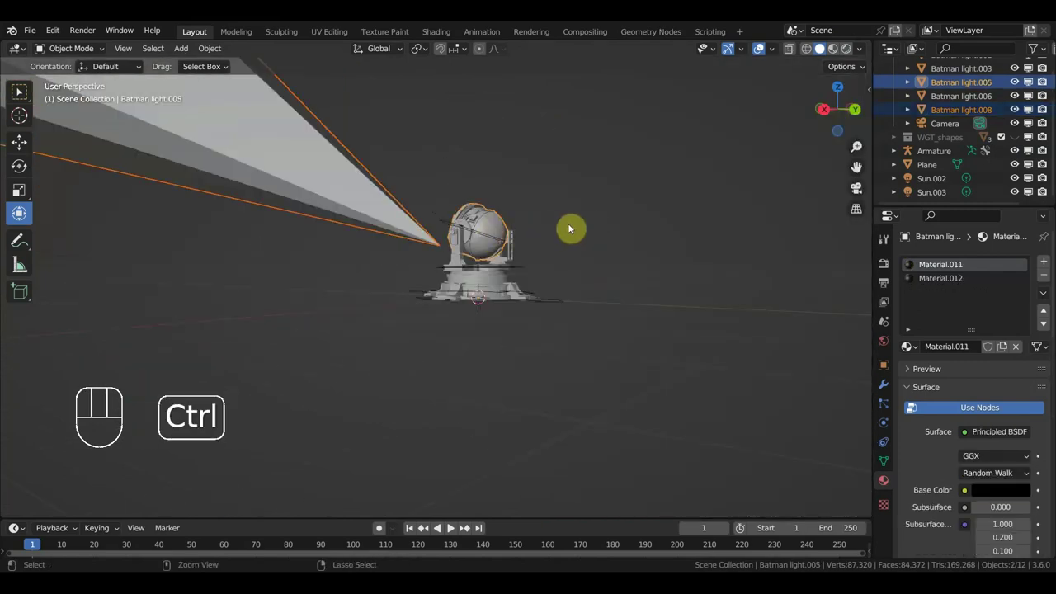
key("ctrl+p")
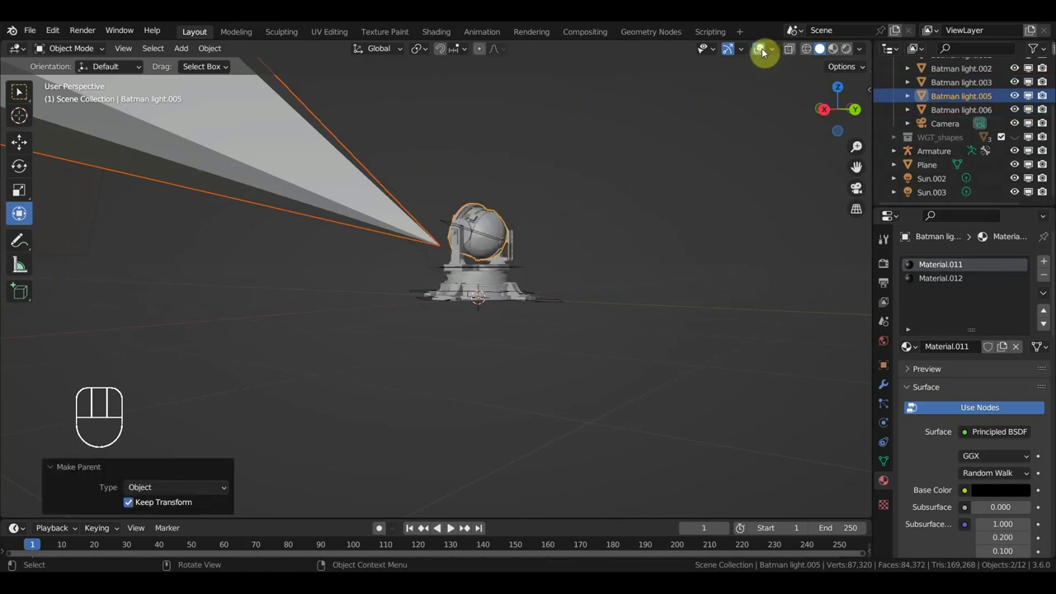
left_click(493, 239)
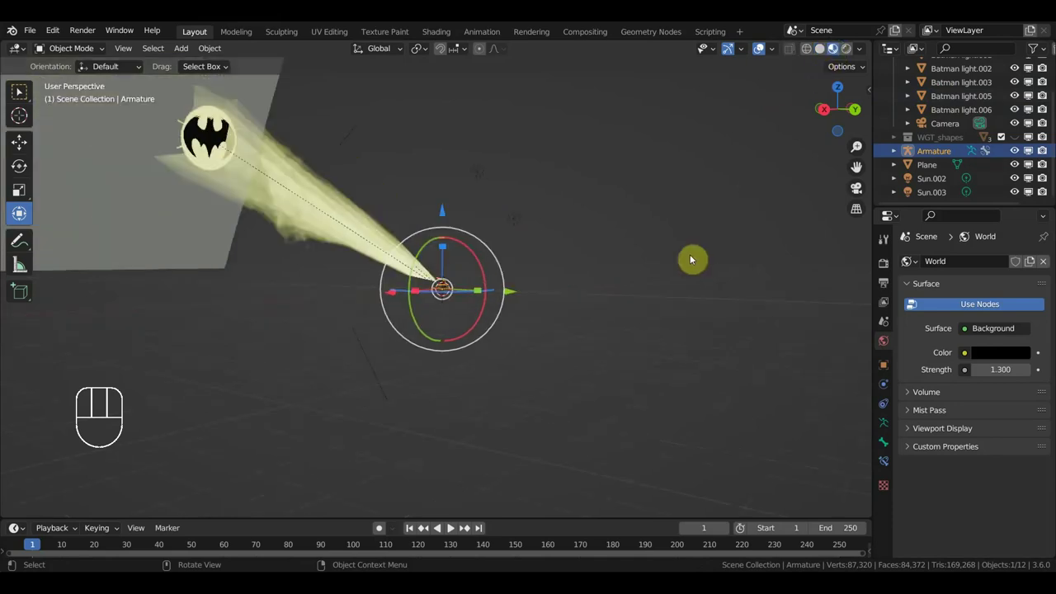
left_click_drag(628, 311, 547, 352)
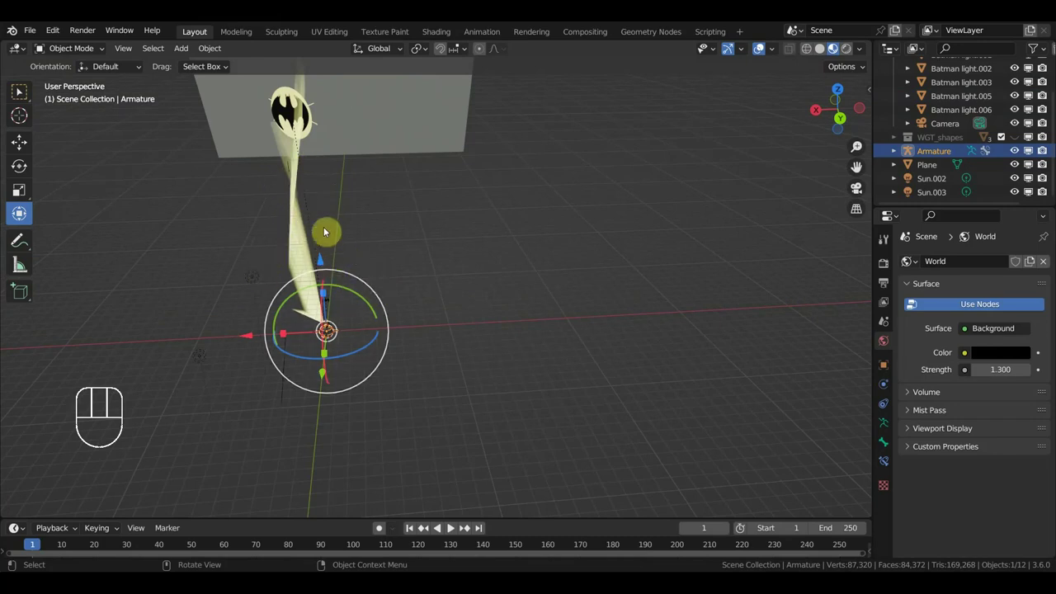
left_click_drag(379, 264, 394, 250)
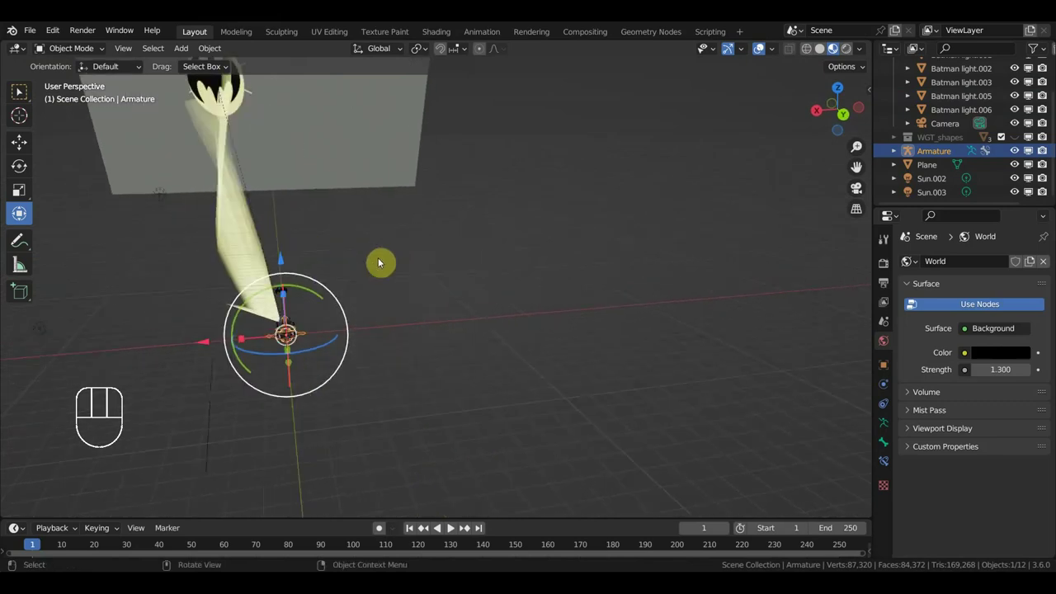
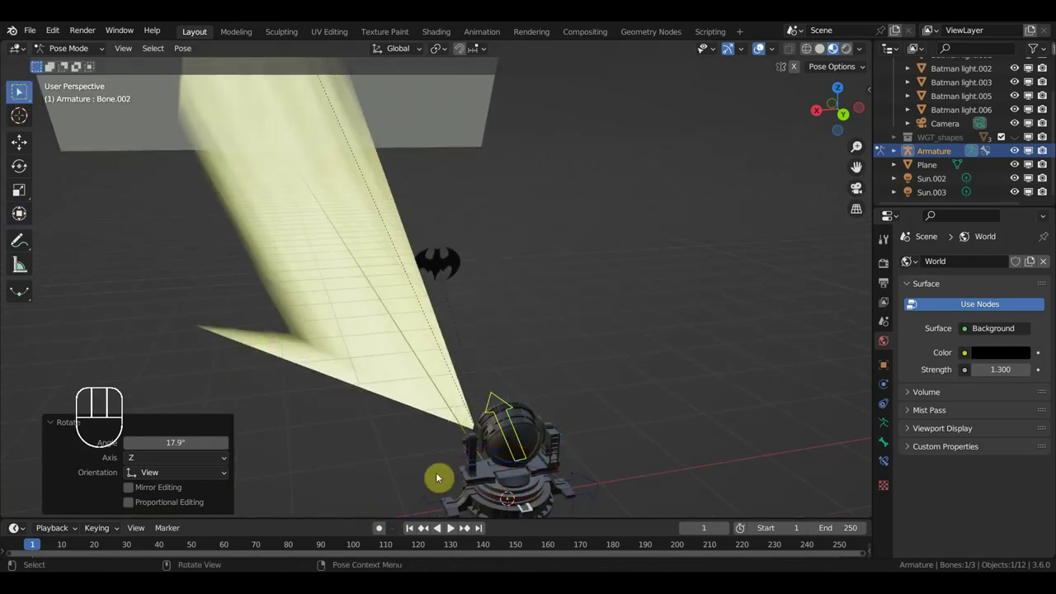
left_click(467, 465)
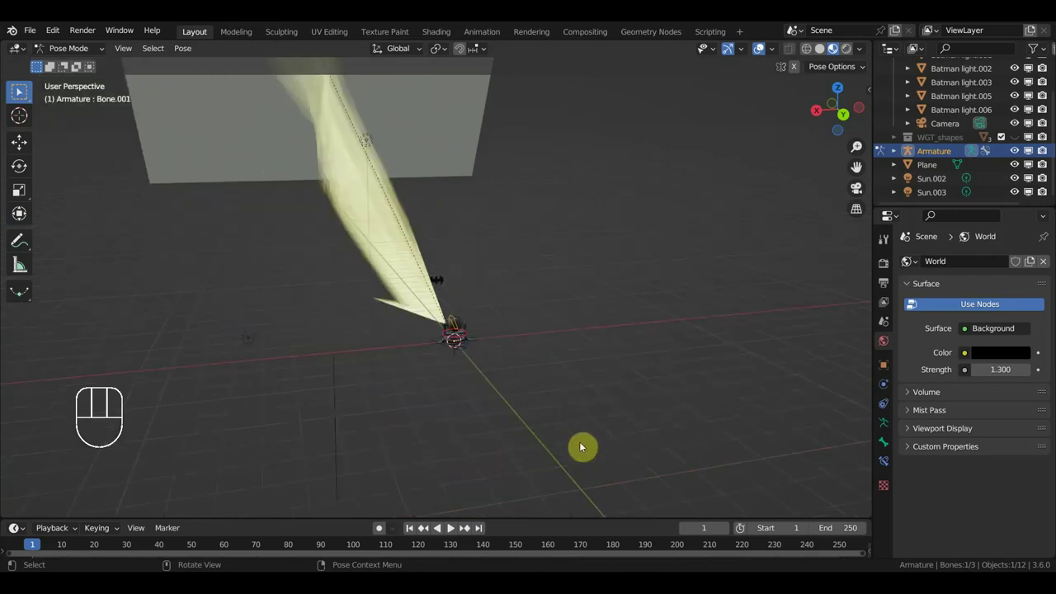
left_click_drag(592, 405, 551, 519)
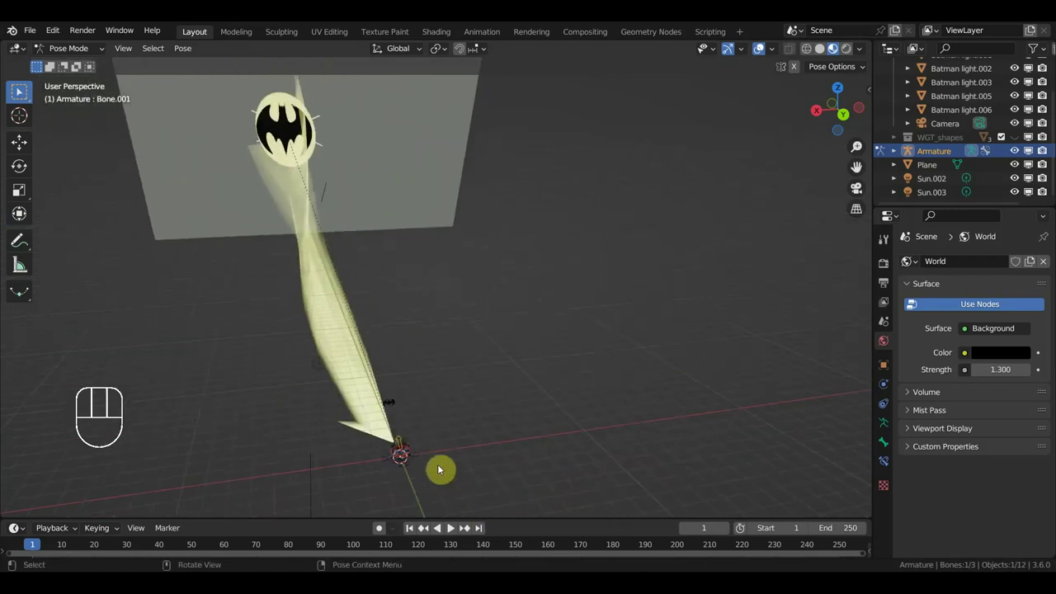
key("r")
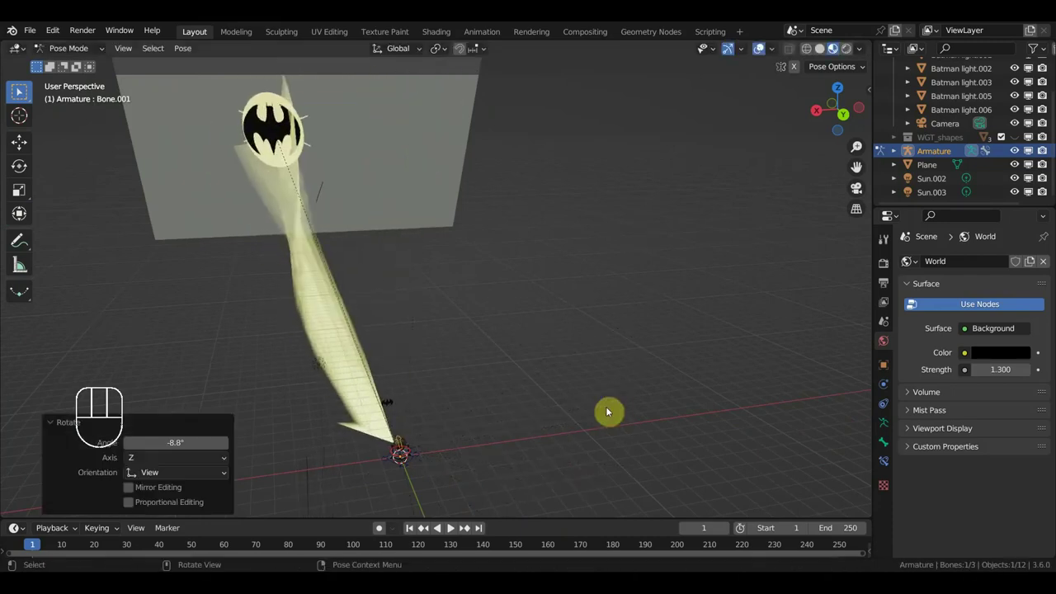
left_click_drag(573, 426, 696, 413)
left_click_drag(655, 410, 615, 404)
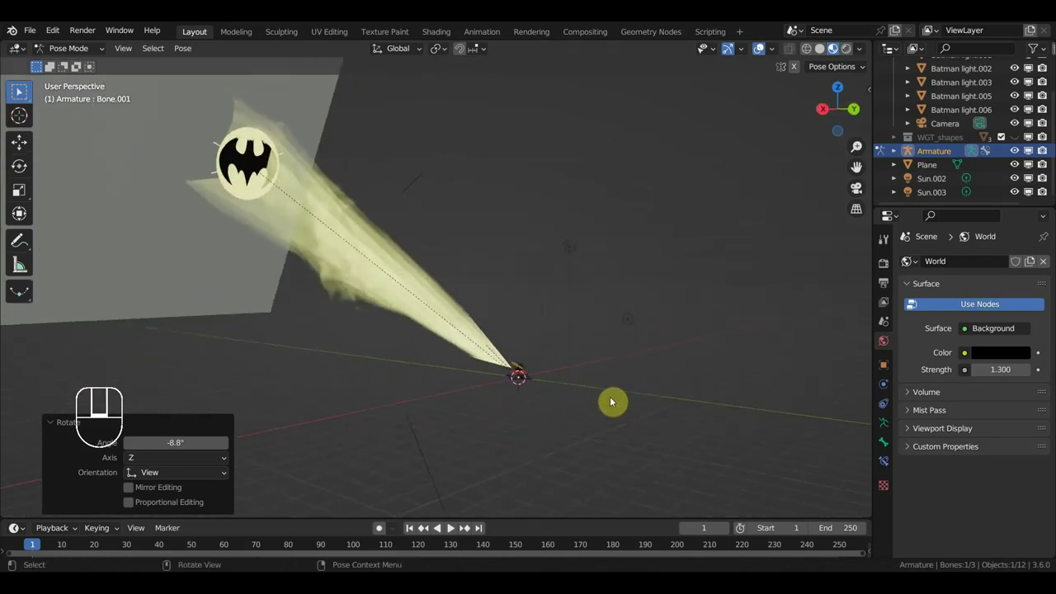
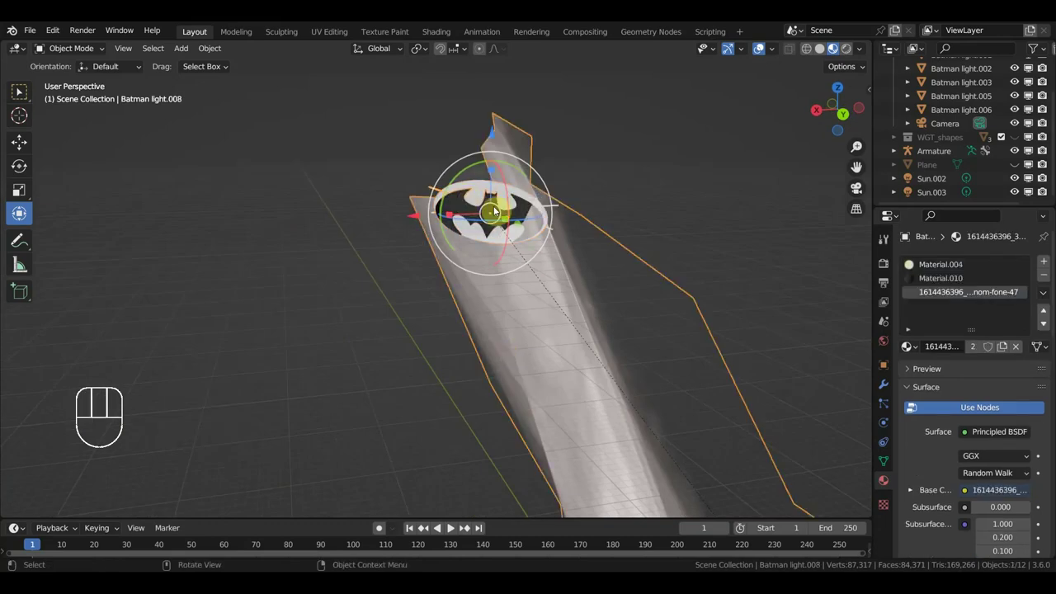
left_click_drag(567, 190, 581, 185)
left_click_drag(606, 292, 618, 289)
left_click_drag(616, 293, 564, 211)
left_click(729, 214)
left_click_drag(678, 356, 617, 389)
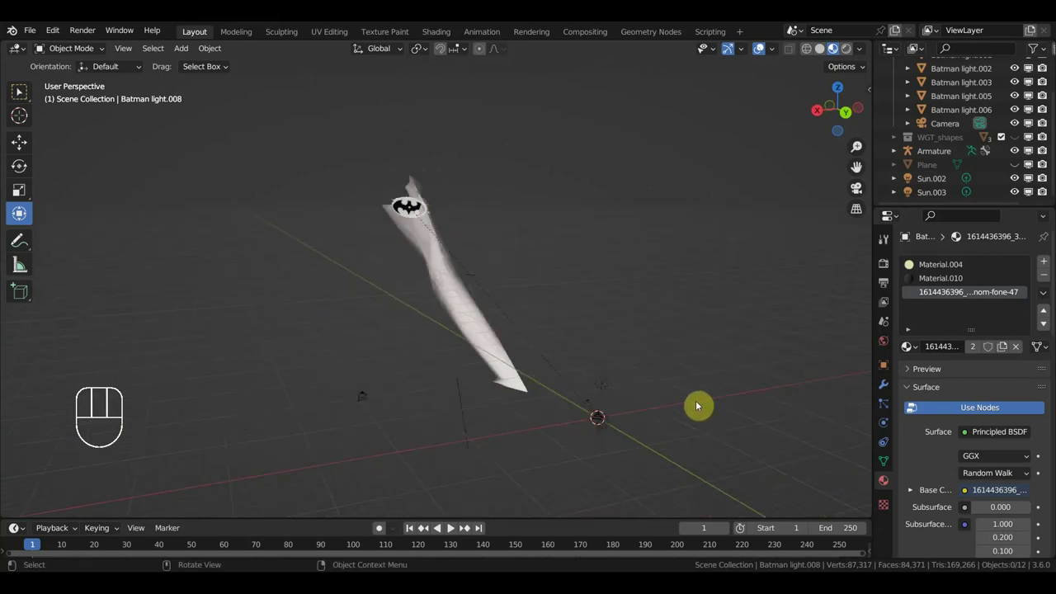
left_click_drag(571, 431, 556, 443)
left_click_drag(494, 482, 468, 449)
left_click_drag(471, 451, 448, 430)
left_click_drag(451, 428, 601, 405)
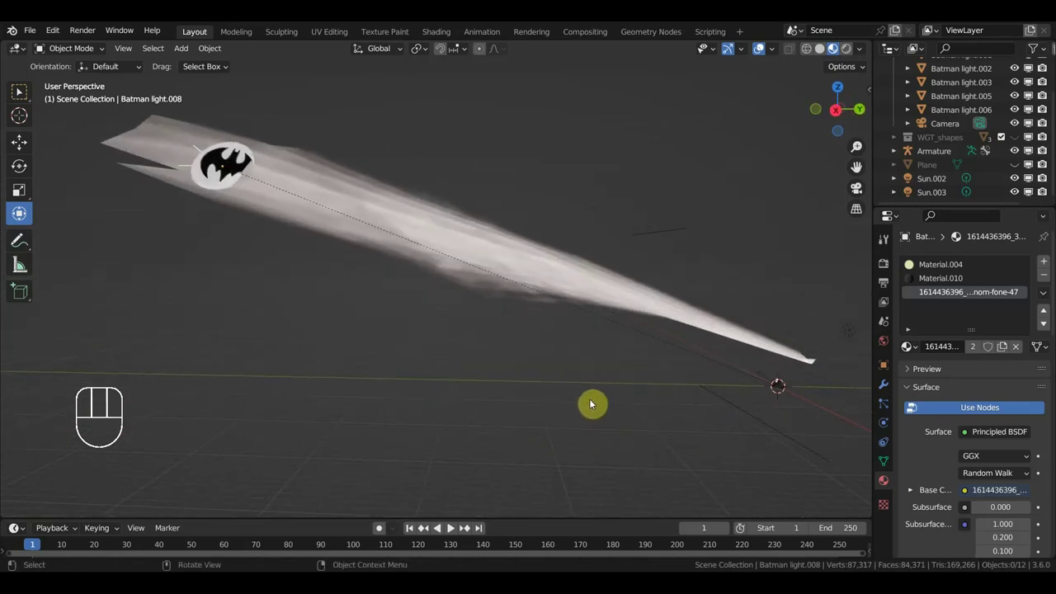
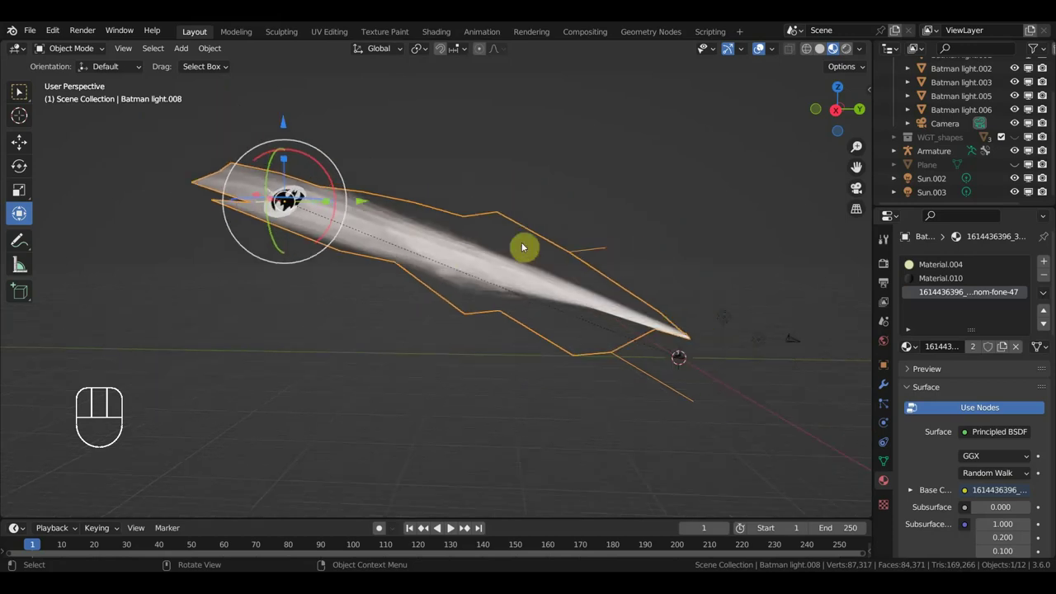
left_click(677, 189)
left_click_drag(700, 211, 680, 214)
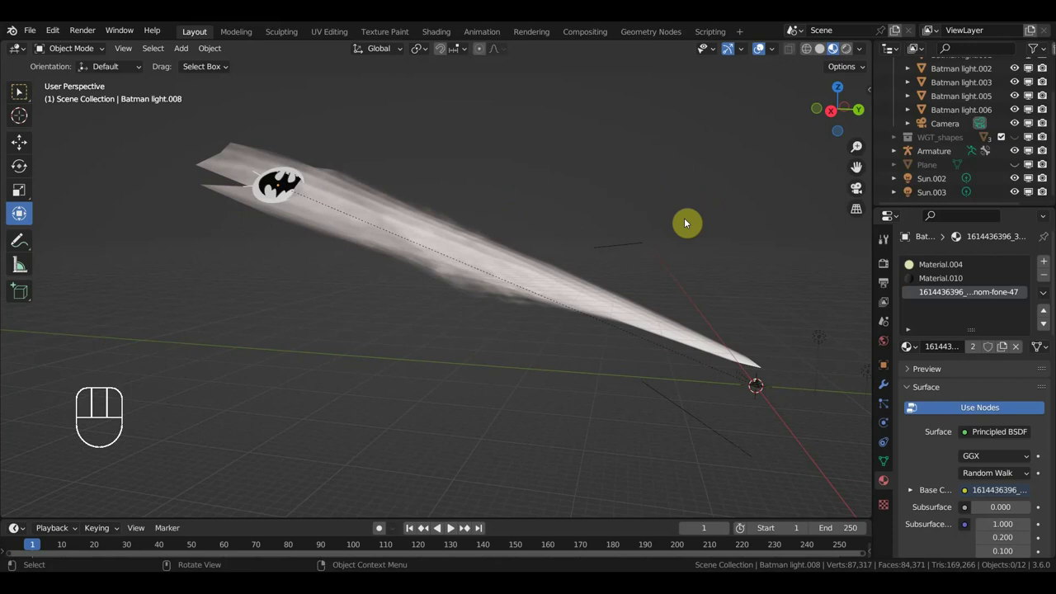